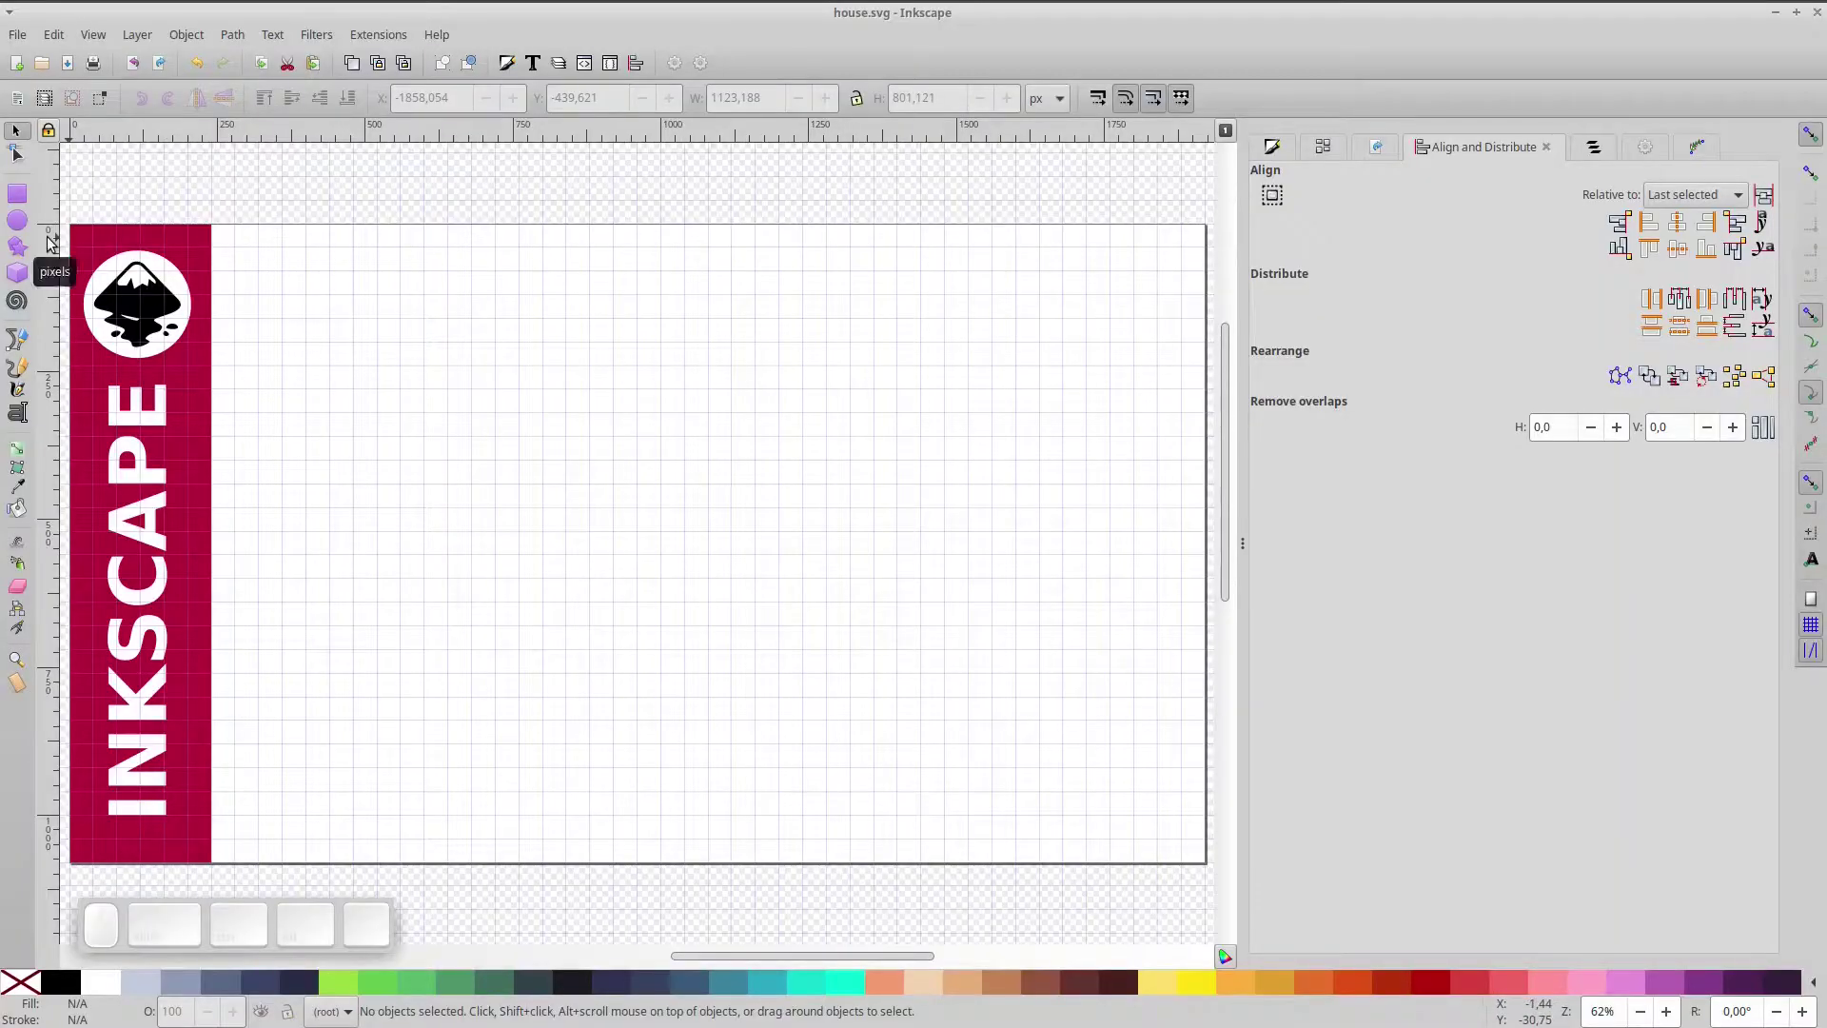
- Set the Star/Polygon tool to polygon mode with 4 corners and Rounded 0.2
left_click(31, 250)
left_click(620, 104)
left_click(218, 103)
left_click(57, 109)
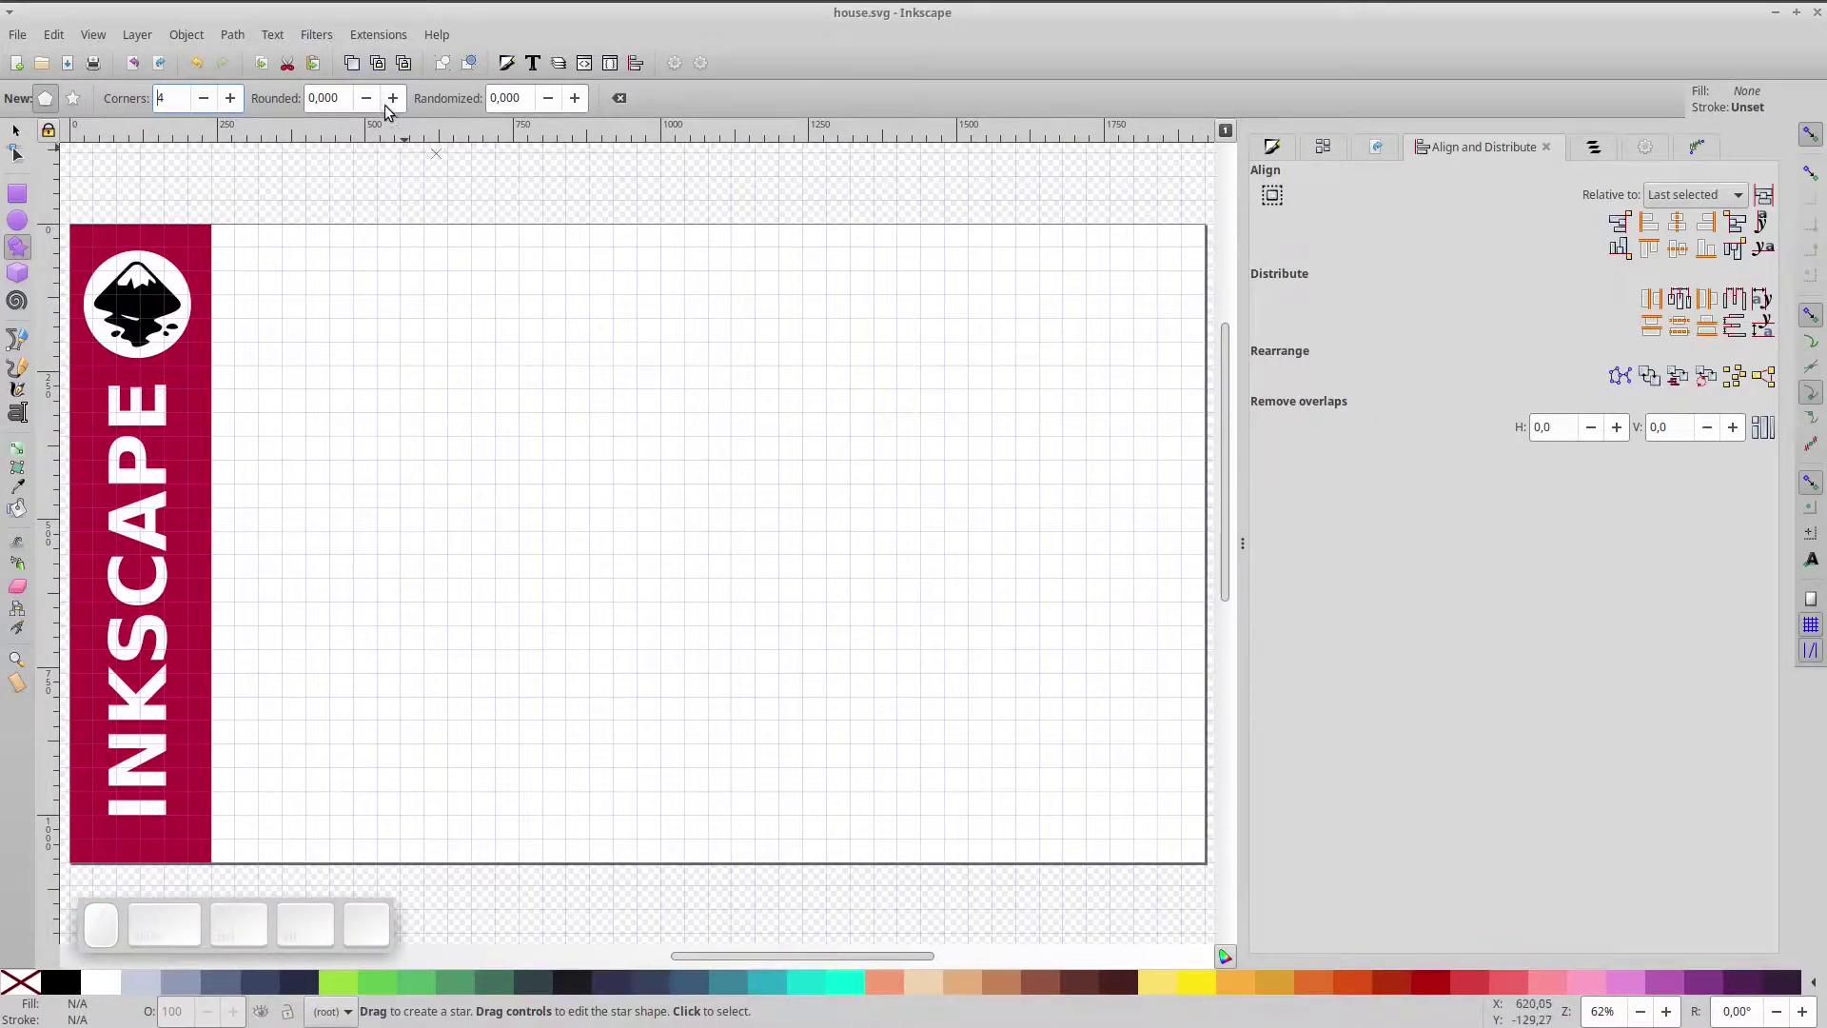
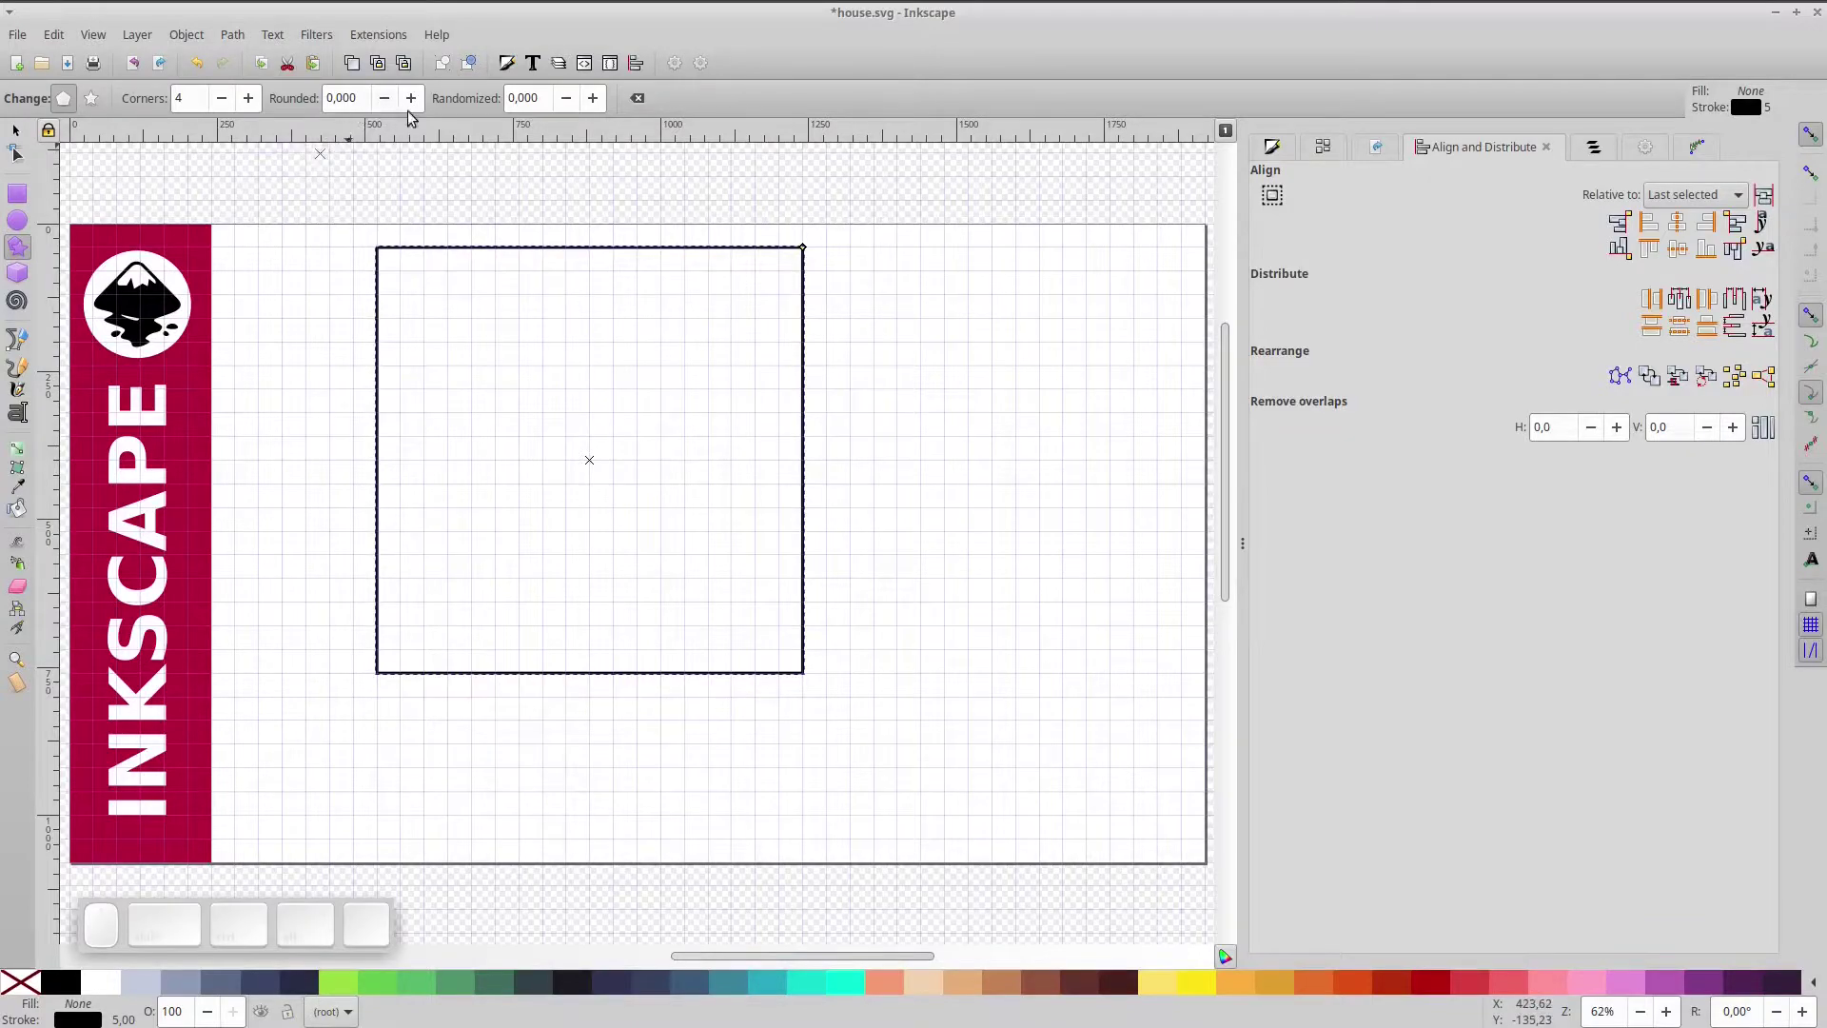
left_click_drag(424, 107, 424, 107)
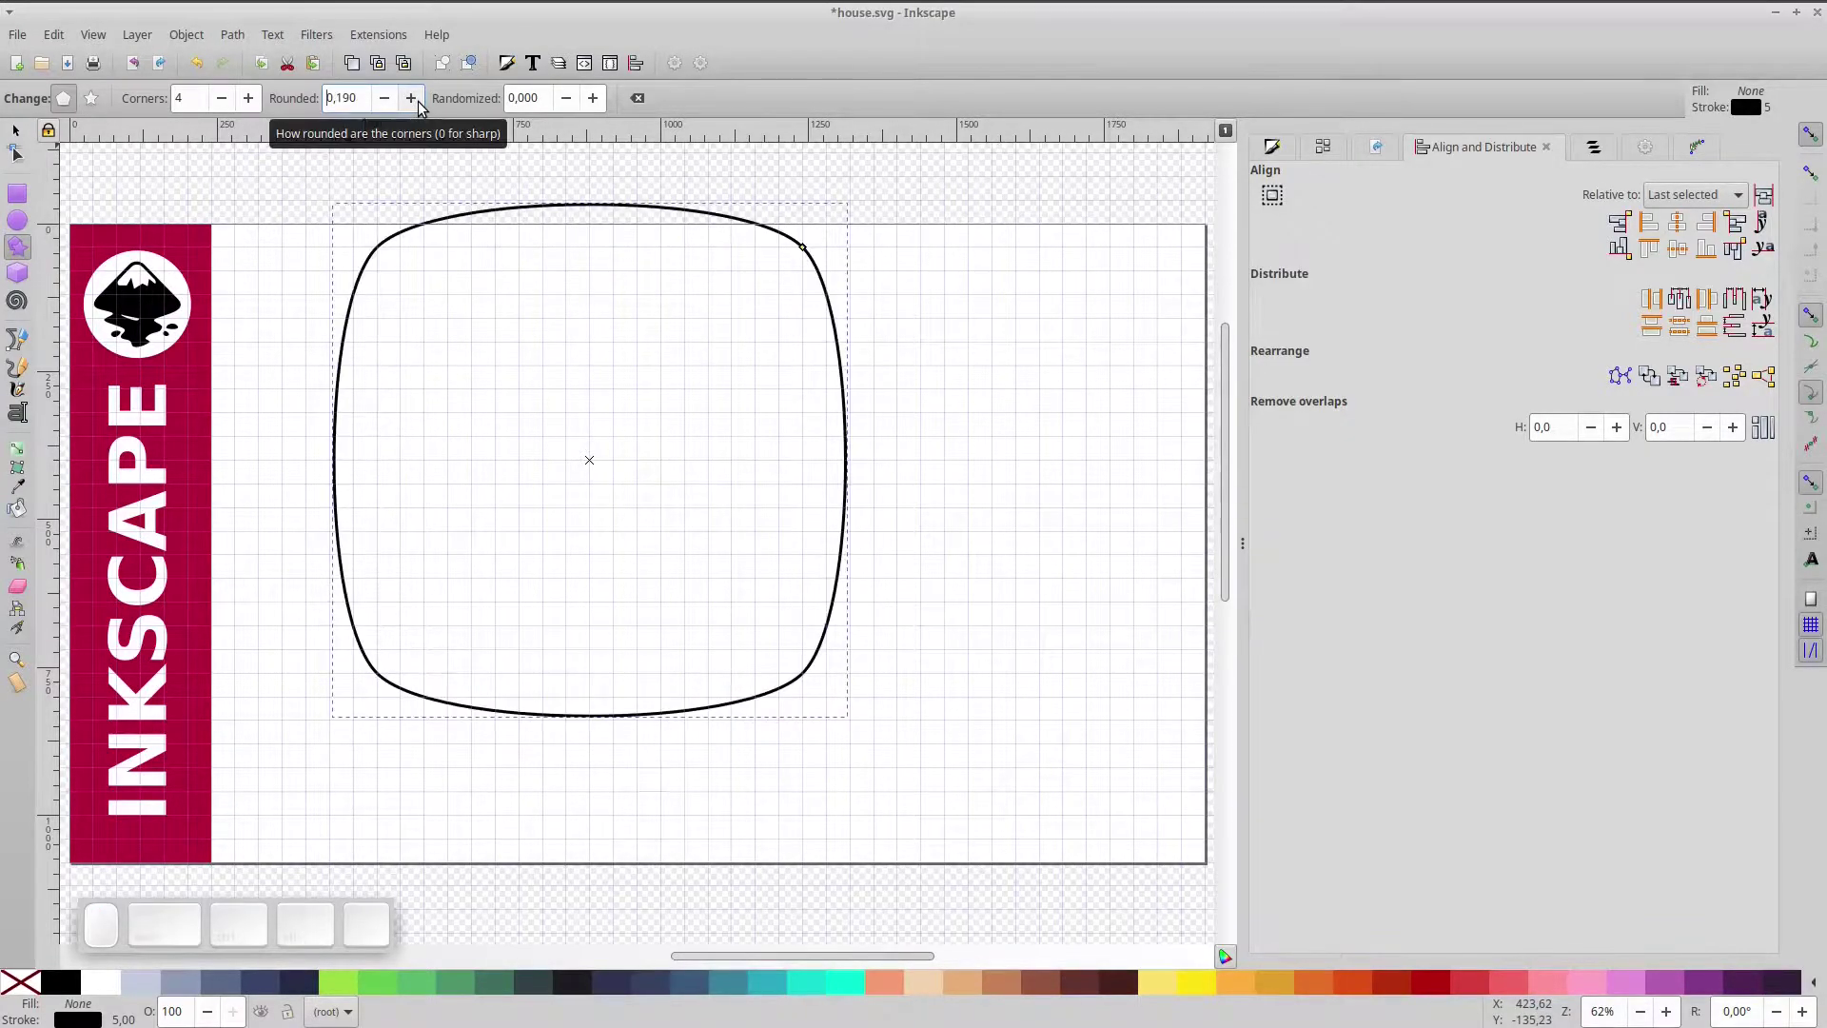
left_click(425, 106)
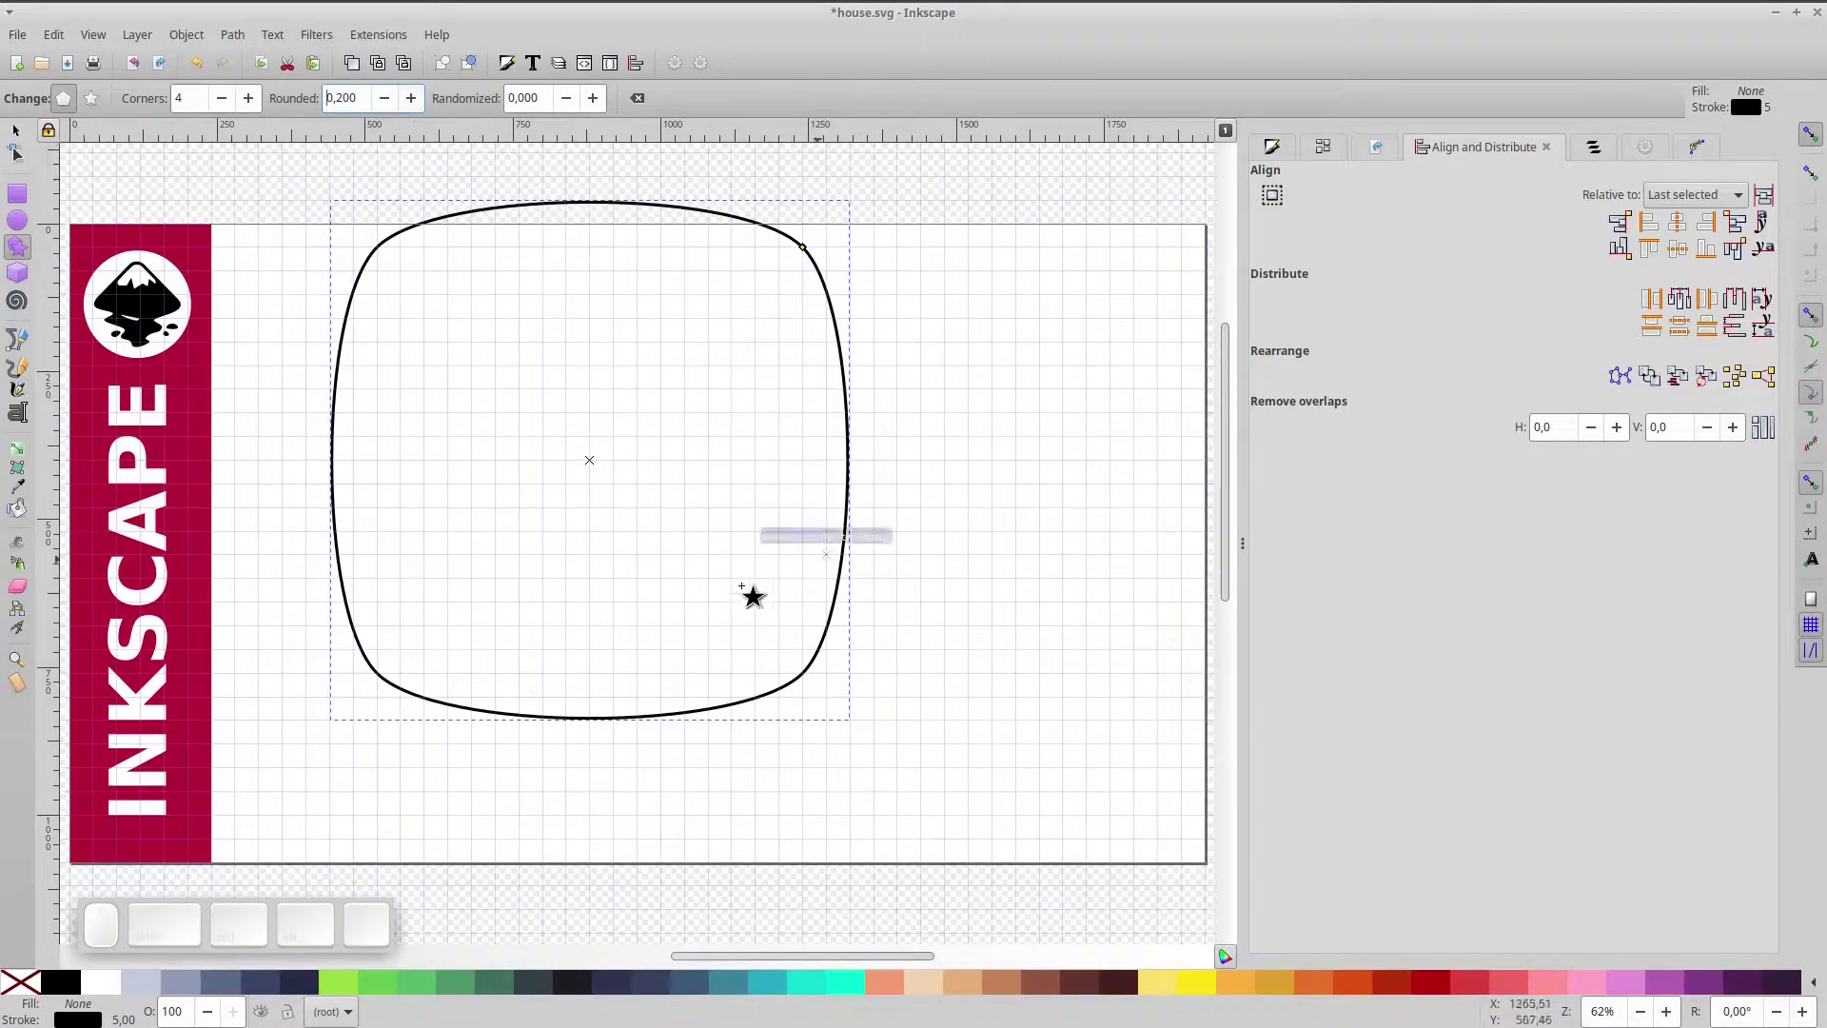
- Draw the rounded polygon, shrink it, and give it a pale blue fill
left_click(23, 133)
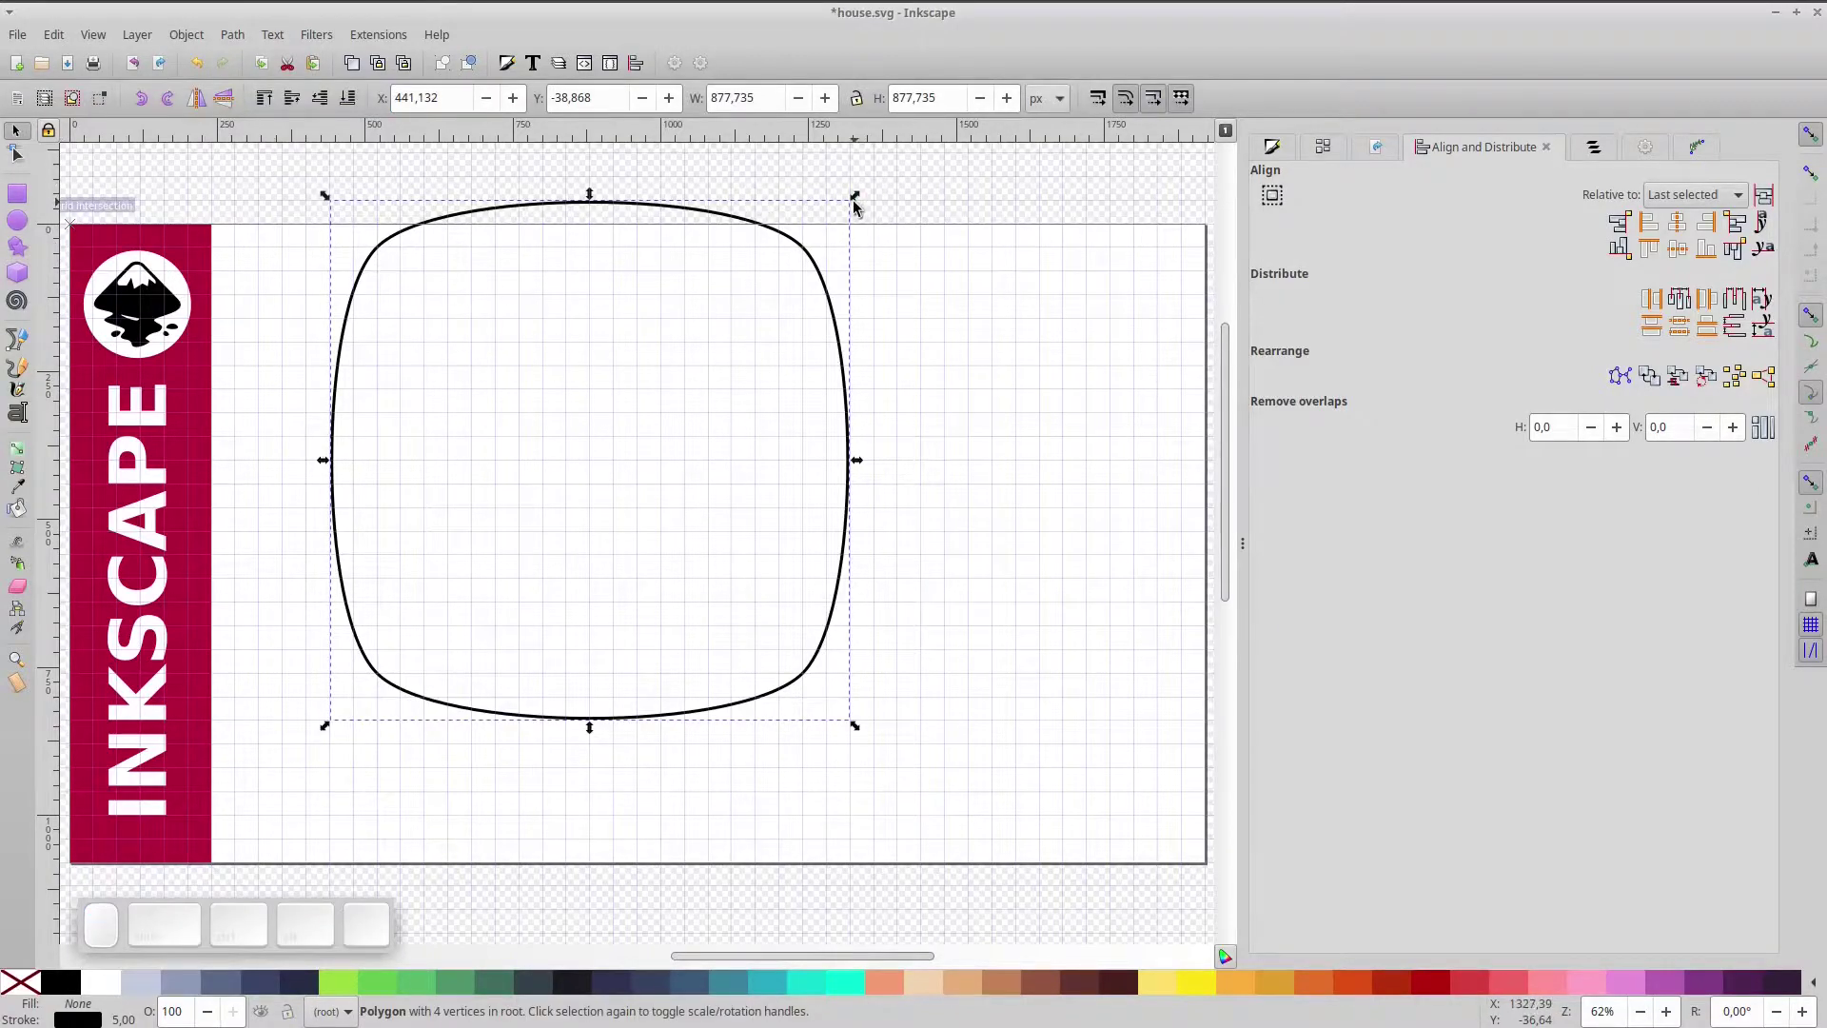
left_click_drag(861, 200, 744, 331)
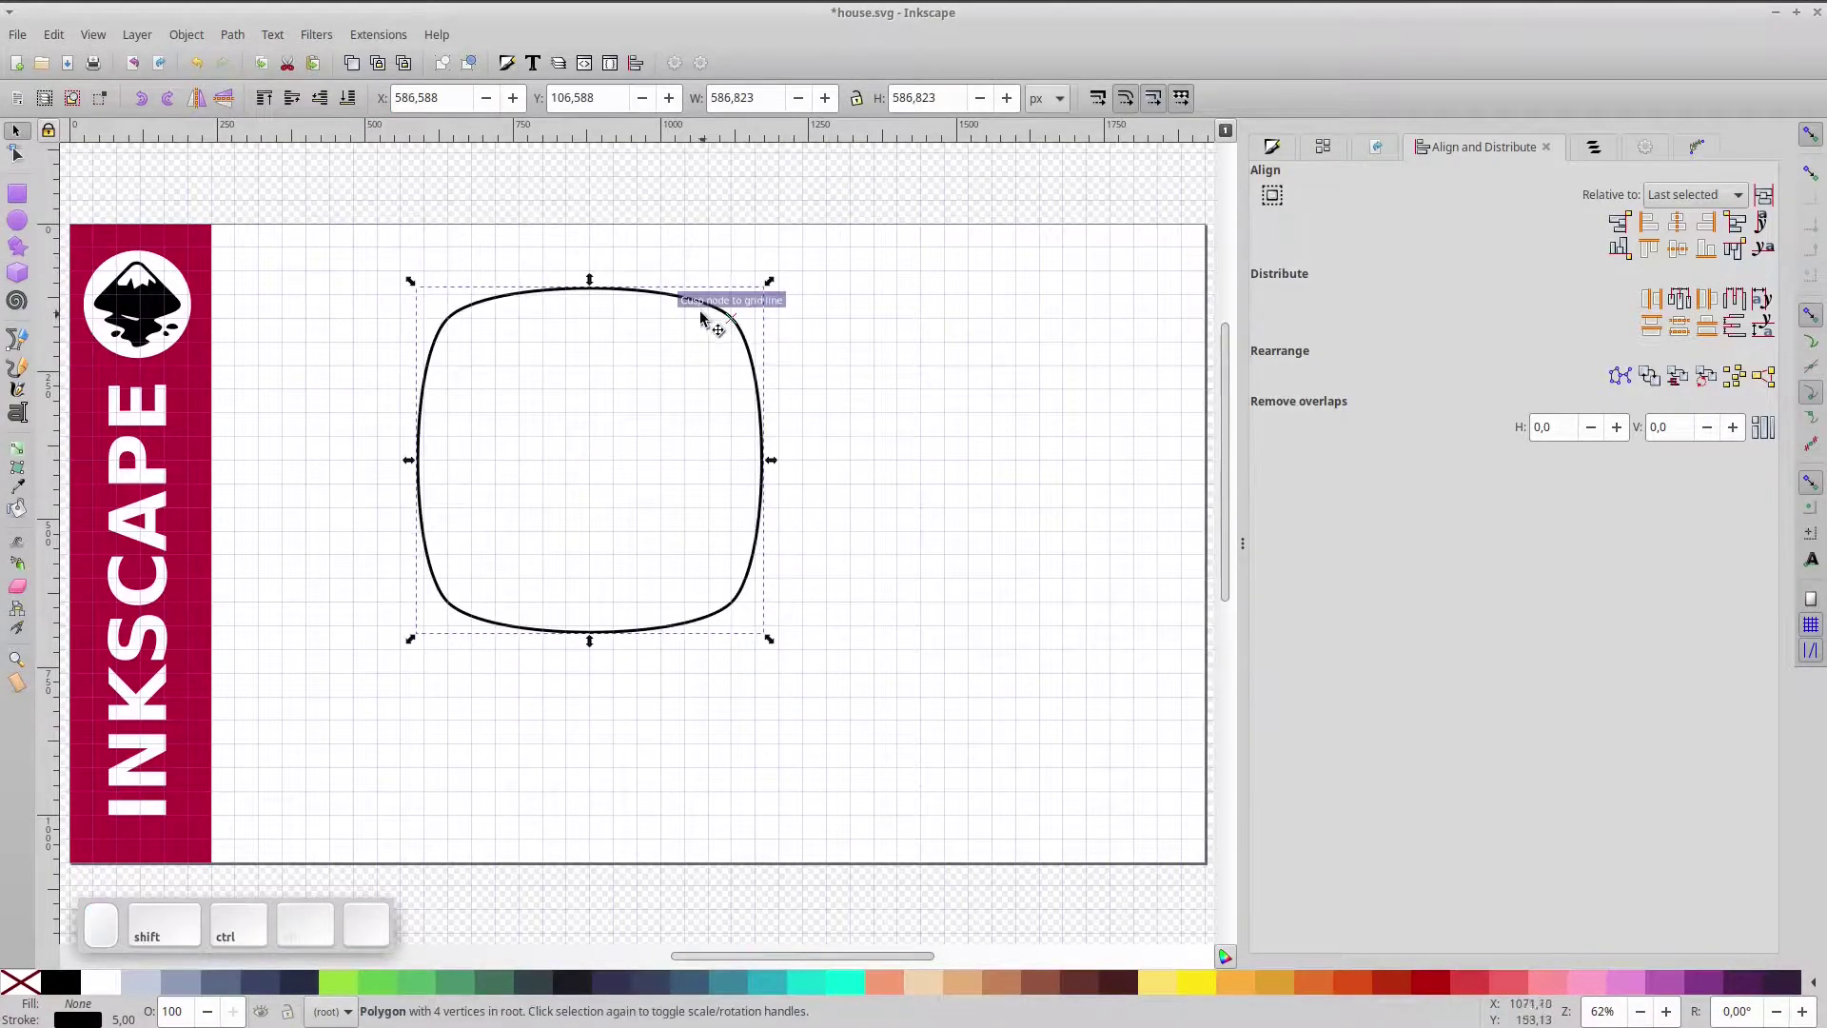
left_click(149, 979)
left_click(140, 986)
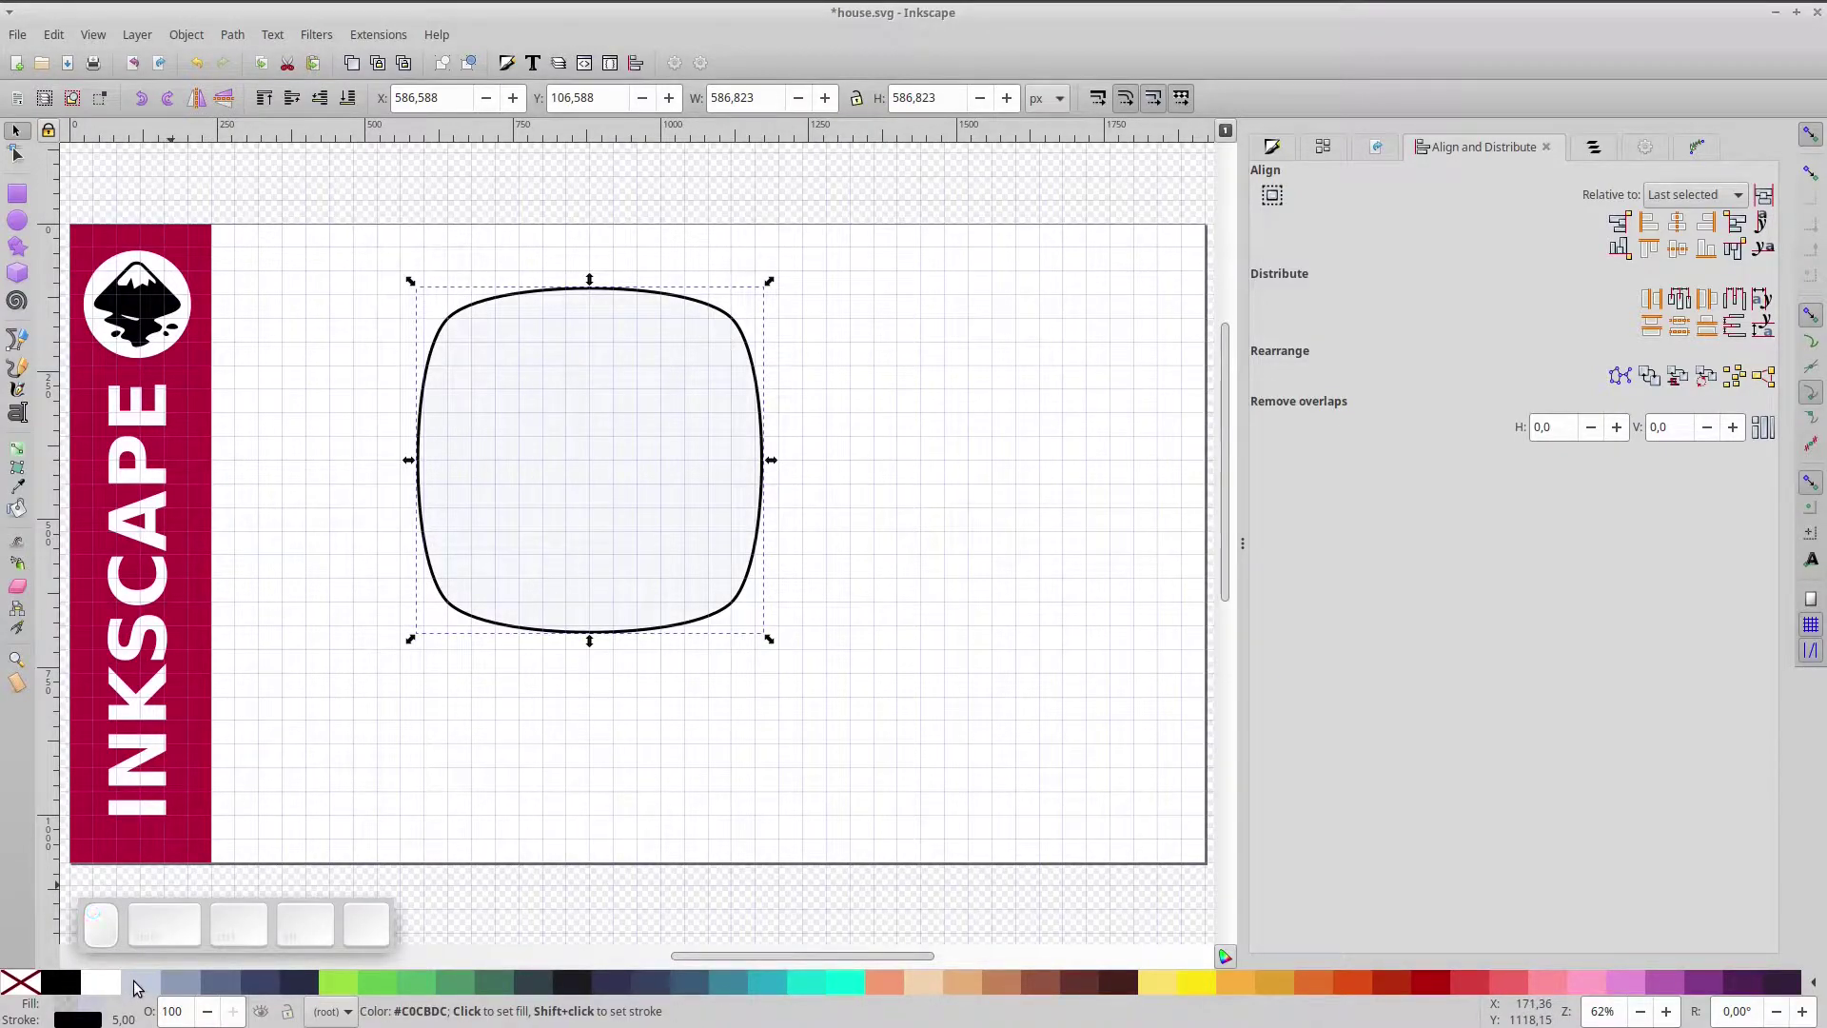
- Make the blue fill fully opaque (alpha 100), then shrink and reposition the shape
left_click(1277, 157)
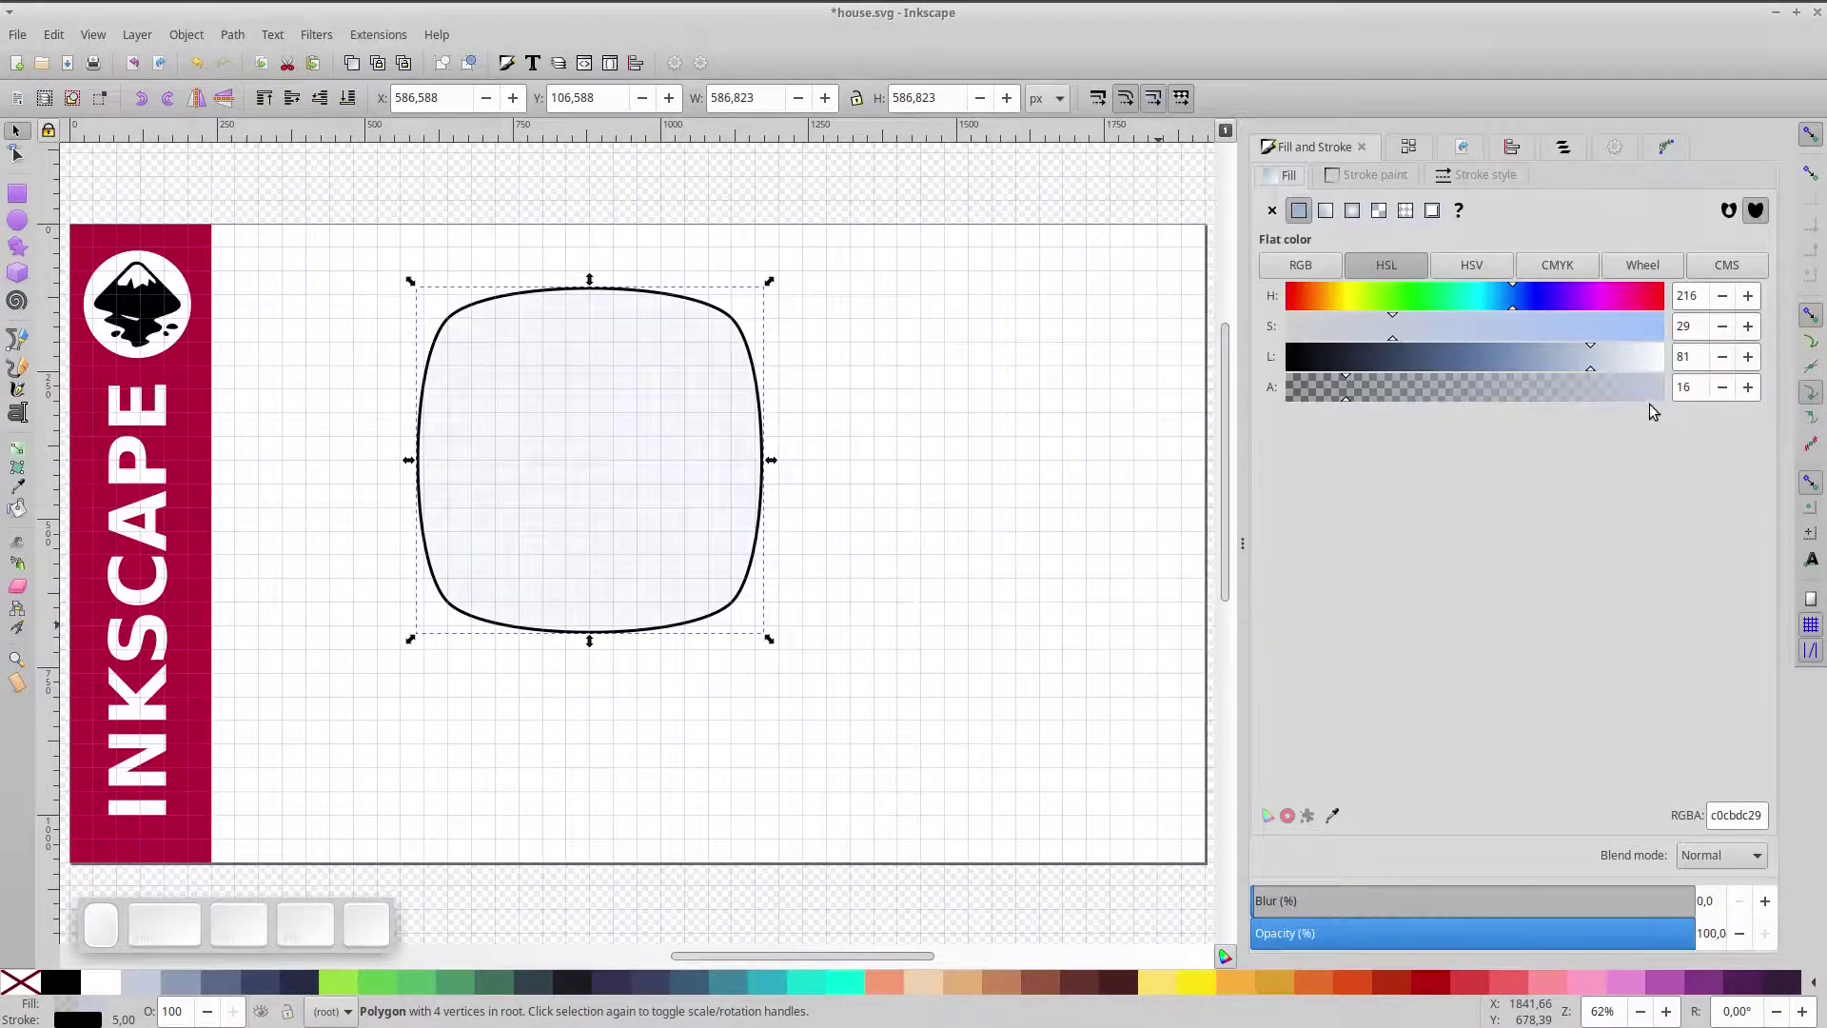
left_click_drag(1634, 395, 665, 344)
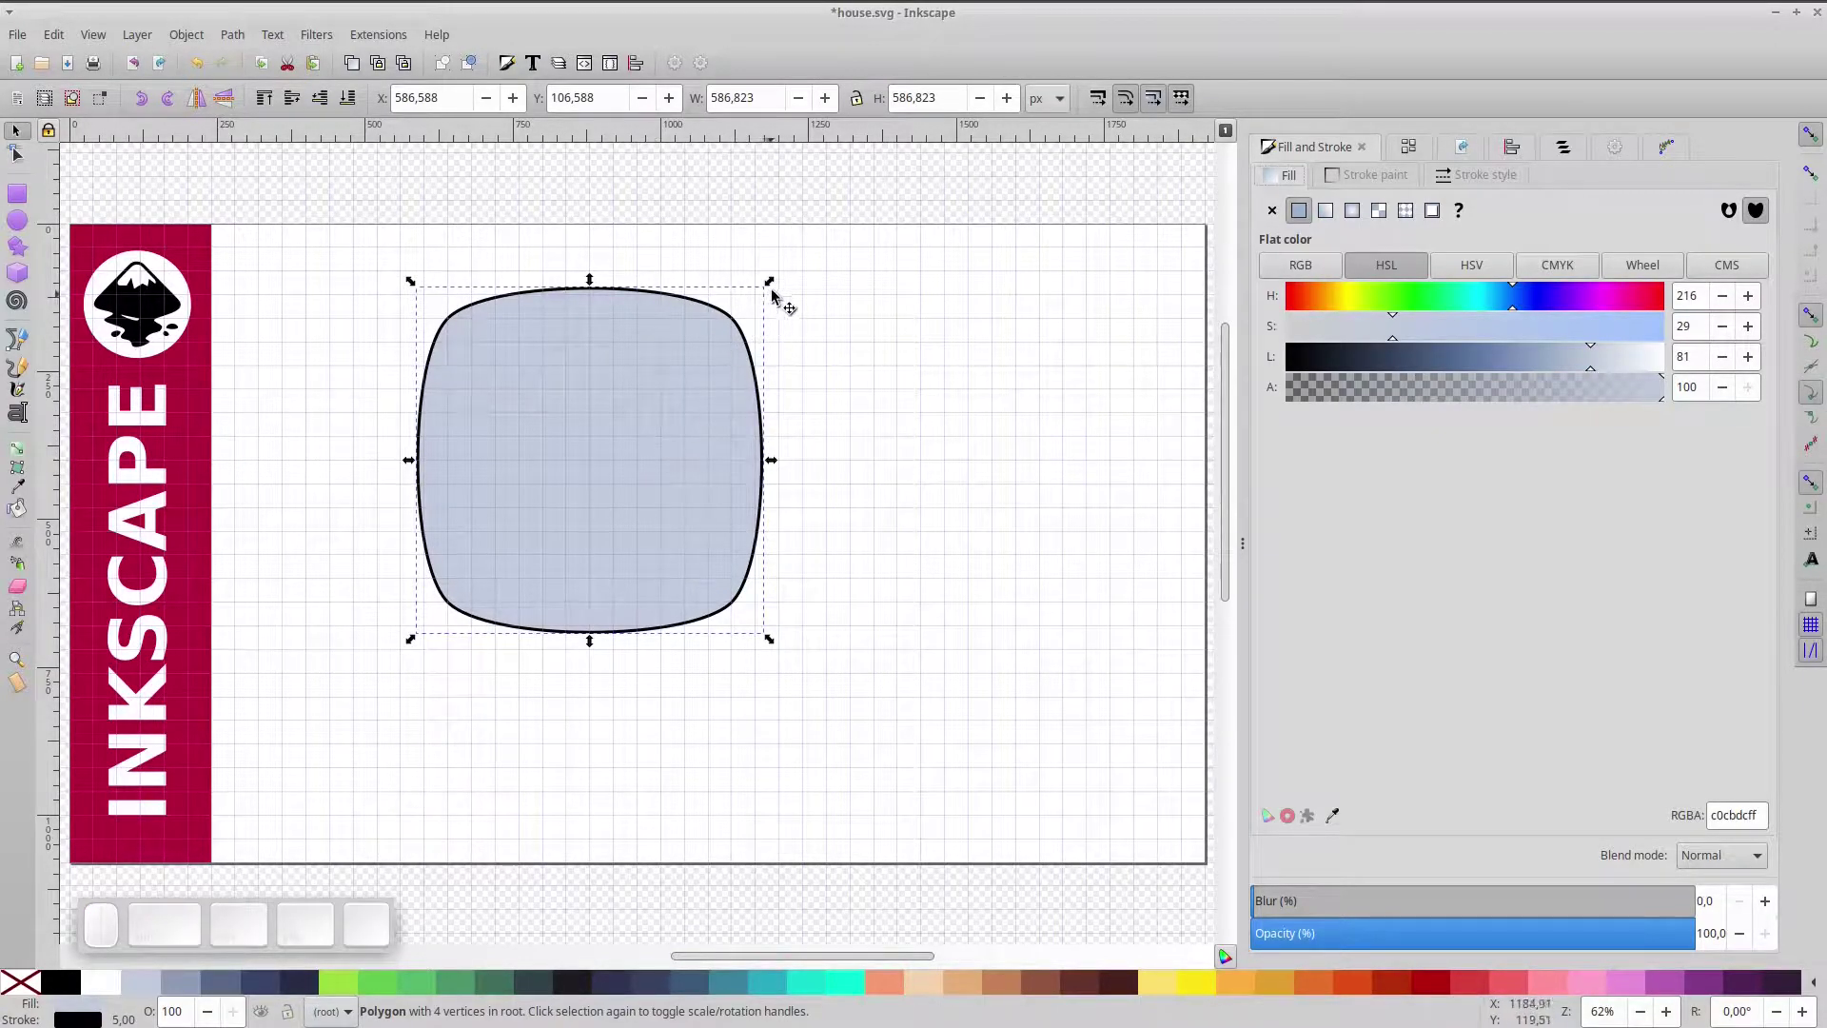
left_click_drag(780, 288, 667, 448)
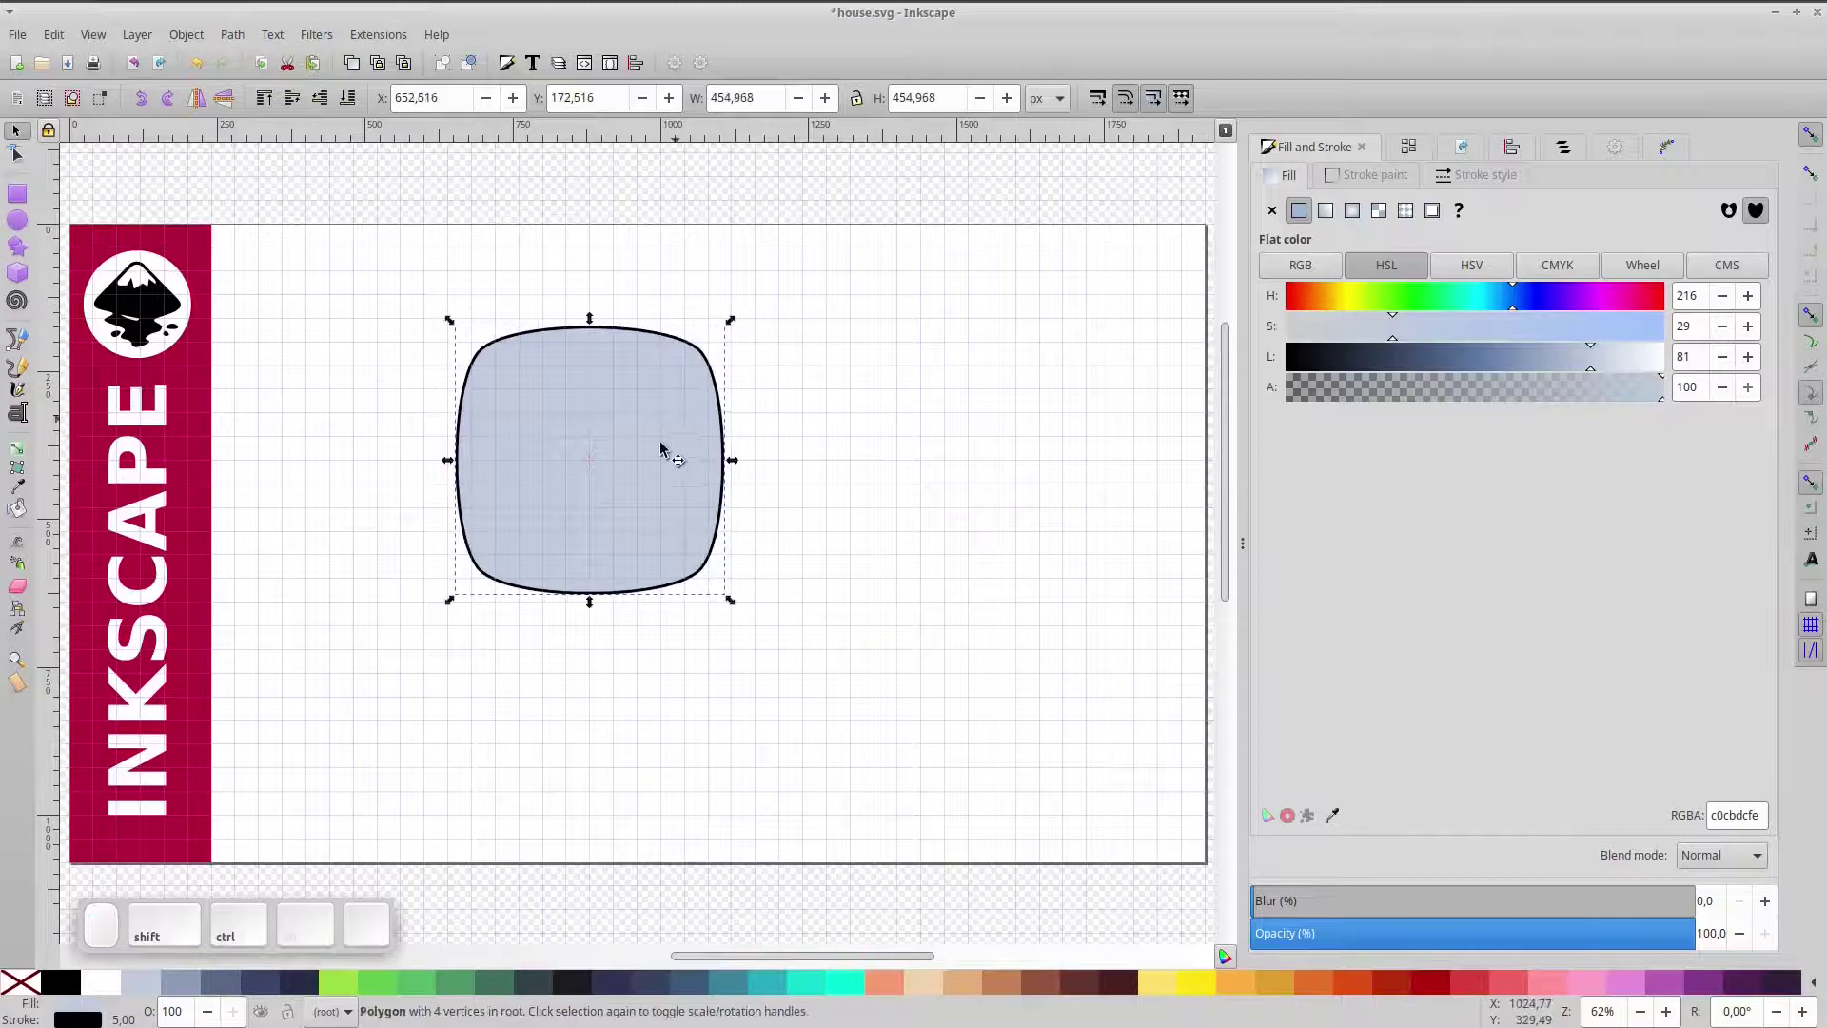
left_click_drag(649, 450, 735, 543)
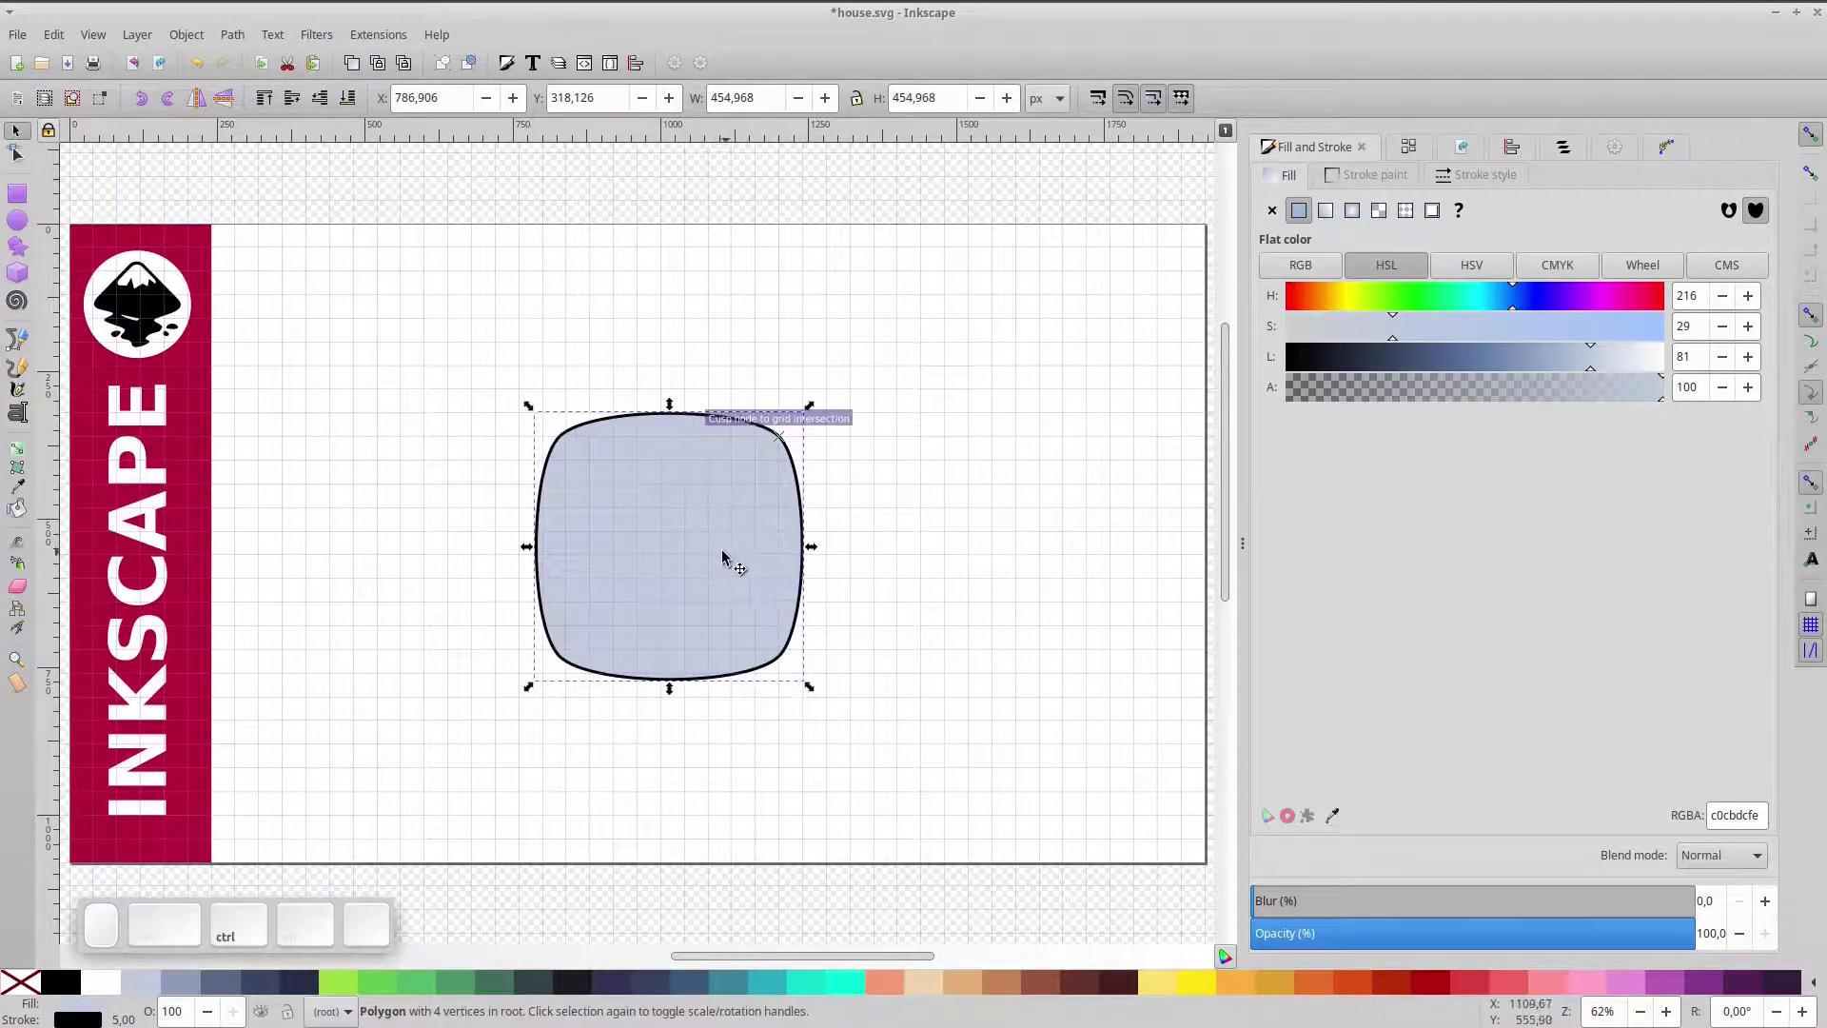
- Duplicate the rounded shape and nudge the copy slightly downward
scroll("up", 3)
scroll("down", 3)
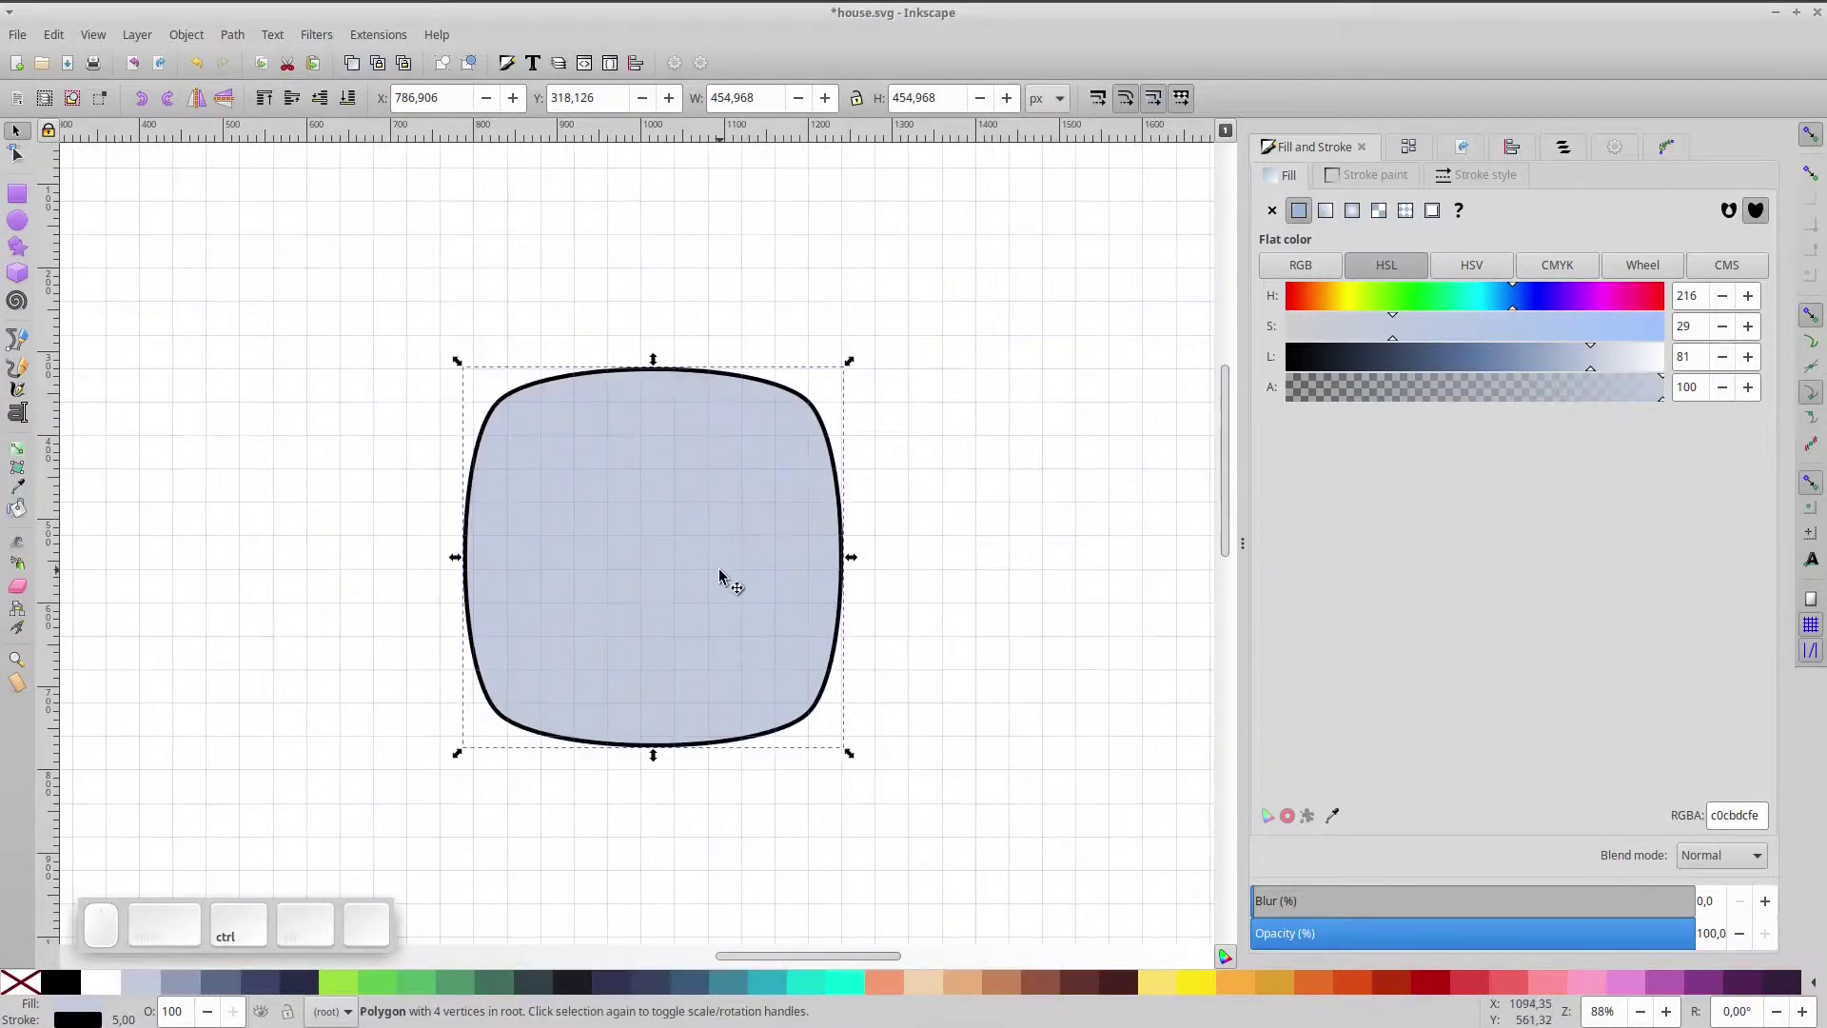
key("ctrl+space")
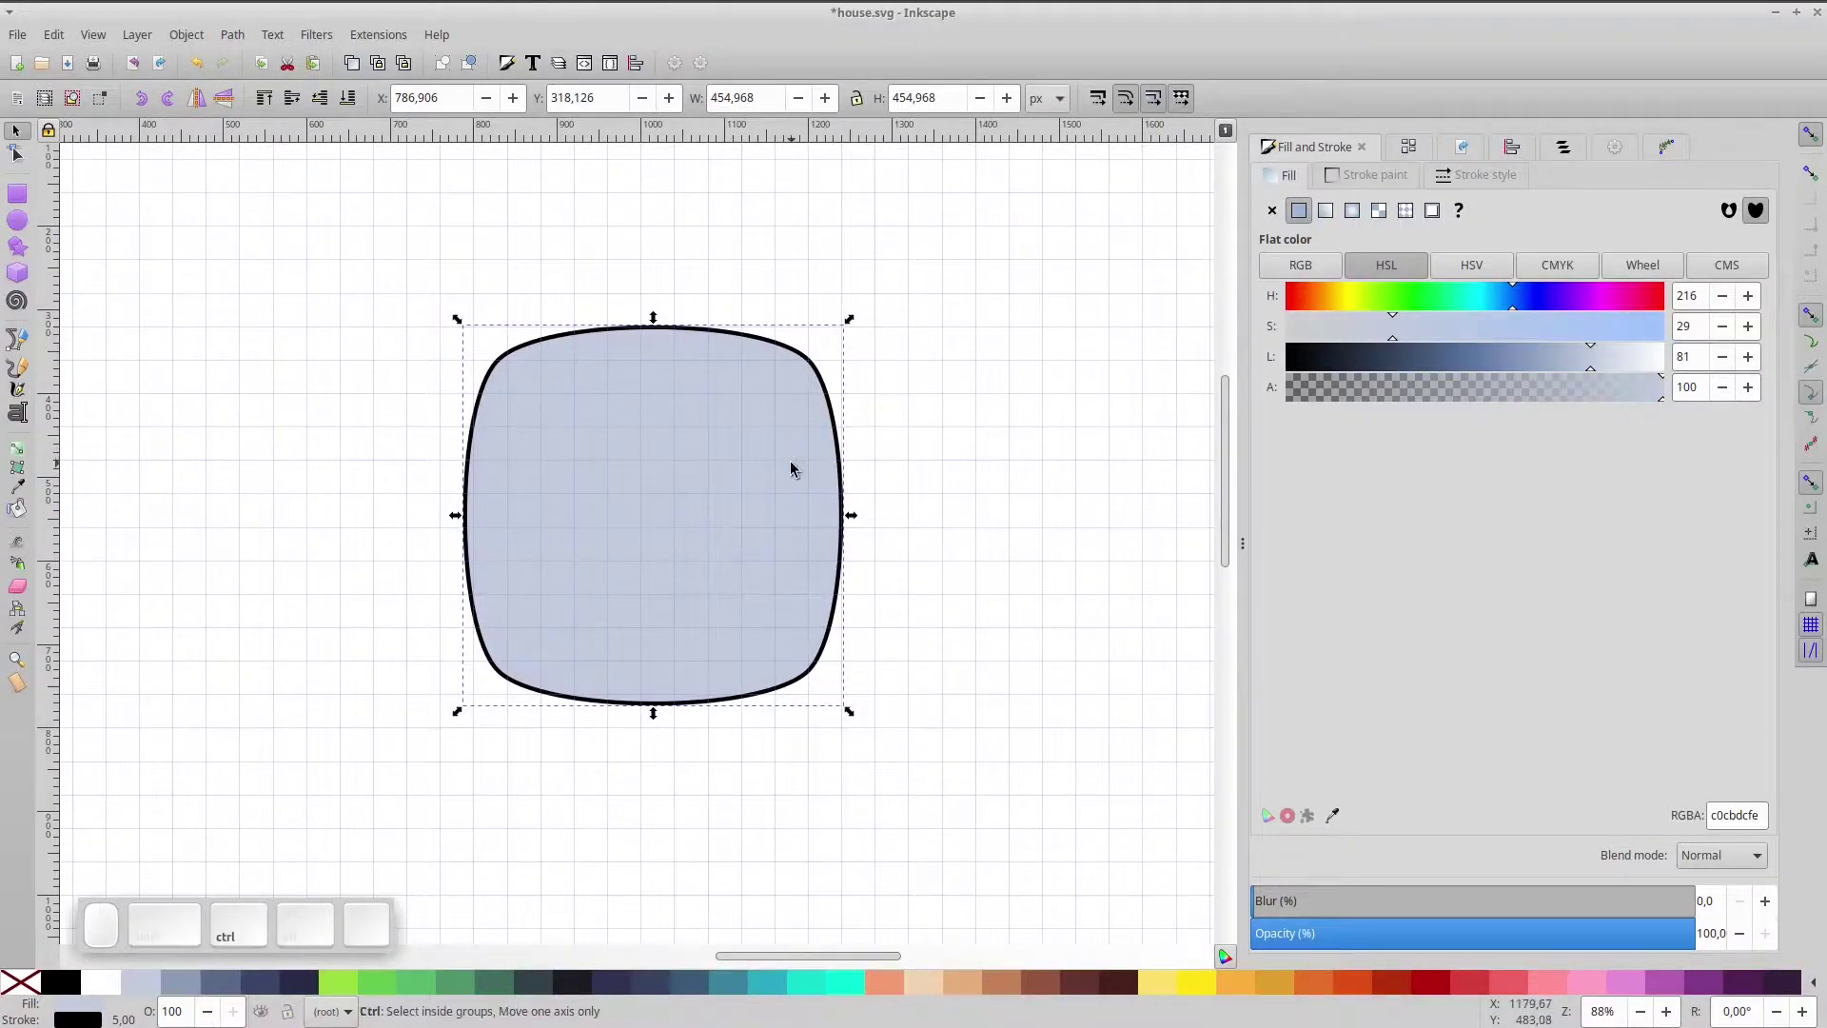
key("ctrl+d")
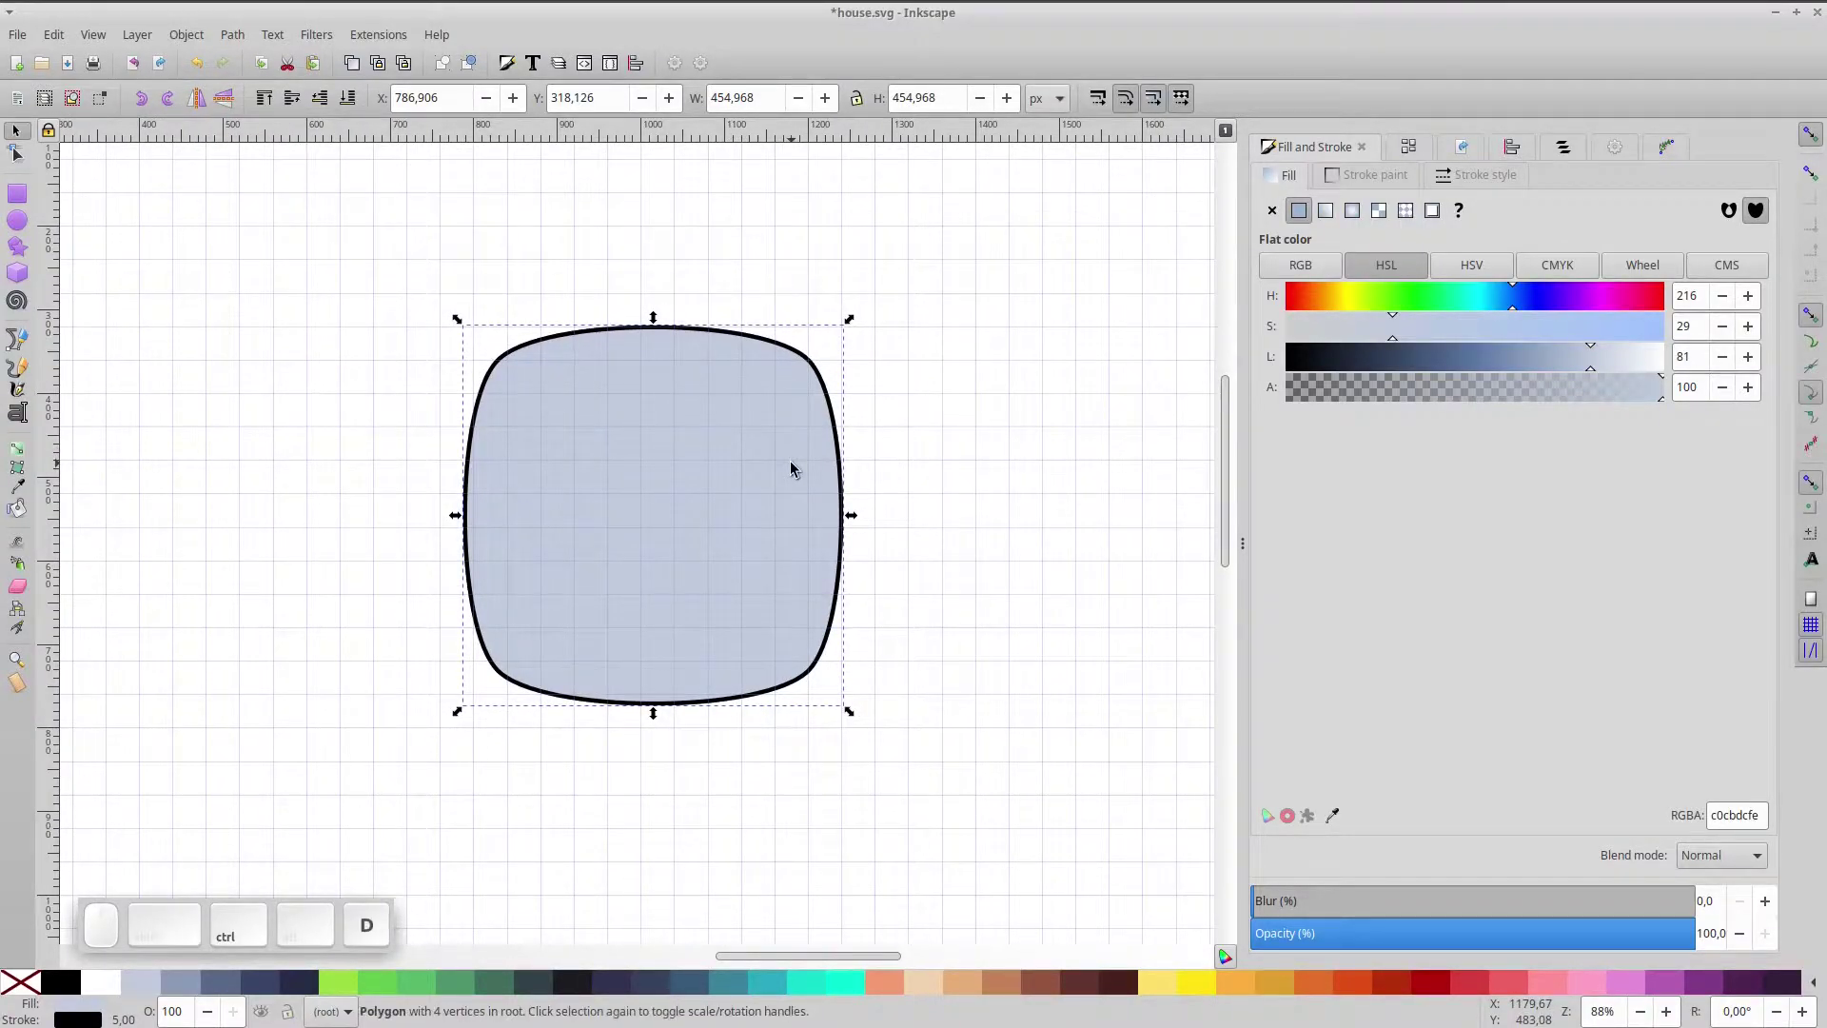
key("ctrl+d")
- Squash the lower copy into a short band and darken its fill to grey-blue
left_click_drag(765, 555, 742, 645)
left_click(727, 701)
key("ctrl+KP_Subtract")
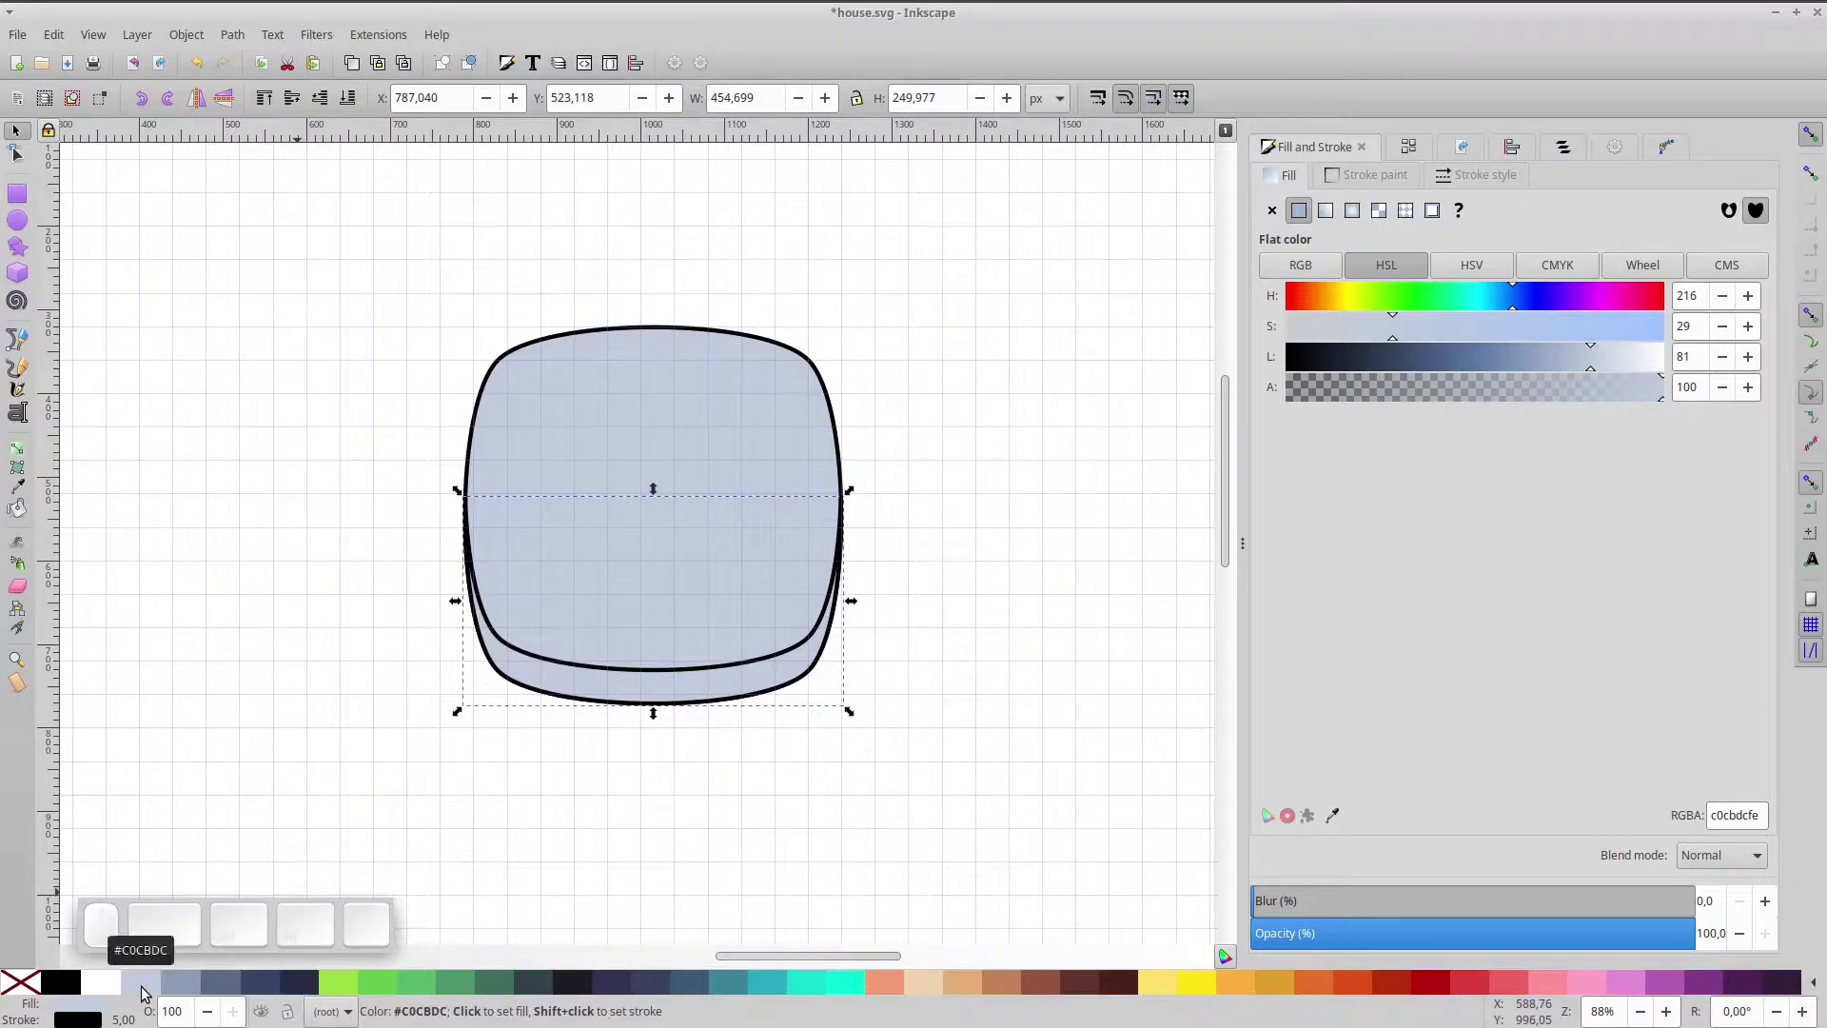
left_click(173, 990)
key("ctrl+d")
key("ctrl+Up")
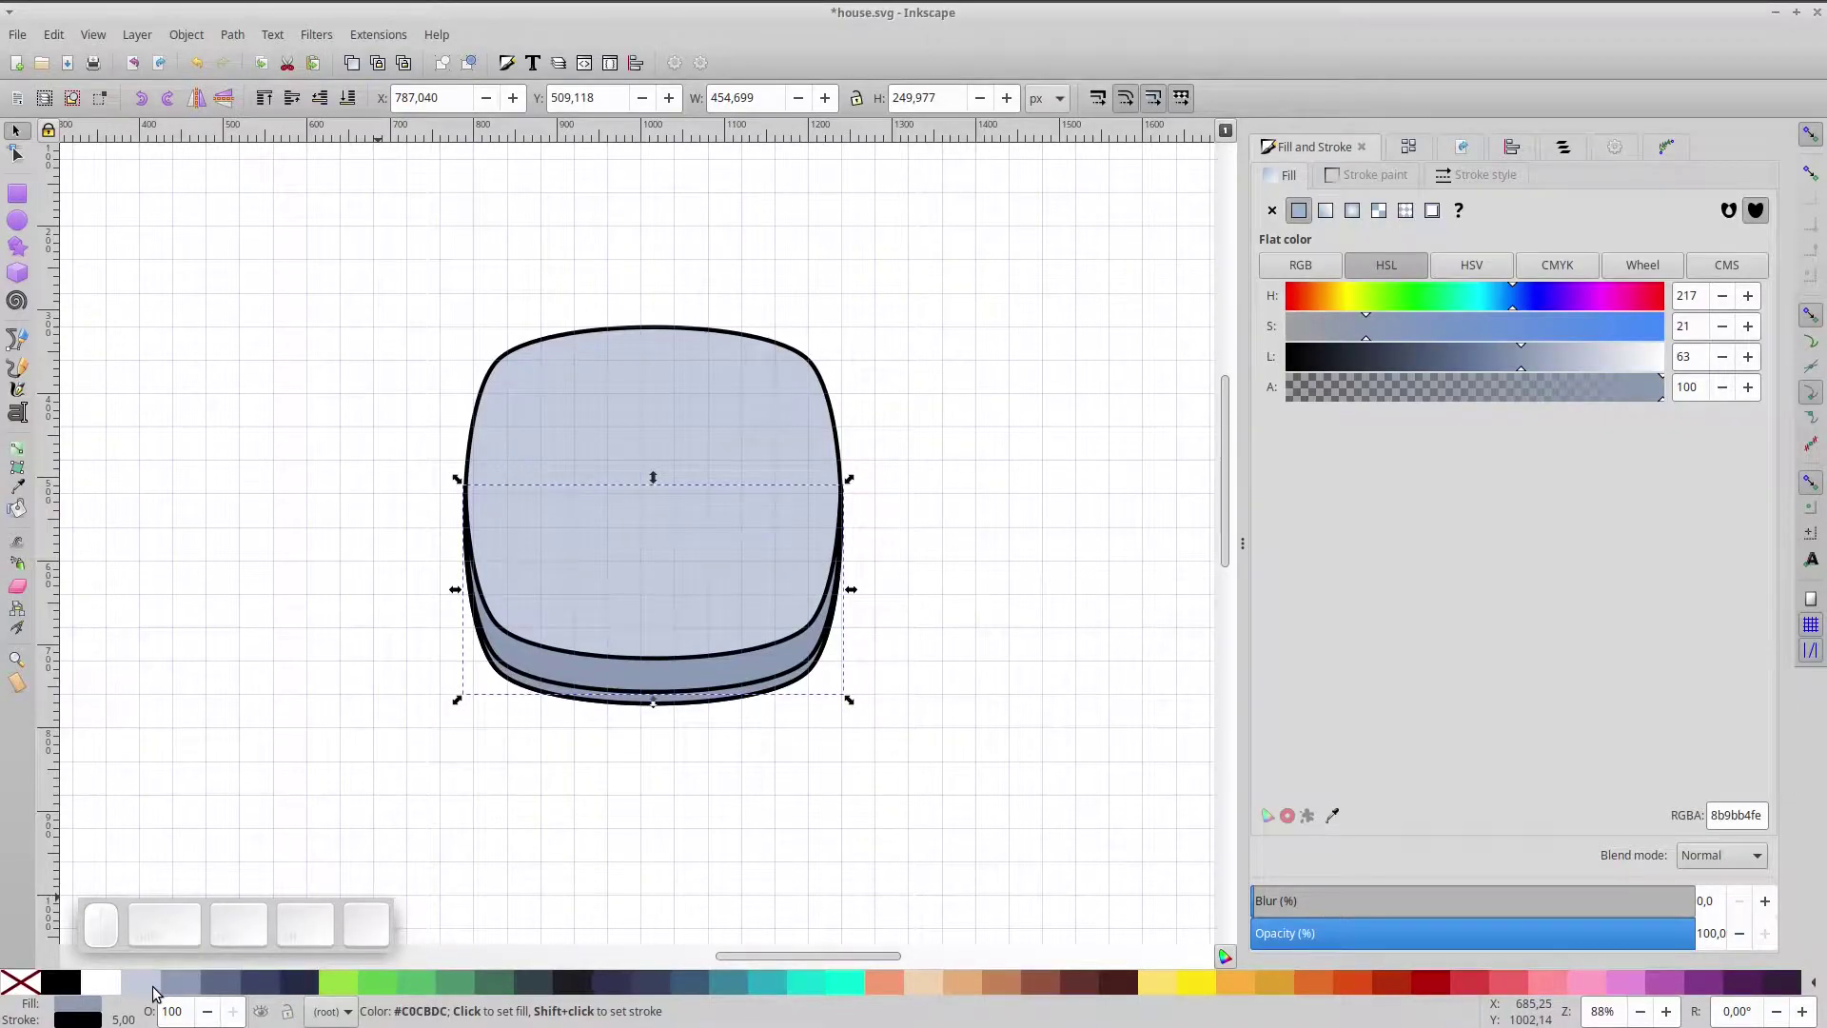
- Send the band beneath the main shape and zoom in on the bottom edge
left_click(159, 992)
left_click(329, 108)
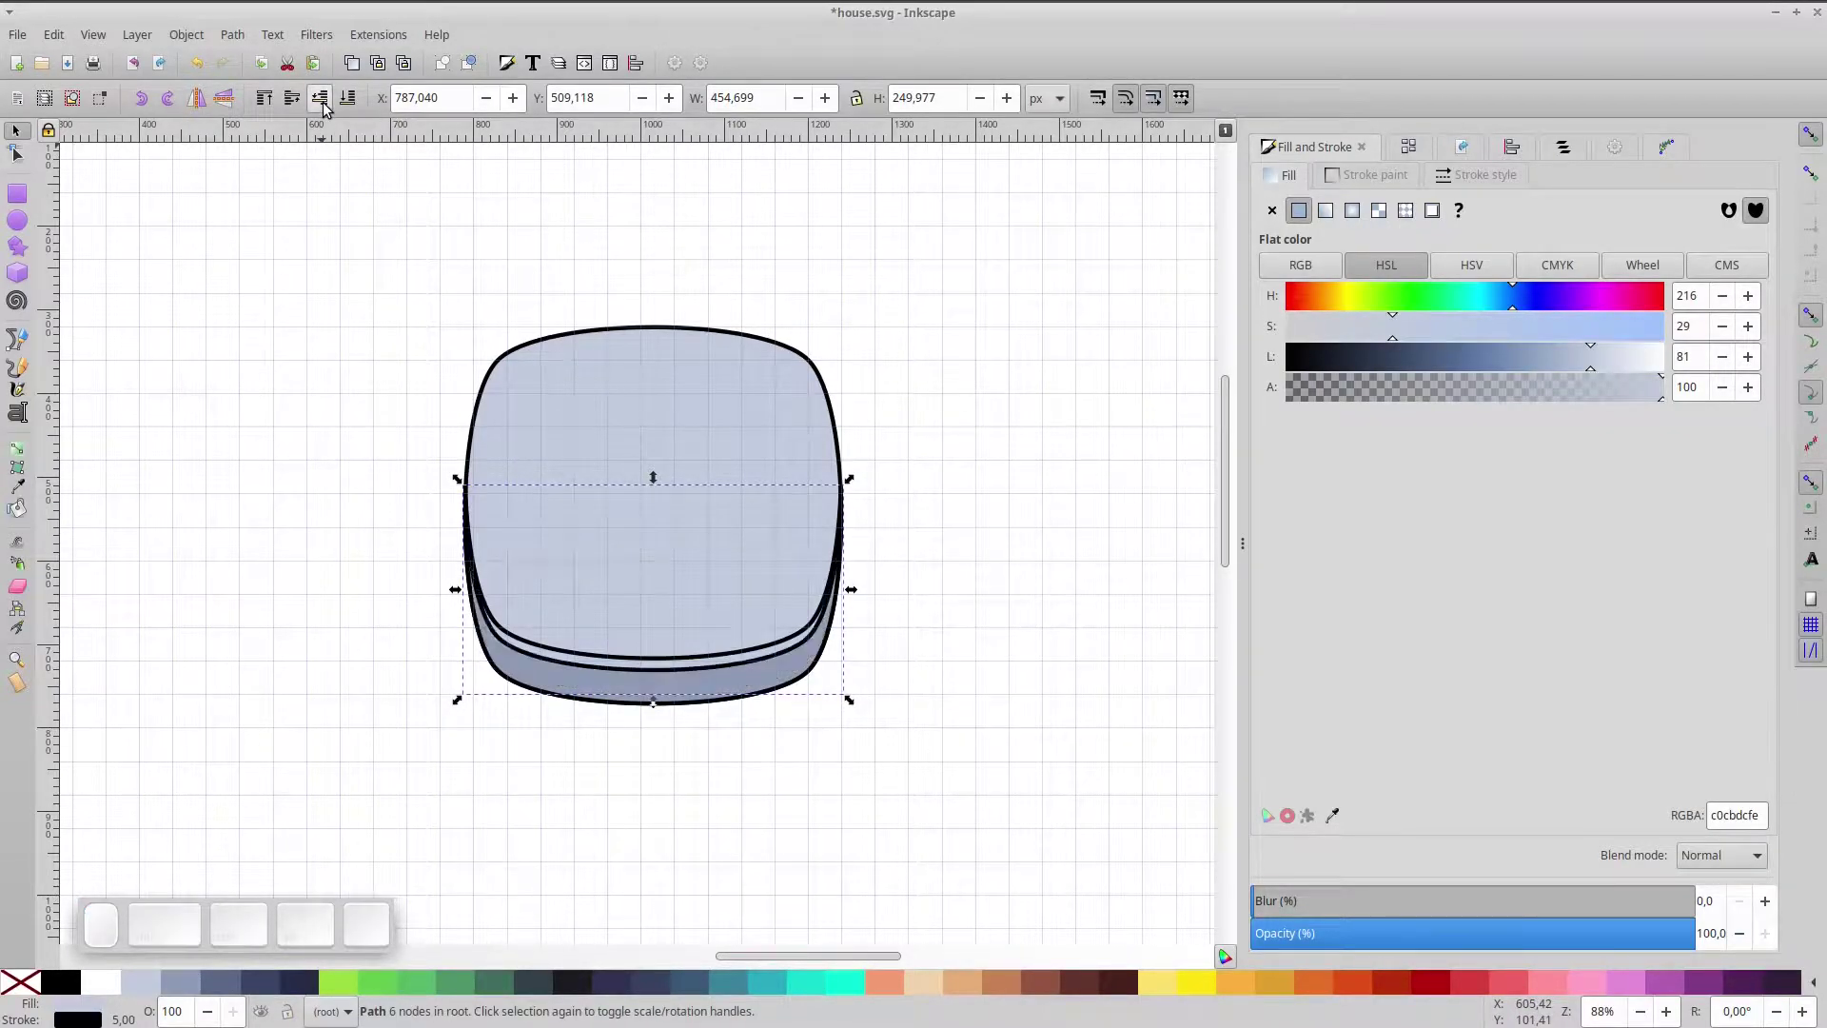
key("Up")
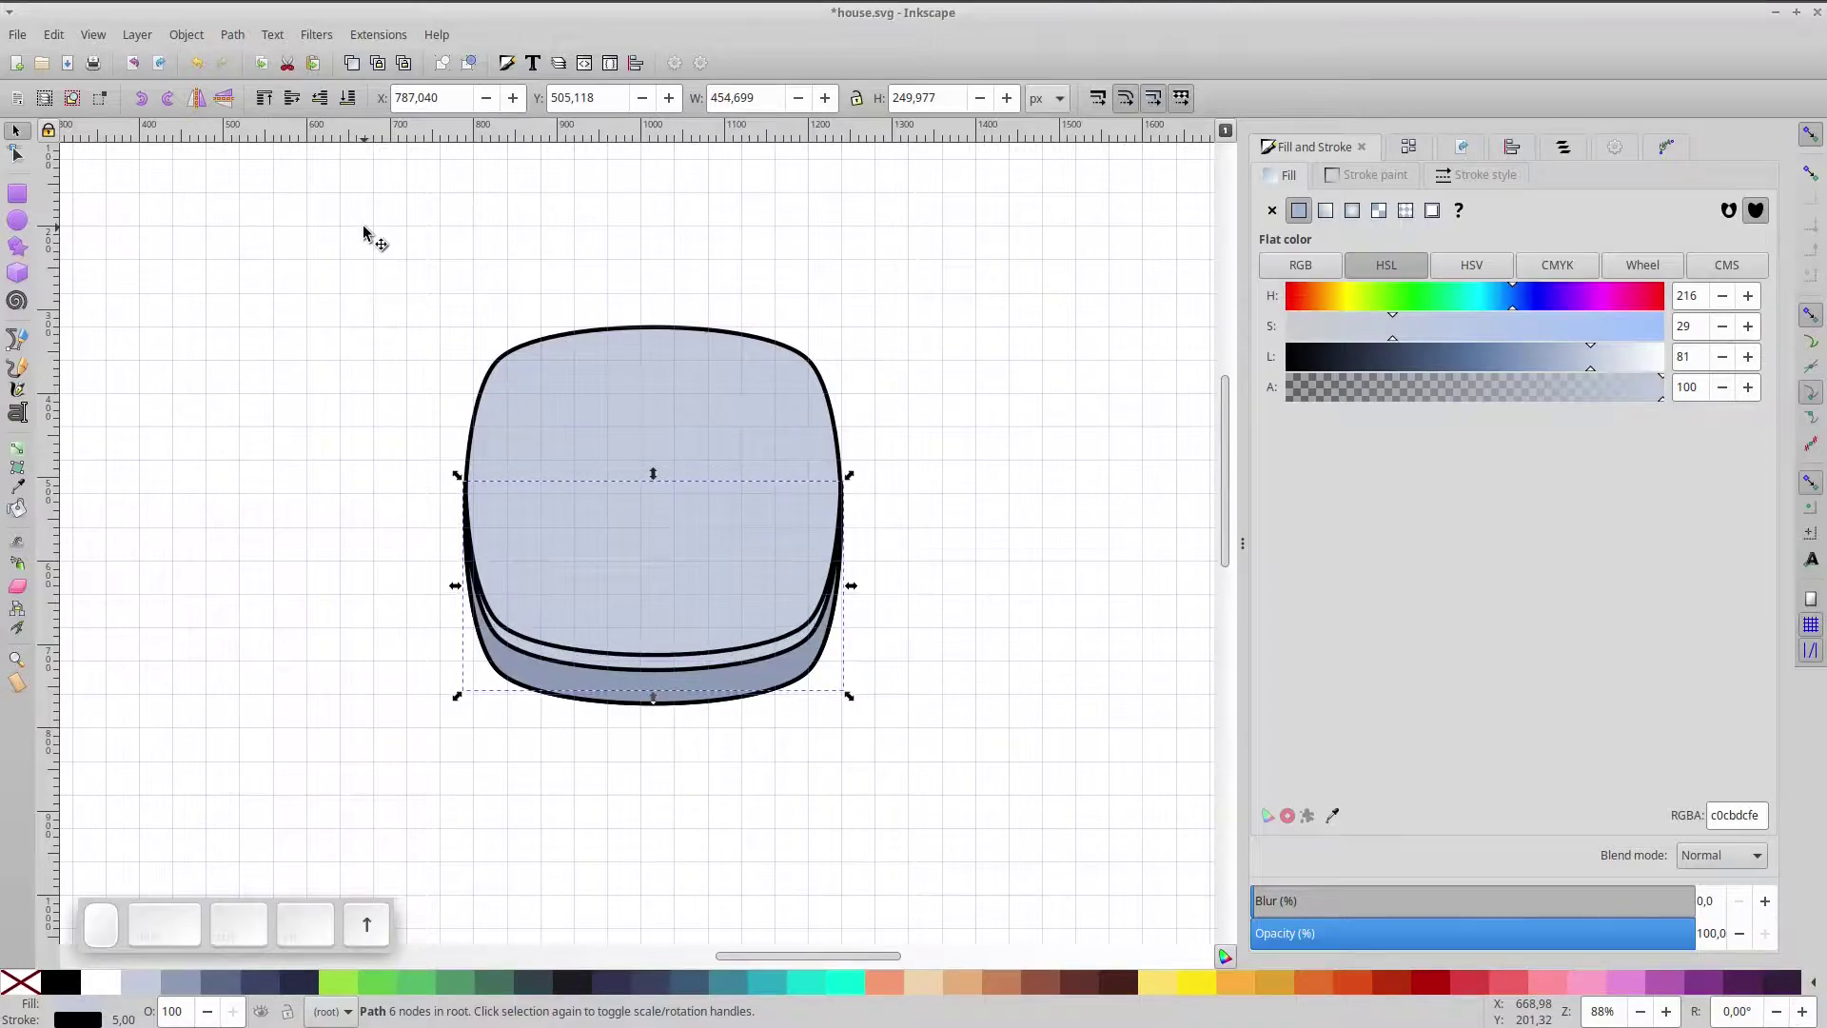
scroll("up", 3)
key("space")
scroll("up", 3)
key("ctrl+space")
- Draw a spline divider line across the bottom bands, then duplicate and move a copy along the base
left_click(16, 350)
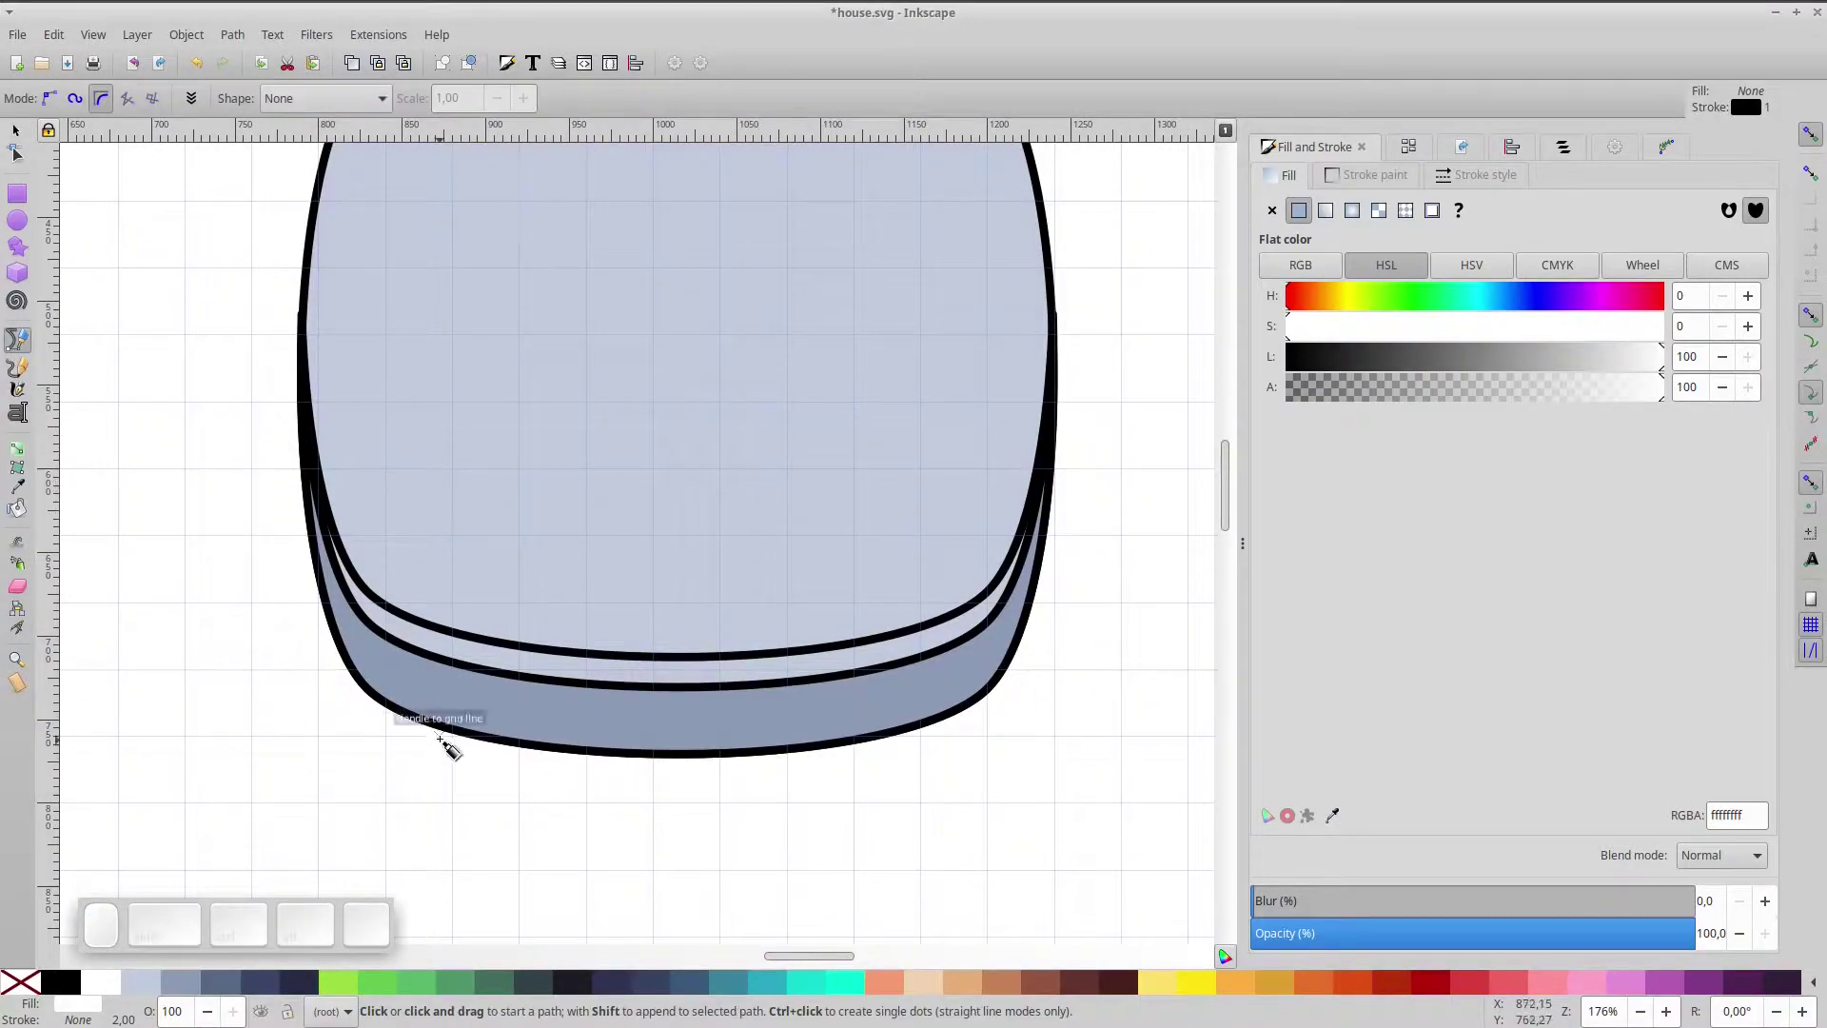
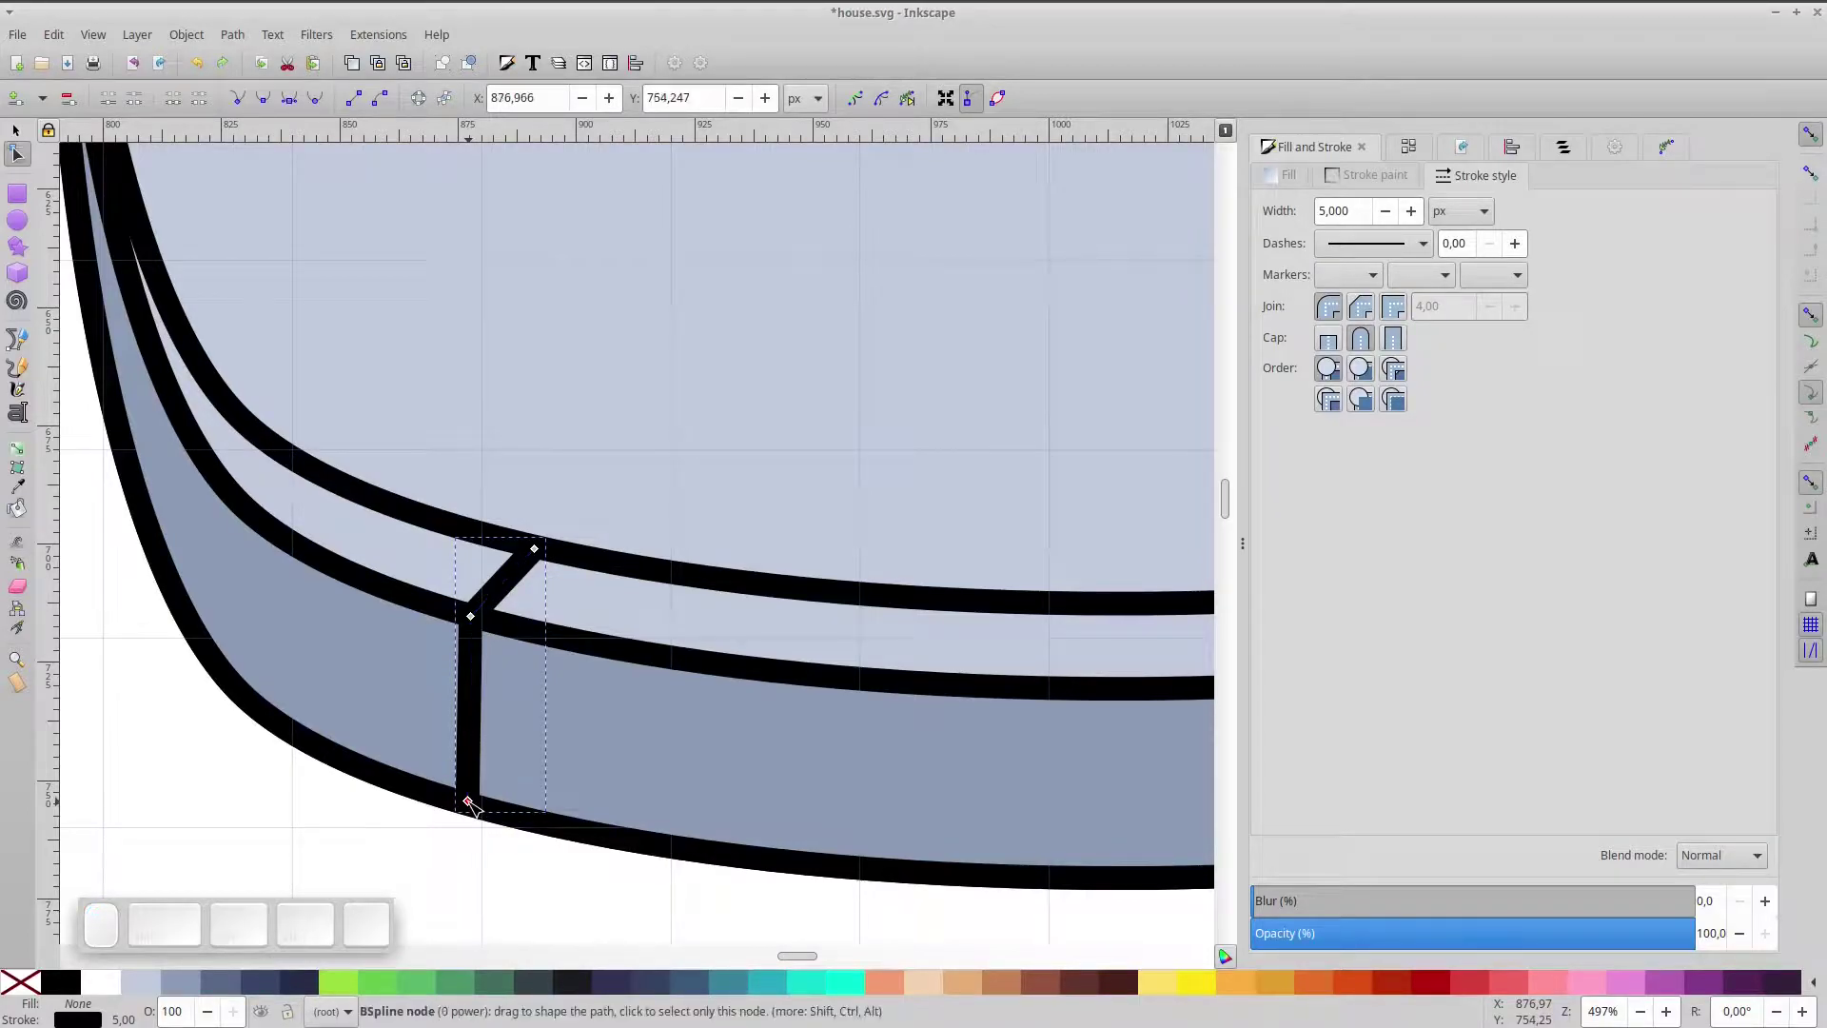
left_click(410, 837)
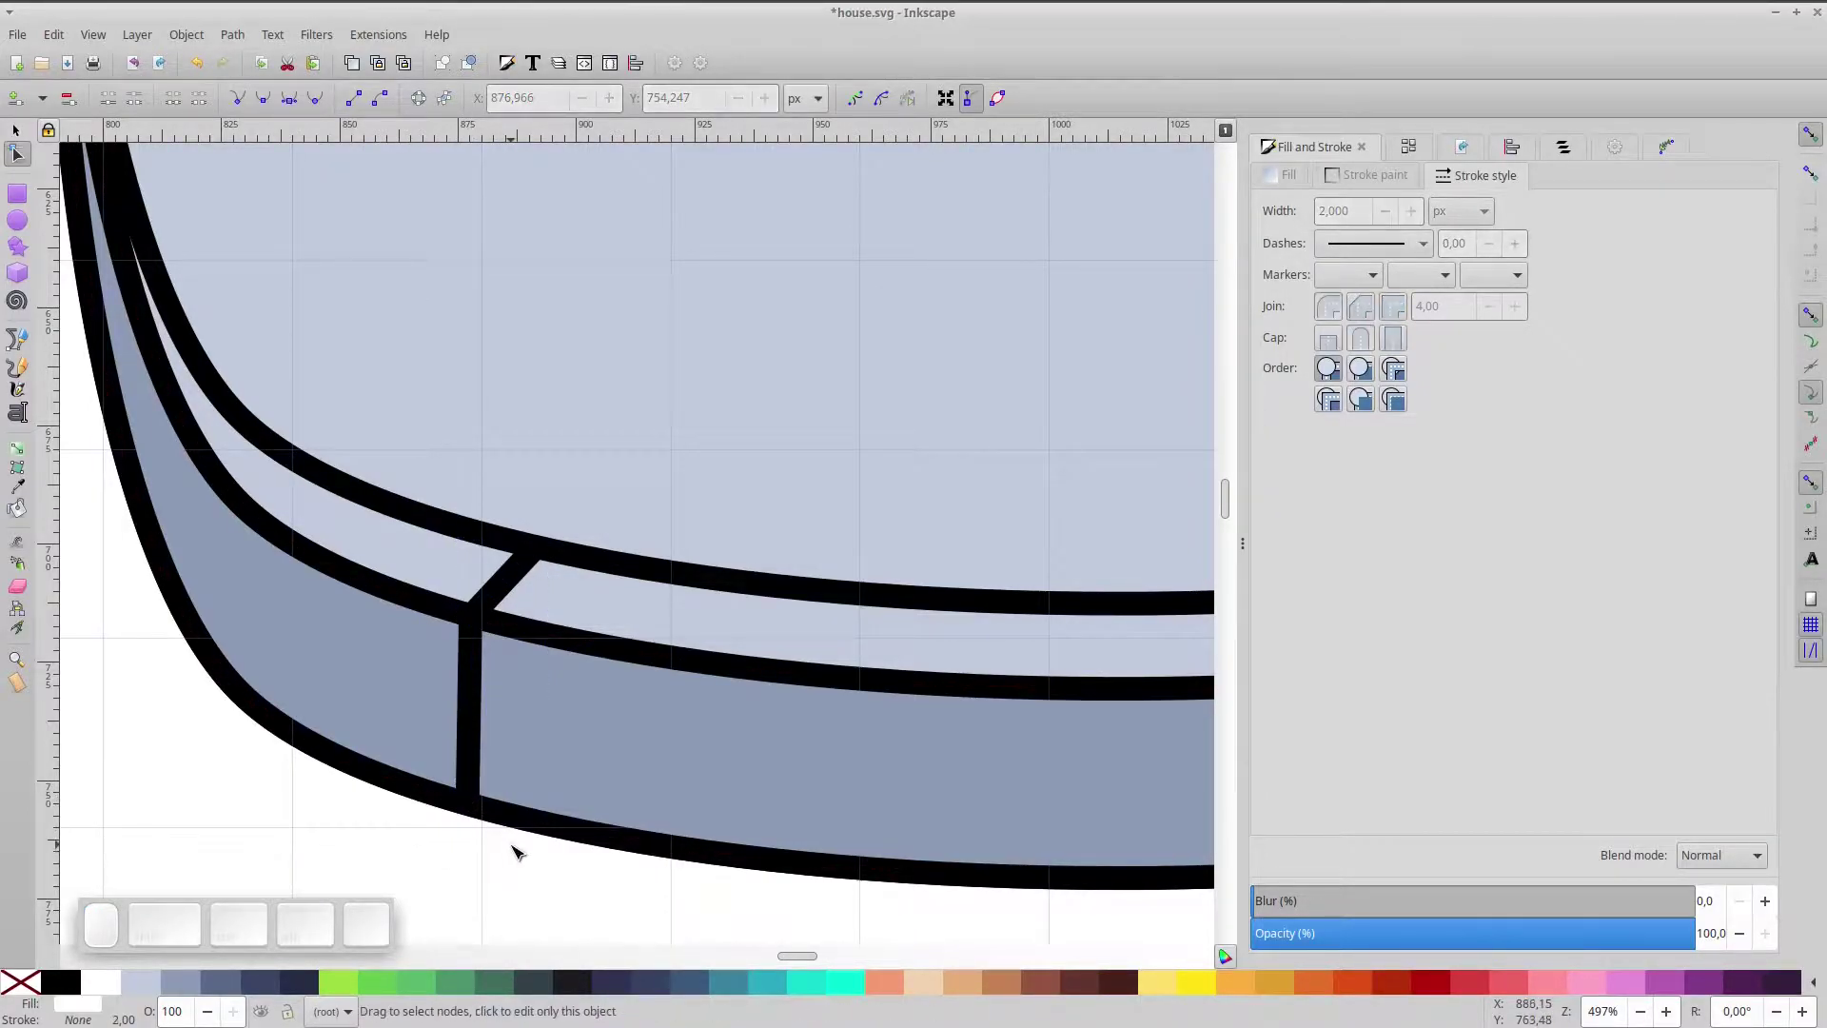
left_click(25, 133)
left_click(482, 631)
key("ctrl+d")
left_click(491, 630)
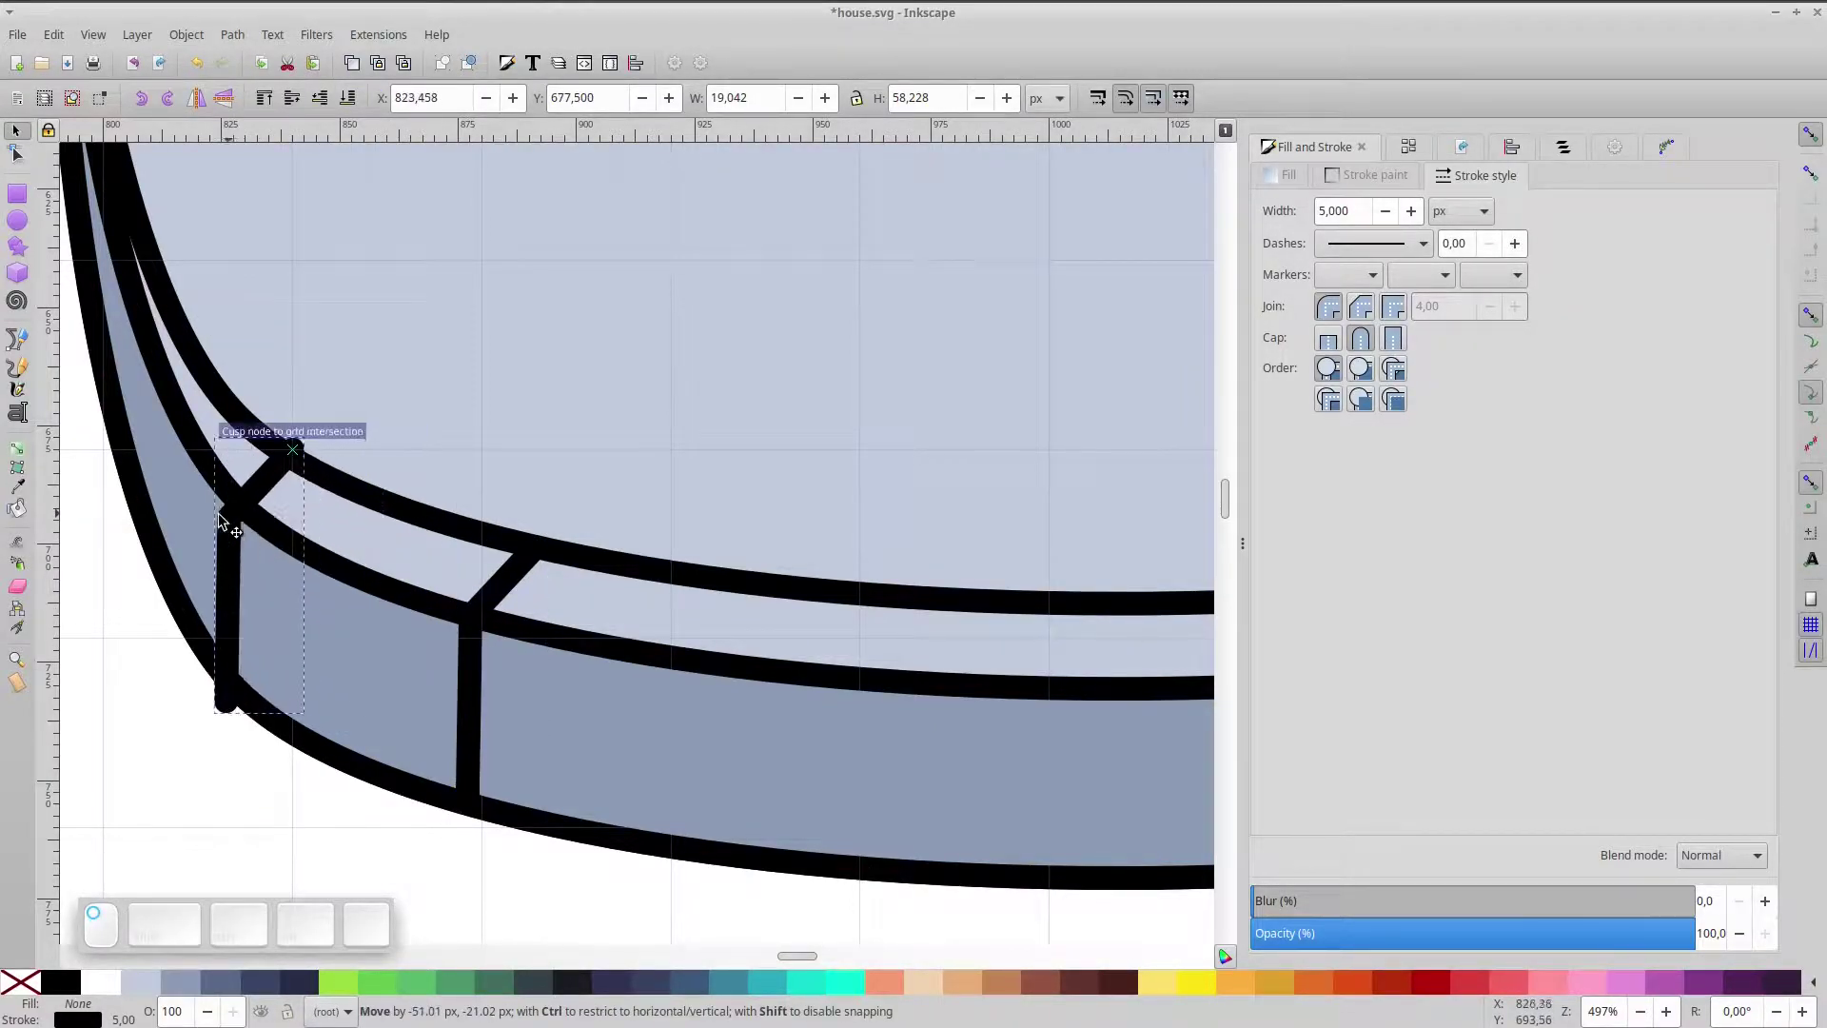
key("space")
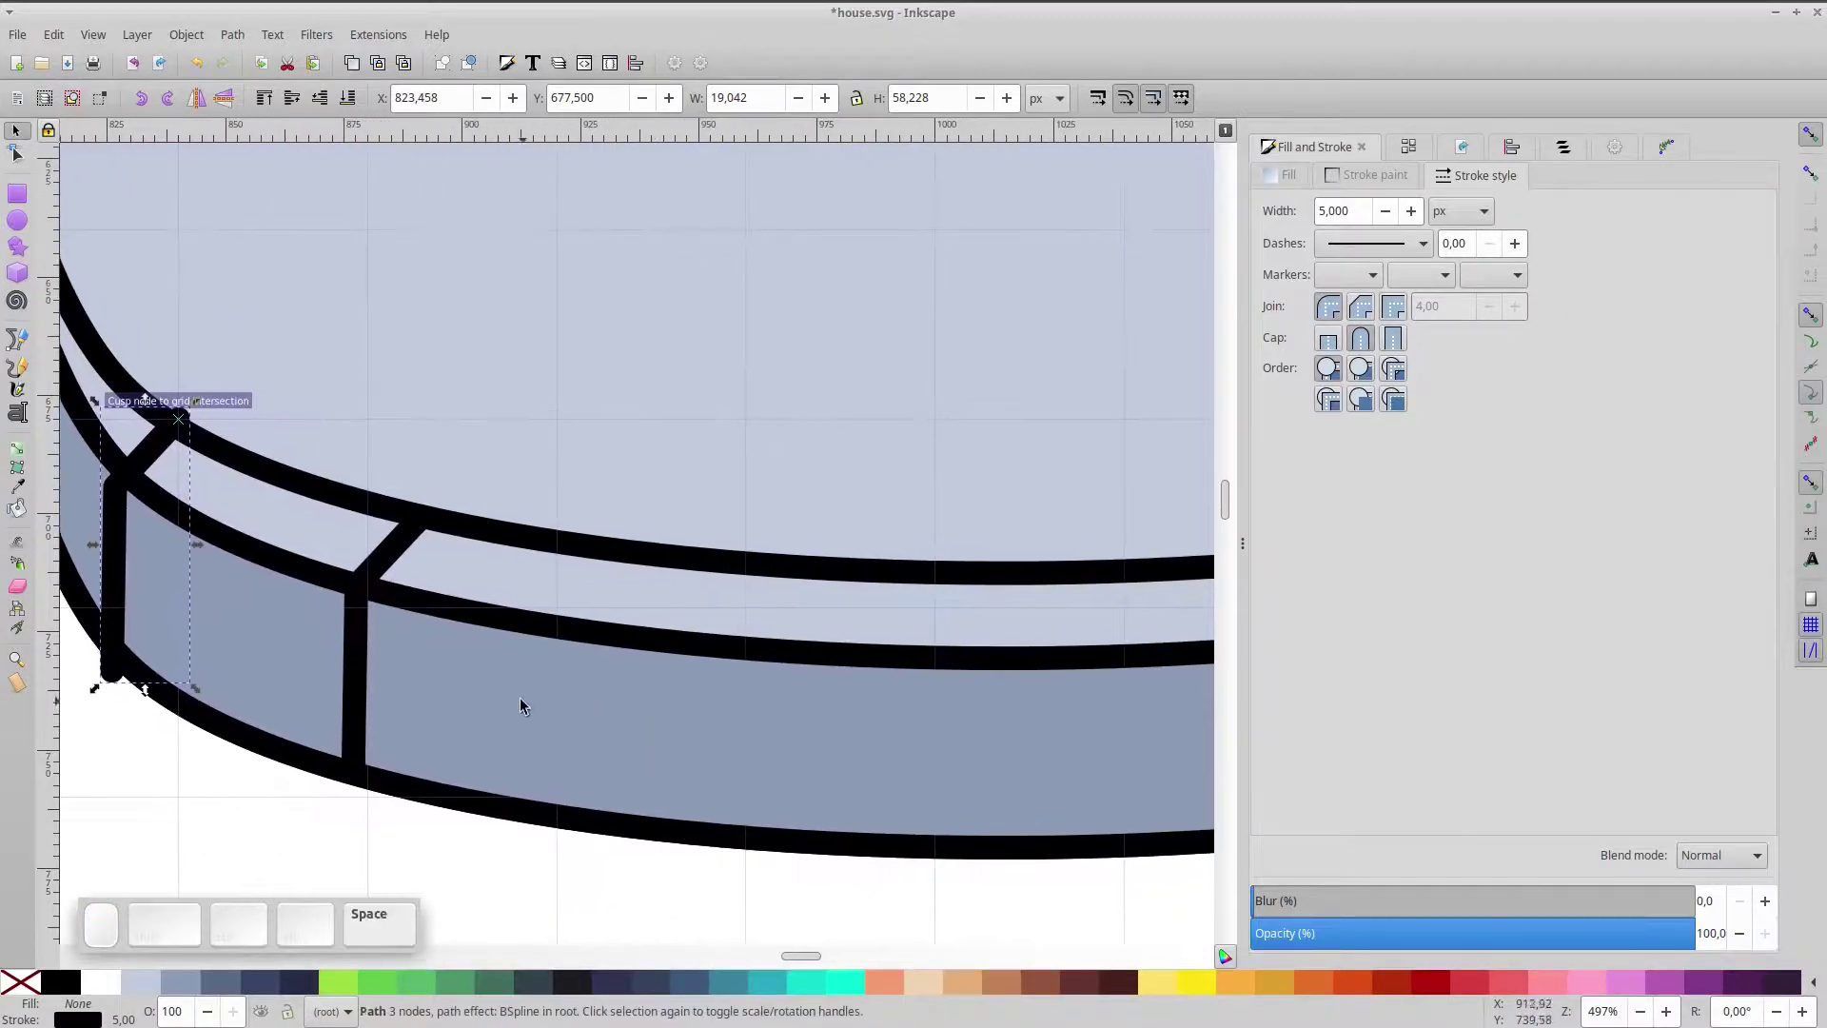
key("ctrl+d")
left_click_drag(143, 476, 963, 701)
- Duplicate and place further divider lines at intervals along the base curve
key("space")
key("ctrl+d")
left_click(199, 115)
left_click_drag(299, 683, 532, 698)
key("ctrl+y")
left_click(284, 674)
left_click(290, 681)
scroll("up", 3)
scroll("up", 3)
scroll("up", 3)
key("ctrl+space")
- Place a divider on the right side of the base and adjust its nodes to fit the curve
key("ctrl+d")
left_click_drag(307, 670, 720, 623)
key("space")
left_click(20, 167)
key("space")
scroll("up", 3)
left_click(506, 241)
key("Down")
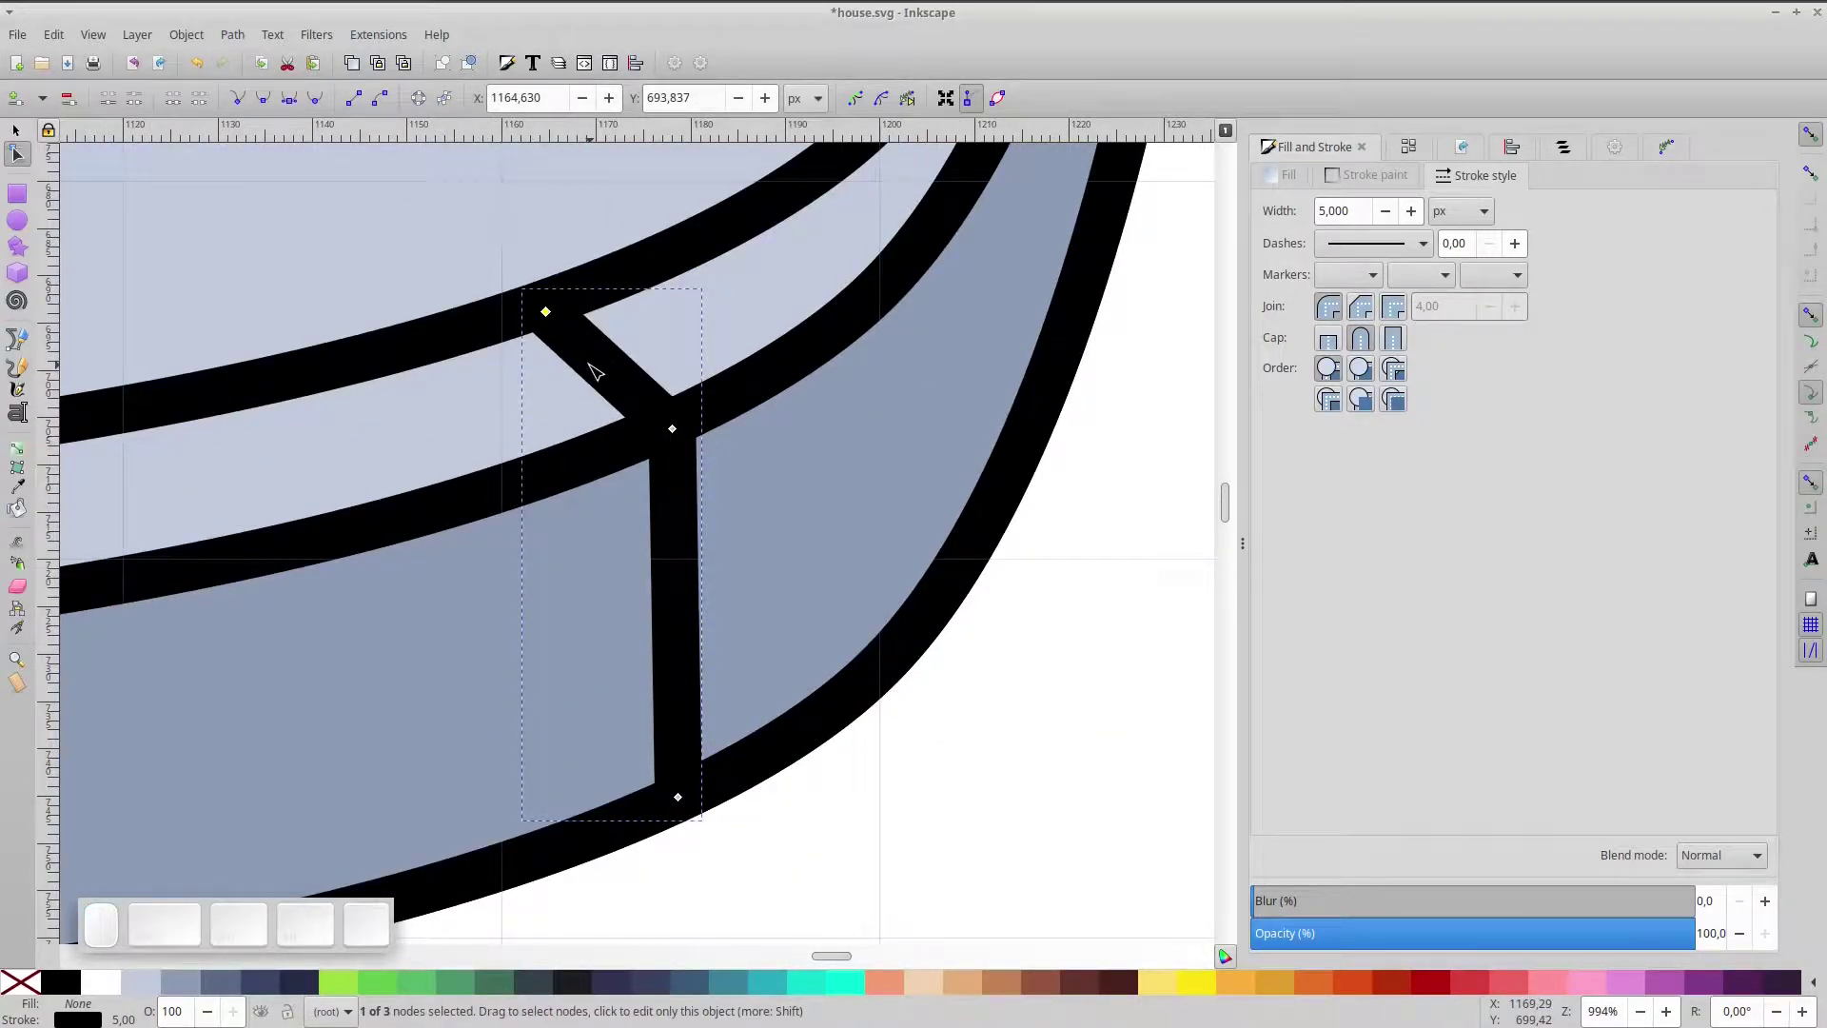
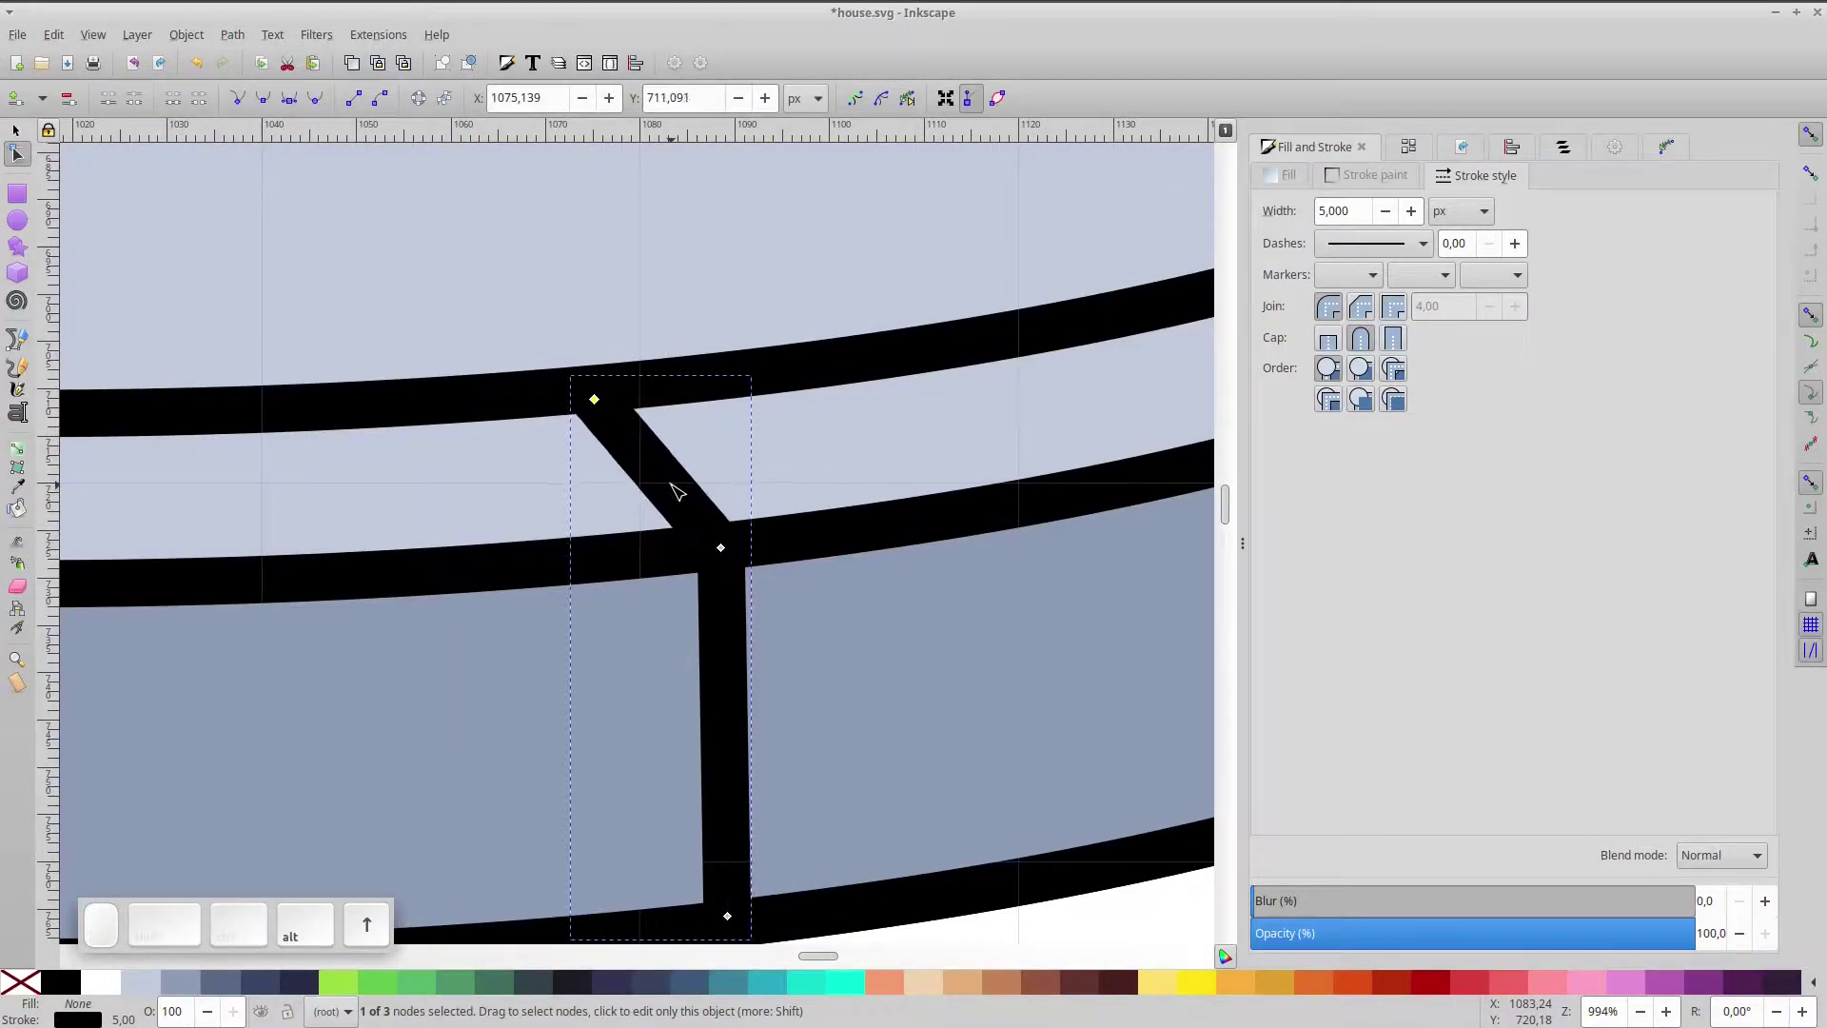
key("alt+space")
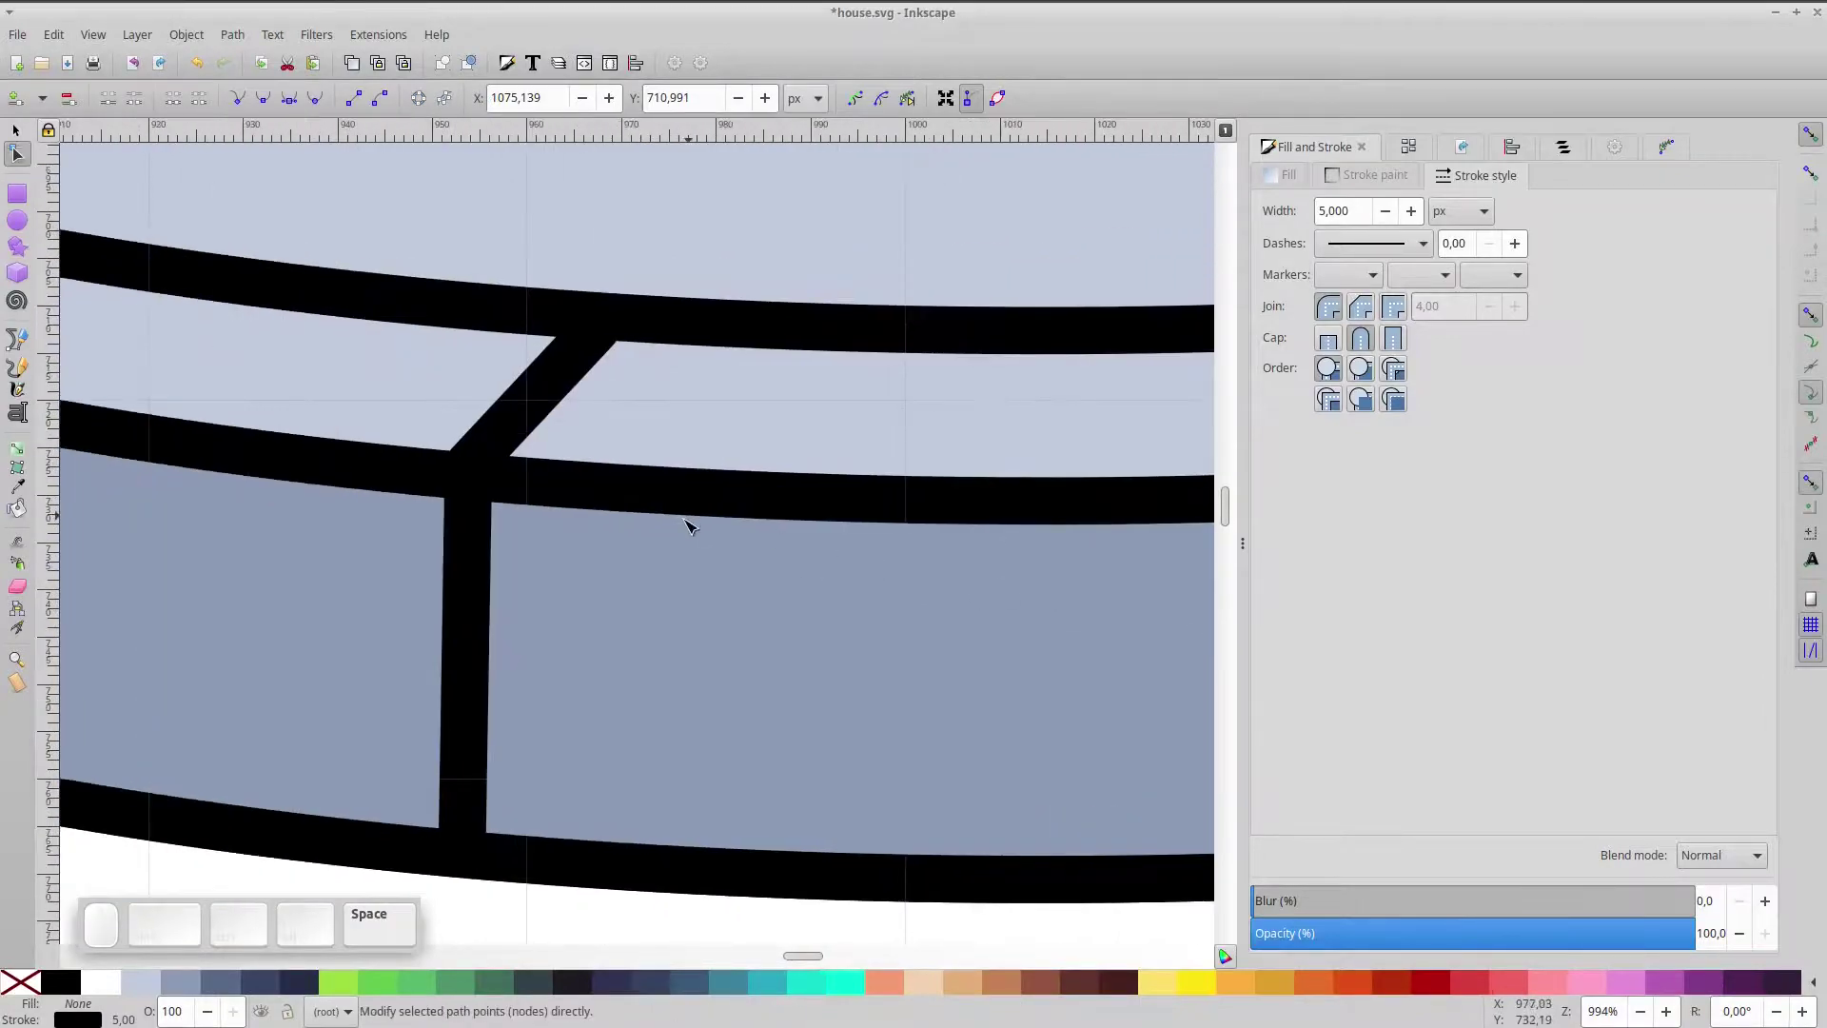
key("space")
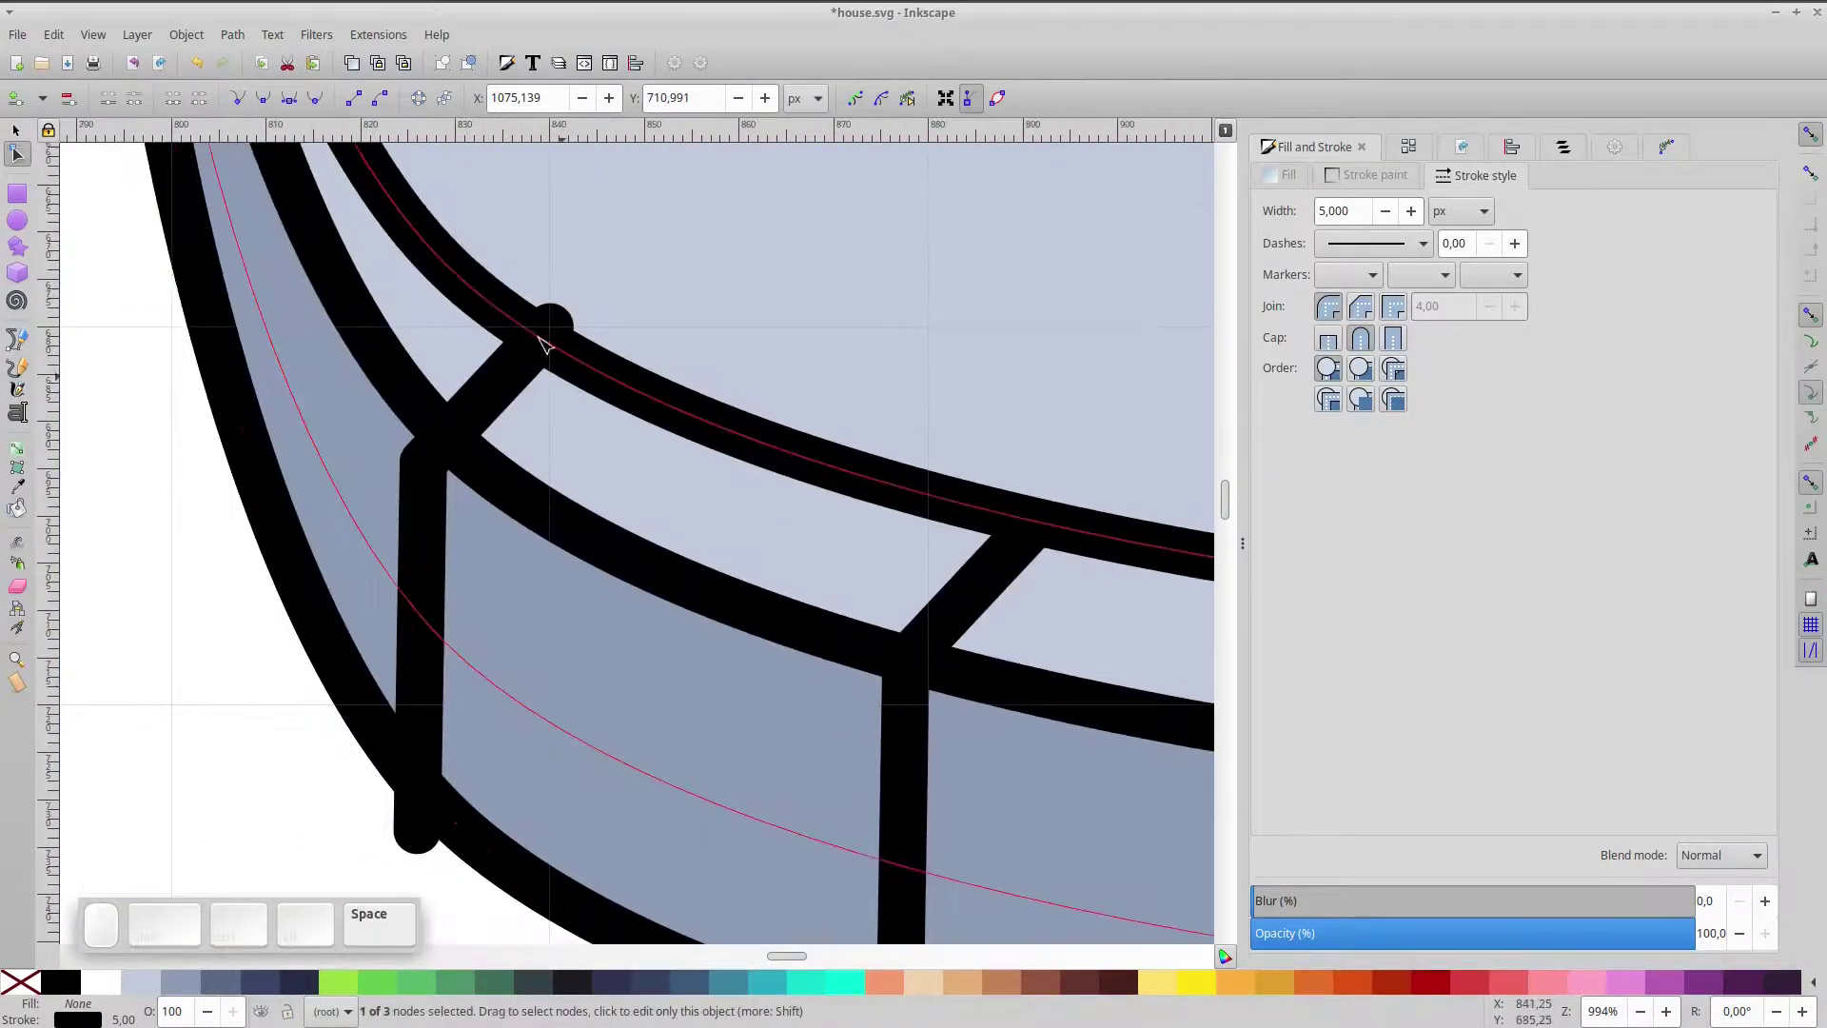
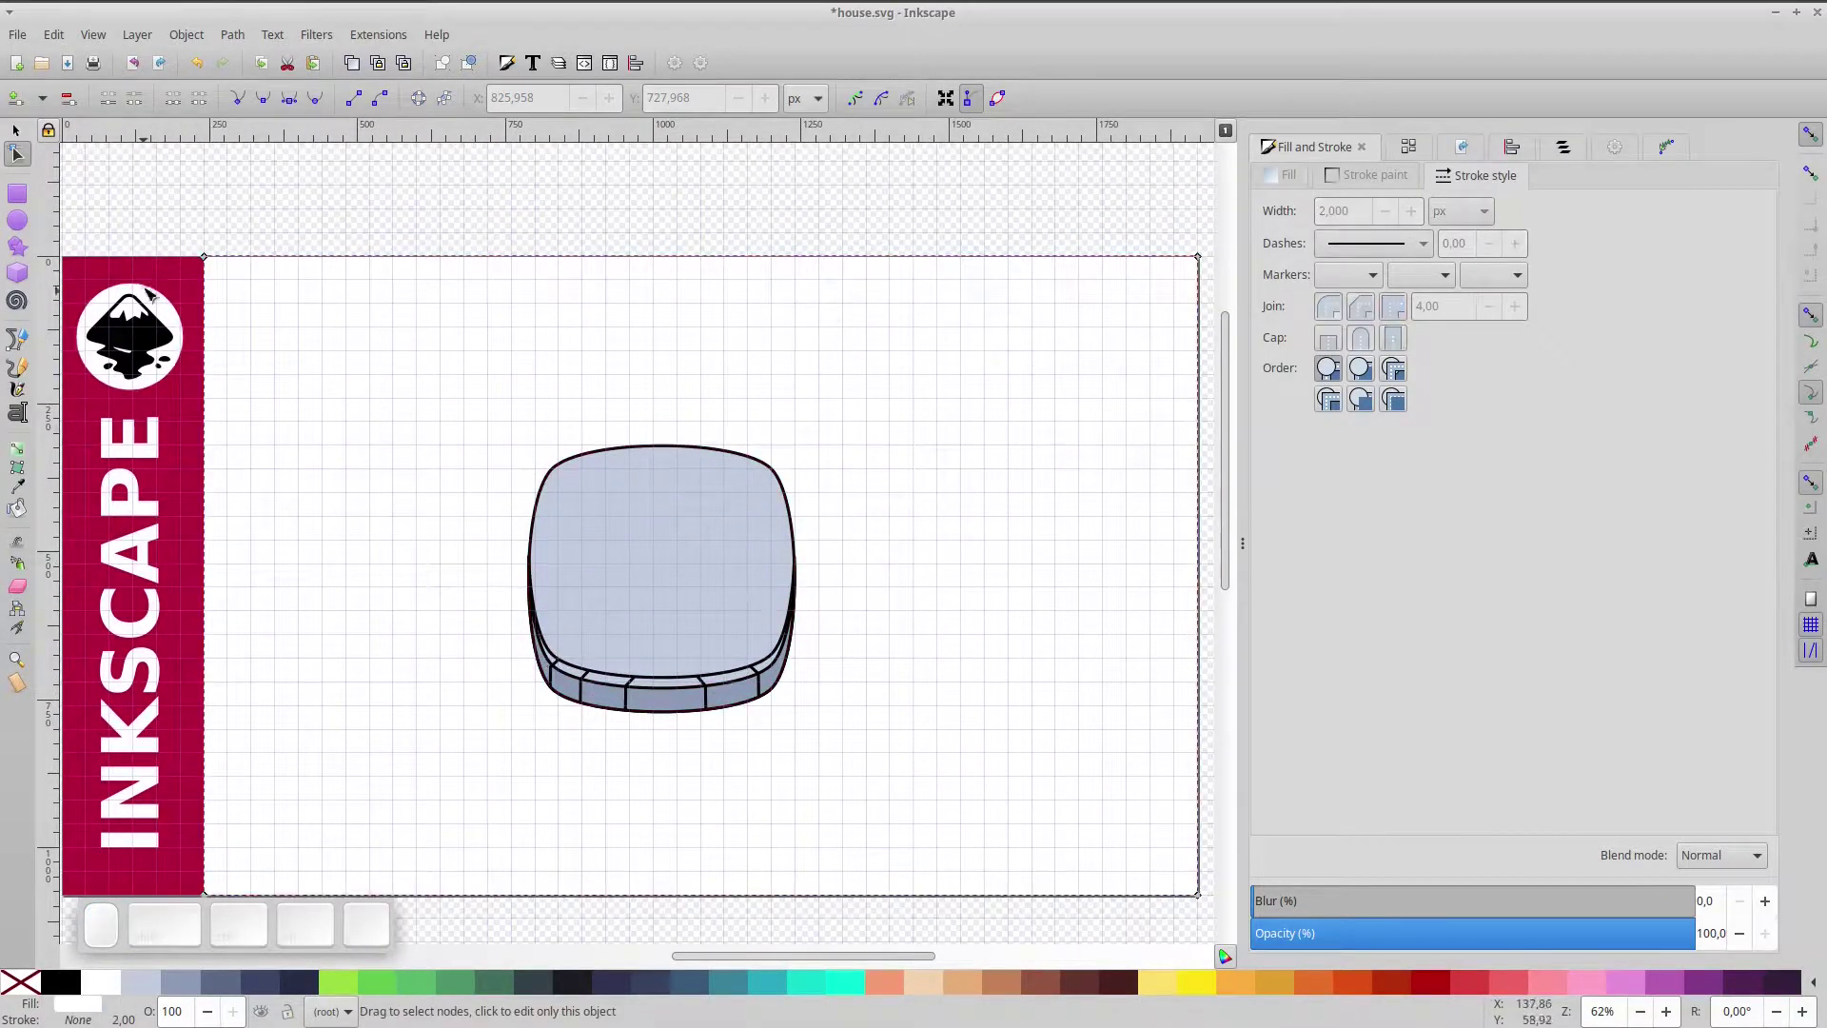
- Duplicate the body shape and widen the copy into a rounded roof over the house
left_click(26, 136)
scroll("up", 3)
left_click(701, 618)
key("ctrl+d")
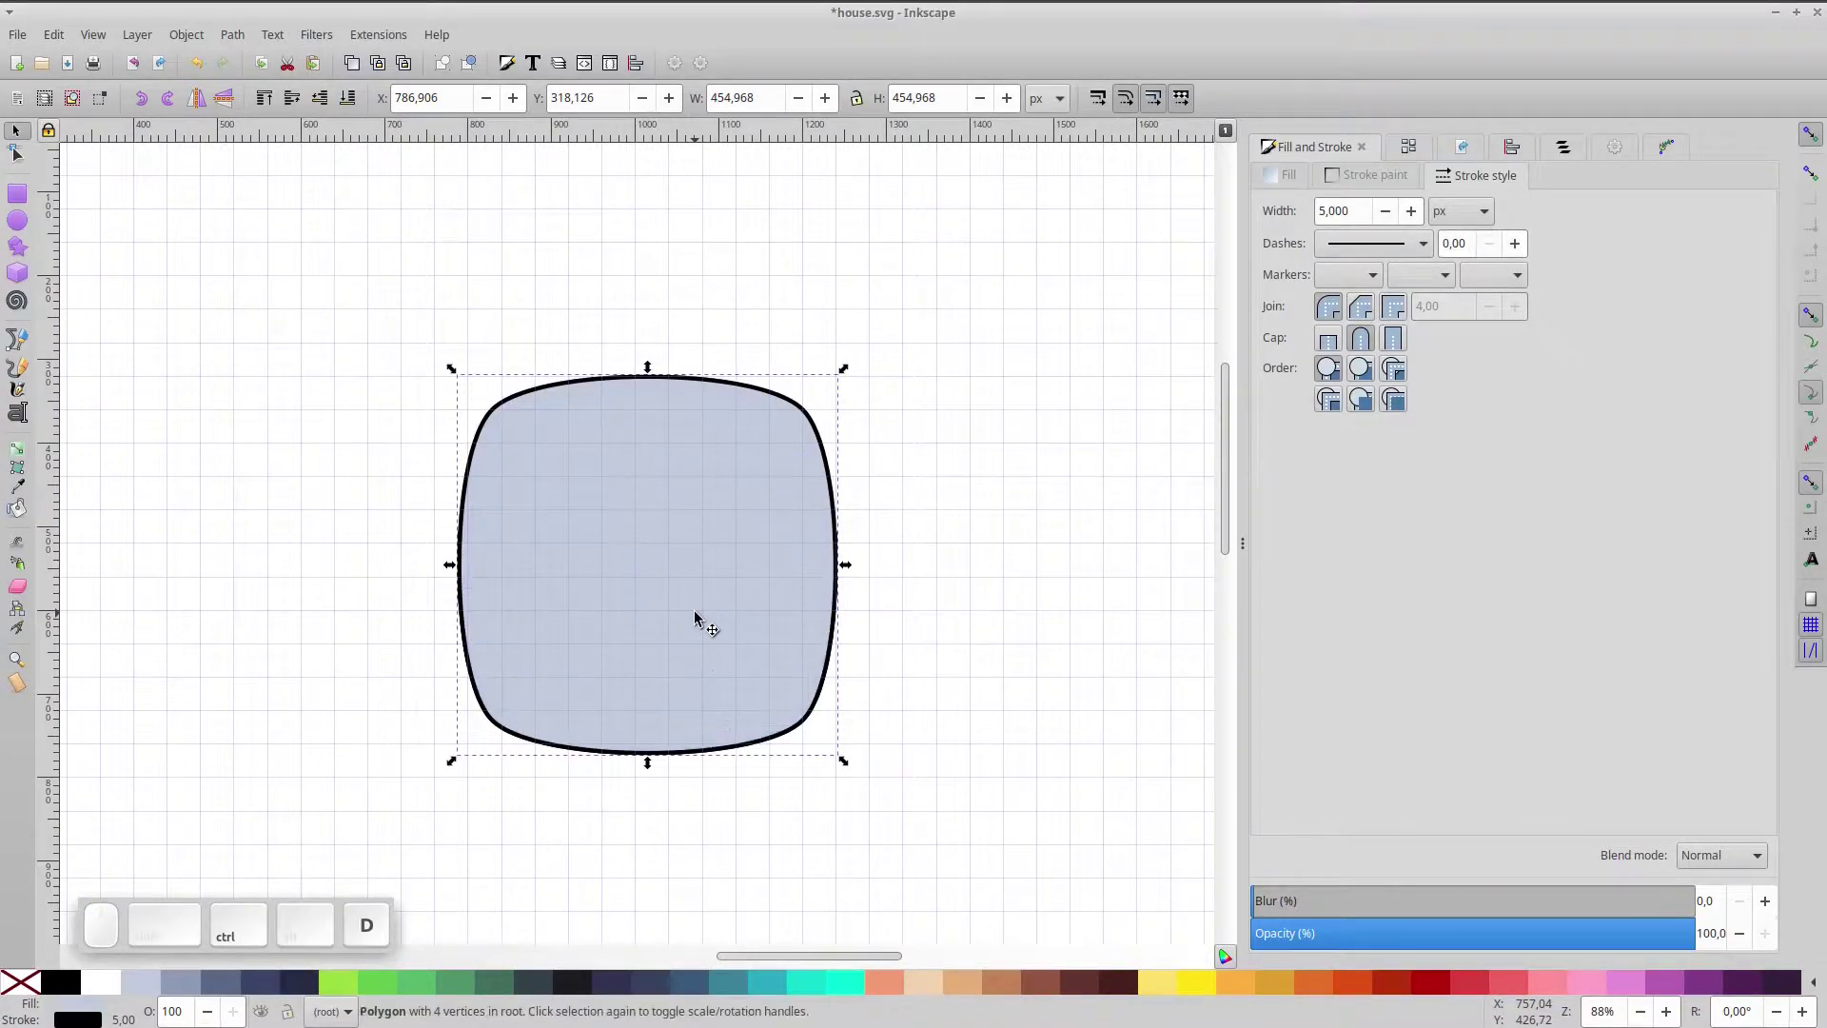
left_click_drag(713, 654, 704, 498)
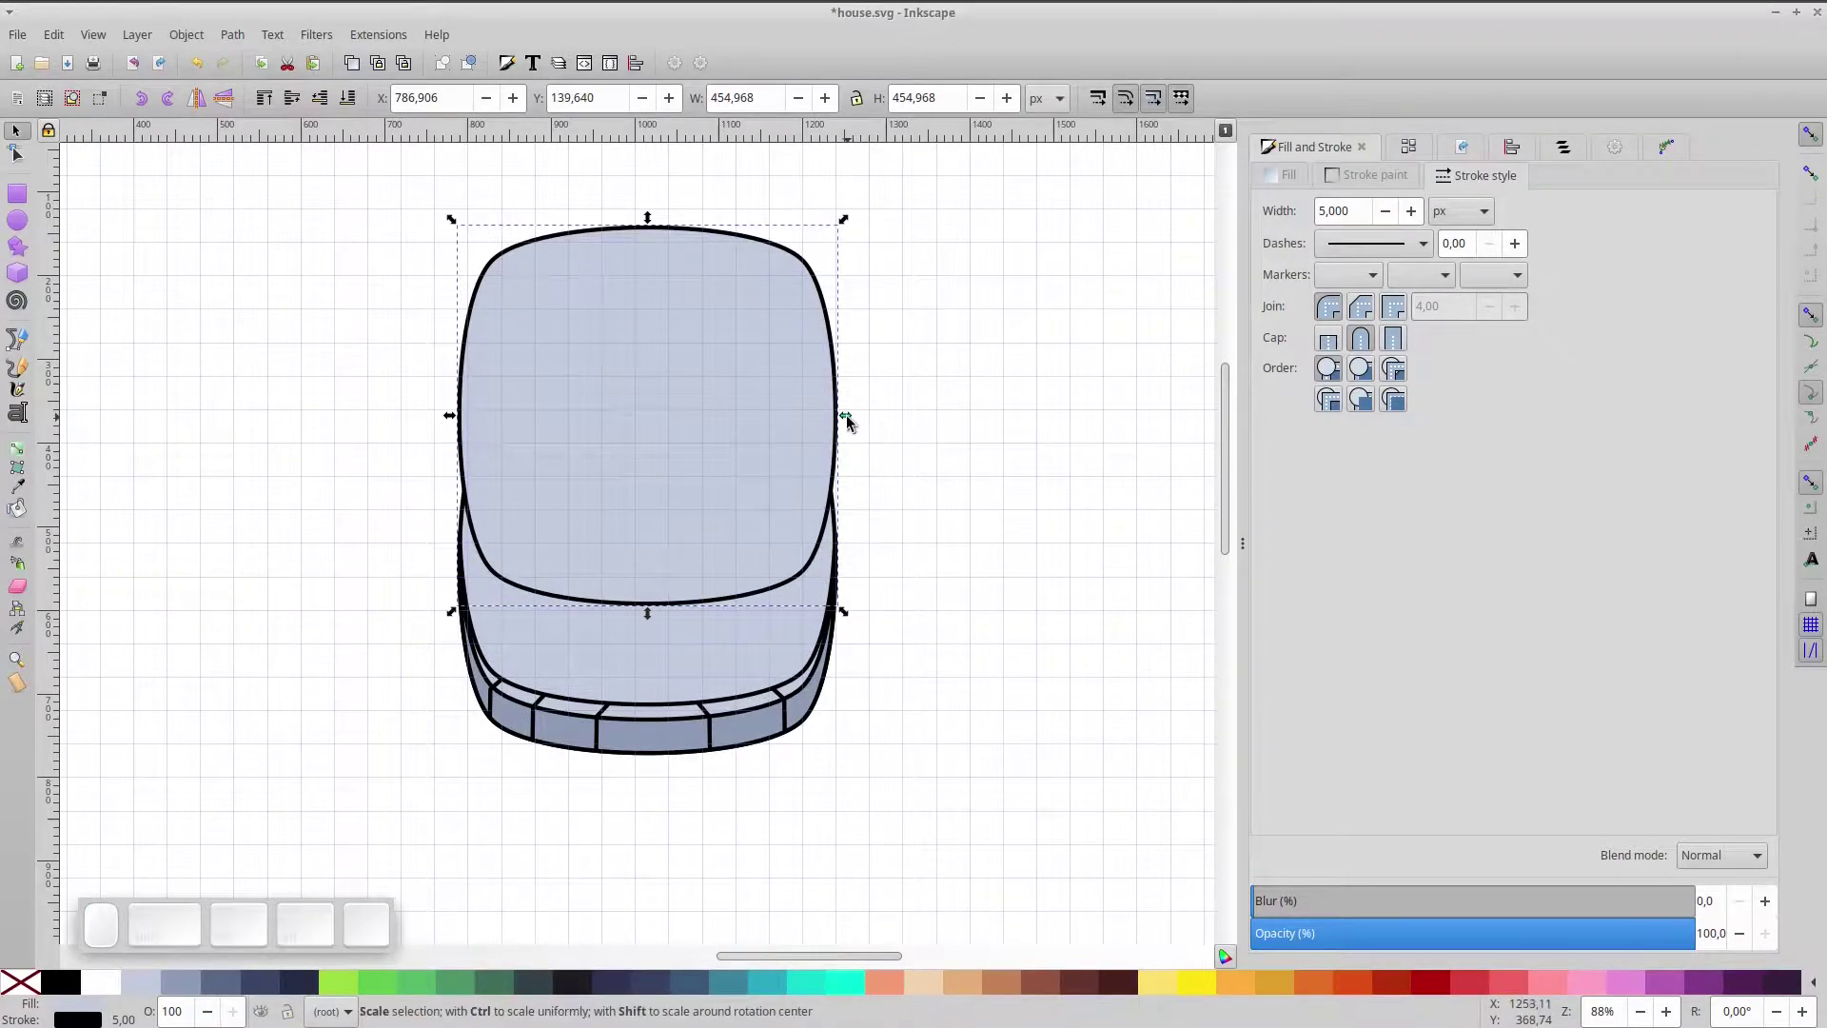
left_click_drag(854, 422, 844, 490)
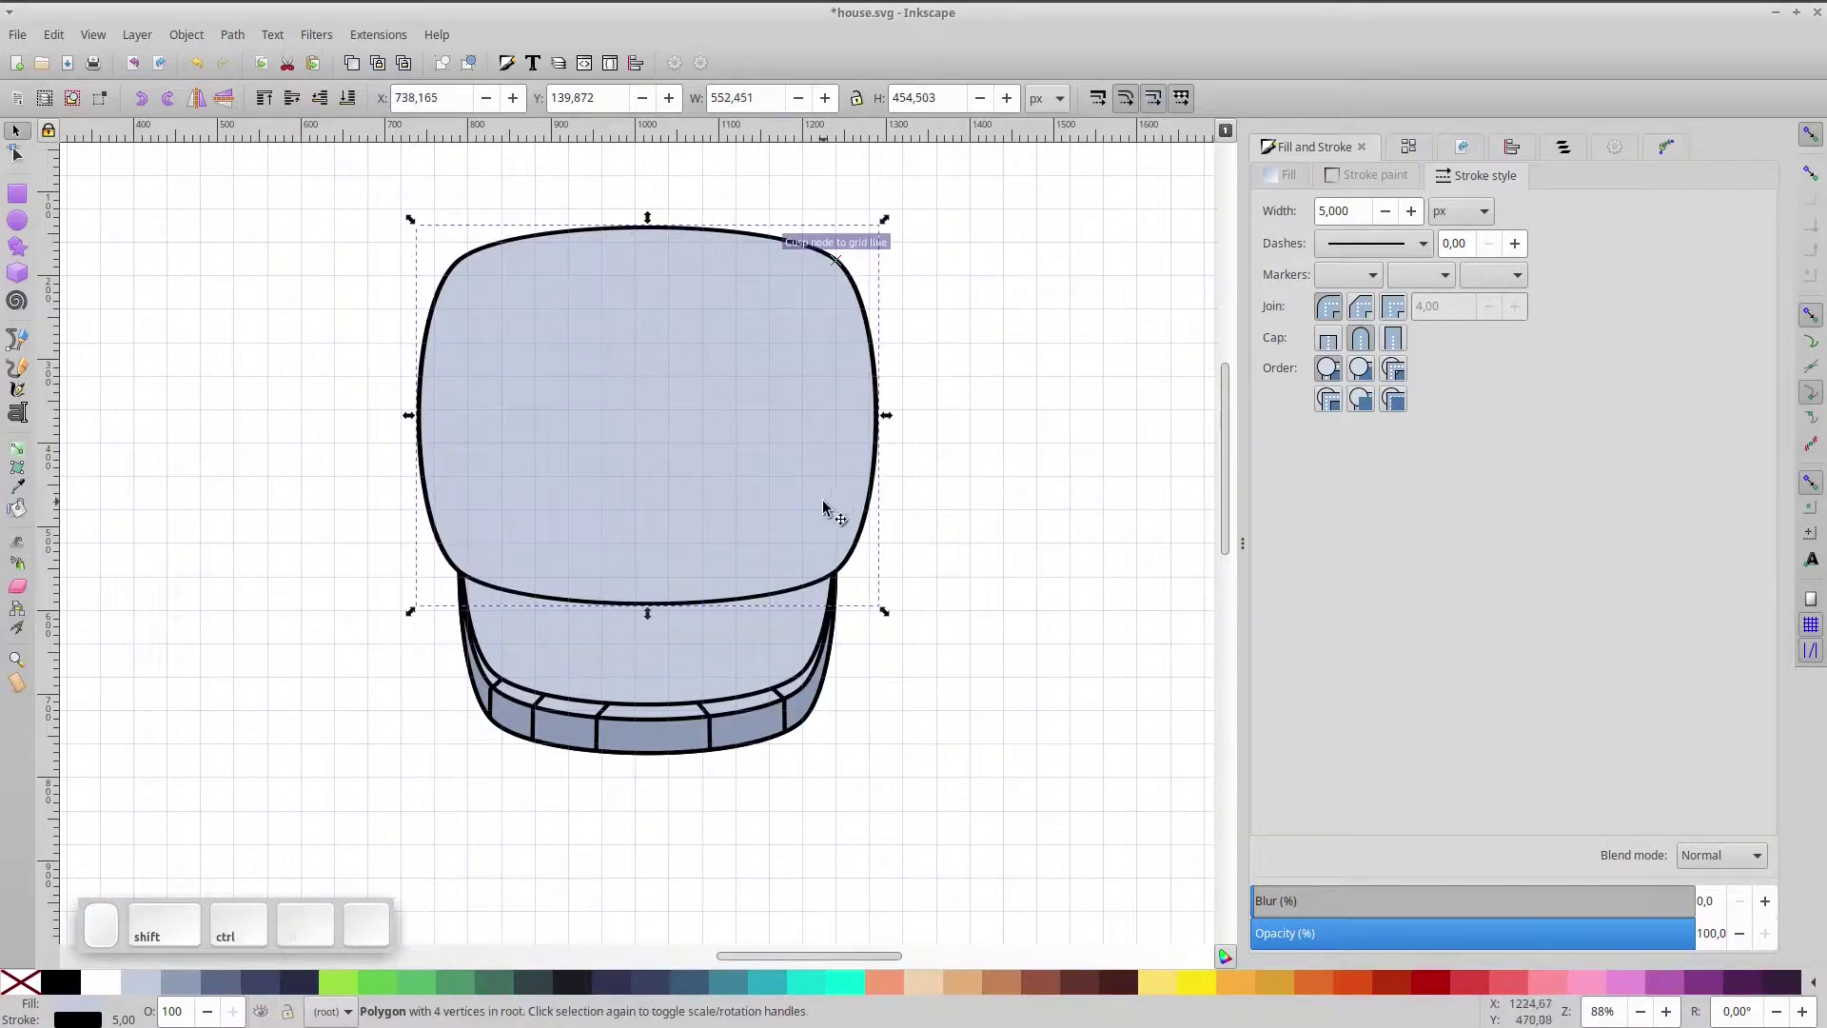
left_click_drag(822, 514, 839, 476)
- Duplicate the roof and shrink the copy into a small chimney shape near the roof top
key("ctrl+d")
left_click_drag(888, 190, 738, 382)
left_click_drag(738, 409, 786, 322)
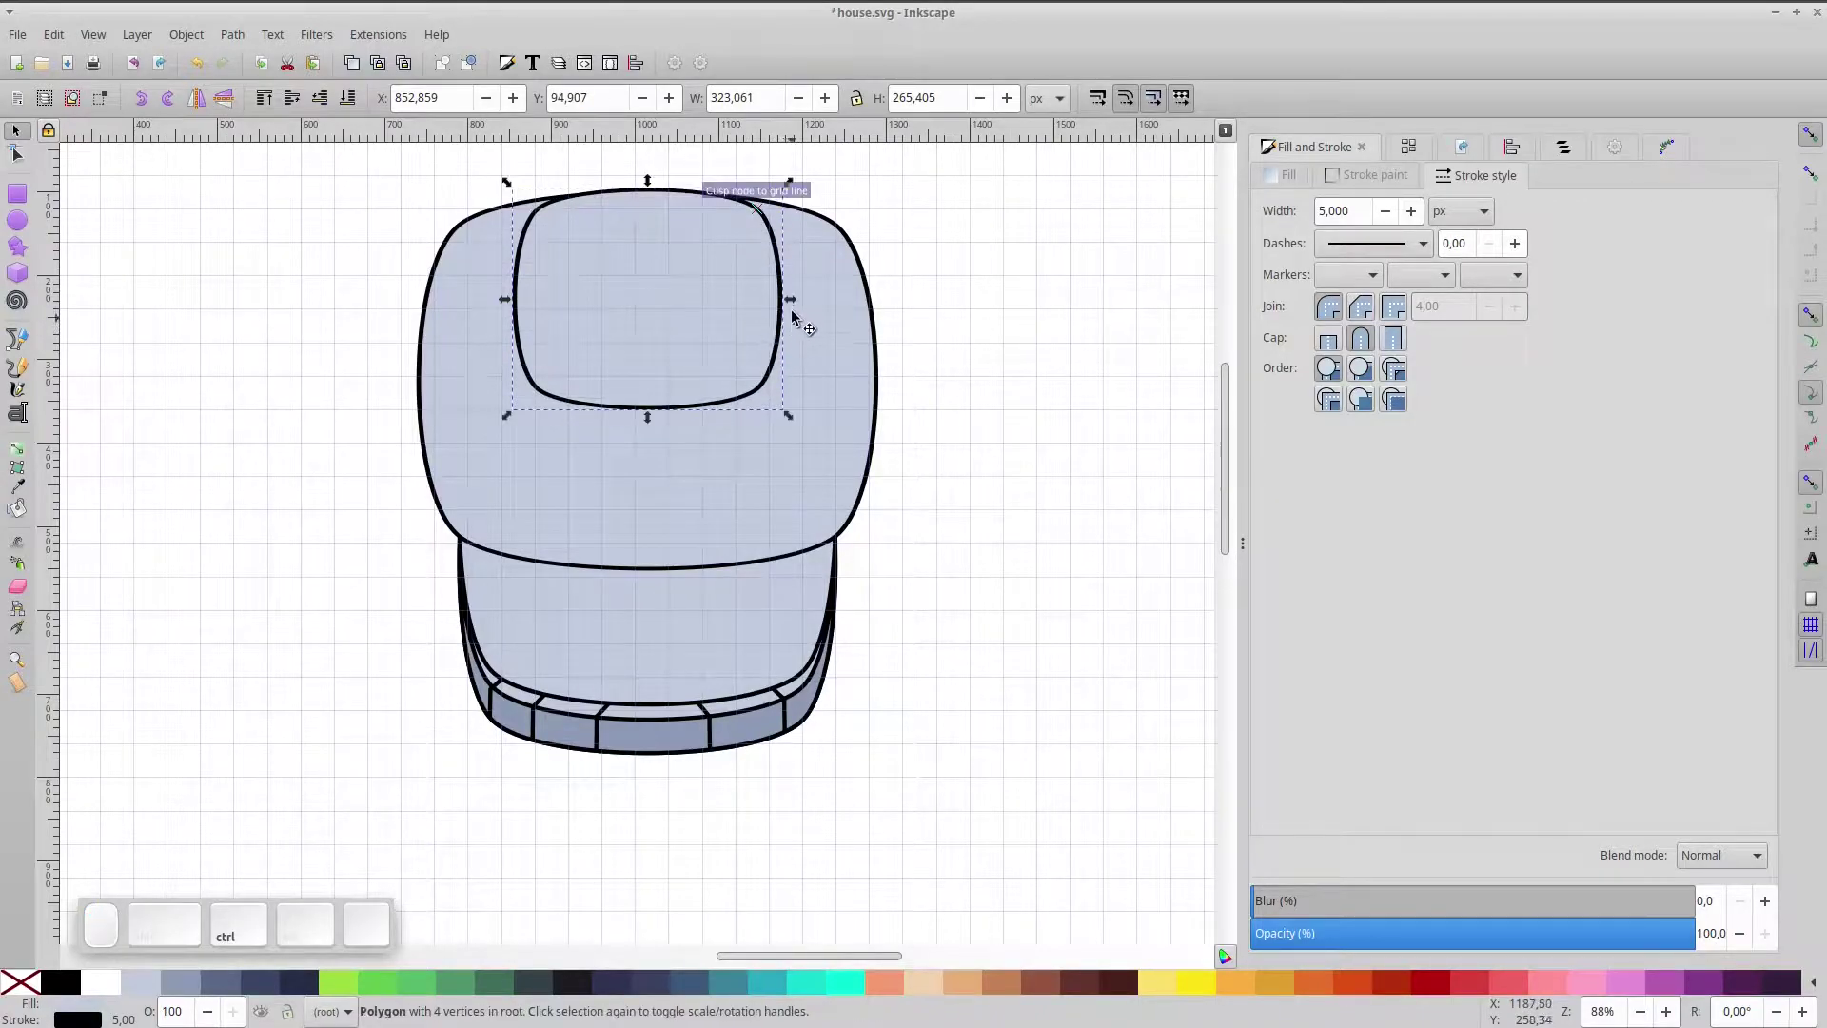
left_click_drag(796, 308, 799, 336)
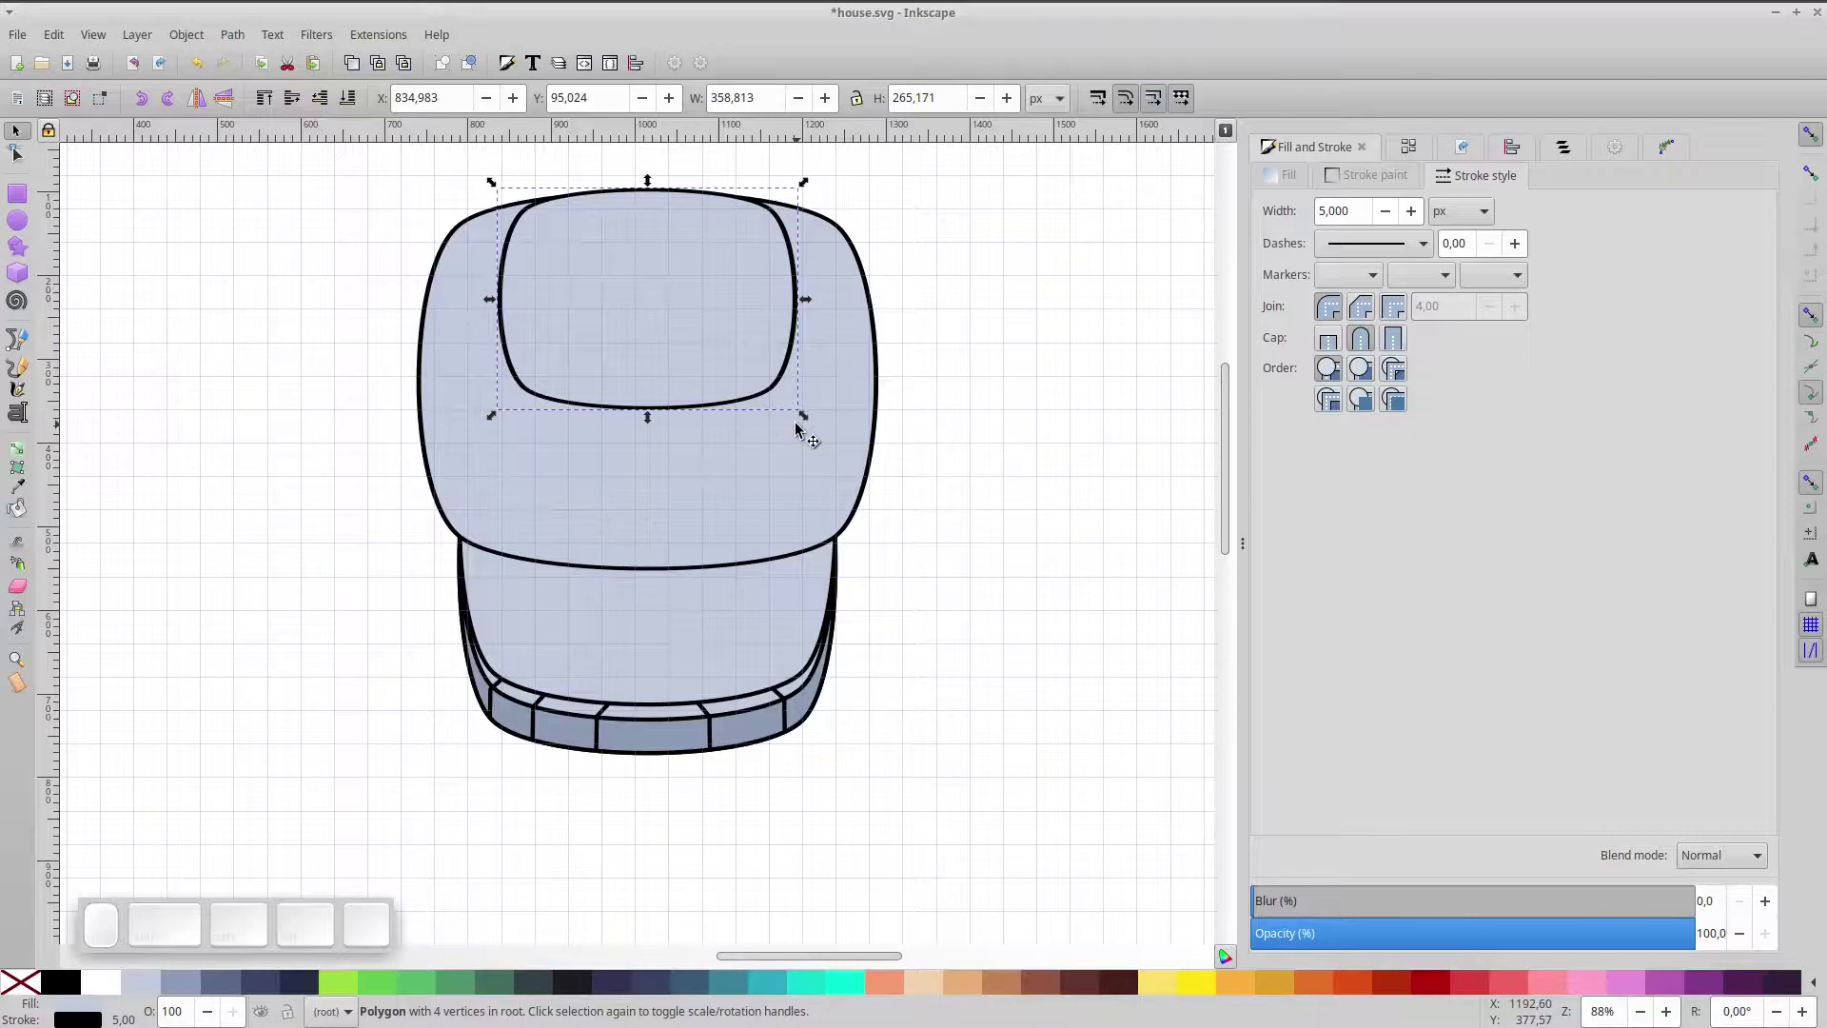
key("space")
scroll("up", 3)
key("ctrl+space")
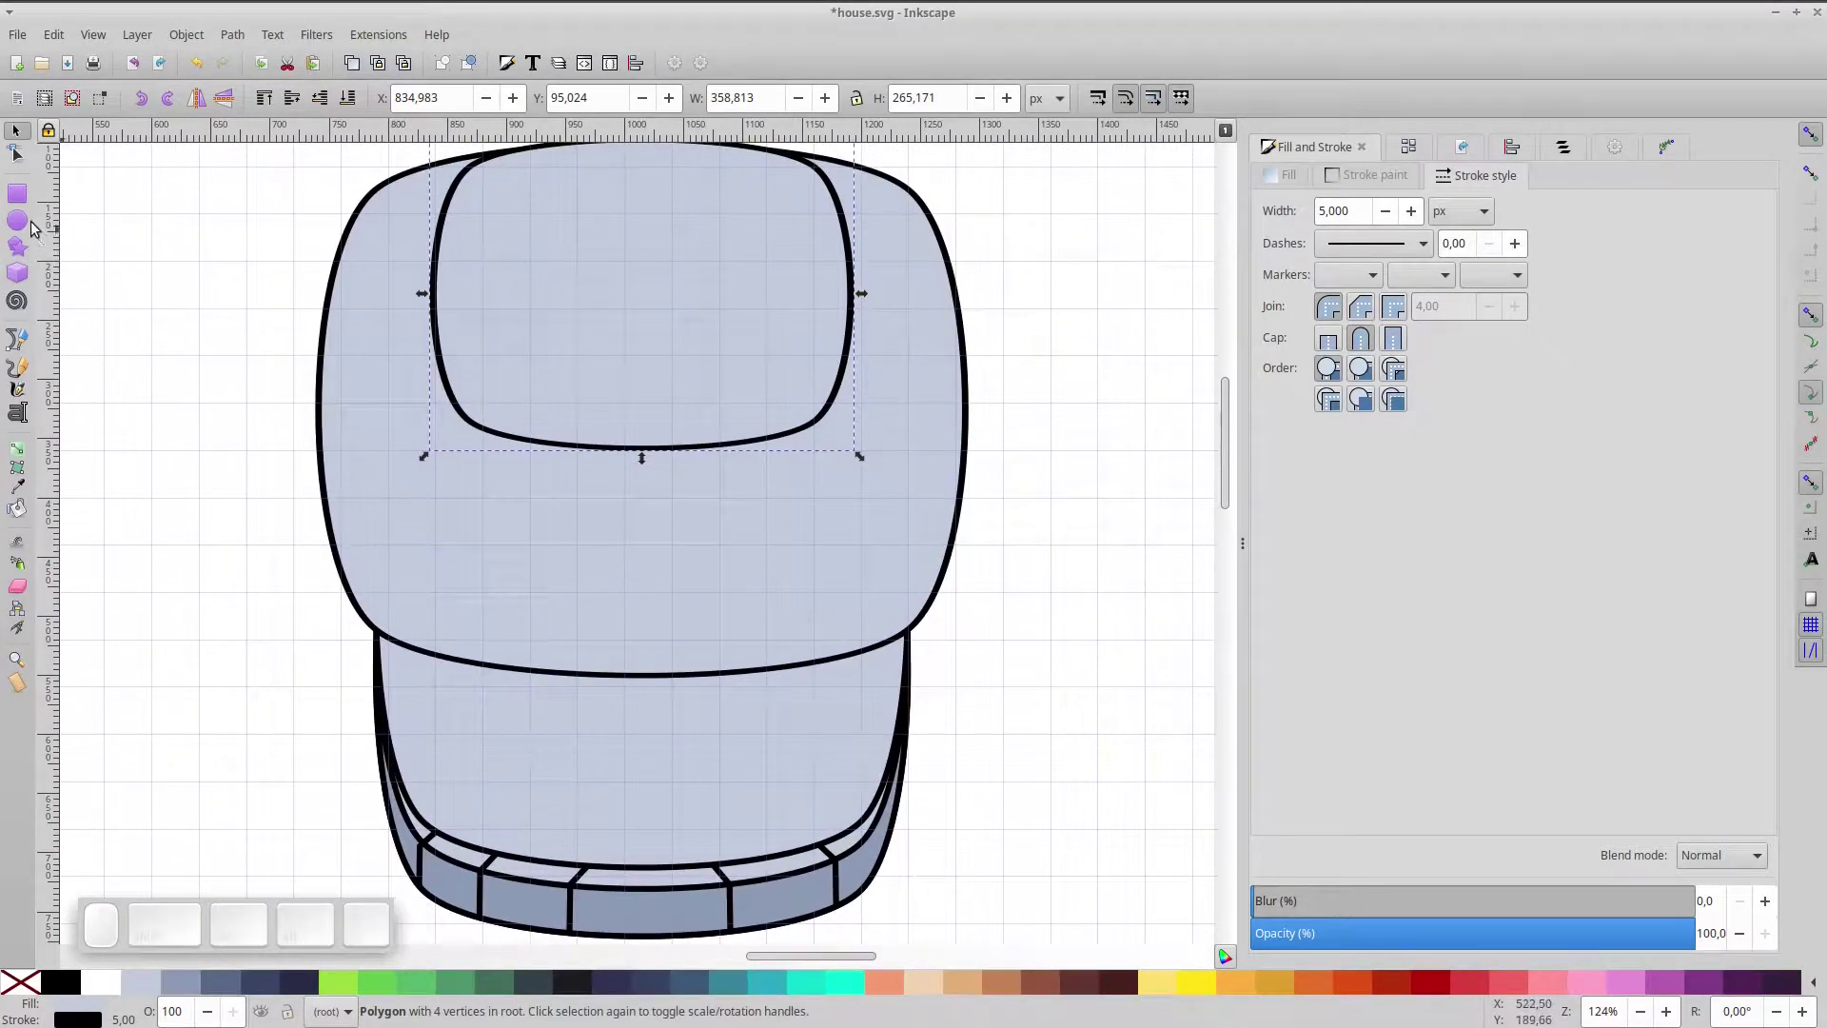
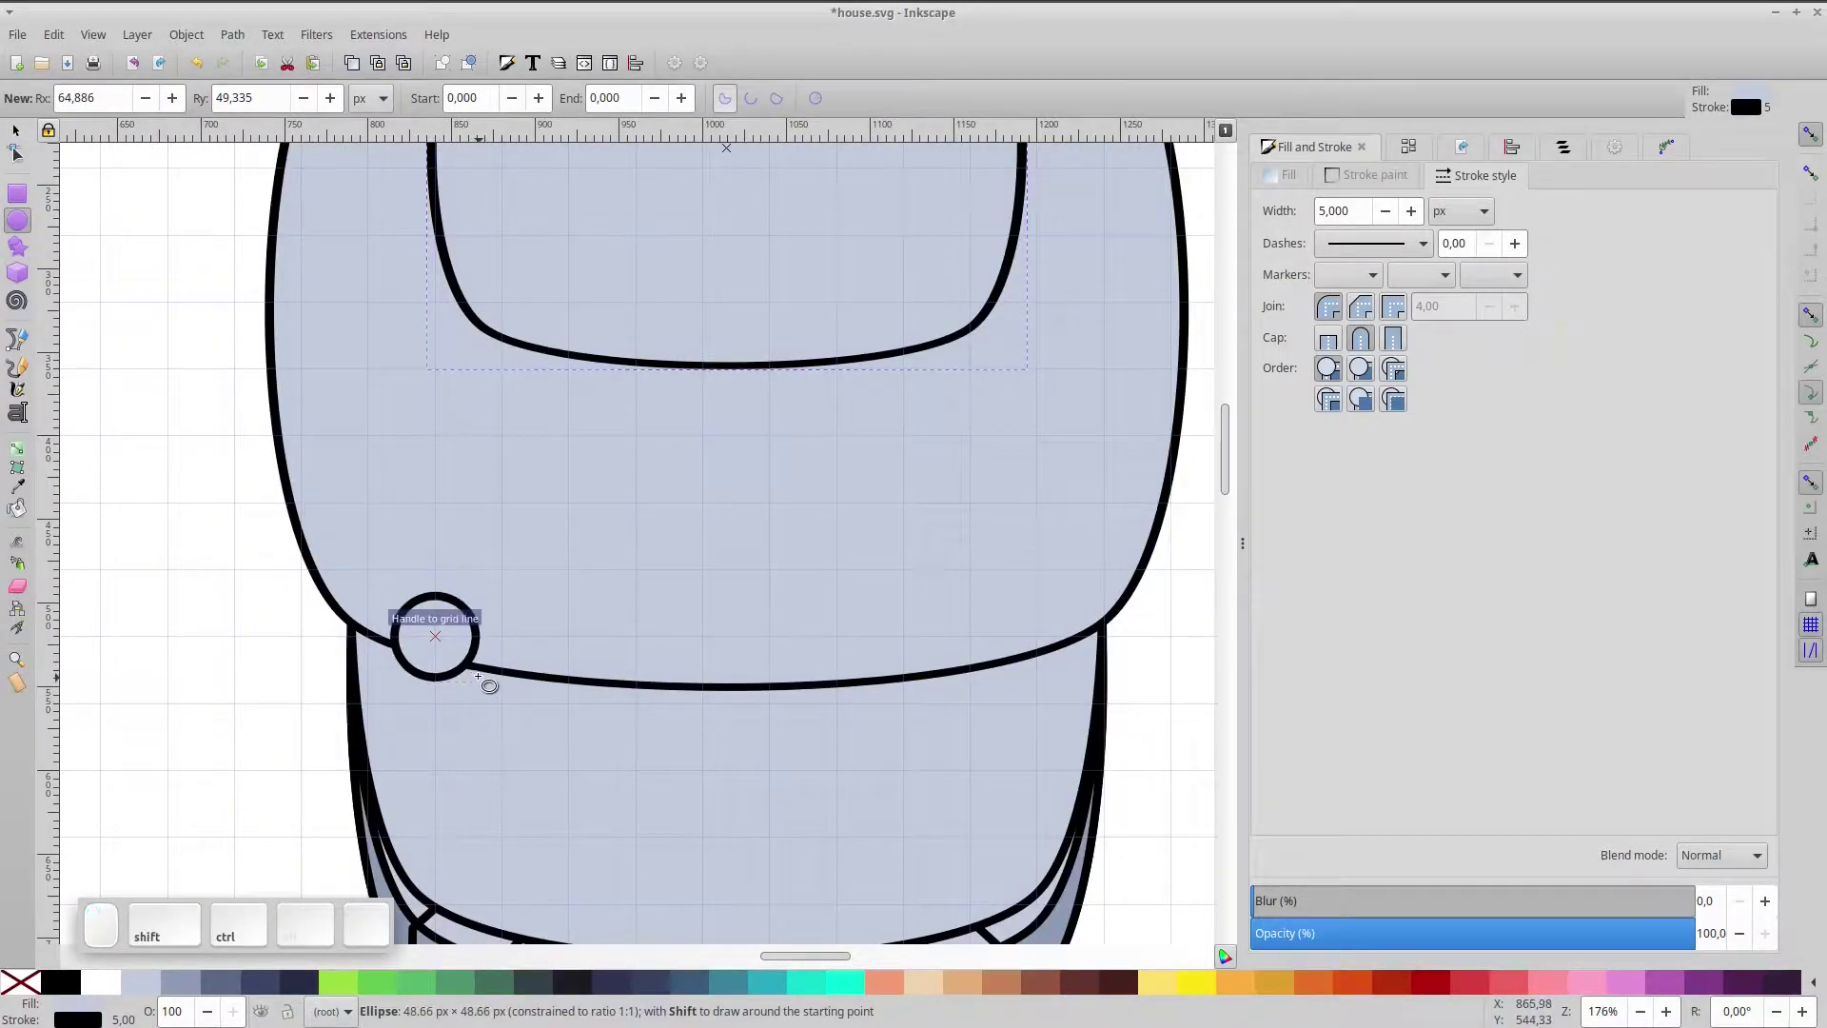
- Draw a small circle at the roof's left edge and duplicate copies beside it
left_click(23, 143)
left_click(21, 142)
left_click_drag(448, 636, 381, 631)
key("ctrl+d")
left_click(377, 599)
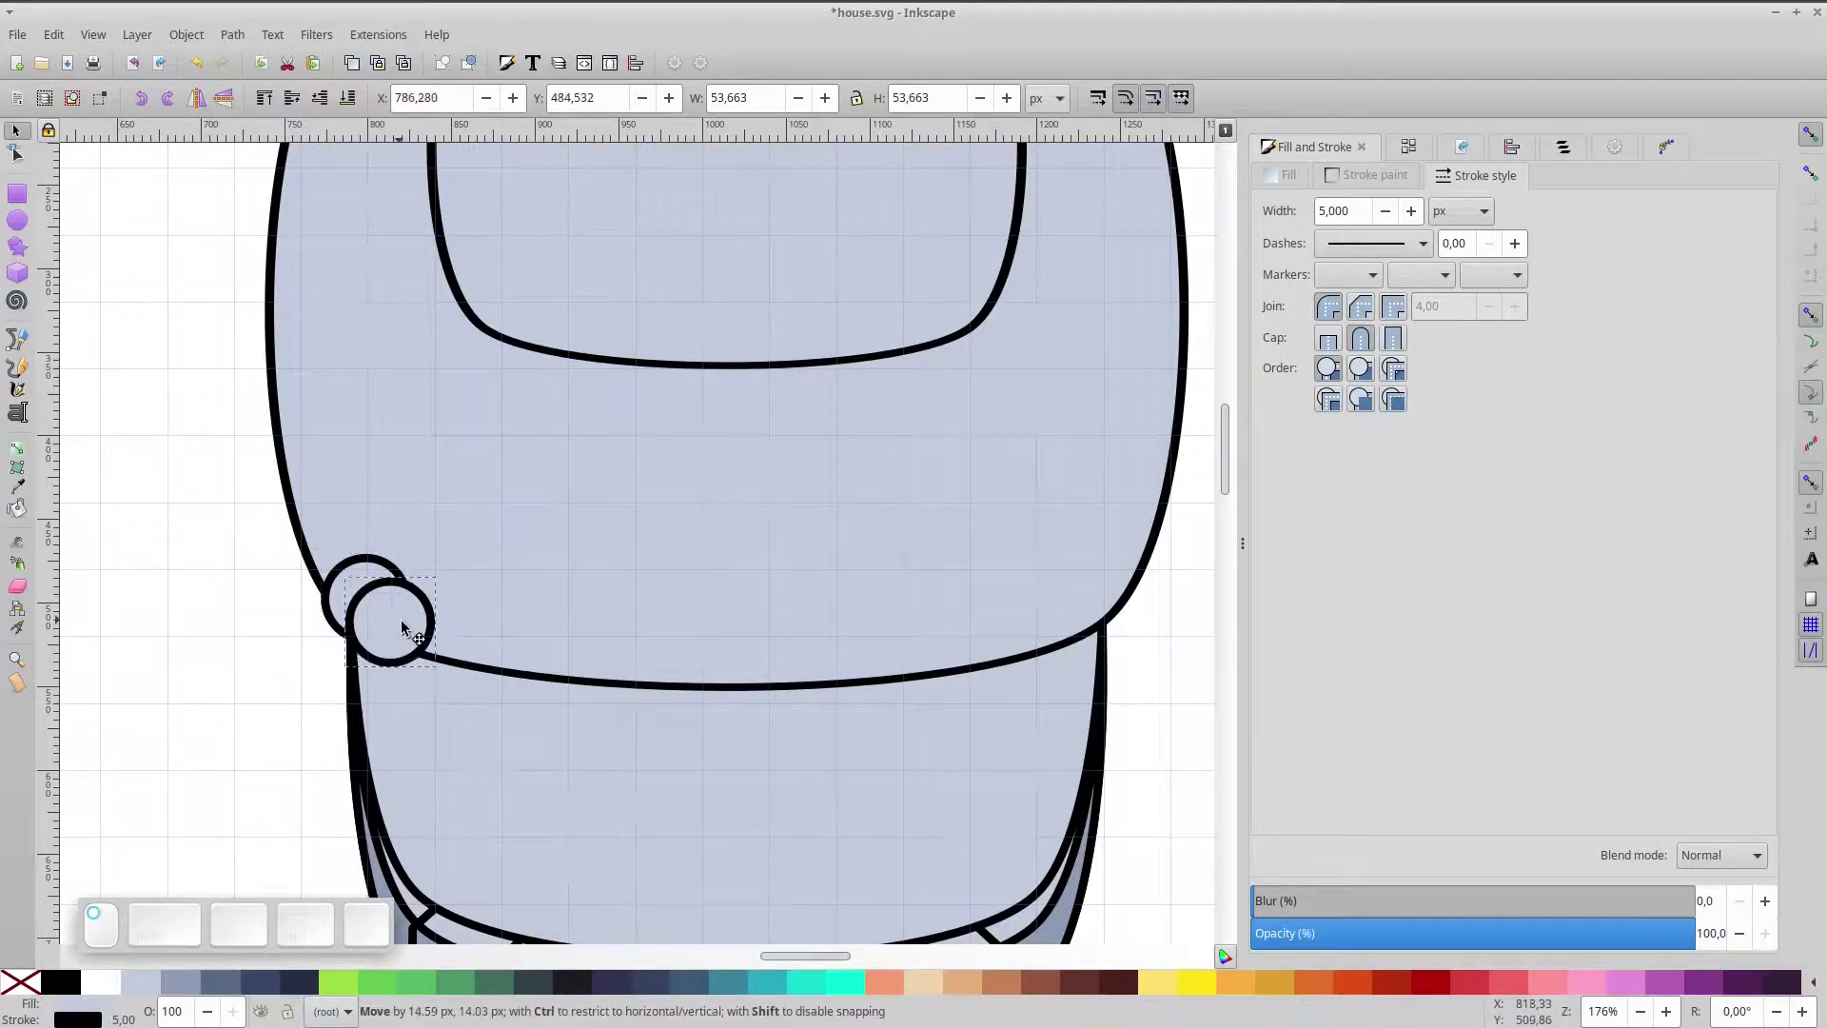
key("space")
key("space")
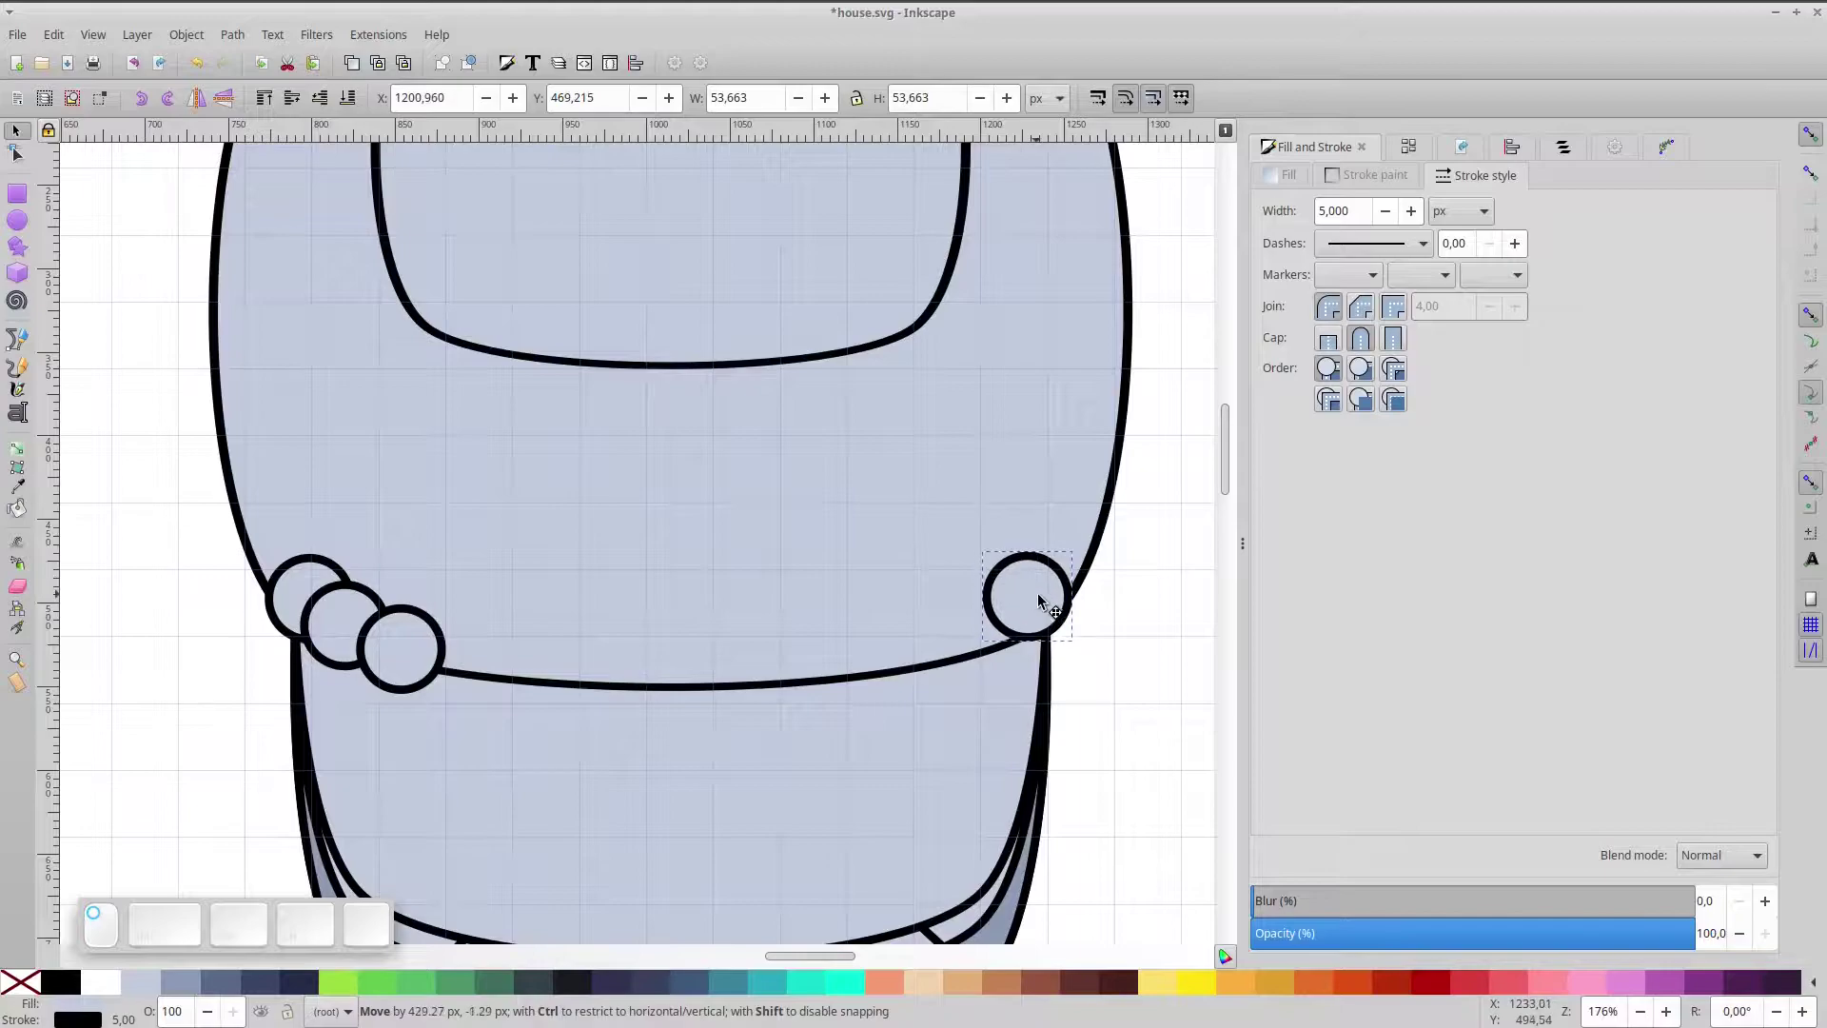
- Continue the row of circles along the roof edge and select them all together
key("space")
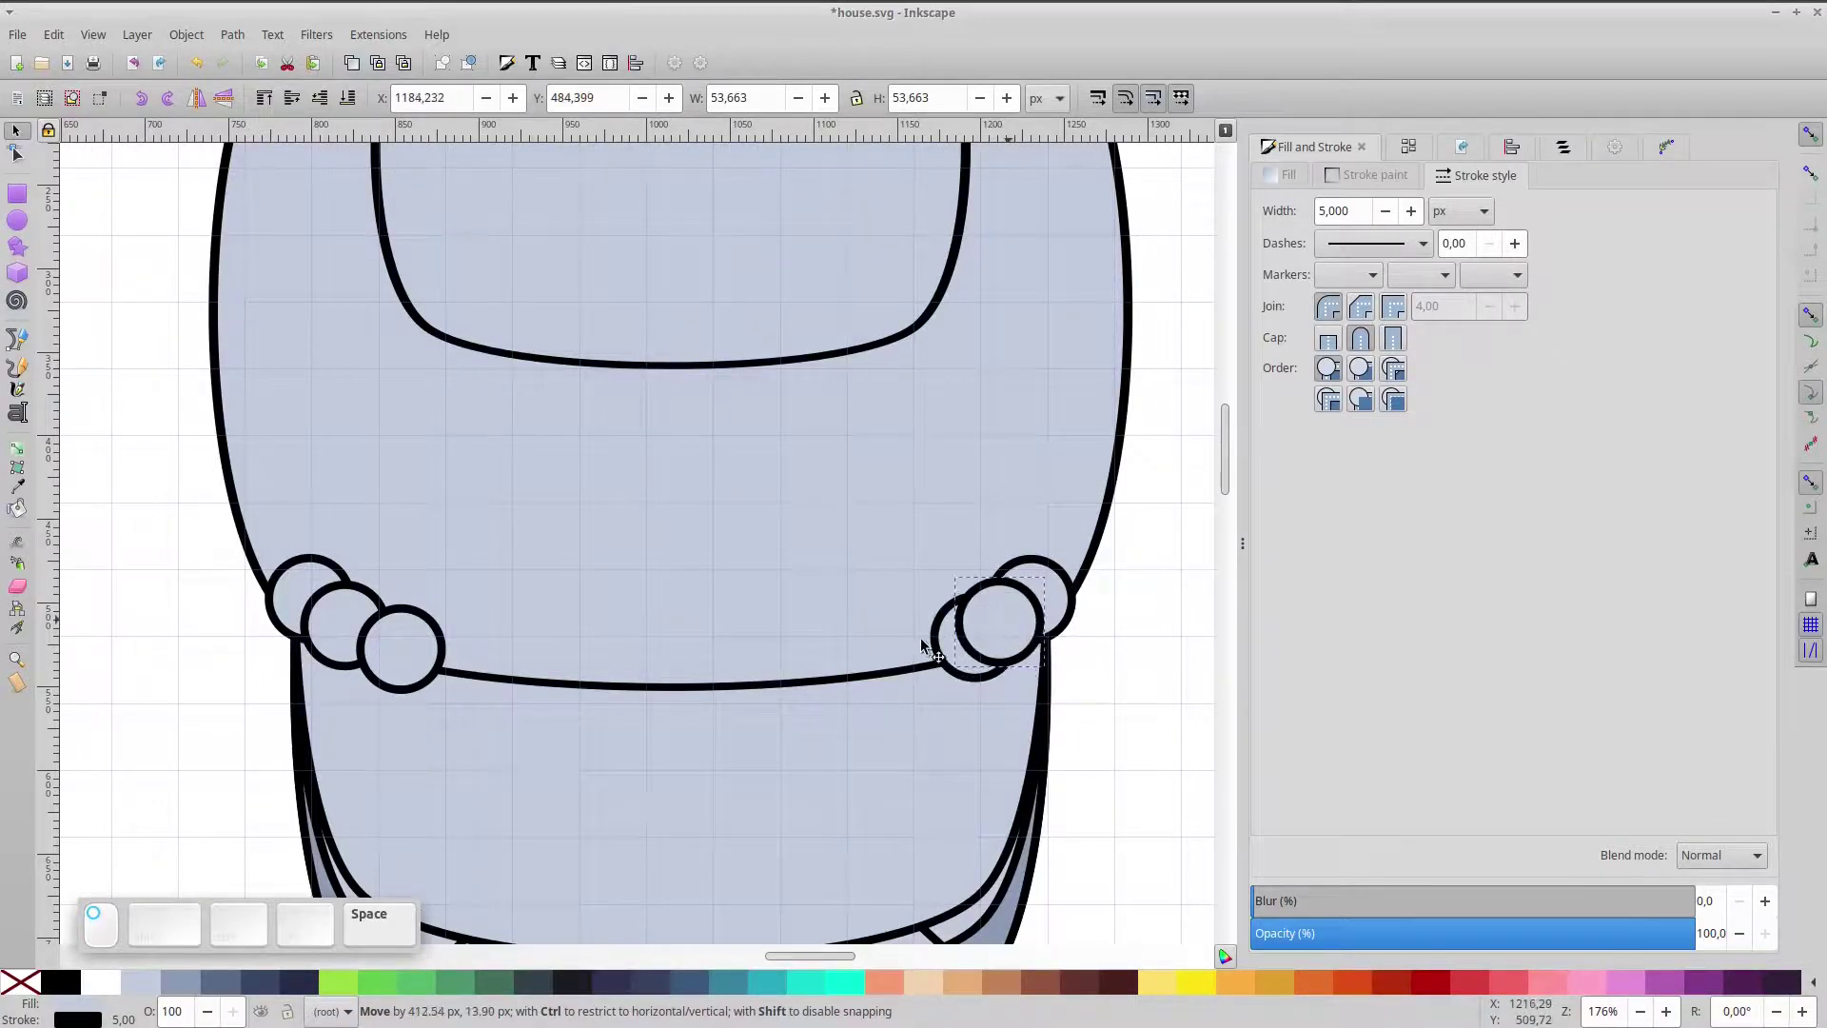
key("space")
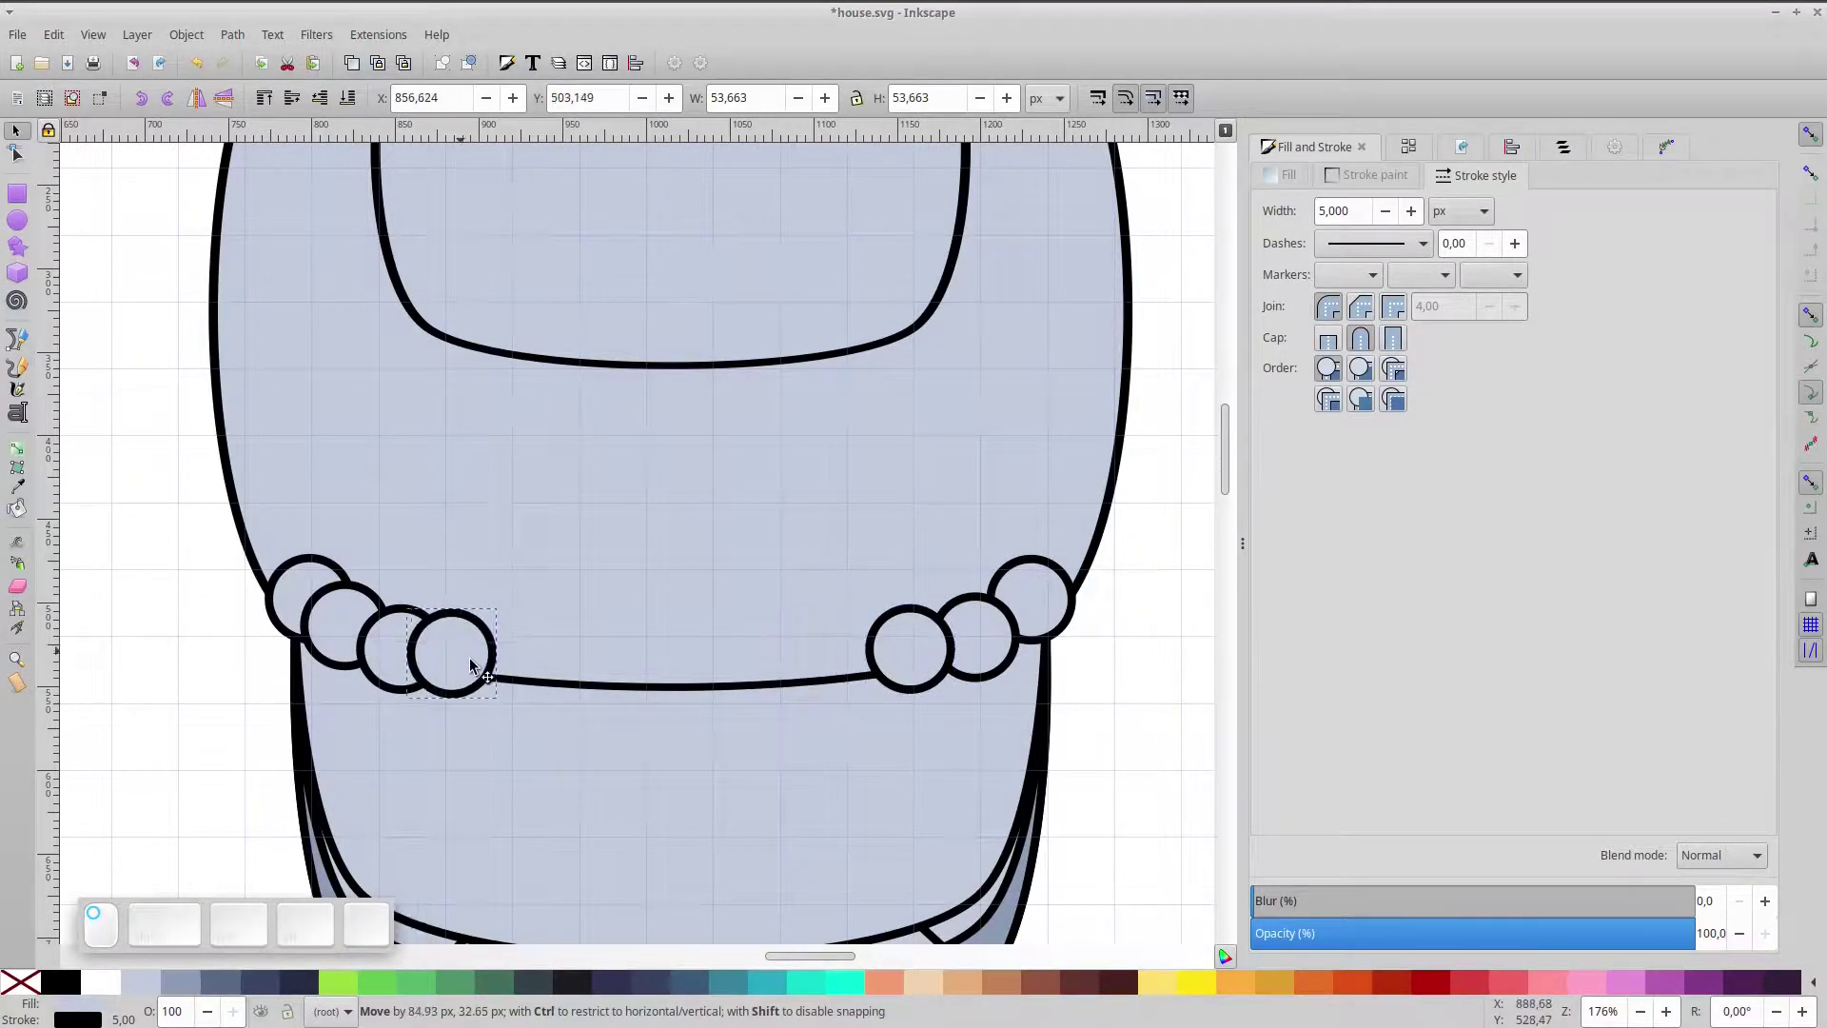
key("space")
key("space")
key("space")
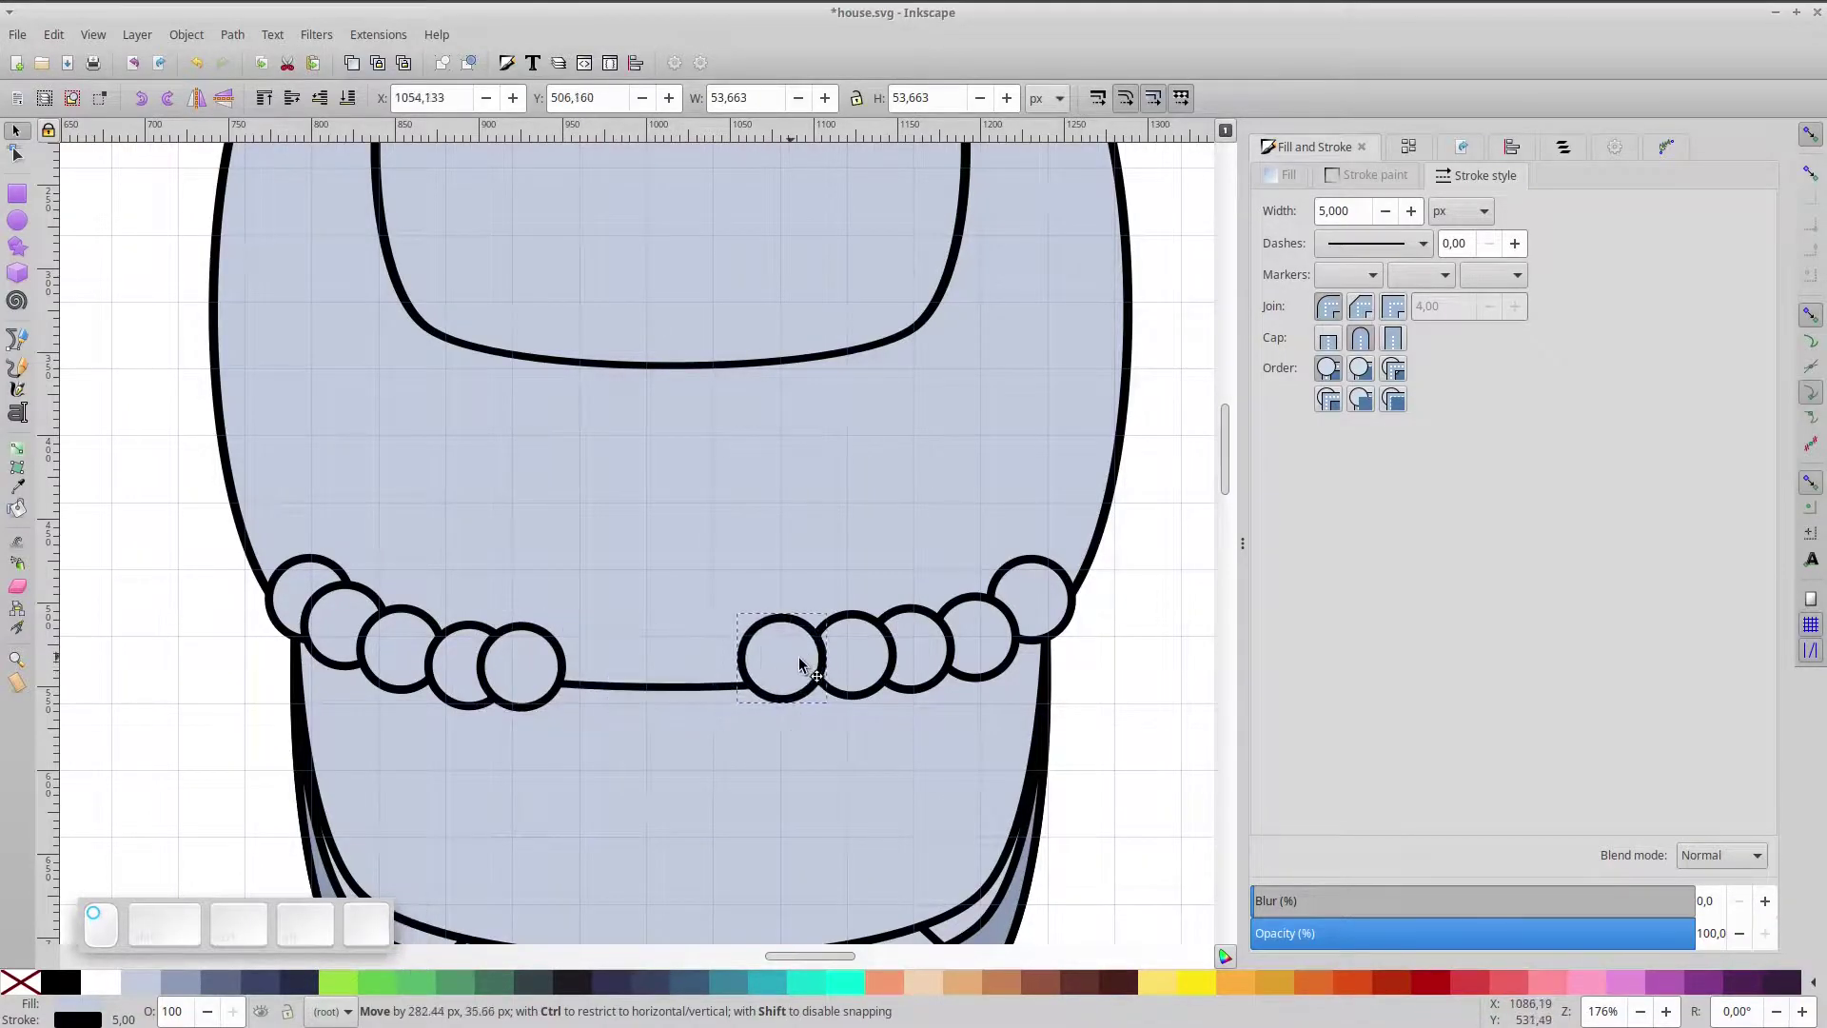
key("space")
key("space")
left_click_drag(599, 673, 605, 656)
left_click_drag(166, 495, 1154, 754)
key("ctrl+shift+KP_Add")
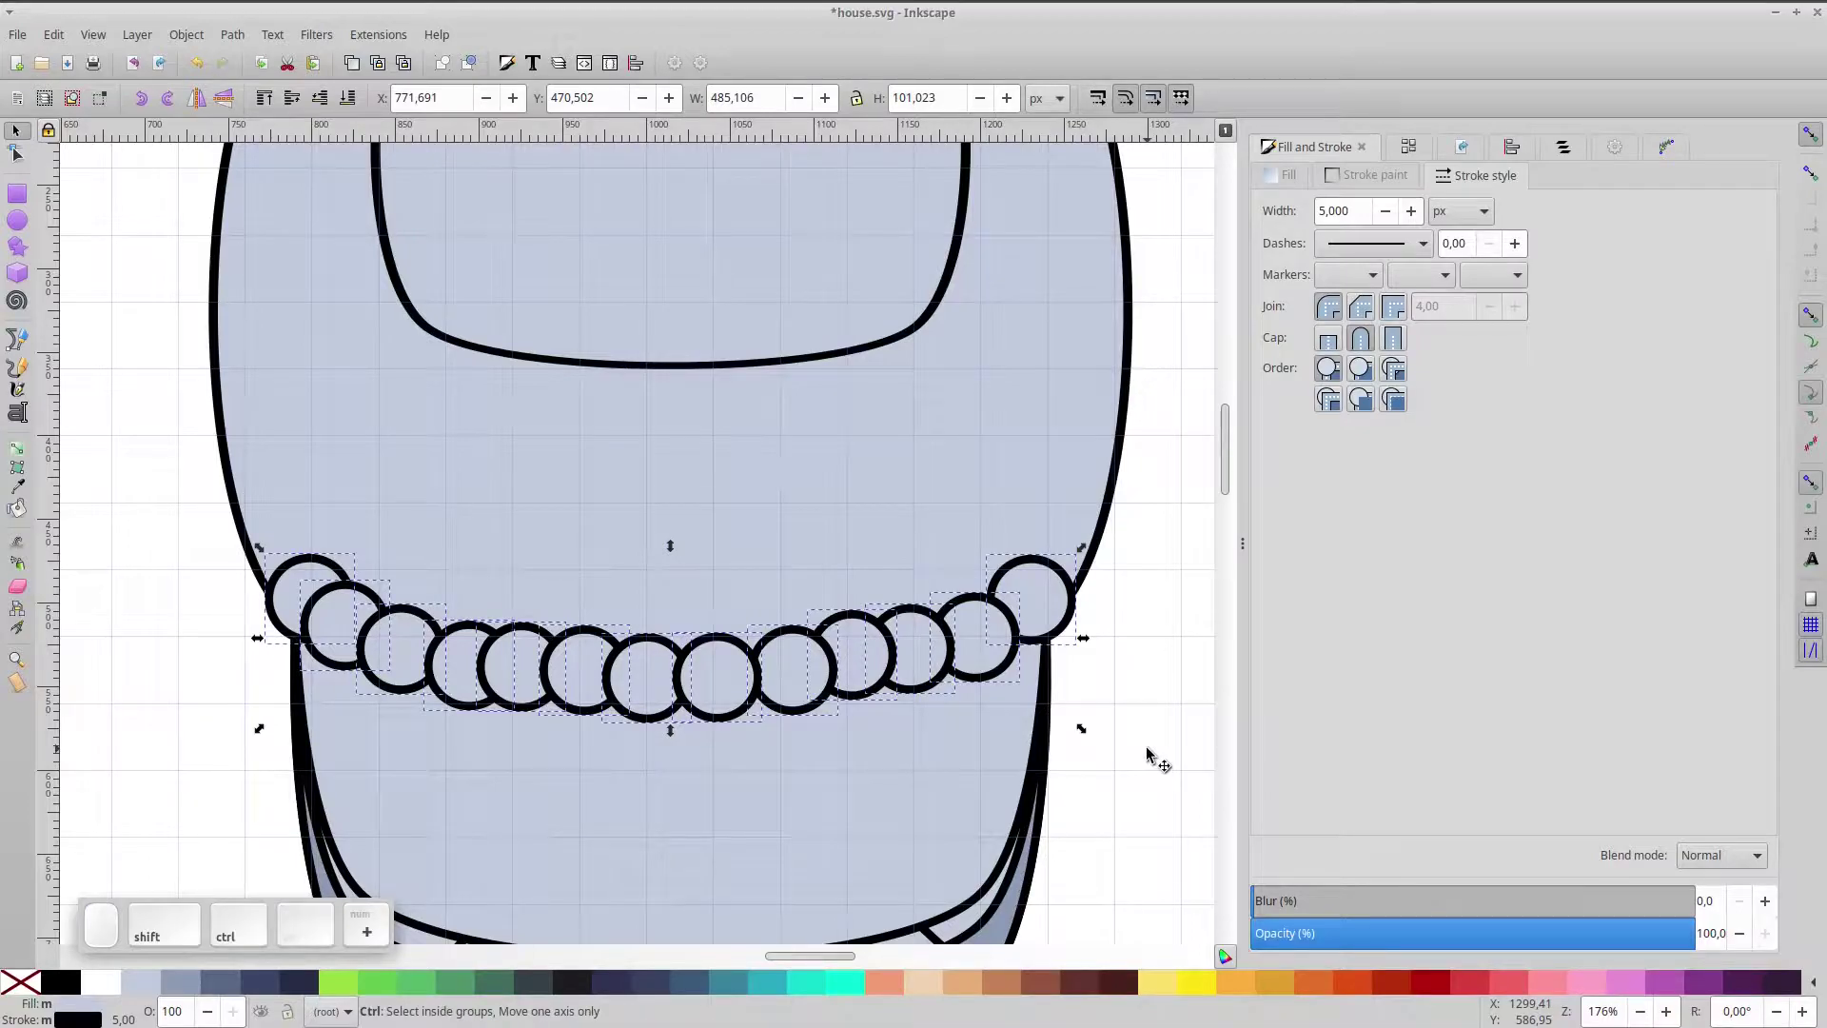
- Union the scallop circles with the roof shape and fill it orange
left_click(846, 556)
key("ctrl+KP_Add")
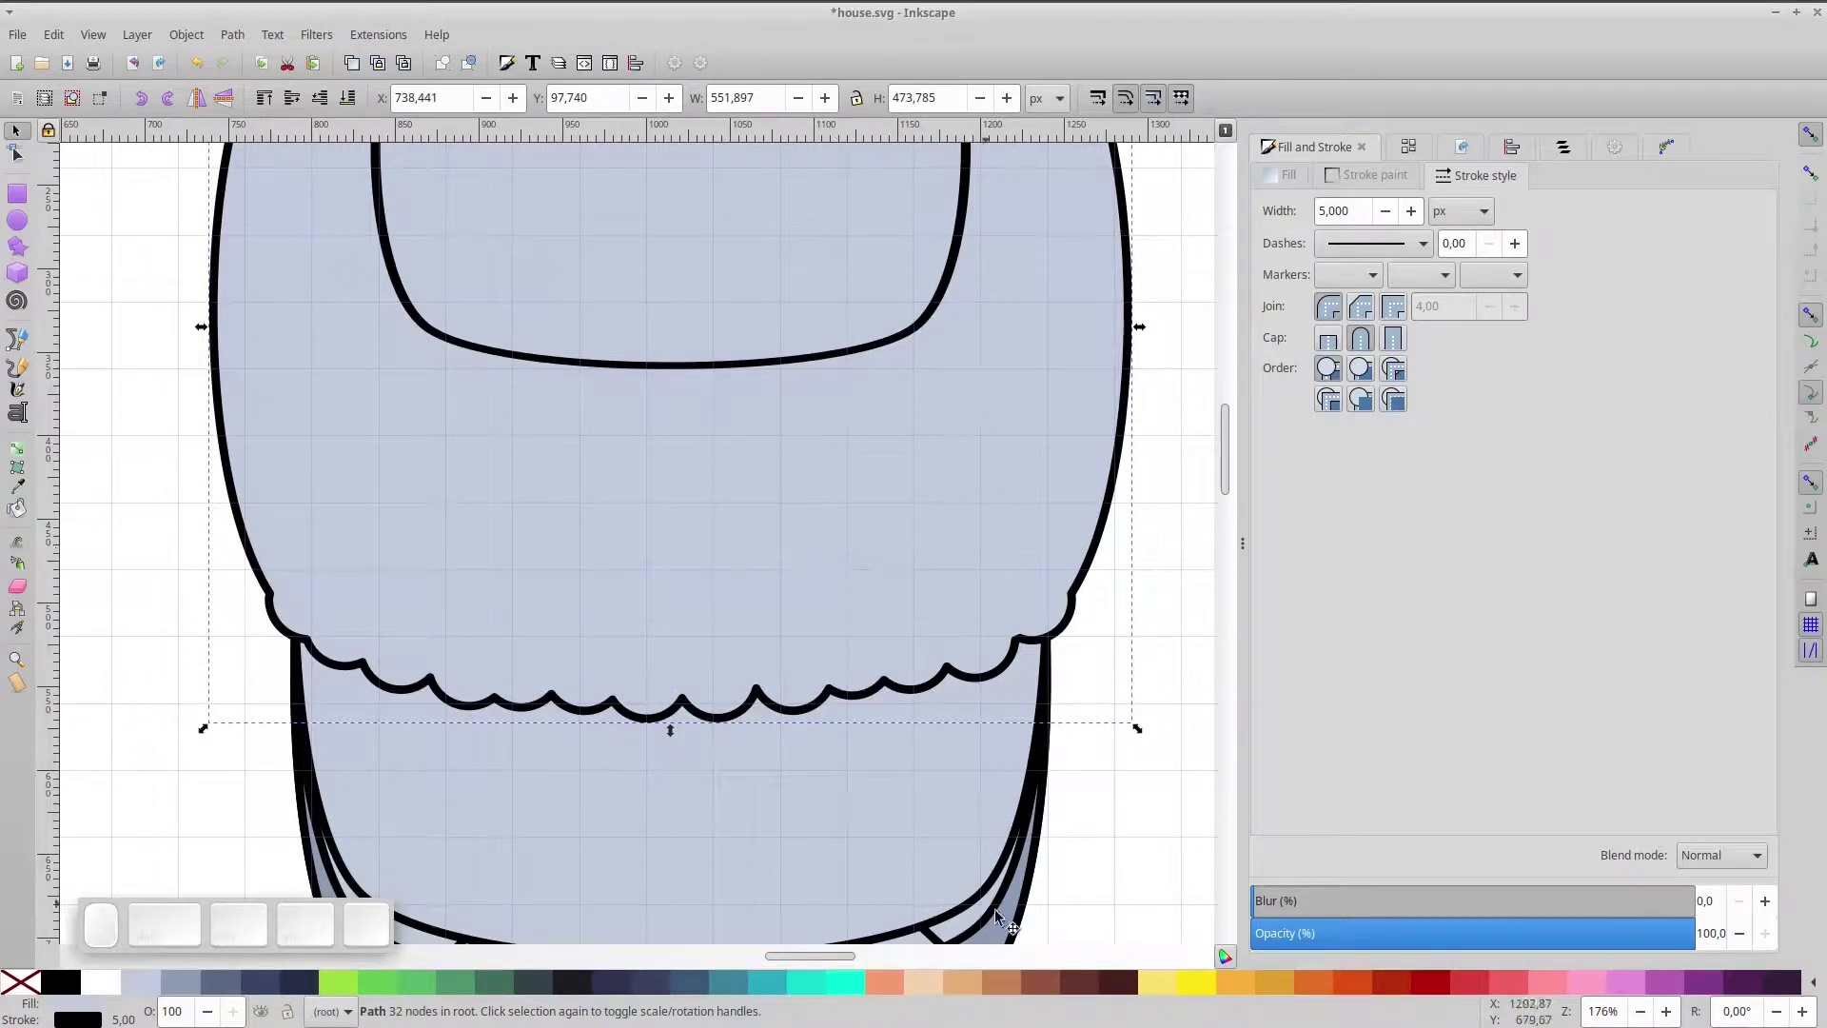
left_click(1233, 995)
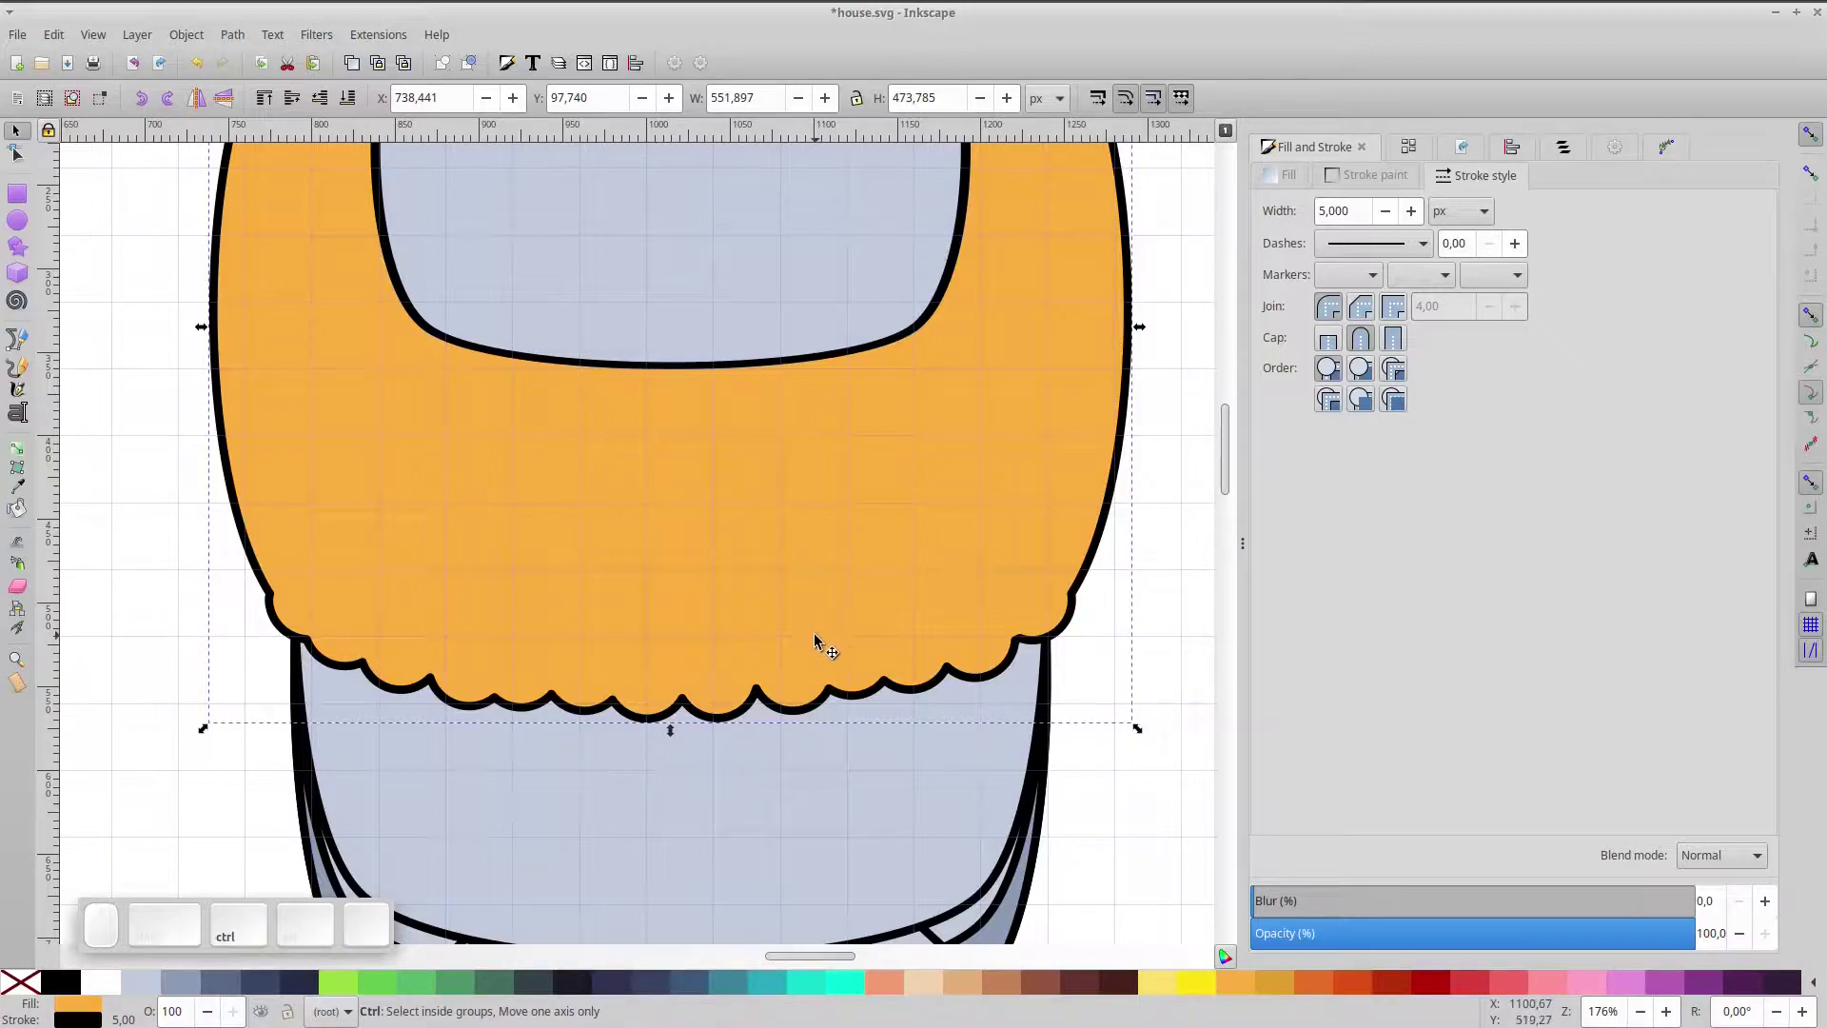
- Duplicate the orange roof and shift the copy slightly upward, leaving a scalloped fringe
key("ctrl+d")
left_click(824, 652)
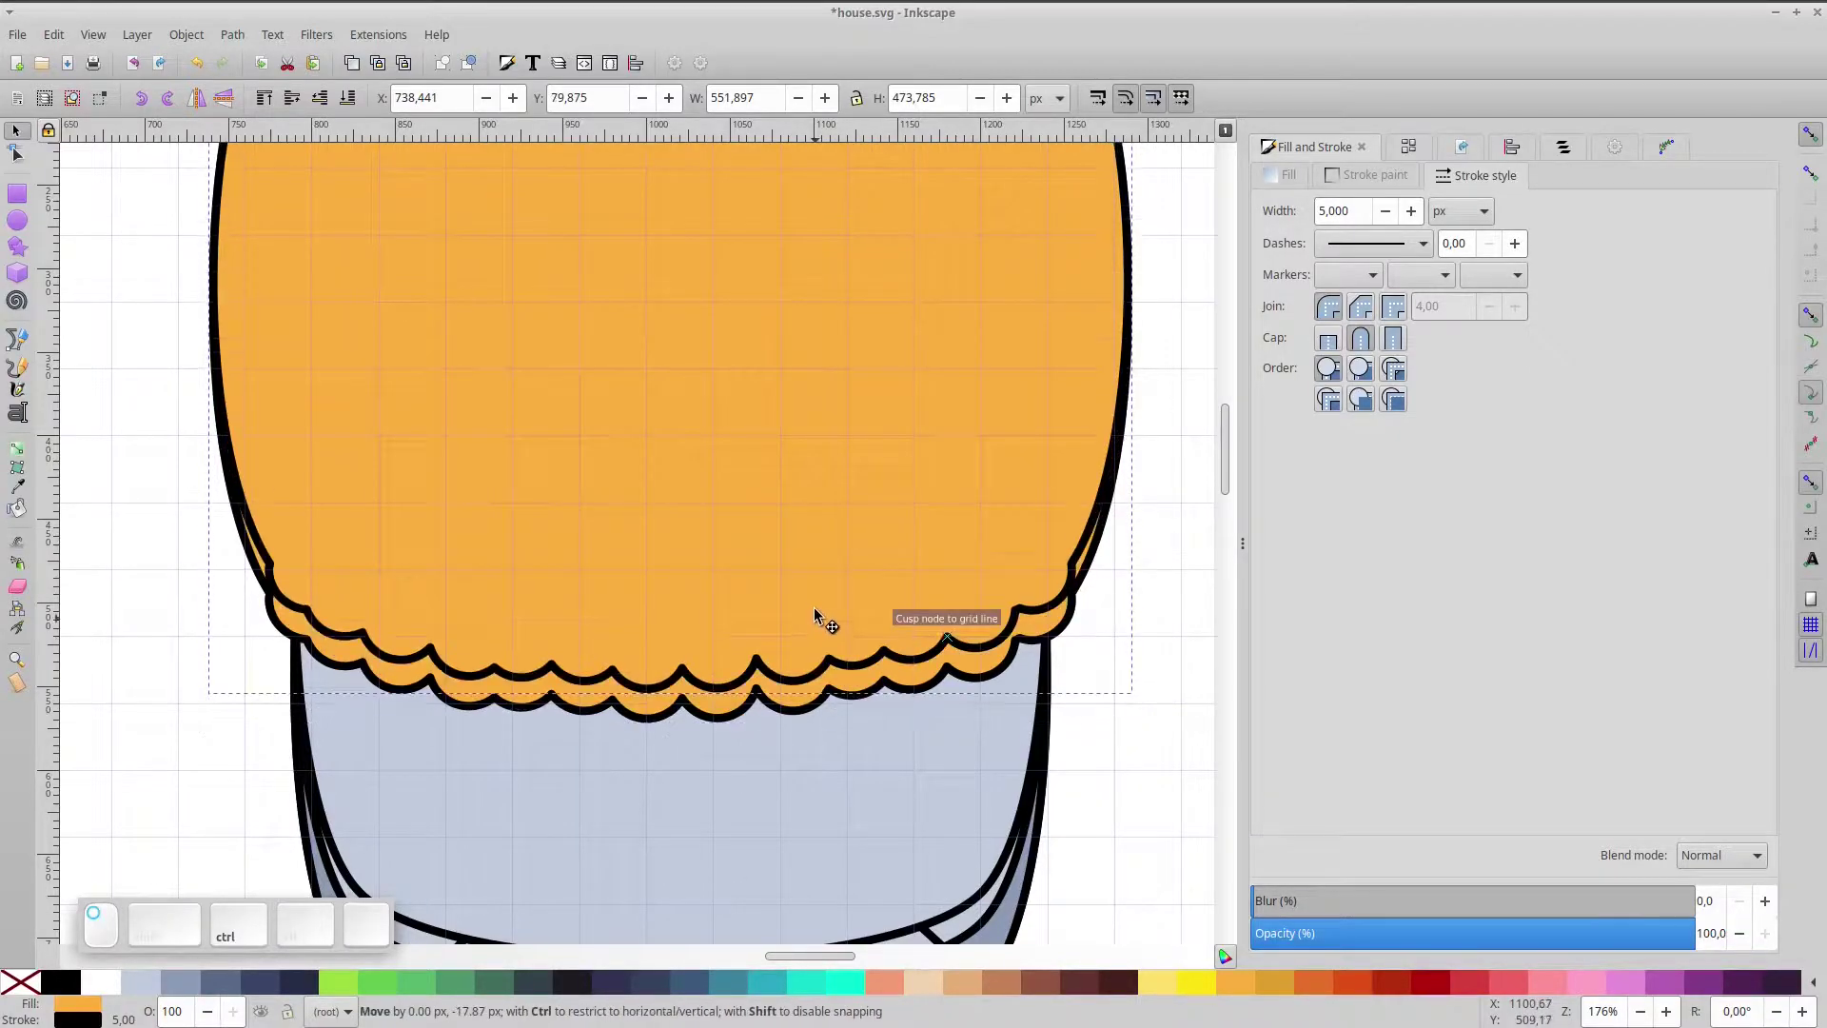
left_click_drag(822, 609, 830, 622)
left_click(1166, 990)
- Fill the upper roof copy light yellow and move the chimney shape higher on the roof
scroll("down", 3)
key("ctrl+space")
left_click(327, 106)
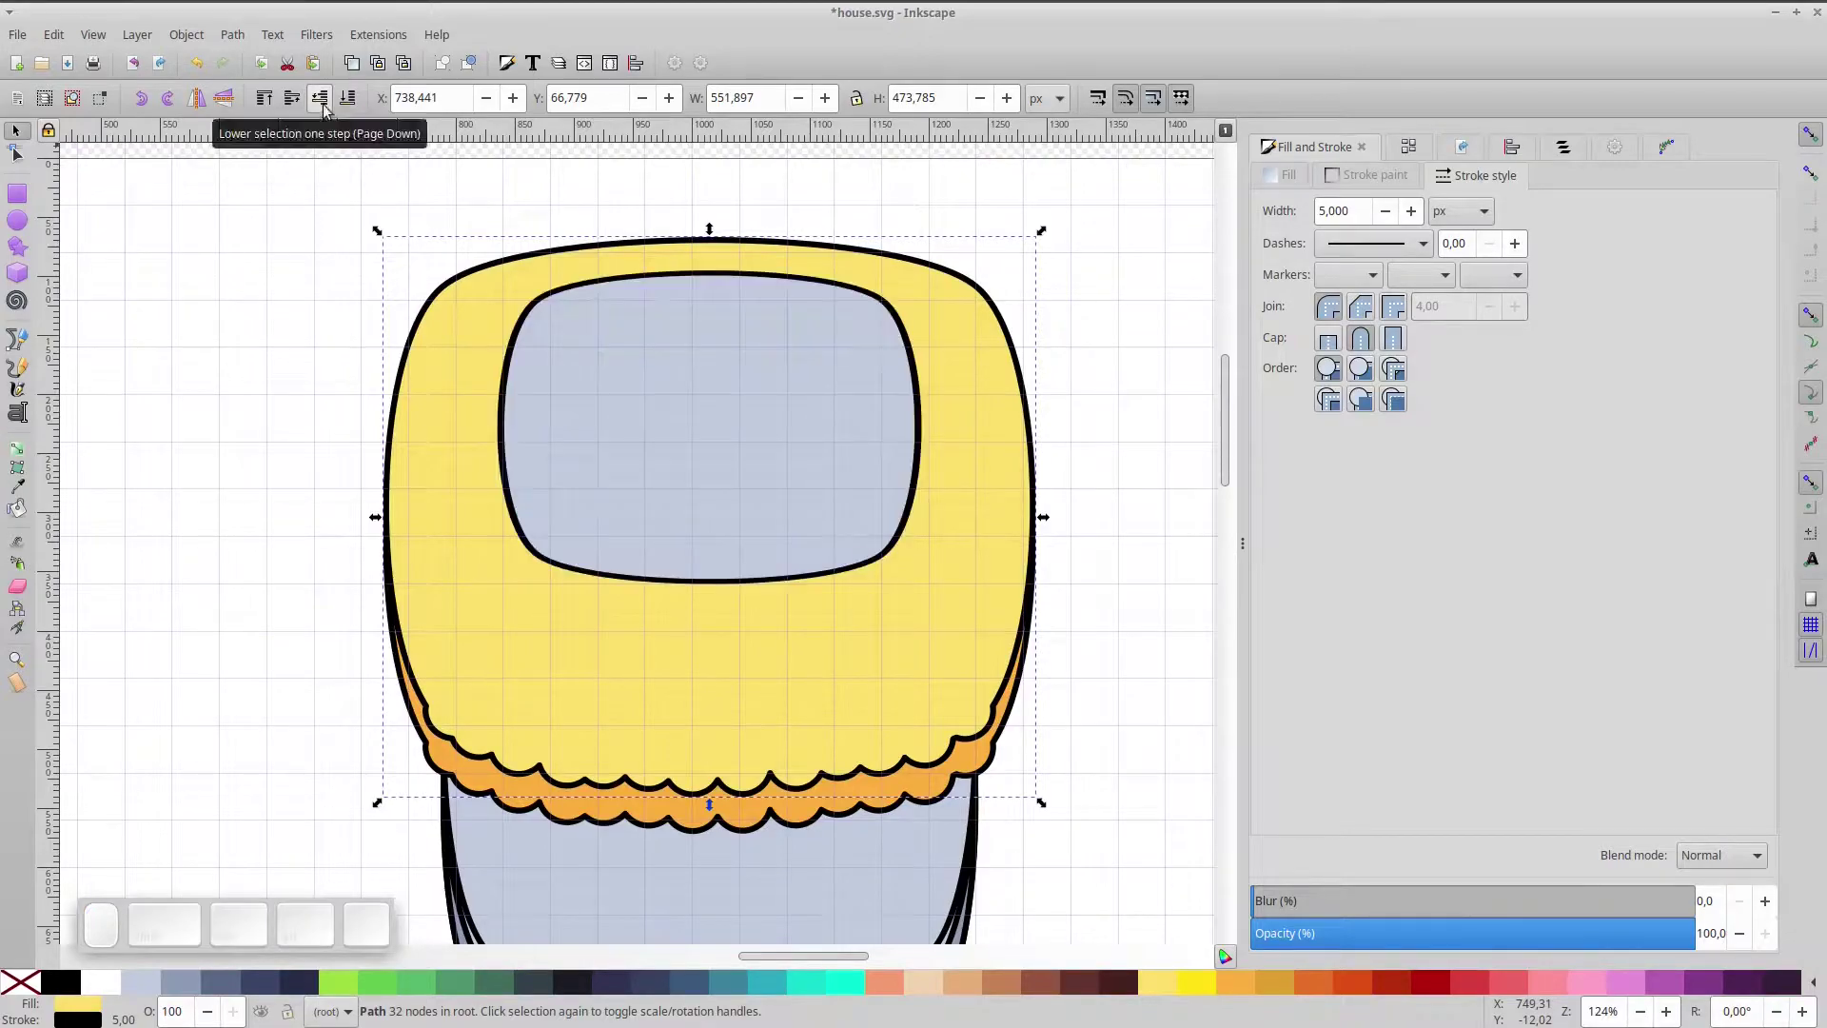
scroll("up", 3)
left_click(816, 498)
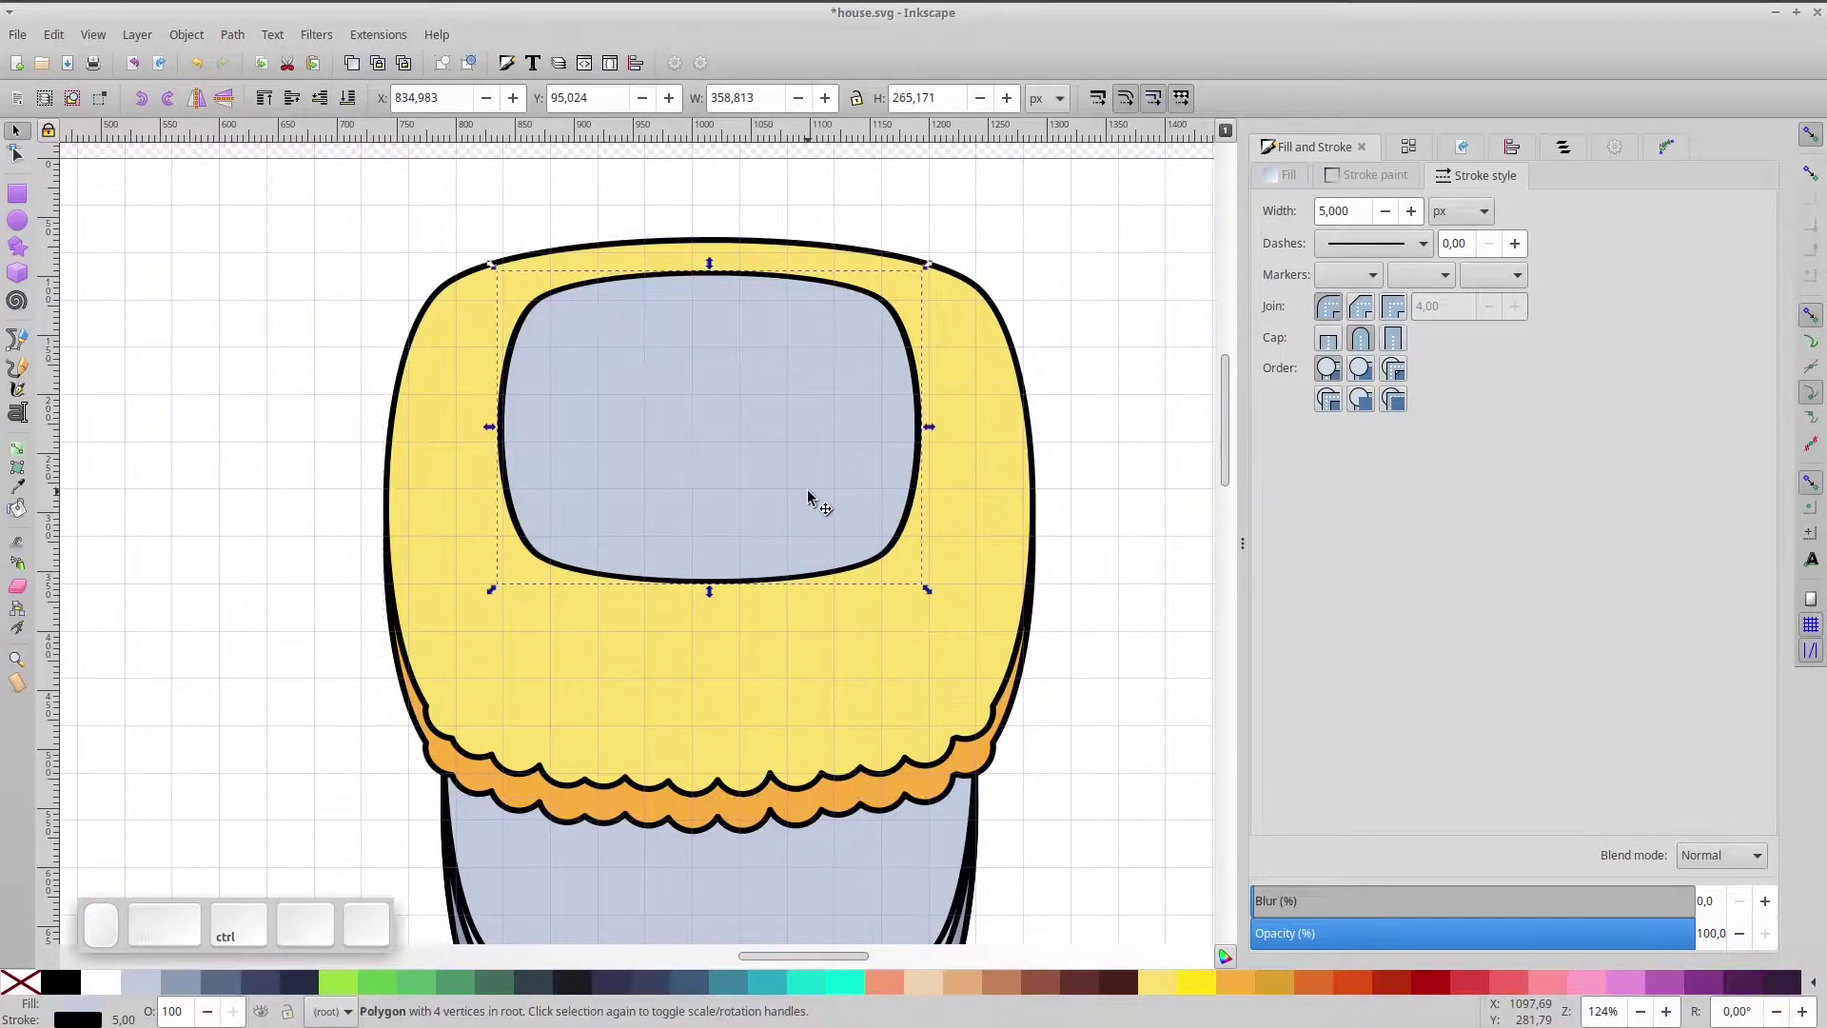
left_click_drag(815, 508, 807, 527)
left_click(809, 602)
left_click(774, 455)
key("Down")
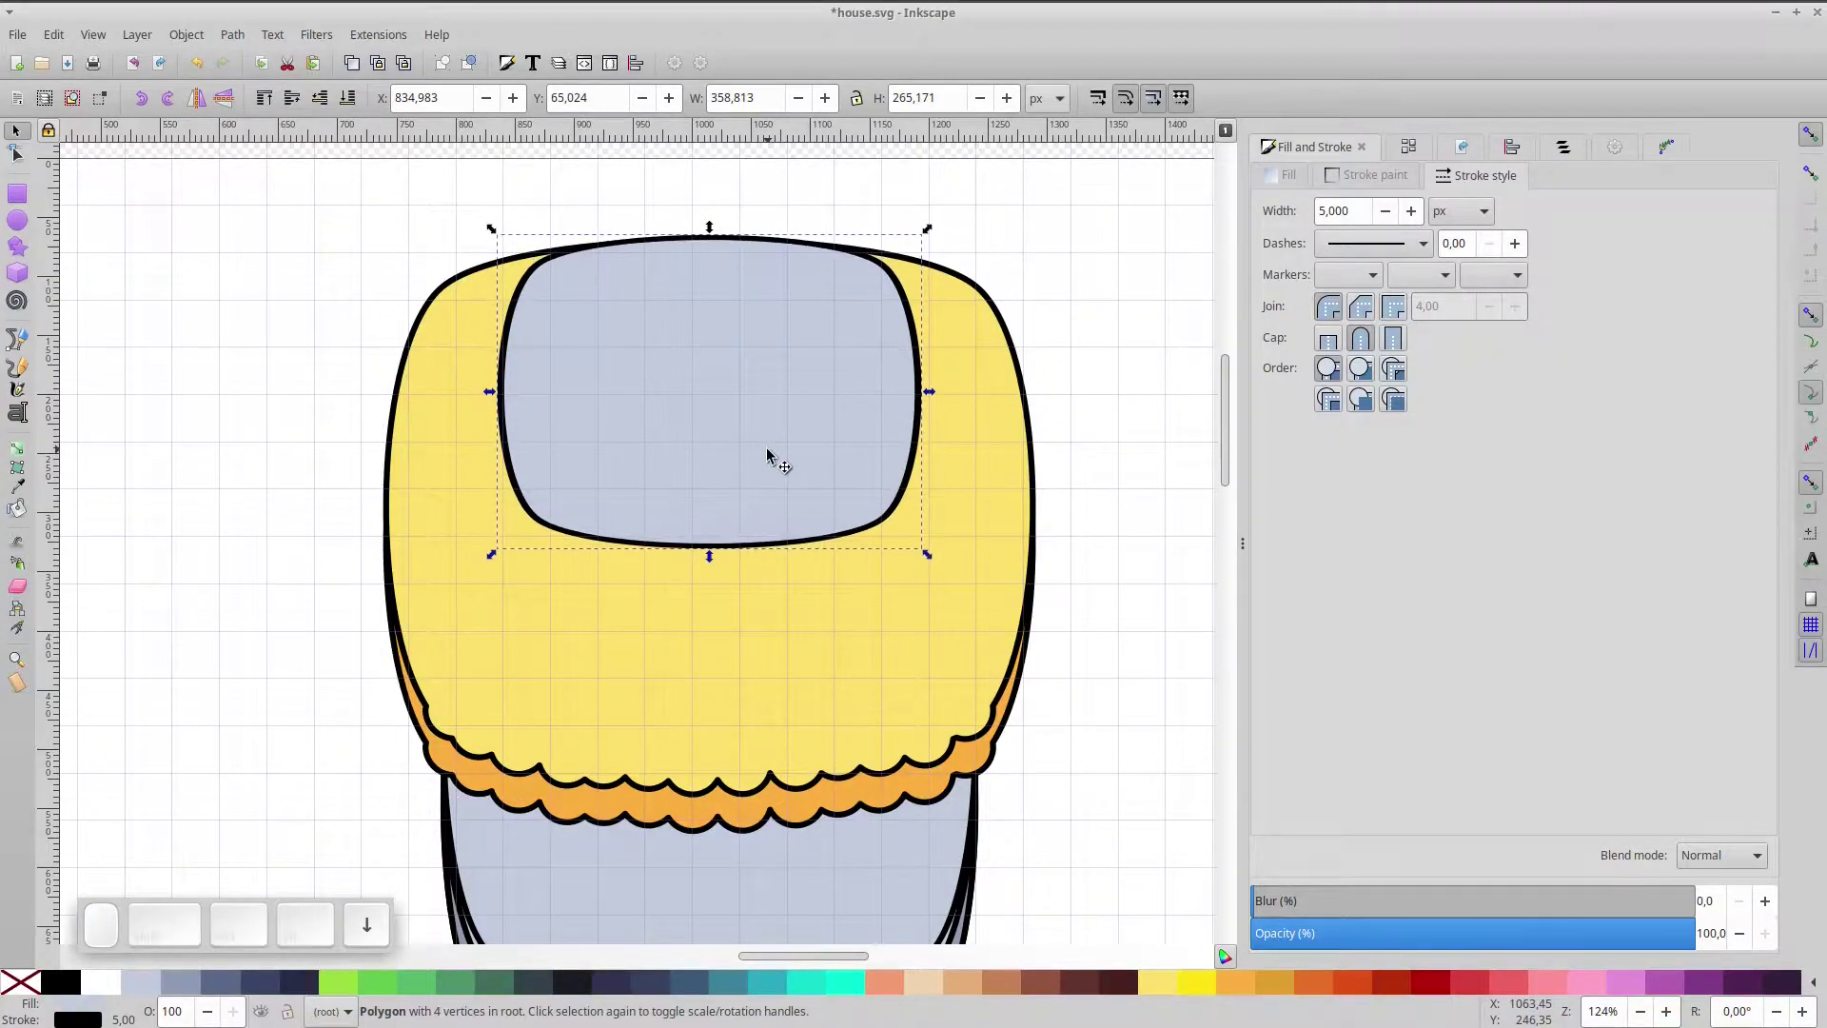
- Duplicate the yellow roof and shift the copy slightly down for a shadow layer
left_click(867, 699)
scroll("up", 3)
left_click(743, 696)
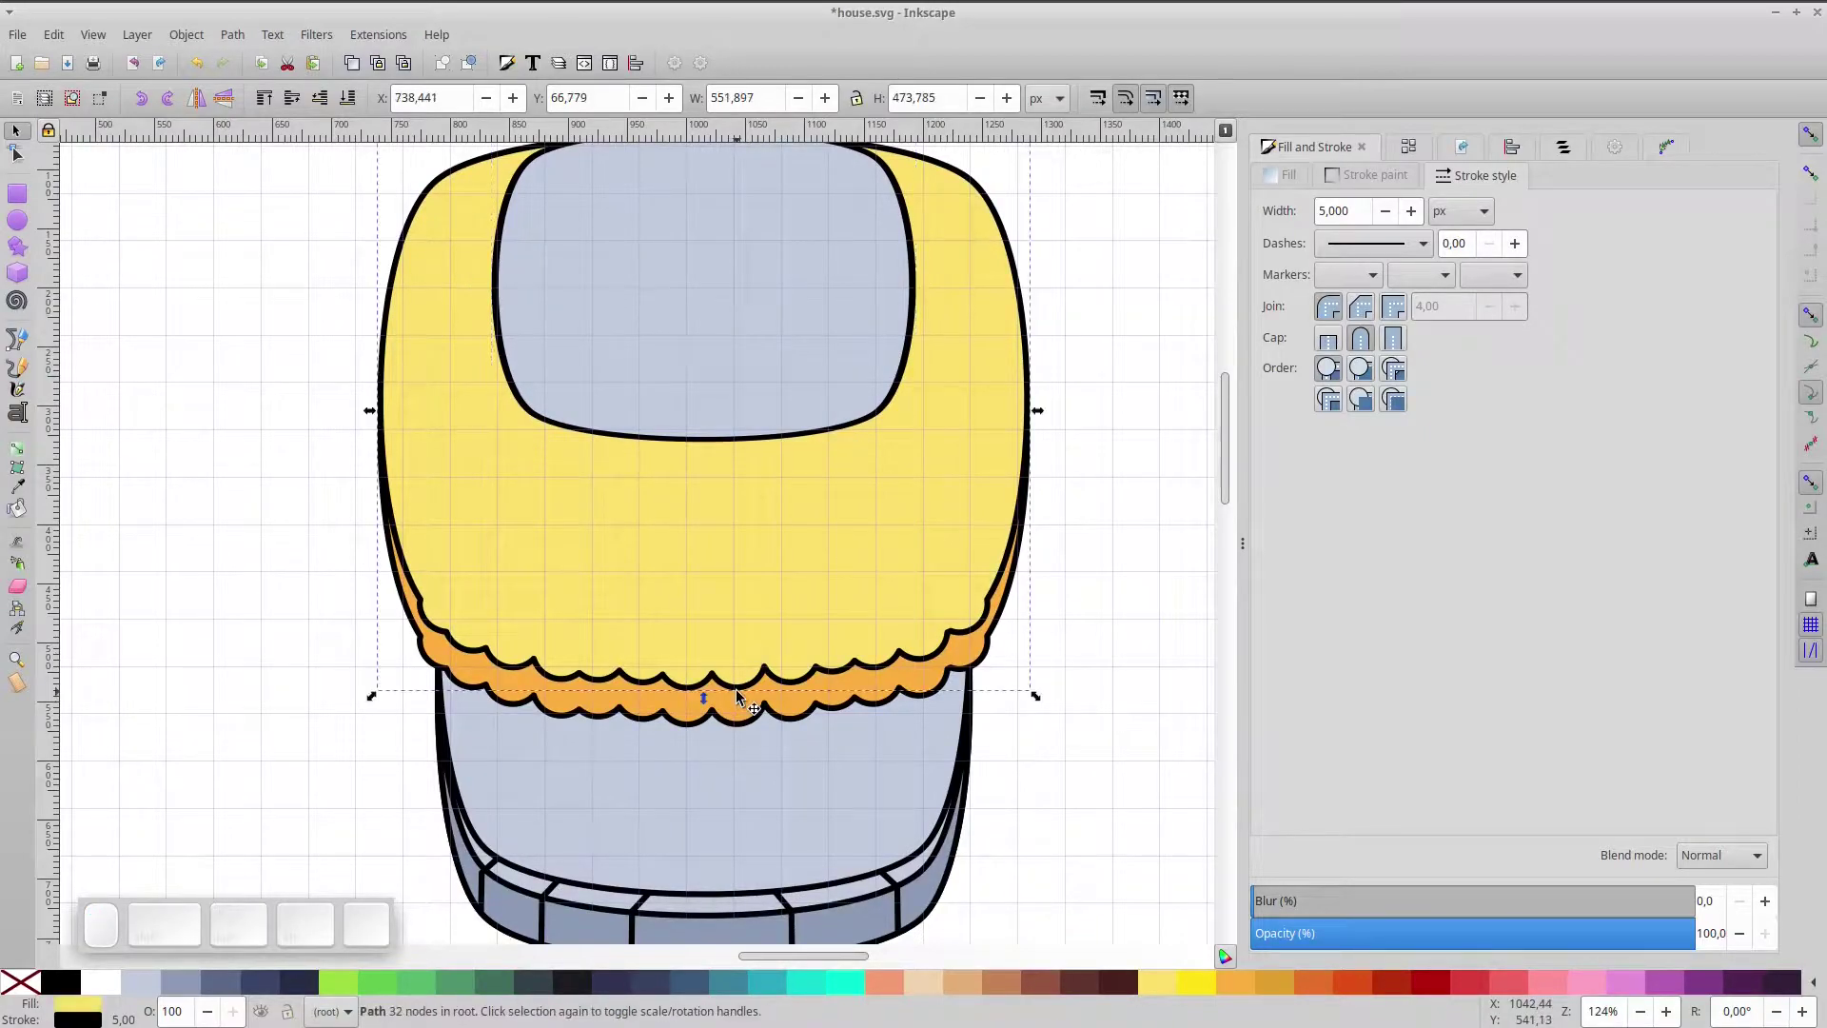
key("ctrl+d")
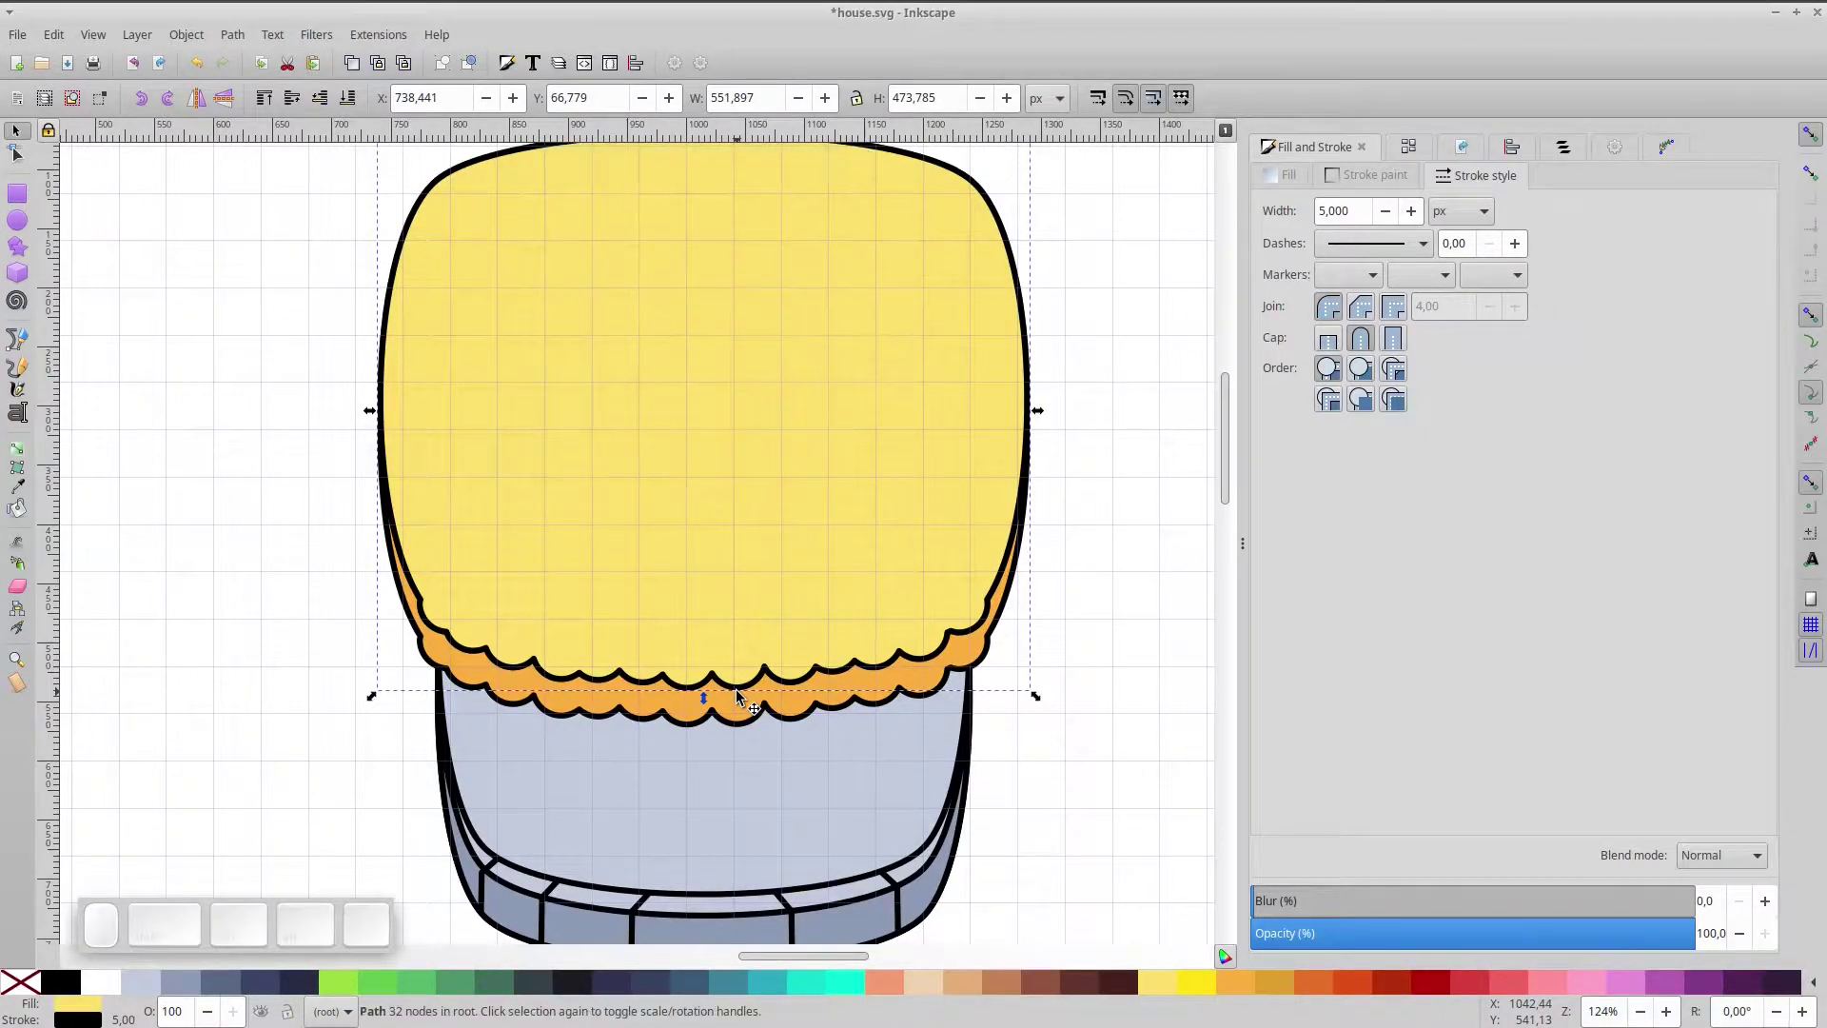
key("Down")
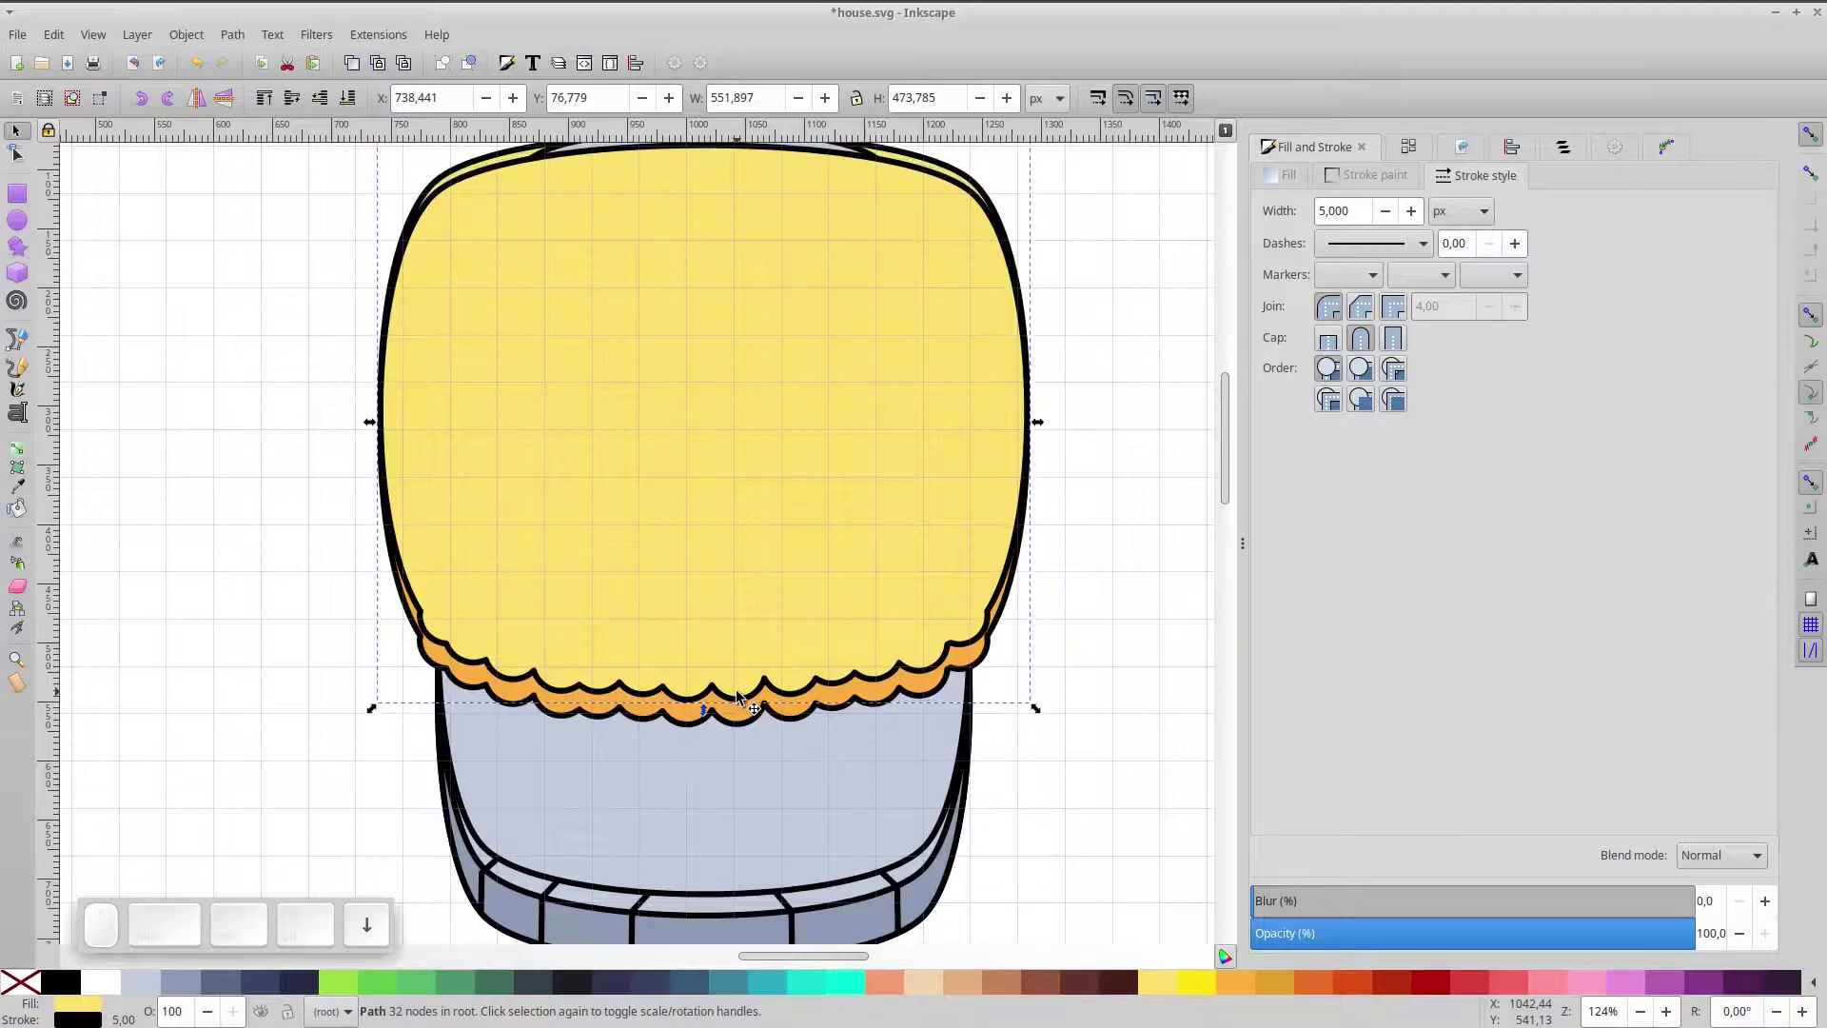
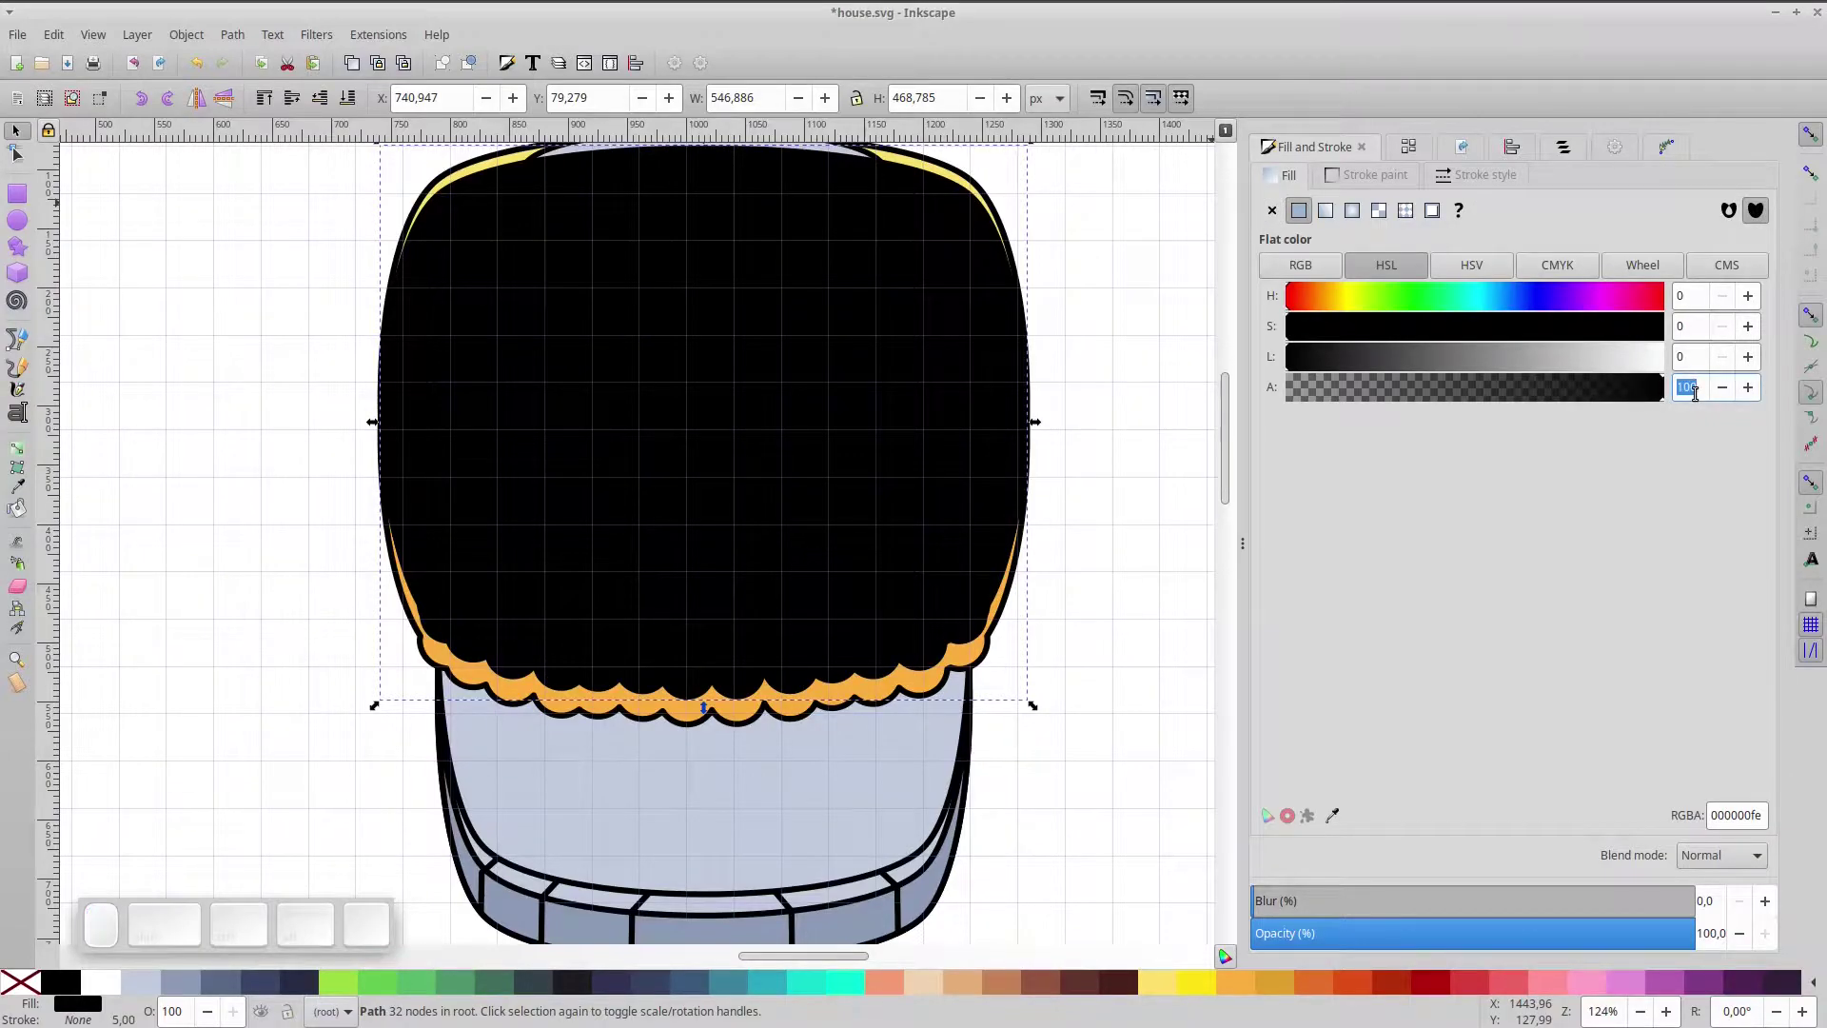
- Set the black copy's alpha to 20, lower it below the roof, and nudge it downward
key("KP_2")
key("KP_0")
key("KP_Enter")
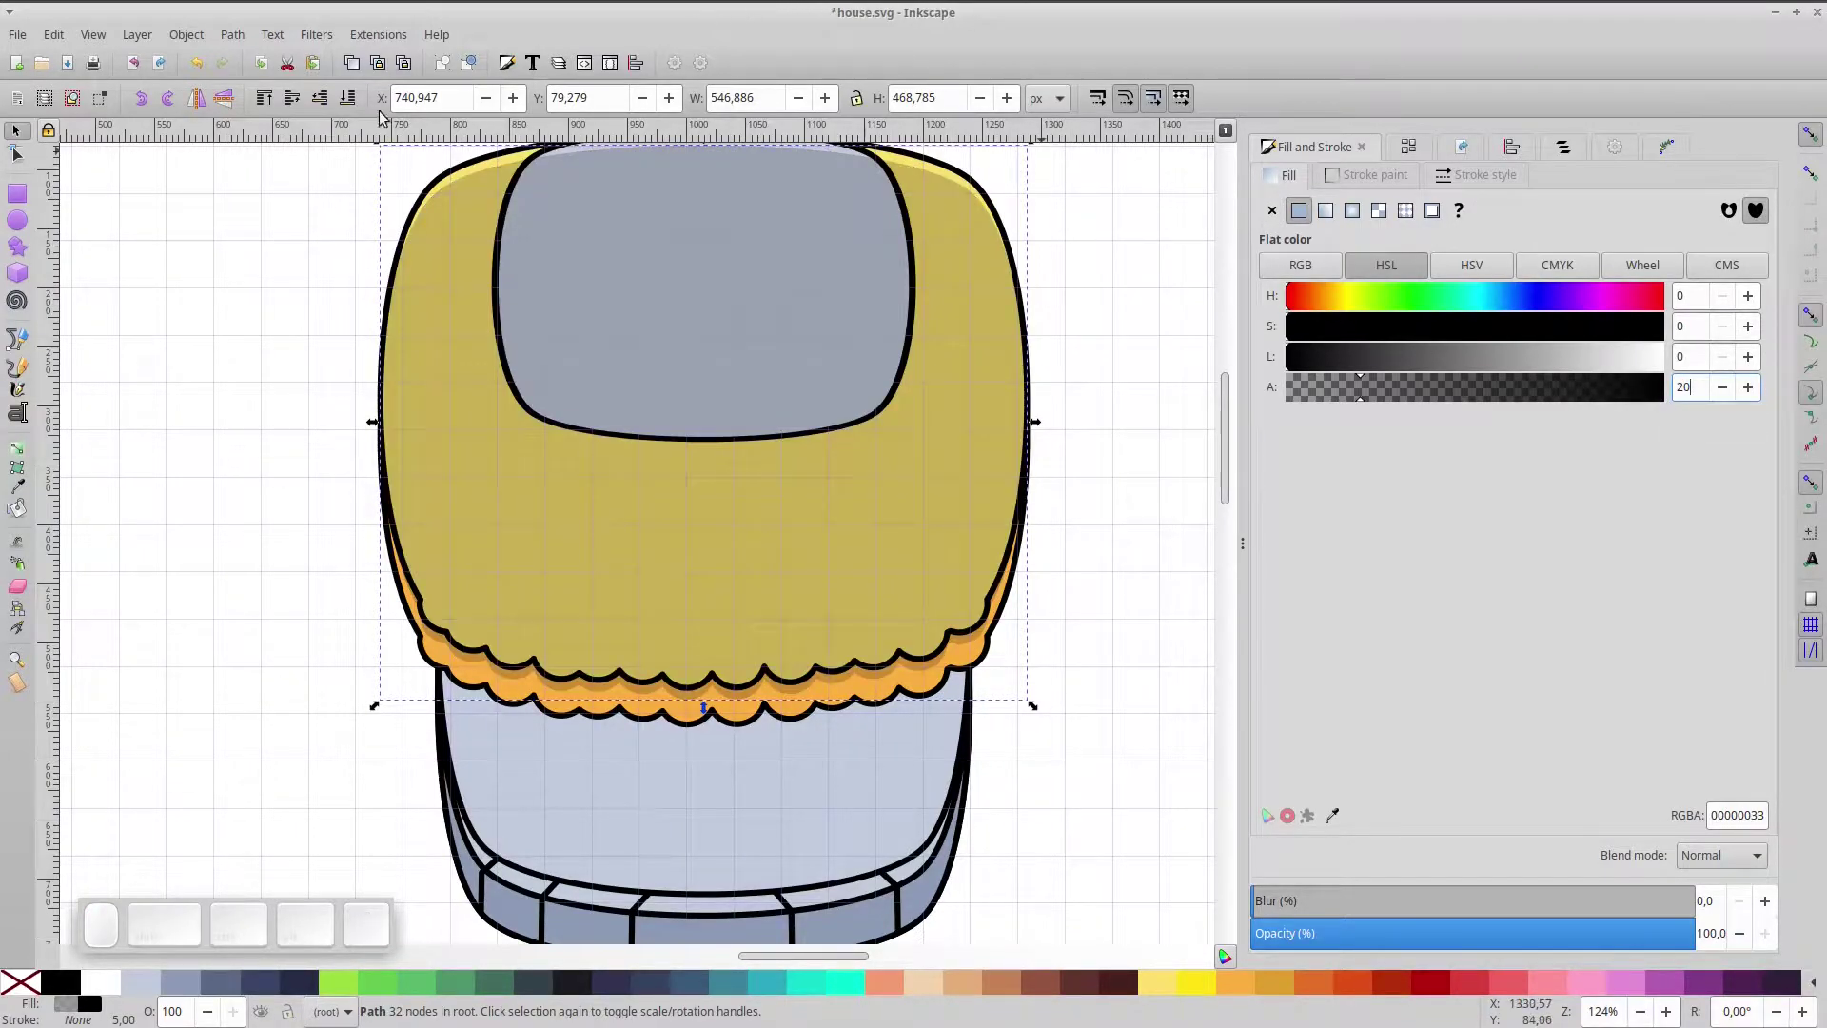
left_click(332, 101)
left_click(332, 101)
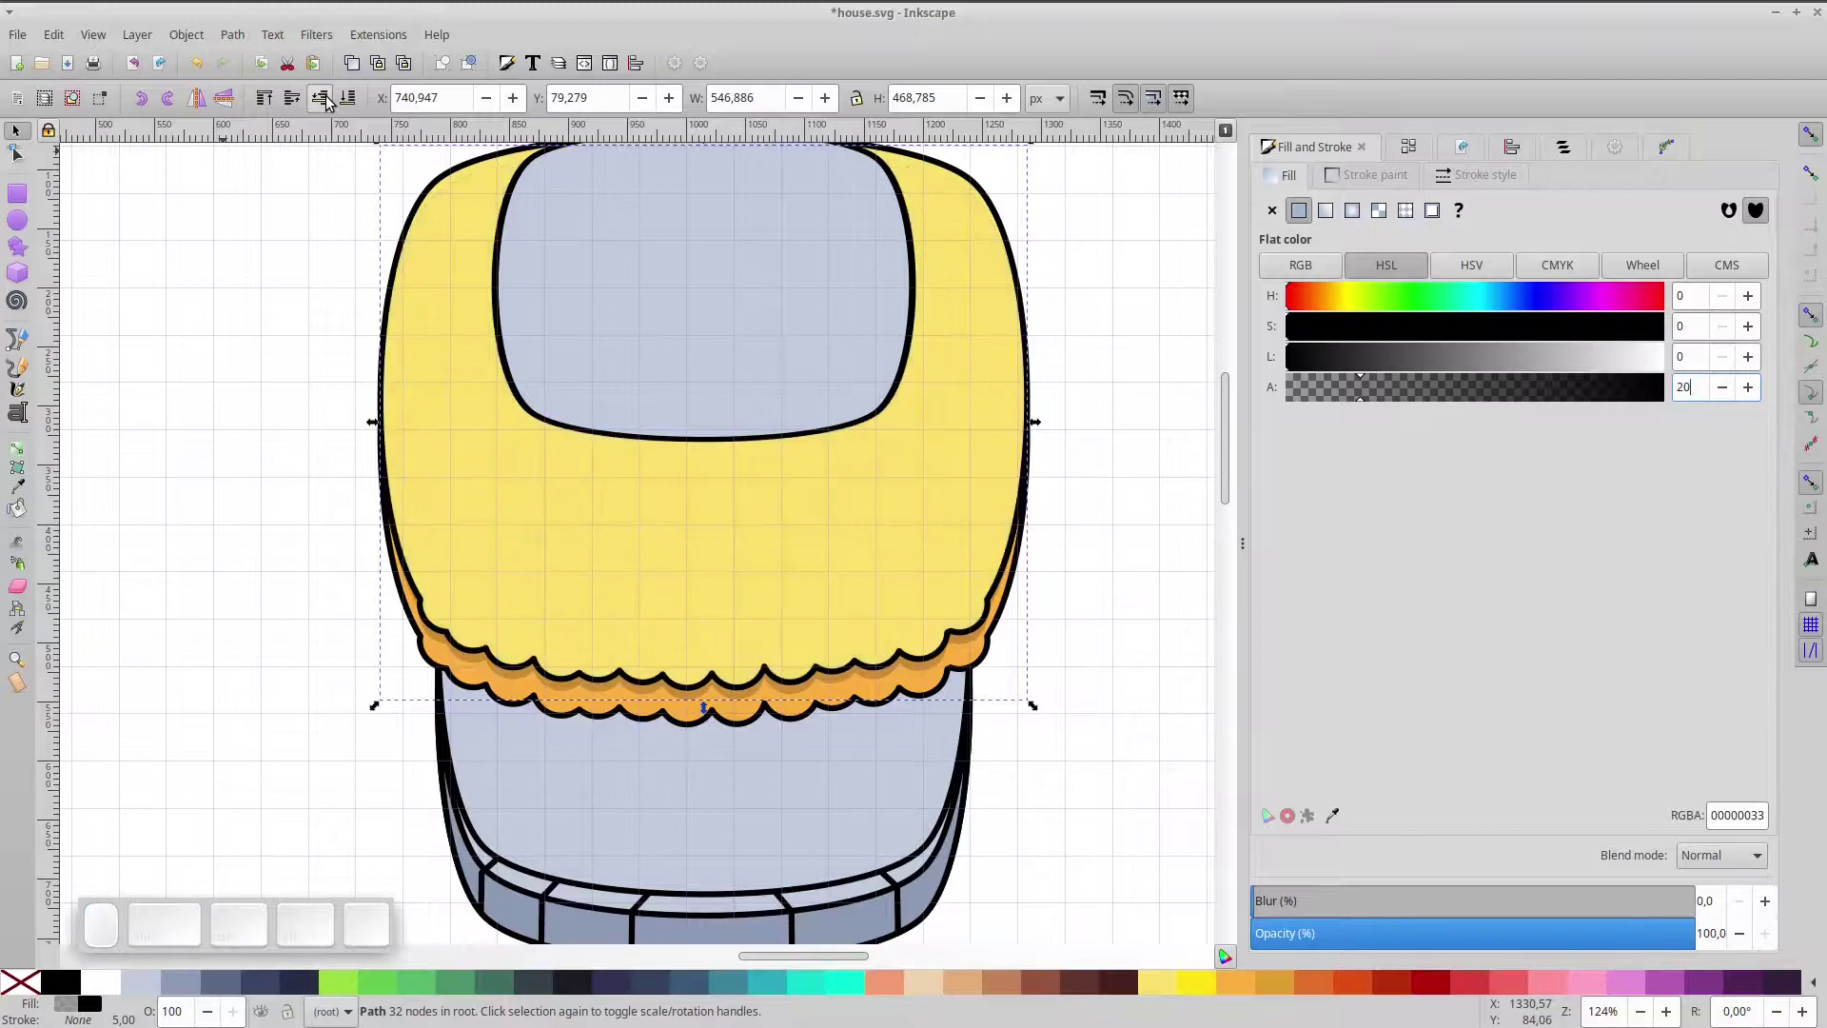
key("Down")
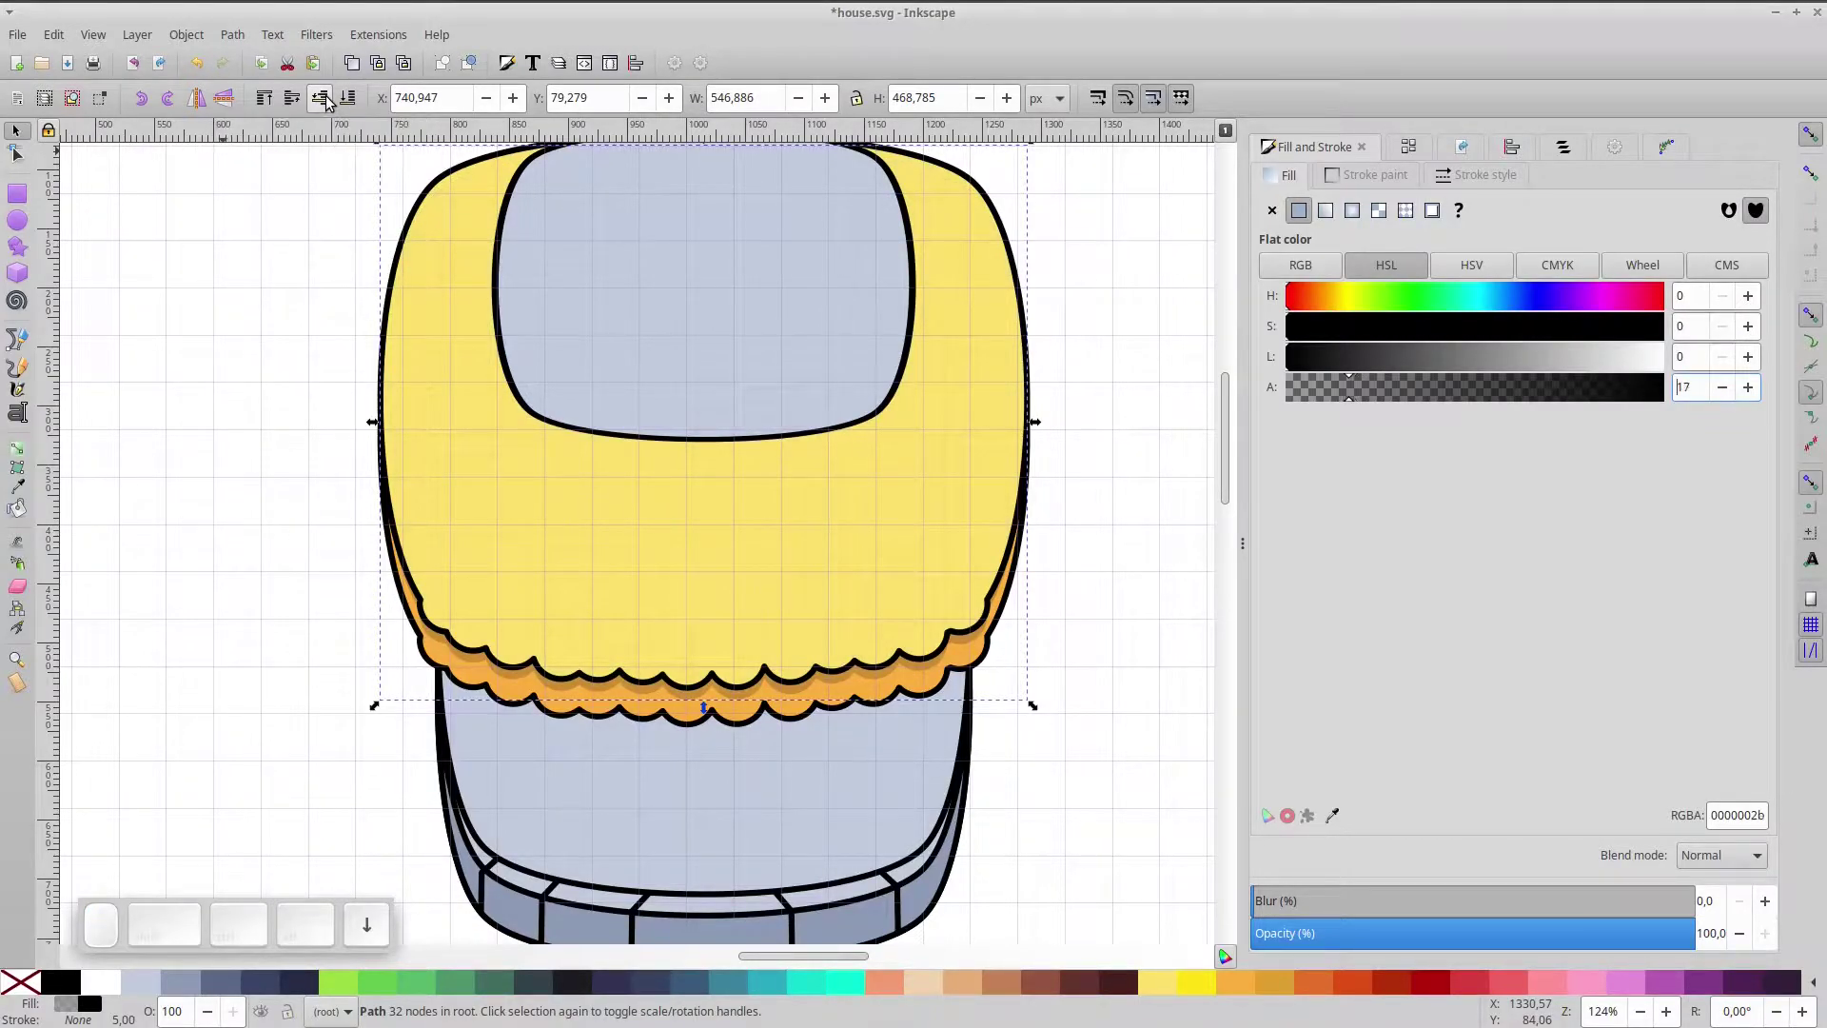
key("Up")
left_click(763, 705)
key("Down")
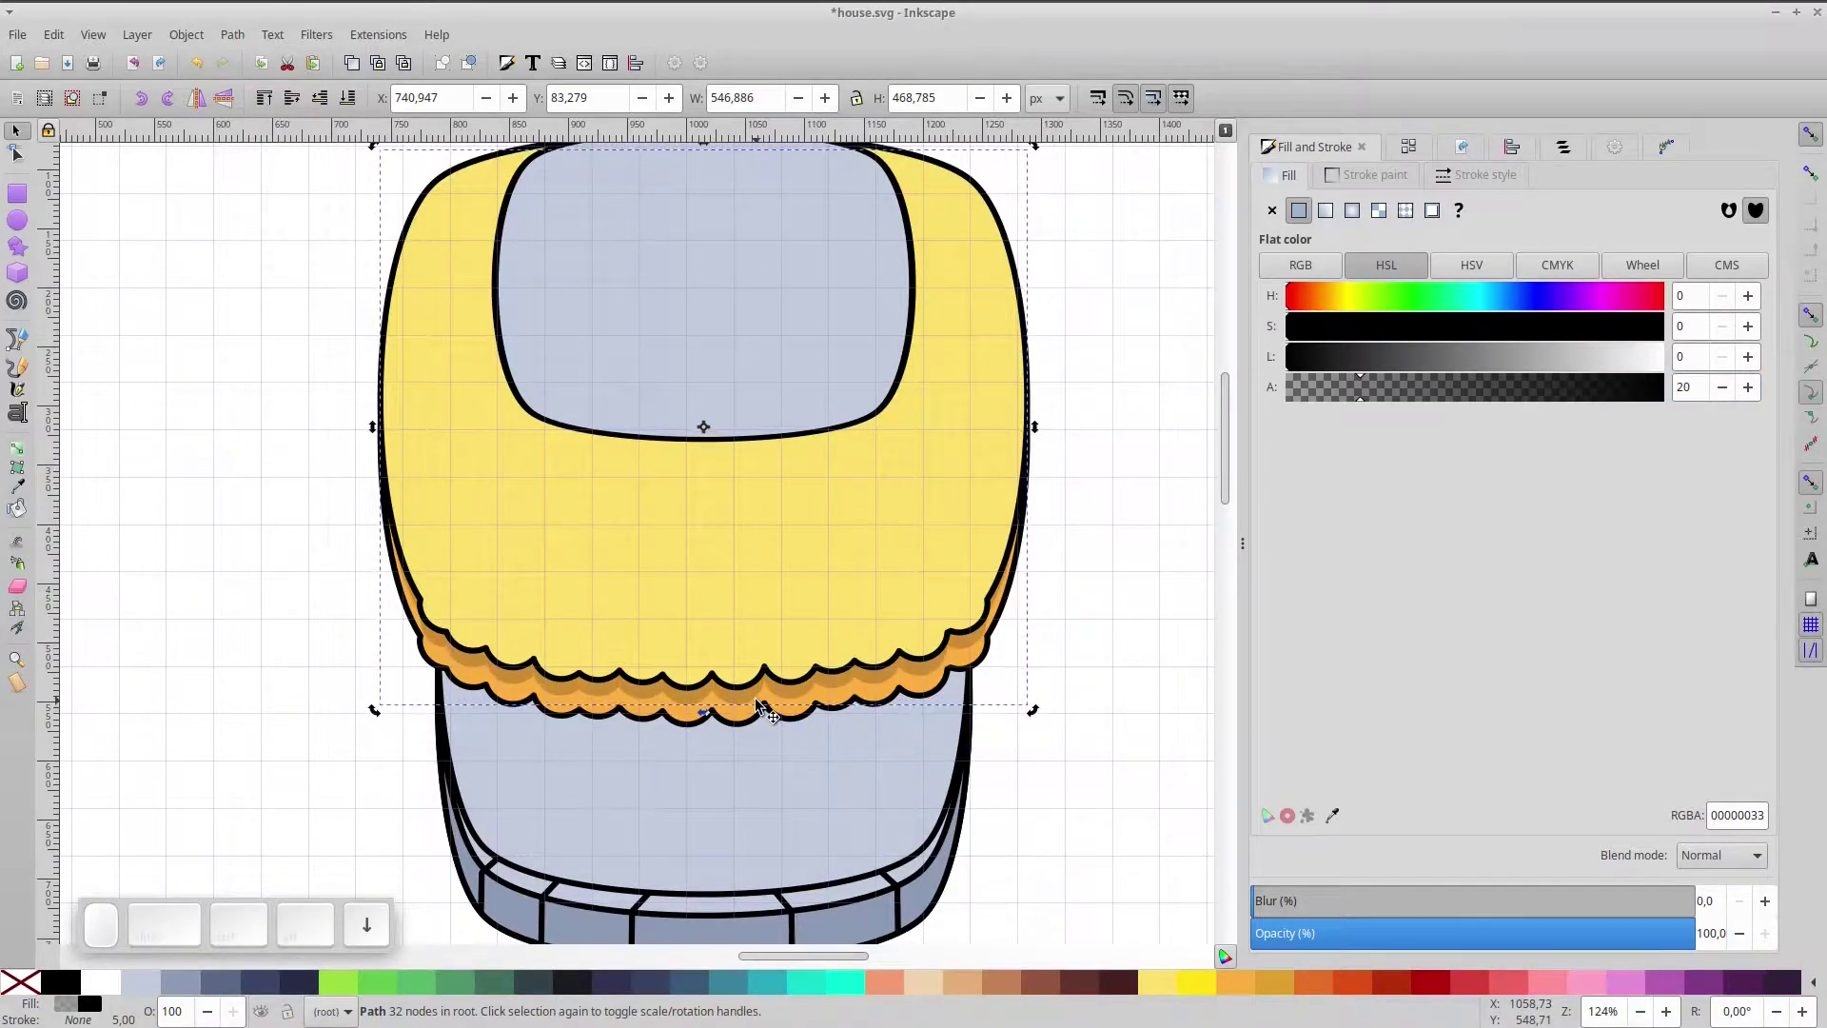
key("Up")
- Move the shadow further down and lower it several levels behind the roof layers
left_click(761, 720)
key("ctrl+d")
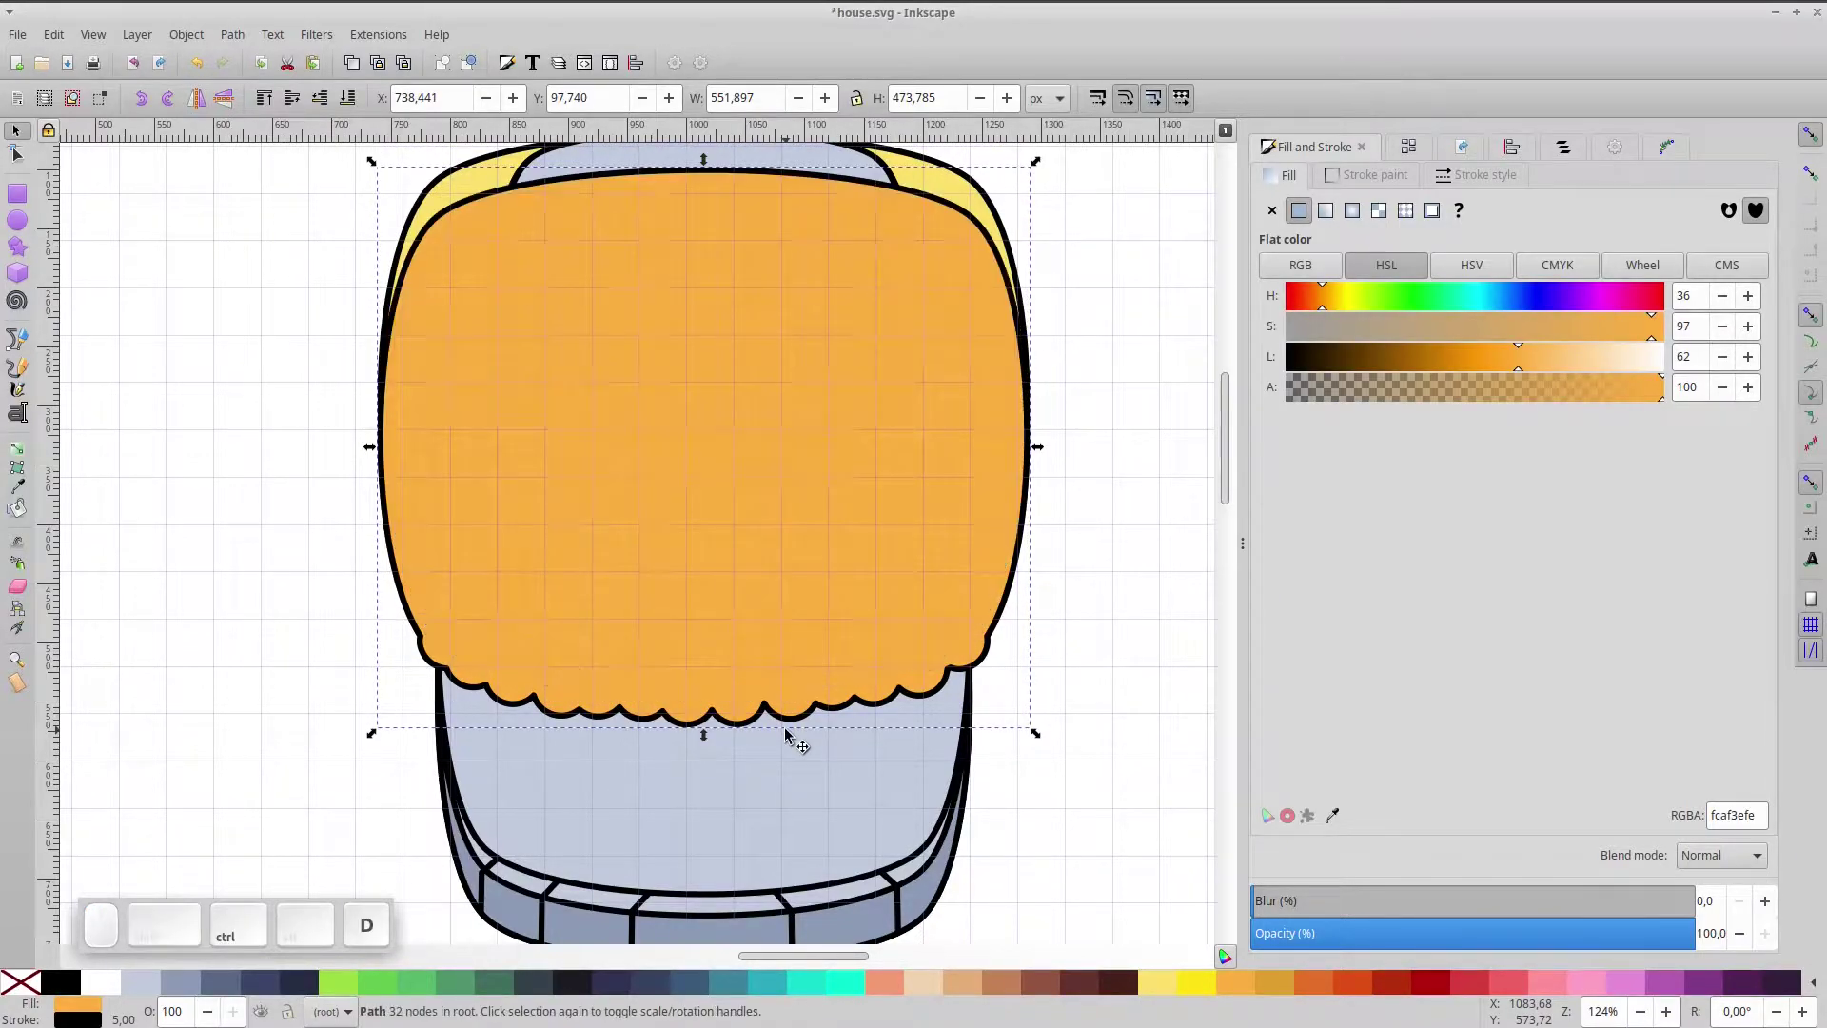
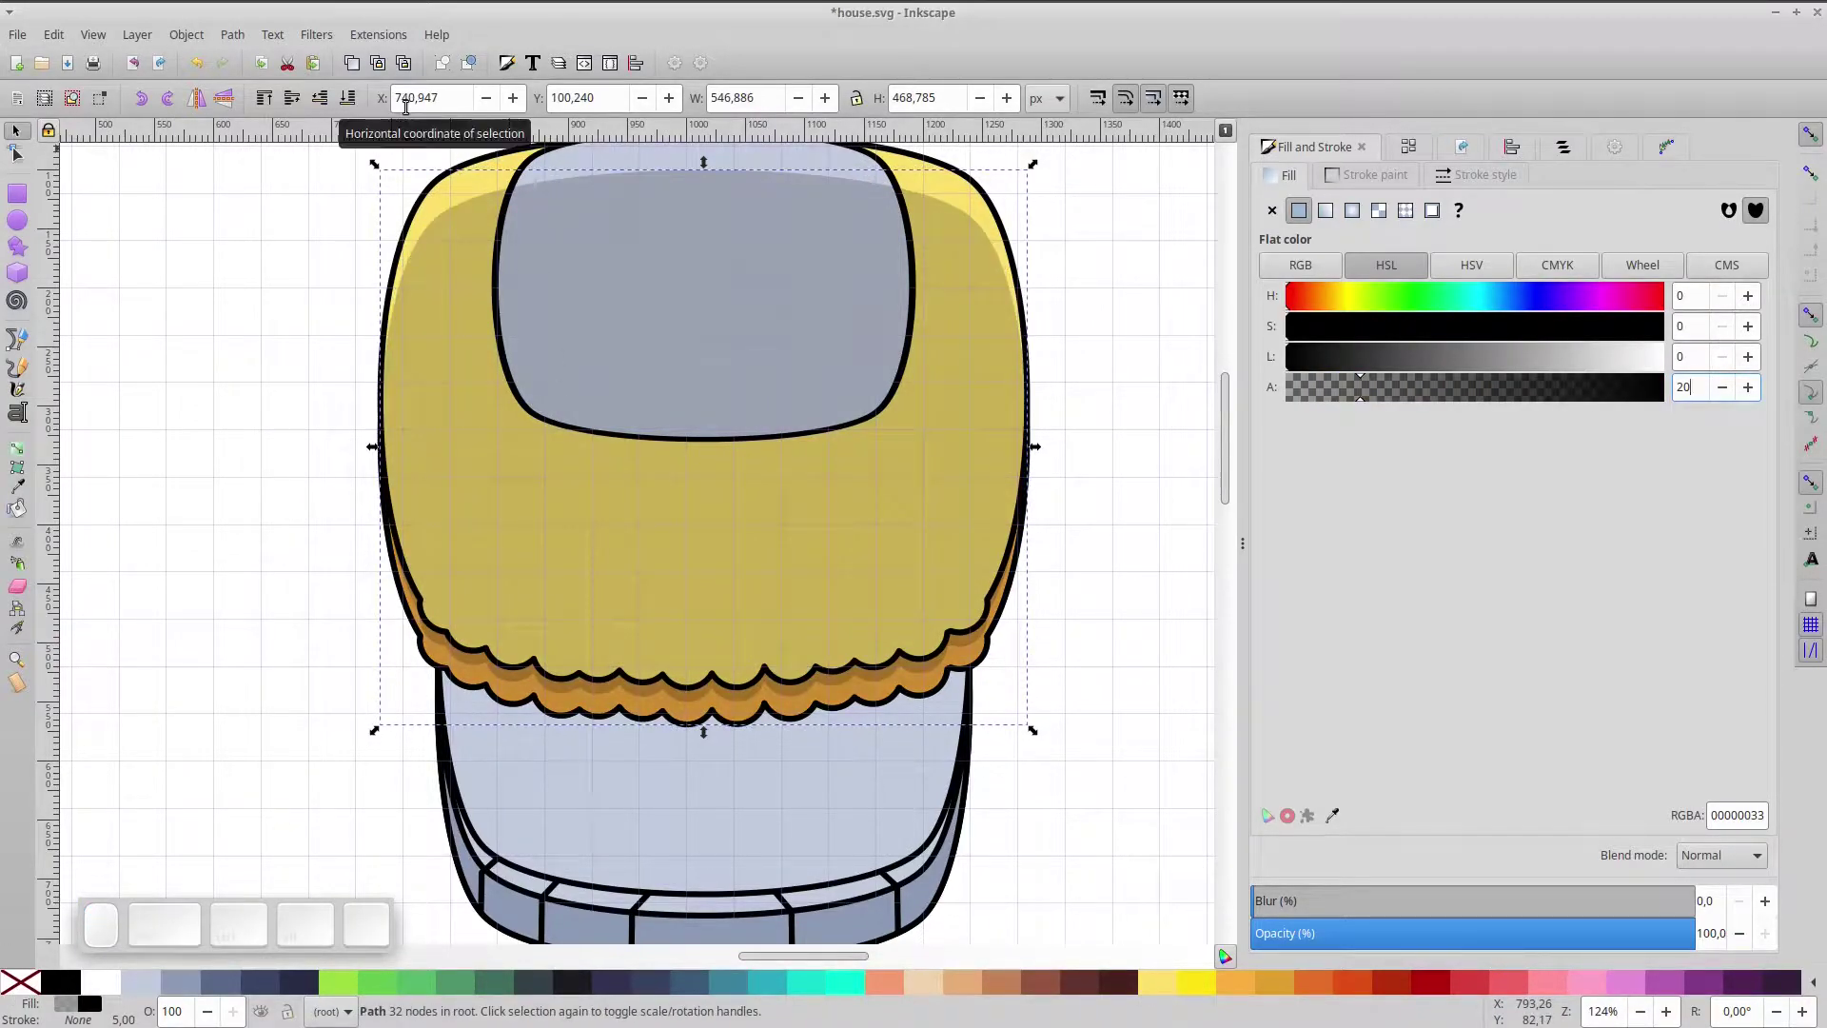
left_click(474, 317)
key("Down")
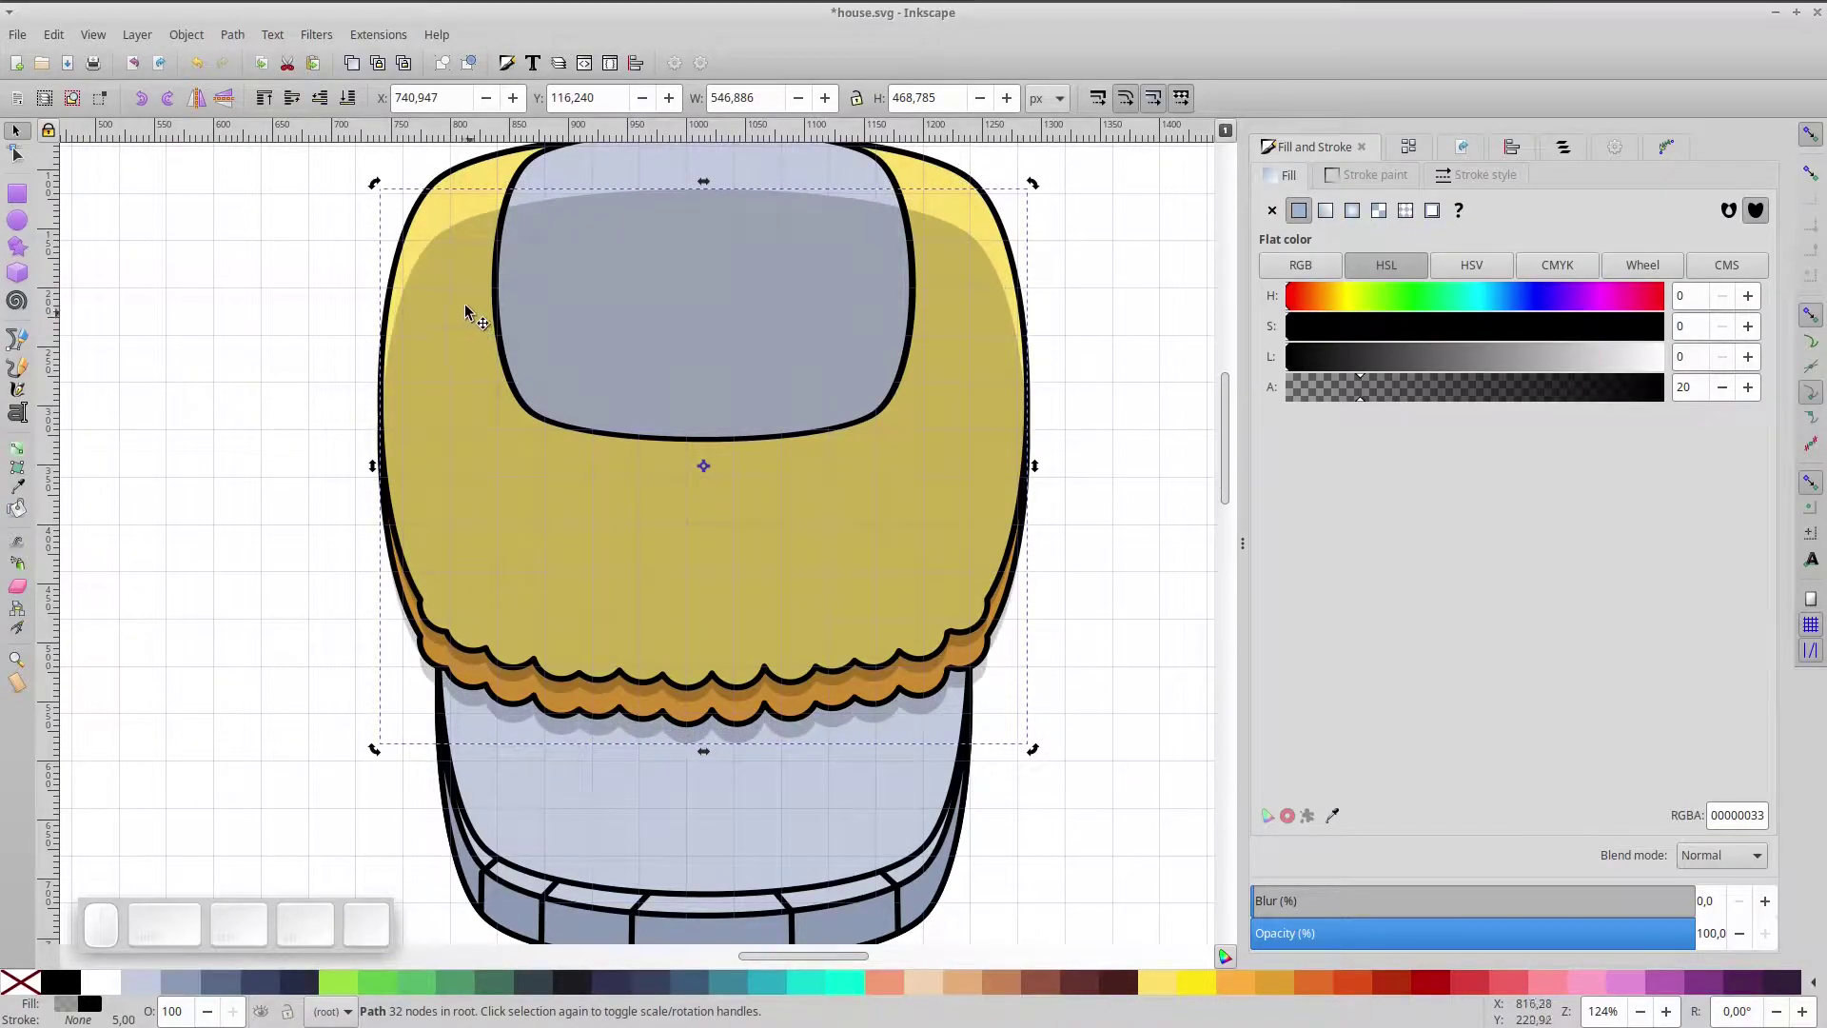
left_click(324, 92)
left_click(326, 101)
left_click(327, 101)
left_click(326, 101)
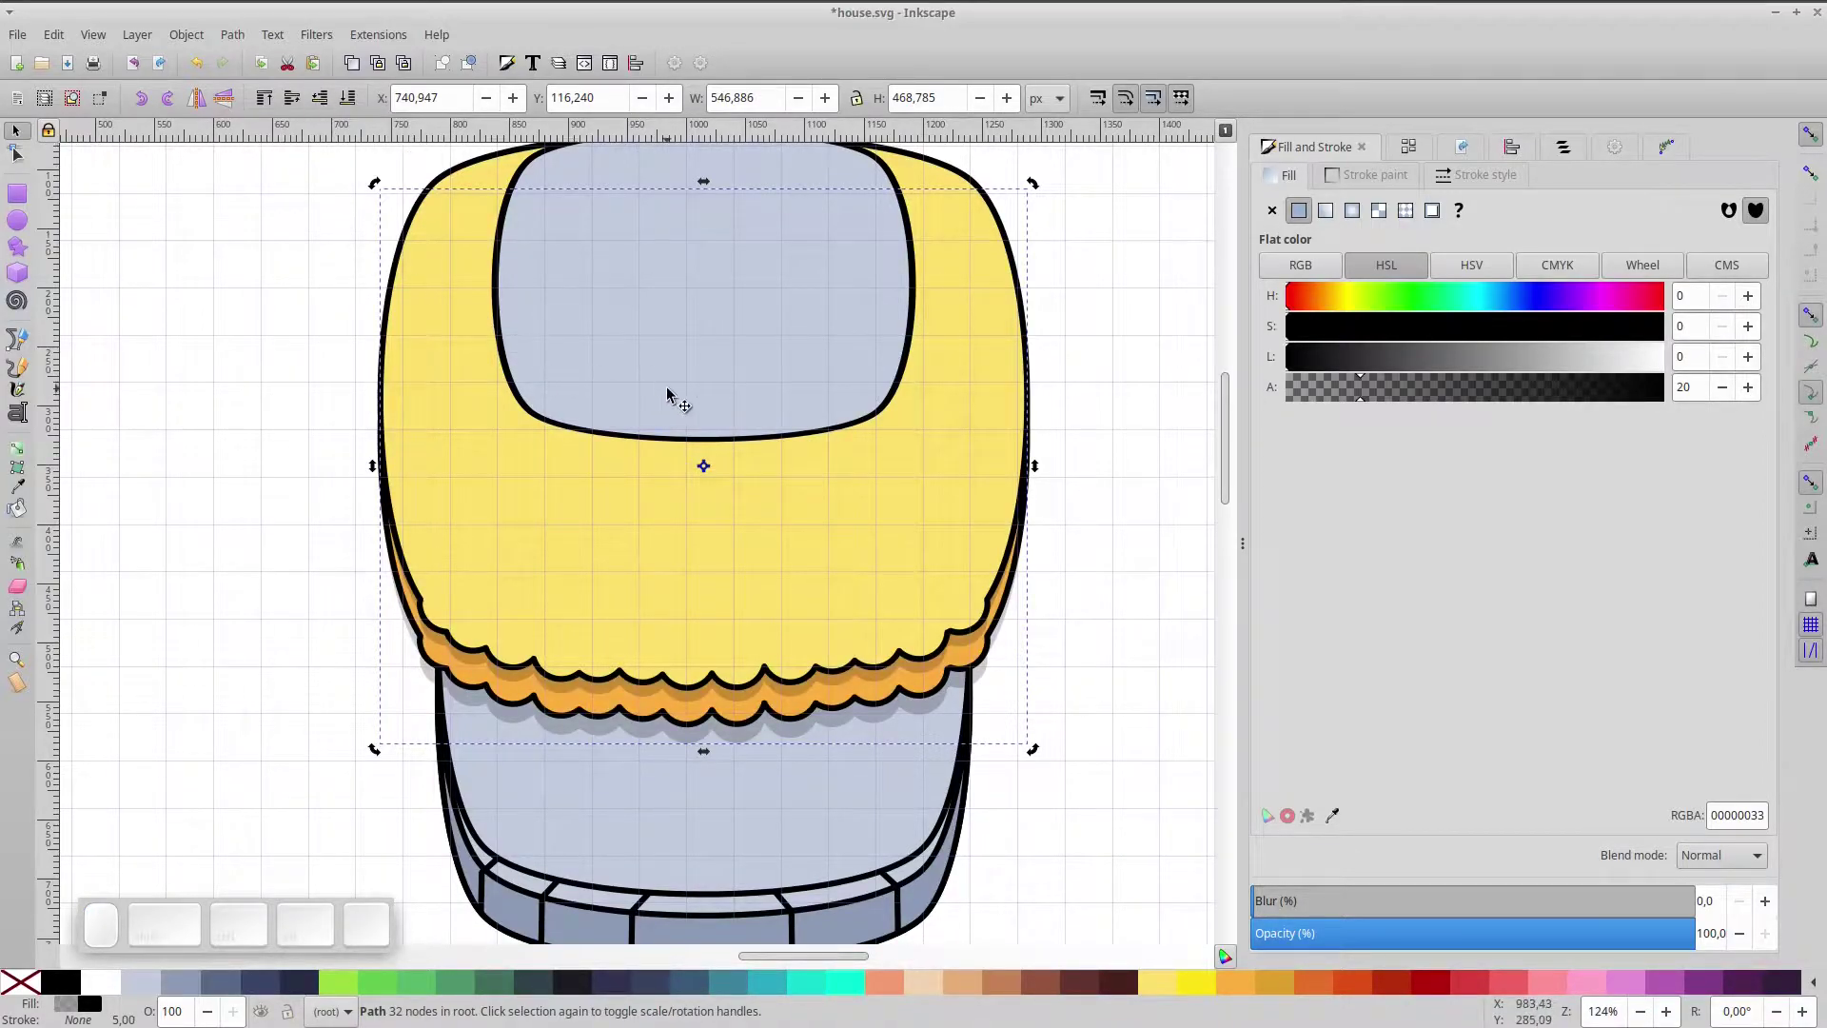
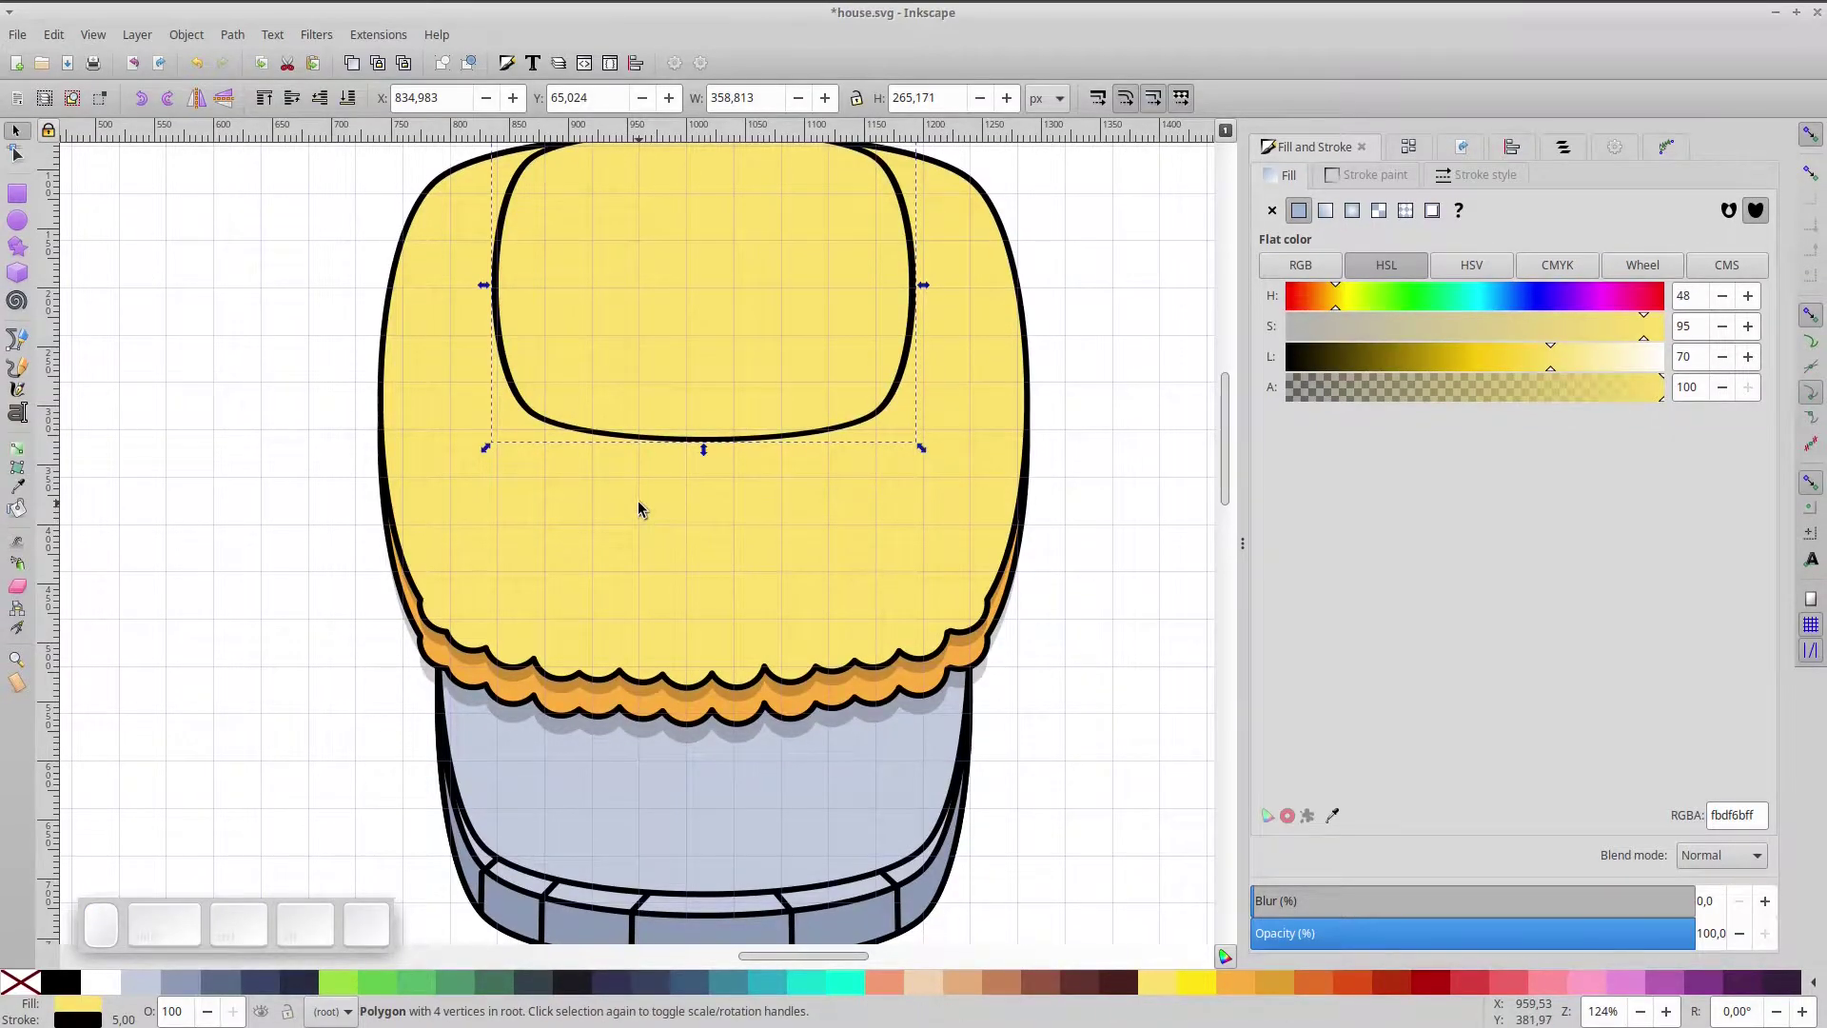
- Group all the yellow roof pieces into a single roof object
scroll("down", 3)
scroll("down", 3)
left_click_drag(437, 225, 957, 686)
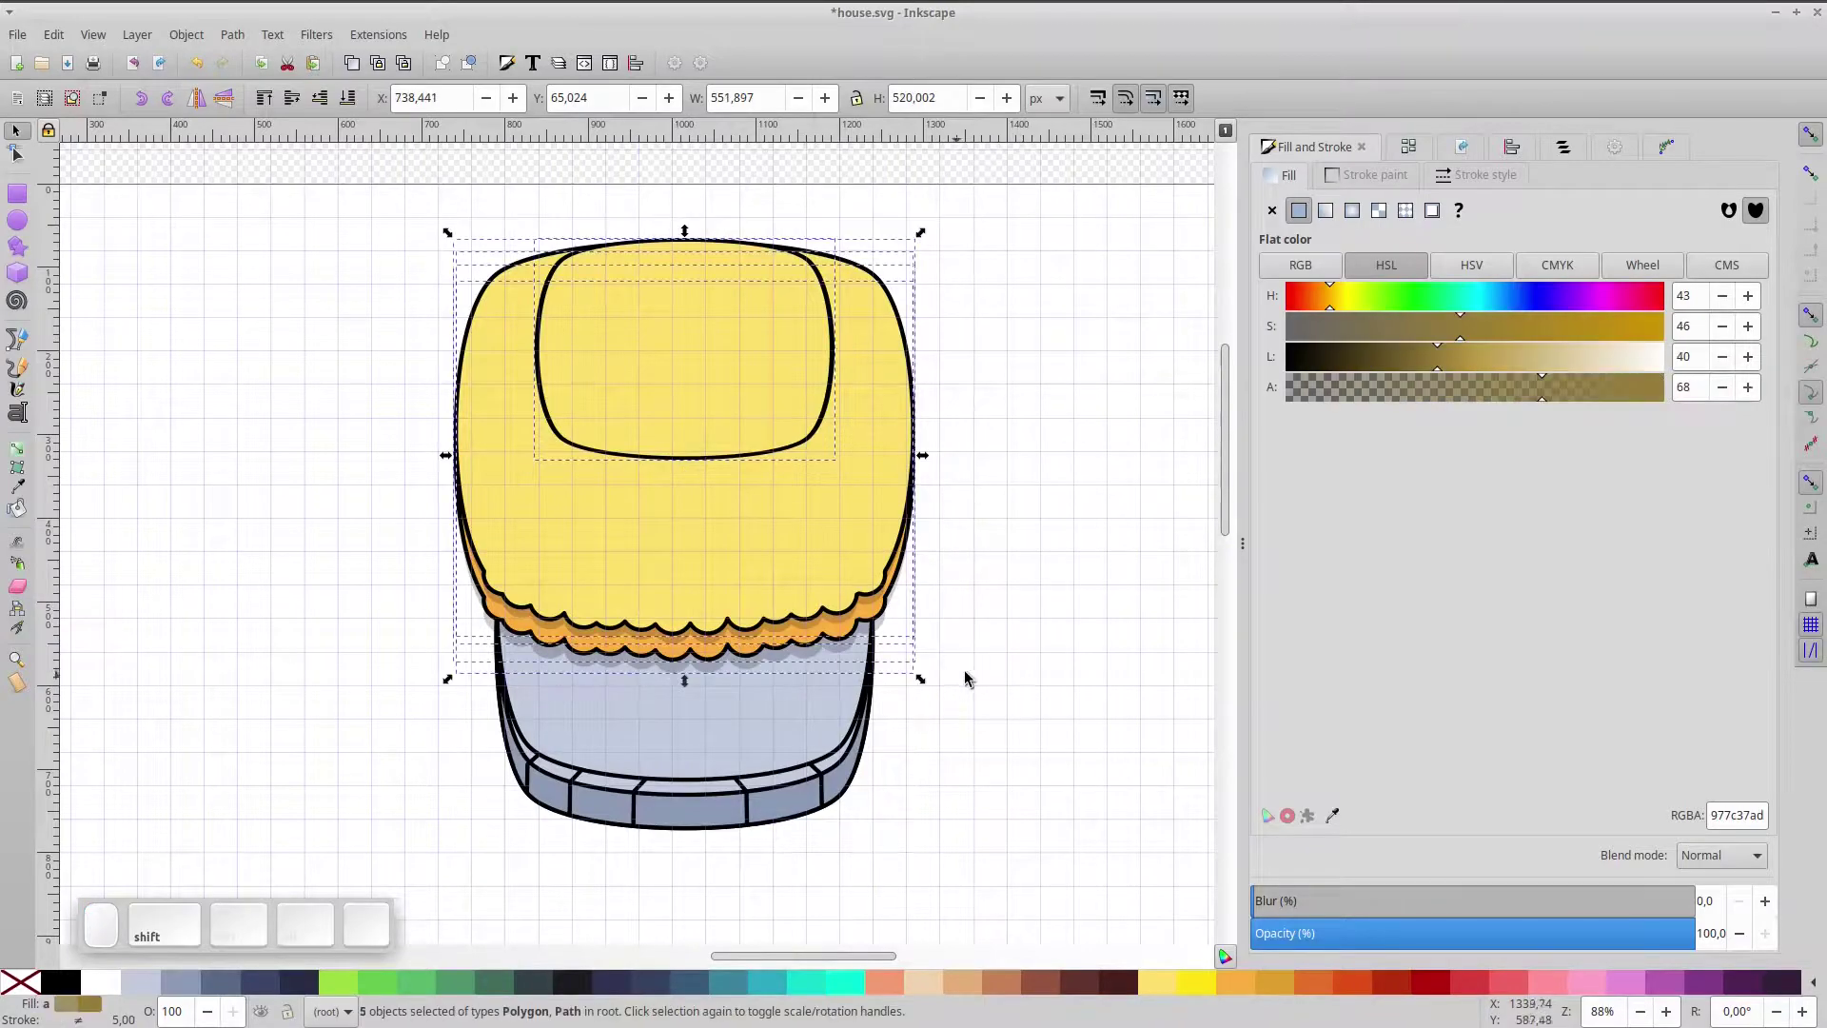
key("ctrl+g")
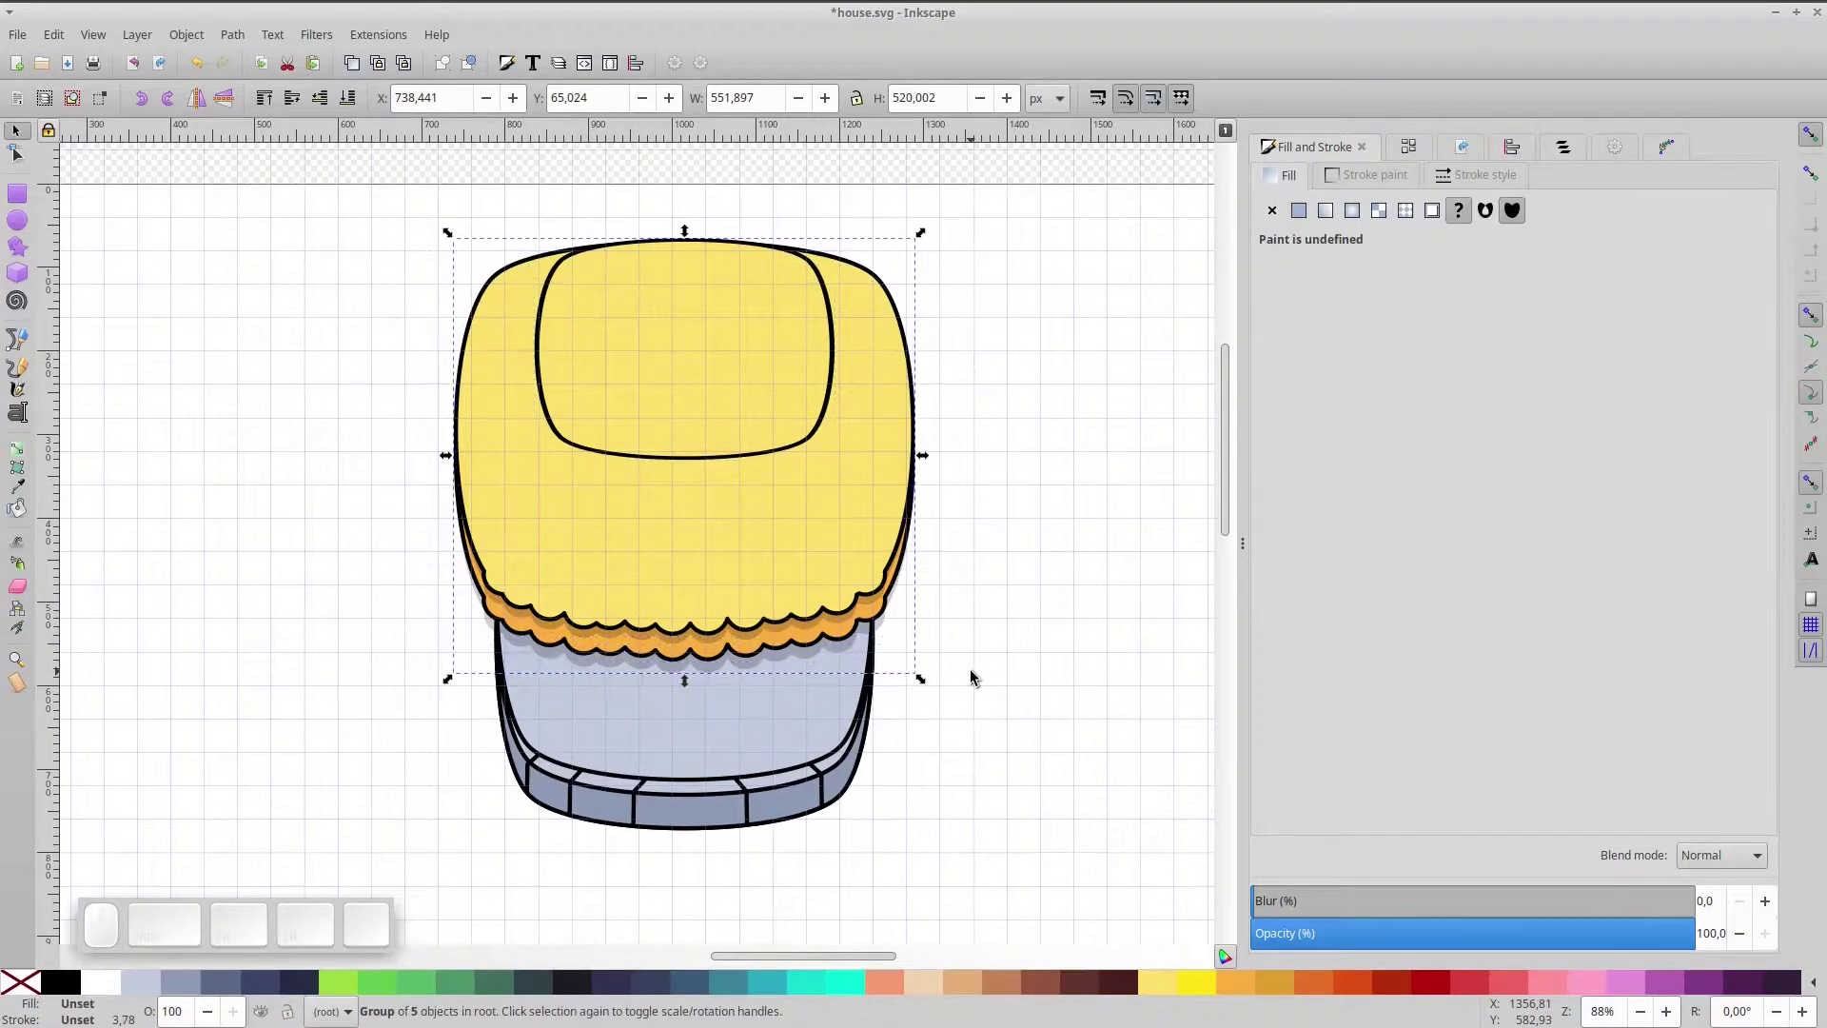
- Combine the roof group with the house body into one group and enter it
left_click_drag(936, 876, 485, 477)
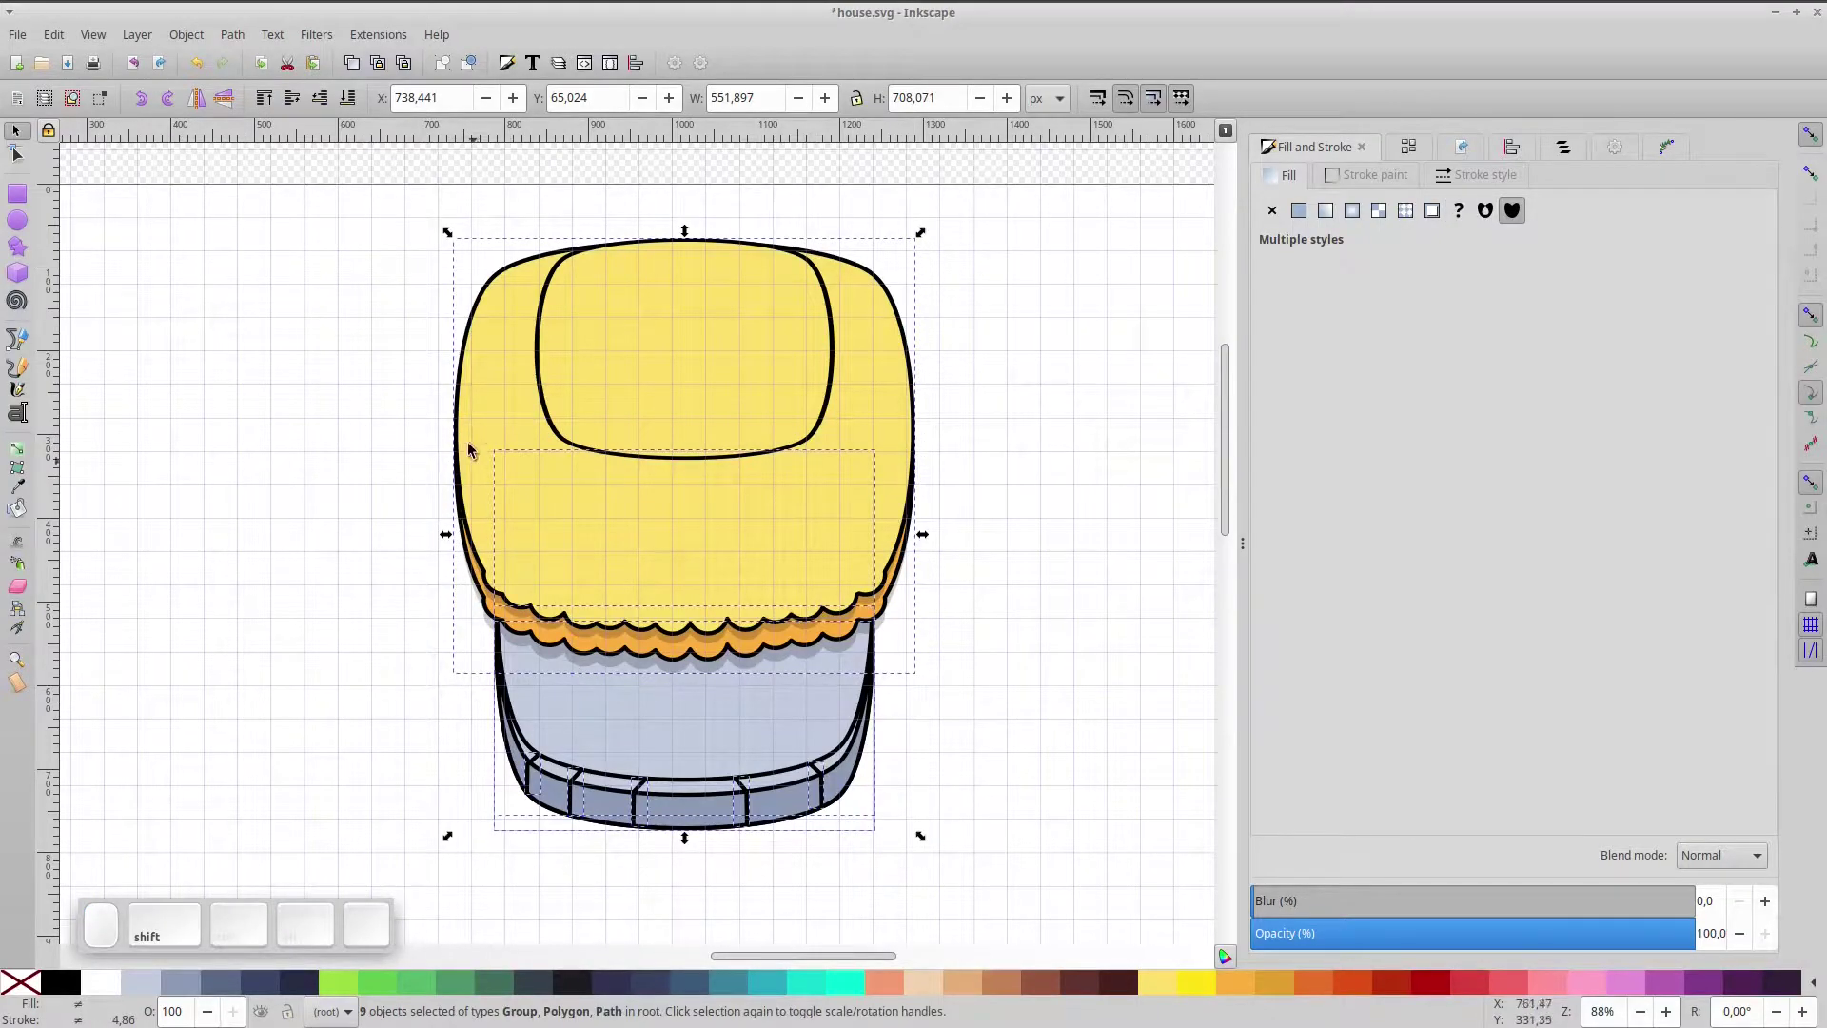
left_click(470, 419)
key("ctrl+shift+g")
left_click(525, 413)
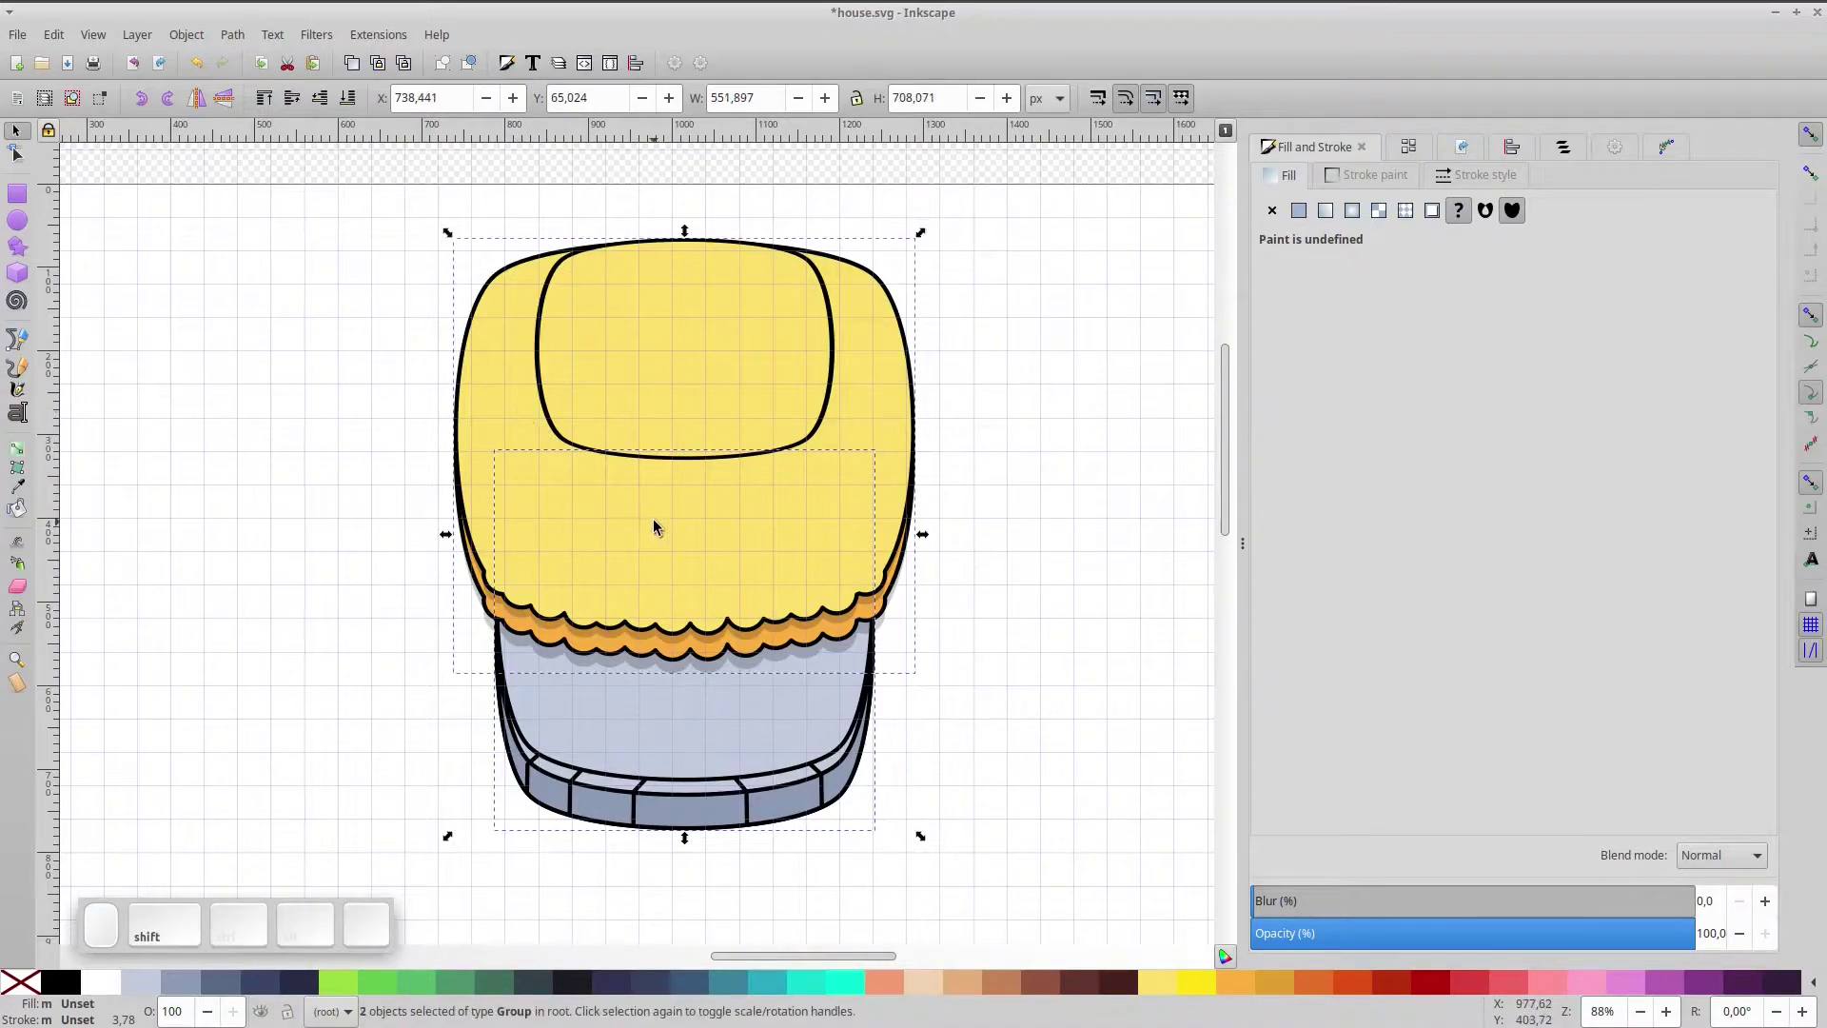
key("ctrl+g")
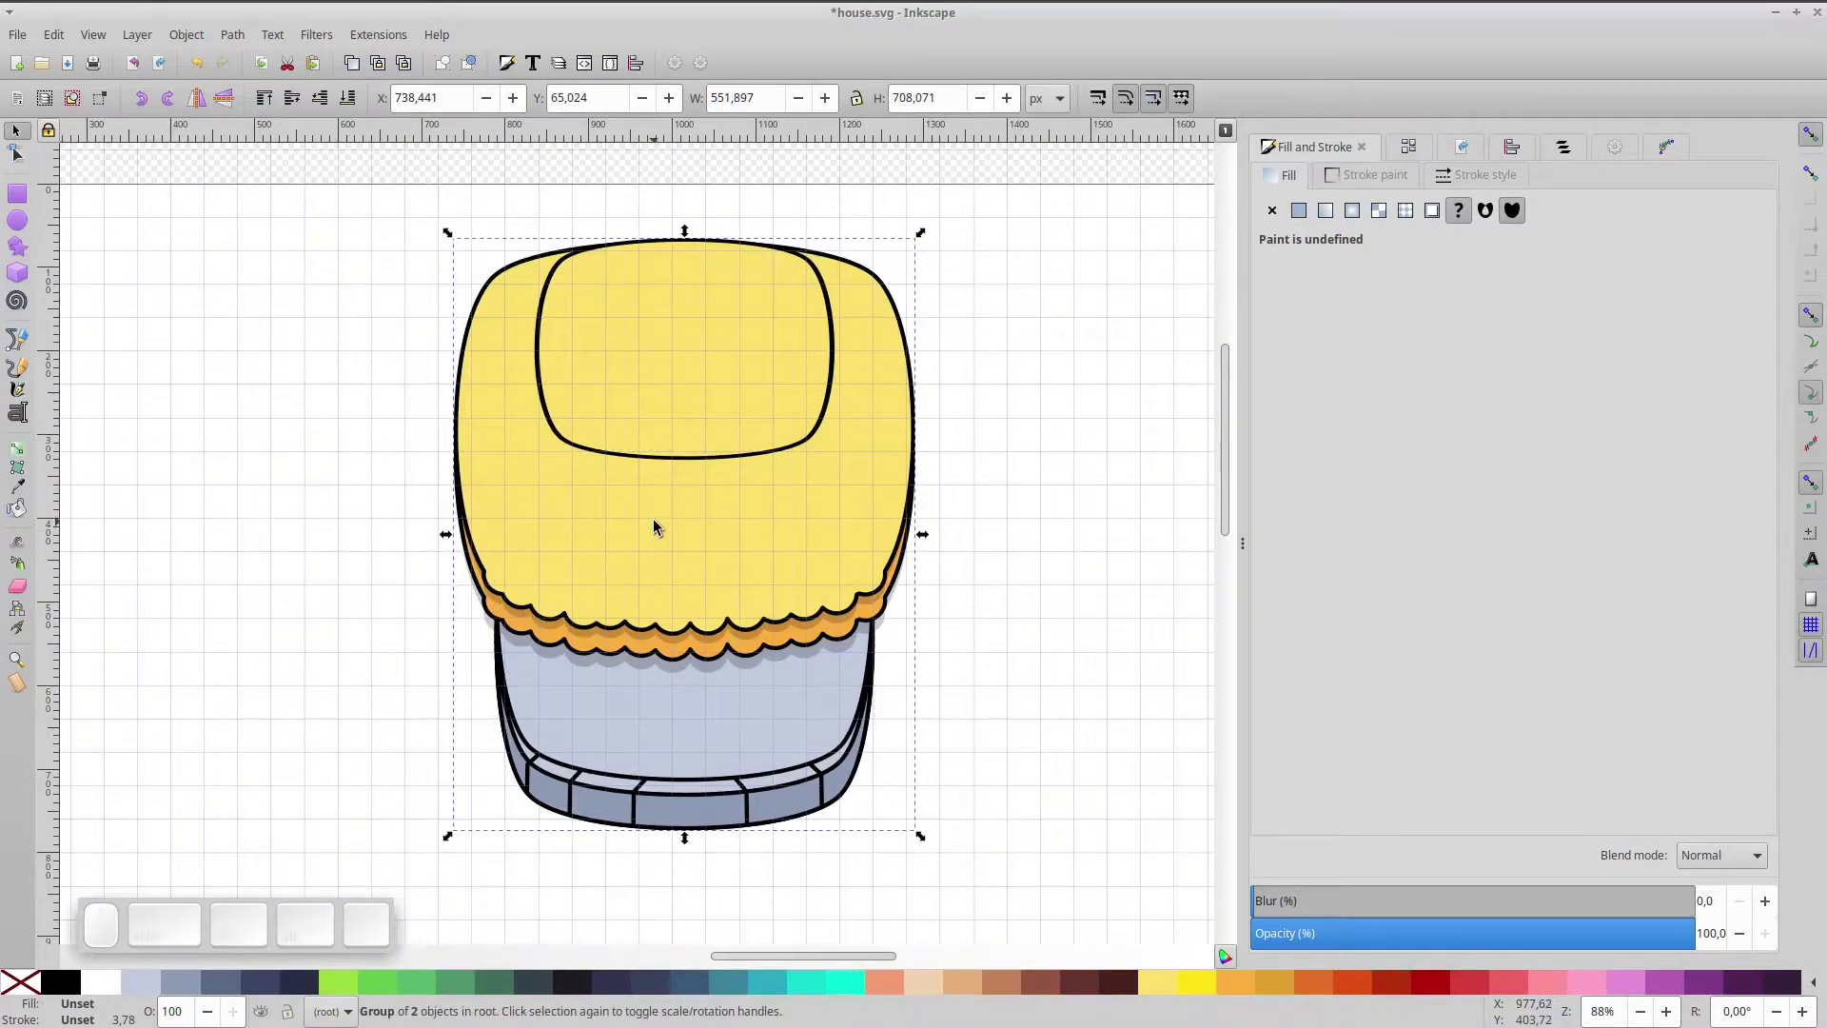
left_click(1006, 451)
left_click(889, 470)
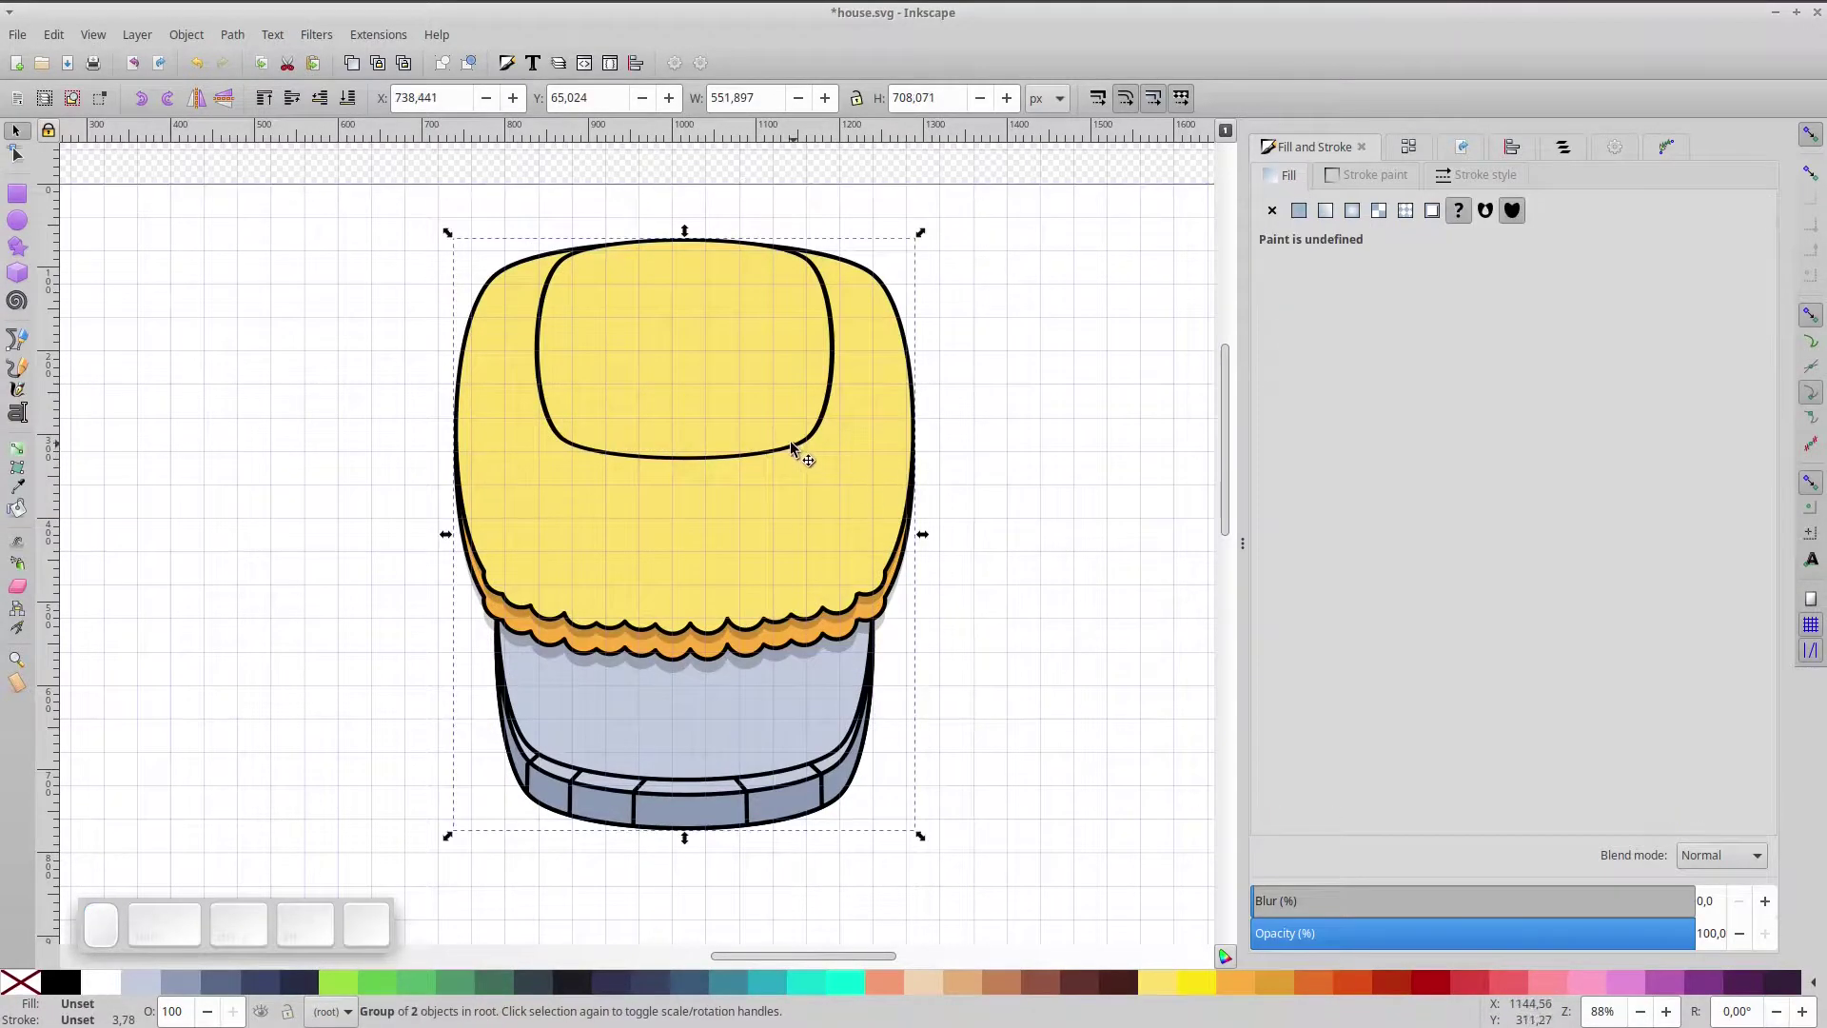
scroll("up", 3)
- Duplicate the rounded tuft shape on the roof
left_click(802, 463)
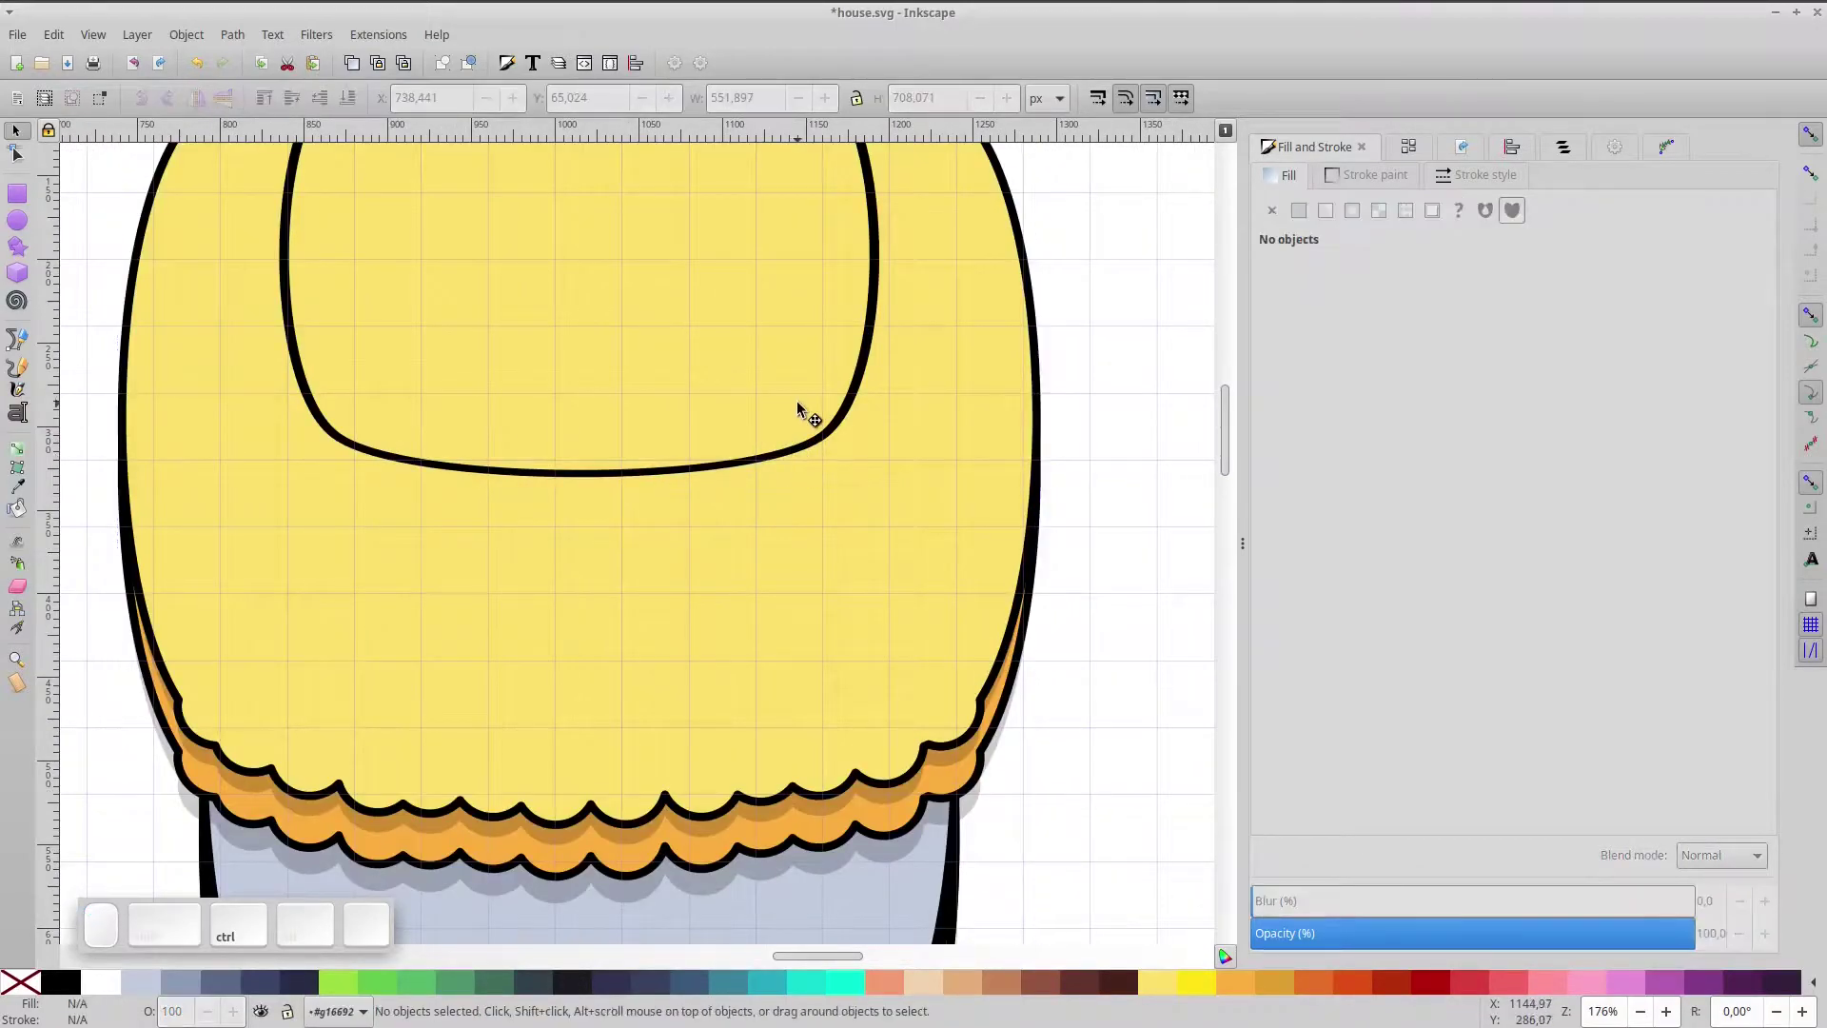
scroll("down", 3)
scroll("up", 3)
scroll("down", 3)
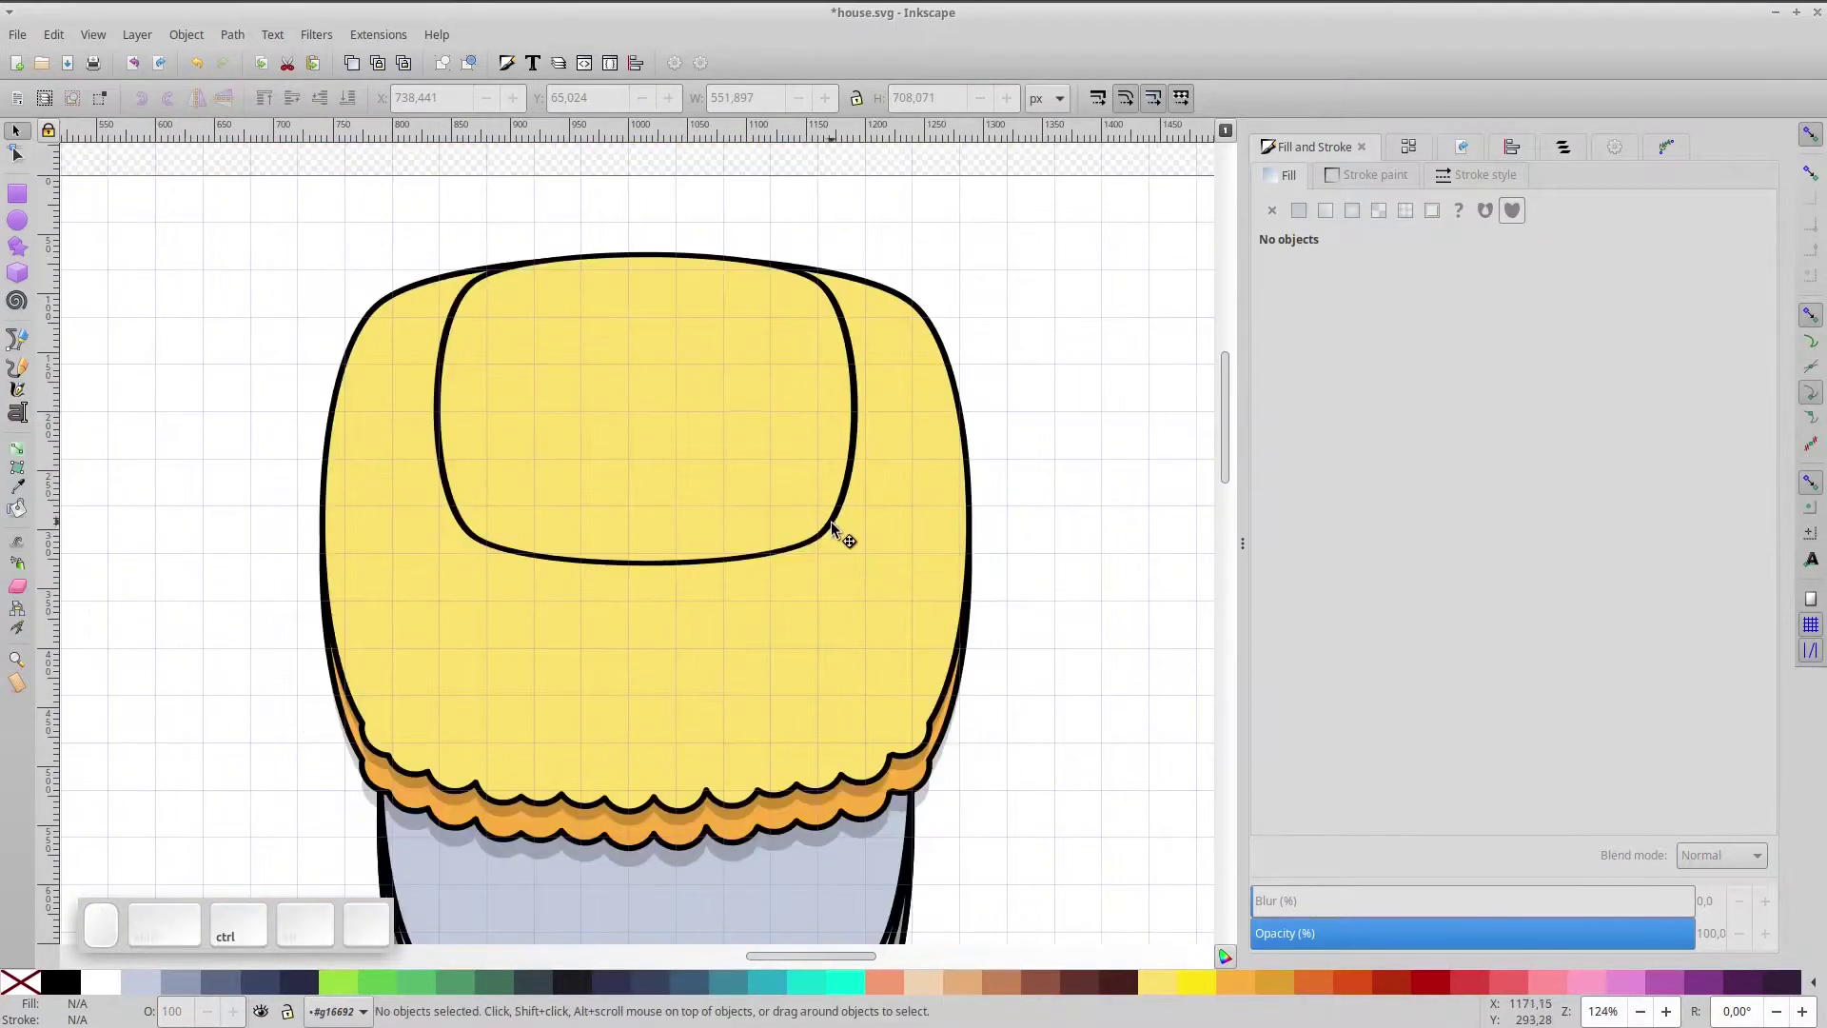
left_click(840, 530)
left_click(840, 529)
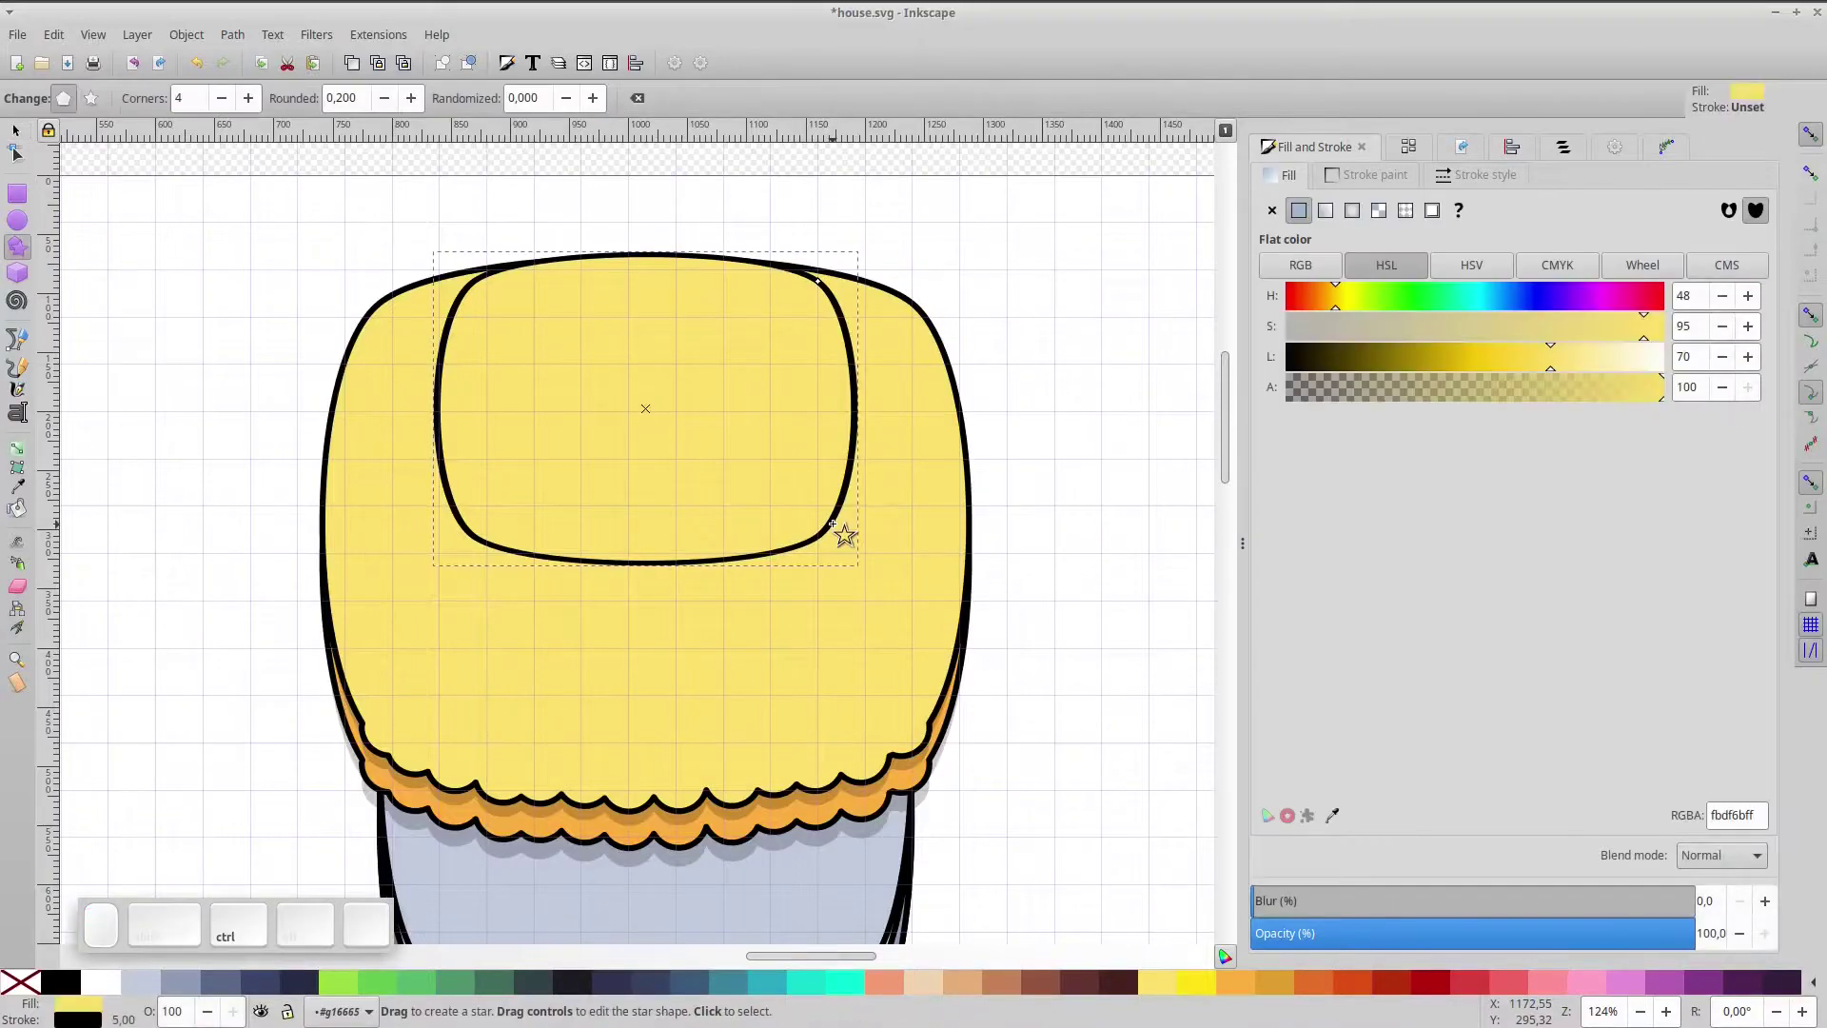
left_click(19, 142)
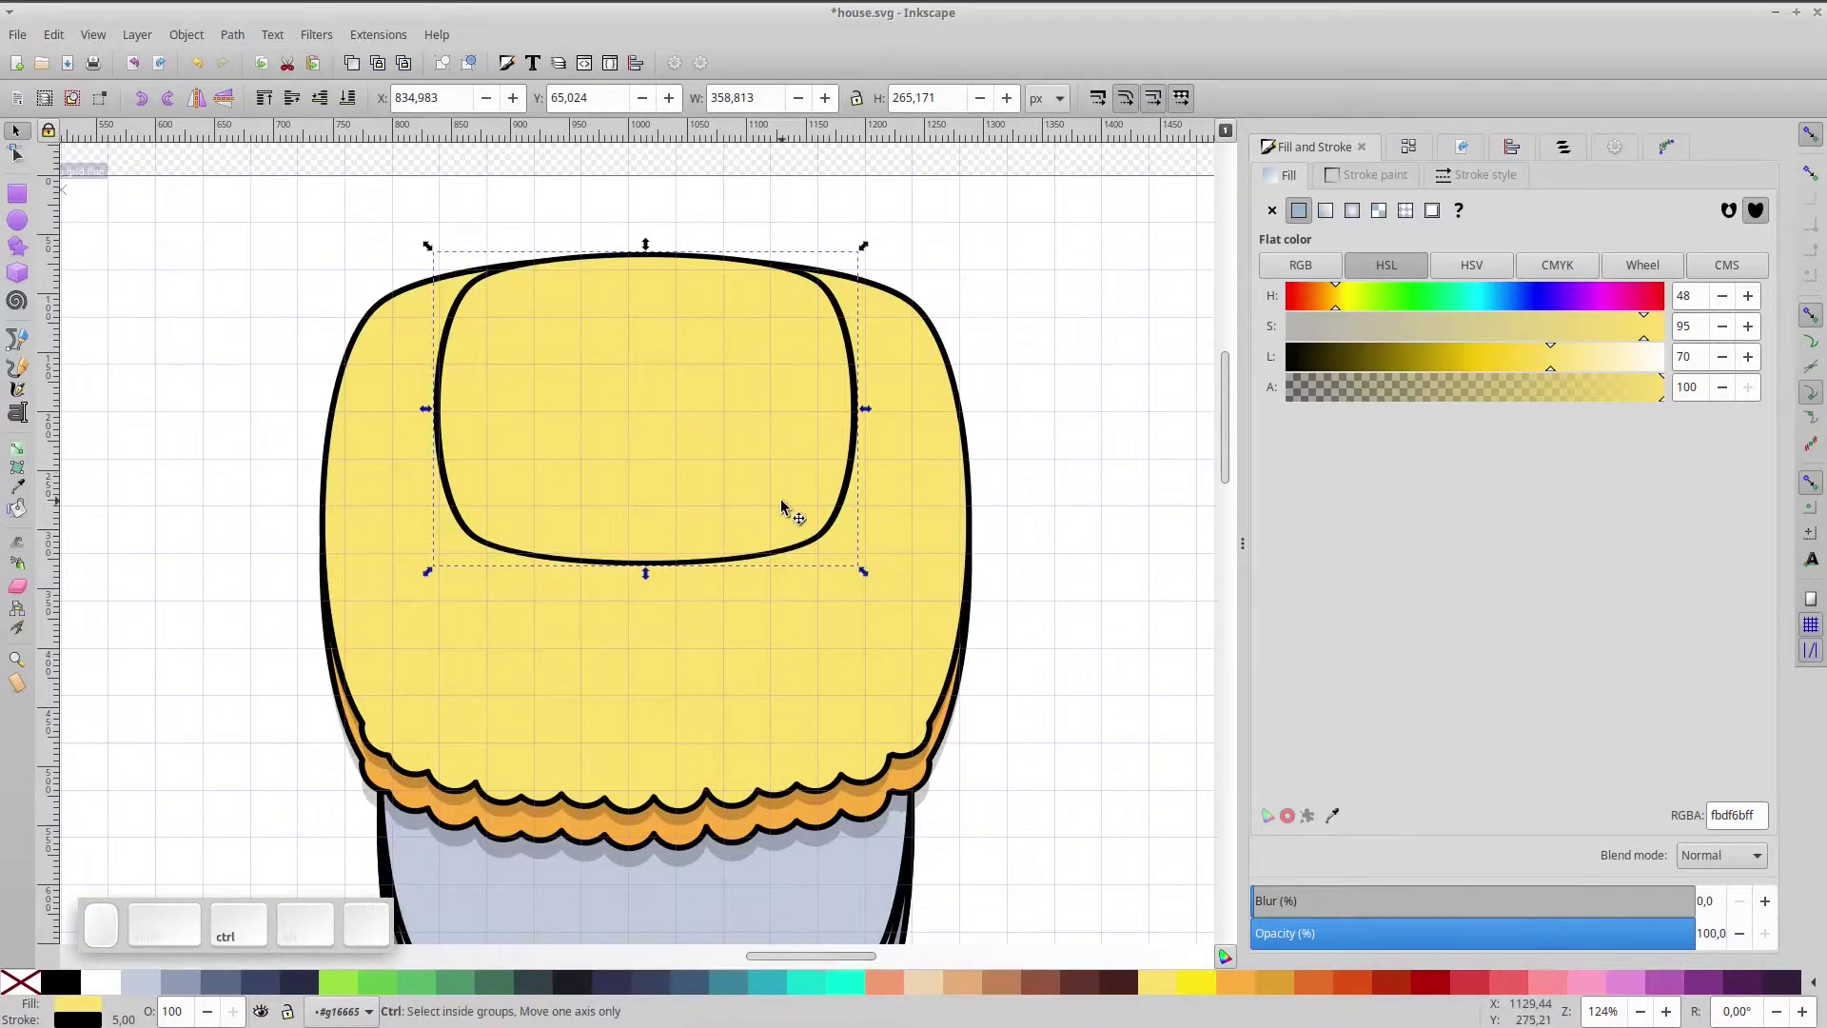
key("ctrl+d")
- Move the copy lower across the roof front, resize it and remove its fill
left_click_drag(773, 563, 890, 667)
left_click_drag(873, 644, 854, 674)
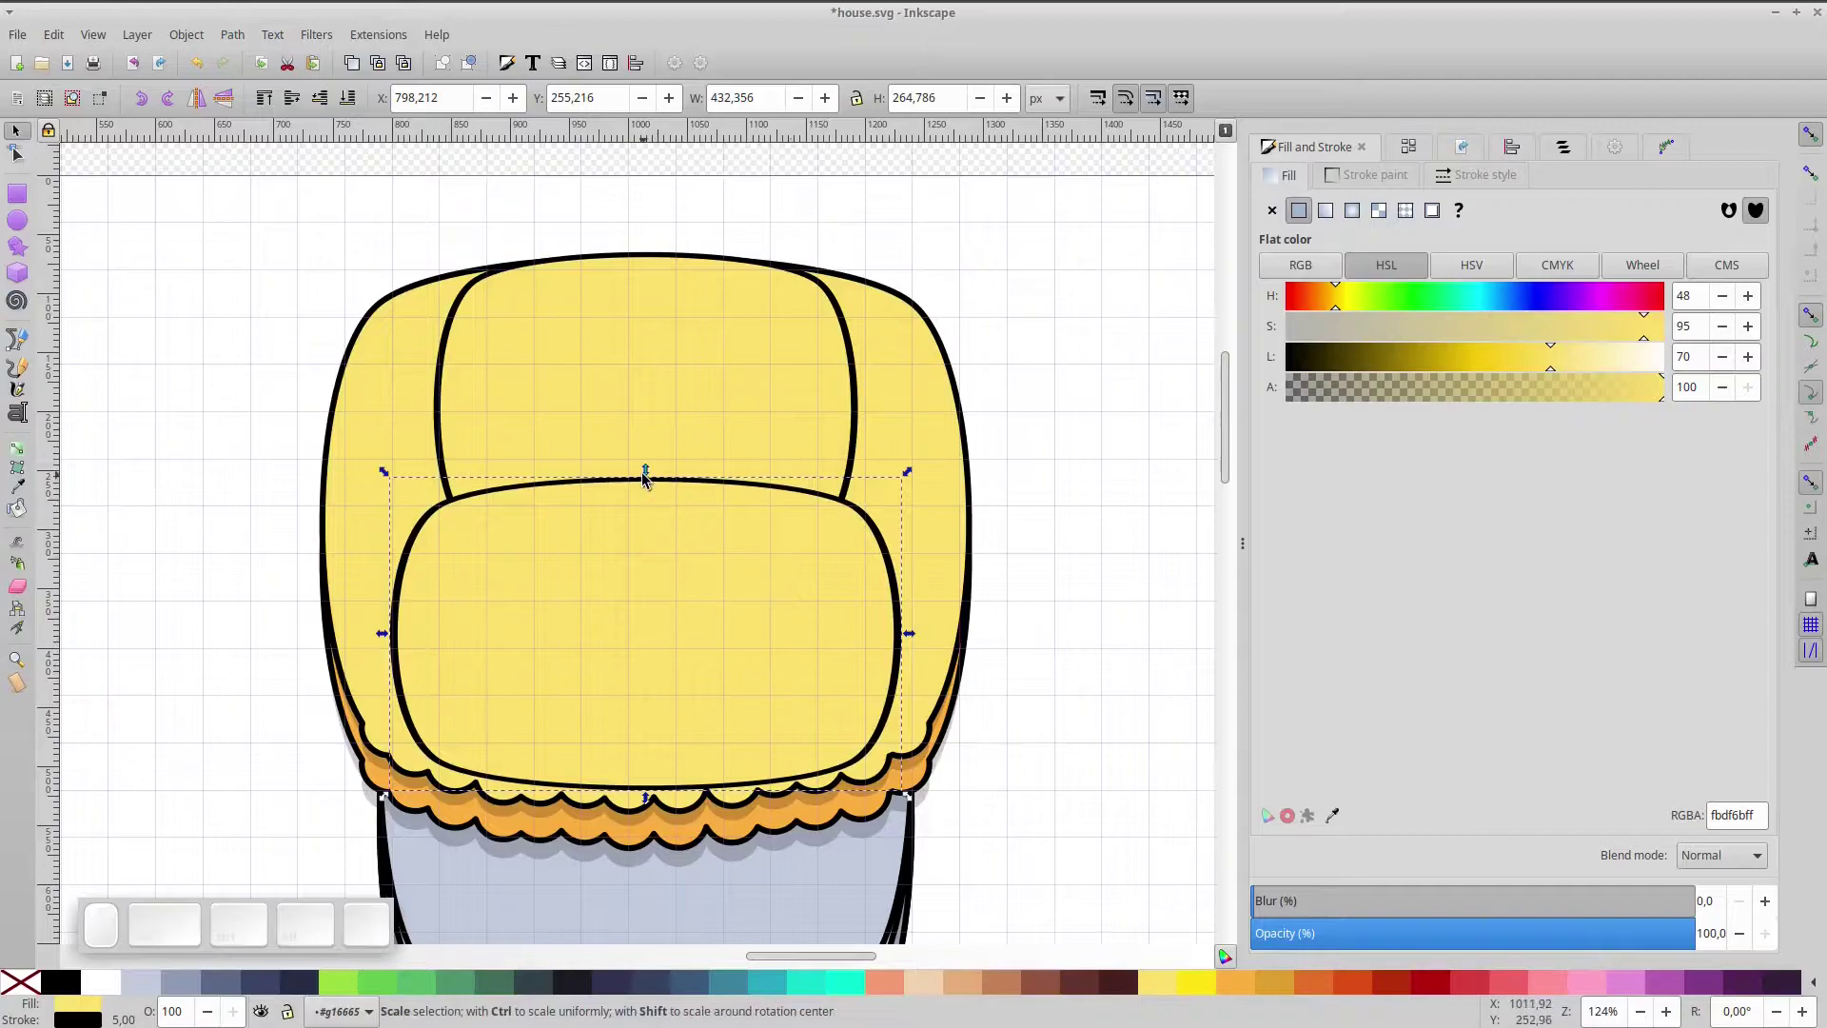
left_click_drag(649, 480, 685, 751)
left_click_drag(706, 791, 135, 942)
left_click(26, 991)
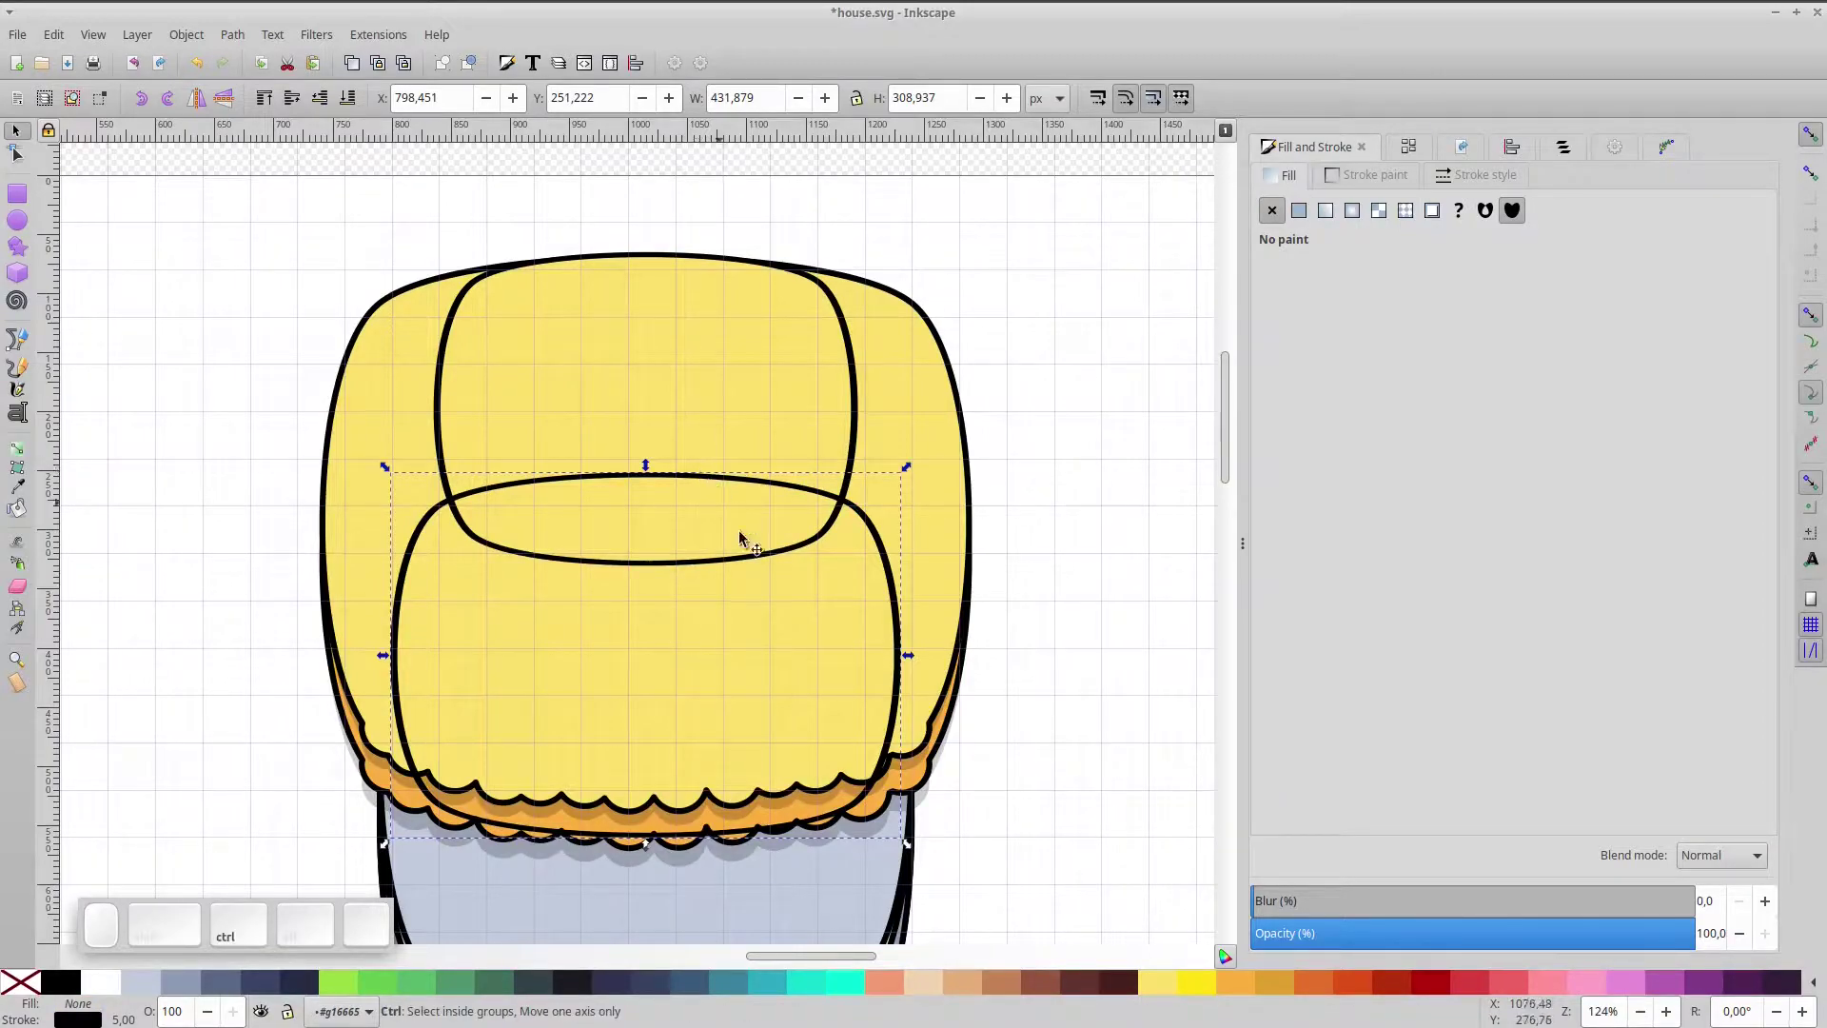
left_click_drag(911, 659, 757, 517)
left_click(715, 484)
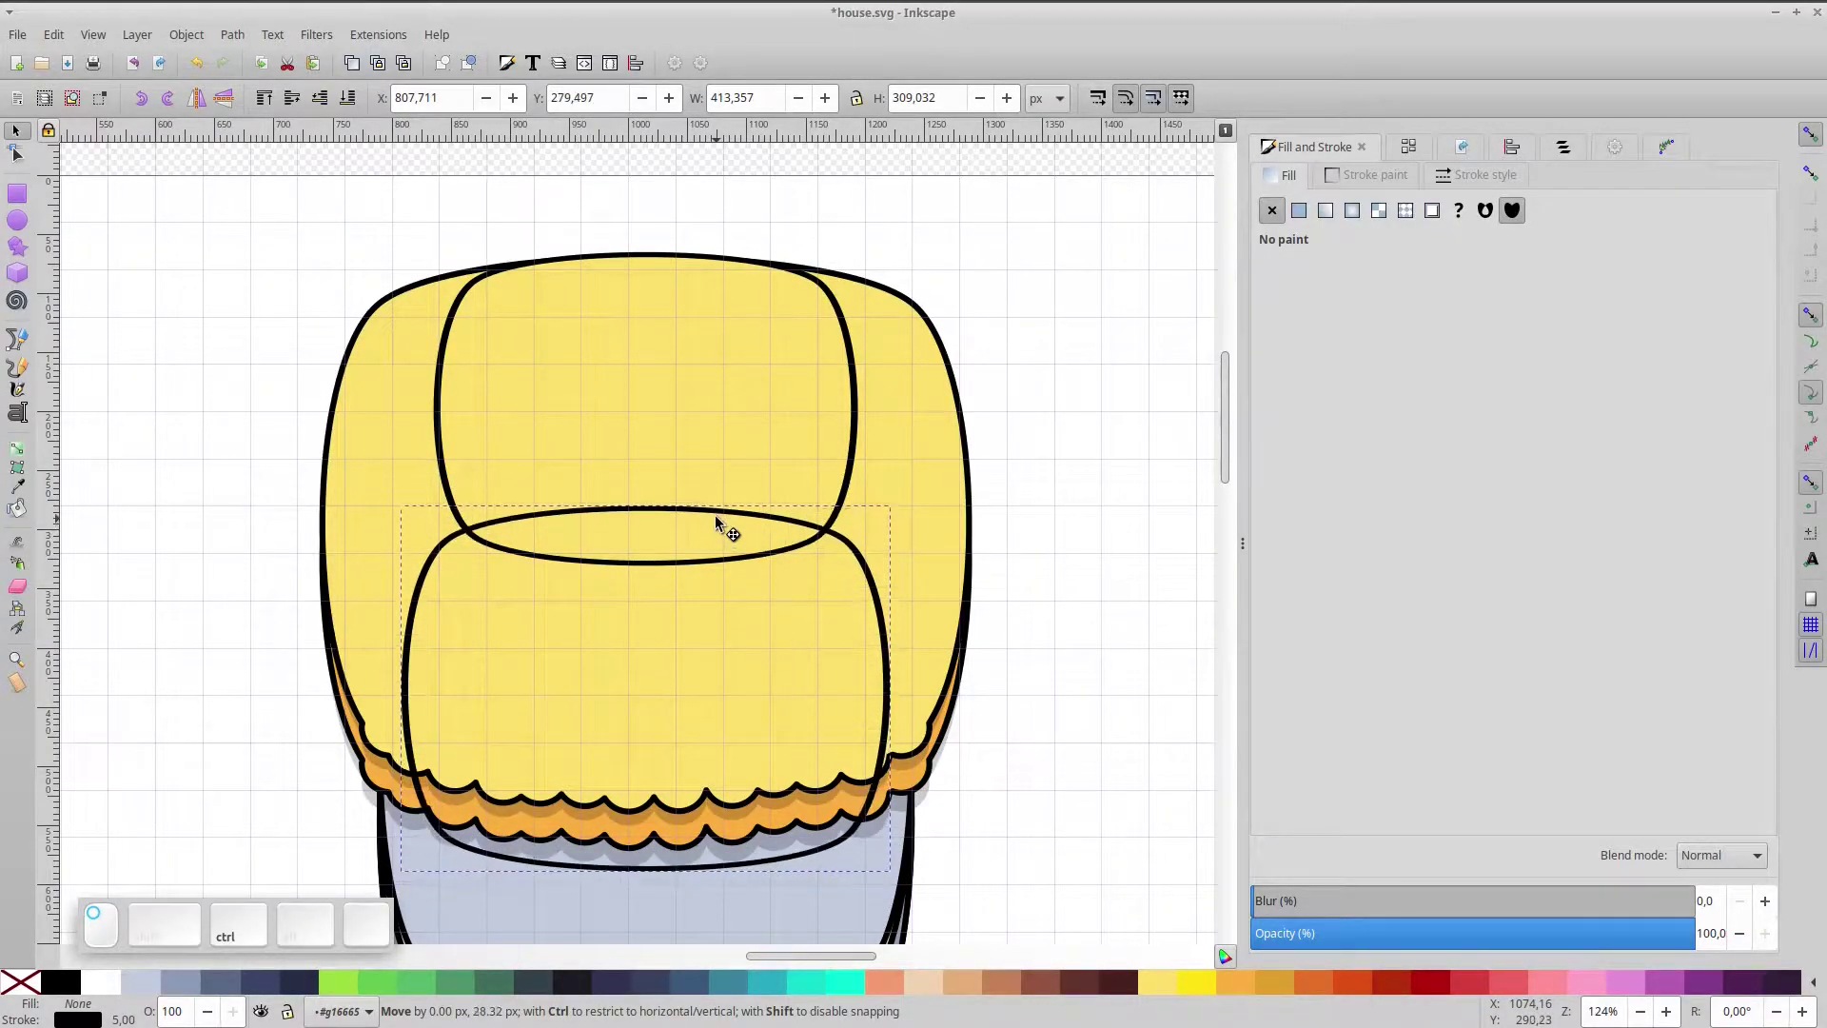
scroll("up", 3)
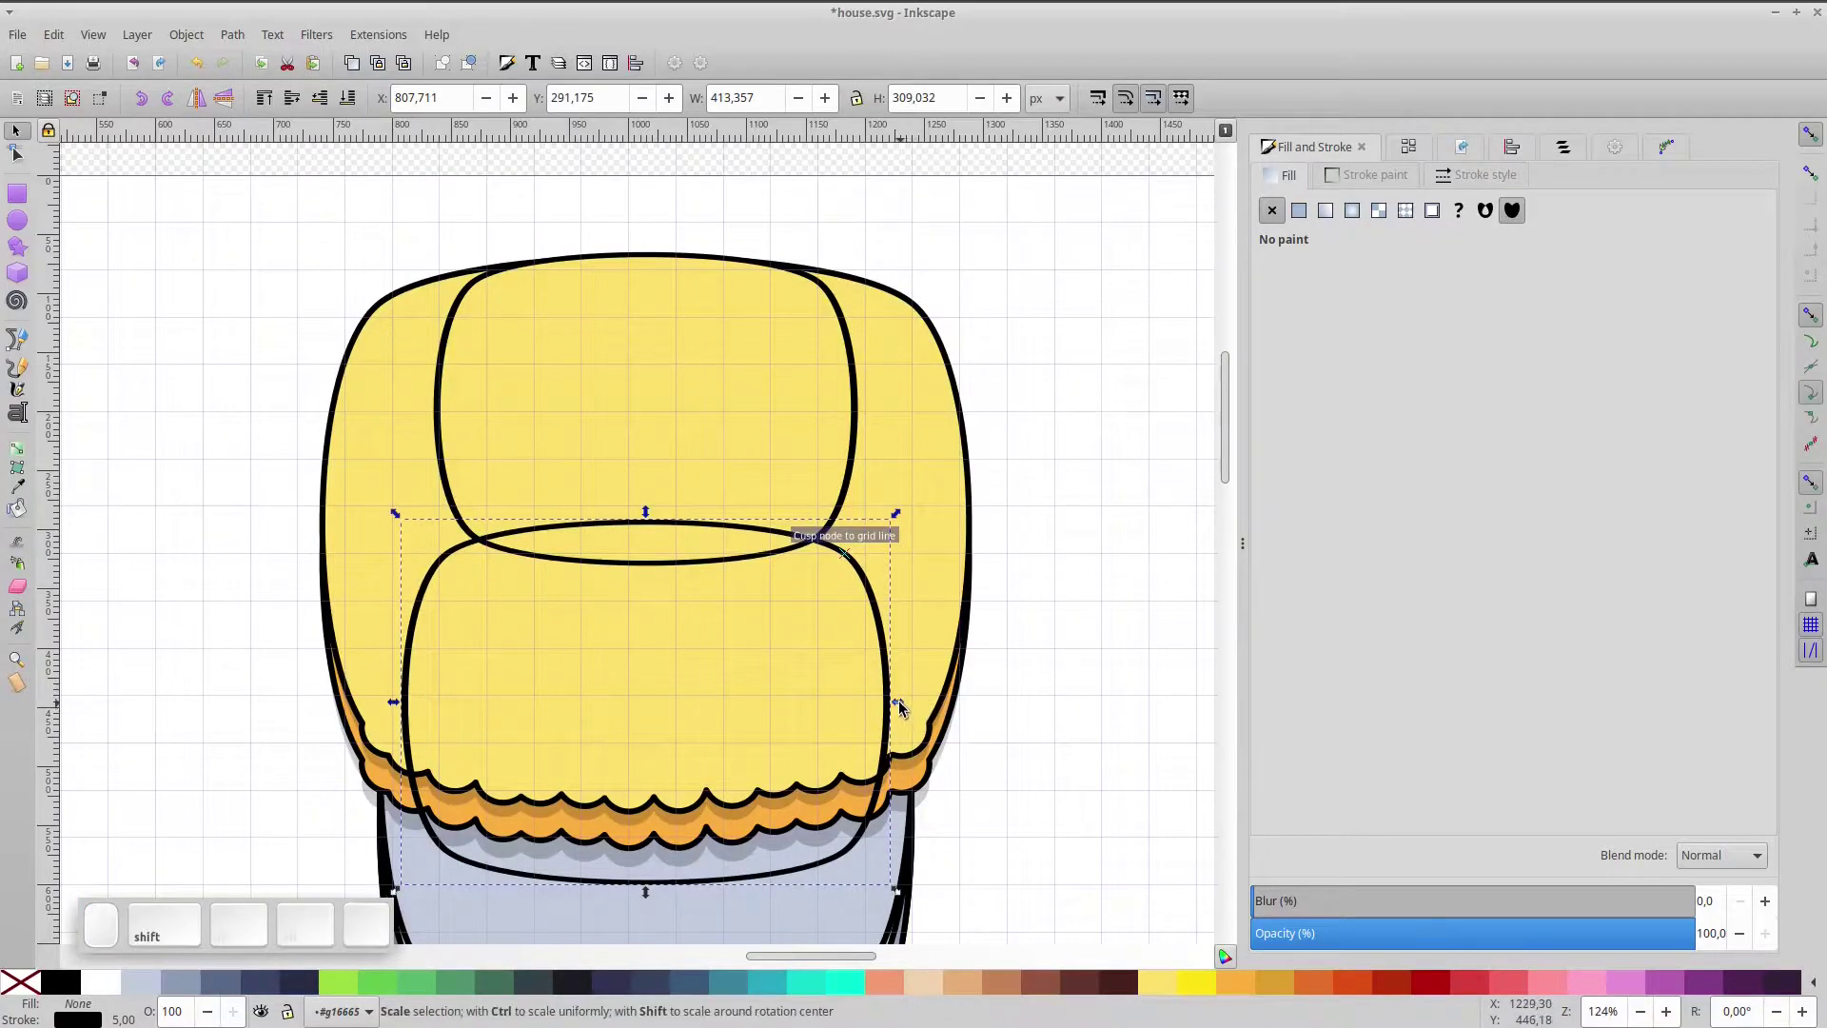
scroll("up", 3)
left_click(244, 43)
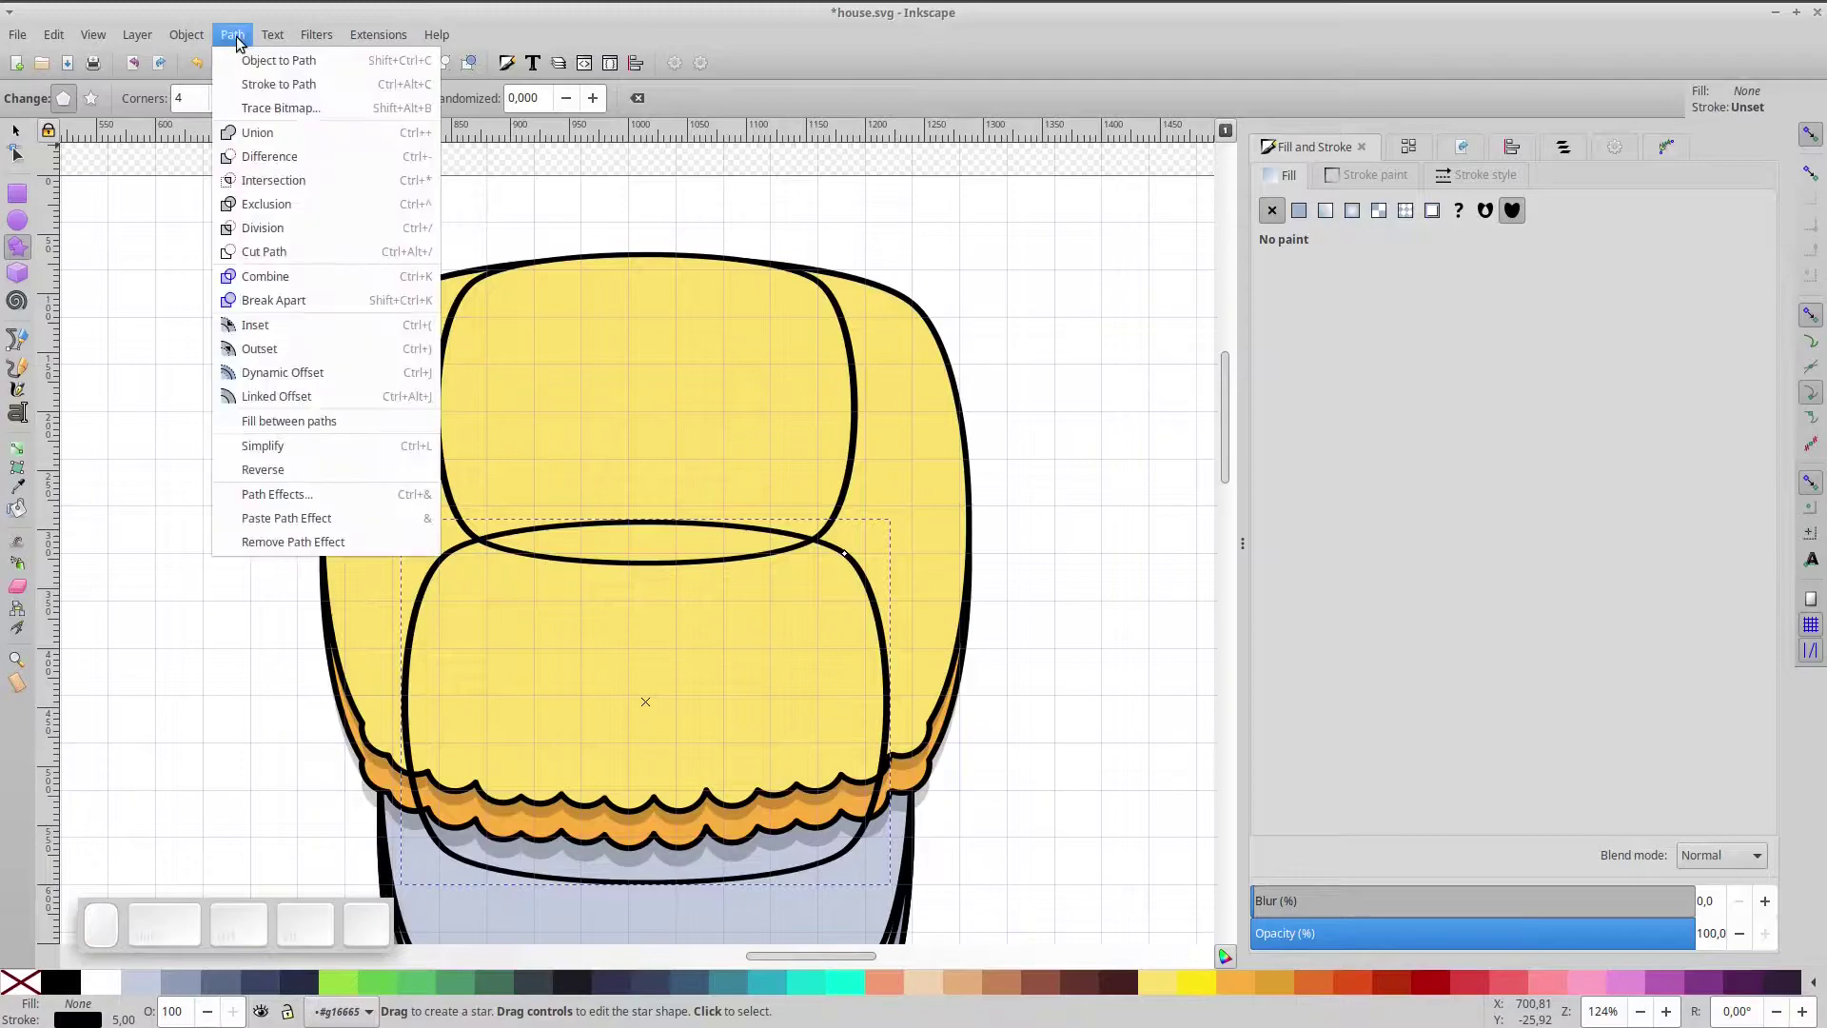
- Convert the lower rounded copy to a path and change the curve type of its upper corner nodes
left_click(252, 65)
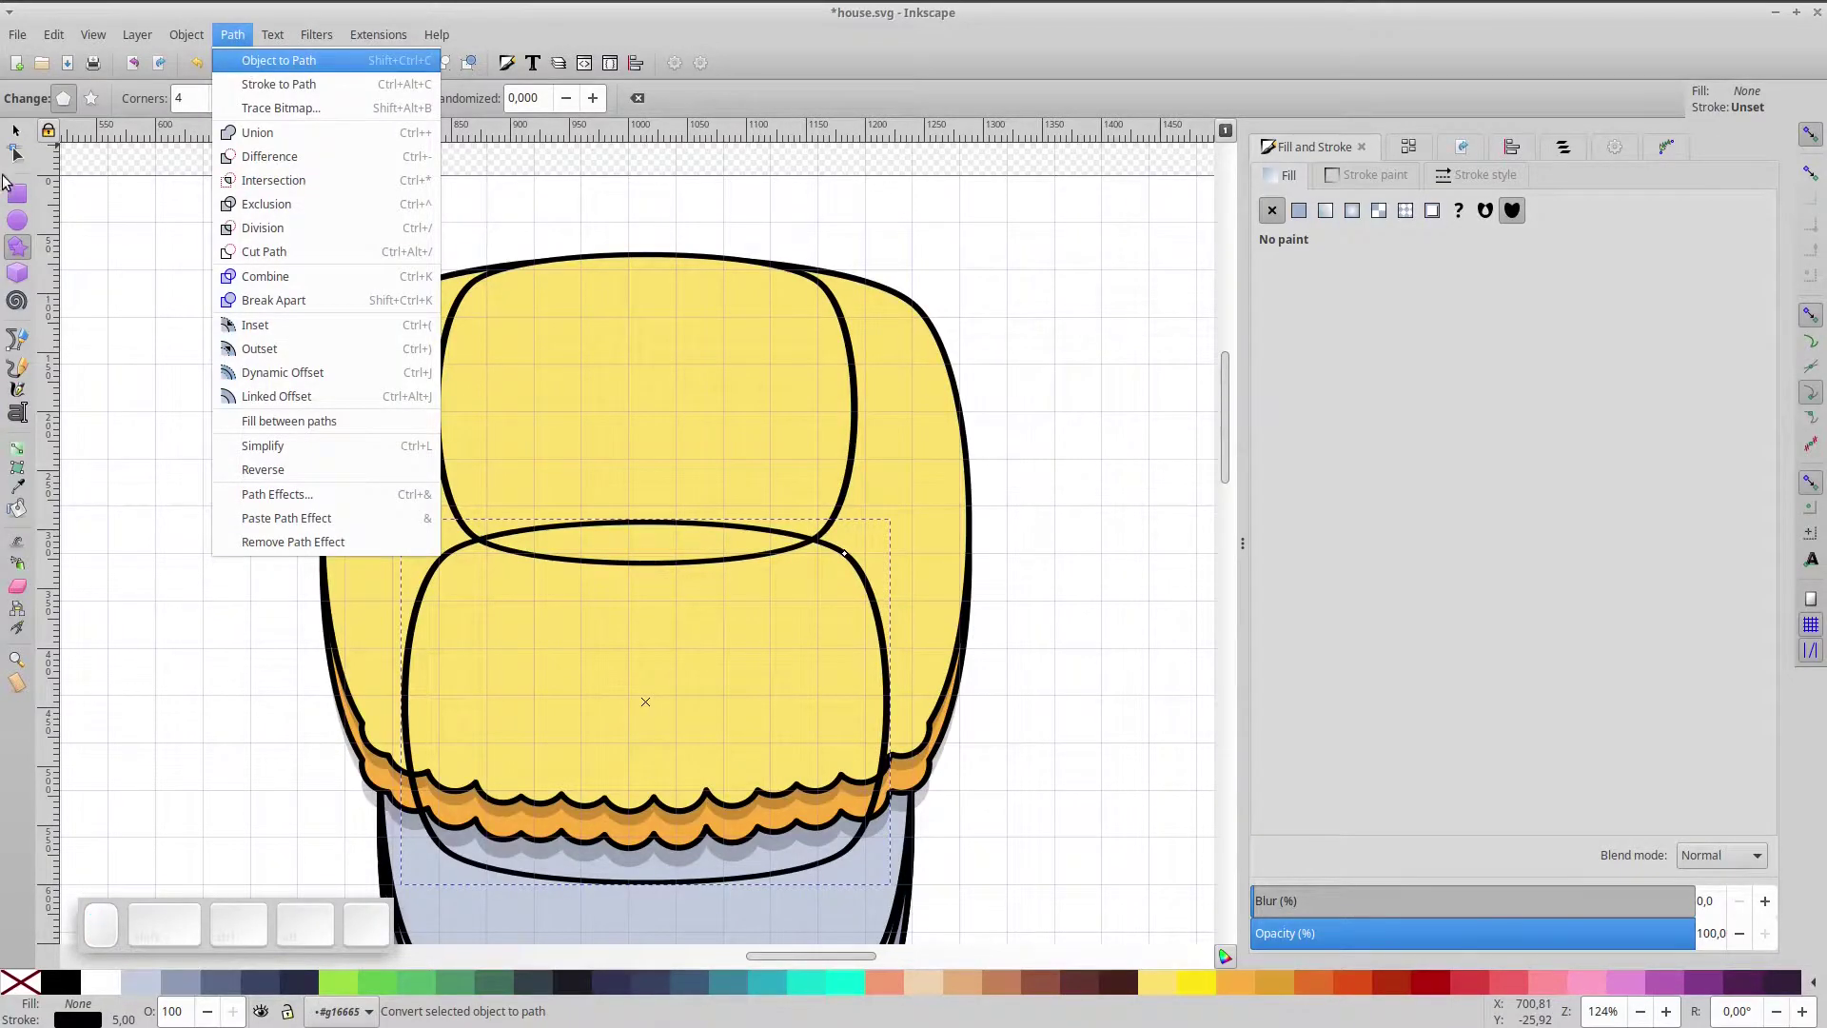
left_click(18, 160)
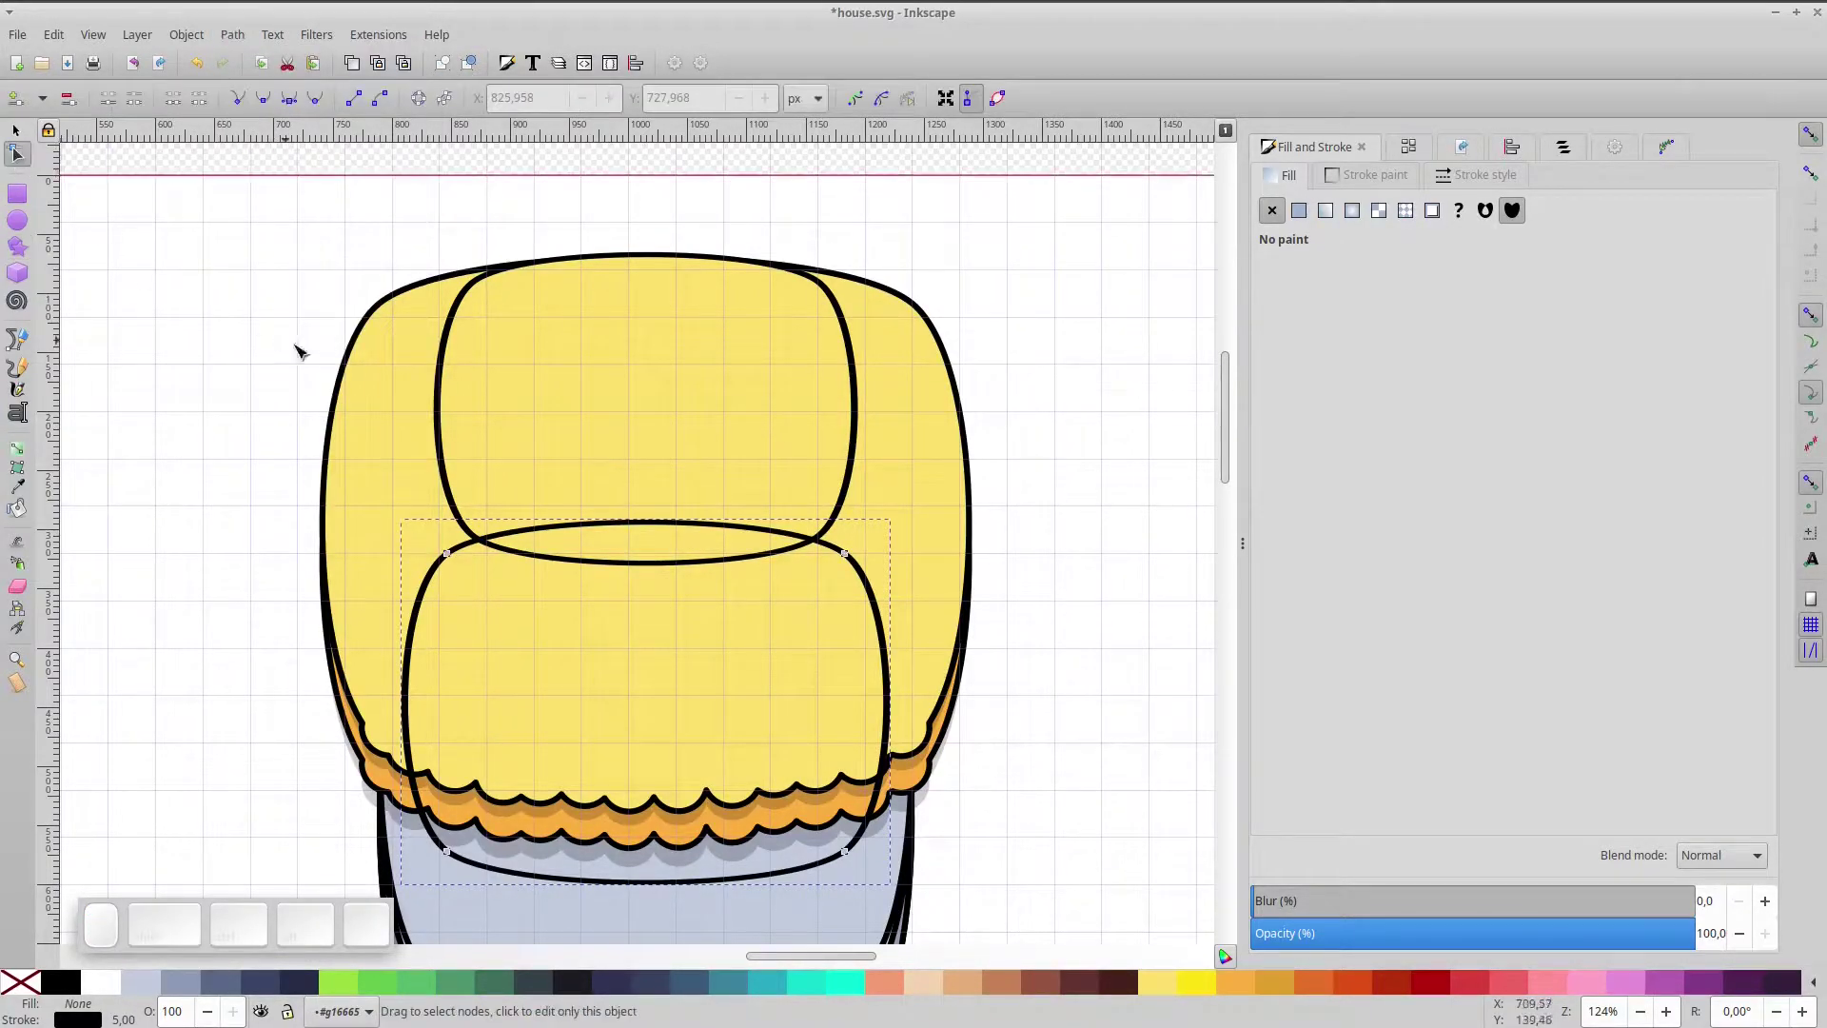
left_click_drag(363, 411, 570, 612)
key("Right")
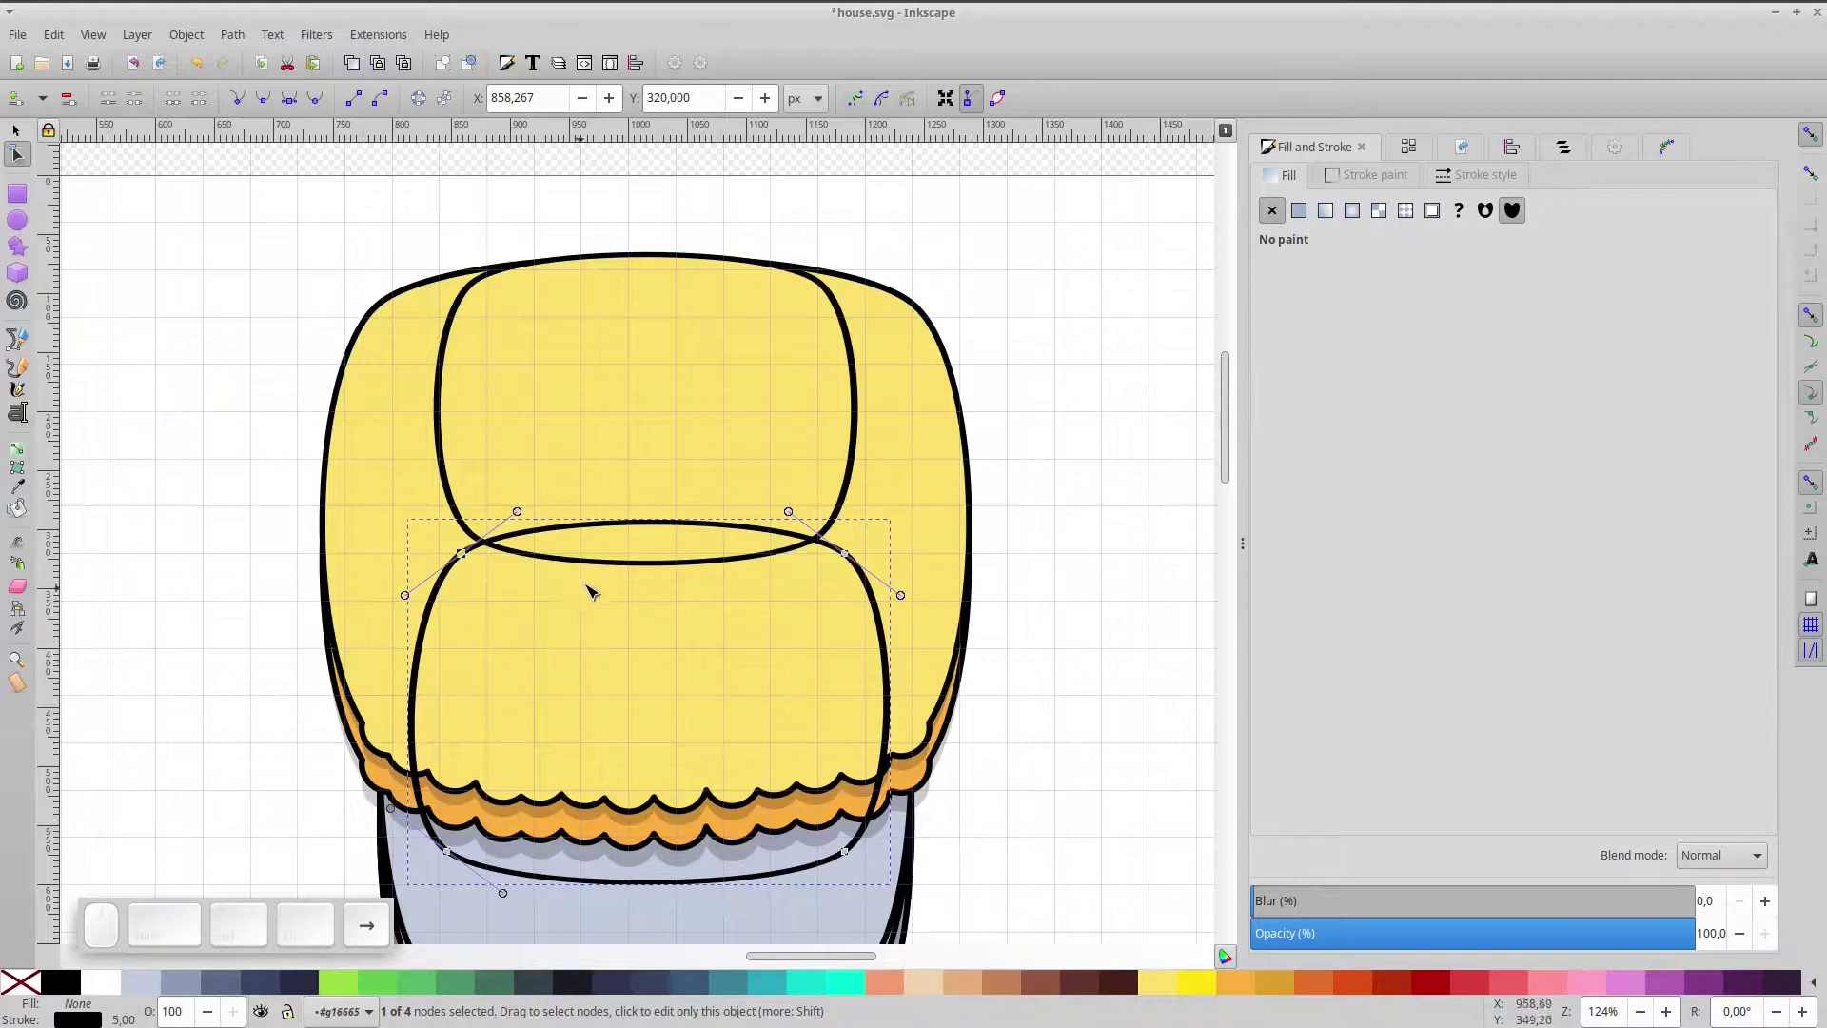
left_click(807, 476)
key("Left")
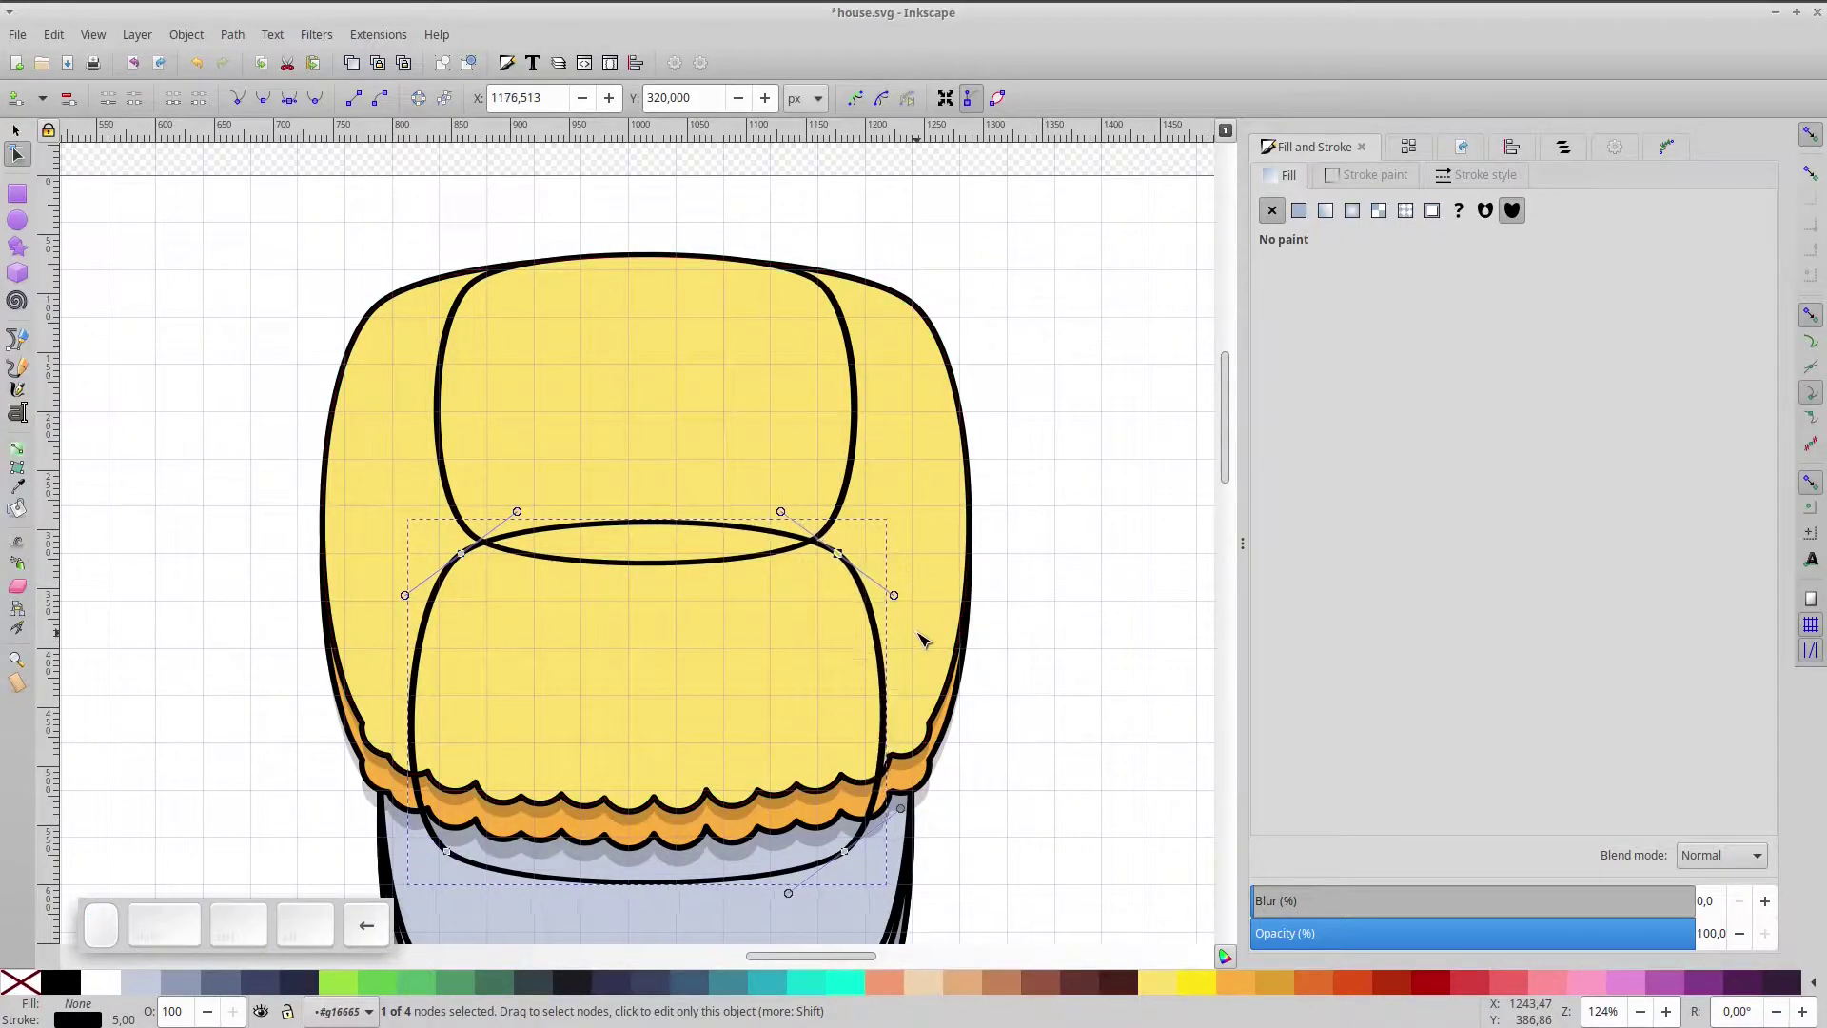
left_click(340, 809)
key("Left")
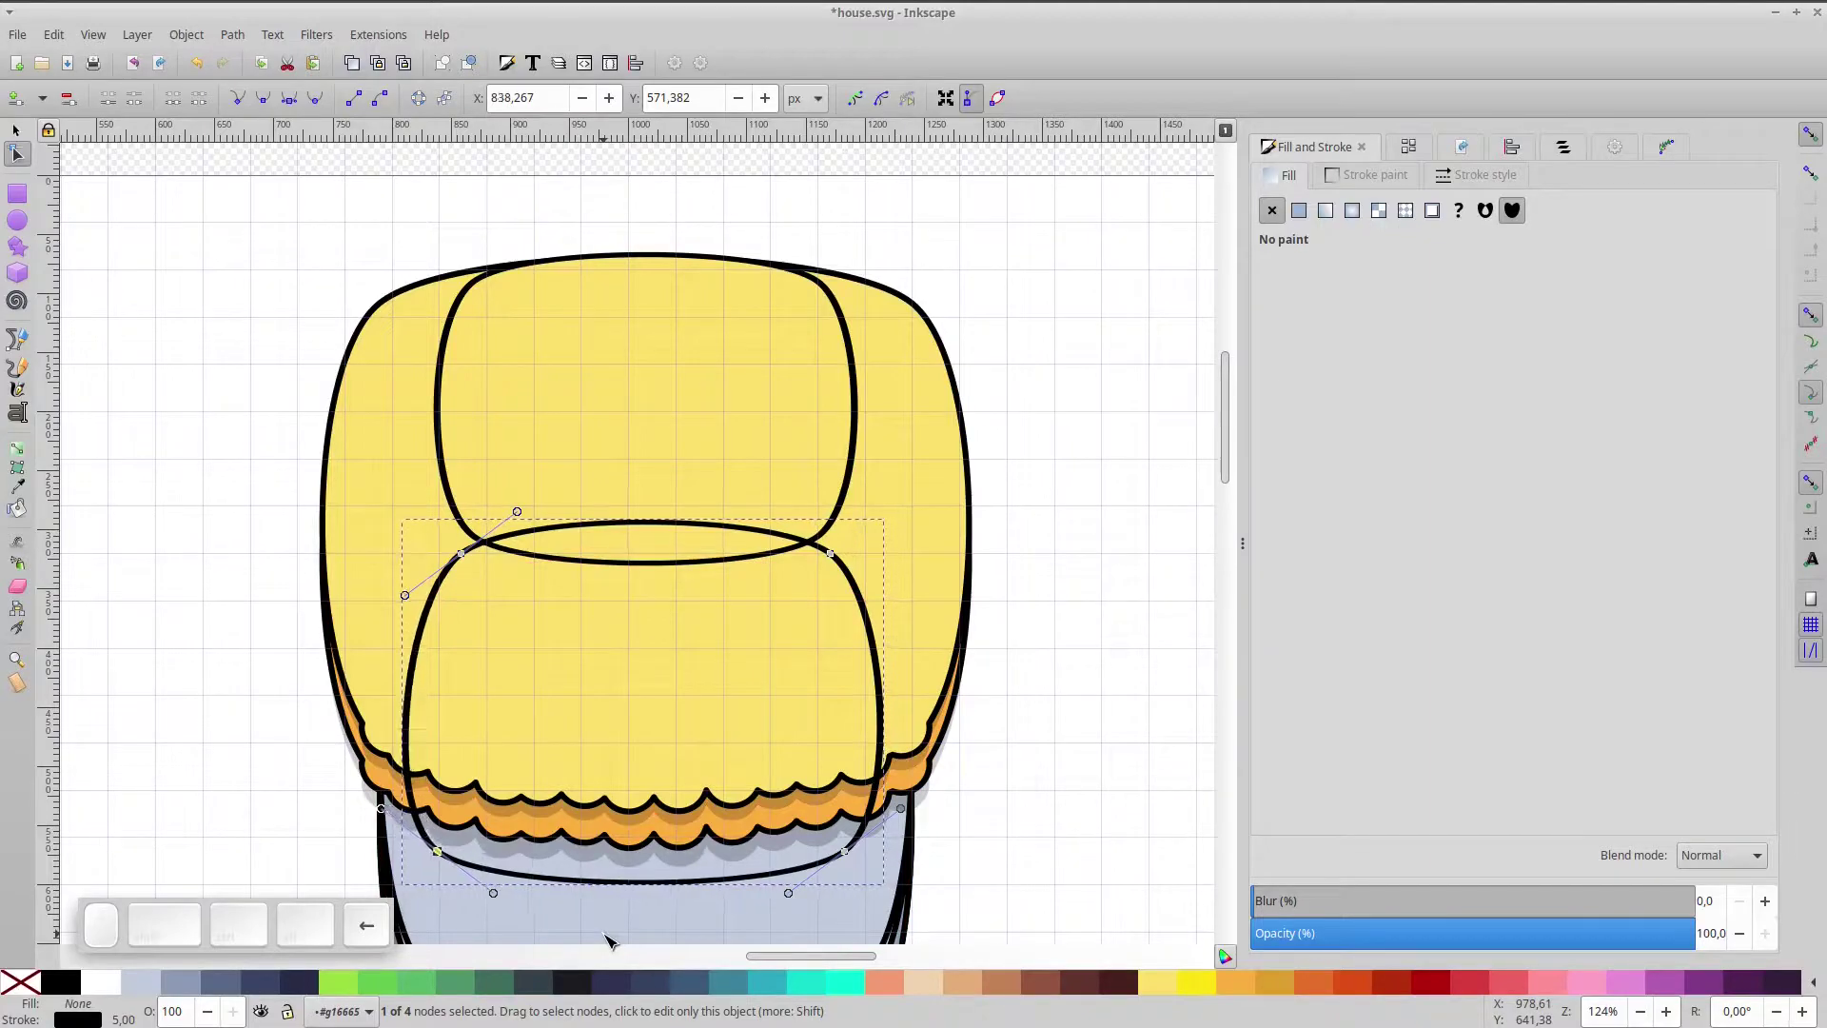
- Adjust the bottom corner nodes and reshape a side curve of the lower shape
left_click(1019, 941)
key("Right")
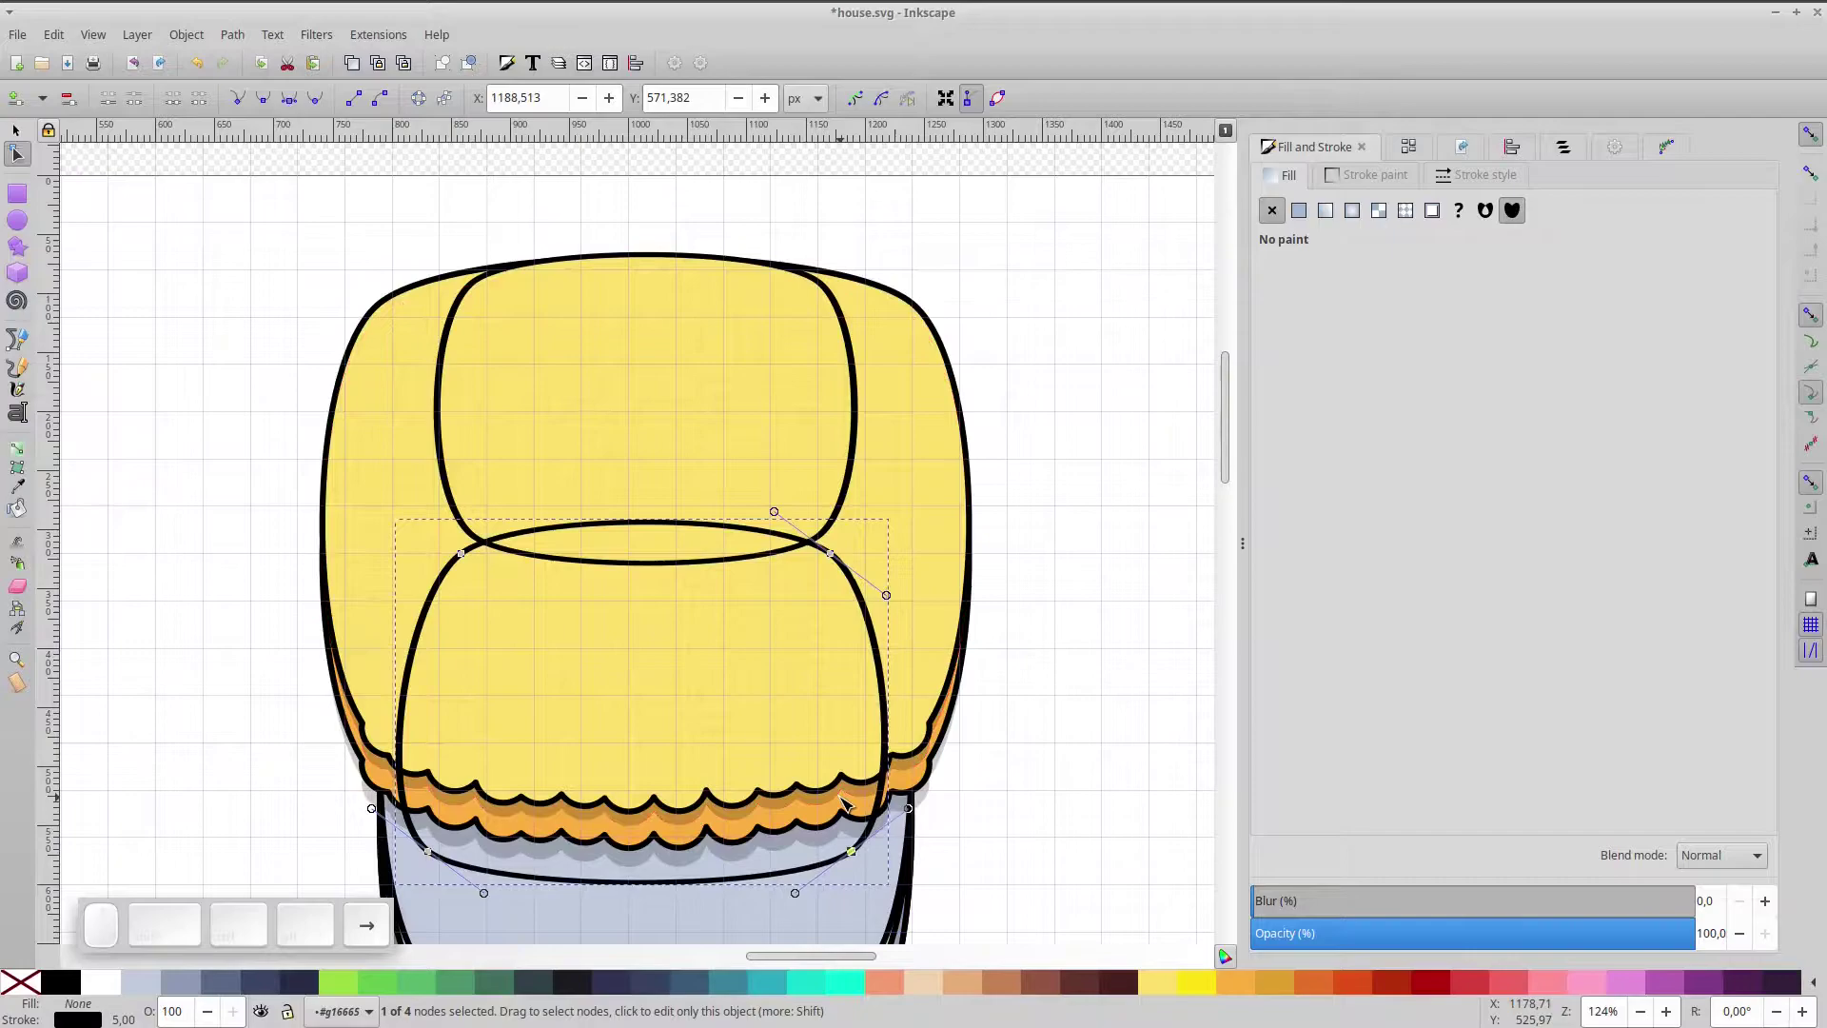
key("Right")
left_click(255, 799)
key("Left")
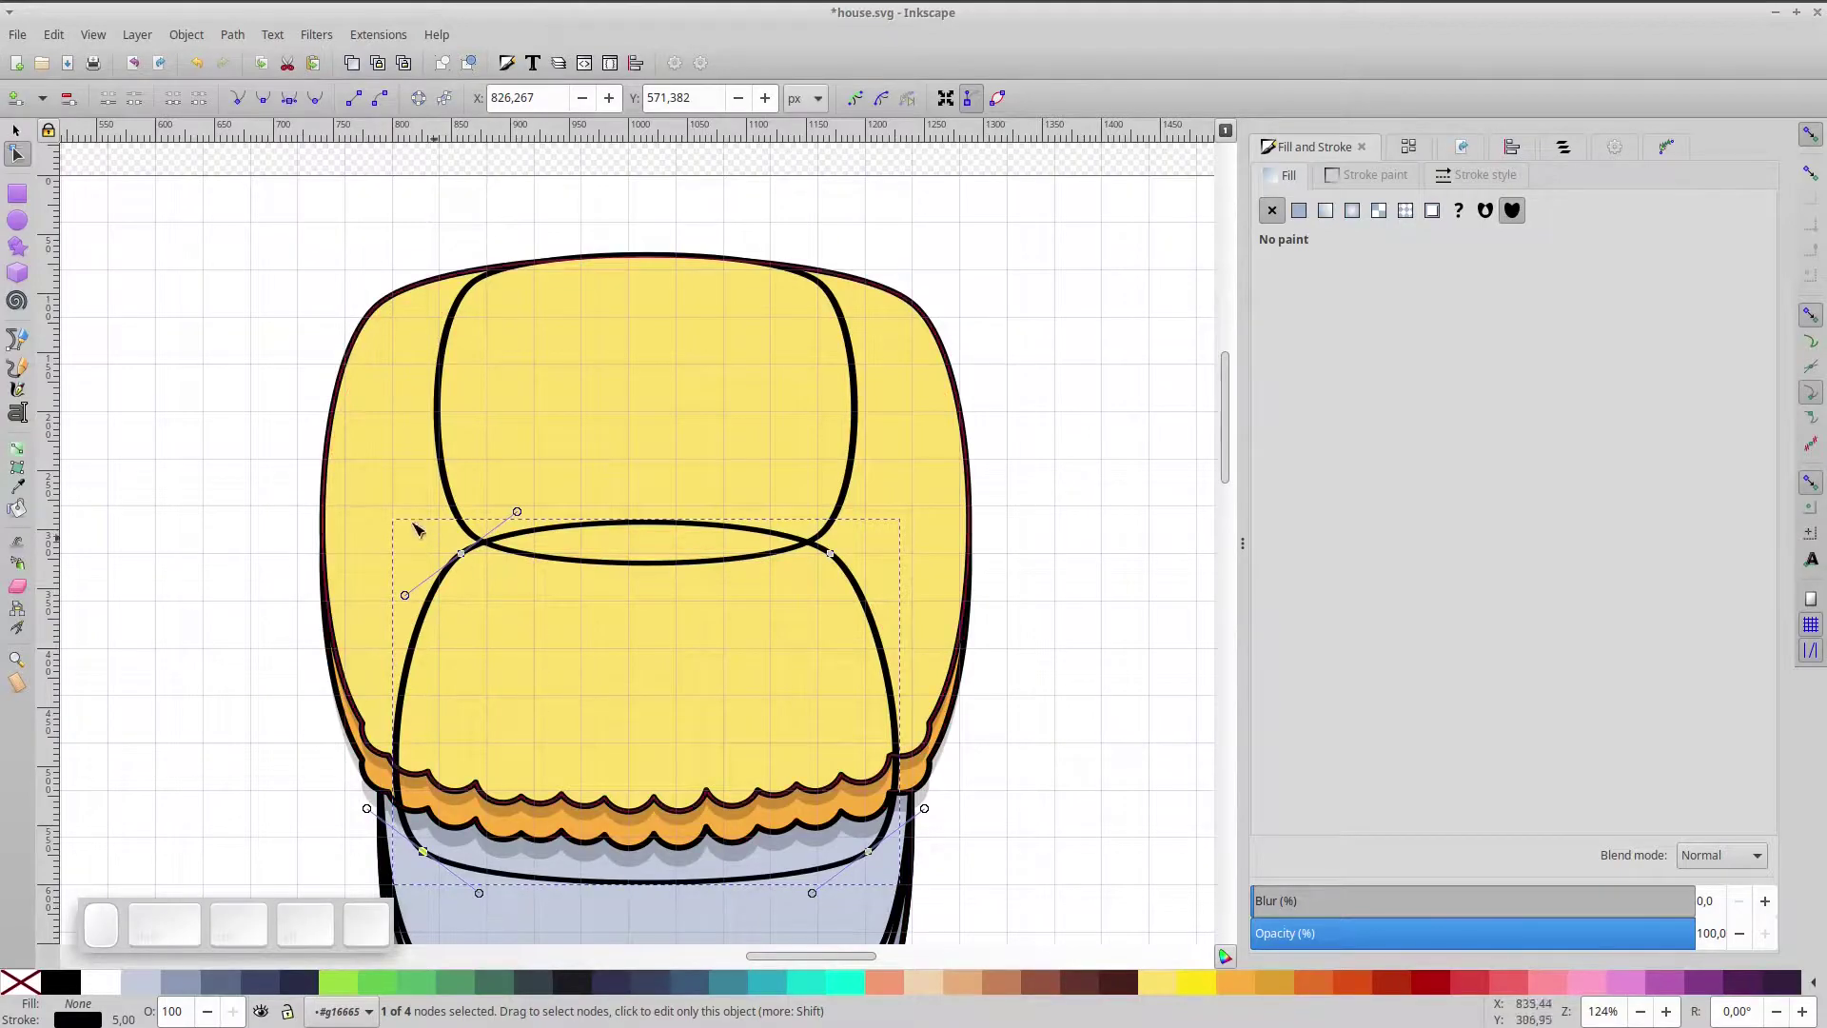
left_click_drag(383, 455, 367, 267)
- Delete the top edge between the two upper nodes, leaving two curved strands
left_click(210, 103)
left_click(234, 776)
left_click(204, 106)
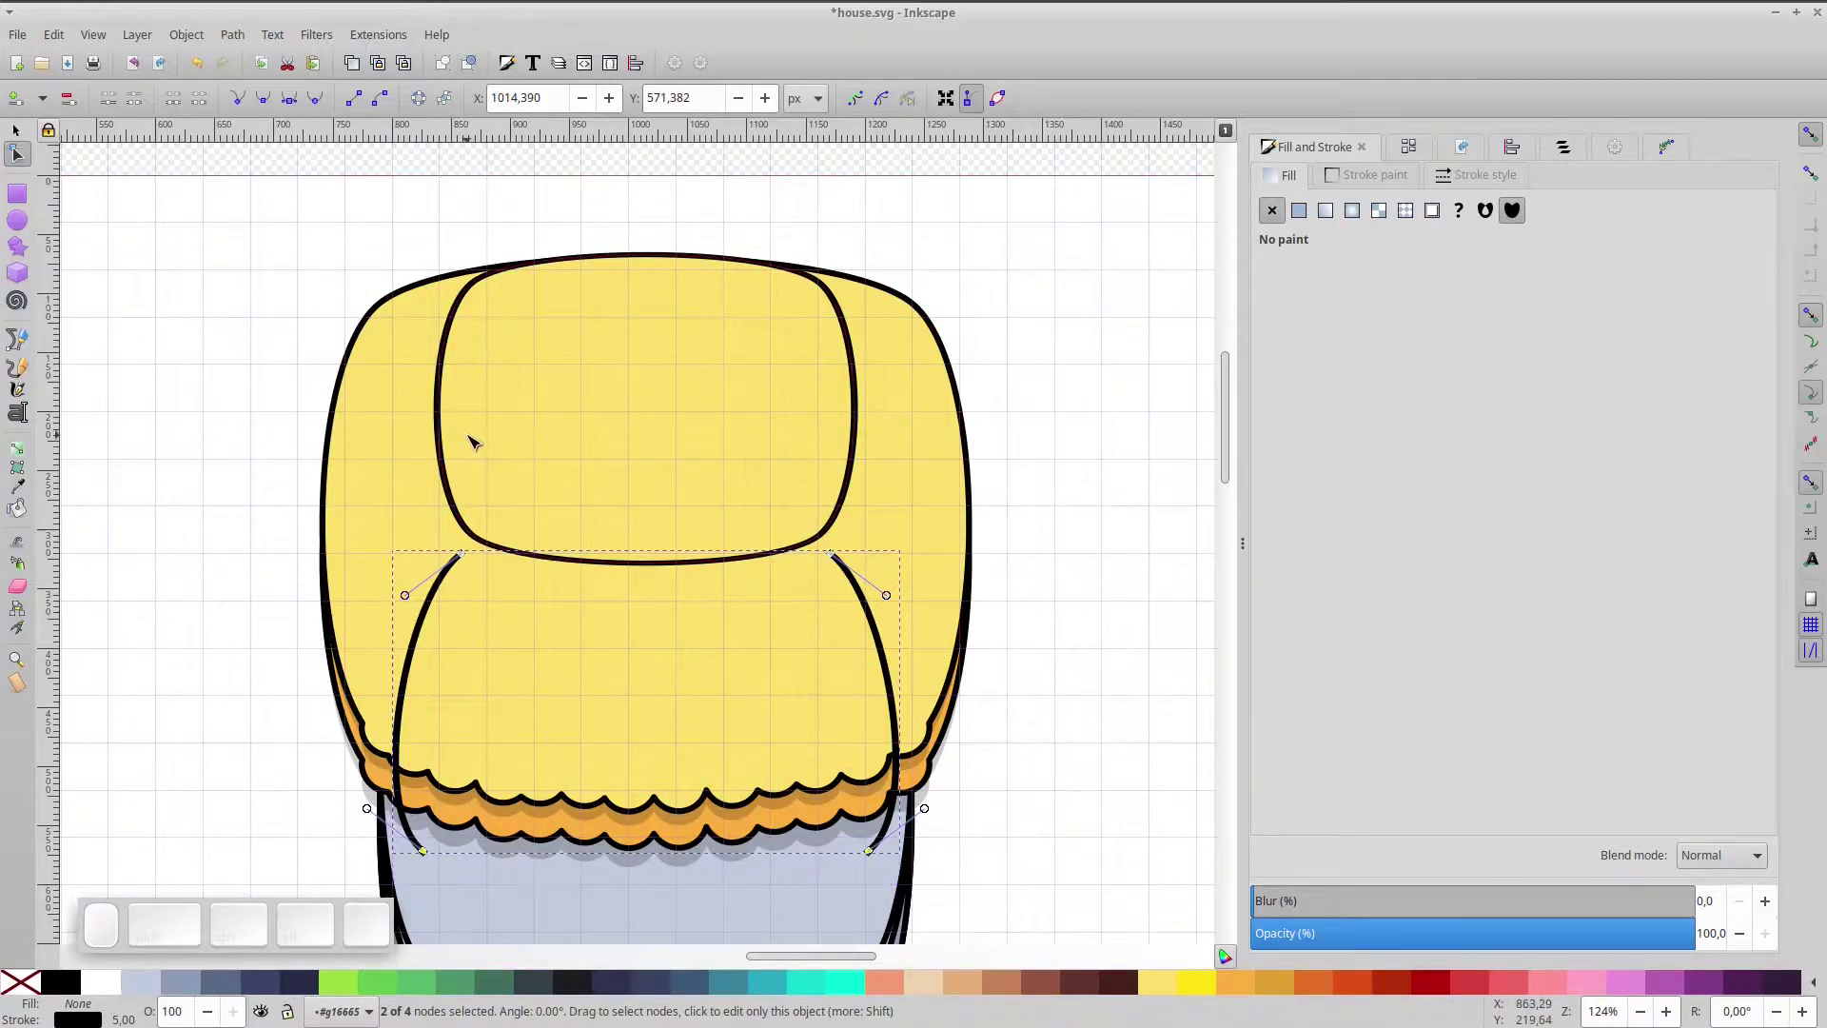
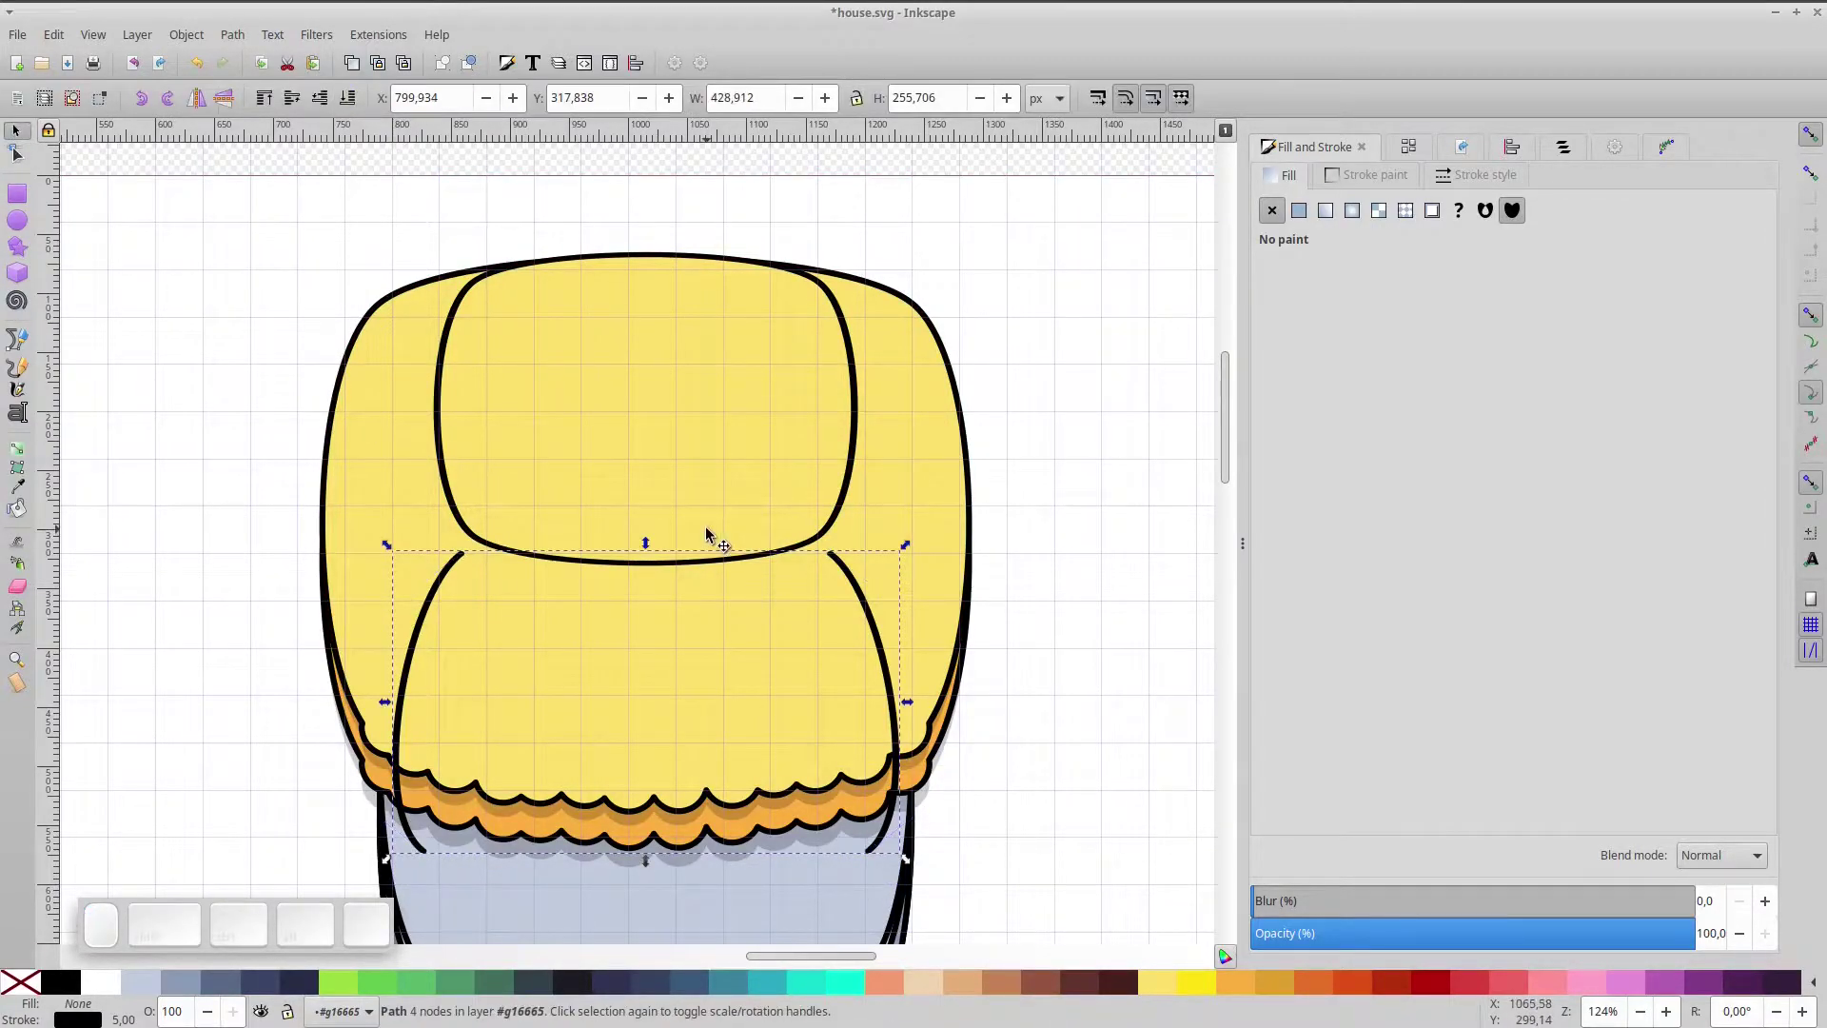
- Nudge the strands upward and add extra nodes along them
key("Up")
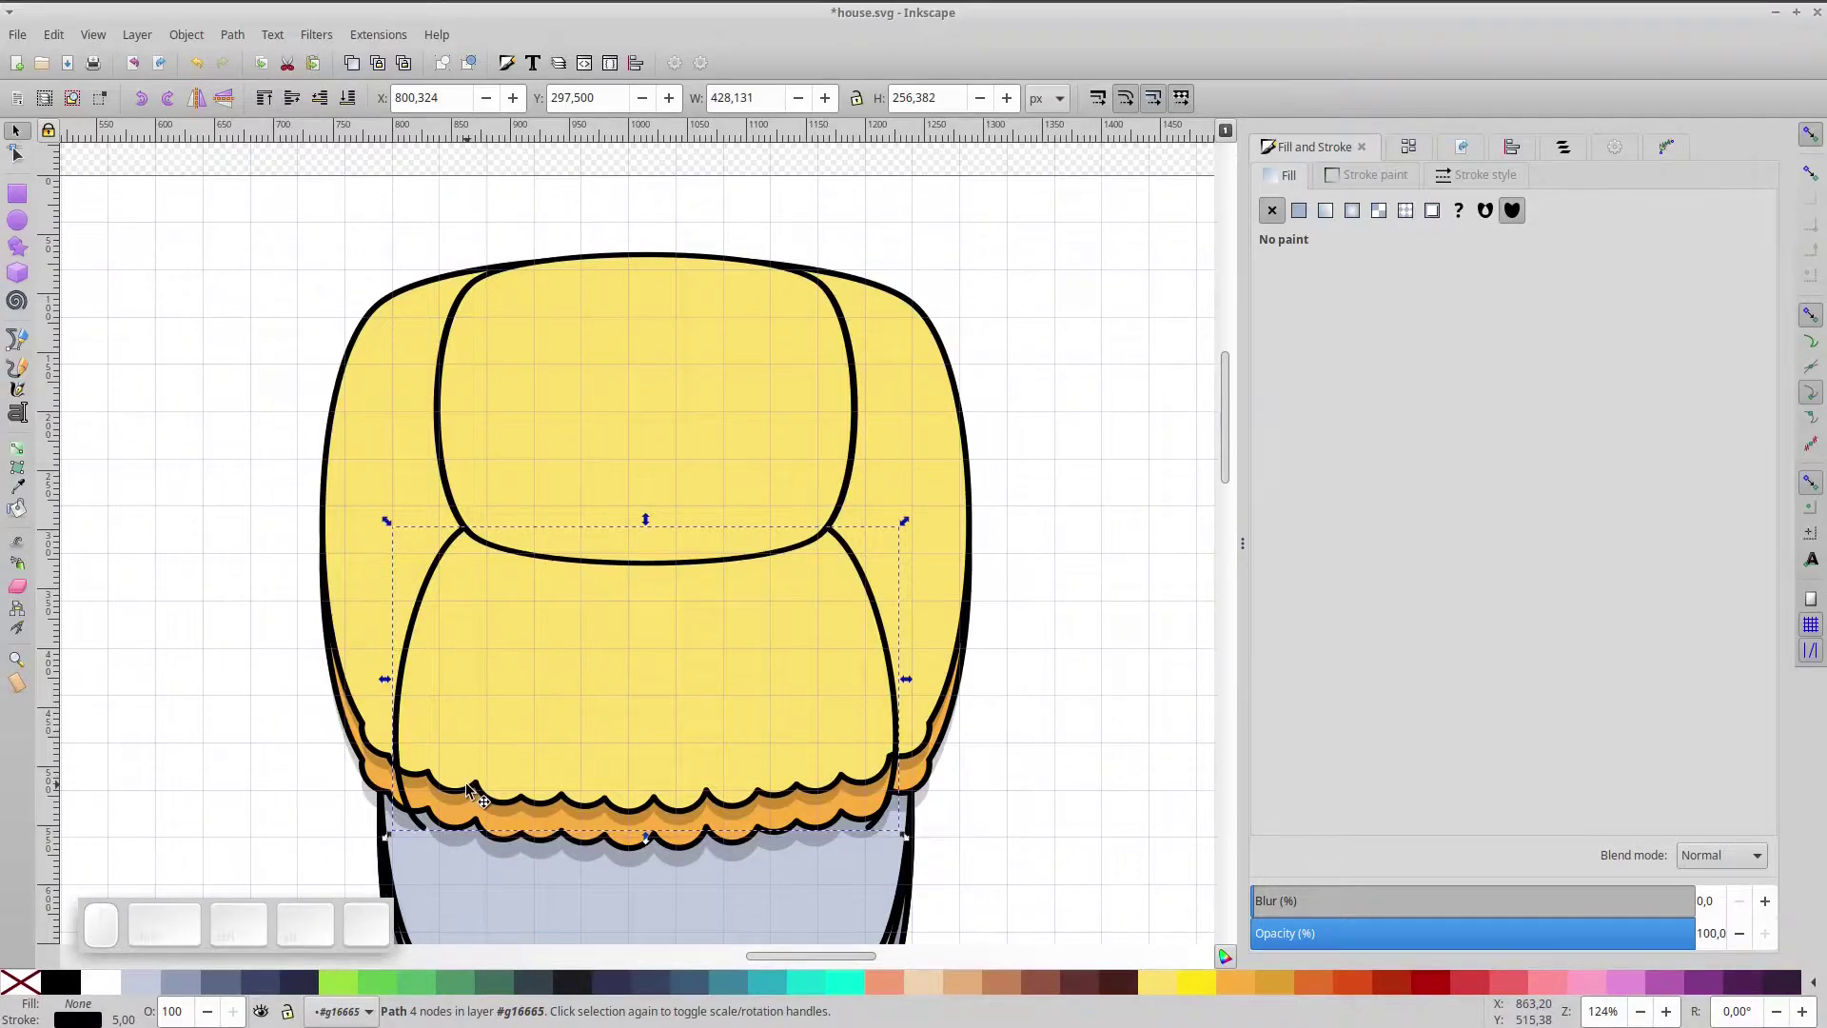
key("Up")
left_click(408, 781)
key("ctrl+a")
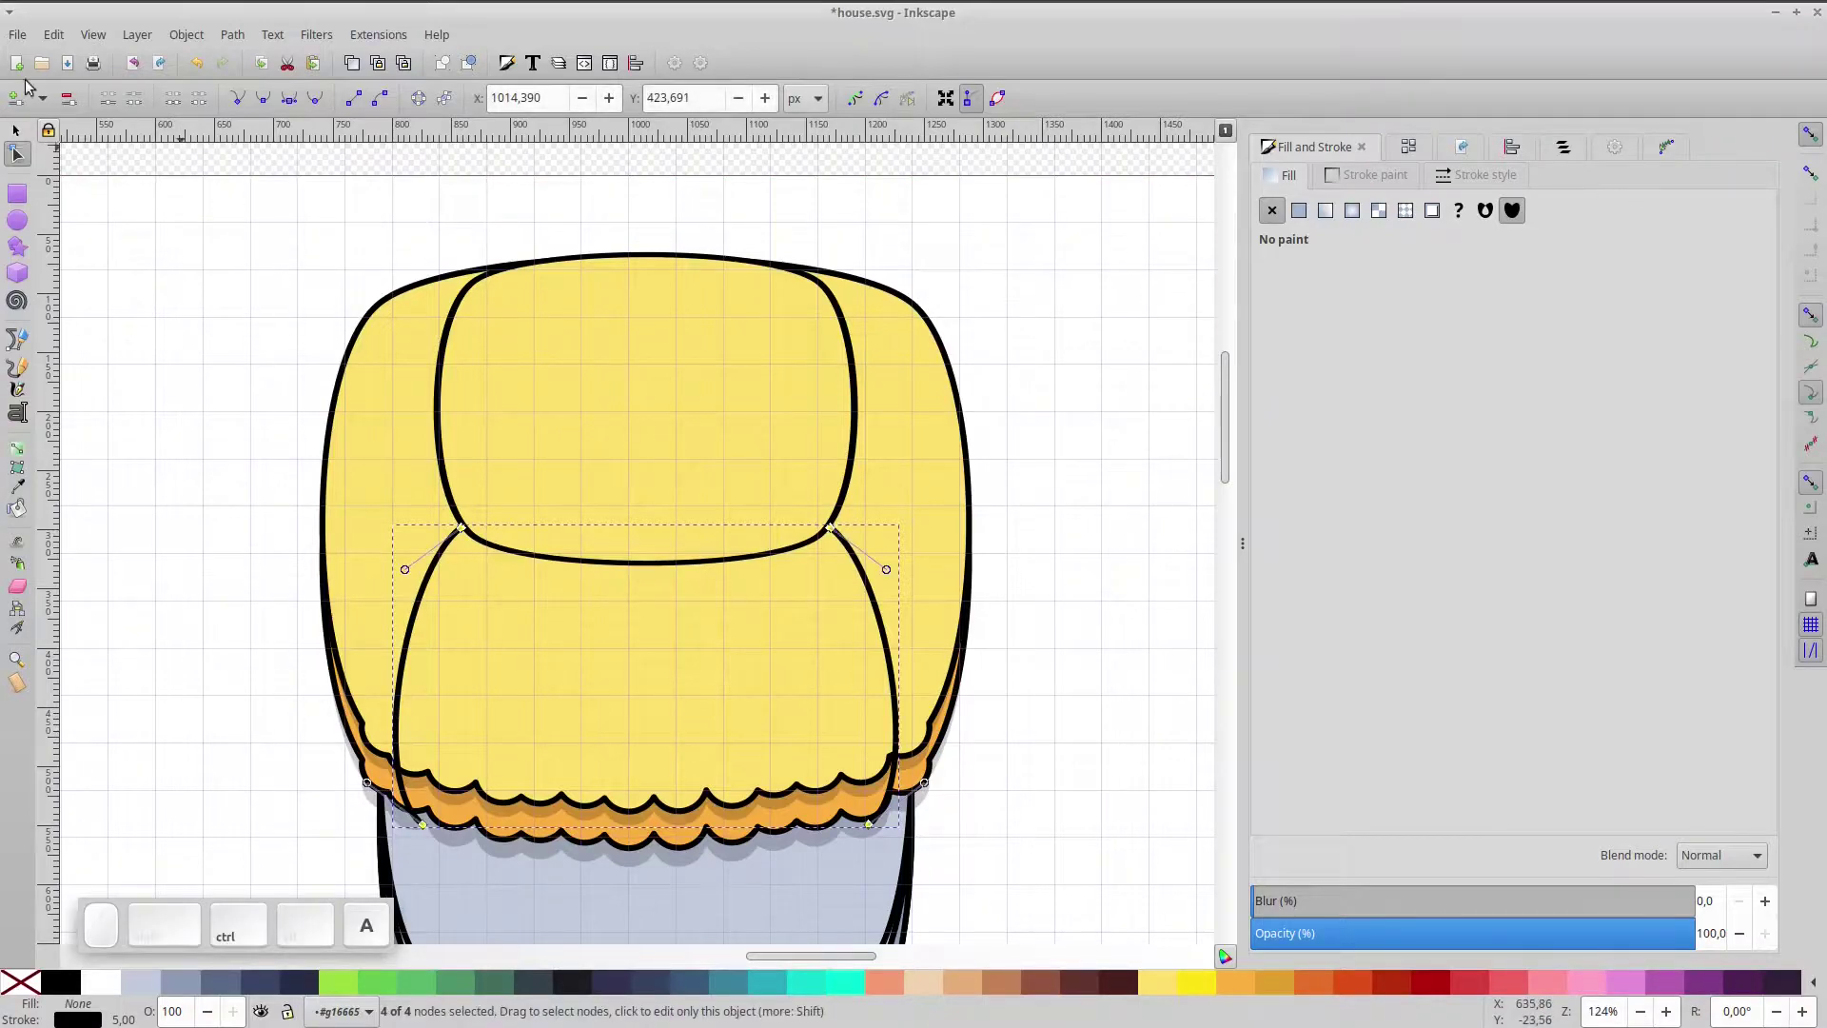
left_click(13, 100)
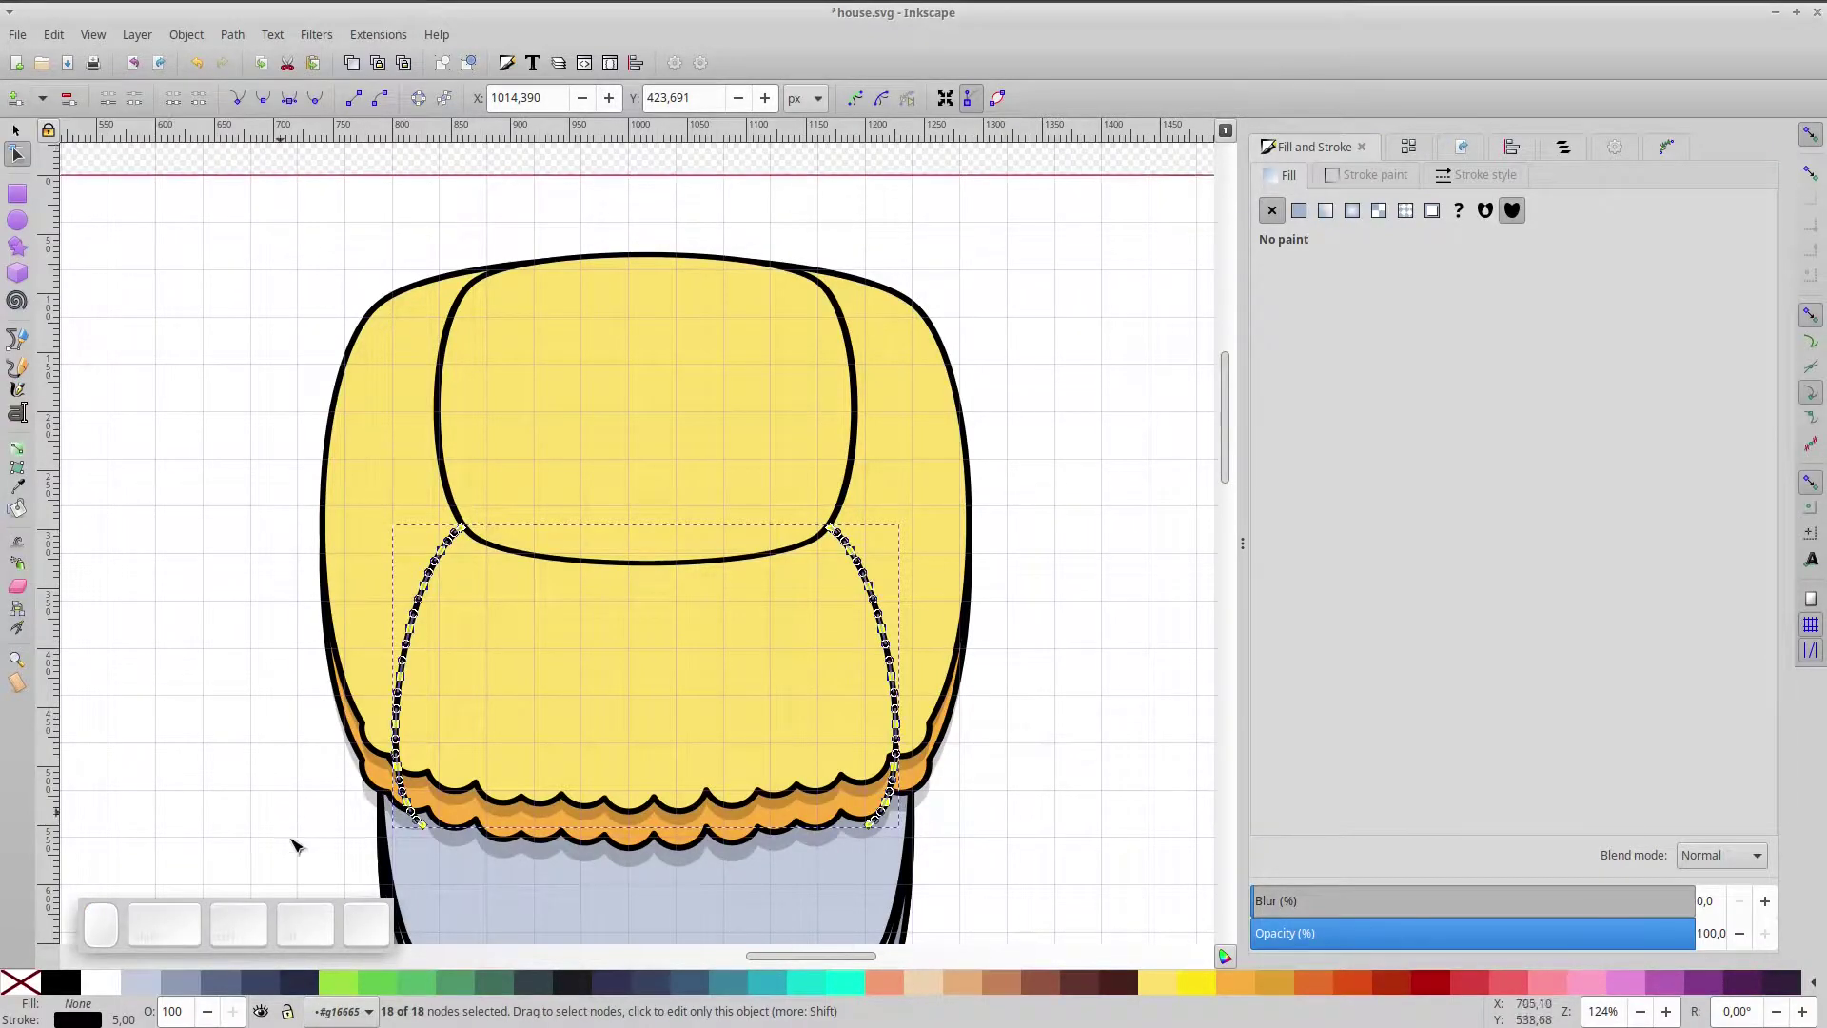
middle_click(22, 108)
middle_click(562, 765)
scroll("up", 3)
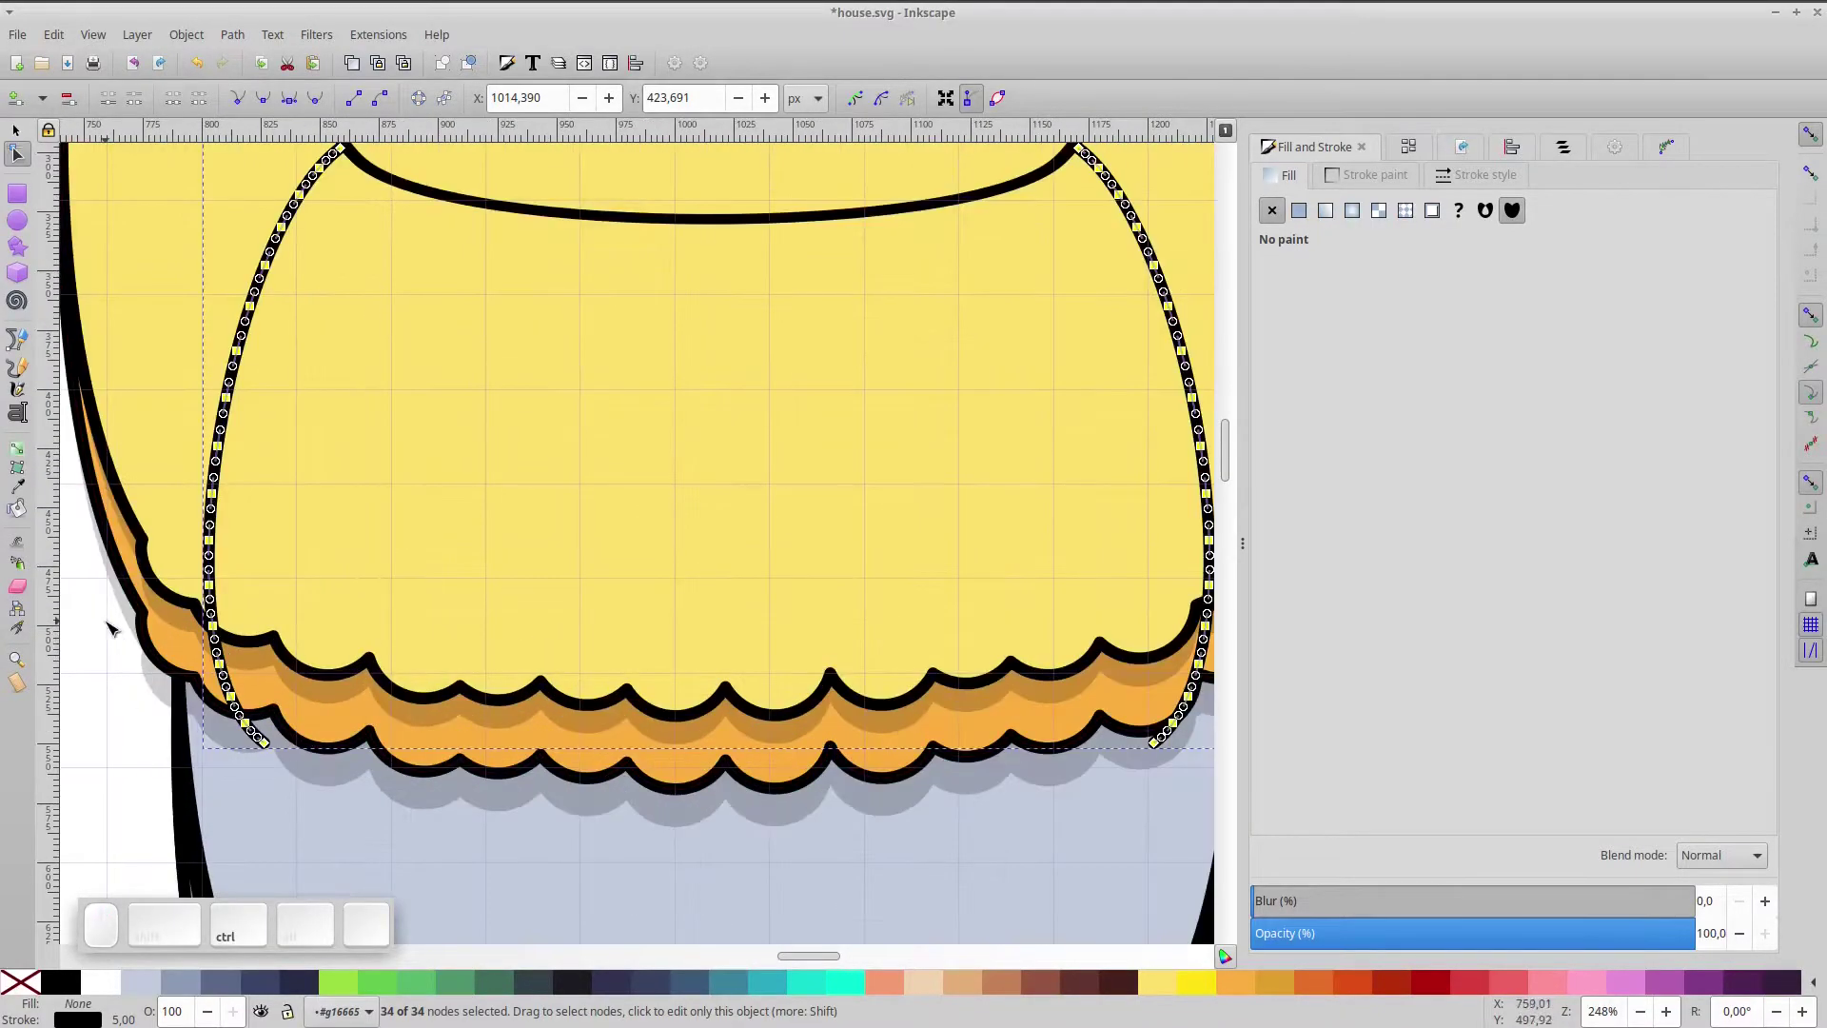
- Cut gaps into the left strand so it becomes short broken strokes
left_click_drag(108, 625, 408, 792)
key("Delete")
left_click_drag(245, 218, 203, 416)
left_click_drag(194, 445, 108, 153)
left_click(198, 107)
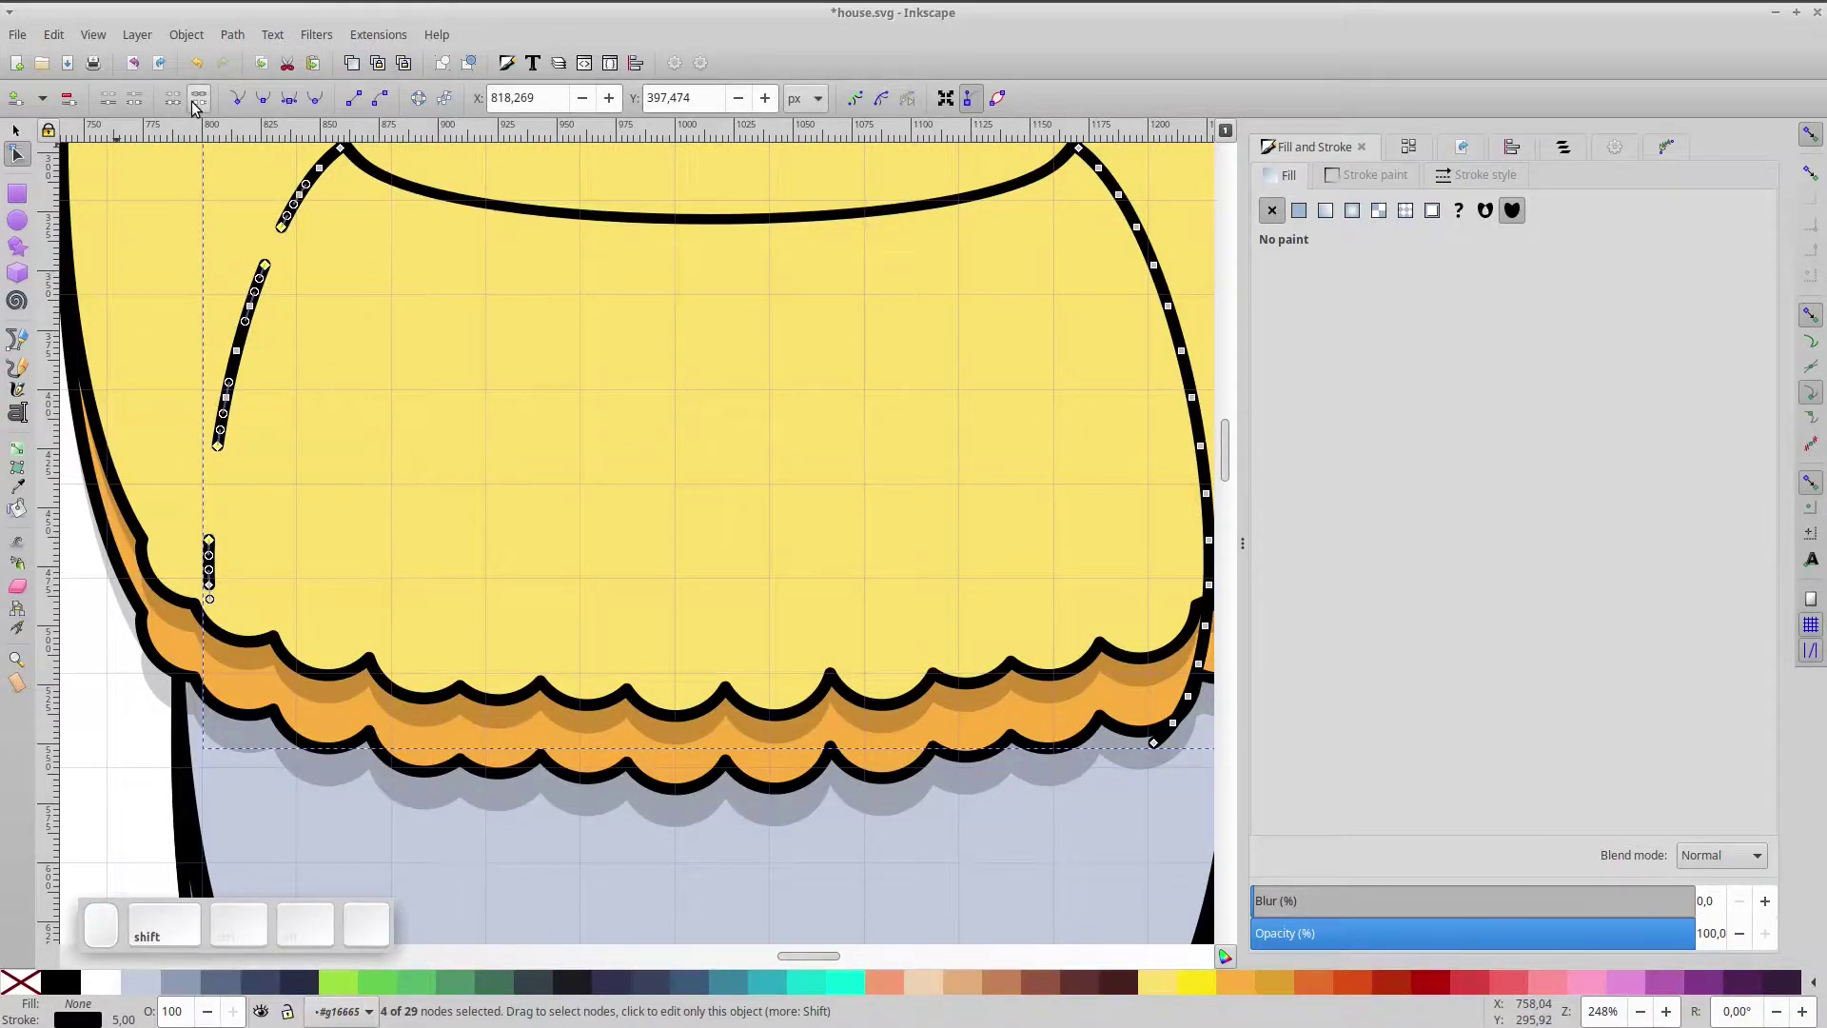
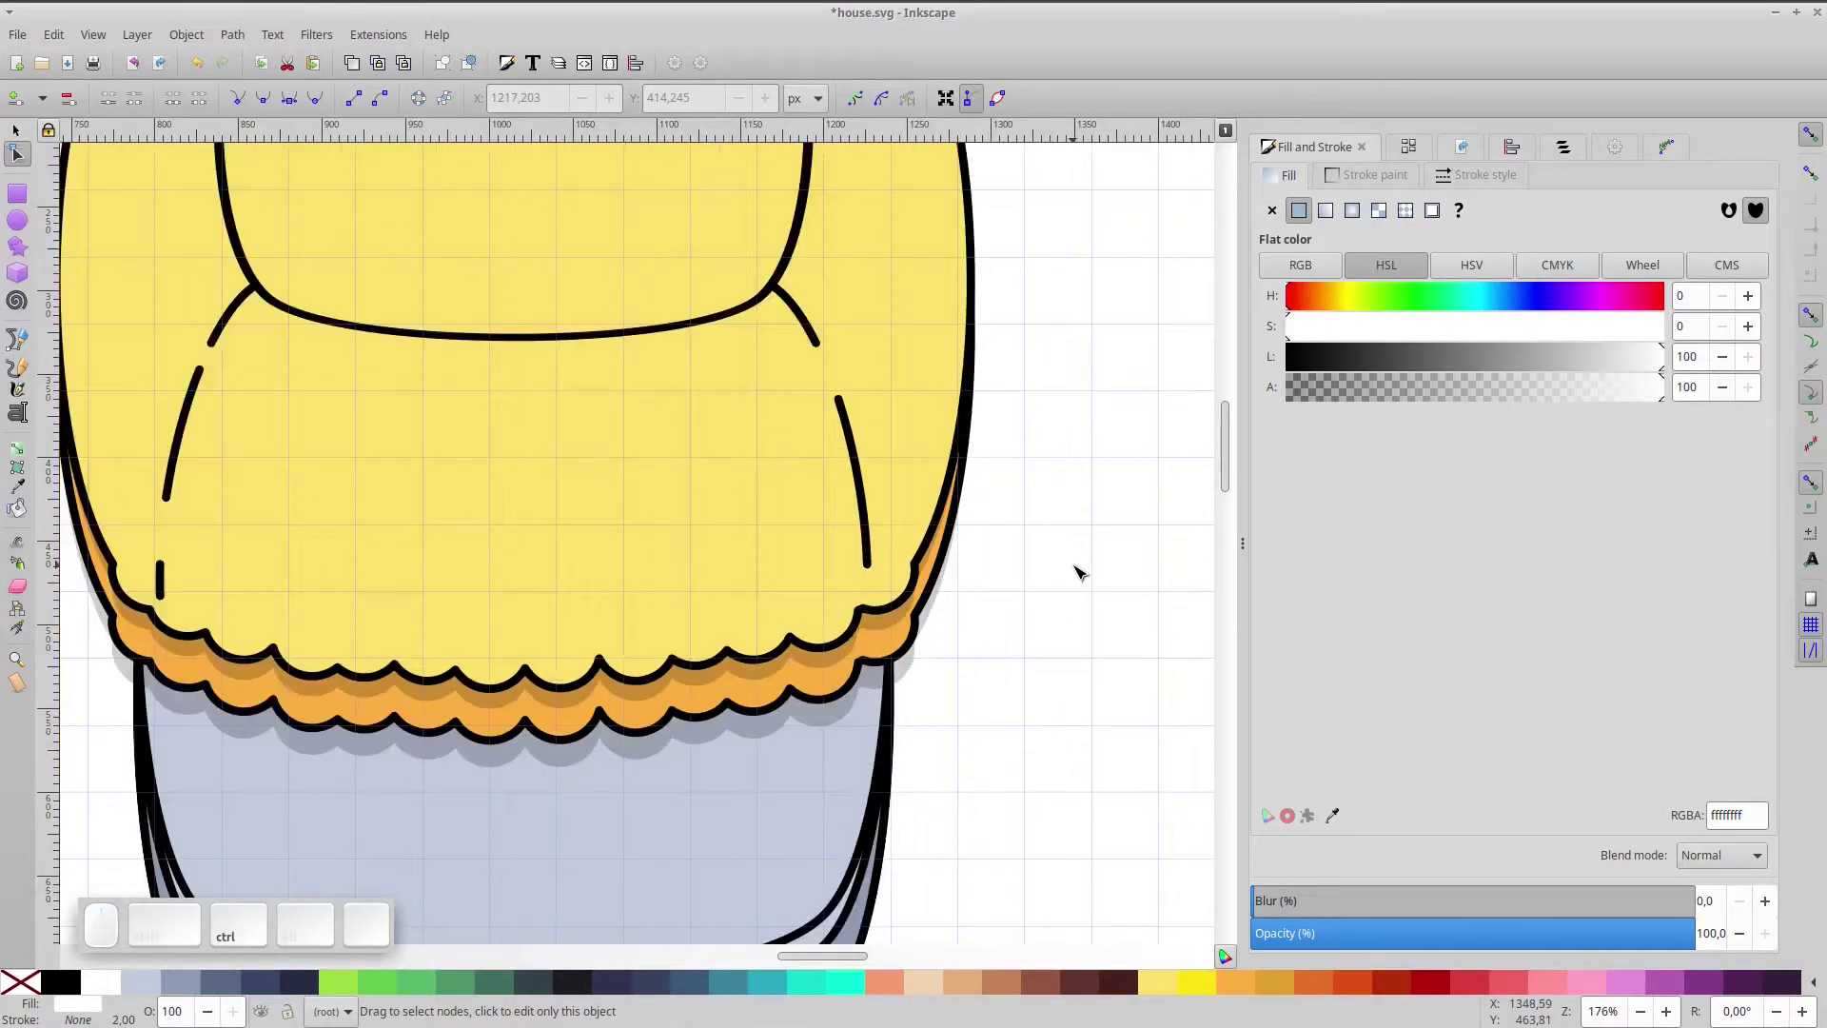
- Zoom and pan across the roof to check the strokes, then fit the whole page
key("ctrl+KP_5")
scroll("up", 3)
scroll("up", 3)
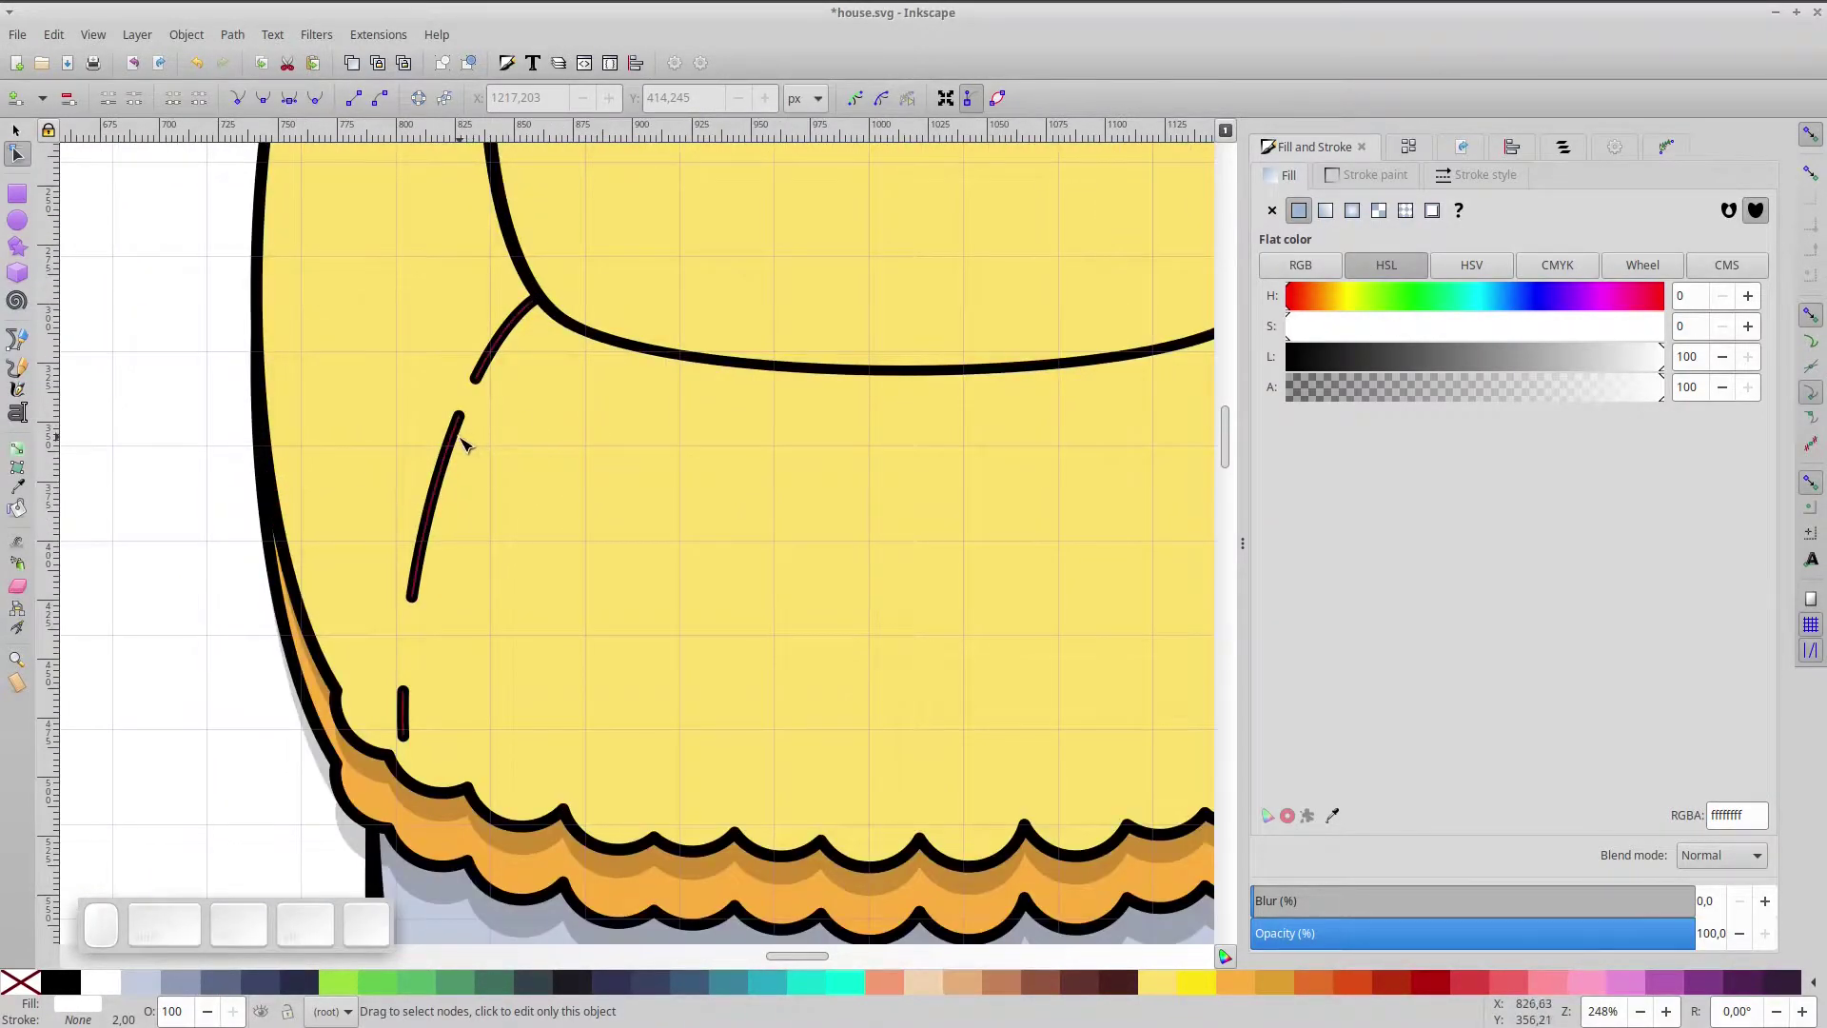
middle_click(1042, 445)
left_click(723, 414)
middle_click(644, 404)
left_click_drag(644, 405, 836, 330)
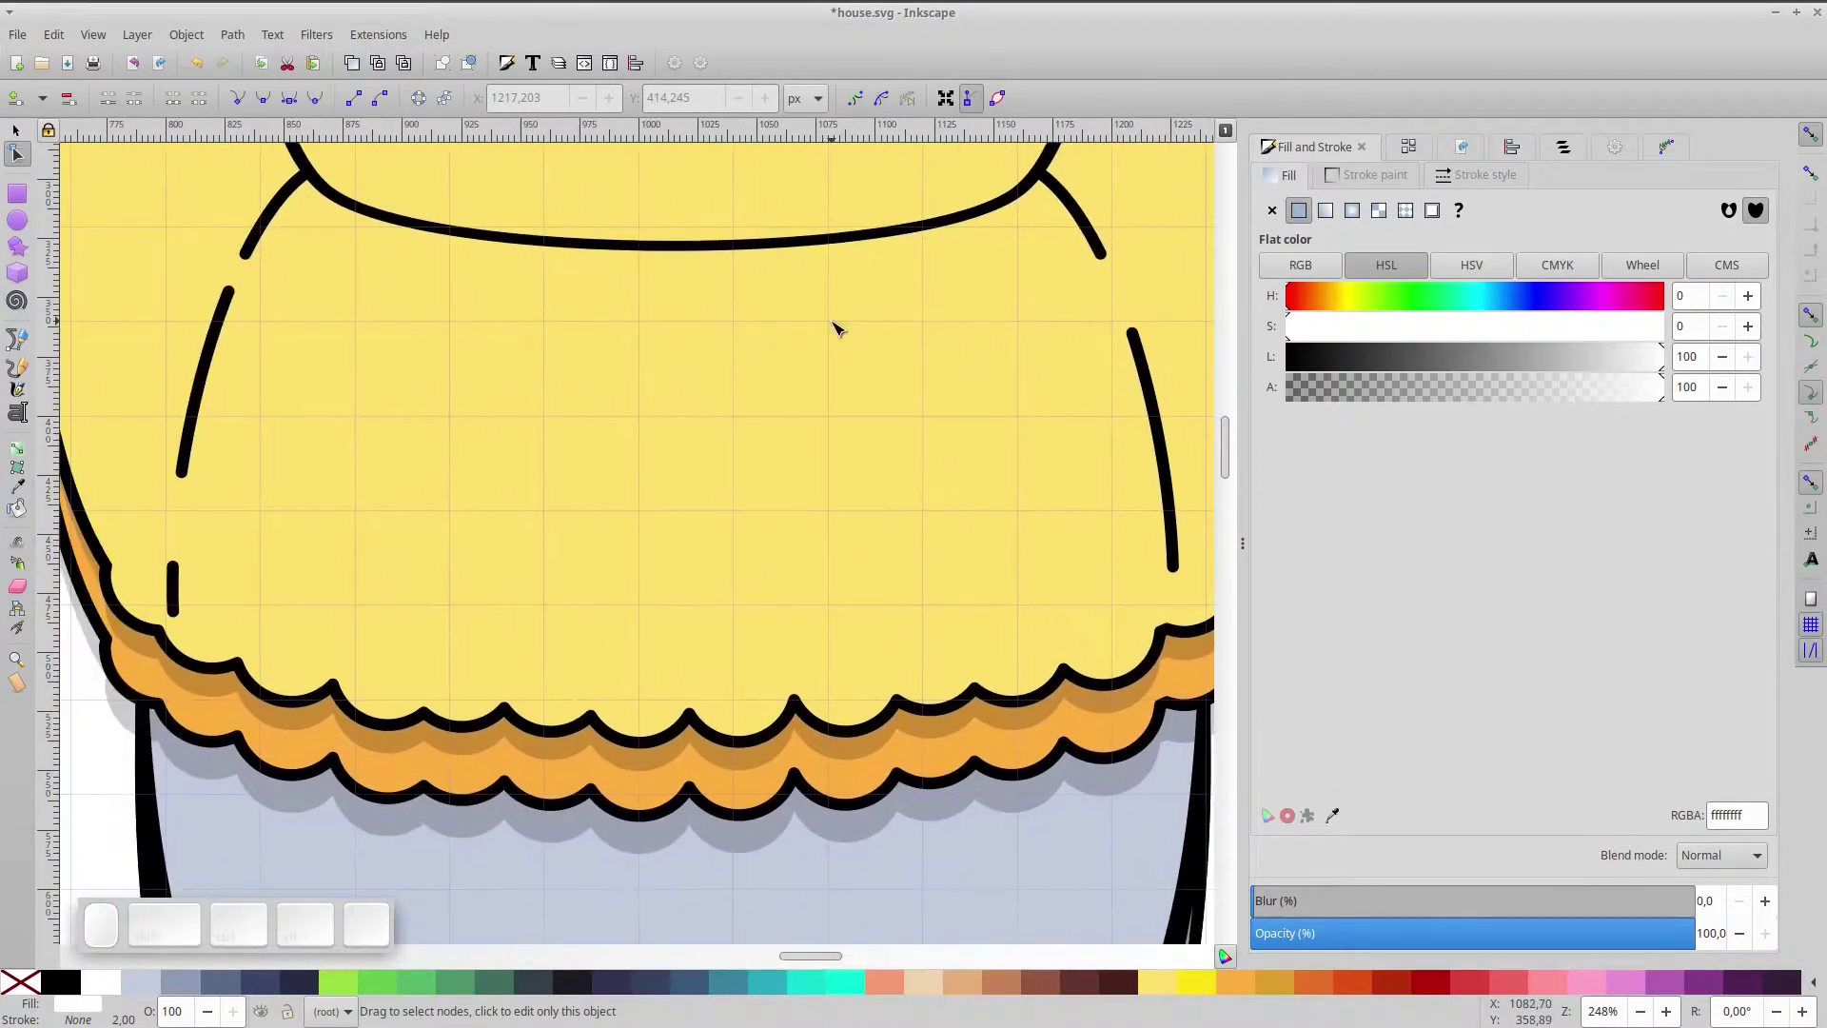
key("KP_5")
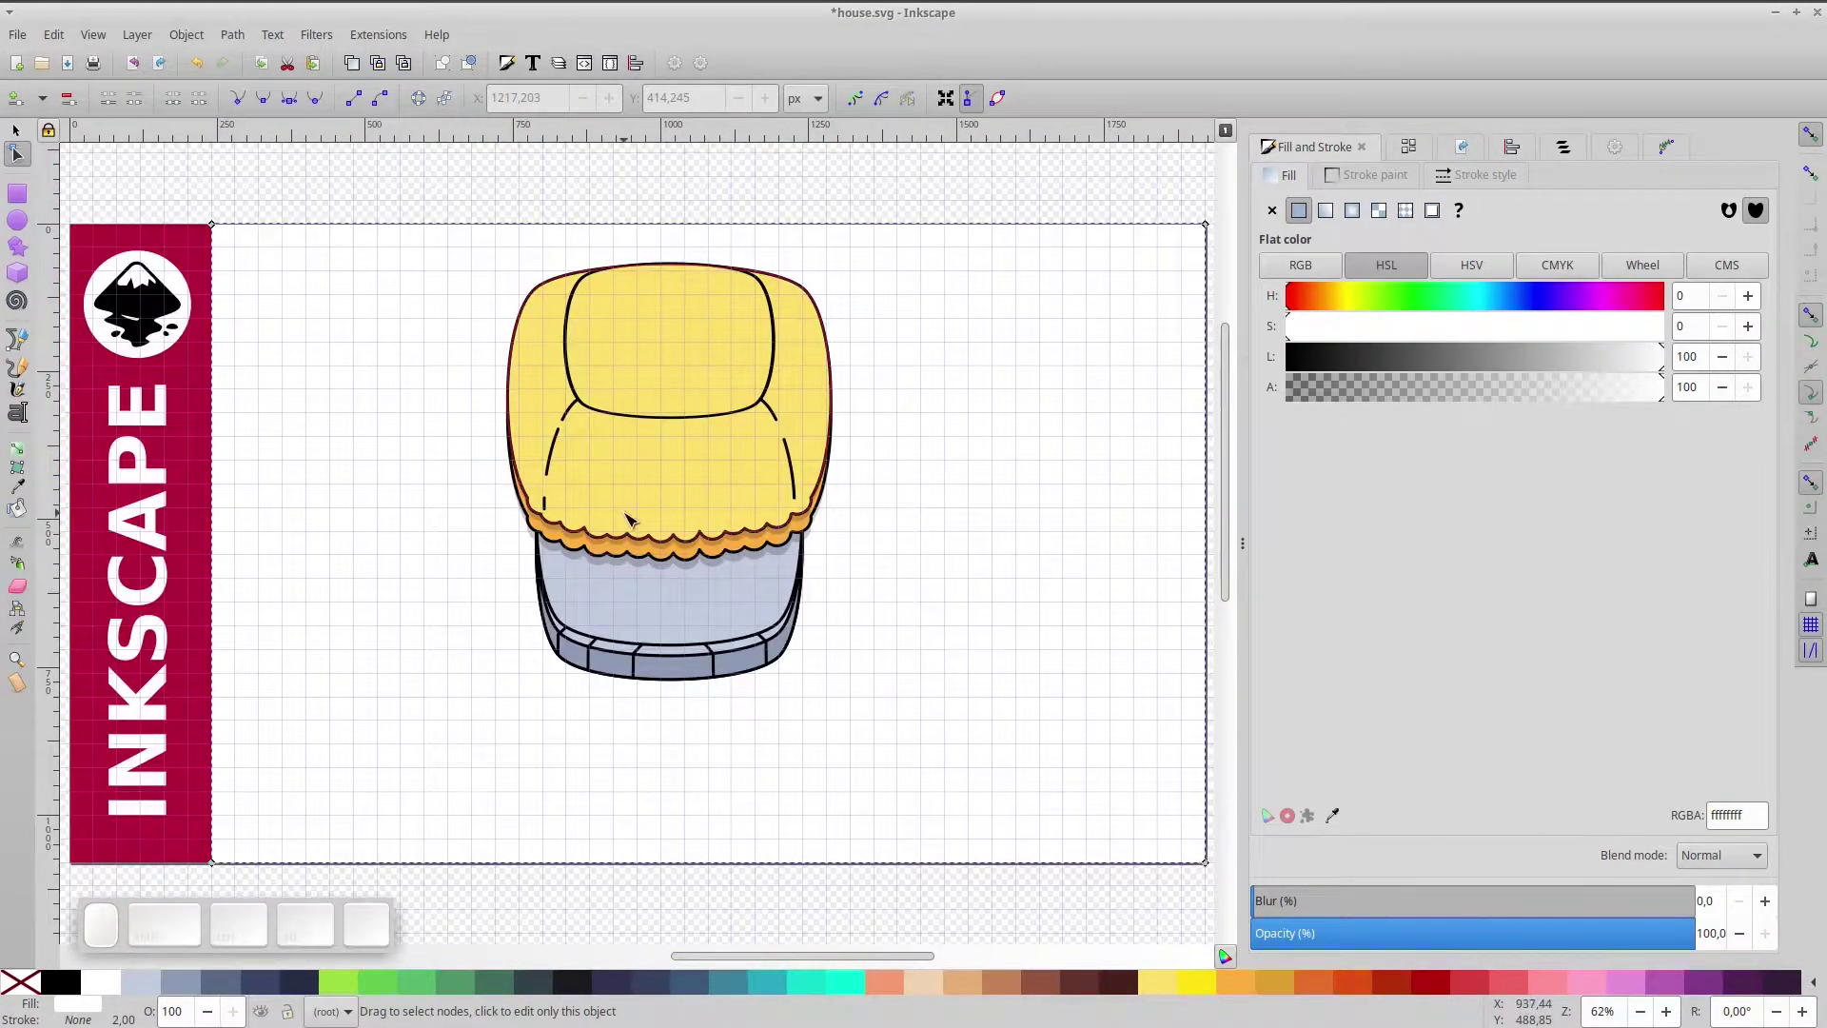
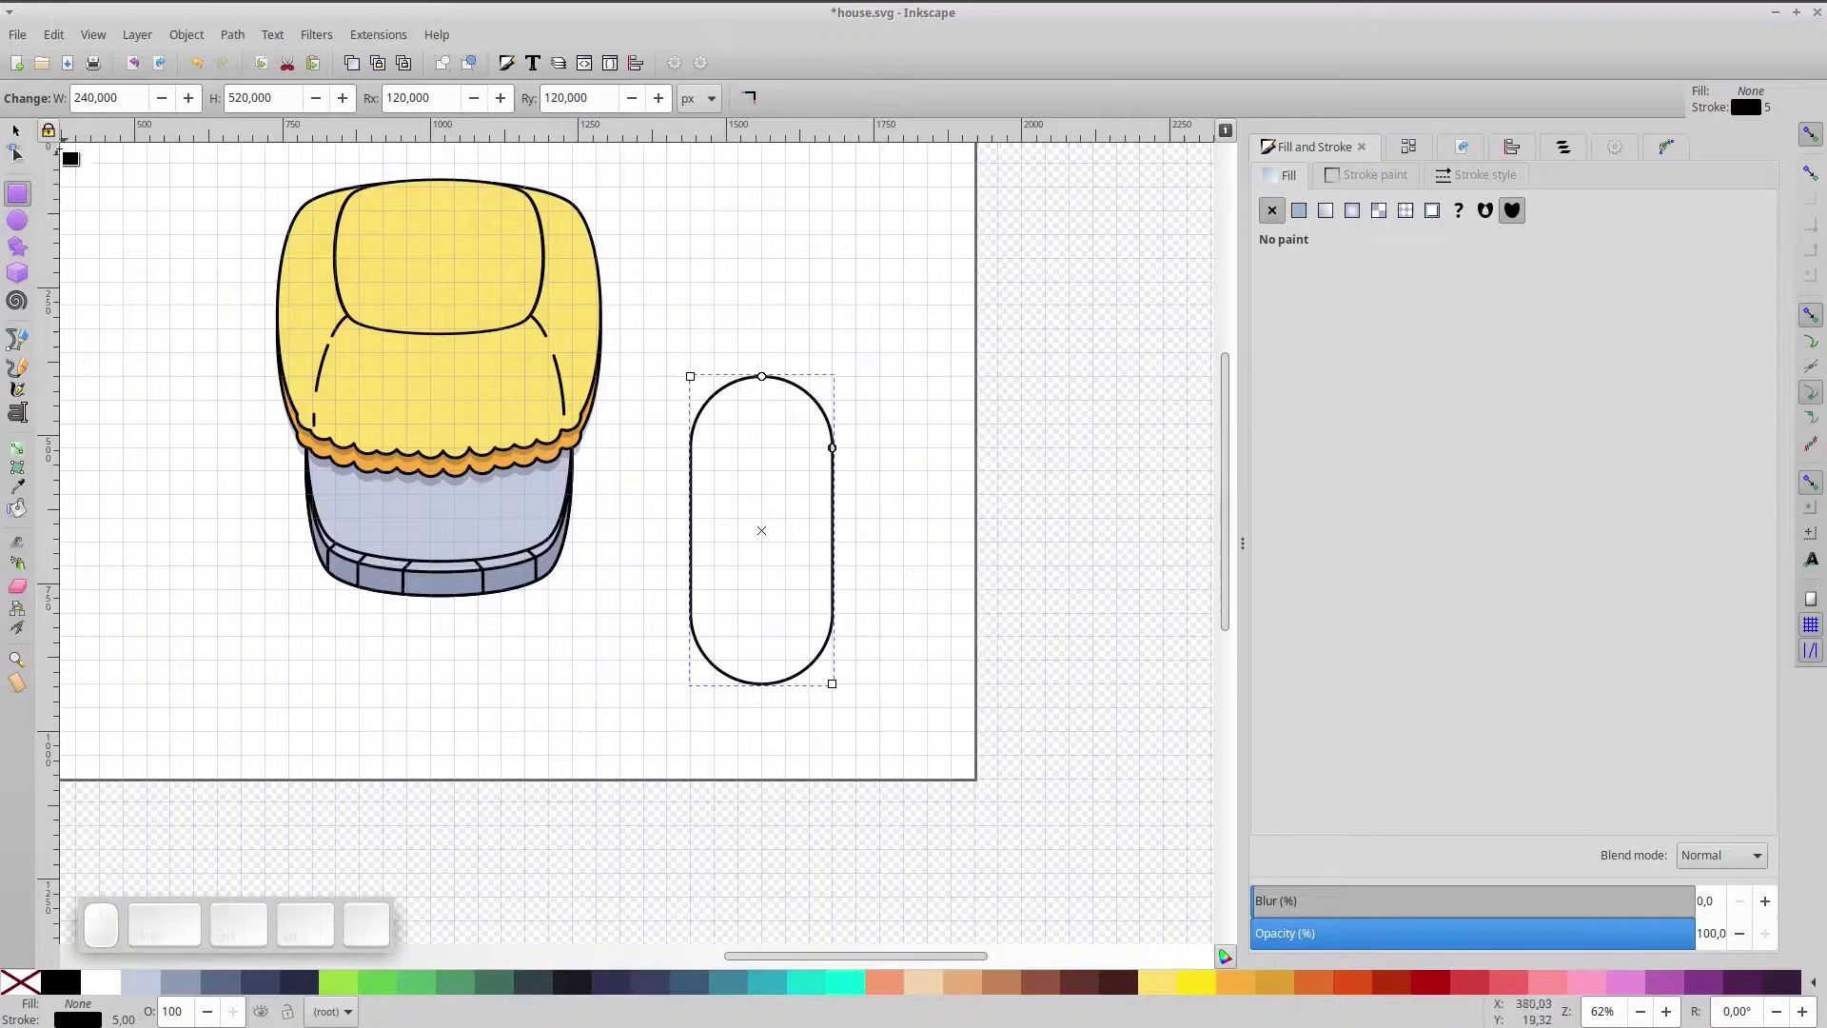
- Subtract a box from the pill shape's lower half to leave a flat-bottomed door arch
left_click(23, 140)
scroll("up", 3)
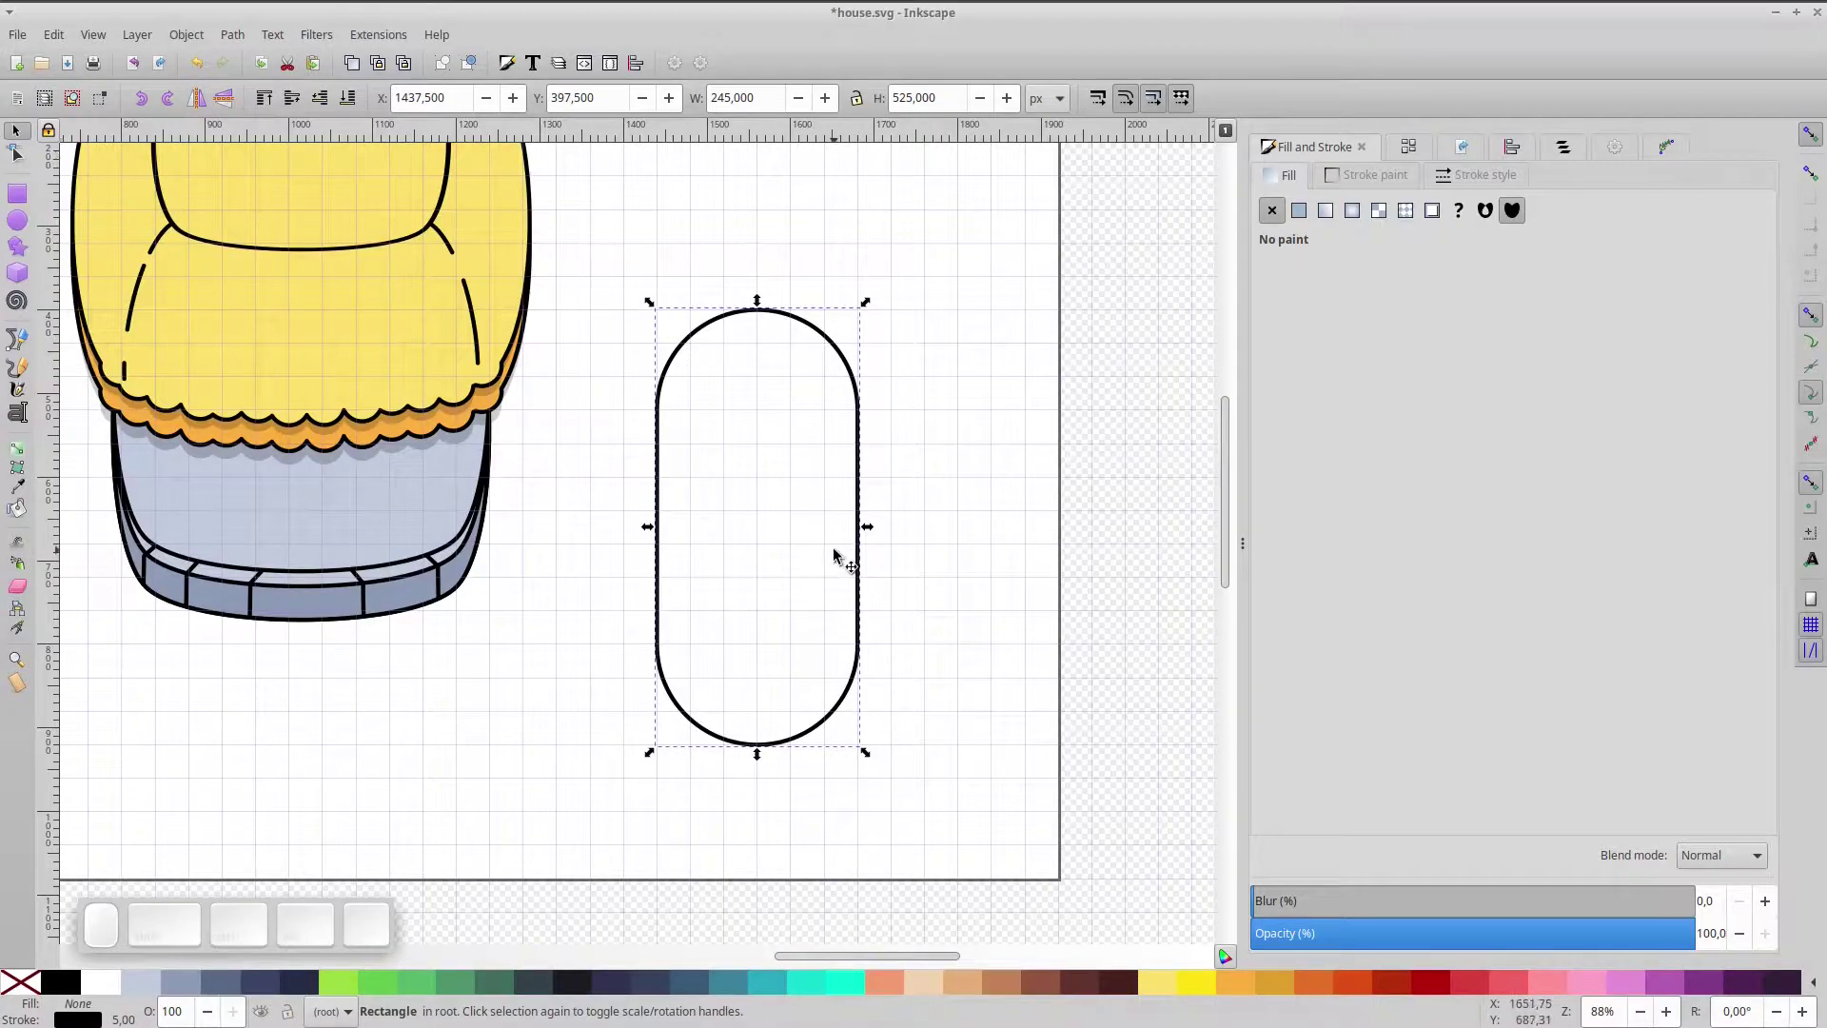
key("ctrl+d")
left_click(181, 105)
left_click_drag(899, 431, 864, 626)
left_click(860, 632)
key("ctrl+shift+KP_Subtract")
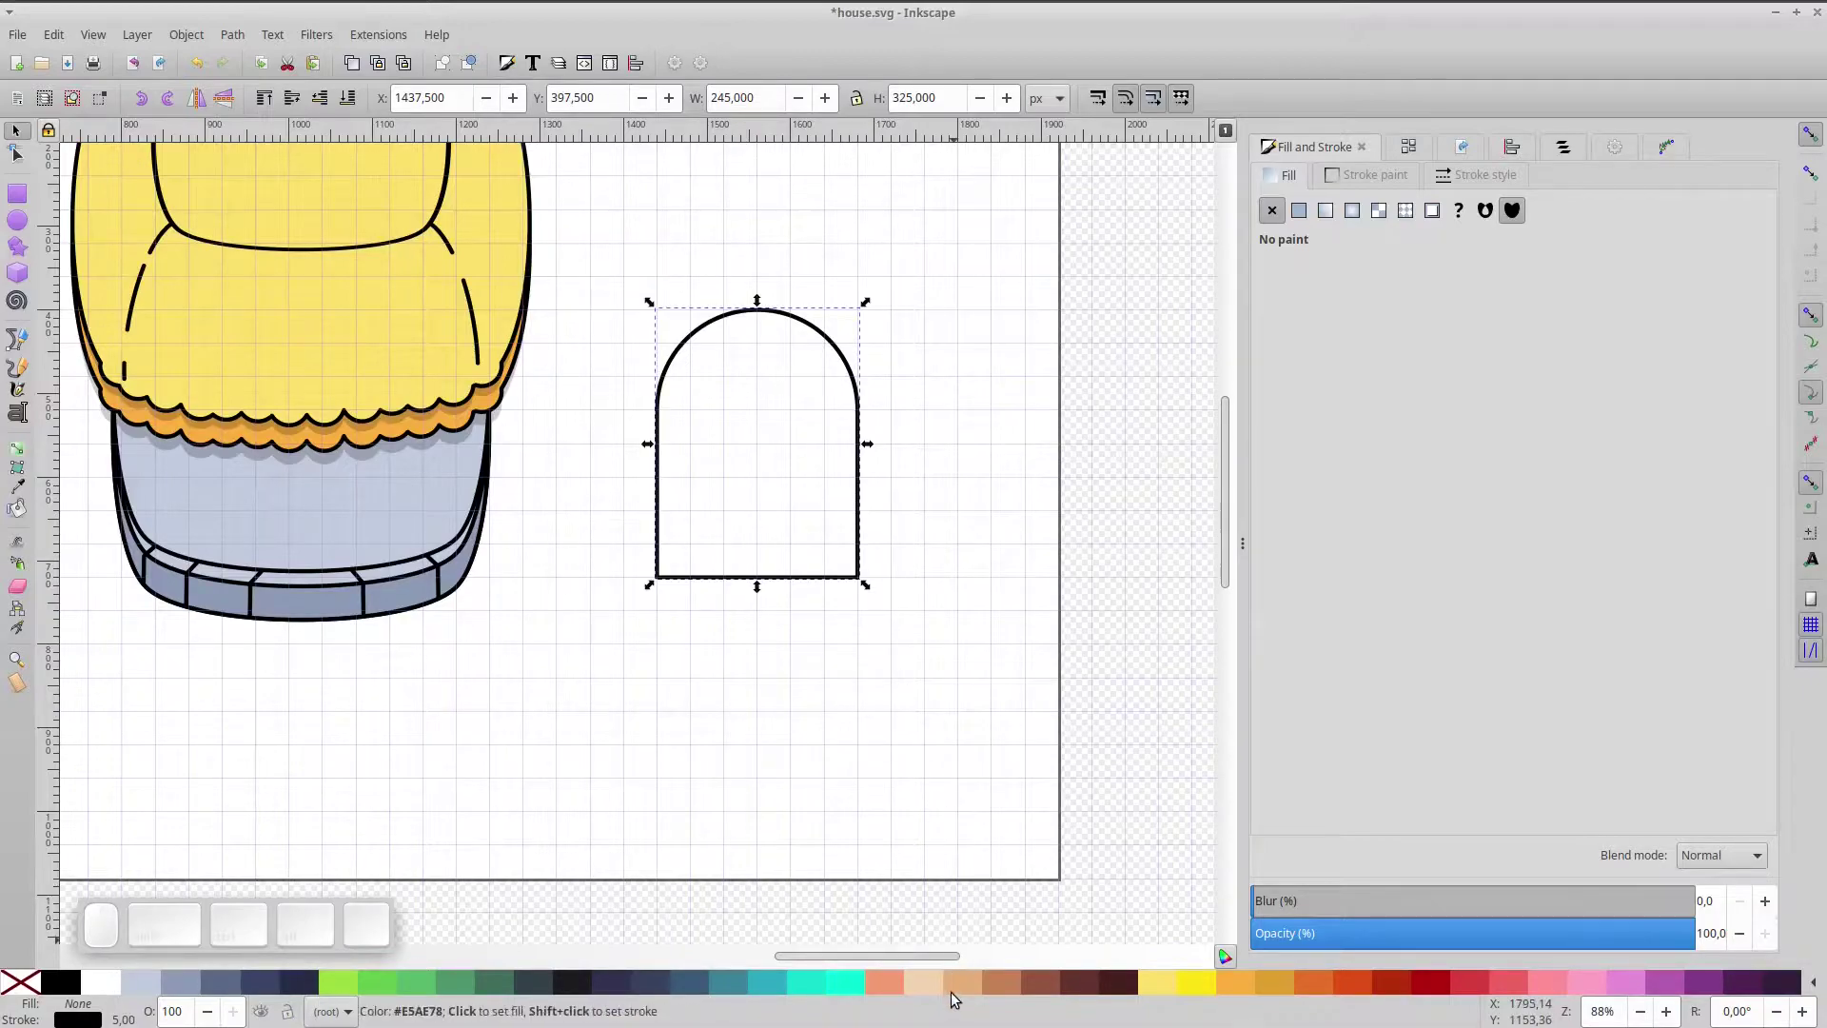
- Fill the door arch light tan and duplicate it slightly lower
left_click(968, 997)
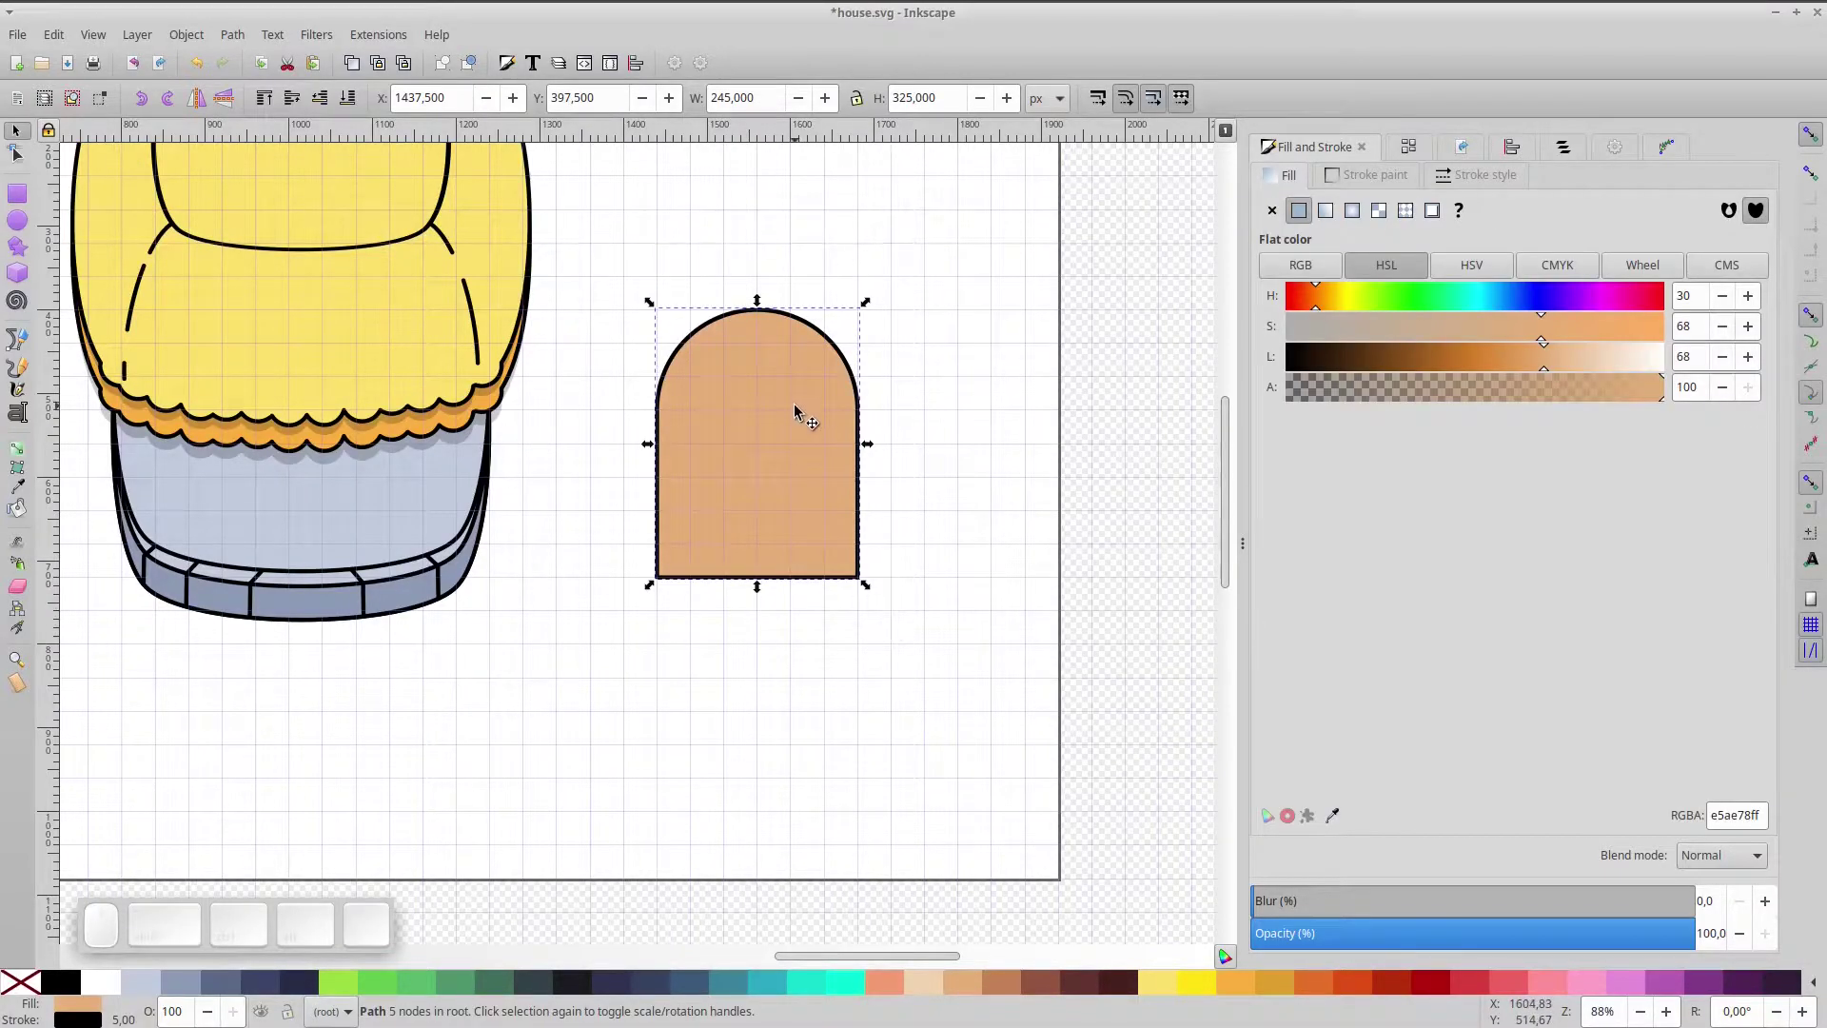
scroll("up", 3)
scroll("up", 3)
key("ctrl+d")
left_click_drag(775, 449, 784, 492)
key("ctrl+Up")
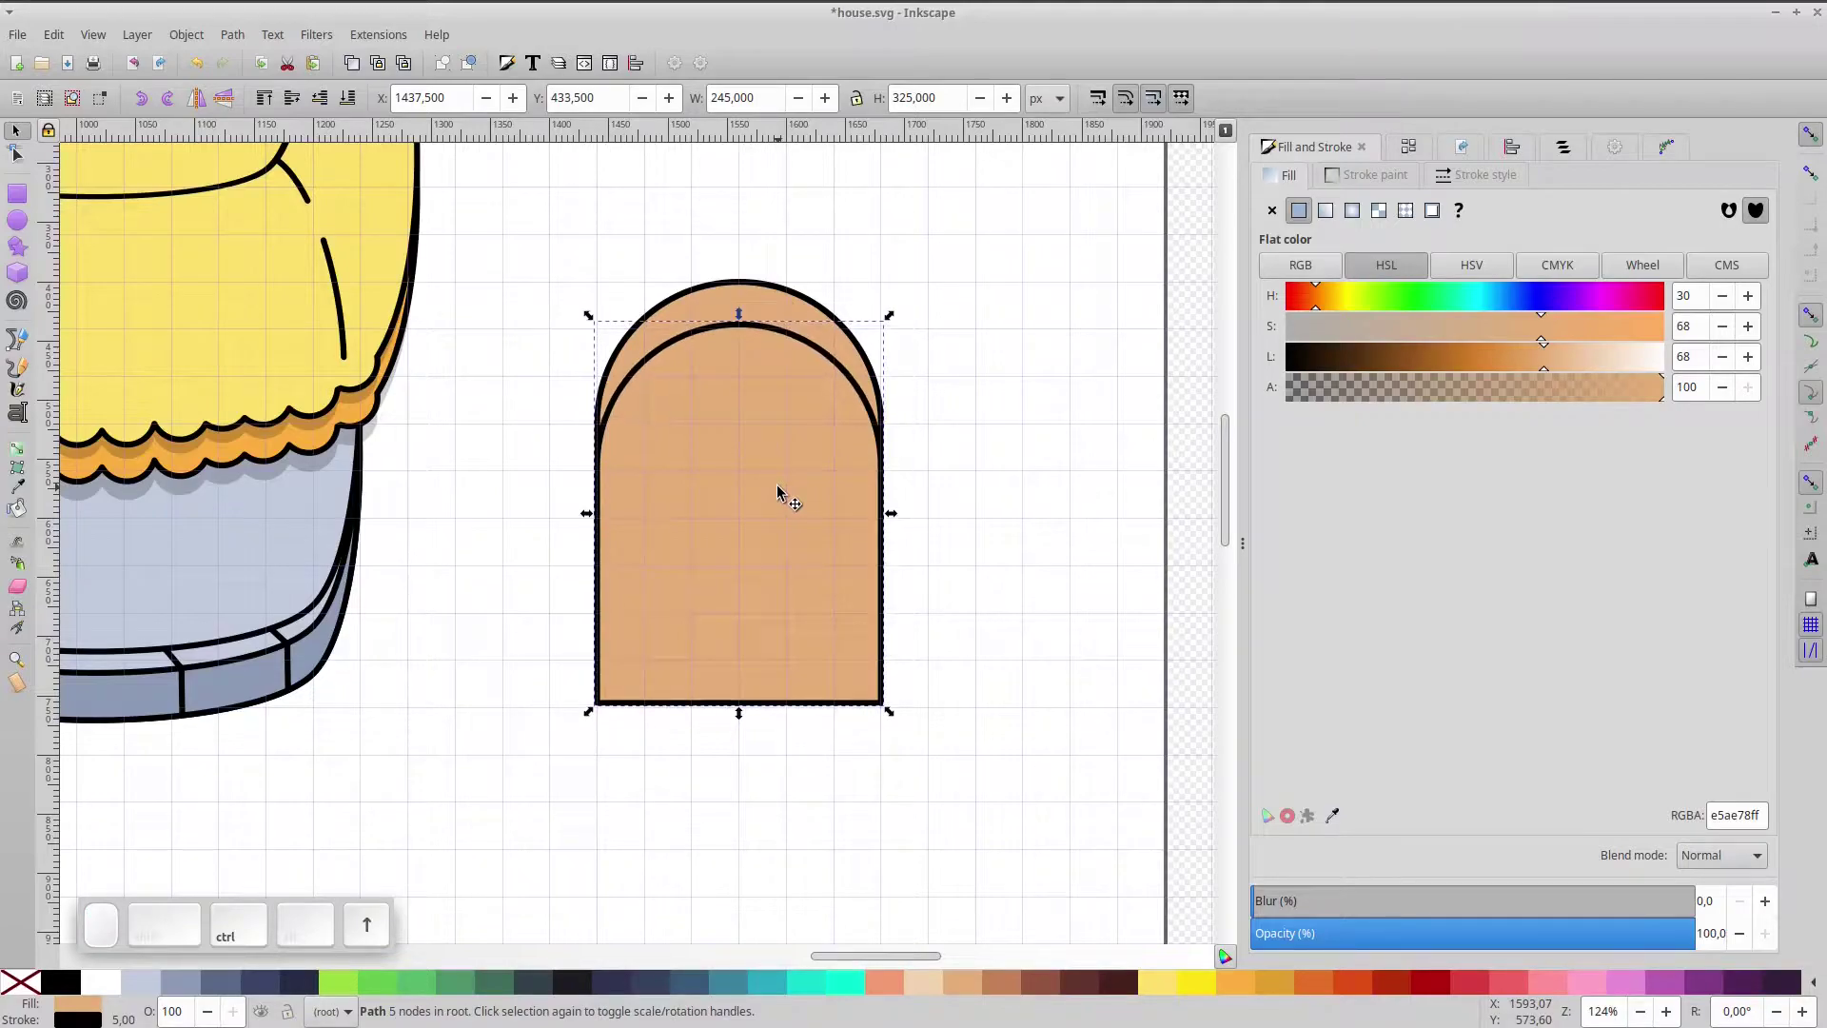
- Colour the copy darker brown and duplicate it as a smaller inner arch
left_click(1003, 984)
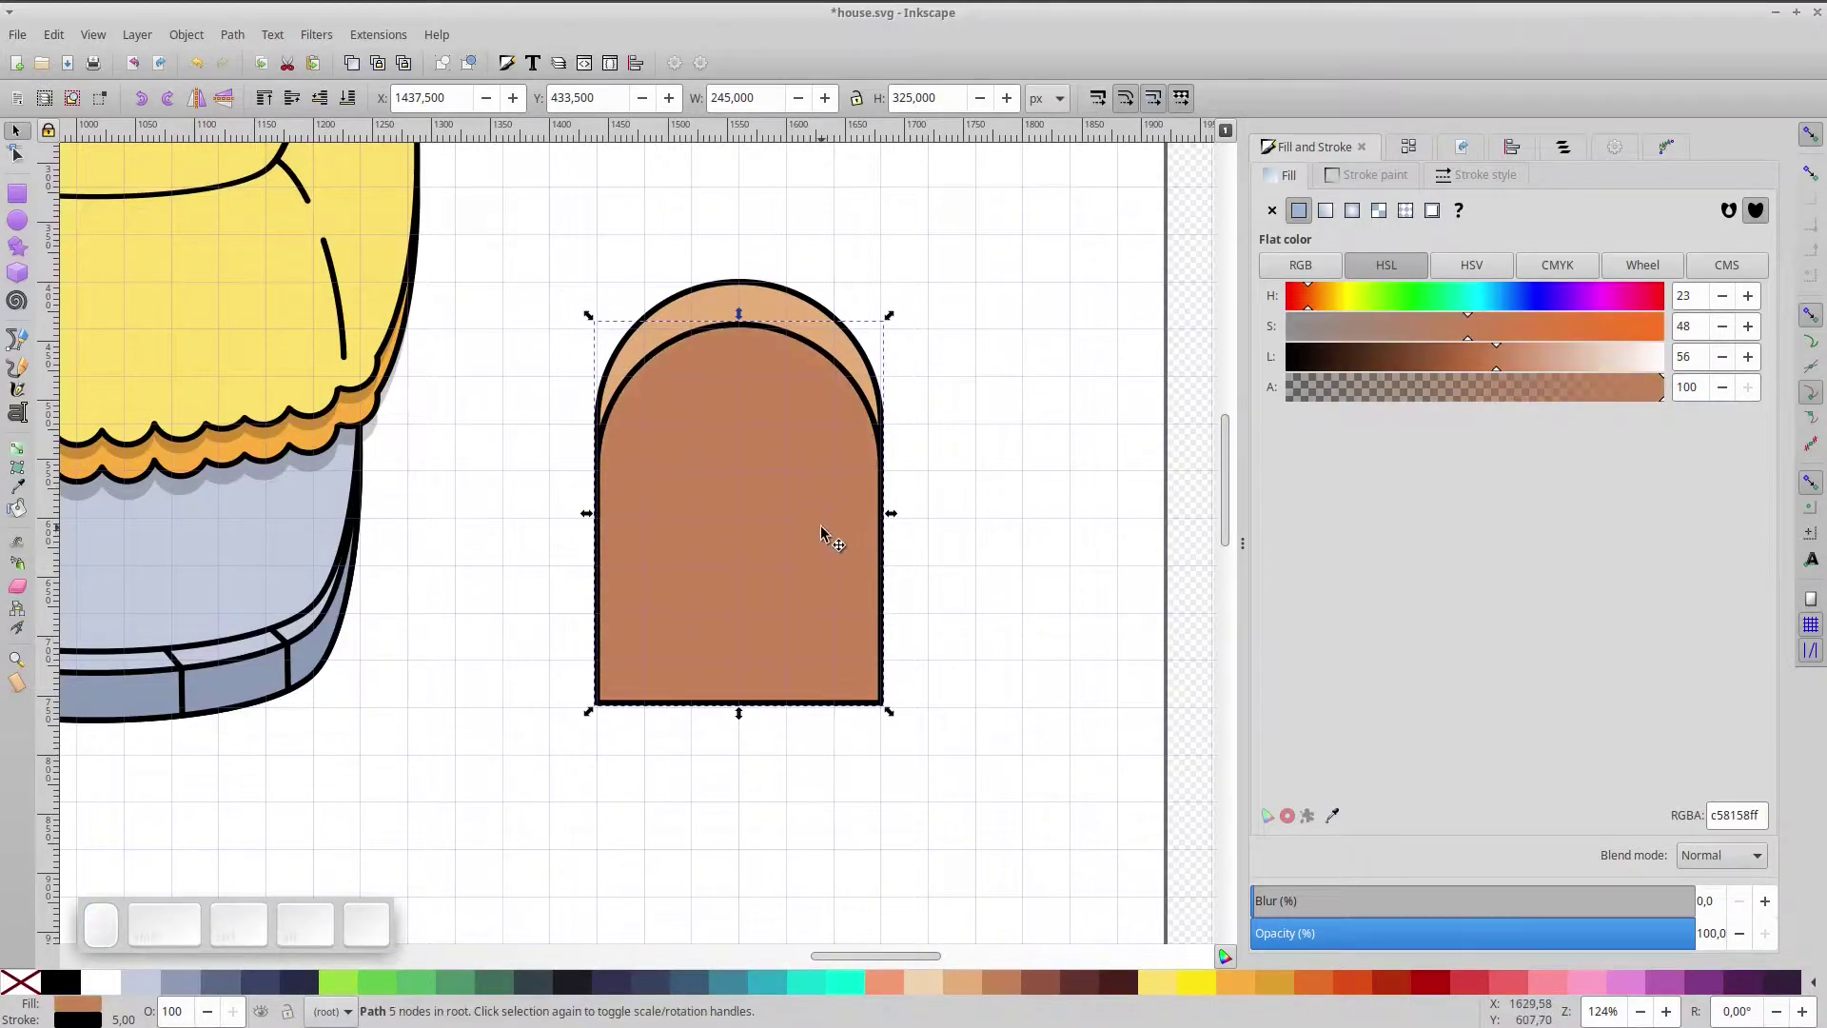
key("ctrl+d")
left_click_drag(896, 322, 871, 345)
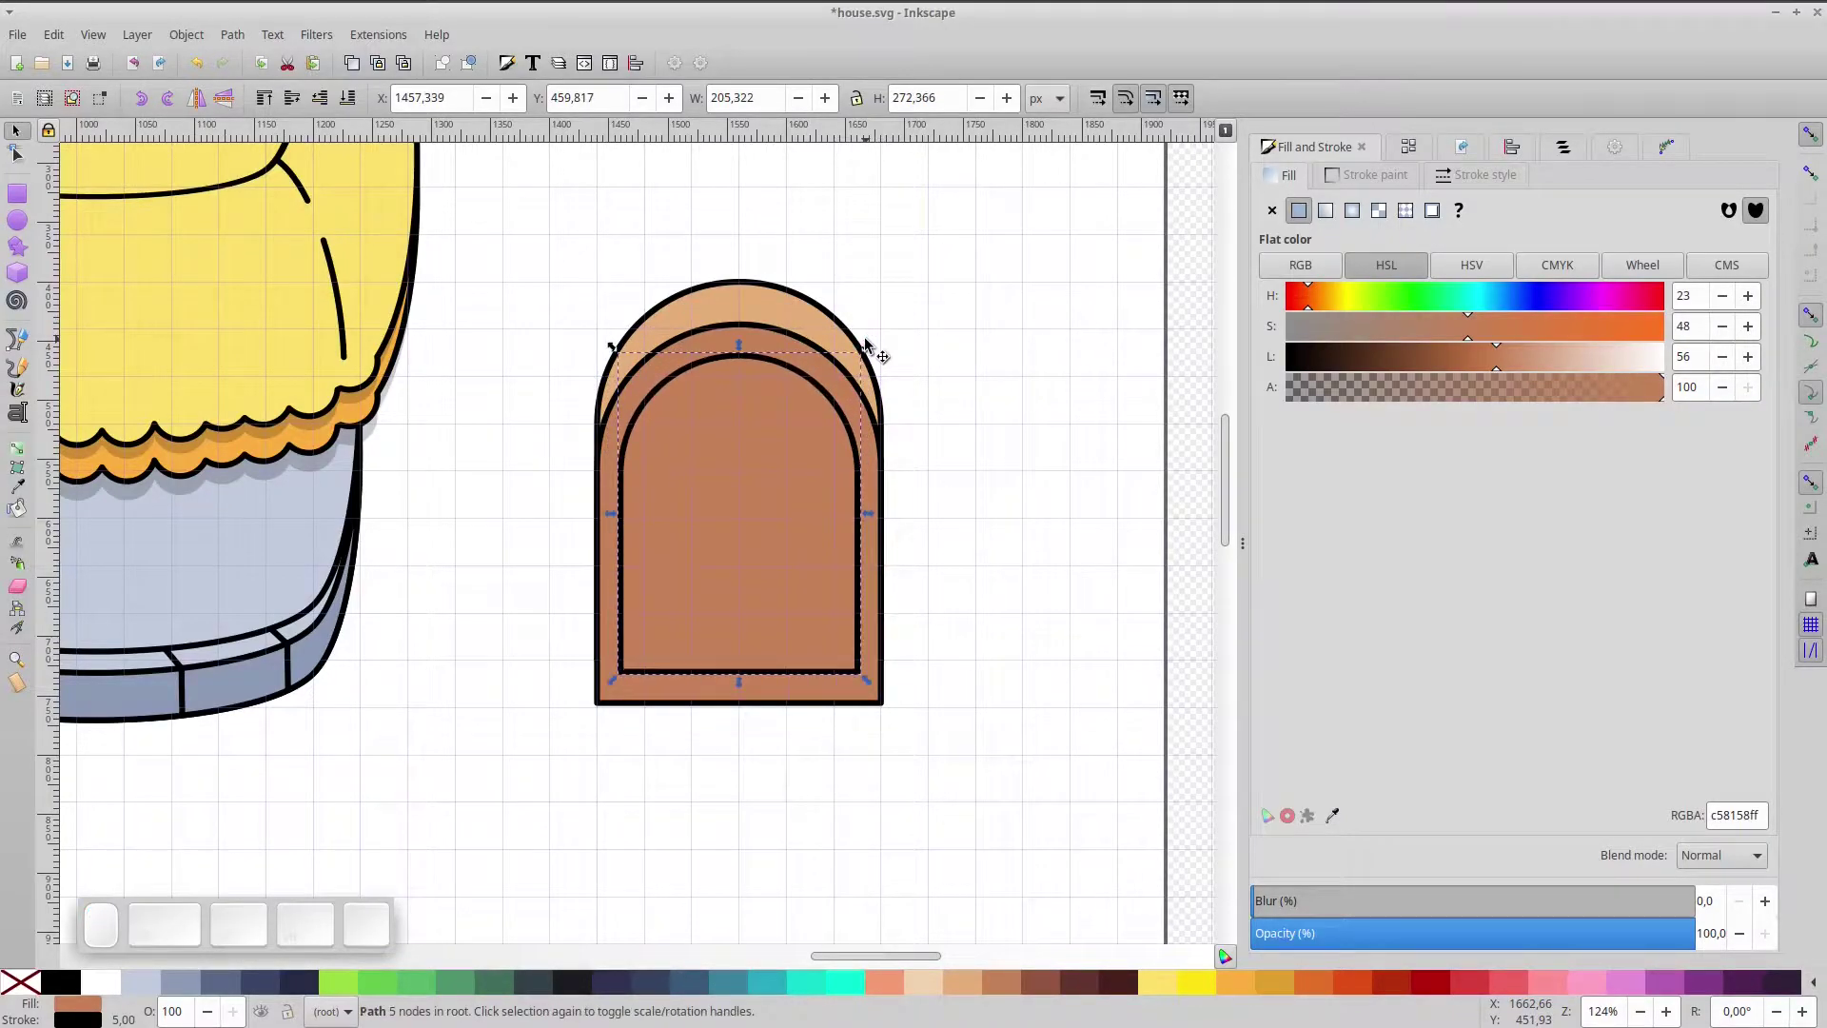
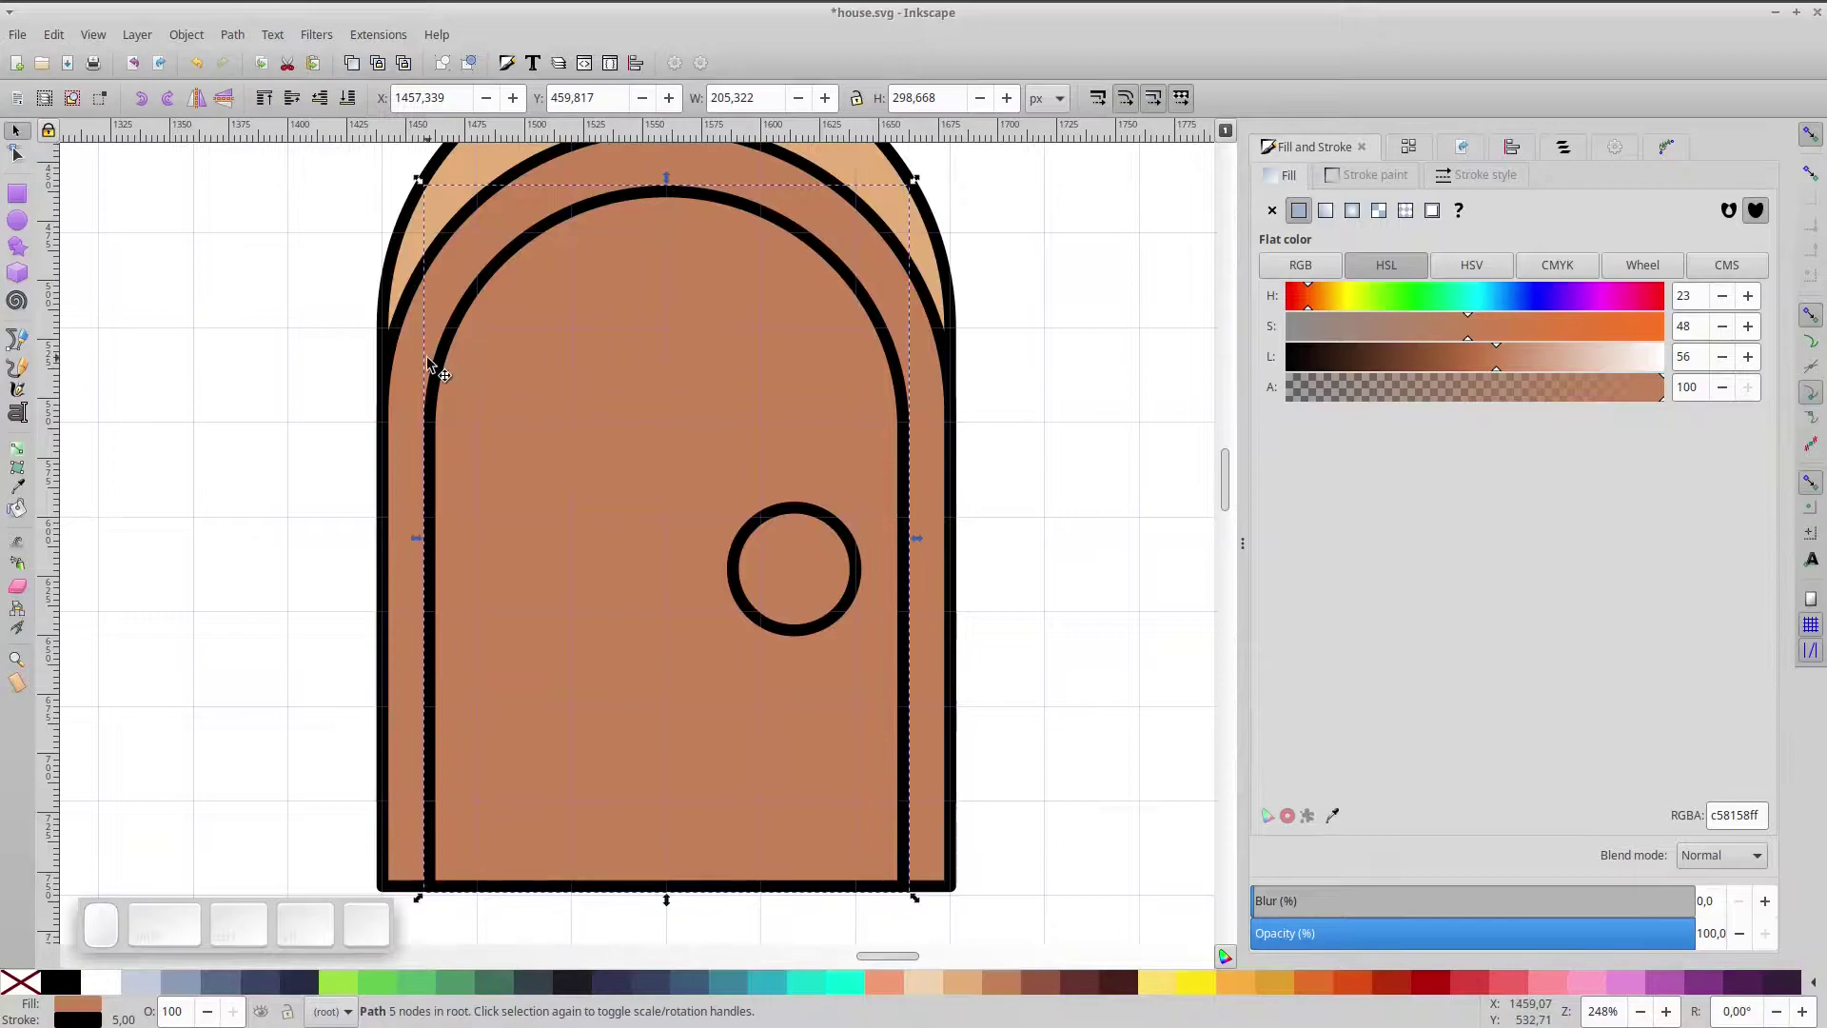
- Duplicate the inner door arch and place the copy slightly to its right
key("ctrl+s")
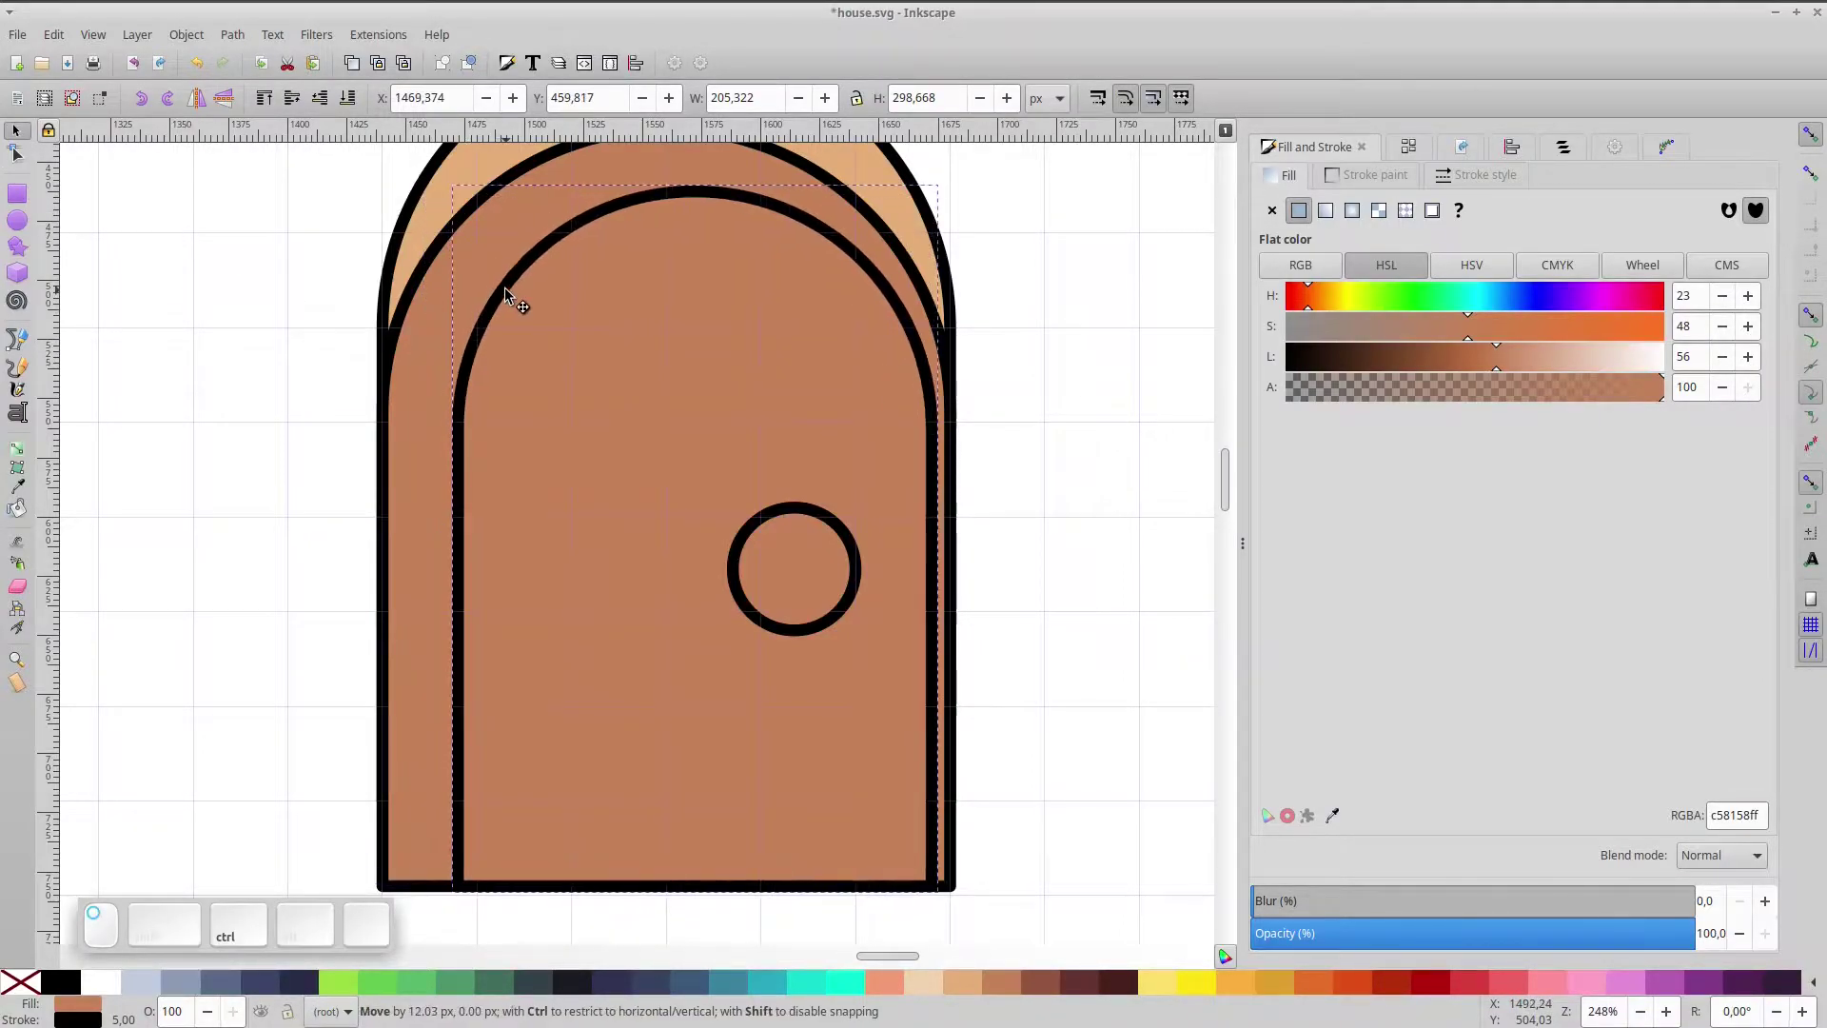
key("ctrl+y")
key("ctrl+d")
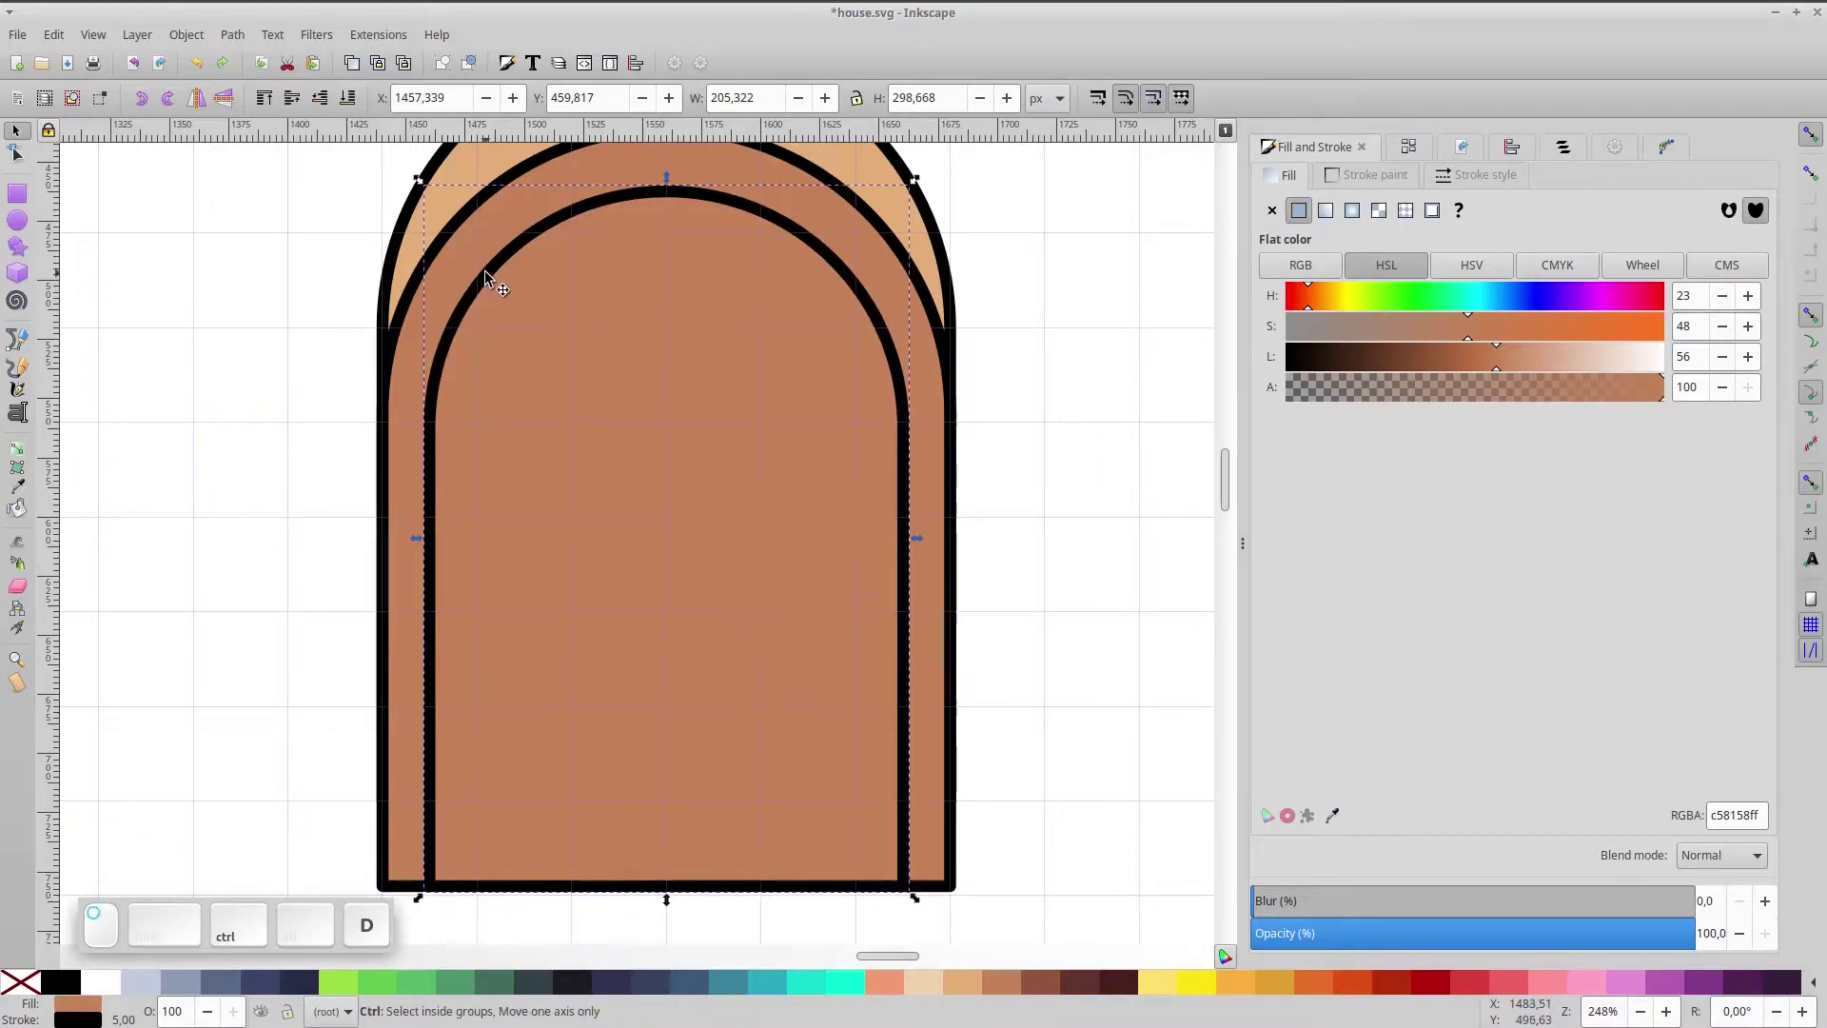
left_click(525, 283)
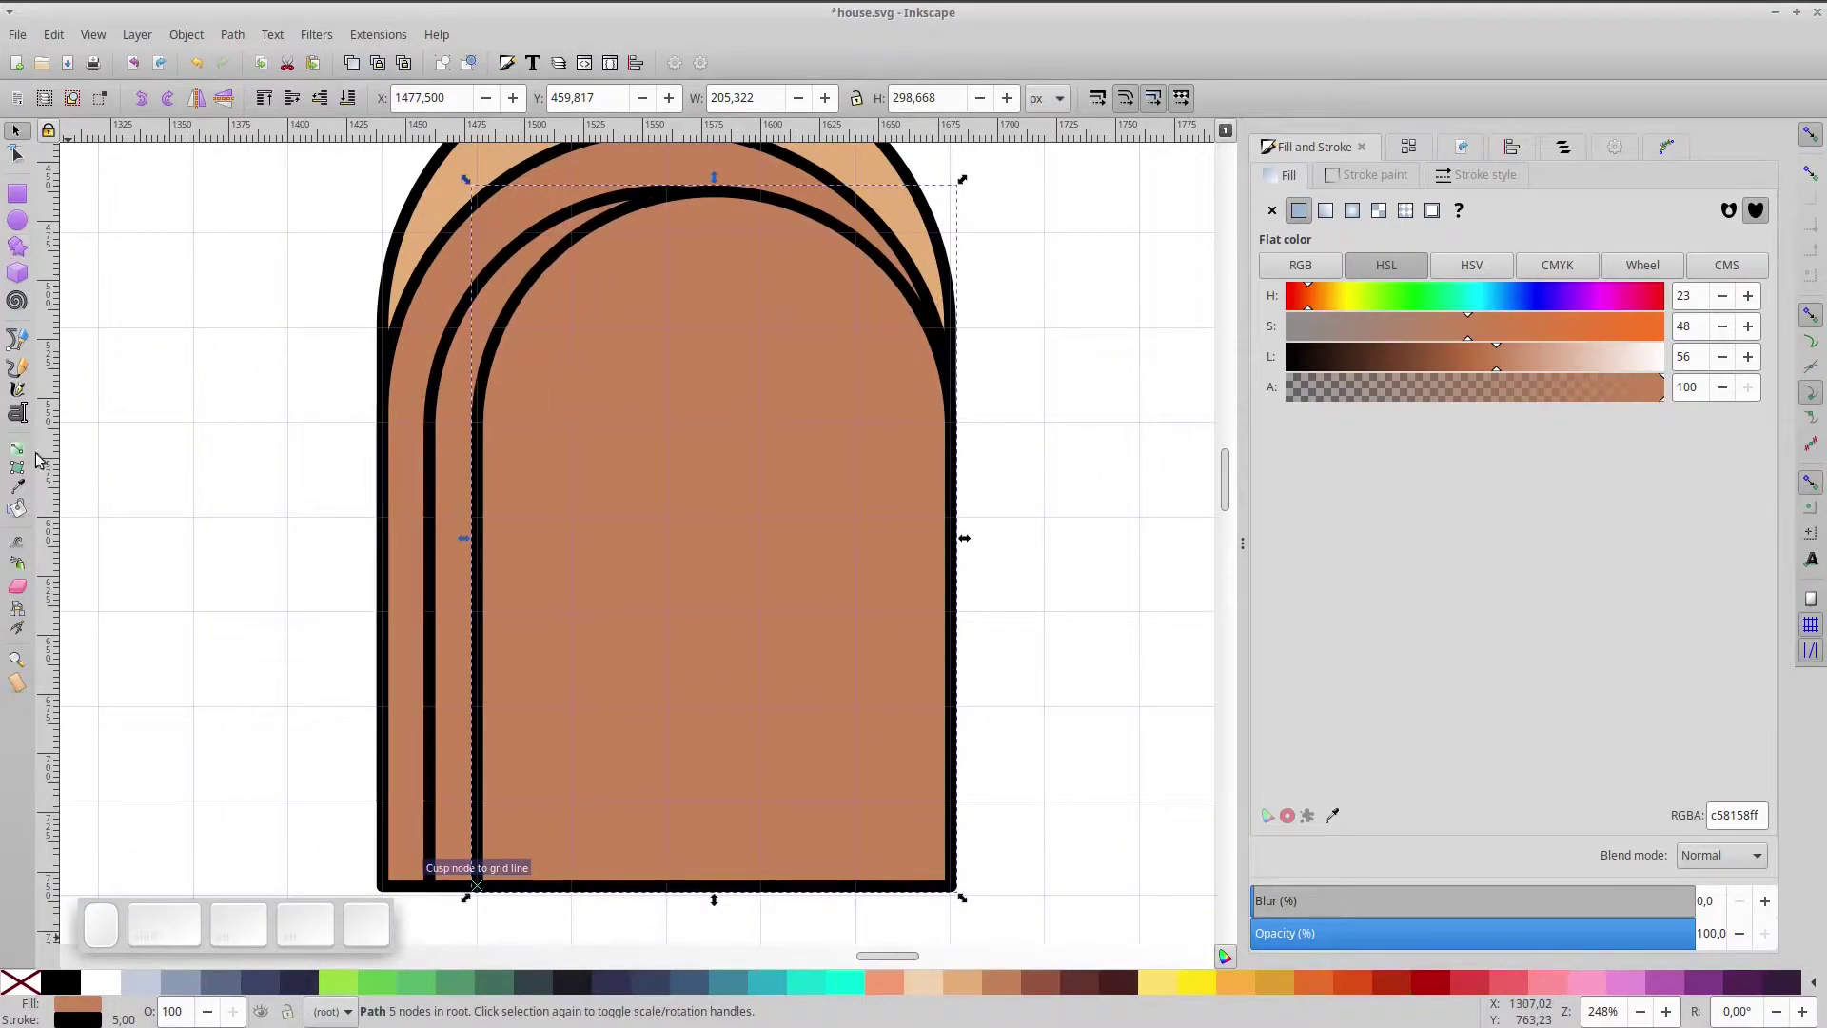
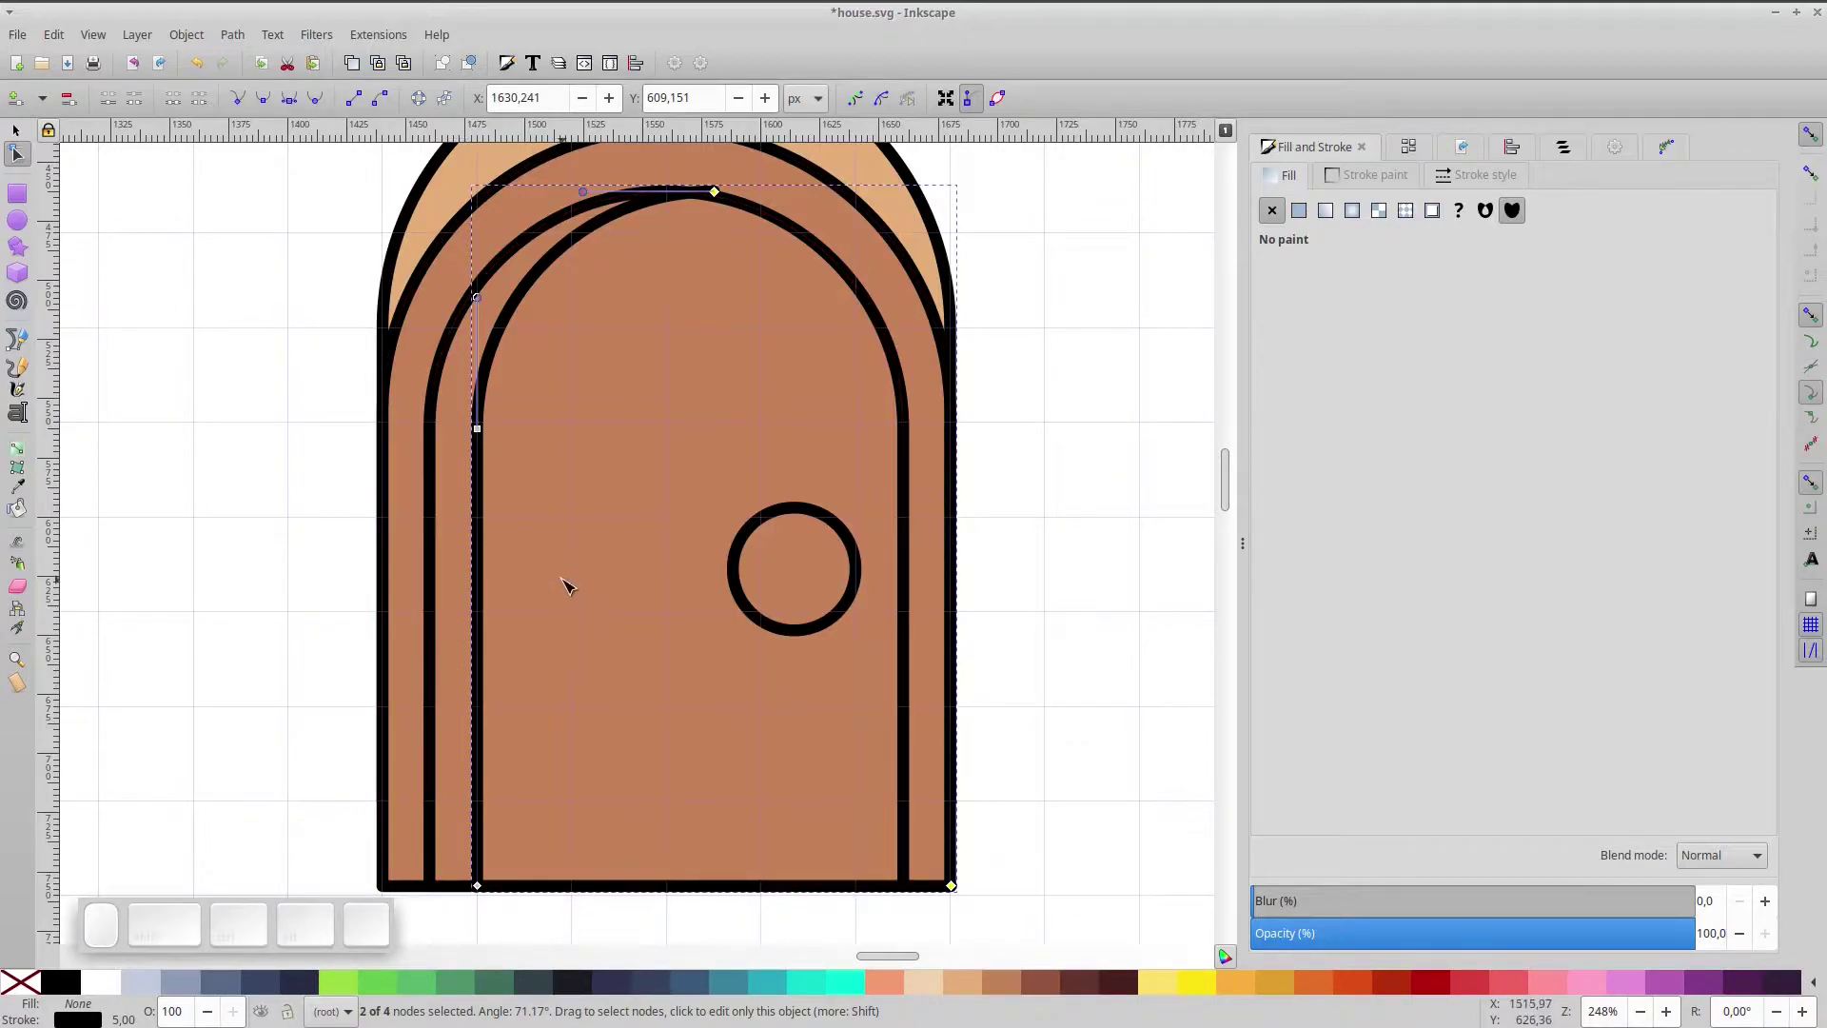
- Trim the copy to one vertical line and give it a dark brown stroke
key("Delete")
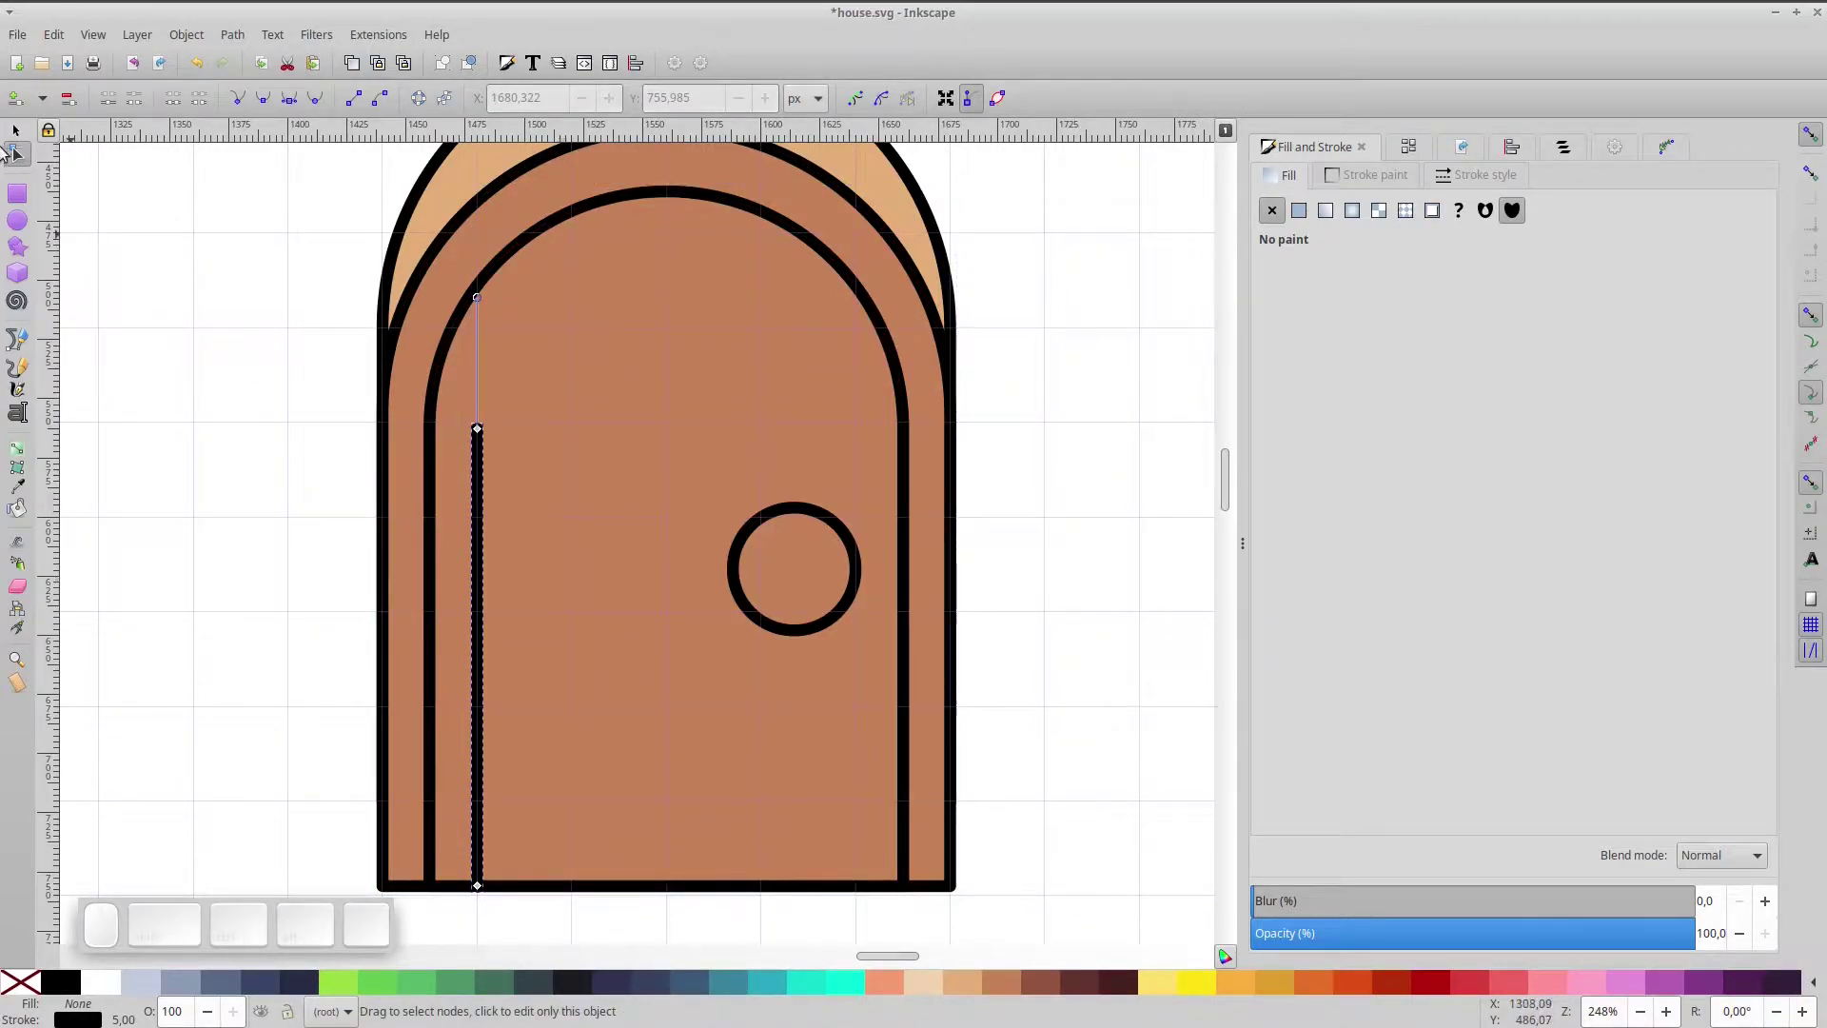
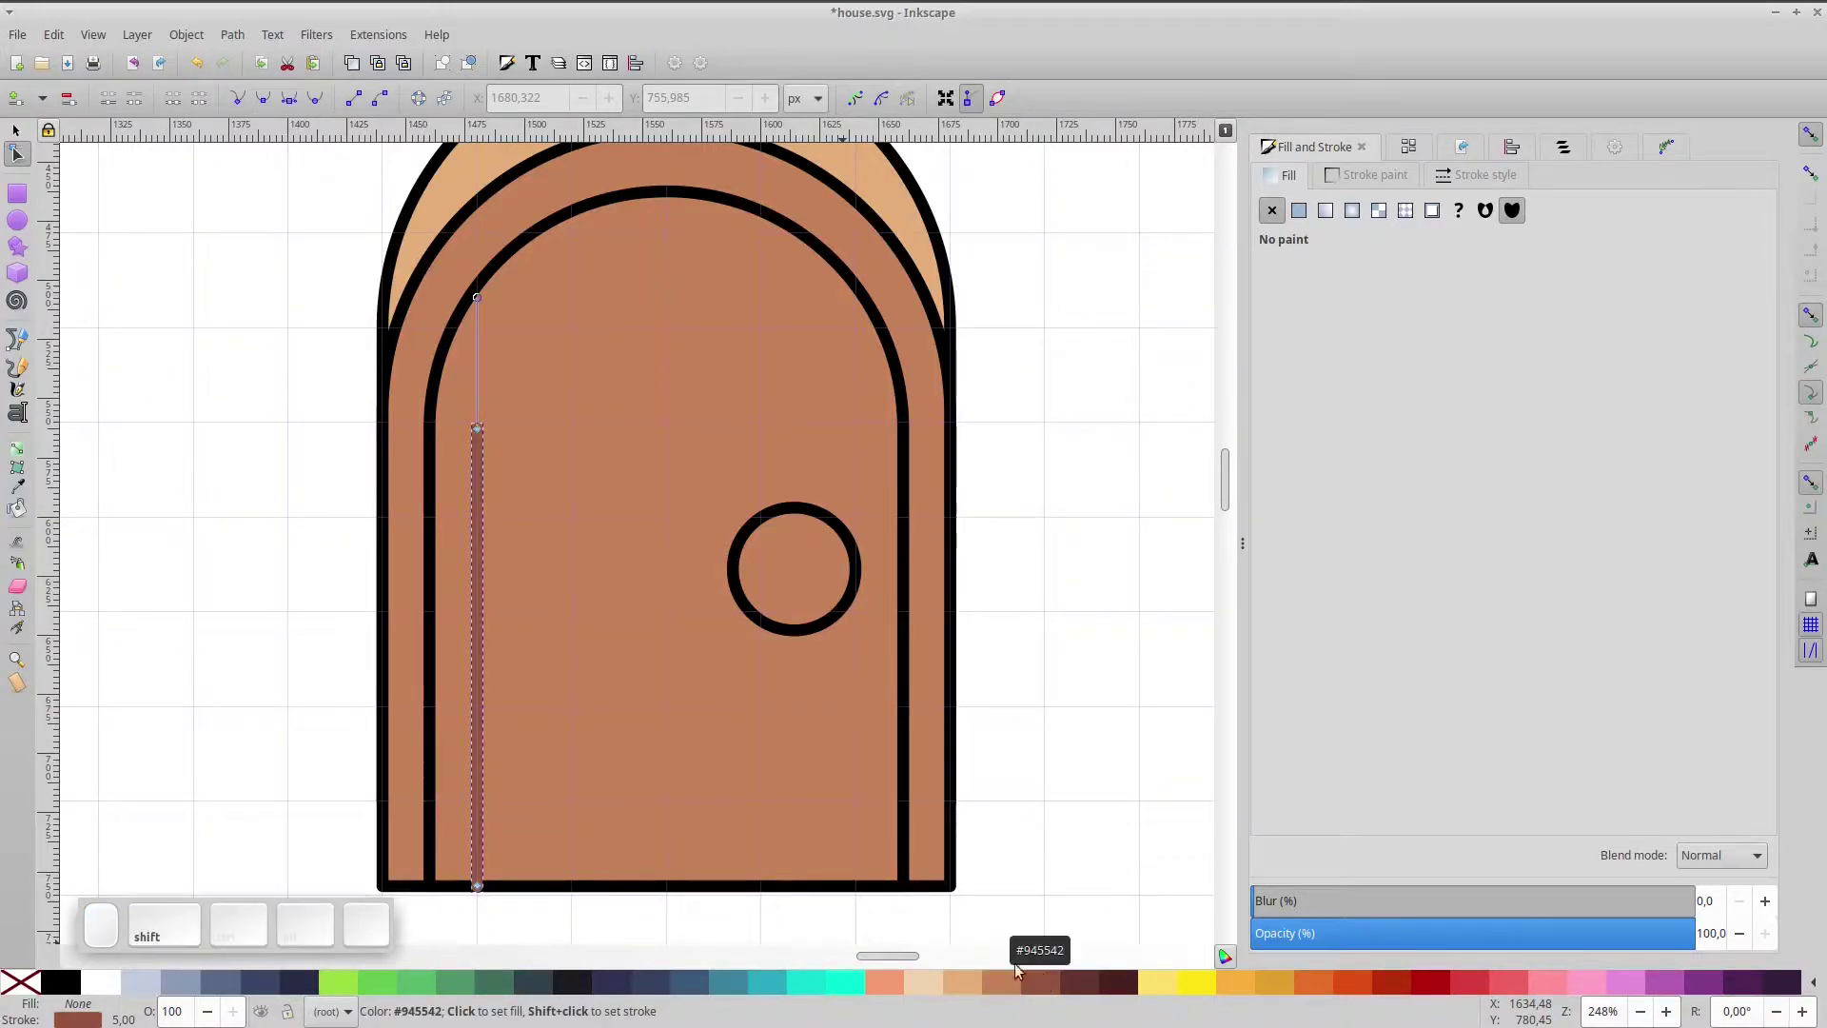
left_click(430, 374)
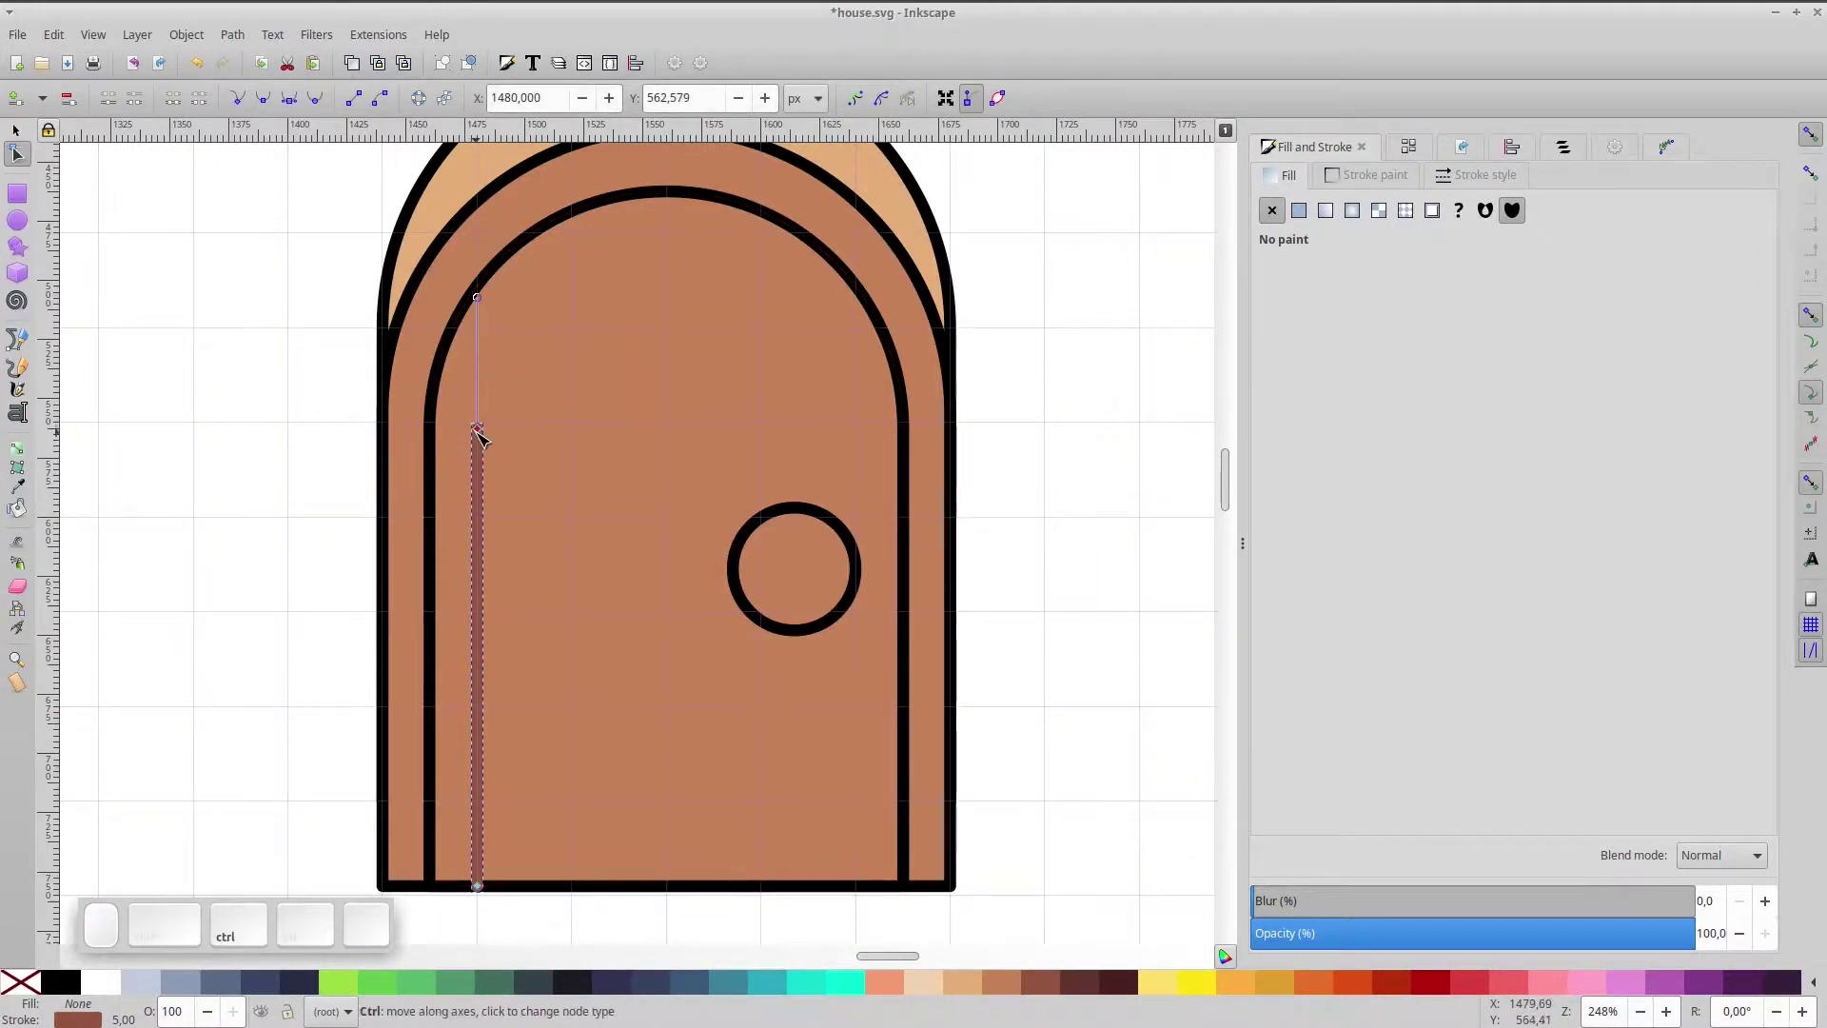
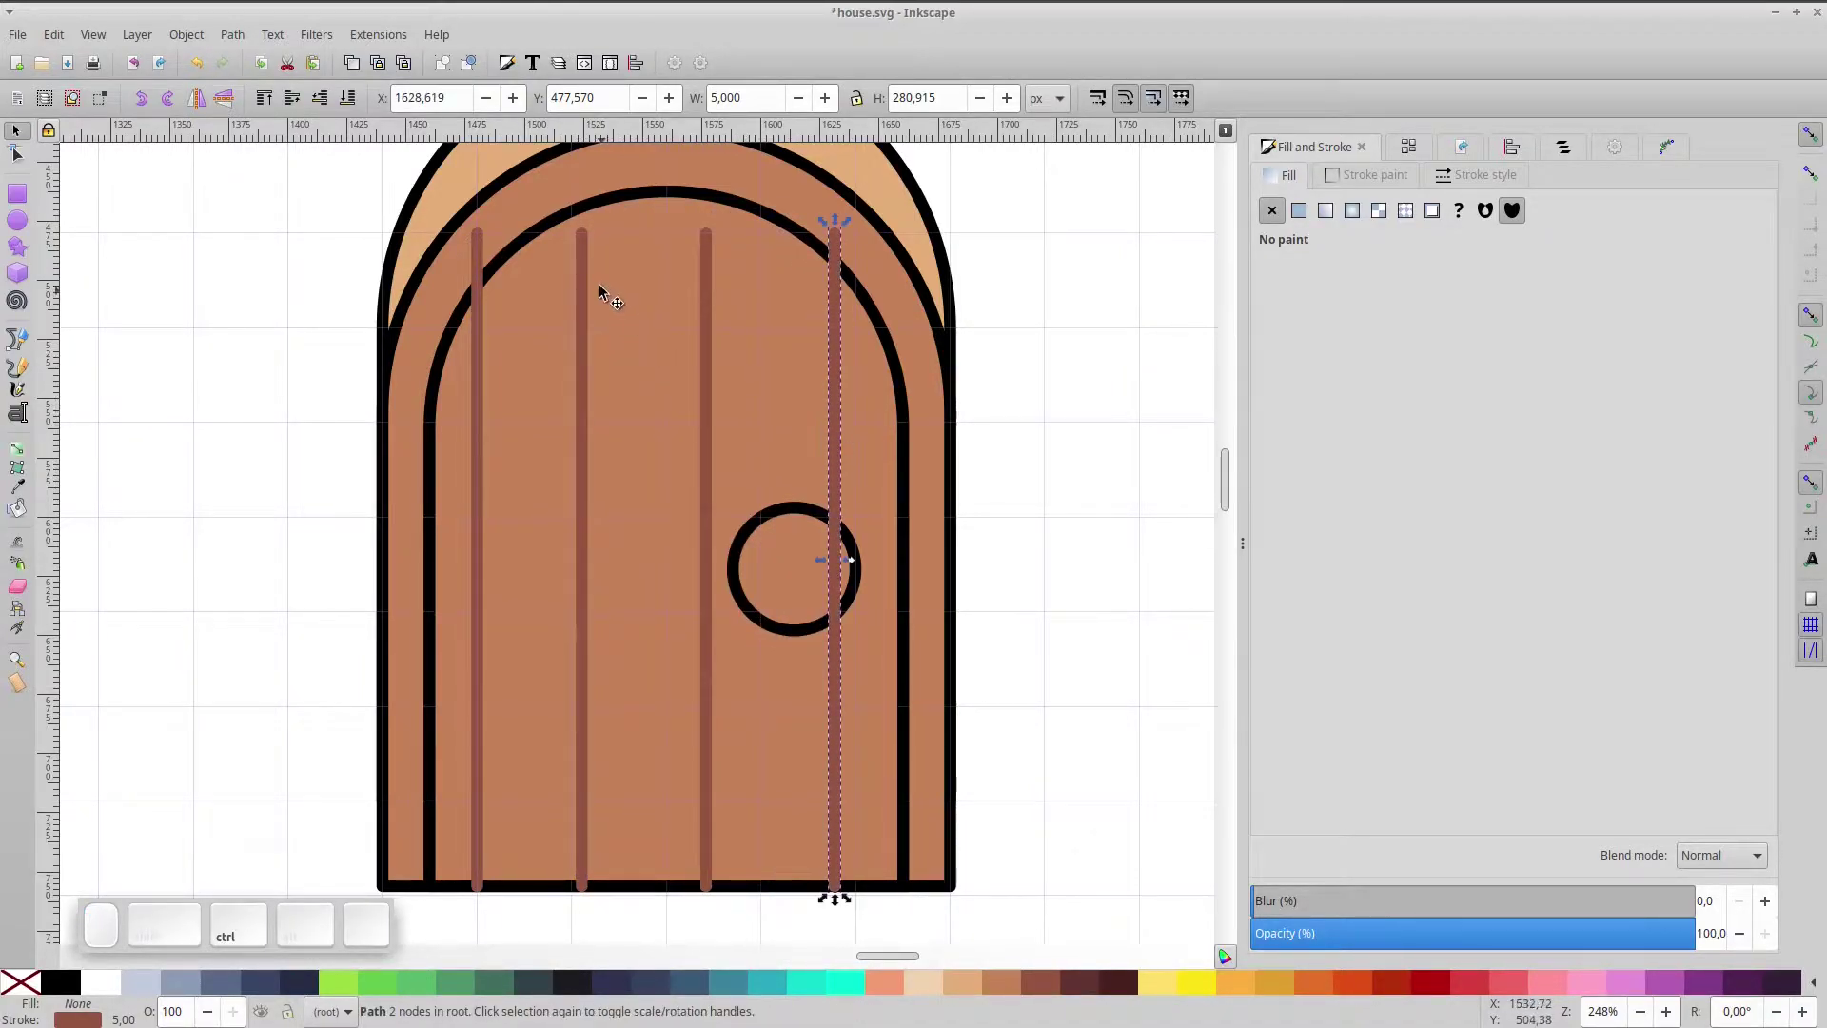
- Select all four plank lines and add extra nodes along them
left_click(589, 281)
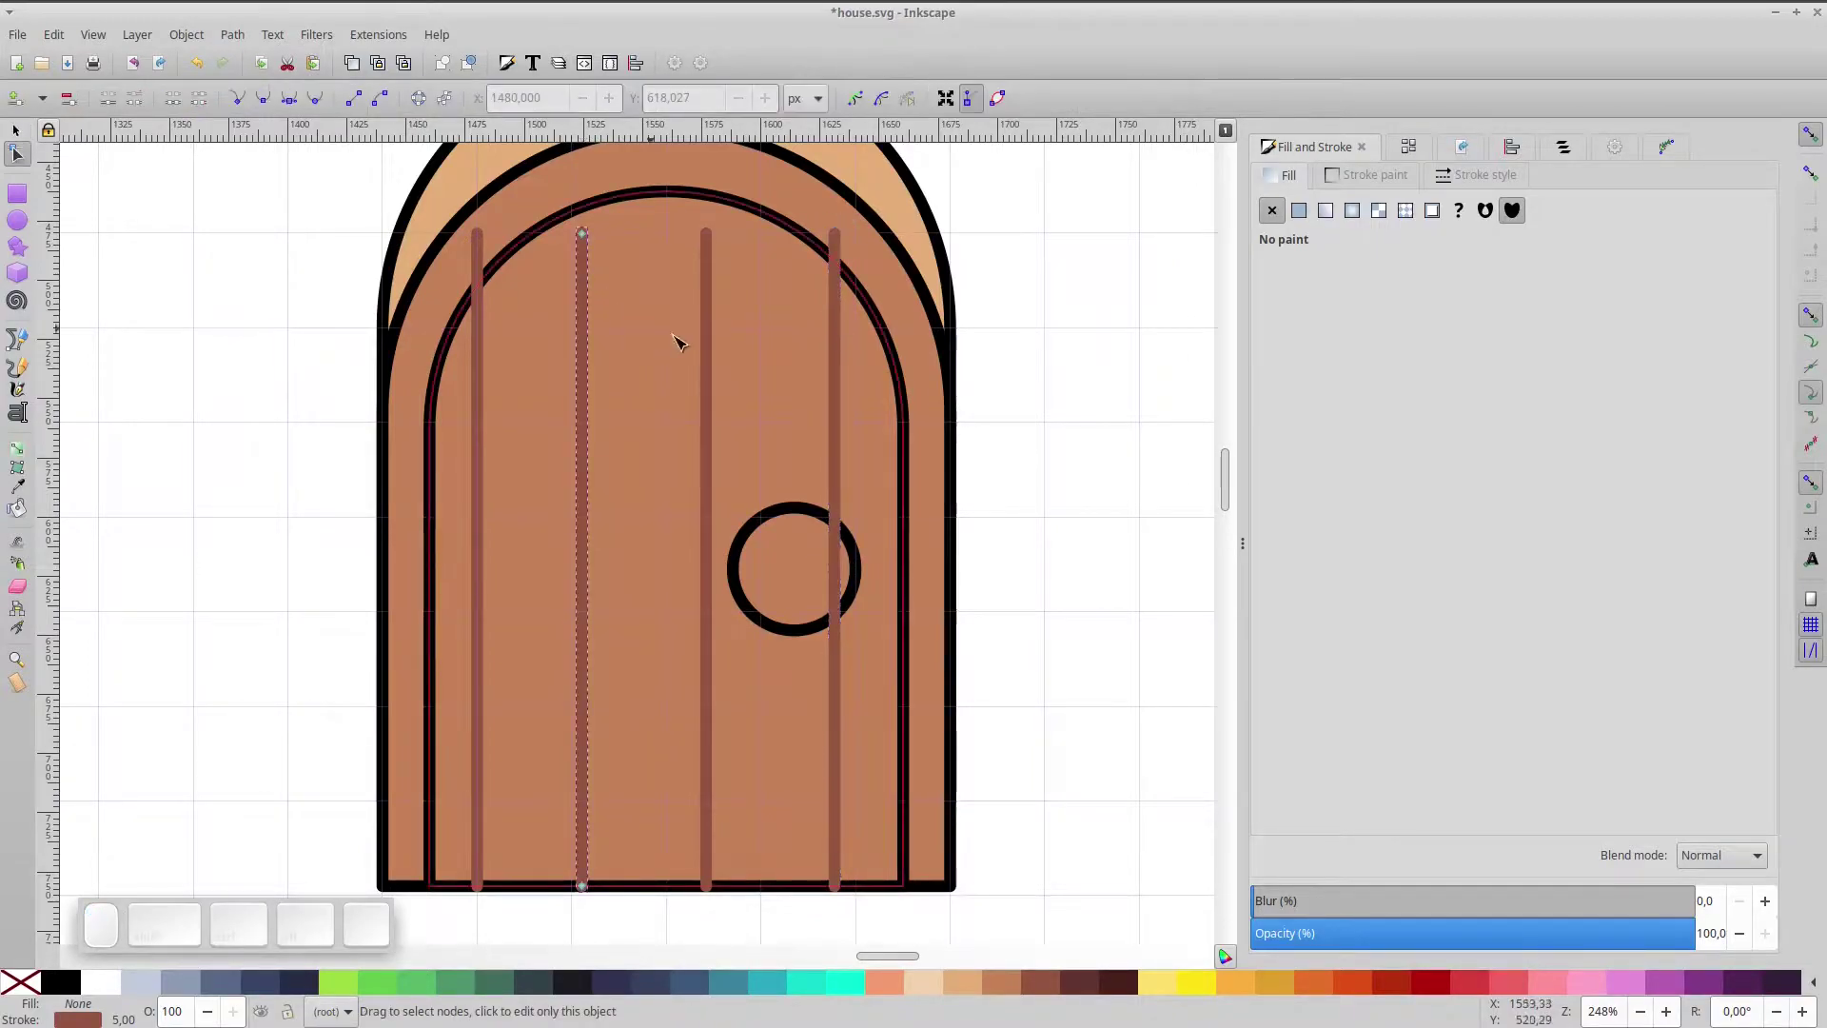
left_click(708, 345)
left_click(844, 380)
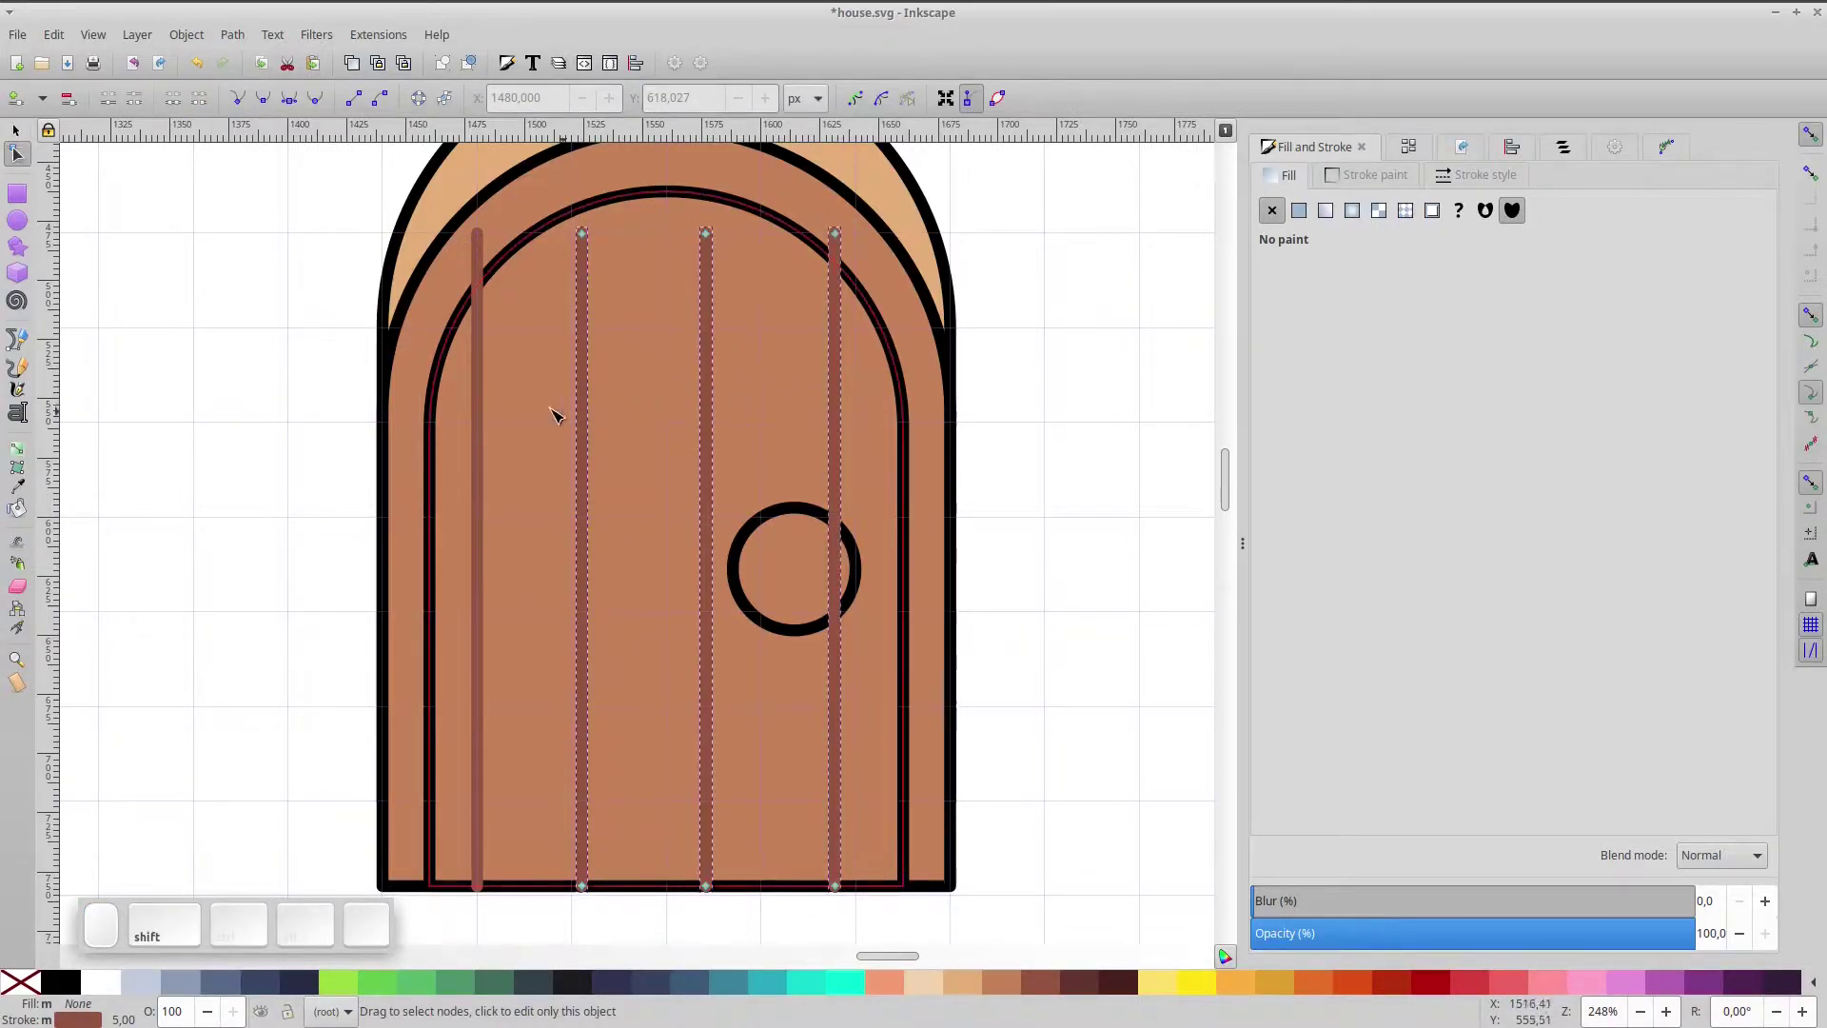
left_click(490, 377)
key("ctrl+a")
left_click(20, 104)
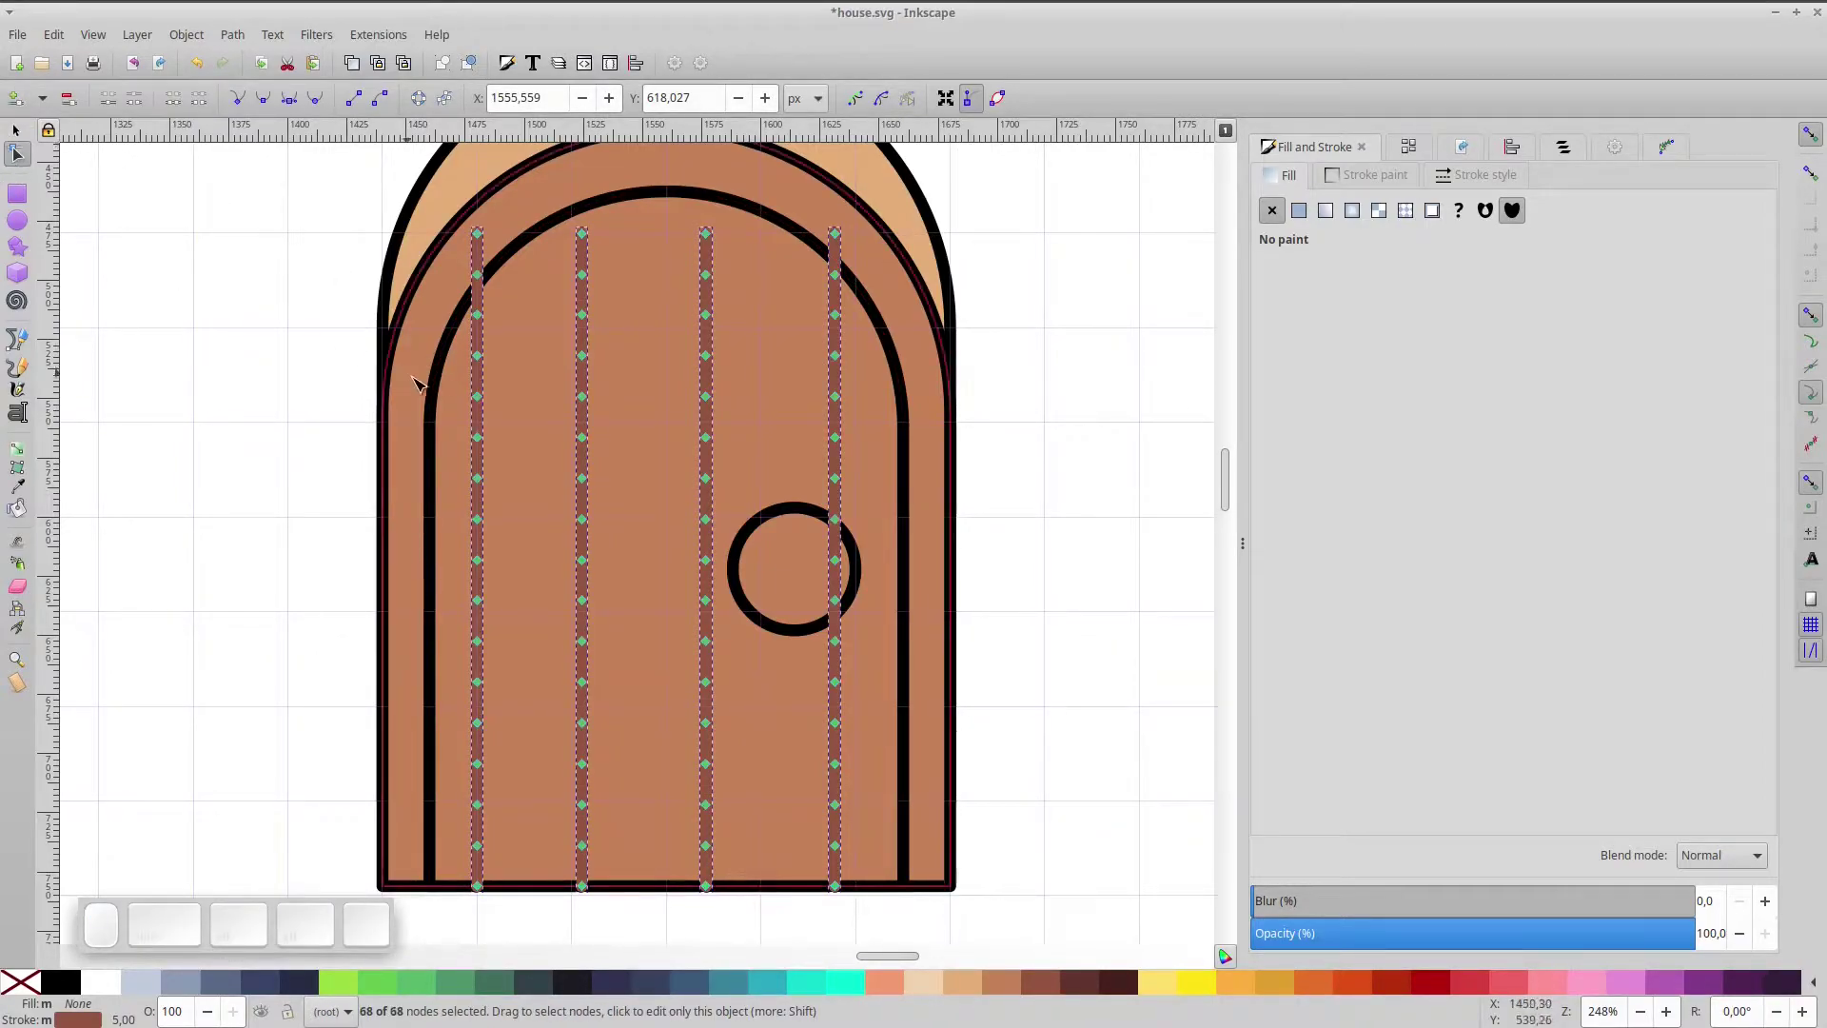
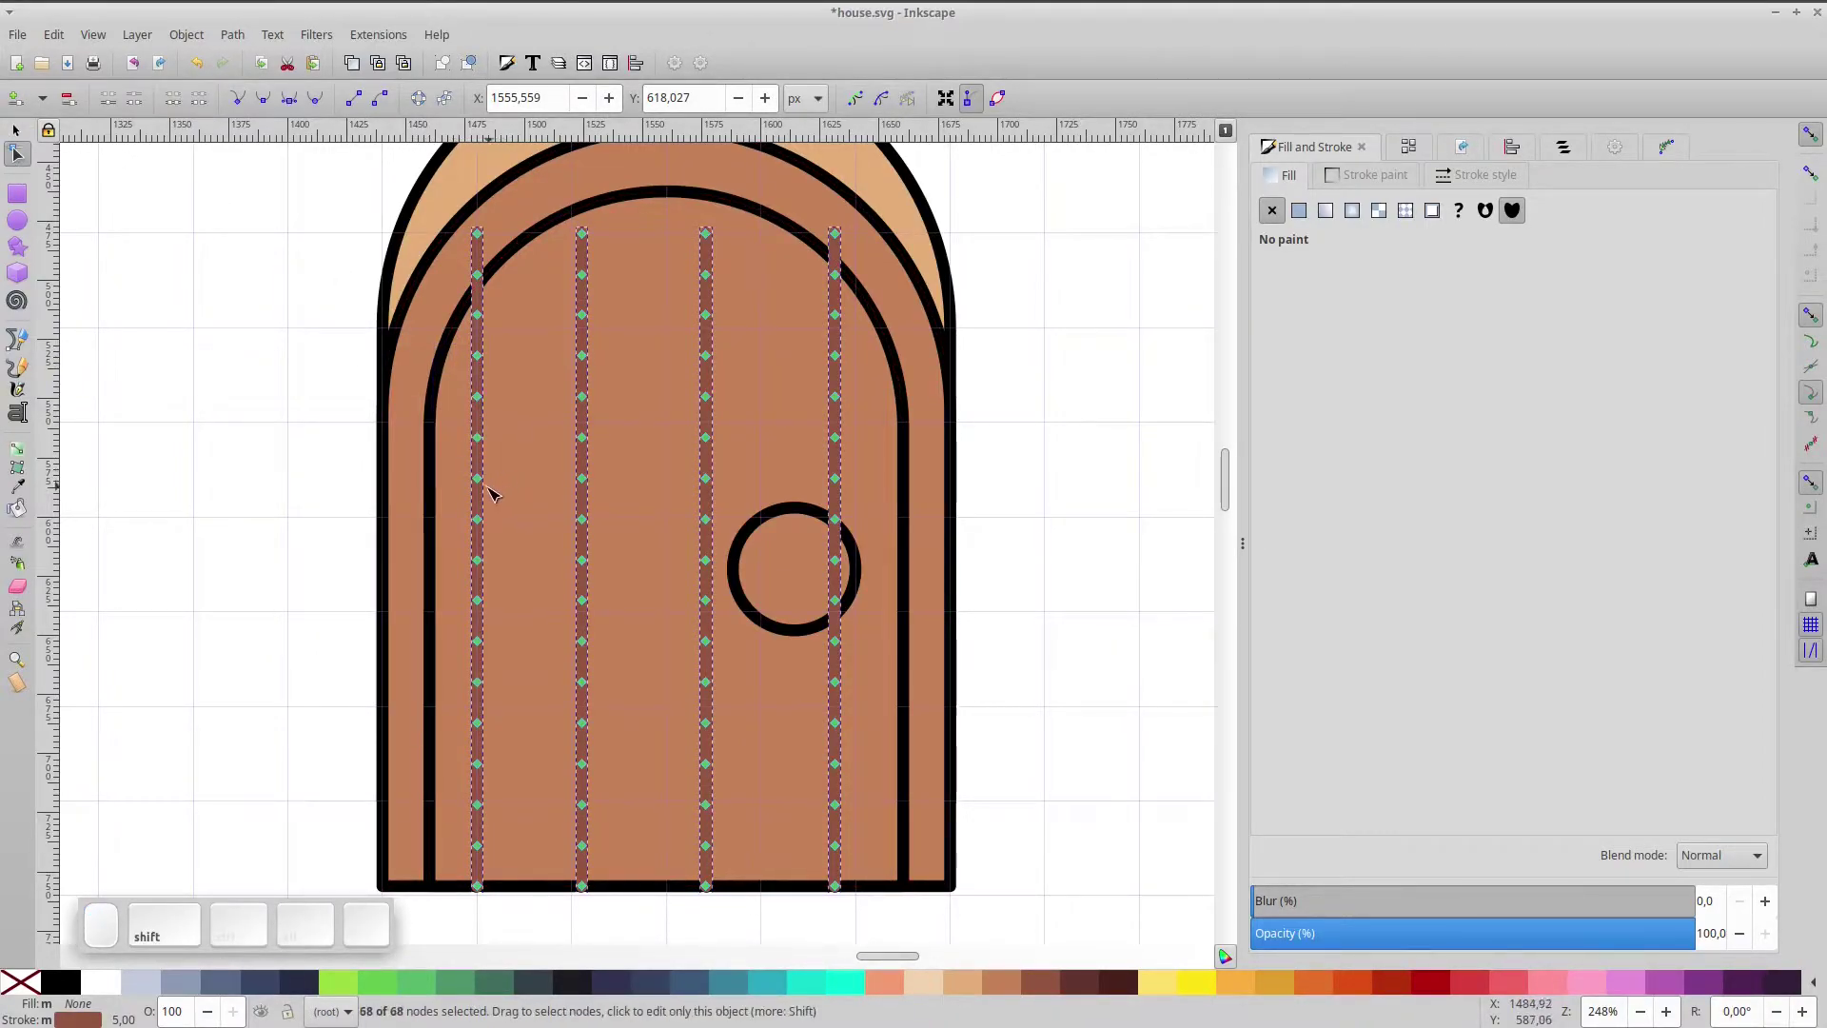
- Delete a segment of the leftmost plank line to break it into separate strokes
left_click(471, 582)
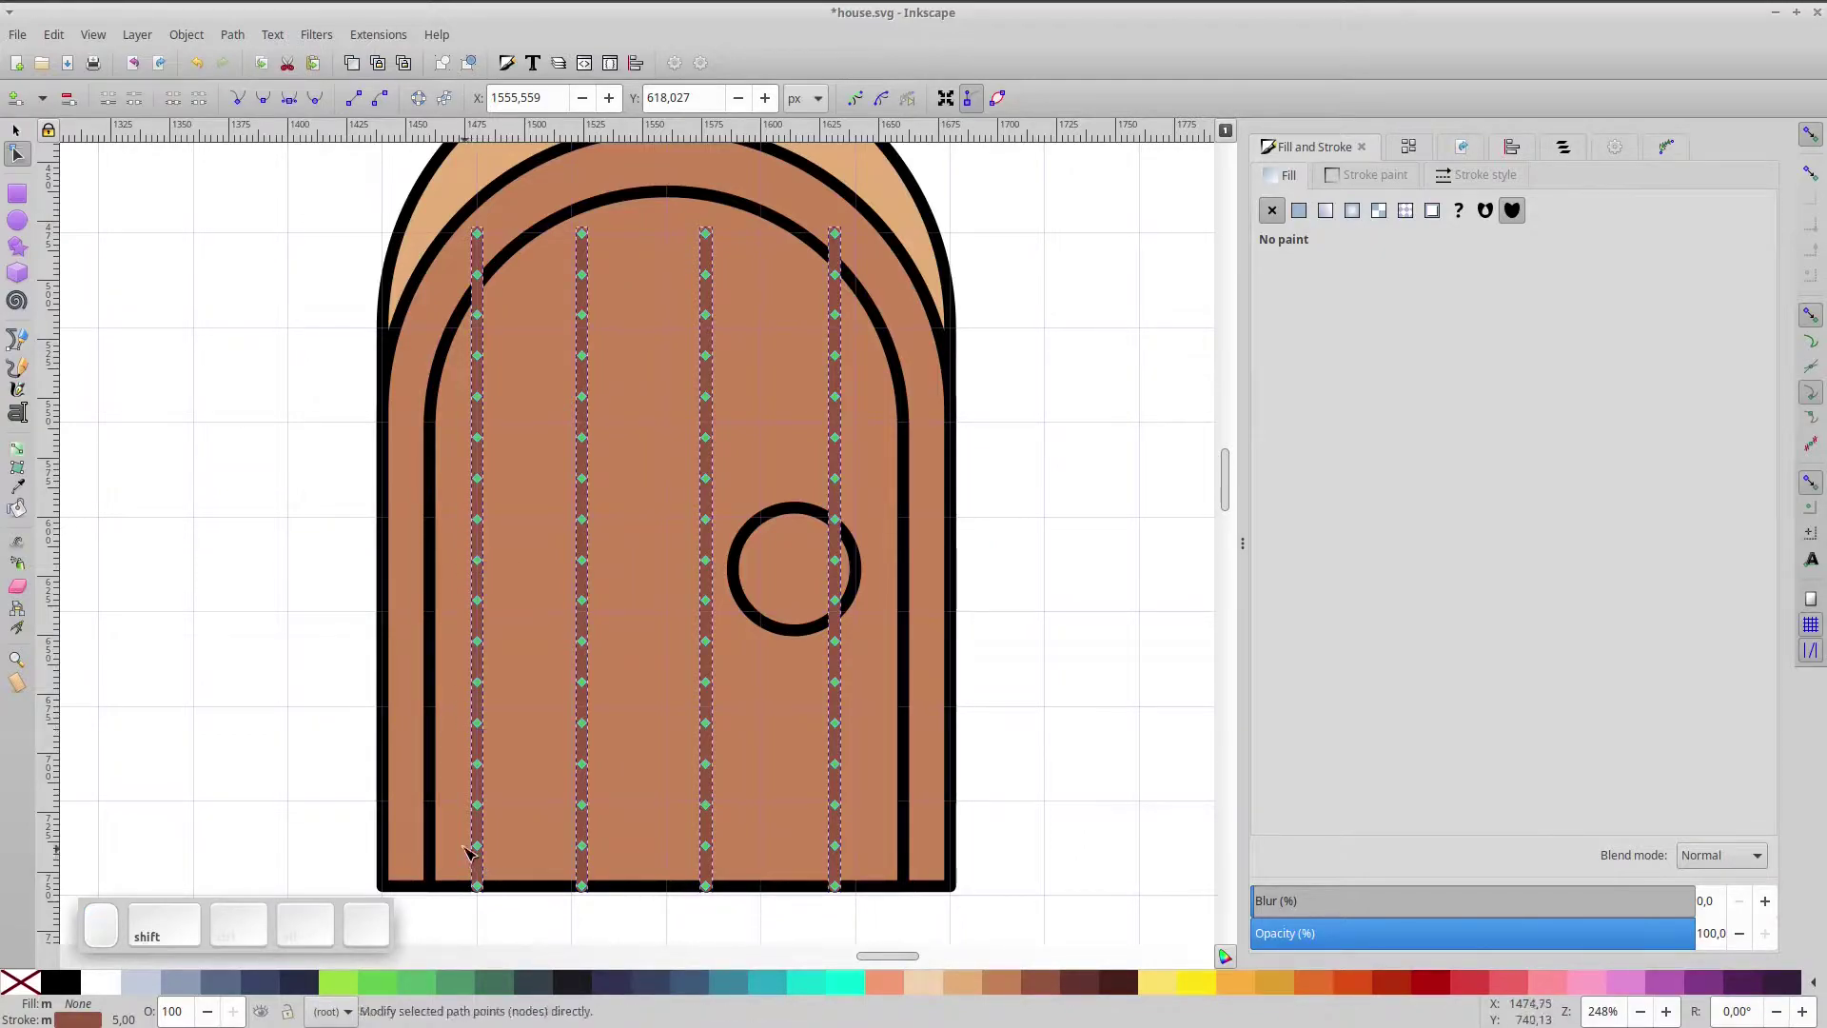
left_click(462, 843)
left_click(208, 99)
key("ctrl+y")
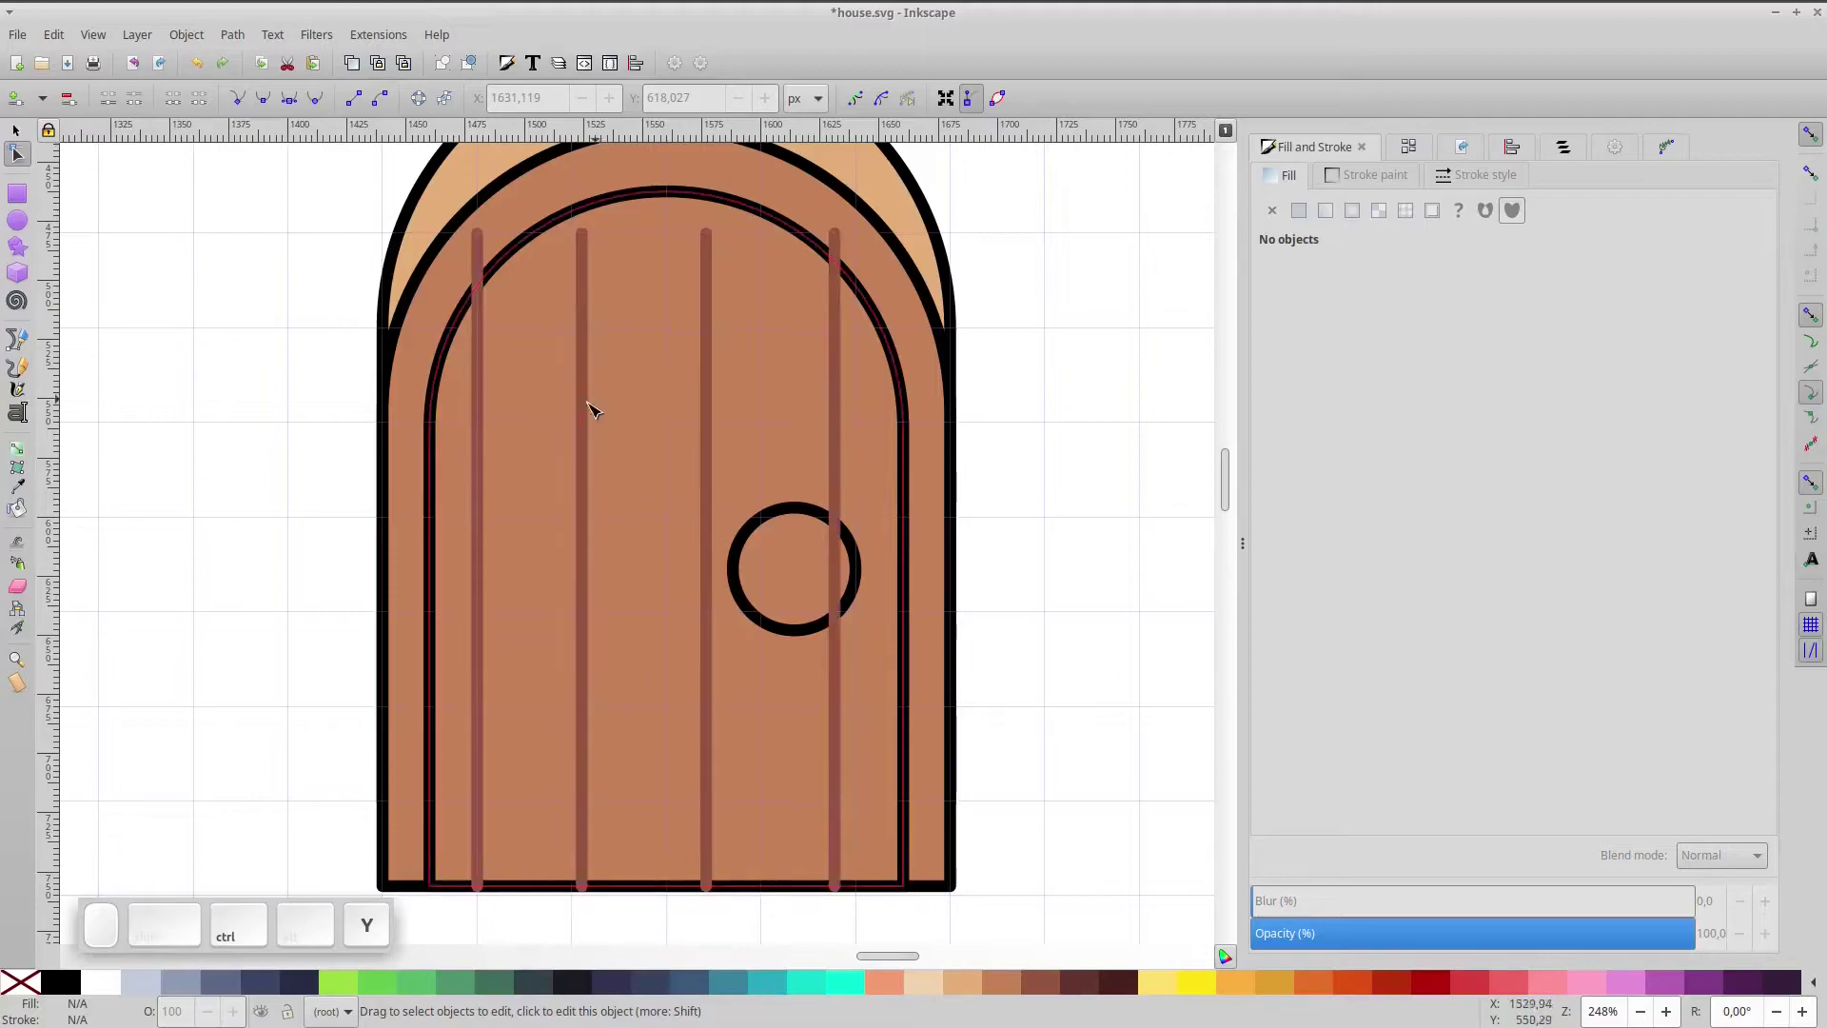
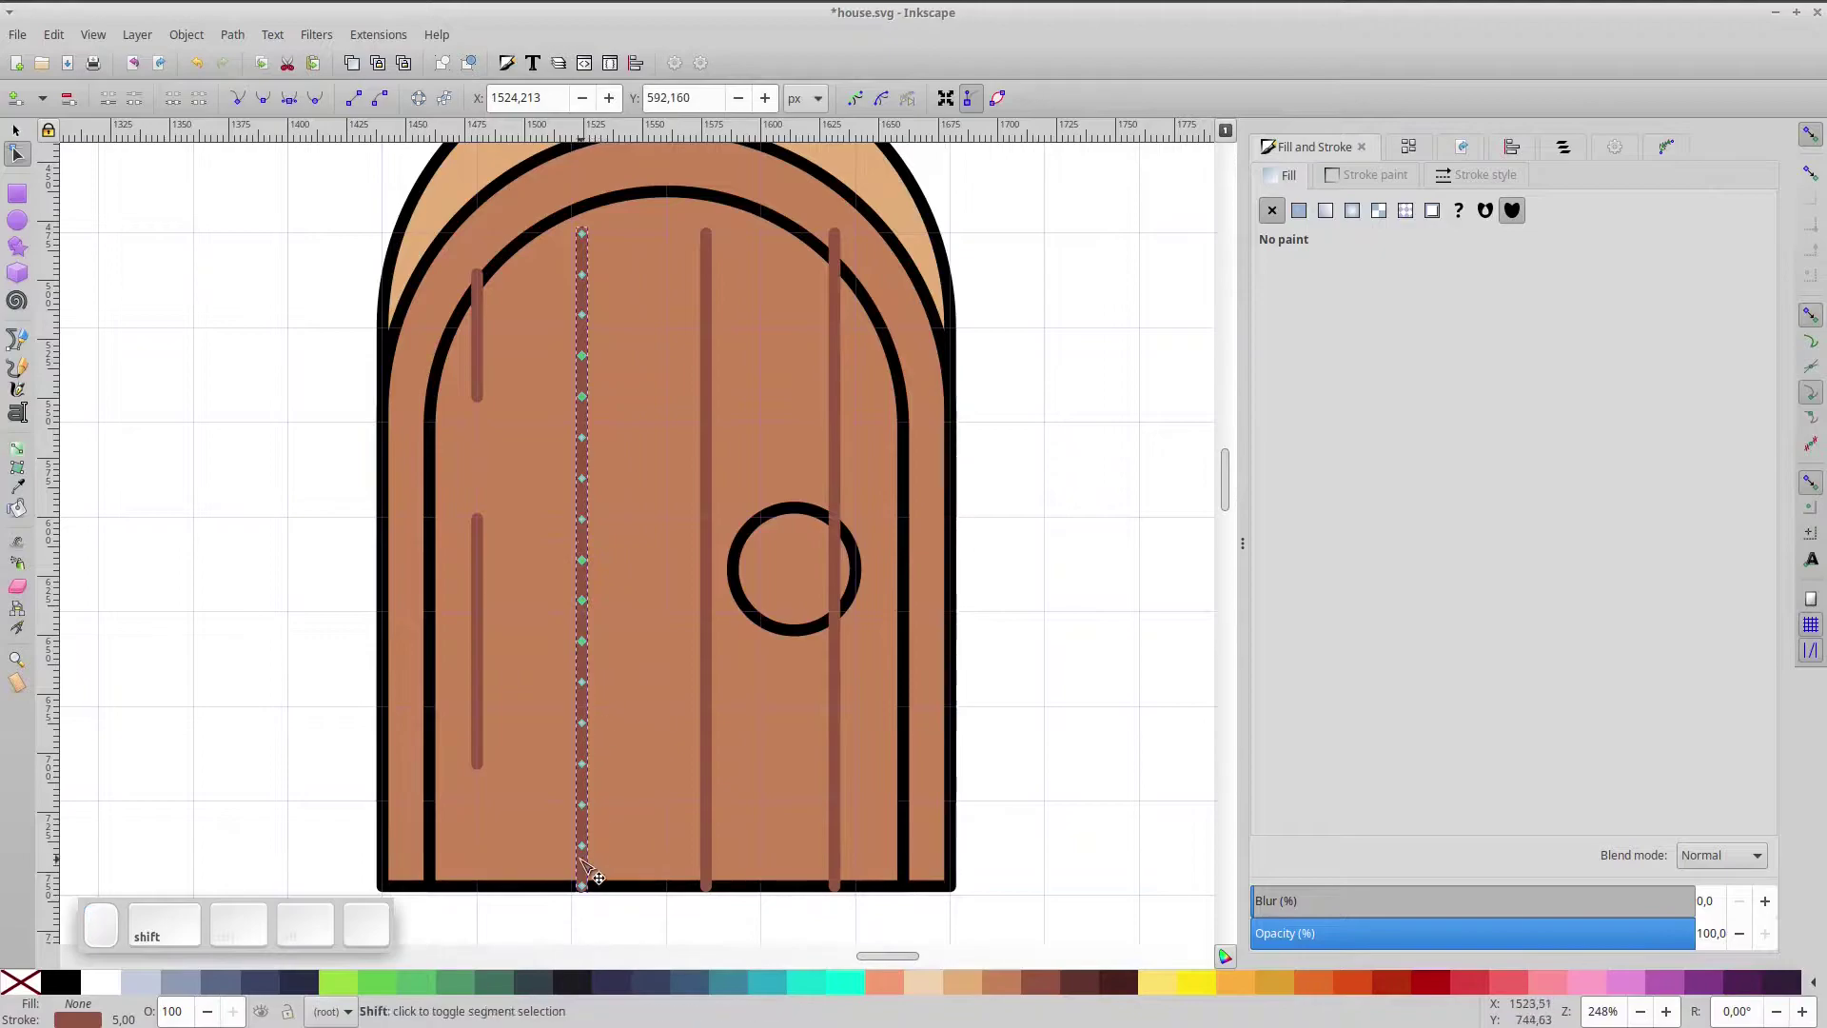
- Break the second plank line into shorter pieces
left_click(570, 800)
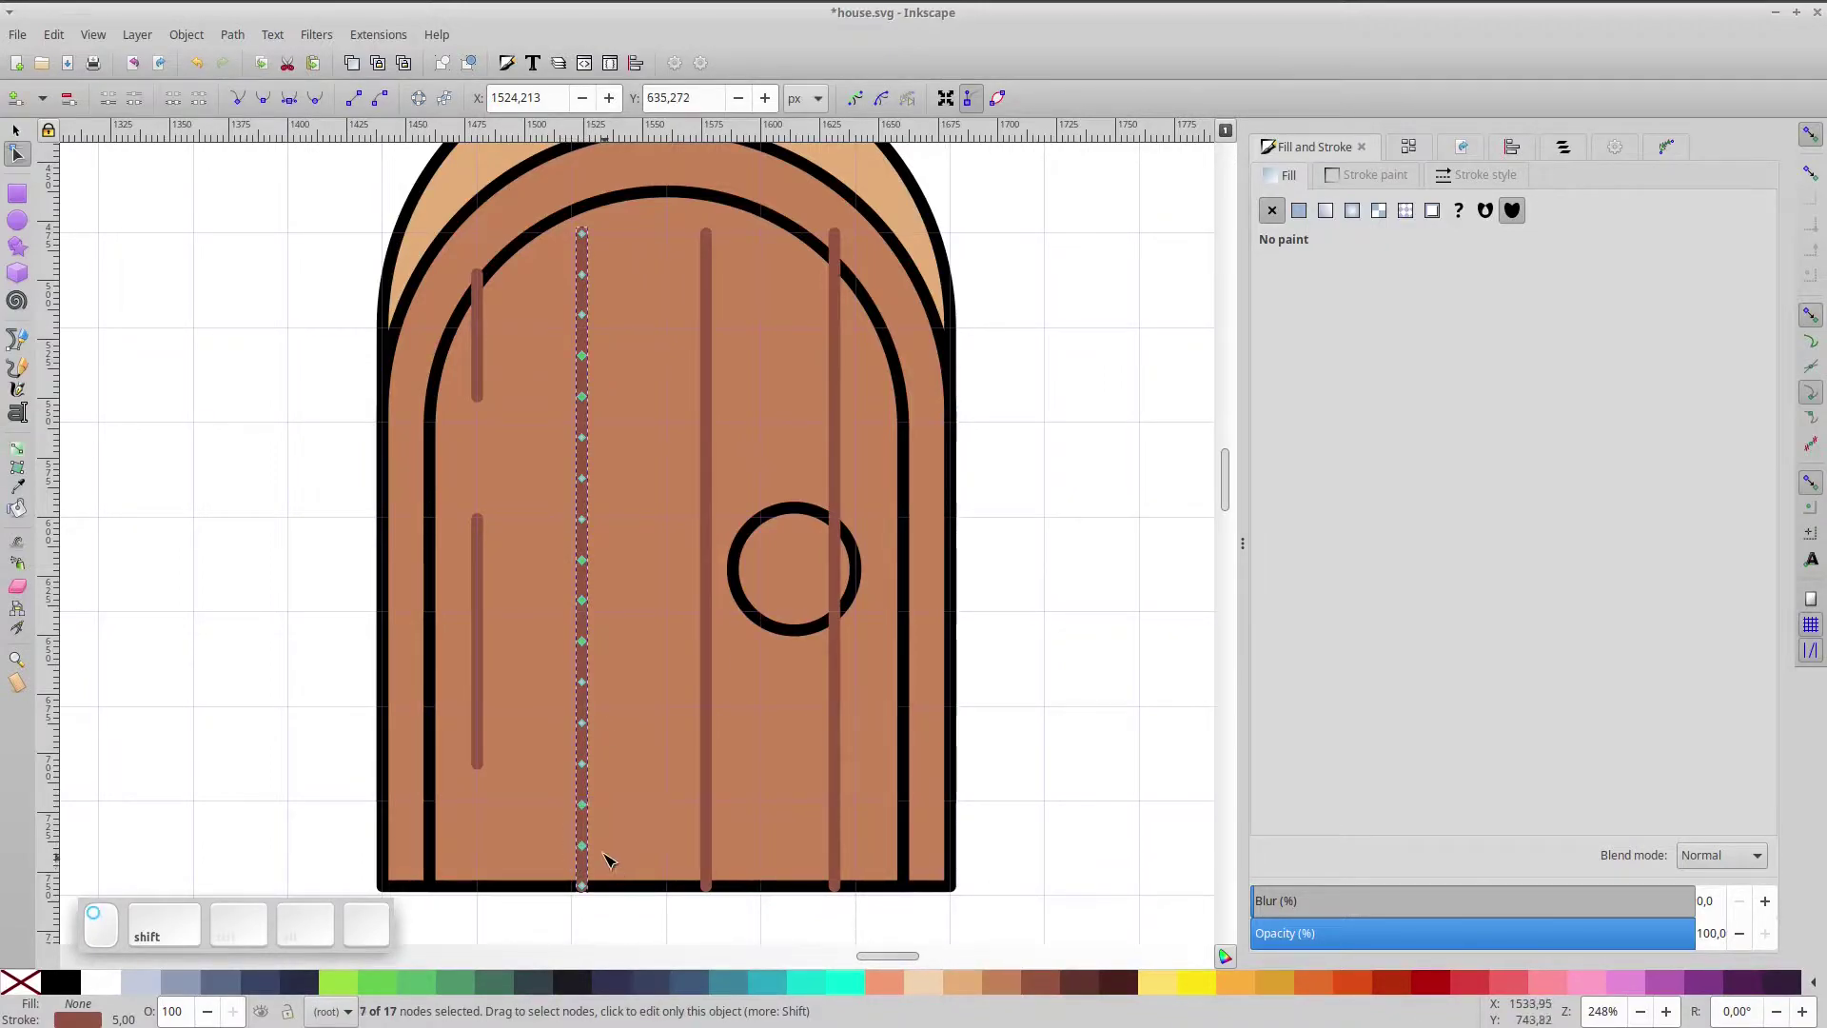
left_click(203, 100)
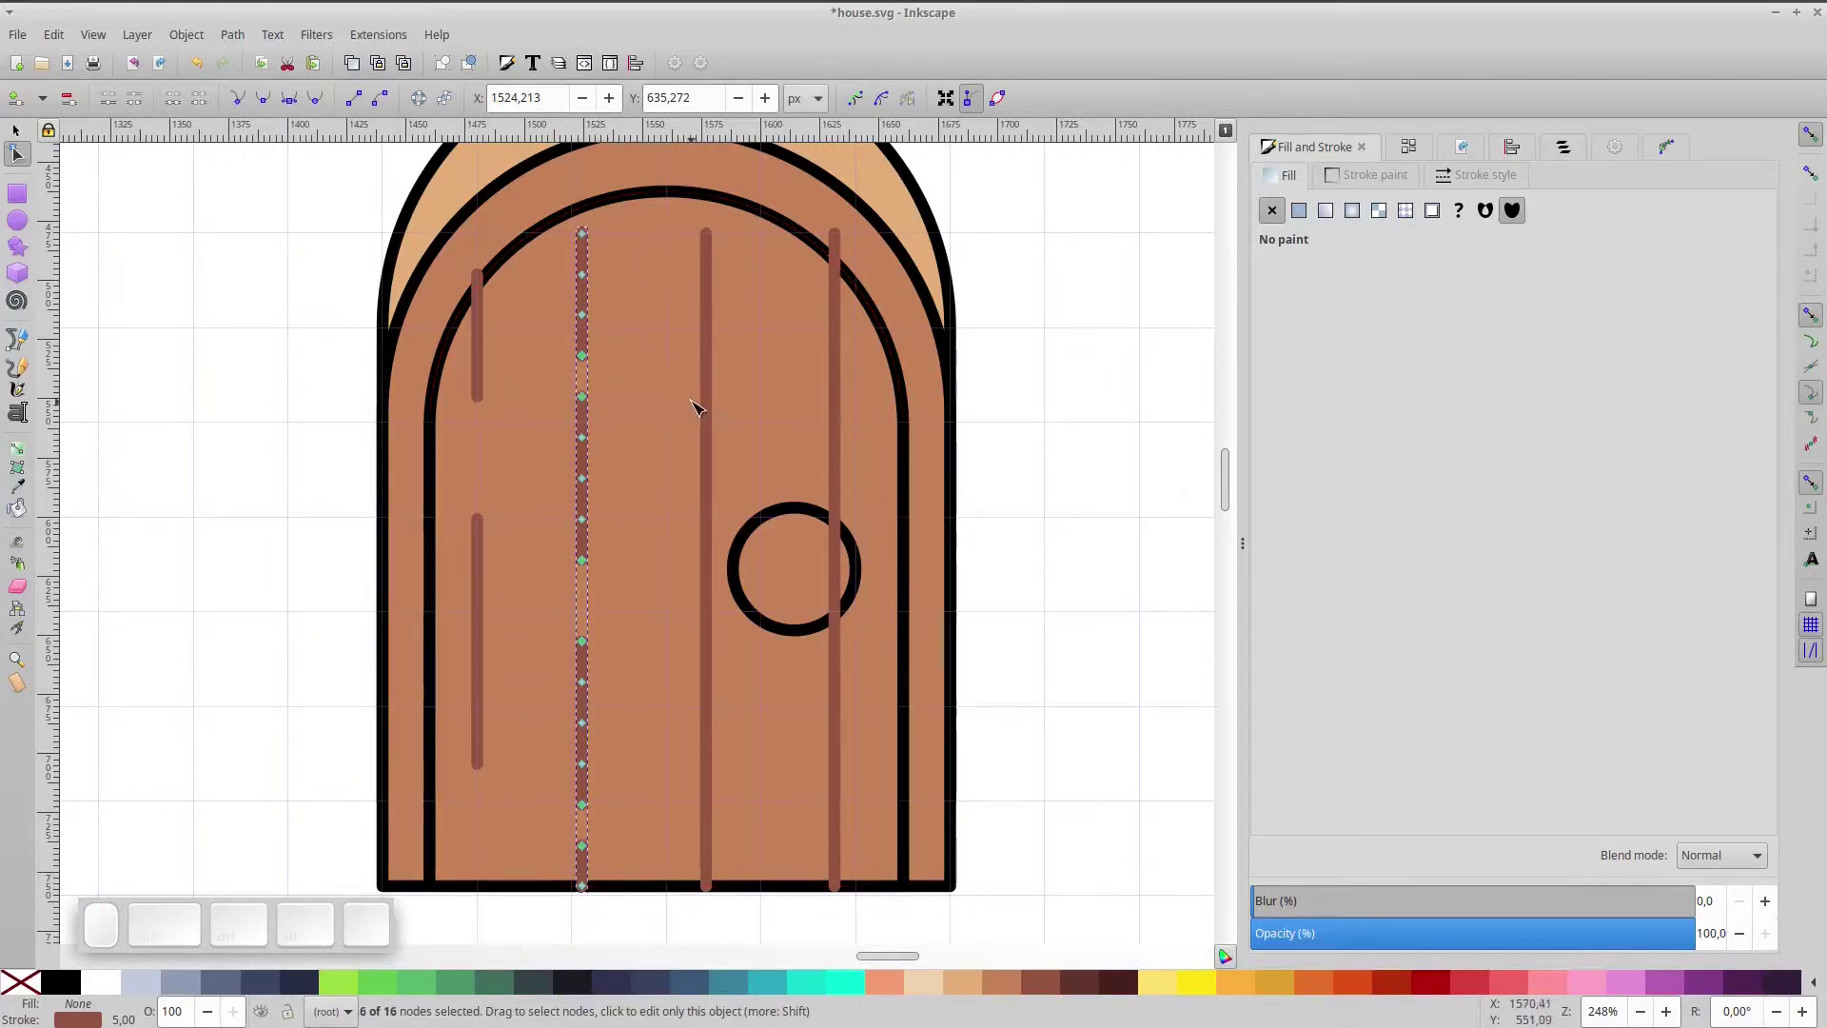
left_click(704, 399)
left_click(668, 210)
key("shift+Up")
- Cut a gap into the third plank line
left_click(668, 264)
left_click_drag(689, 717, 734, 792)
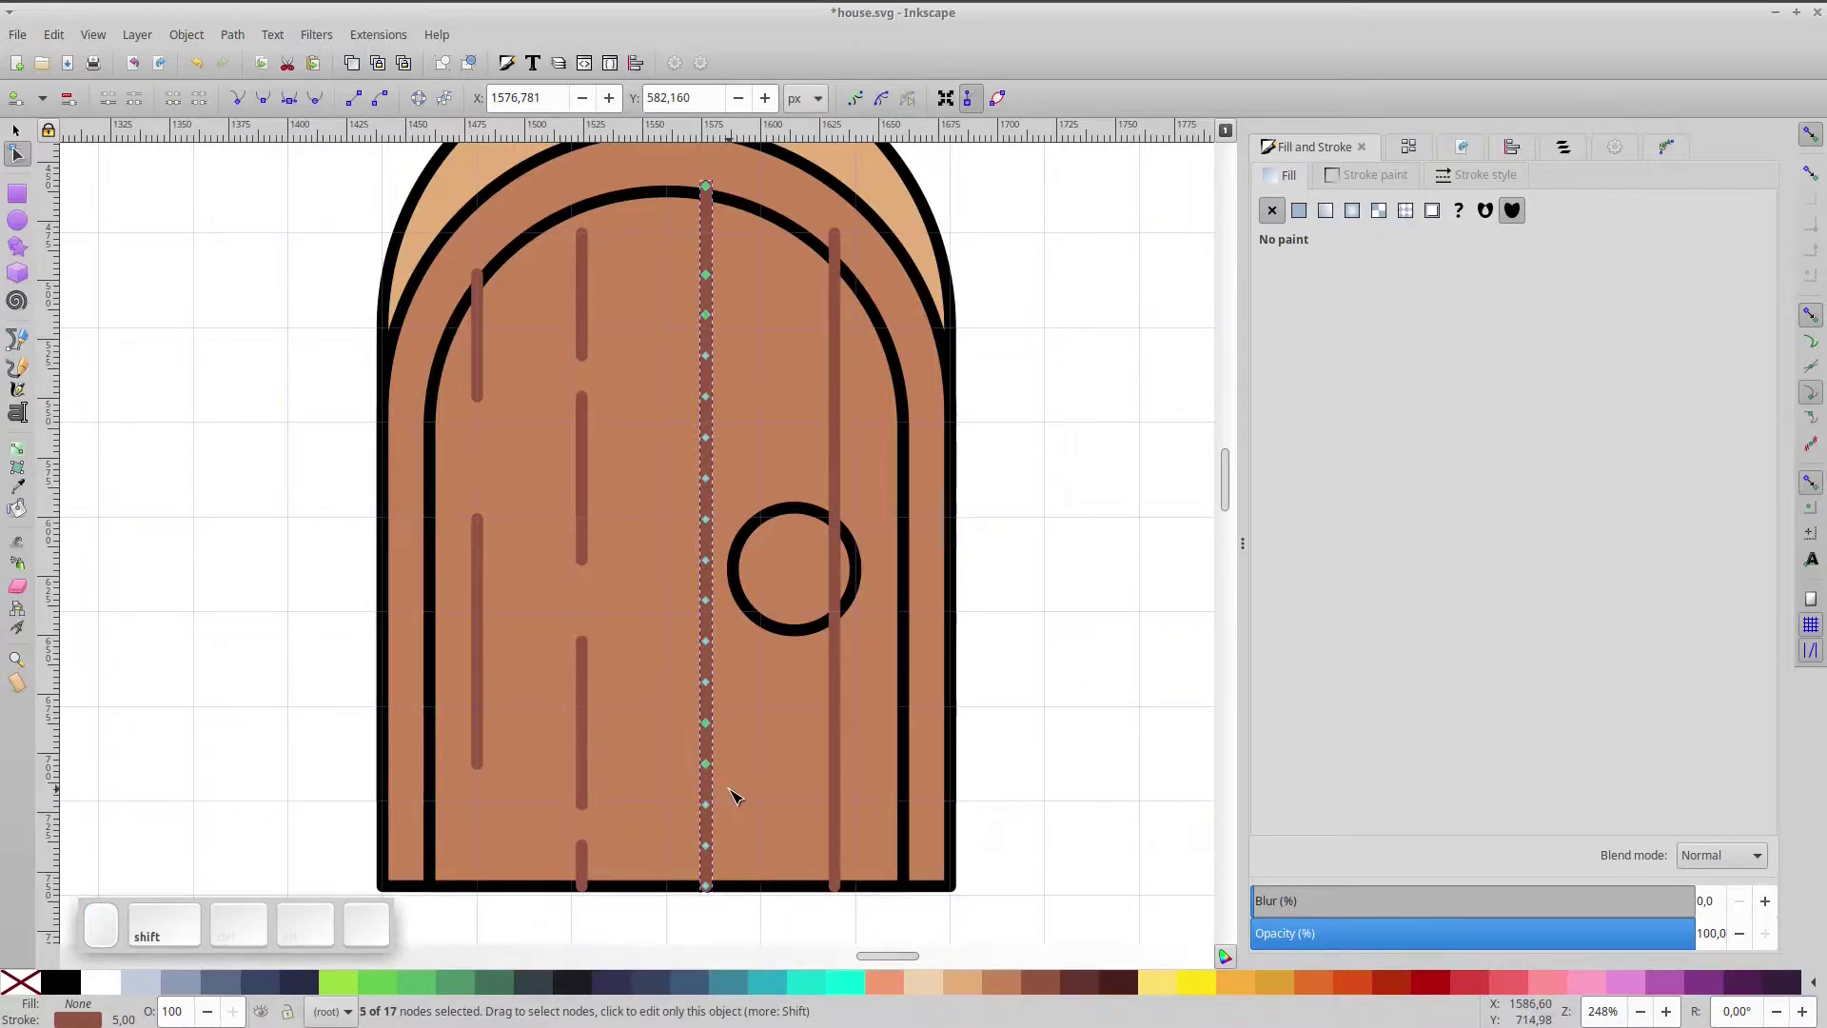
left_click(203, 105)
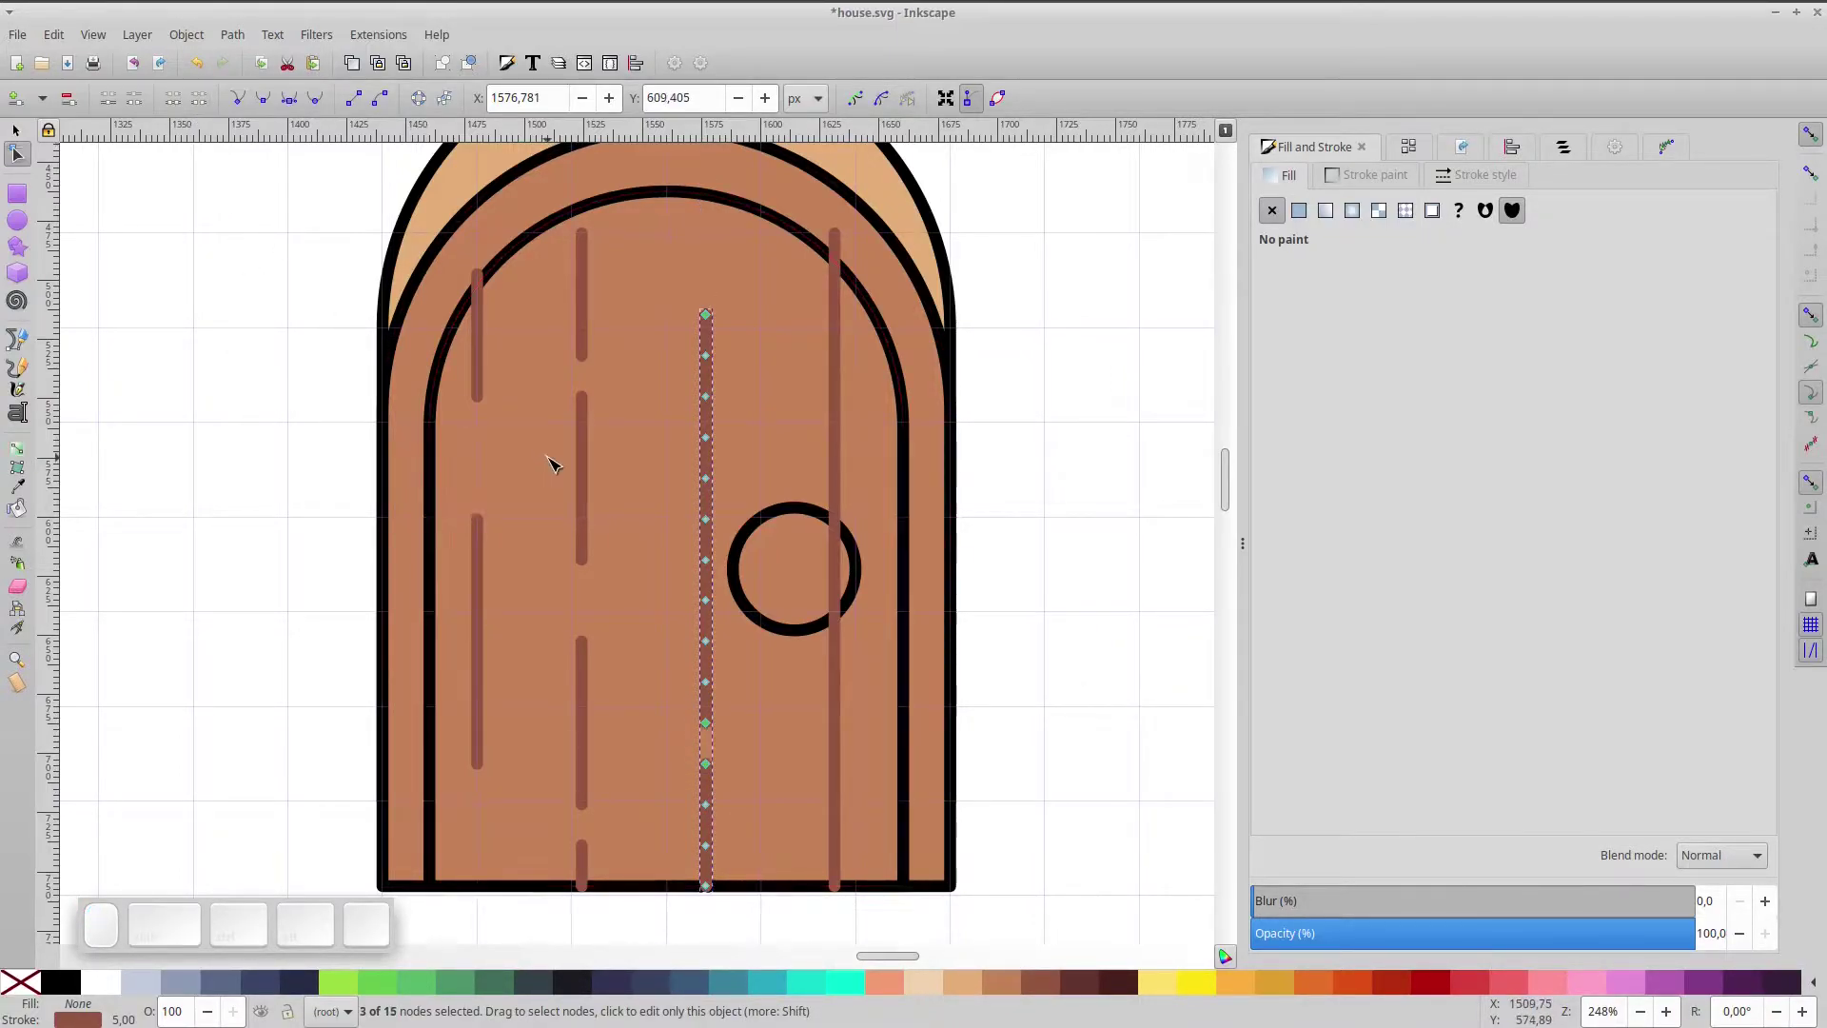
key("ctrl+y")
- Select runs along the middle plank and remove the right plank segment crossing the knob
left_click(672, 257)
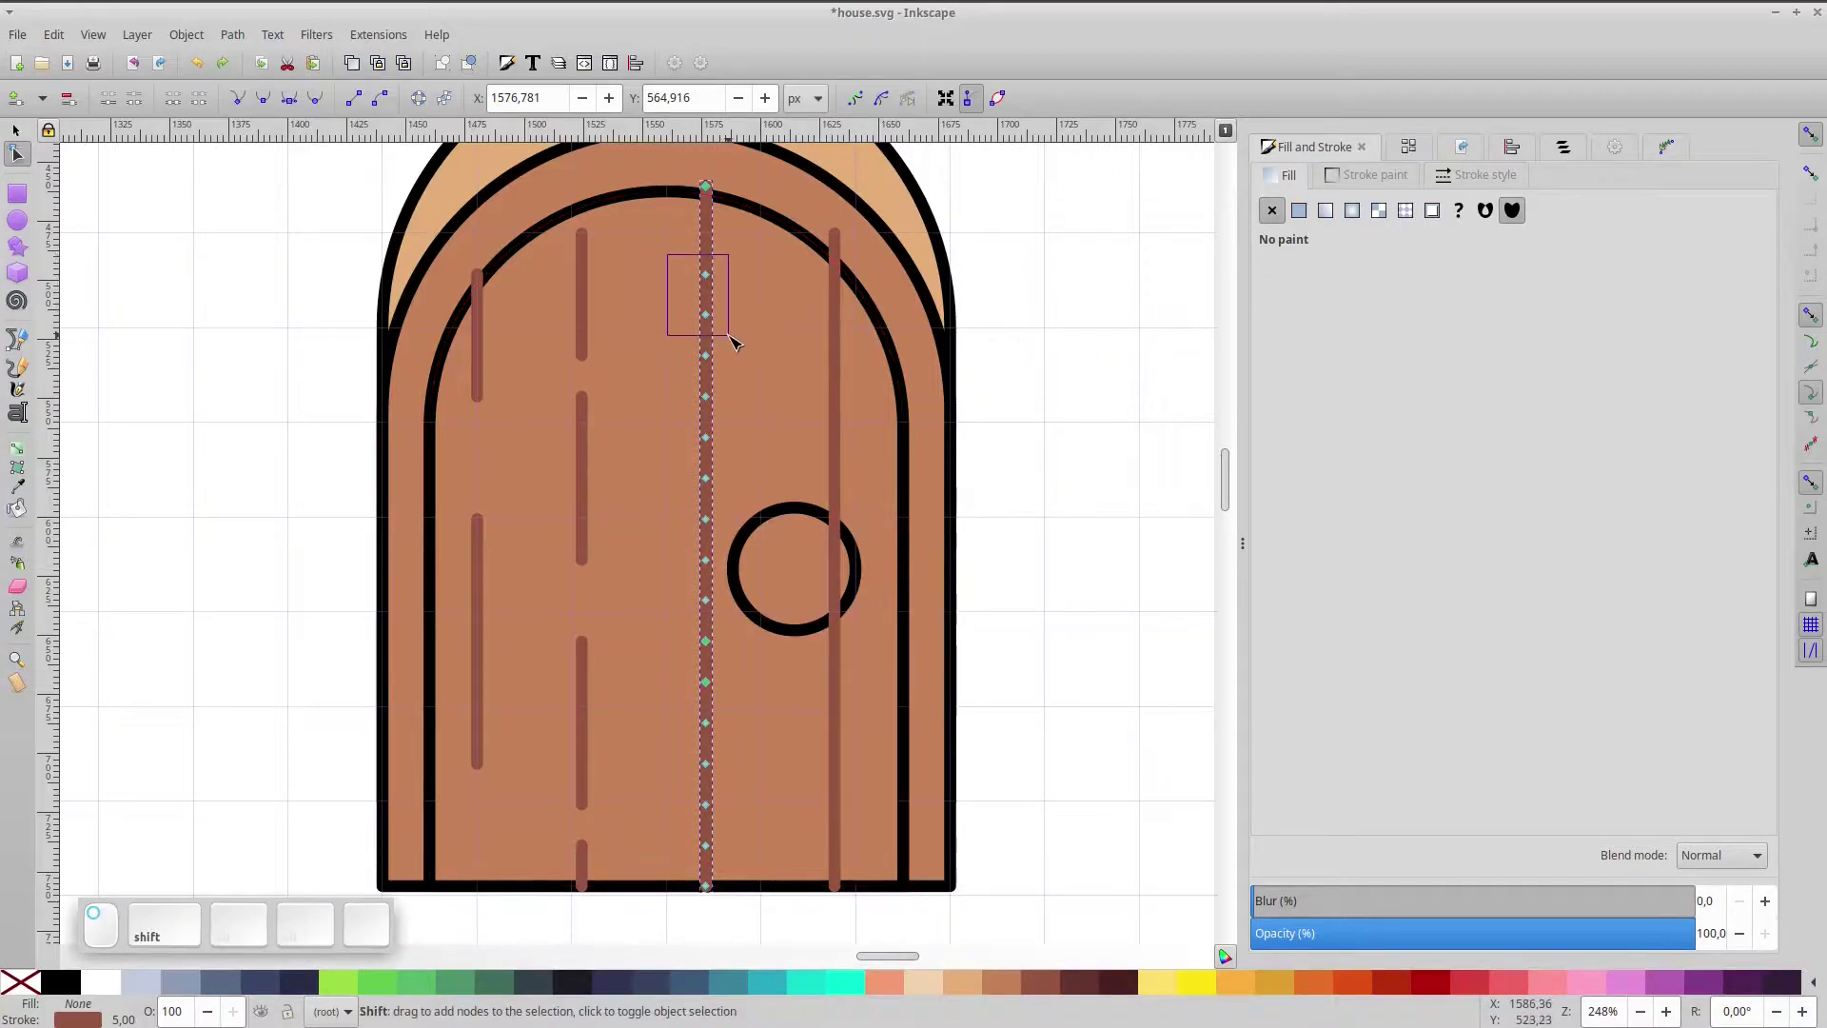
left_click(739, 327)
left_click(714, 274)
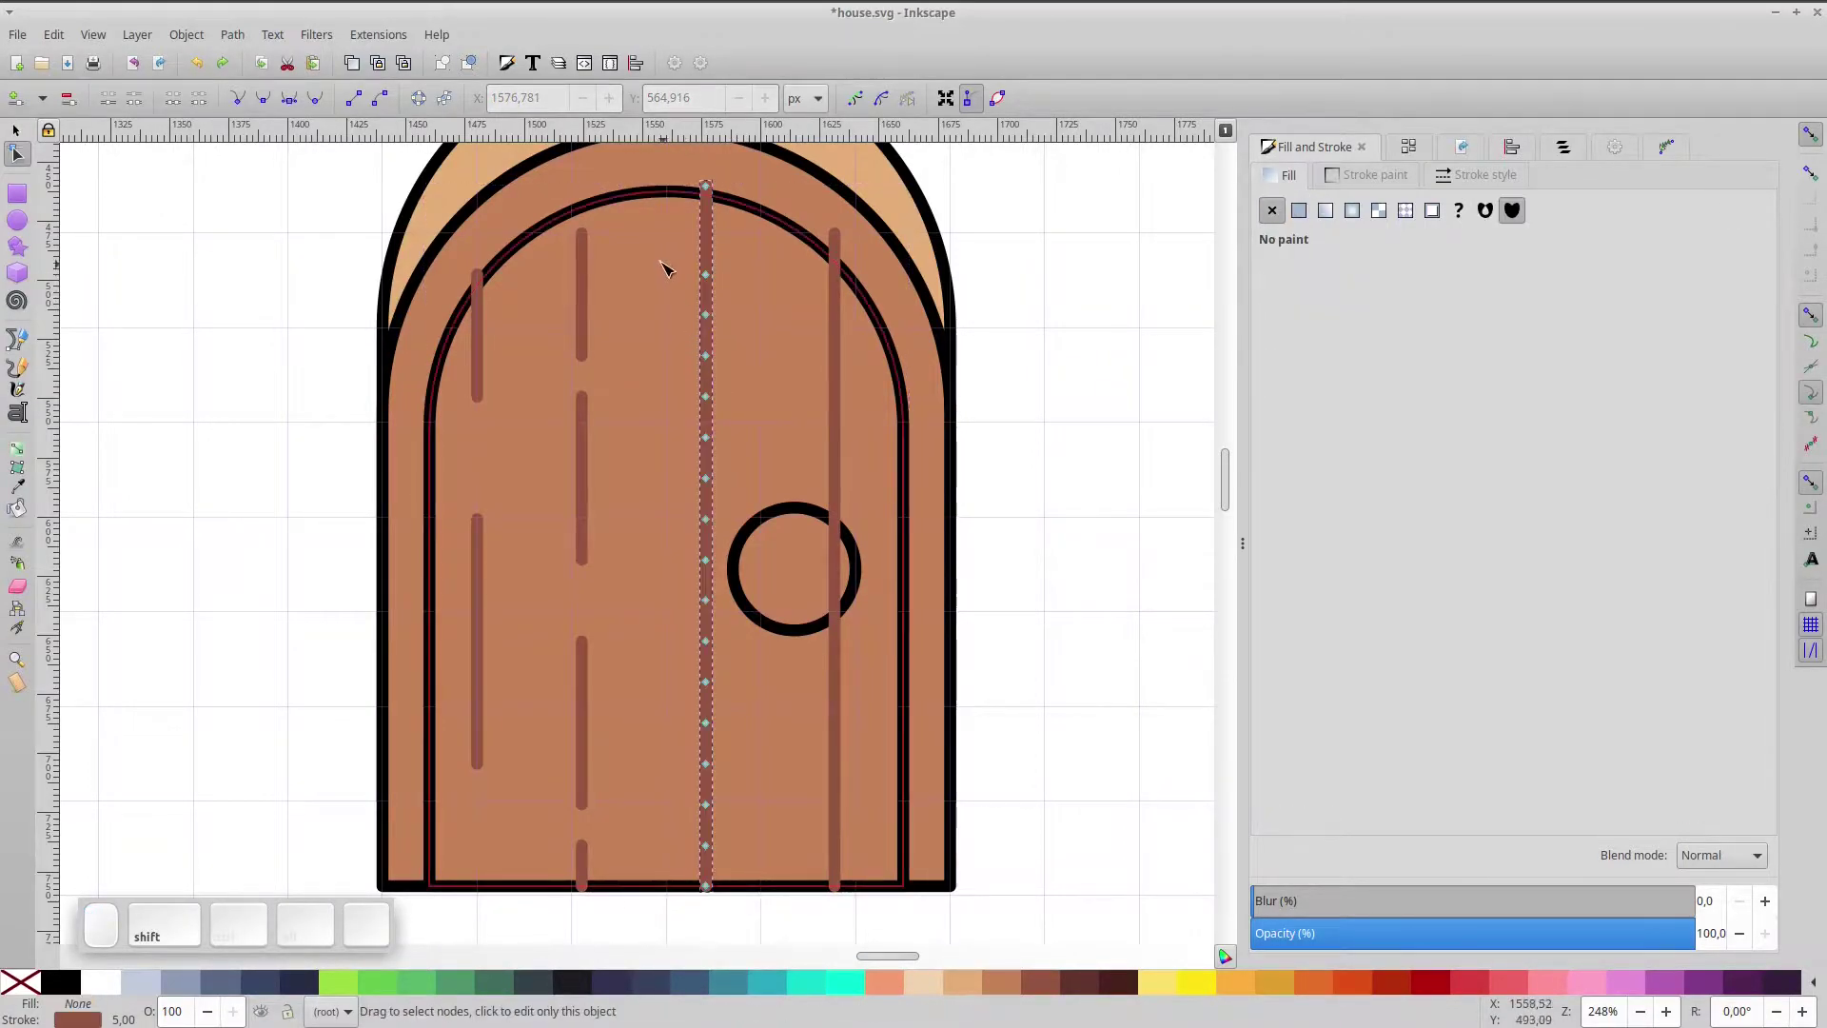
left_click(666, 260)
left_click_drag(683, 403, 682, 723)
left_click_drag(668, 740, 698, 683)
left_click(676, 629)
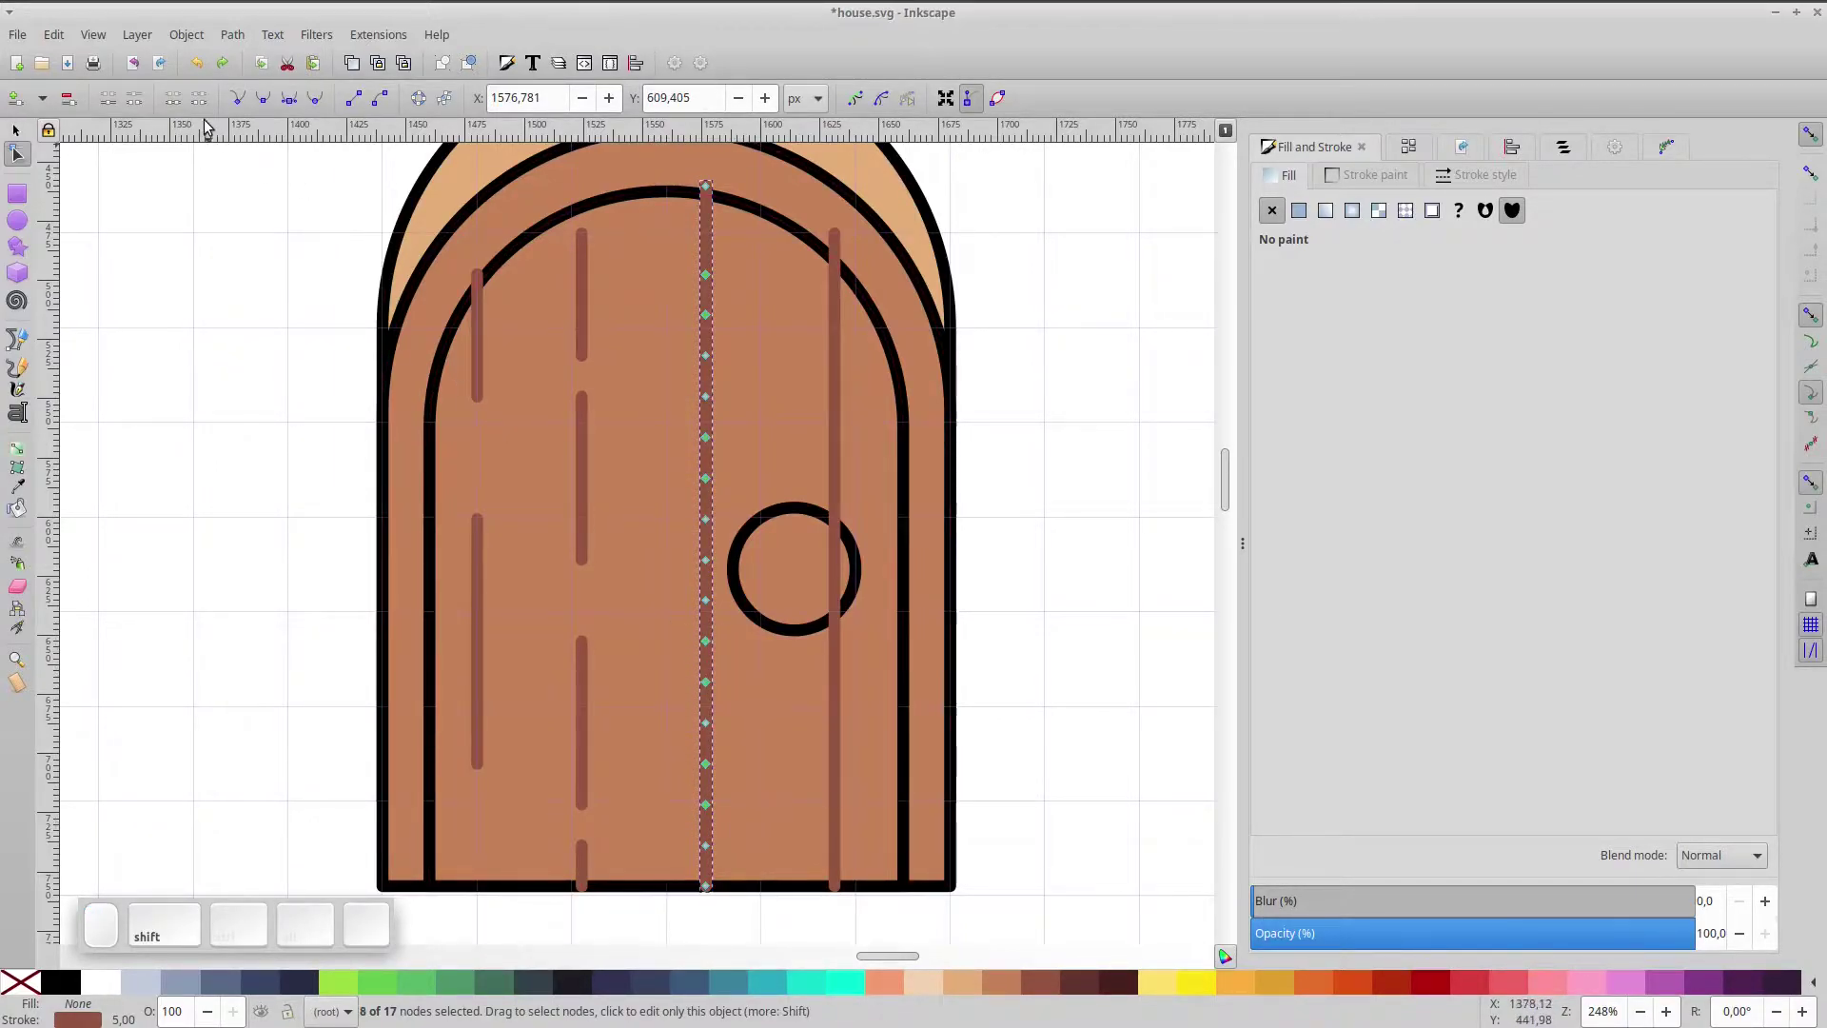
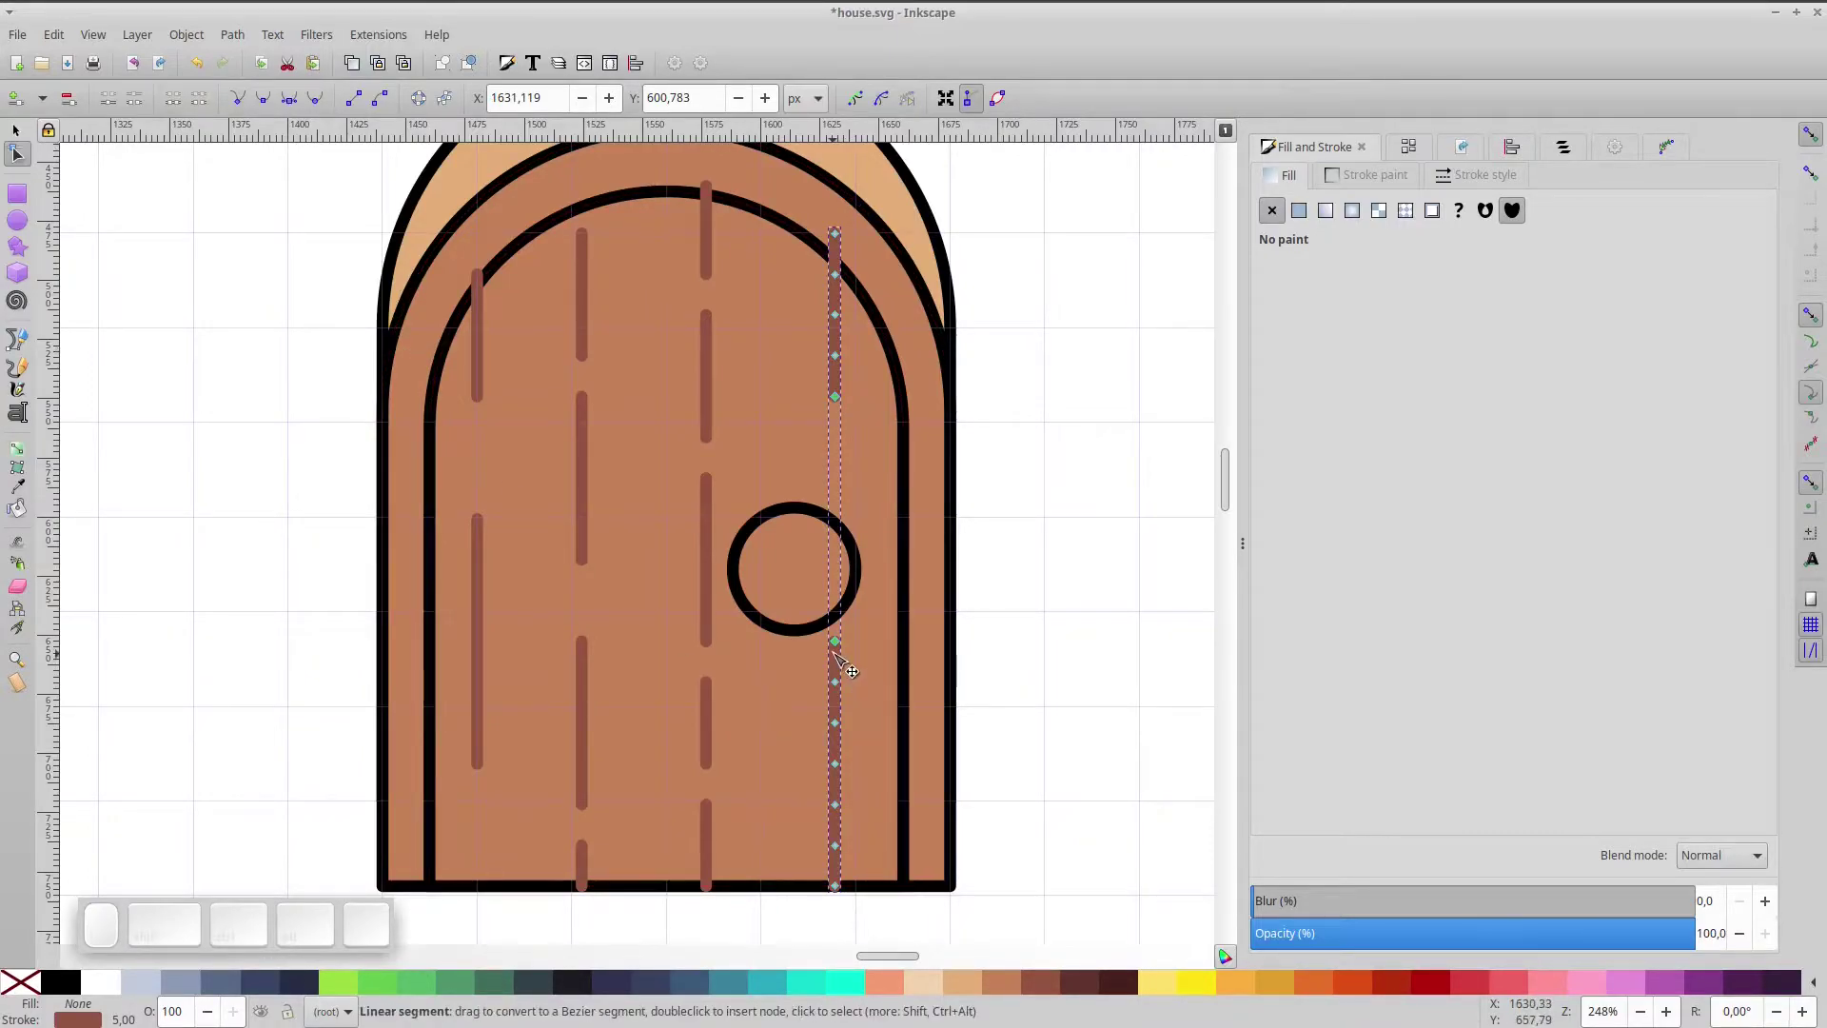
left_click(840, 648)
key("Delete")
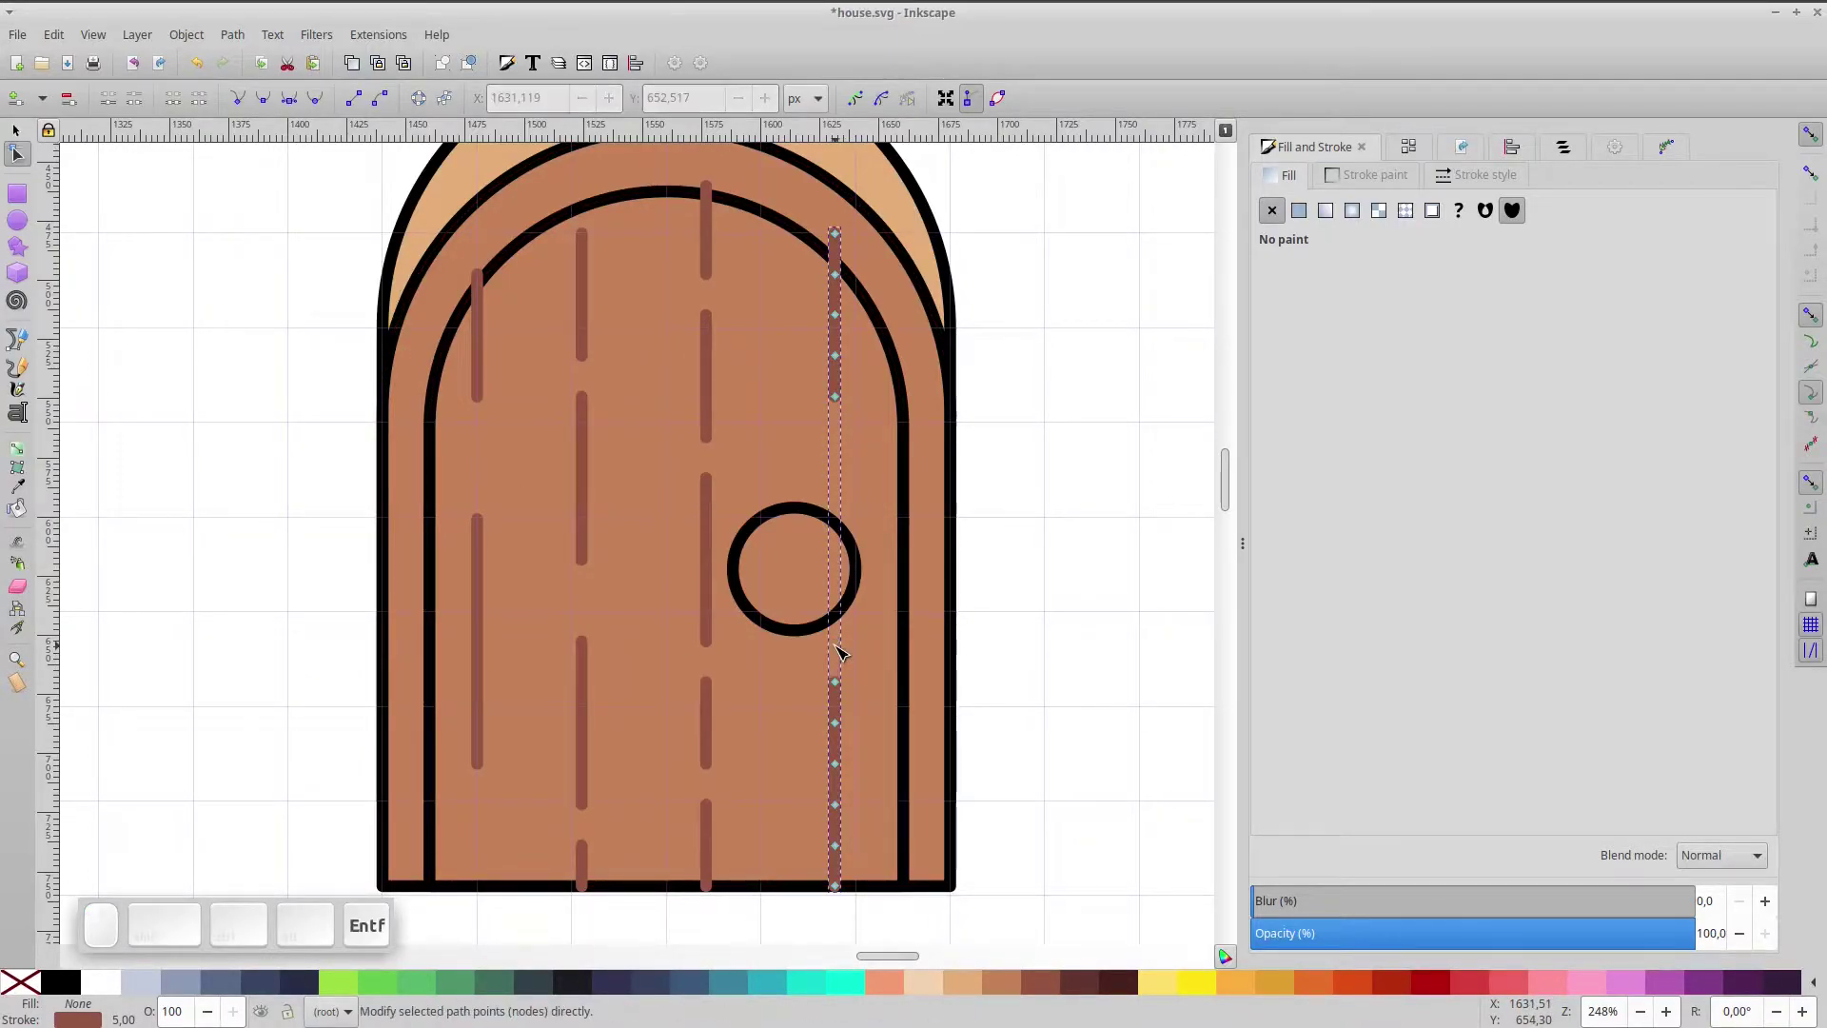
- Trim the middle plank's top end so it stops below the inner arch
left_click(490, 311)
left_click(526, 254)
left_click(25, 133)
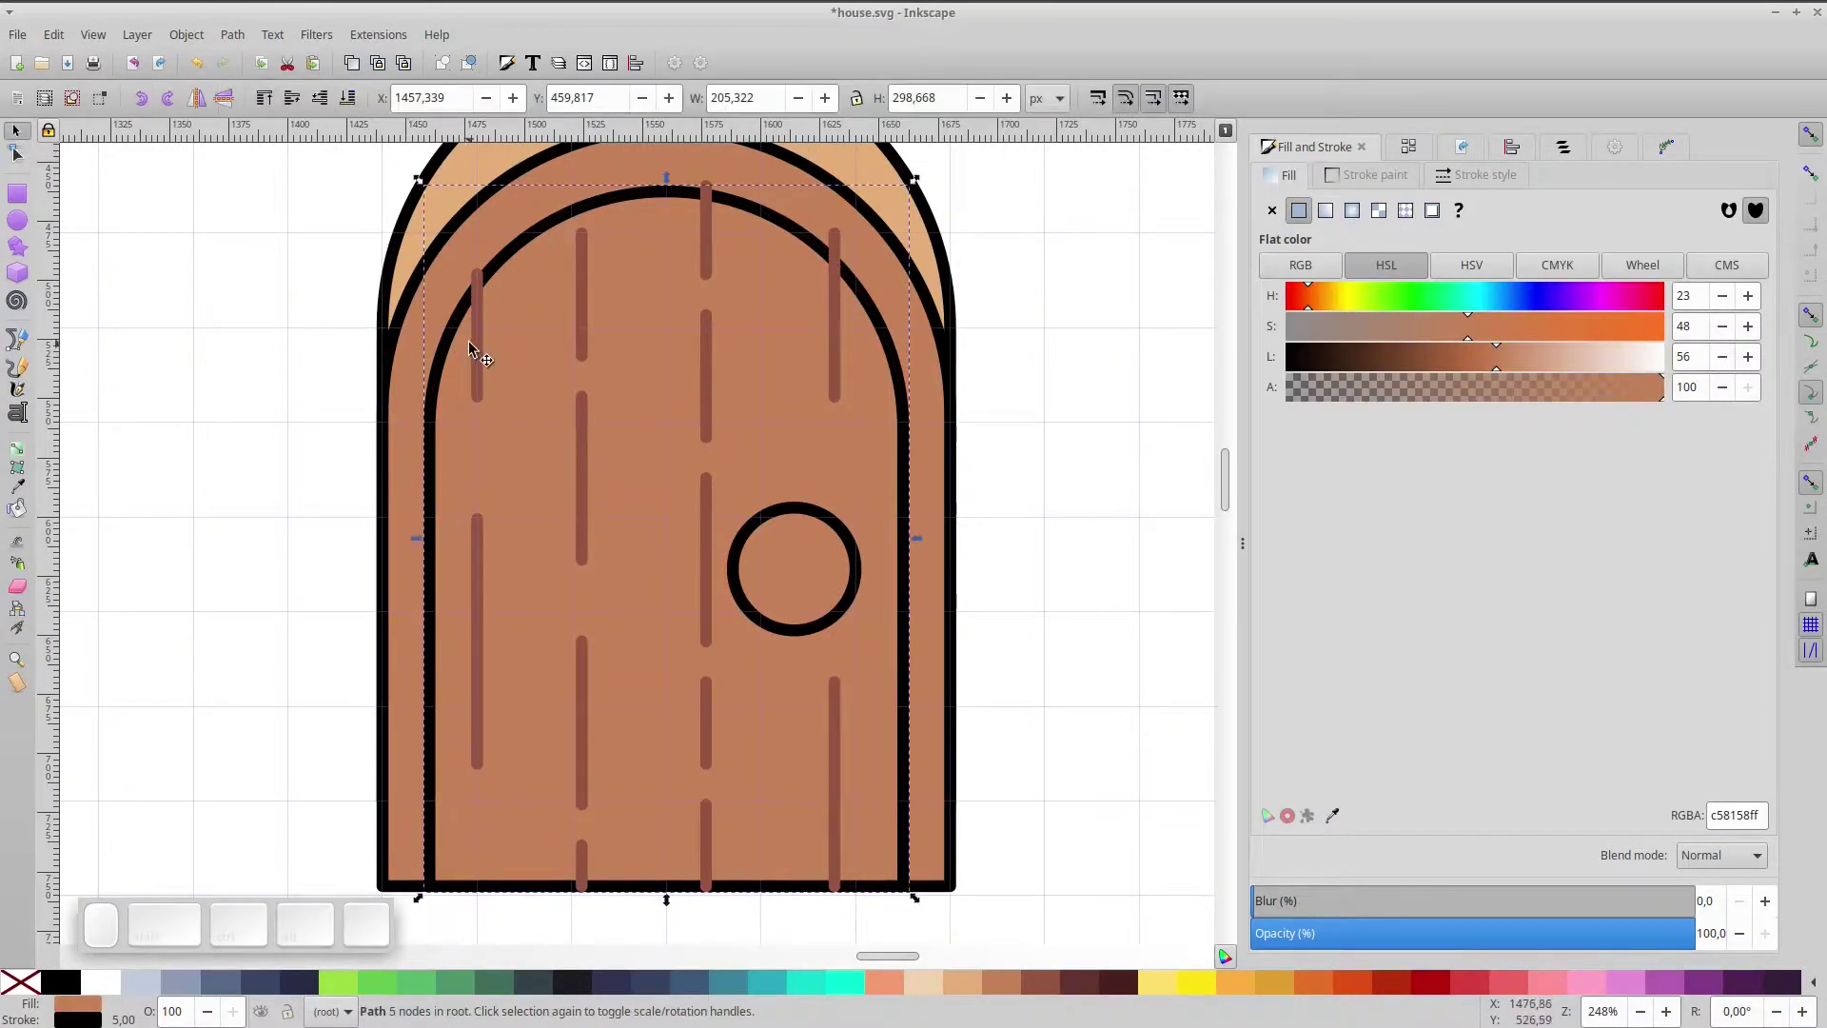
key("ctrl+d")
left_click(31, 983)
left_click(712, 235)
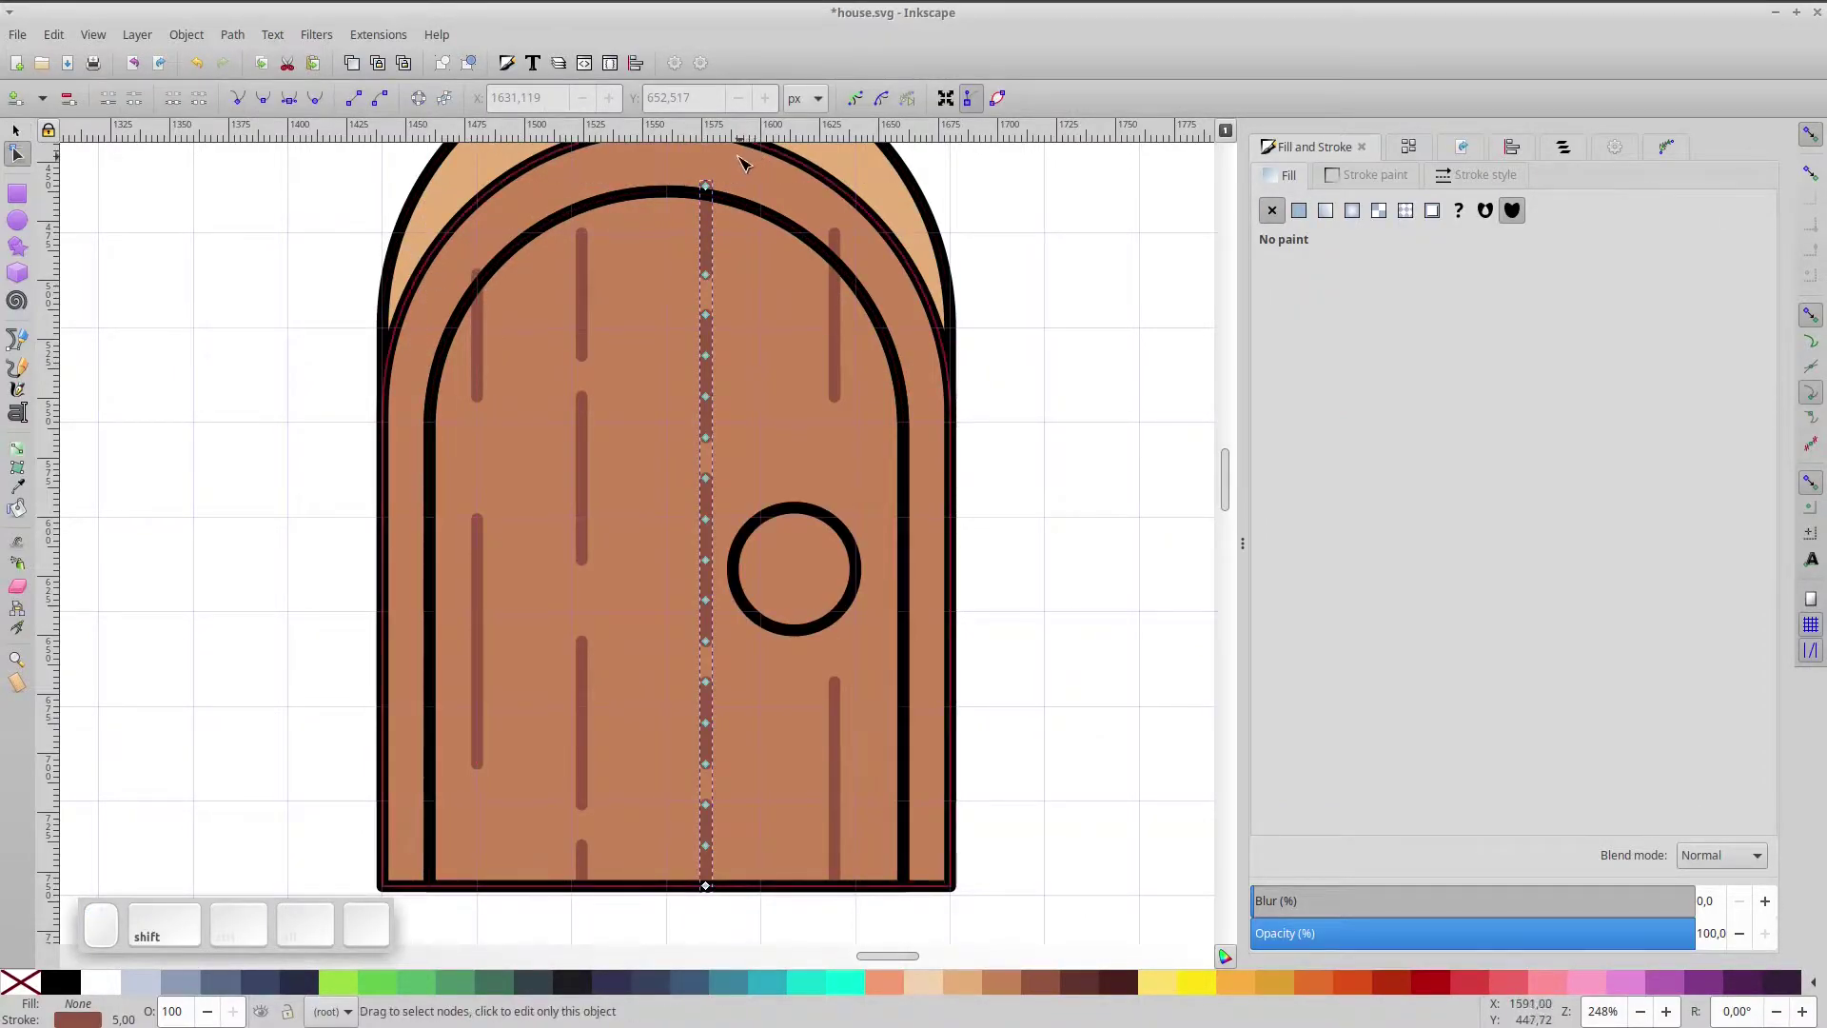
key("alt+Down")
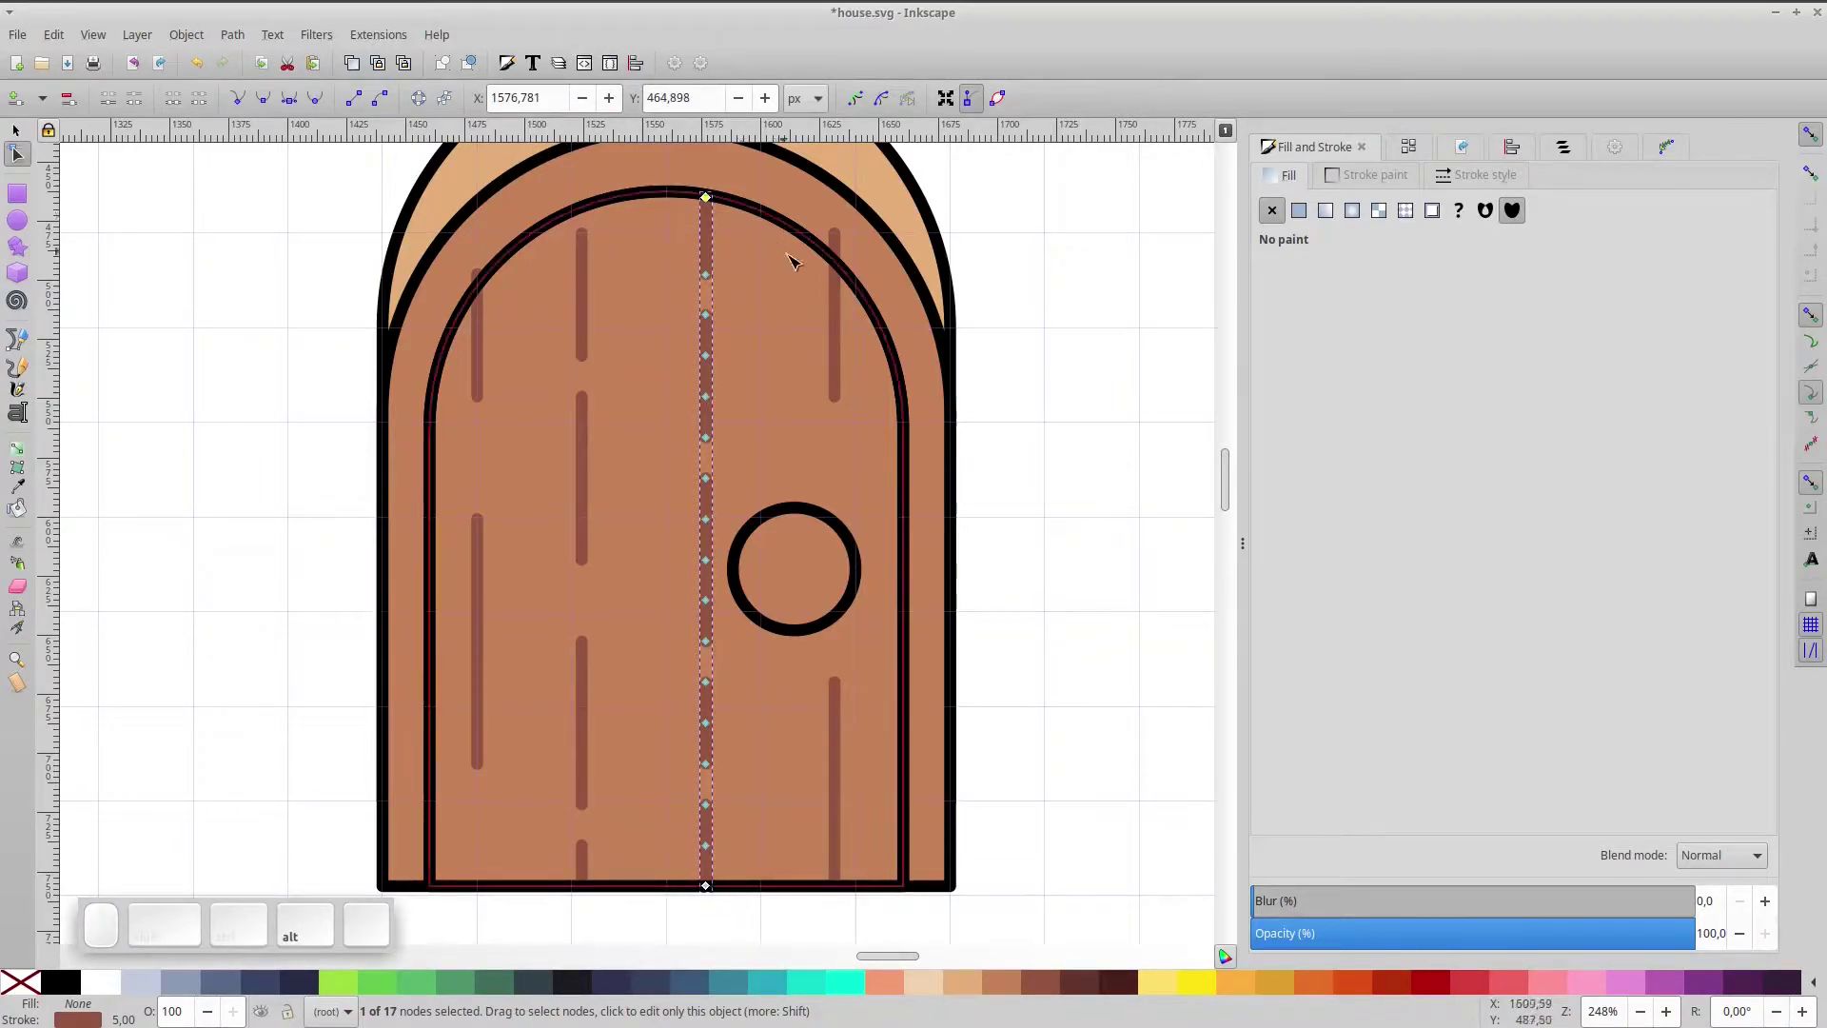
left_click(840, 311)
left_click(824, 202)
key("Delete")
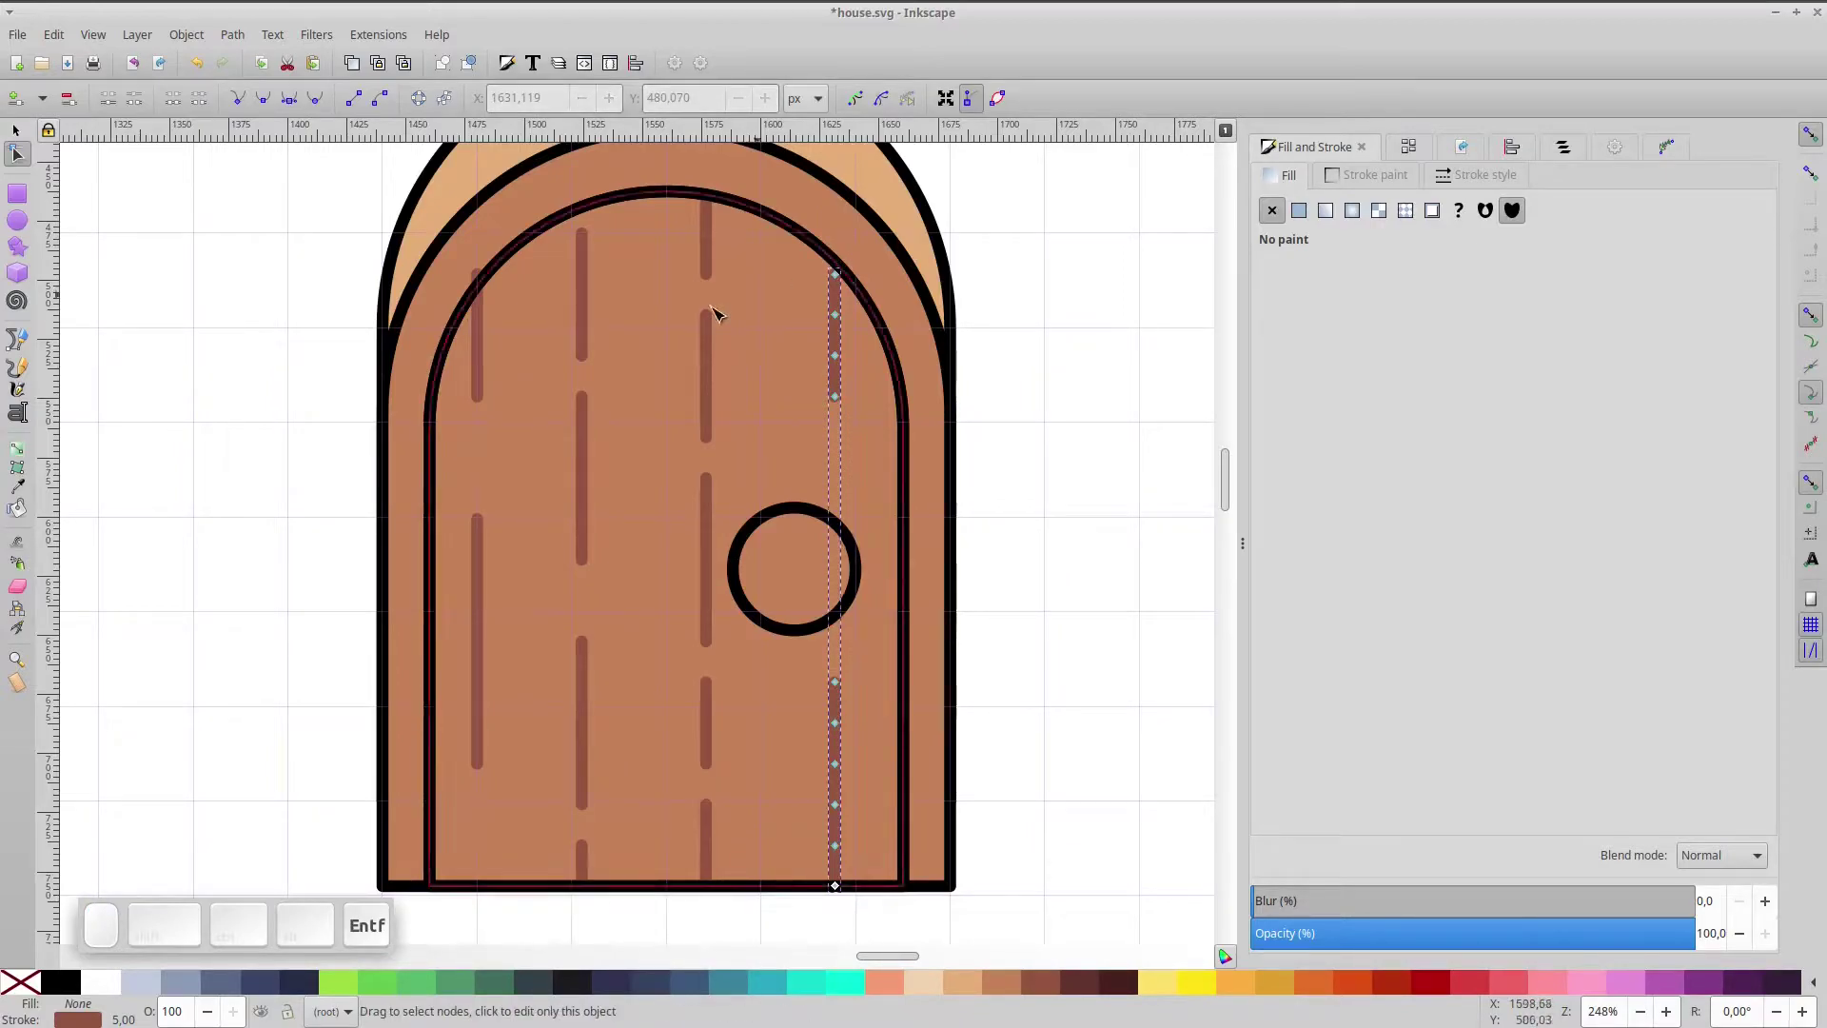
- Shorten the right and left plank tops to end just inside the inner arch
left_click(817, 218)
key("Up")
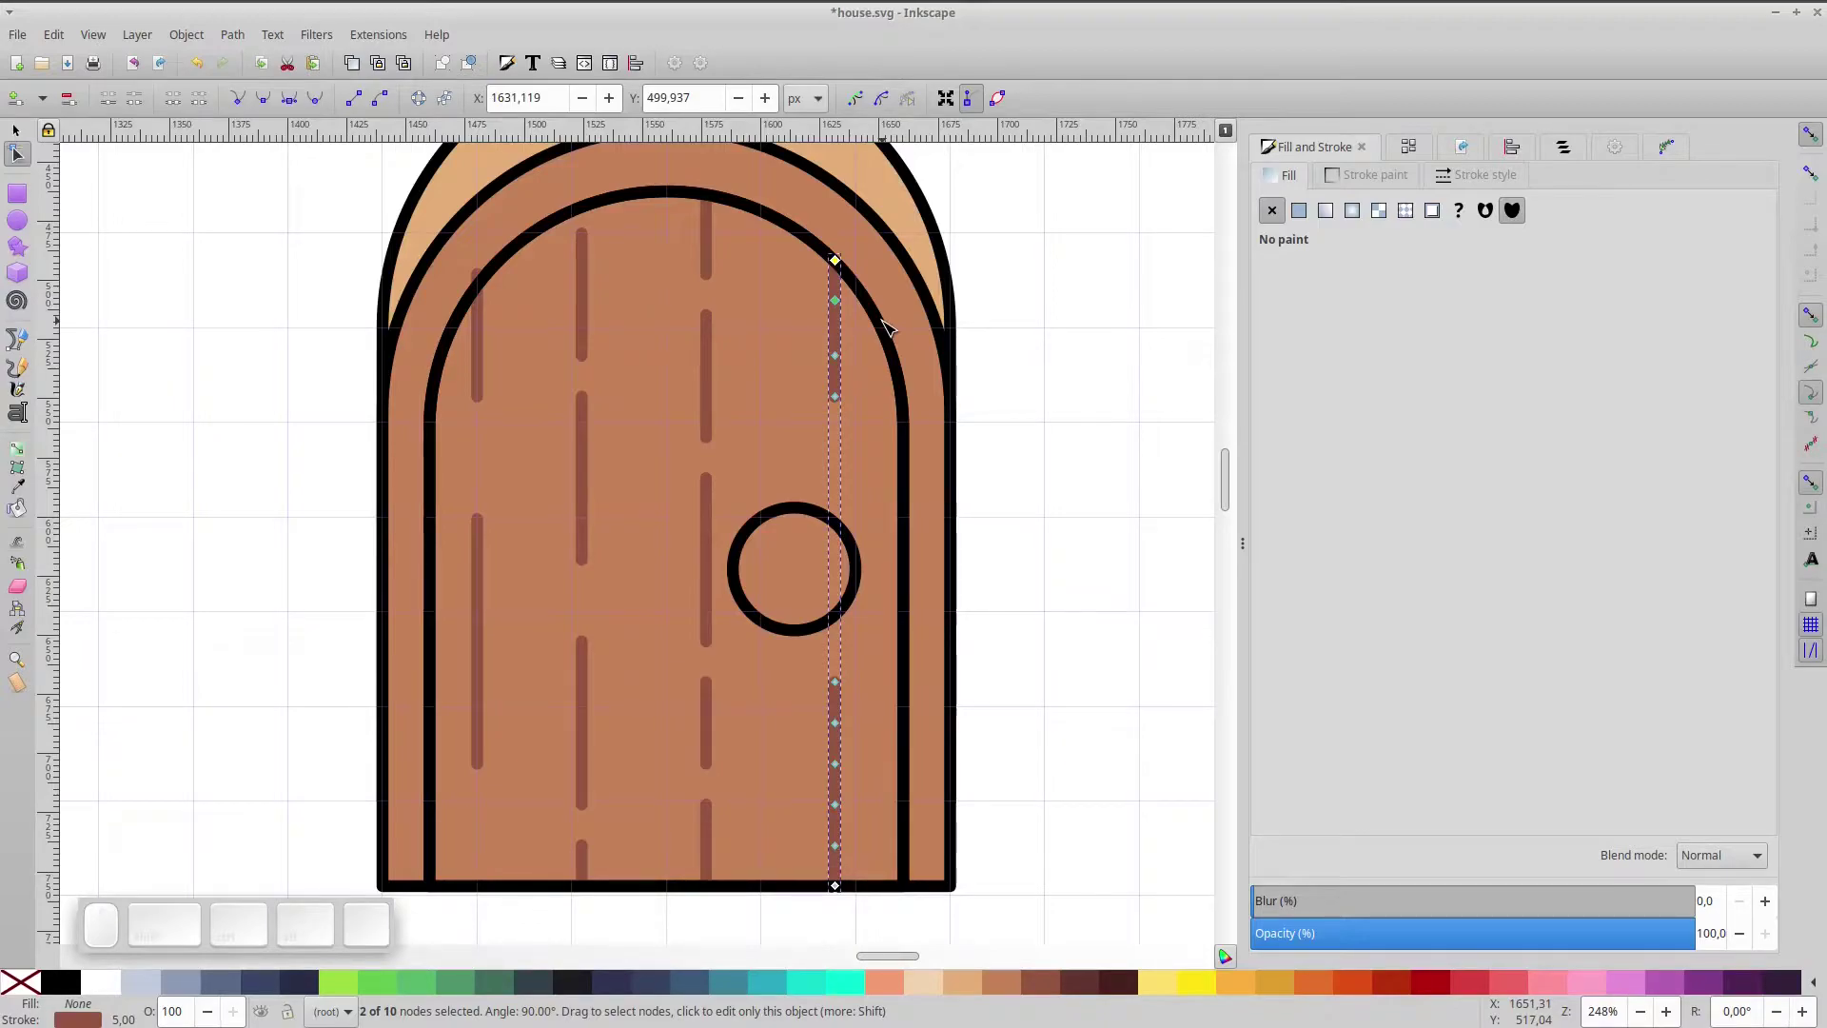
key("alt+Down")
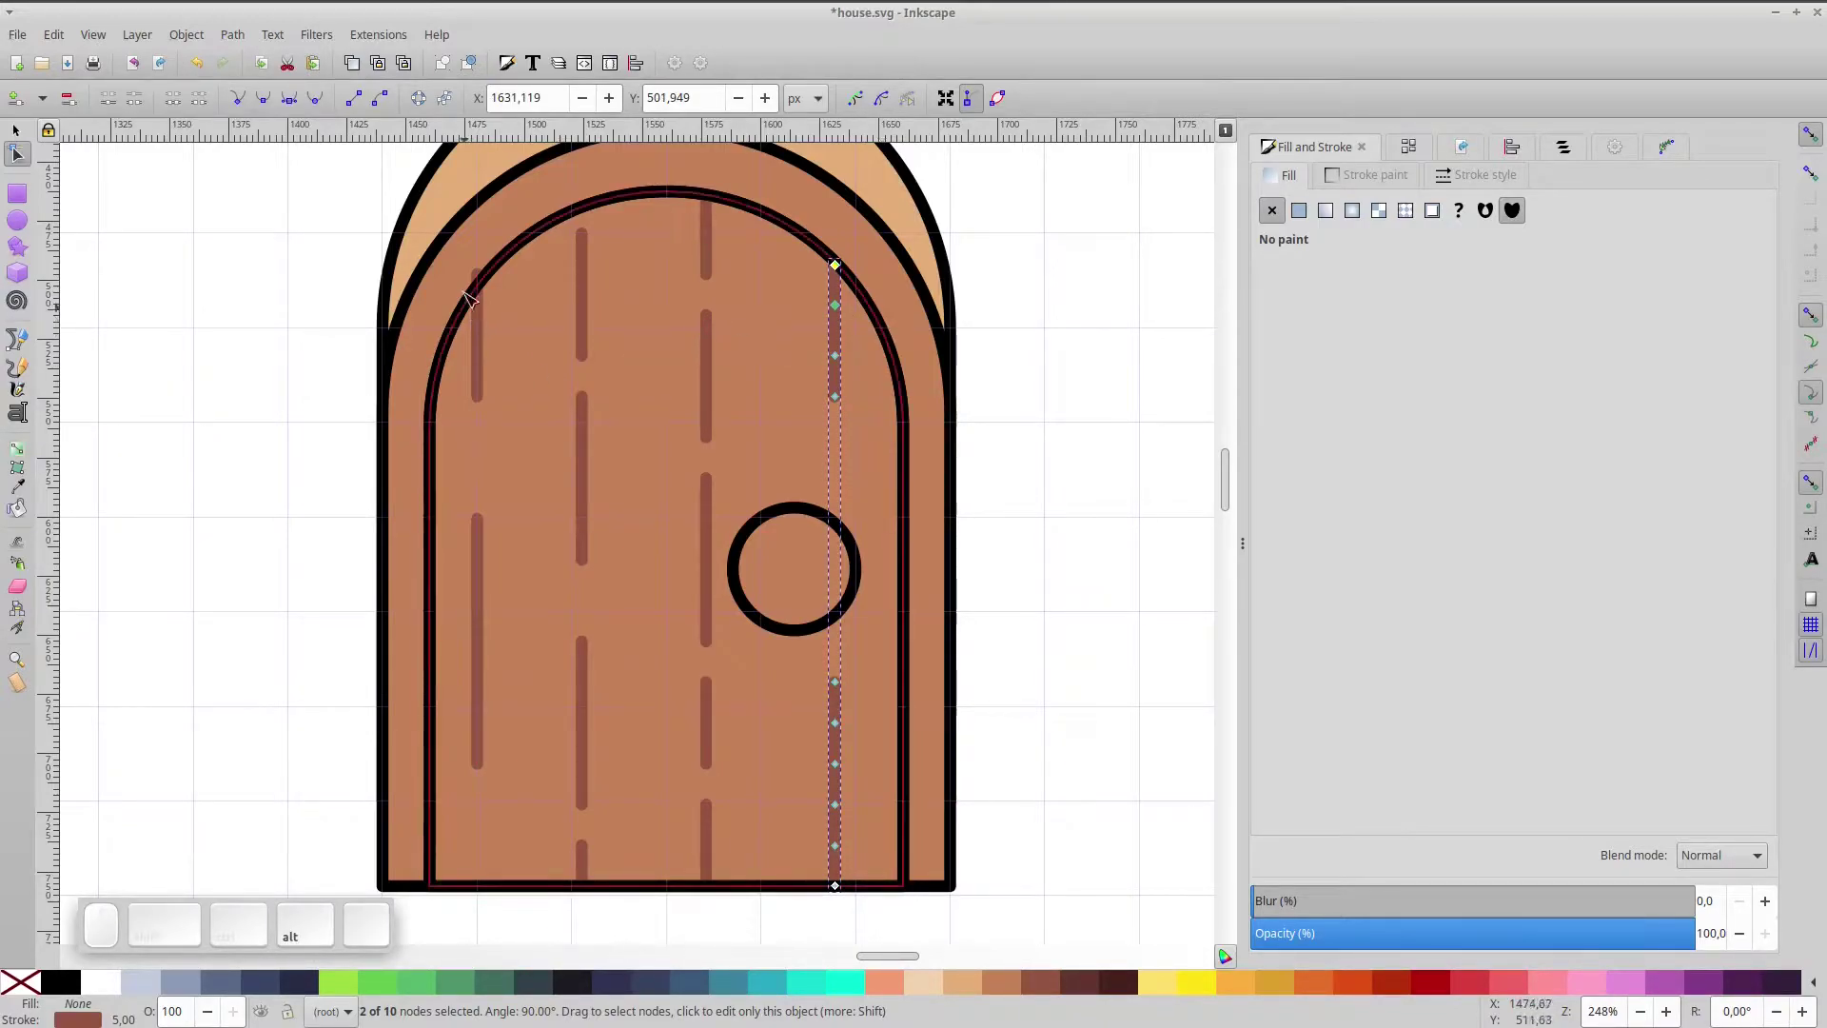
left_click(490, 331)
left_click(467, 257)
key("Down")
key("Down")
left_click(302, 306)
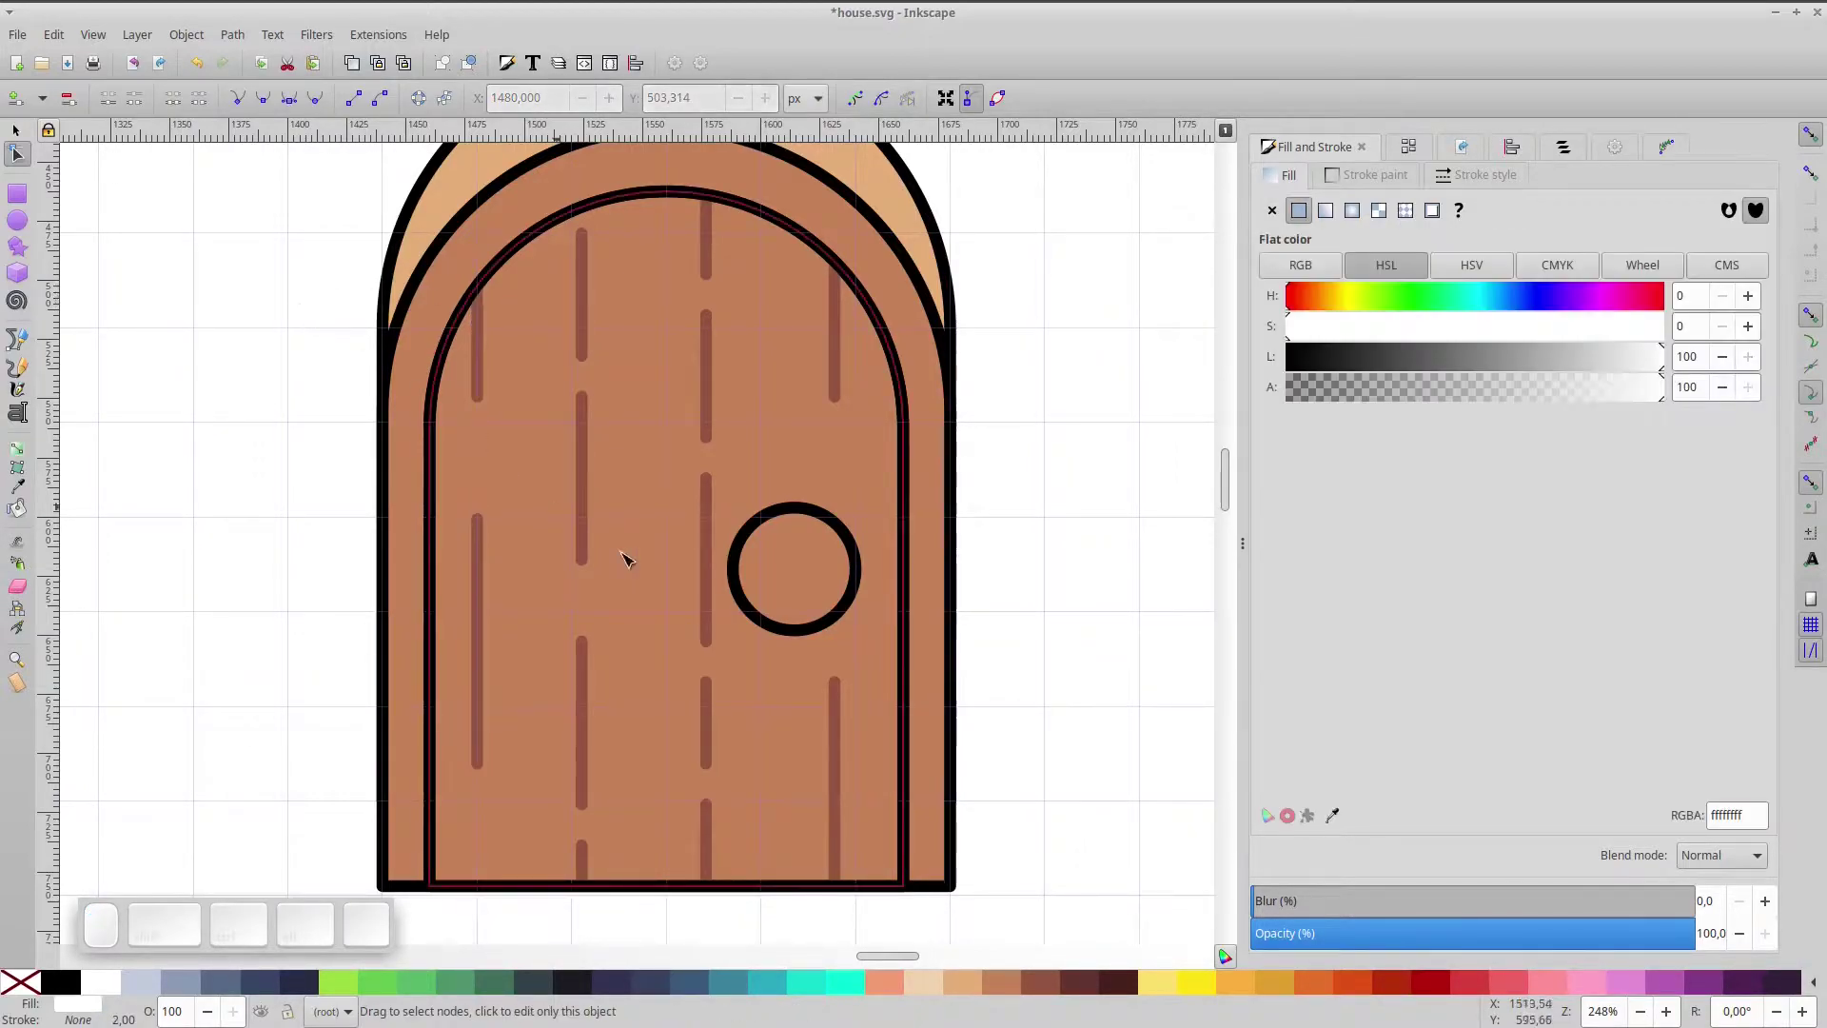
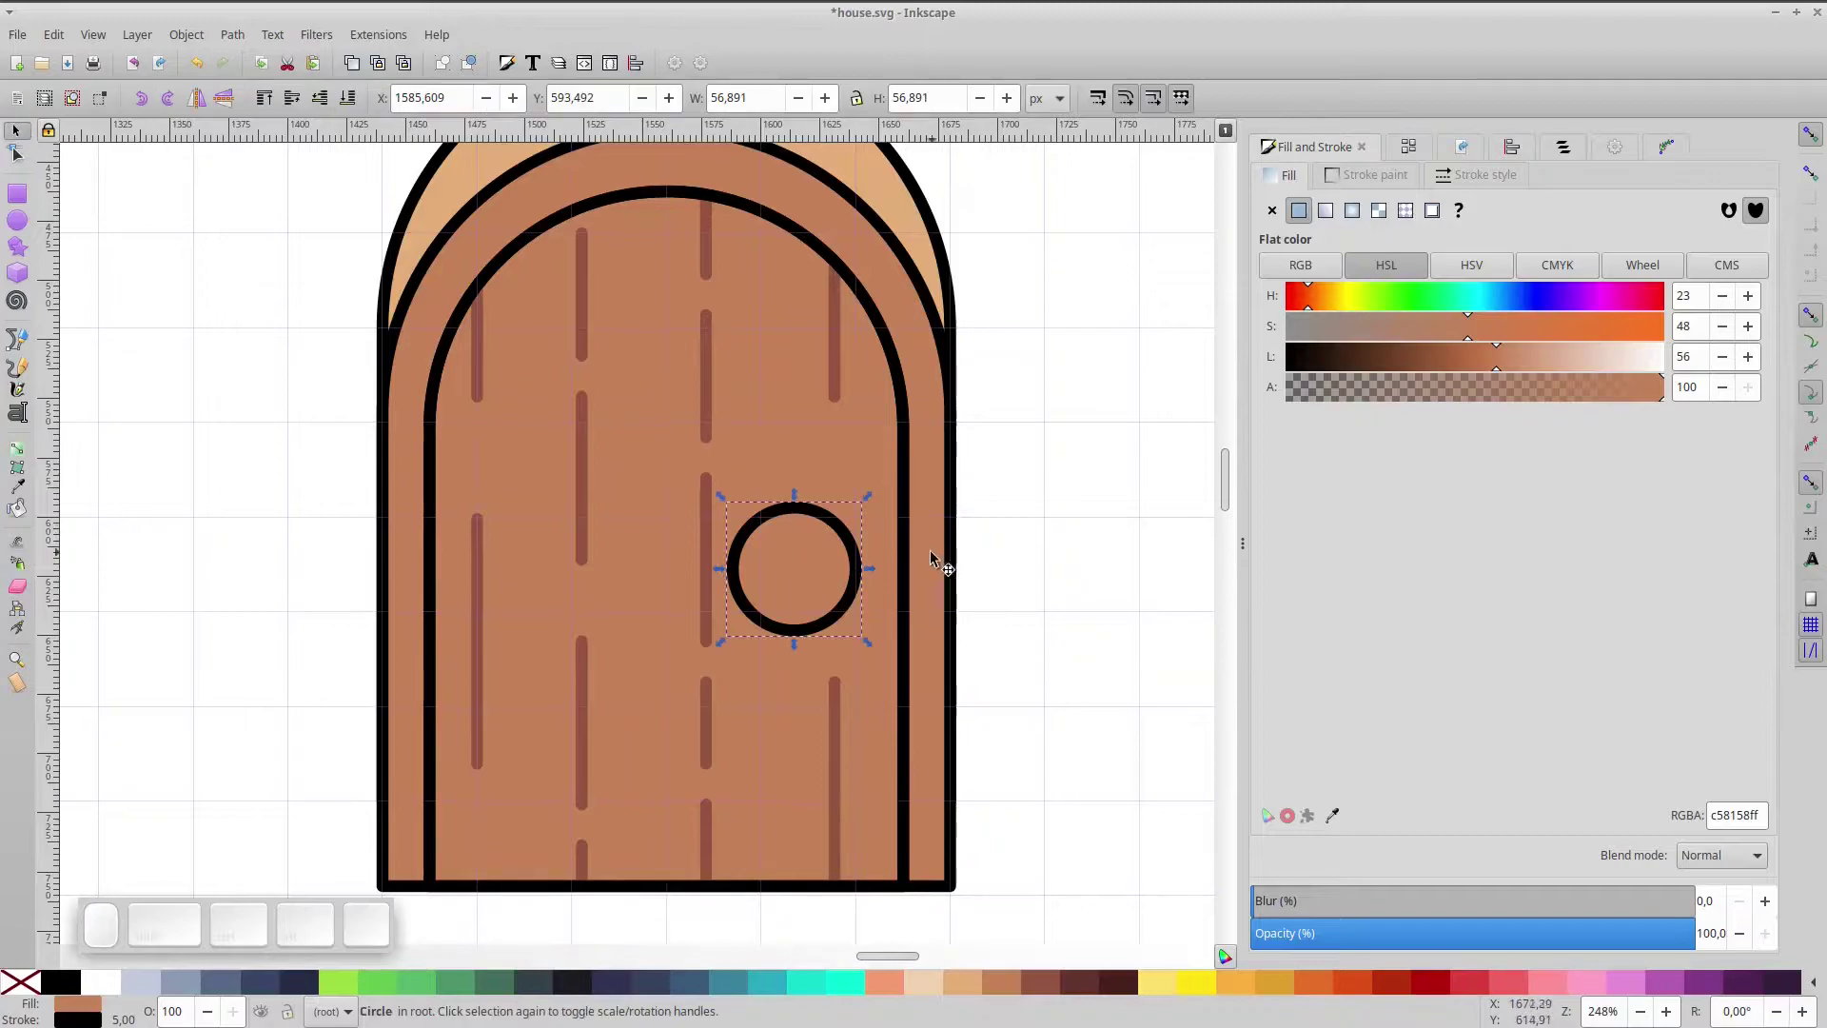
- Duplicate the knob circle, shrink and offset it, and boolean the pair into a crescent shape
key("ctrl+d")
left_click_drag(879, 501, 855, 598)
left_click_drag(805, 573, 809, 547)
left_click(809, 548)
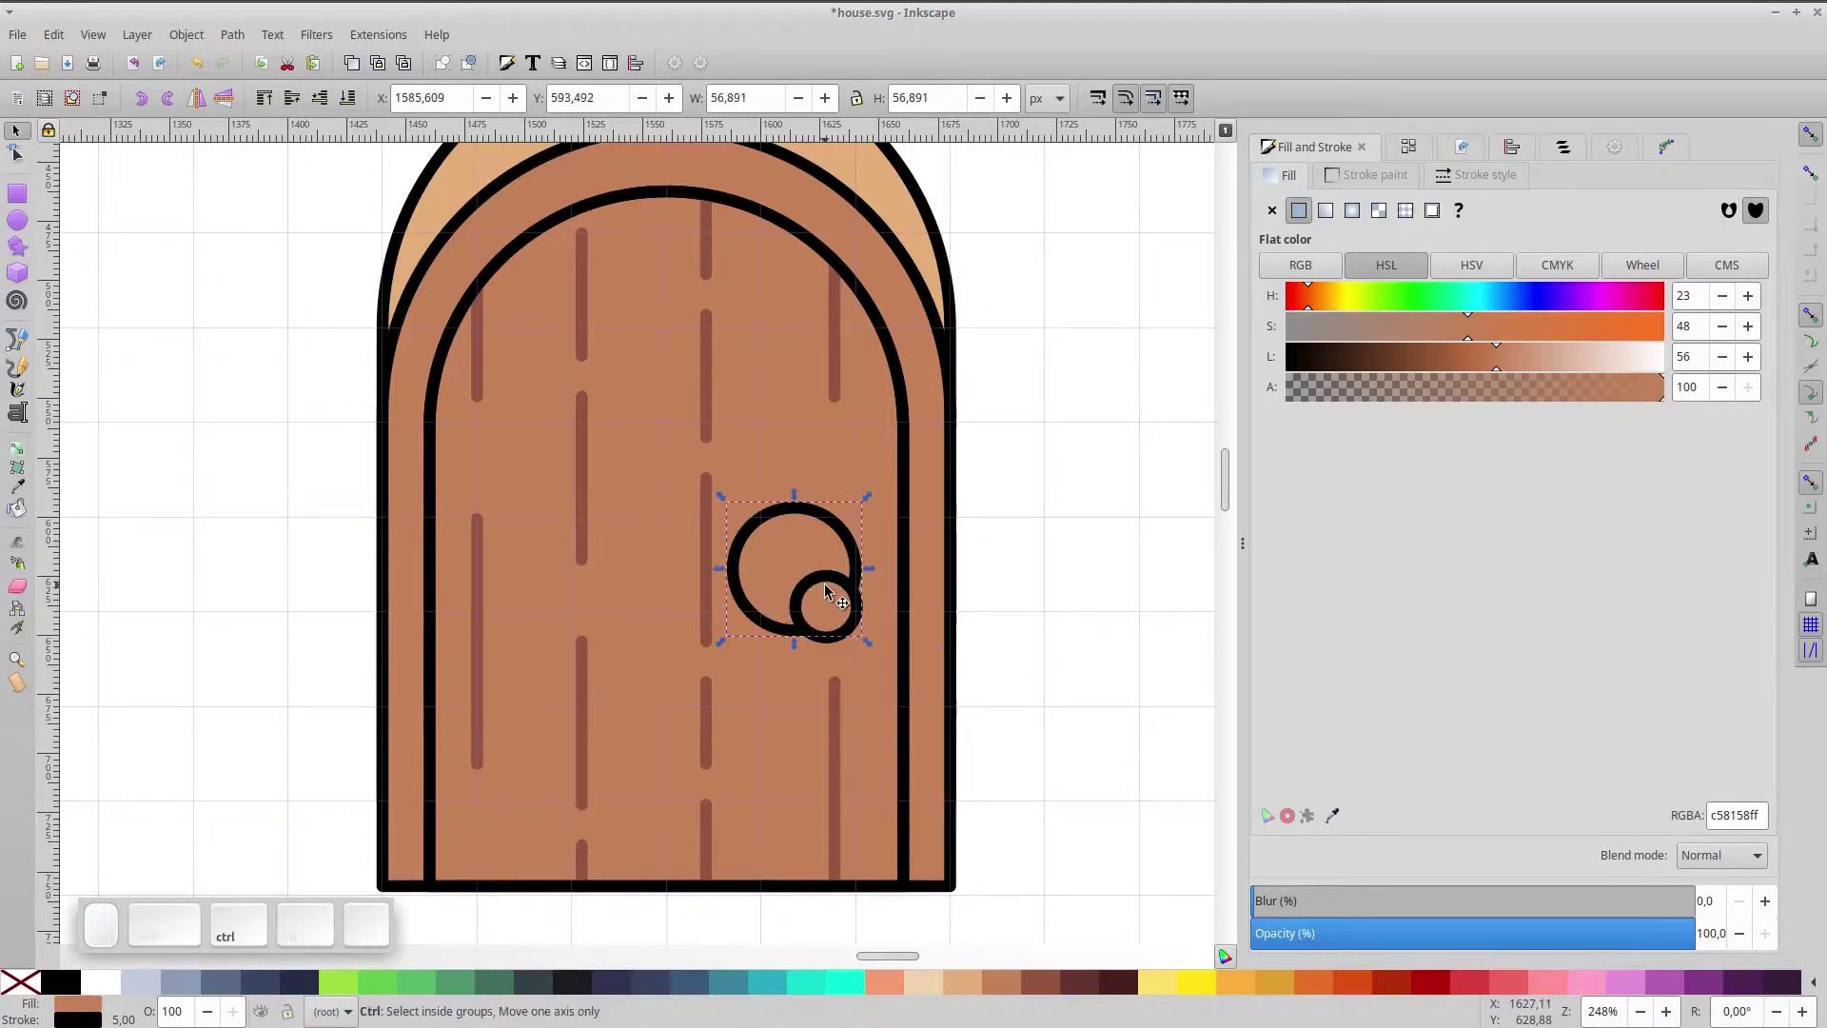
key("ctrl+d")
left_click(853, 636)
key("ctrl+shift+KP_Multiply")
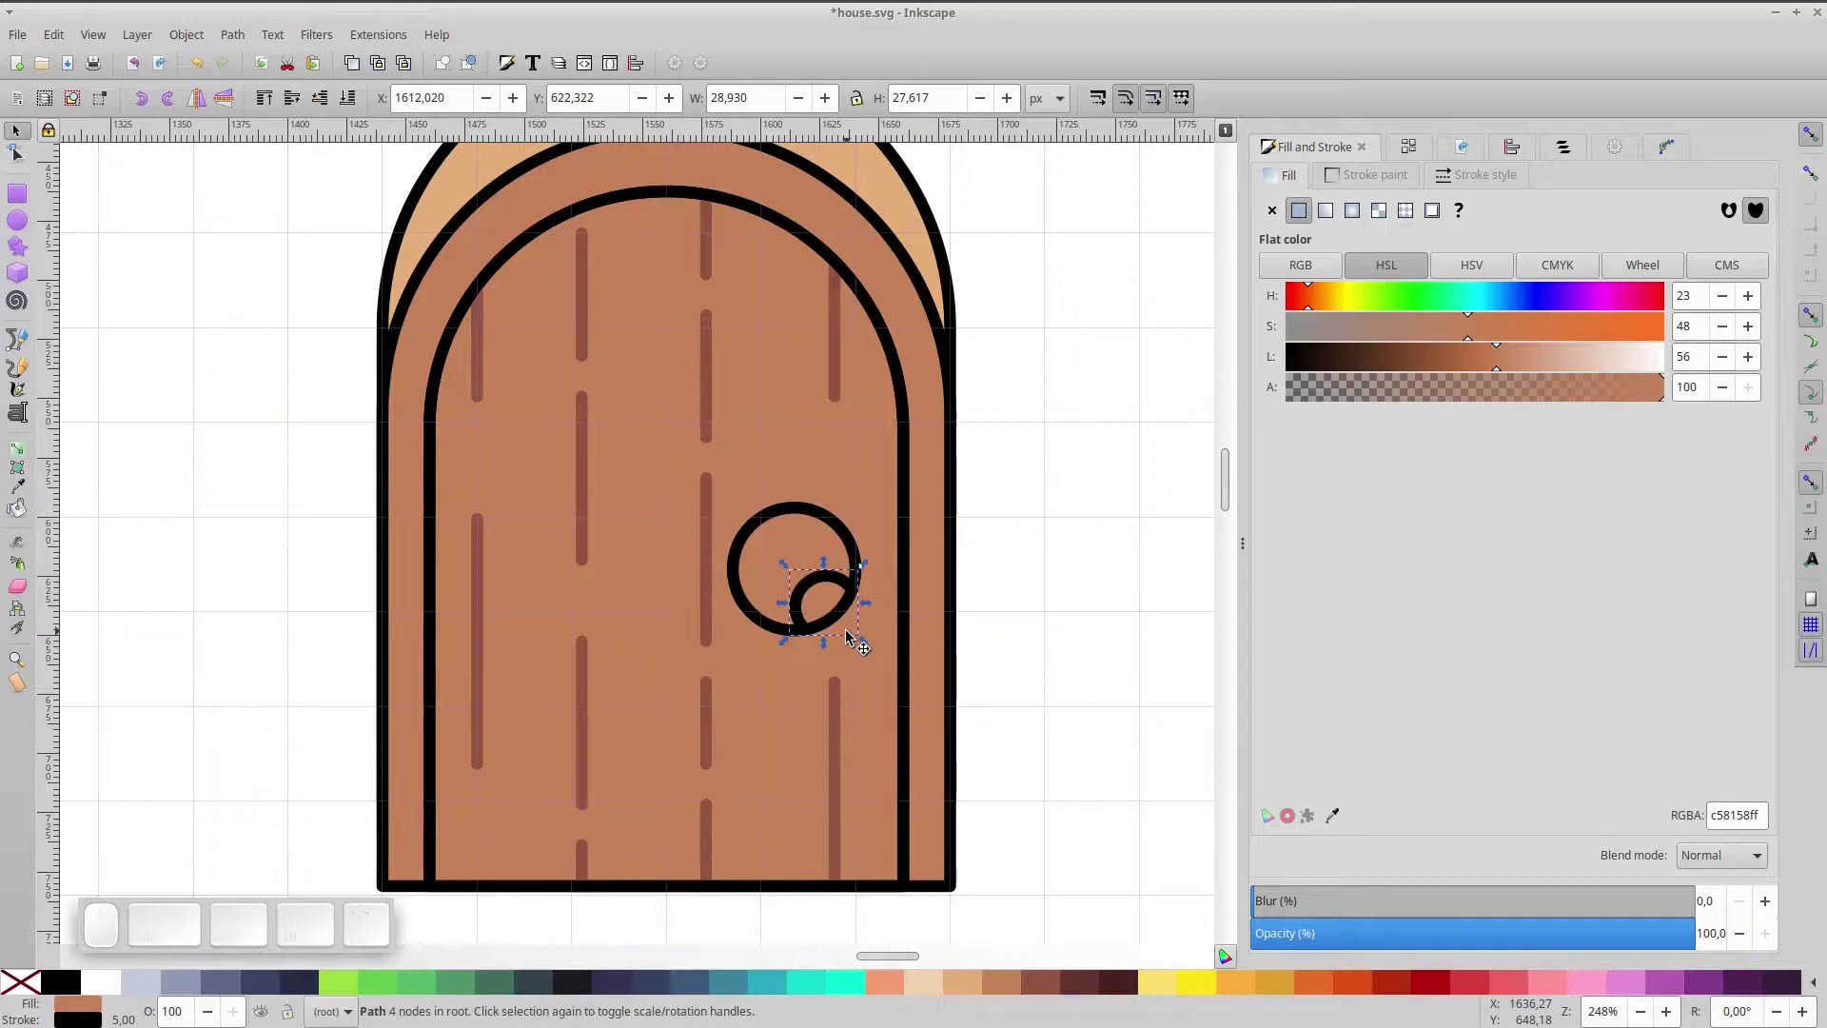
- Fill the crescent with light orange and remove its black outline
left_click(966, 987)
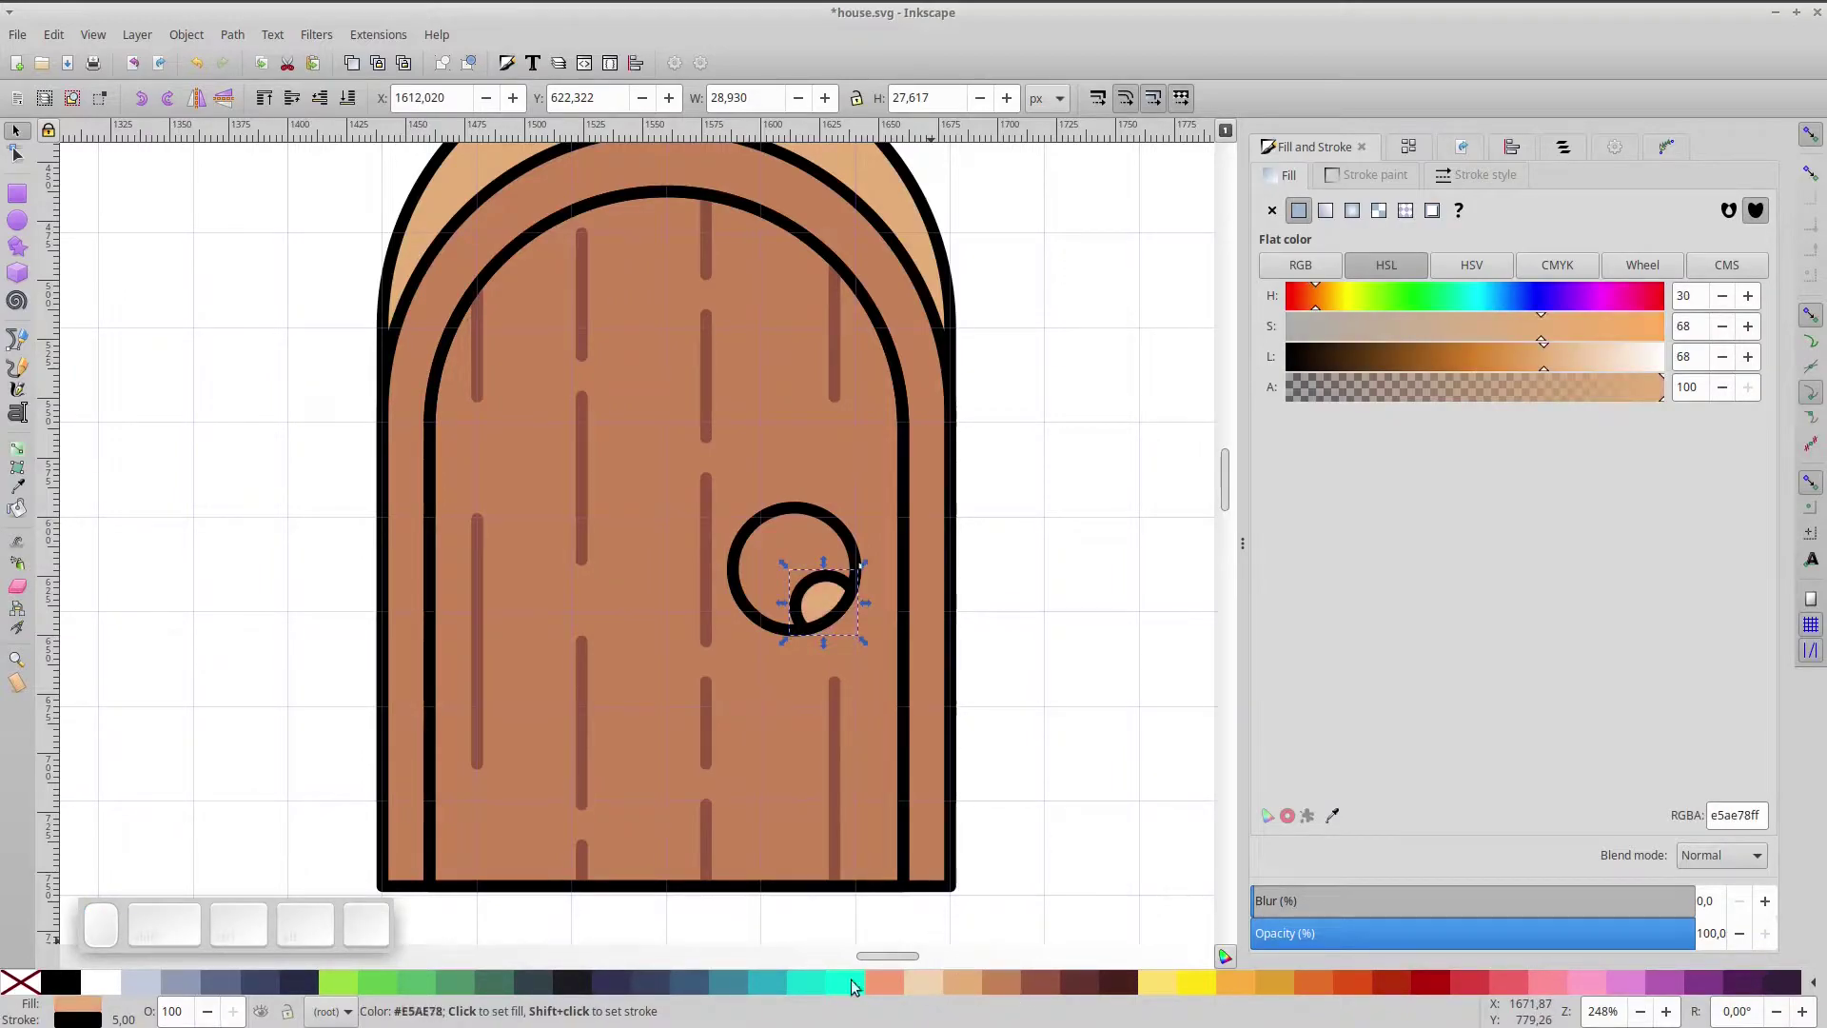
left_click(19, 985)
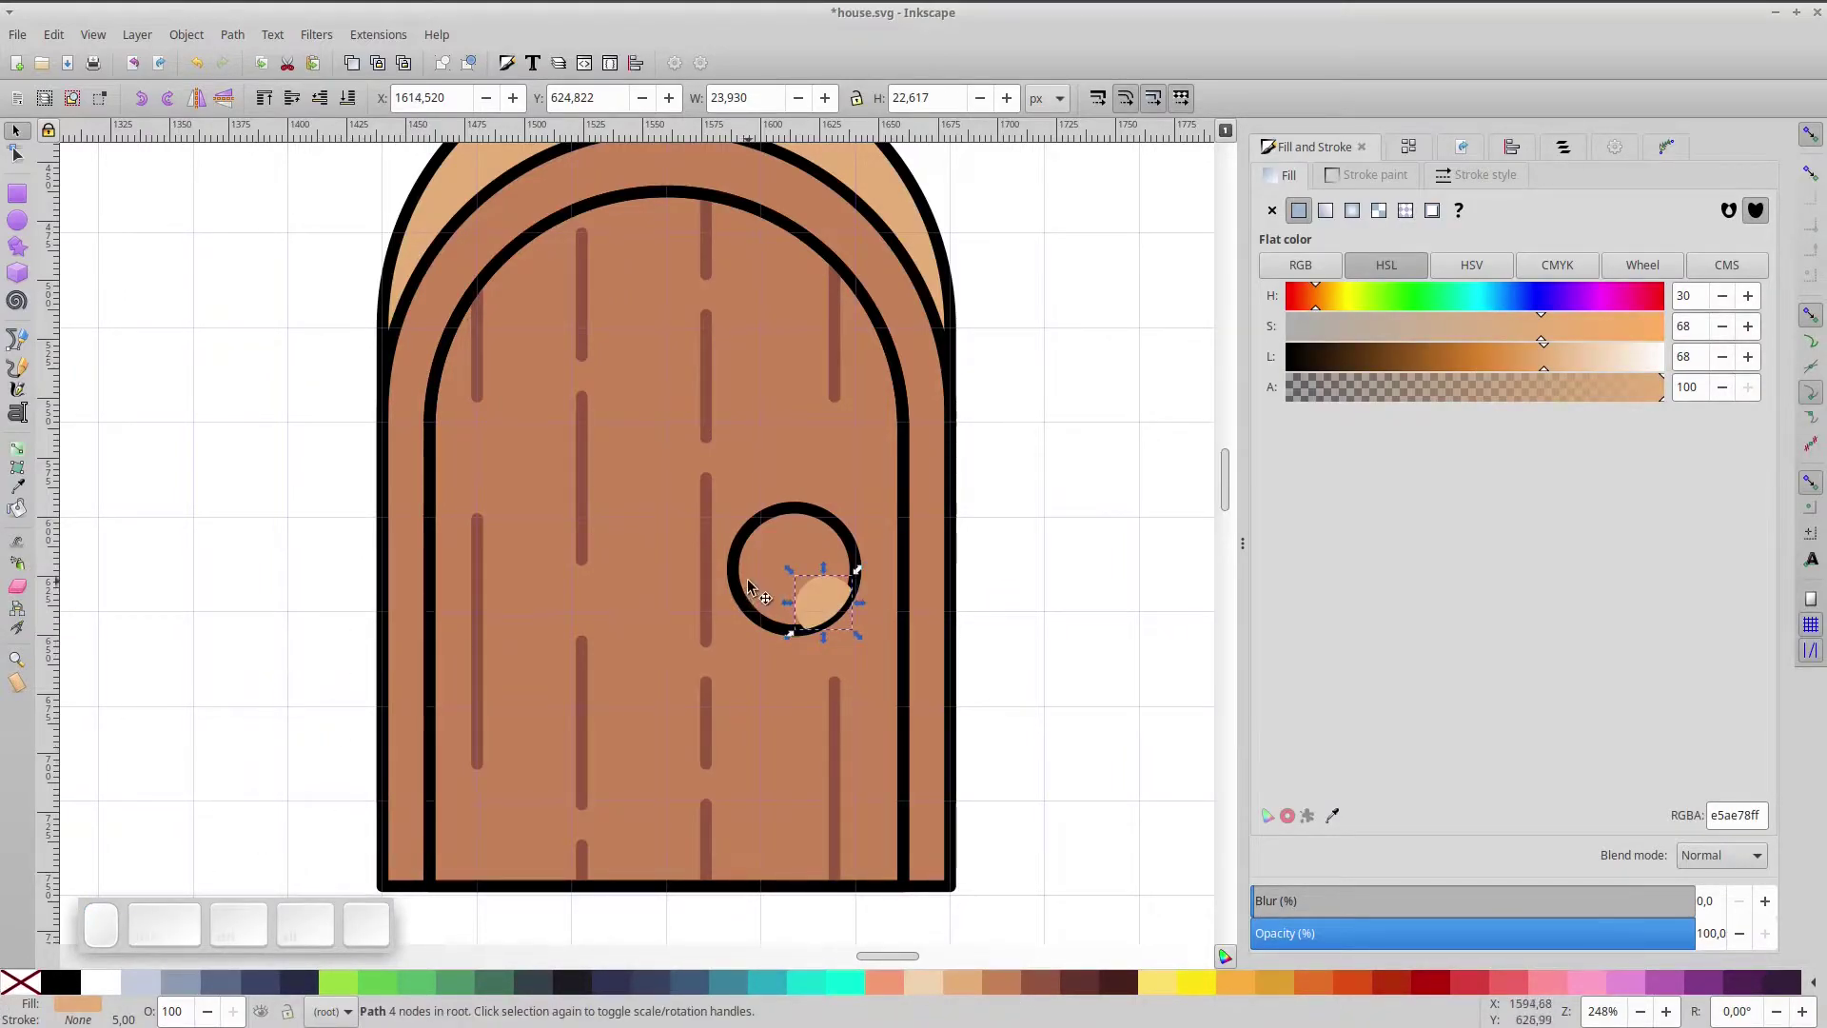
left_click(758, 573)
key("ctrl+d")
left_click(21, 978)
left_click(198, 635)
scroll("down", 3)
- Select all the door's pieces and group them into one door object
left_click(352, 289)
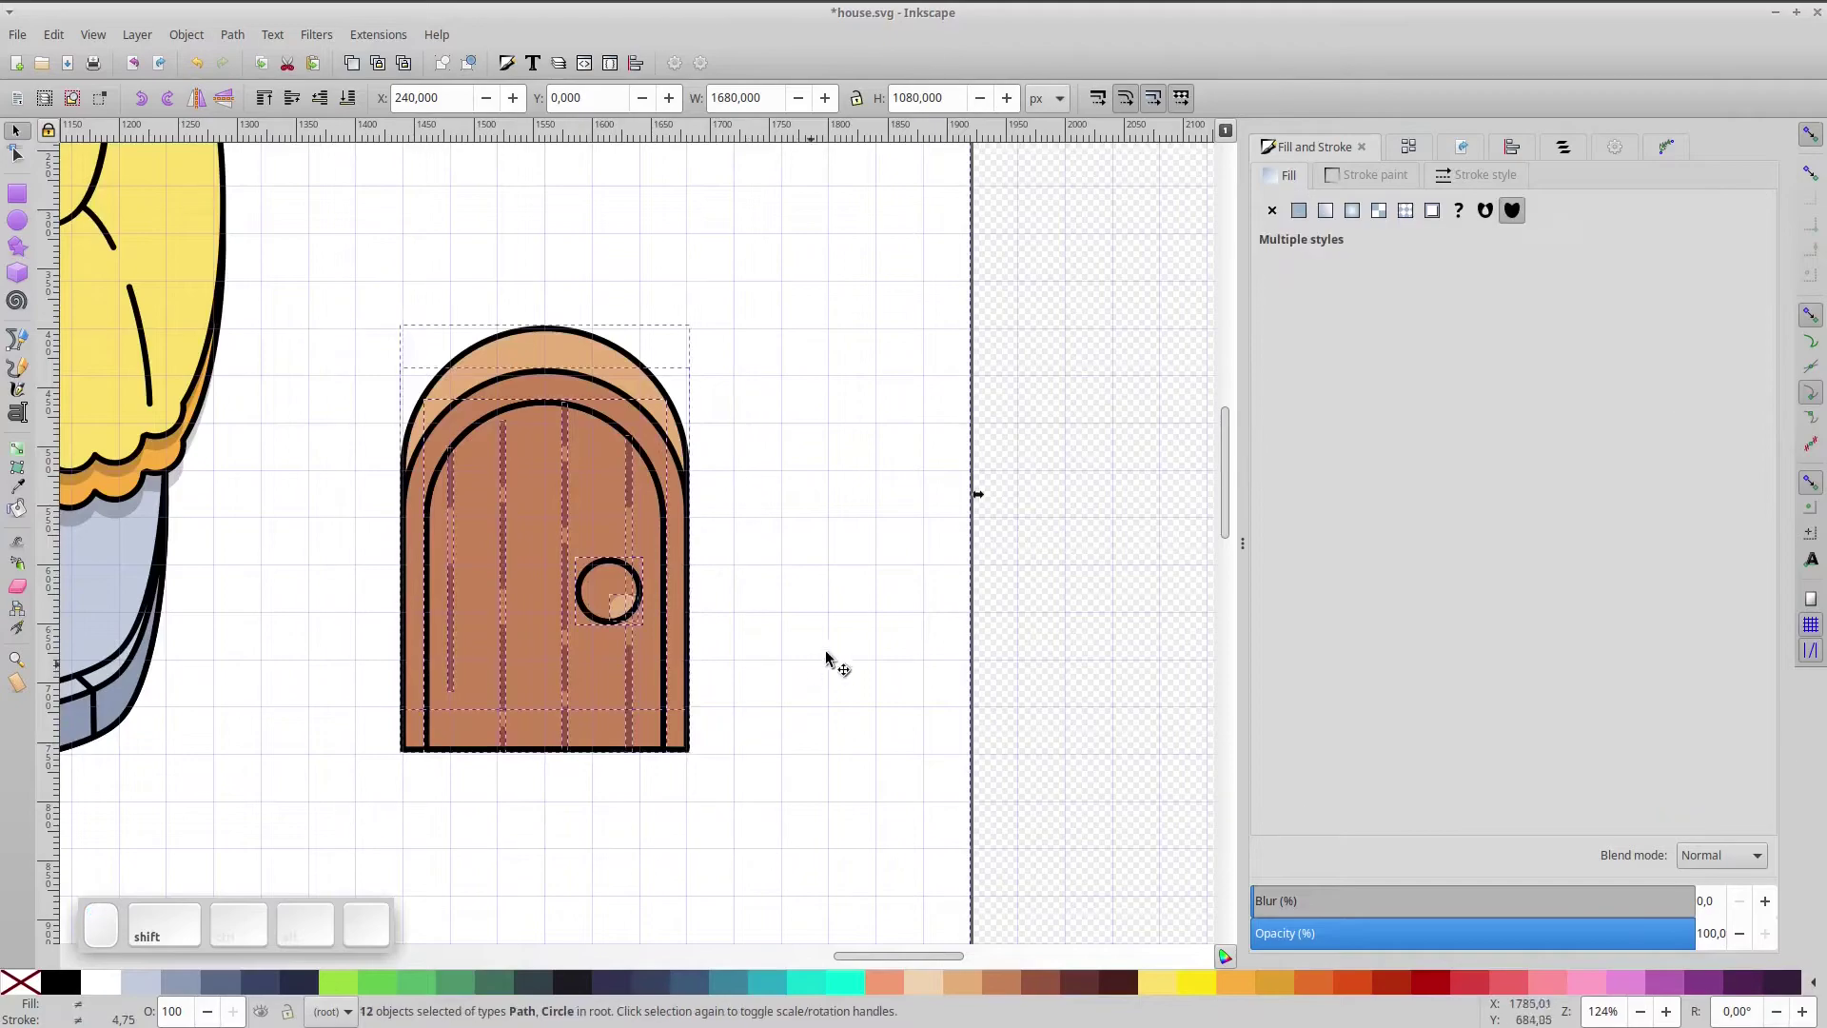
left_click(850, 650)
key("ctrl+shift+g")
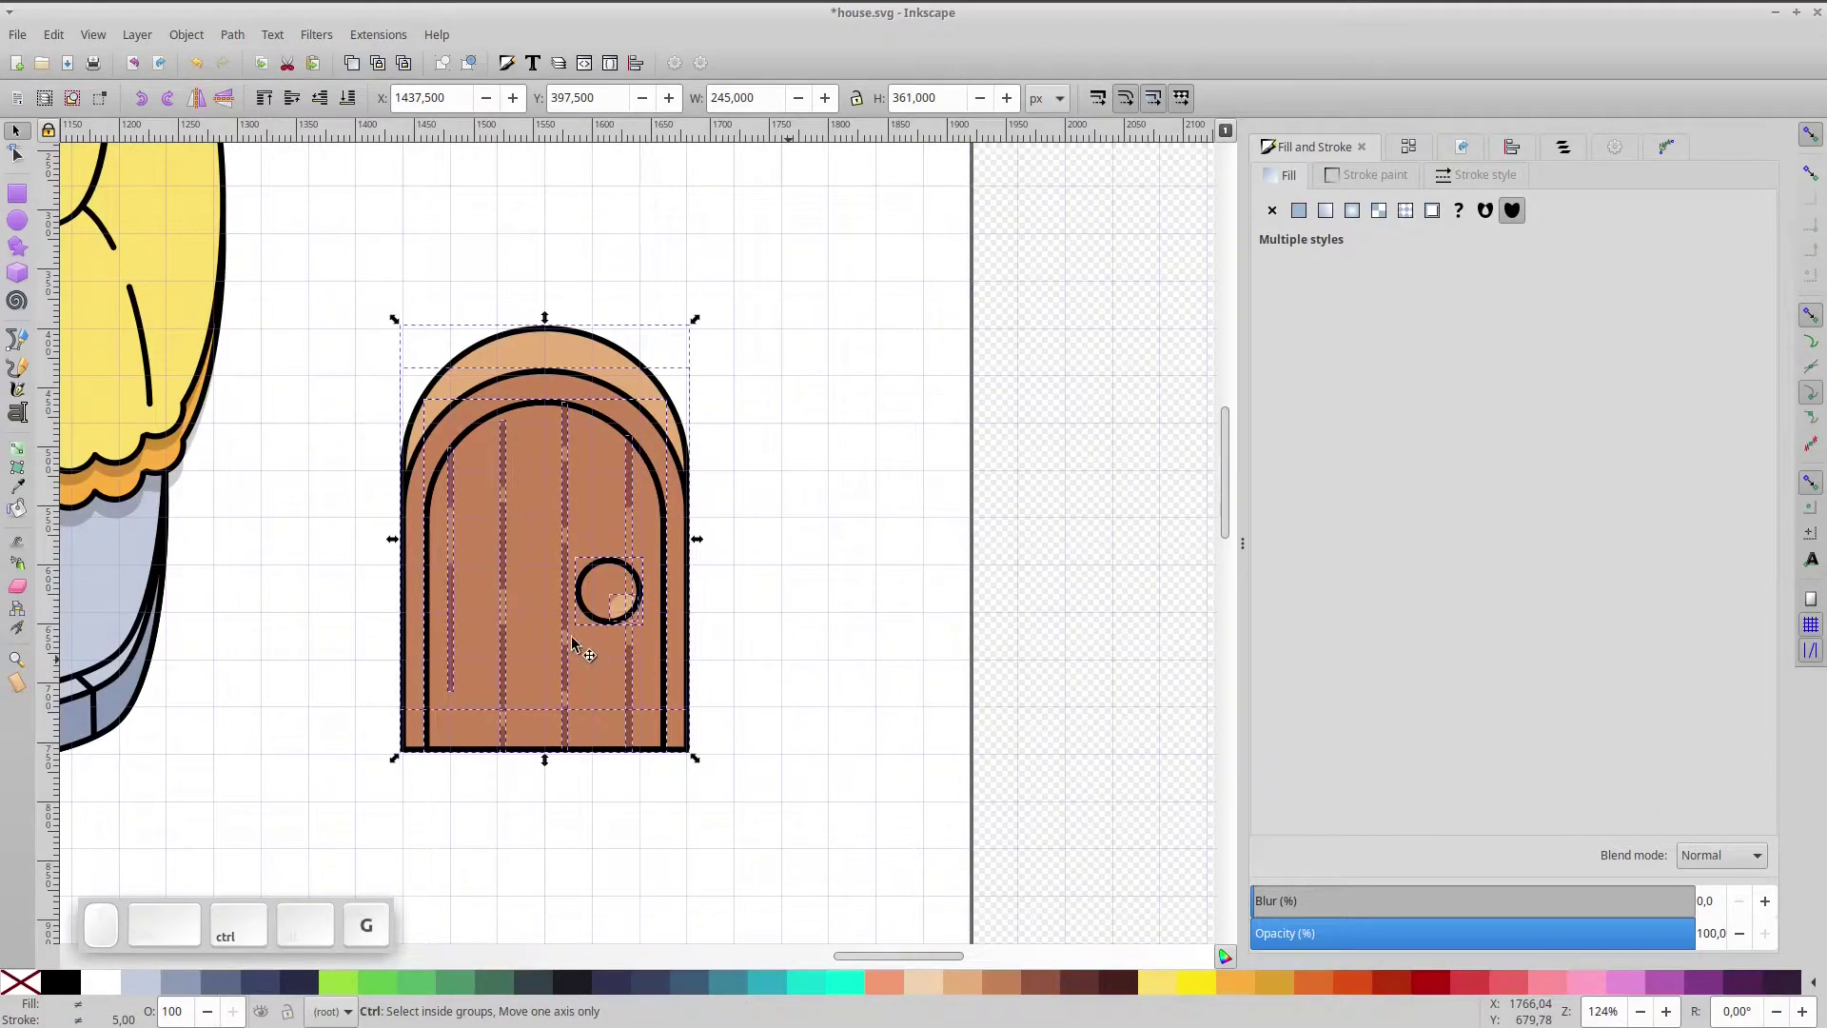
left_click(549, 592)
left_click(795, 574)
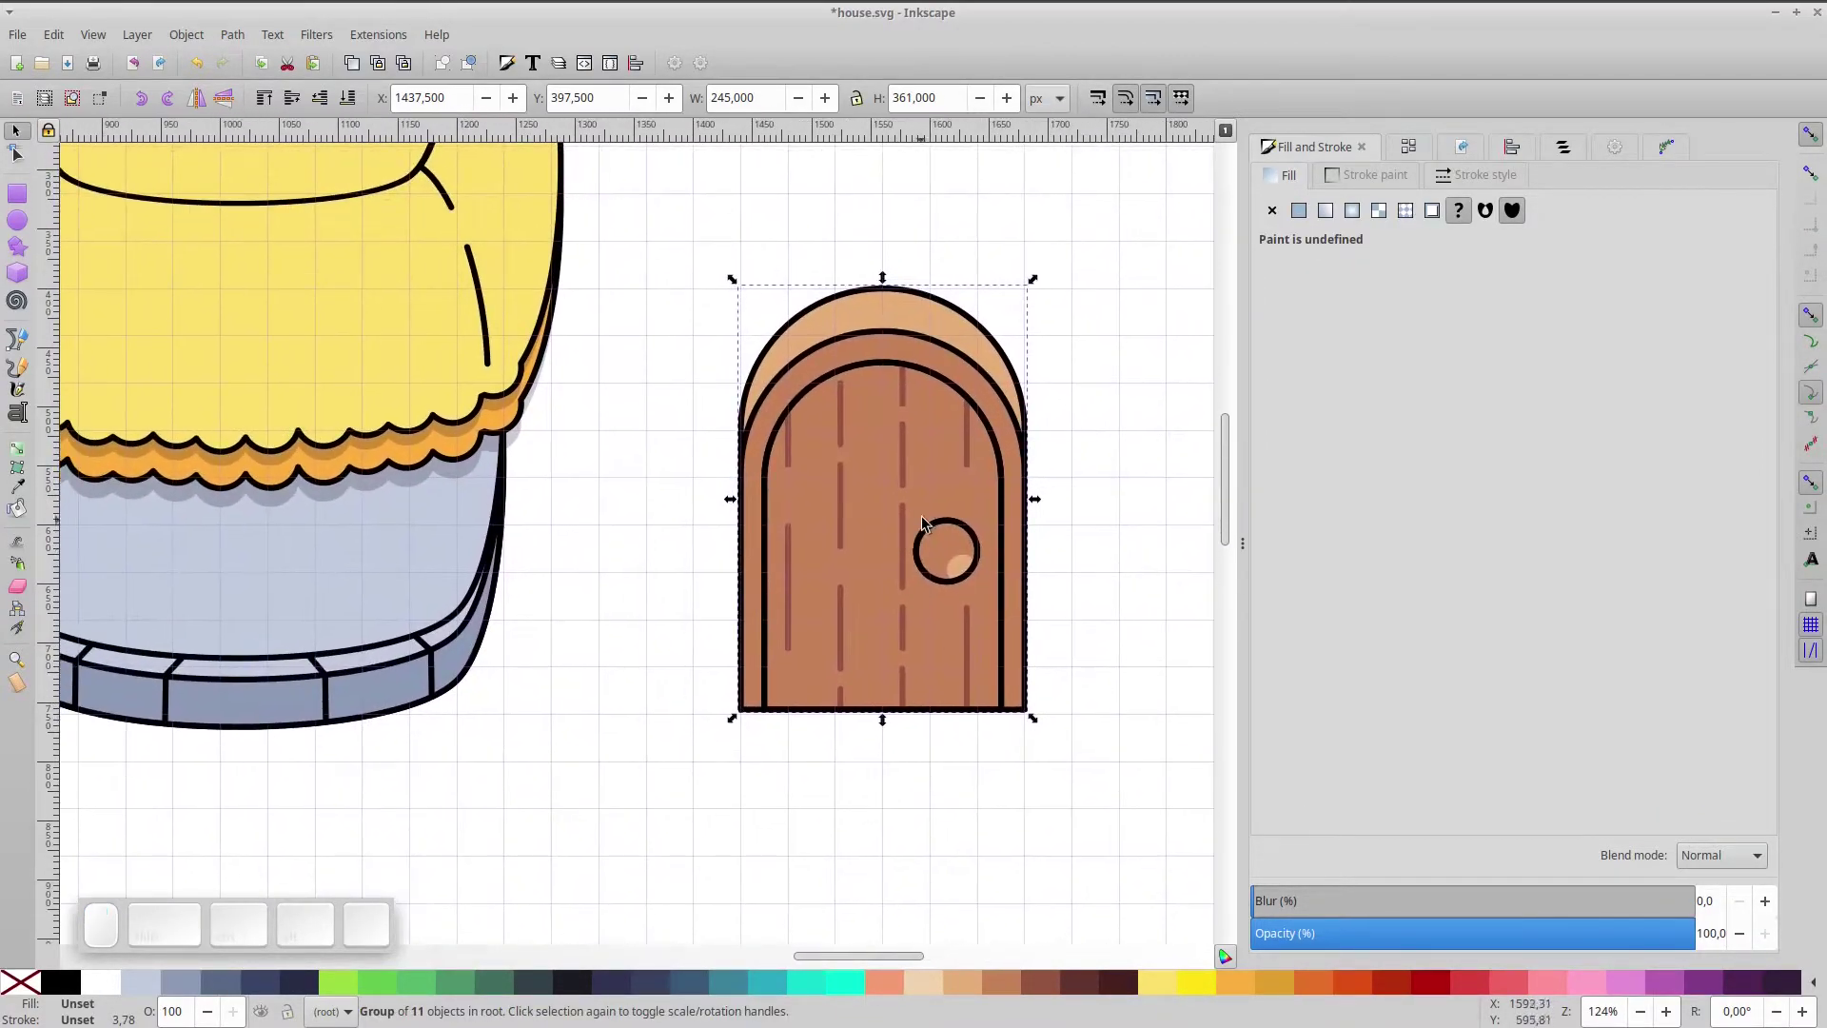
- Move the door group onto the light-blue house body and select both
left_click_drag(934, 520, 414, 527)
left_click(419, 520)
left_click_drag(976, 293, 871, 496)
left_click_drag(876, 503, 861, 573)
left_click(863, 573)
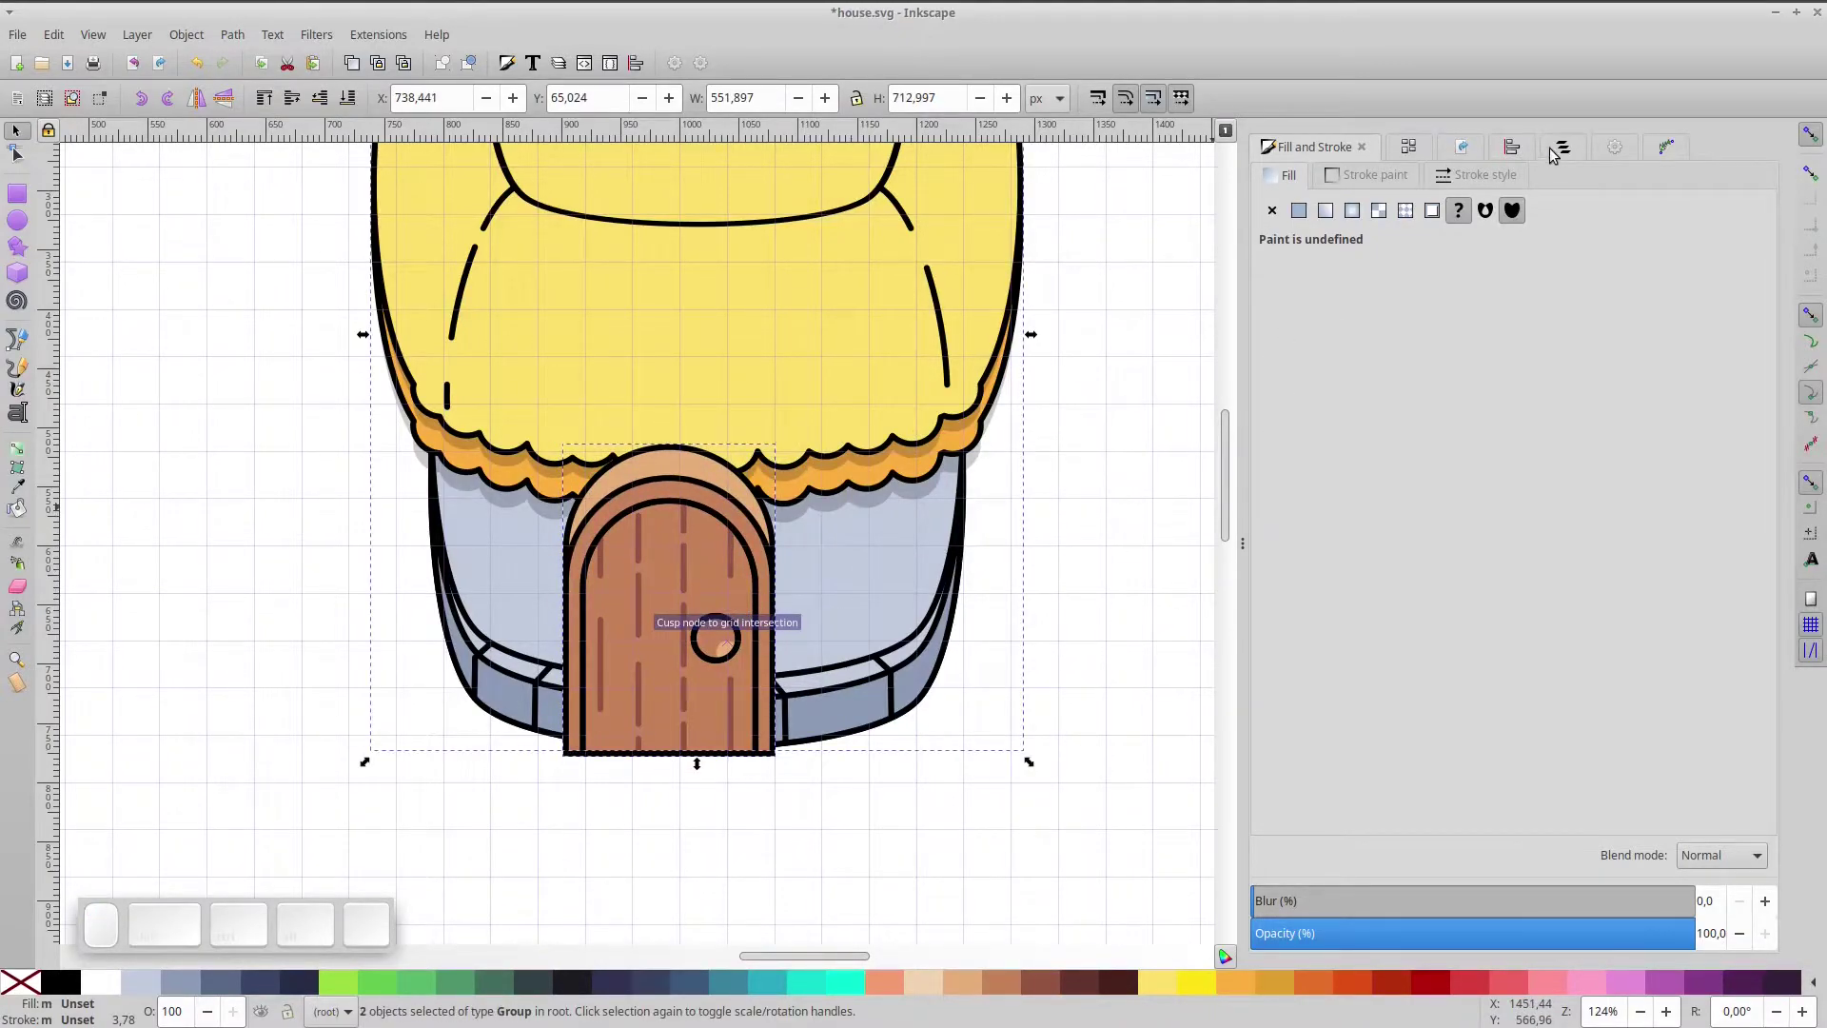
- Centre the door horizontally on the house body with Align and Distribute
left_click(1517, 152)
left_click(1680, 229)
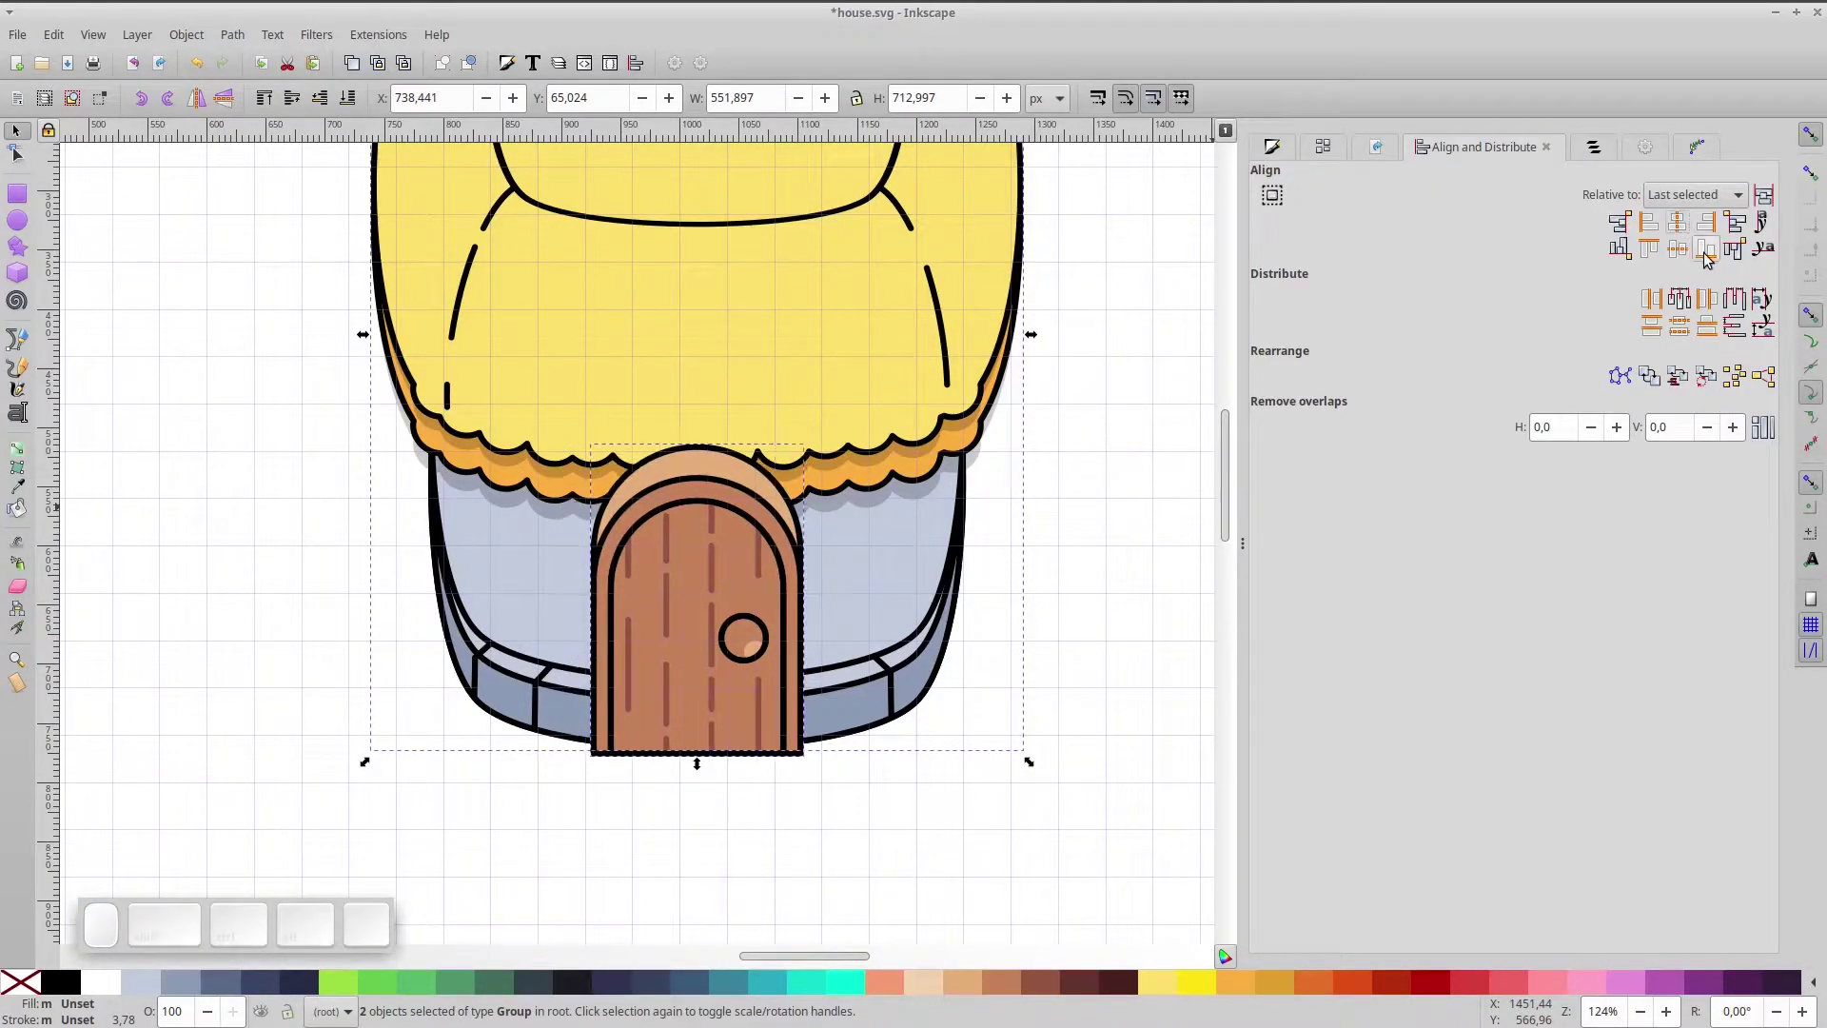
left_click(1710, 258)
left_click(1129, 836)
scroll("up", 3)
left_click(764, 552)
- Lower the door so its base aligns with the house's bottom edge
left_click(847, 288)
left_click_drag(806, 336, 722, 535)
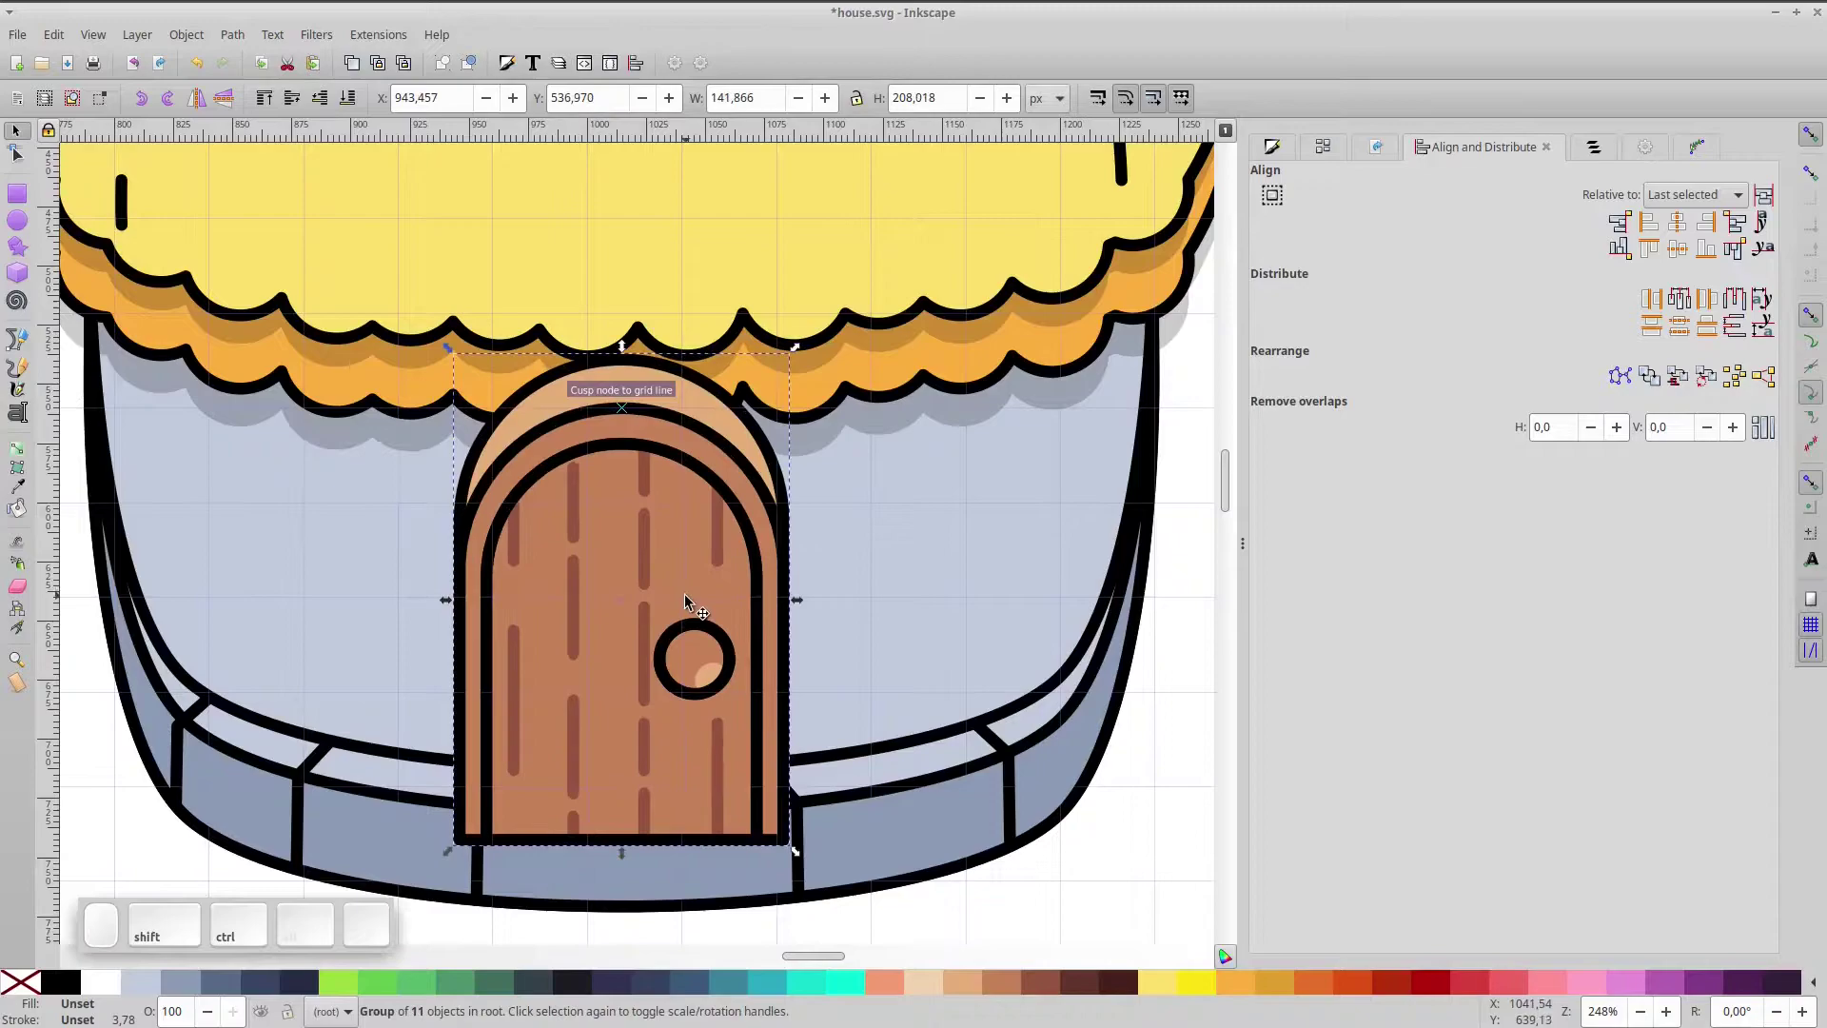
left_click_drag(716, 565, 1437, 441)
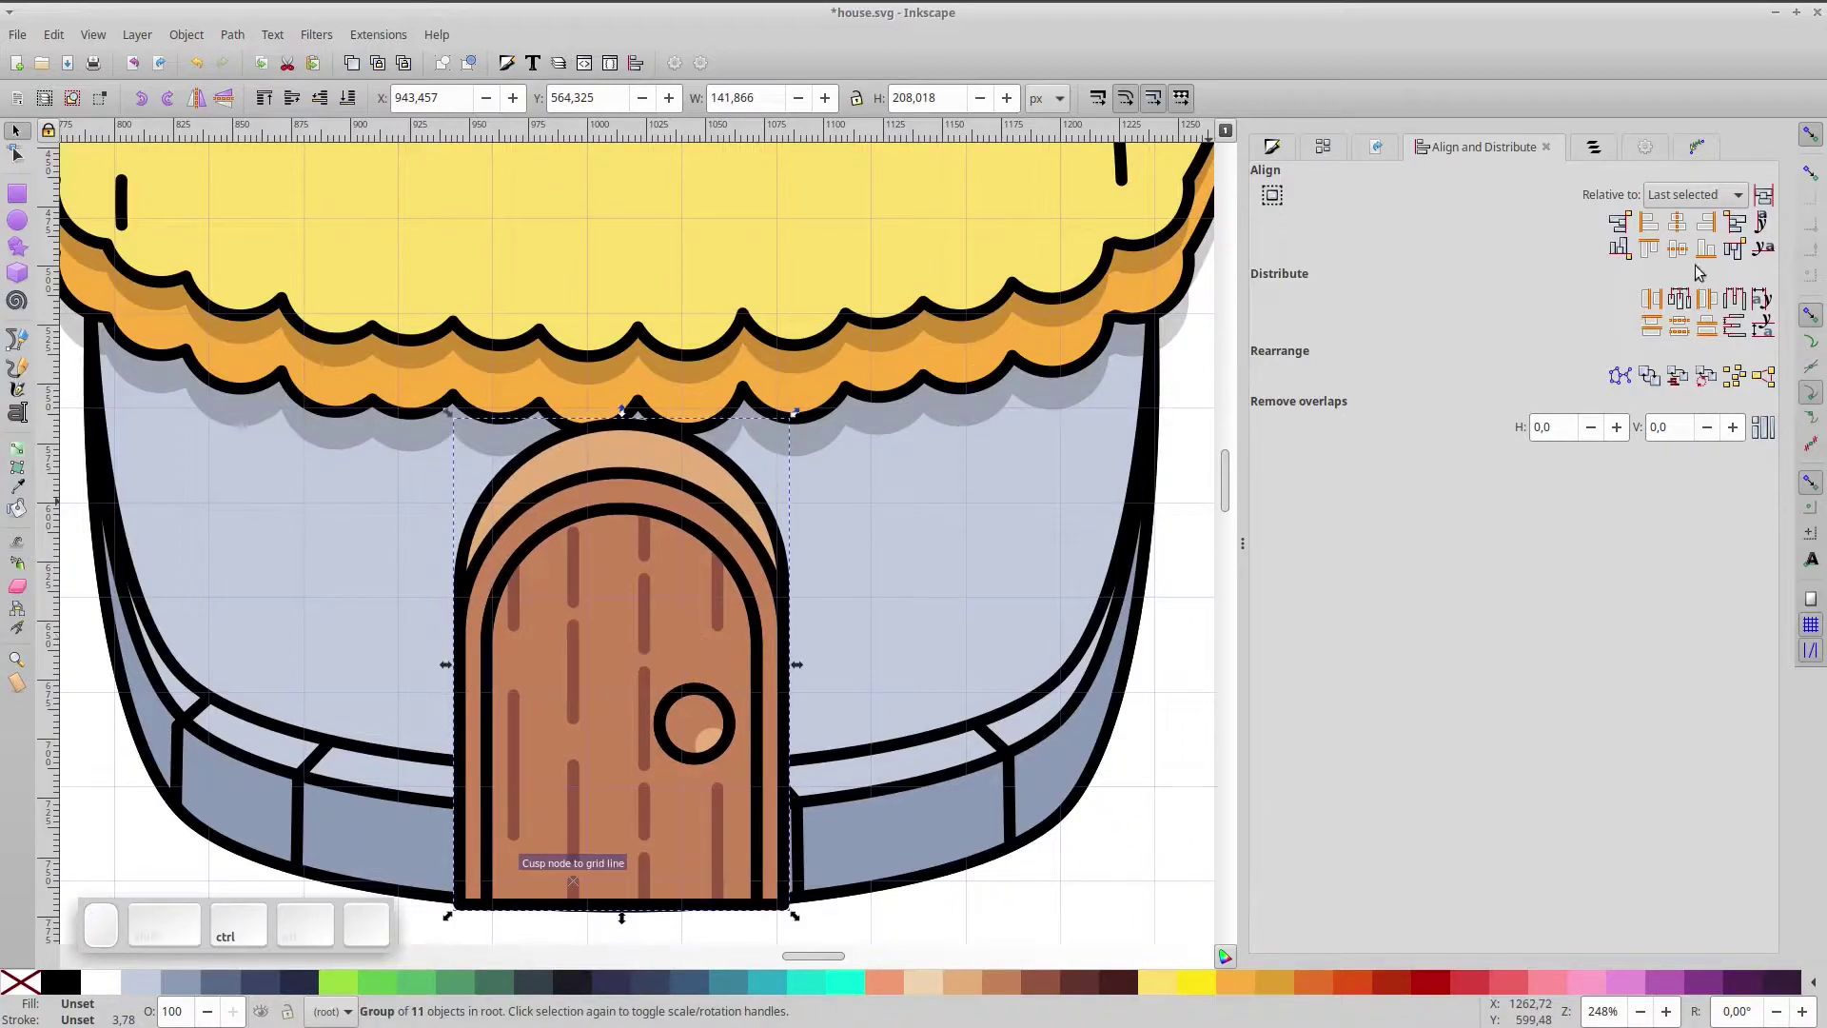
left_click(986, 593)
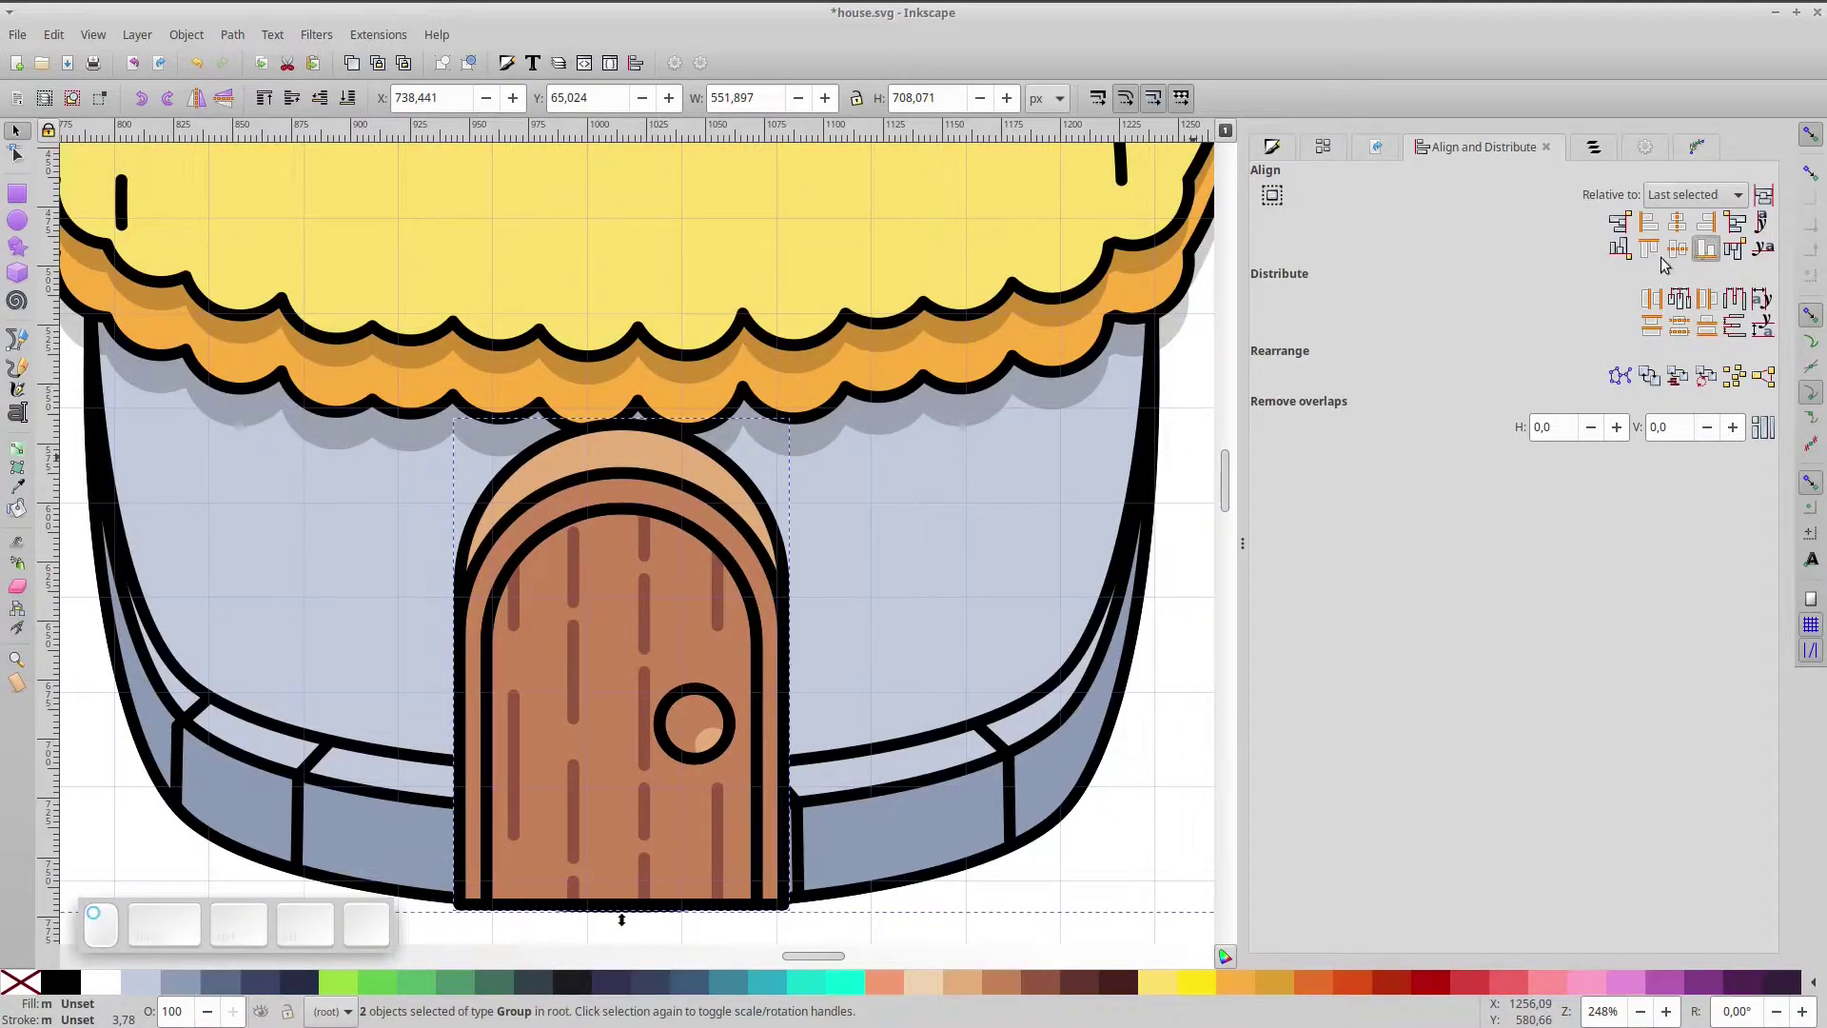
scroll("down", 3)
scroll("up", 3)
key("ctrl+space")
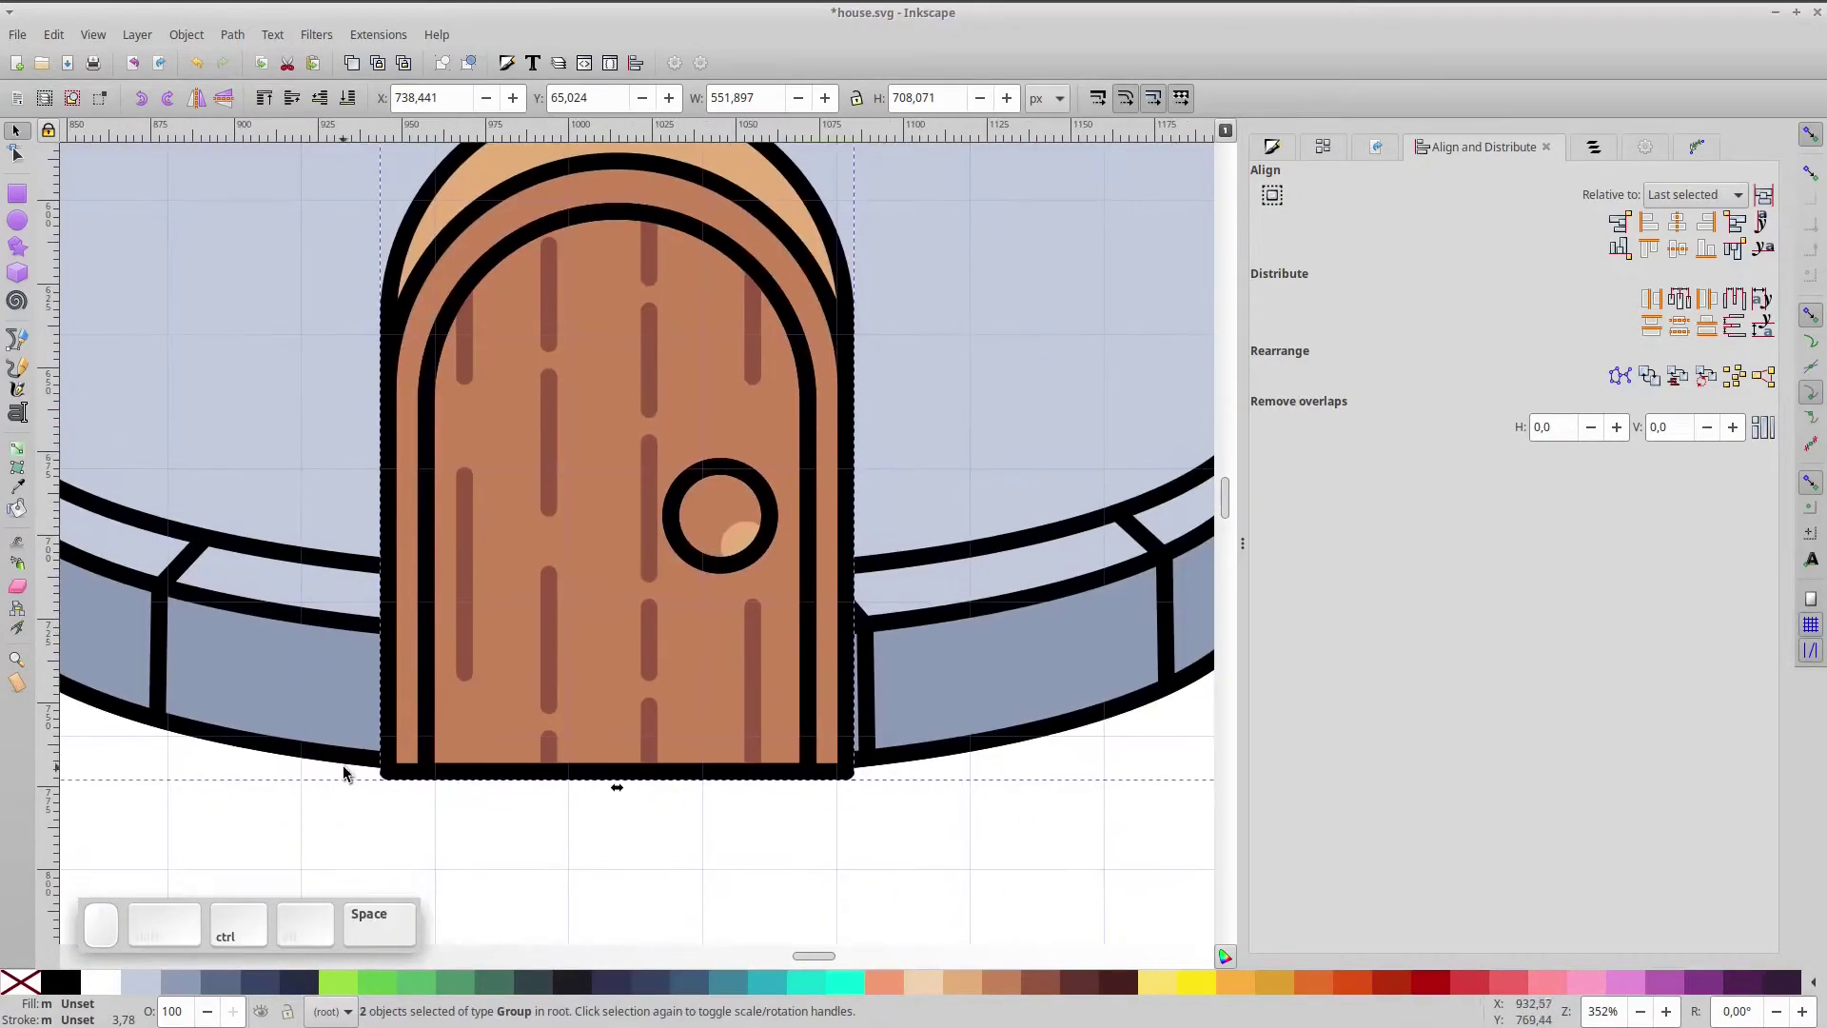
- Add a Corners (Fillet/Chamfer) path effect to the door's outer arch
left_click(411, 773)
left_click(409, 771)
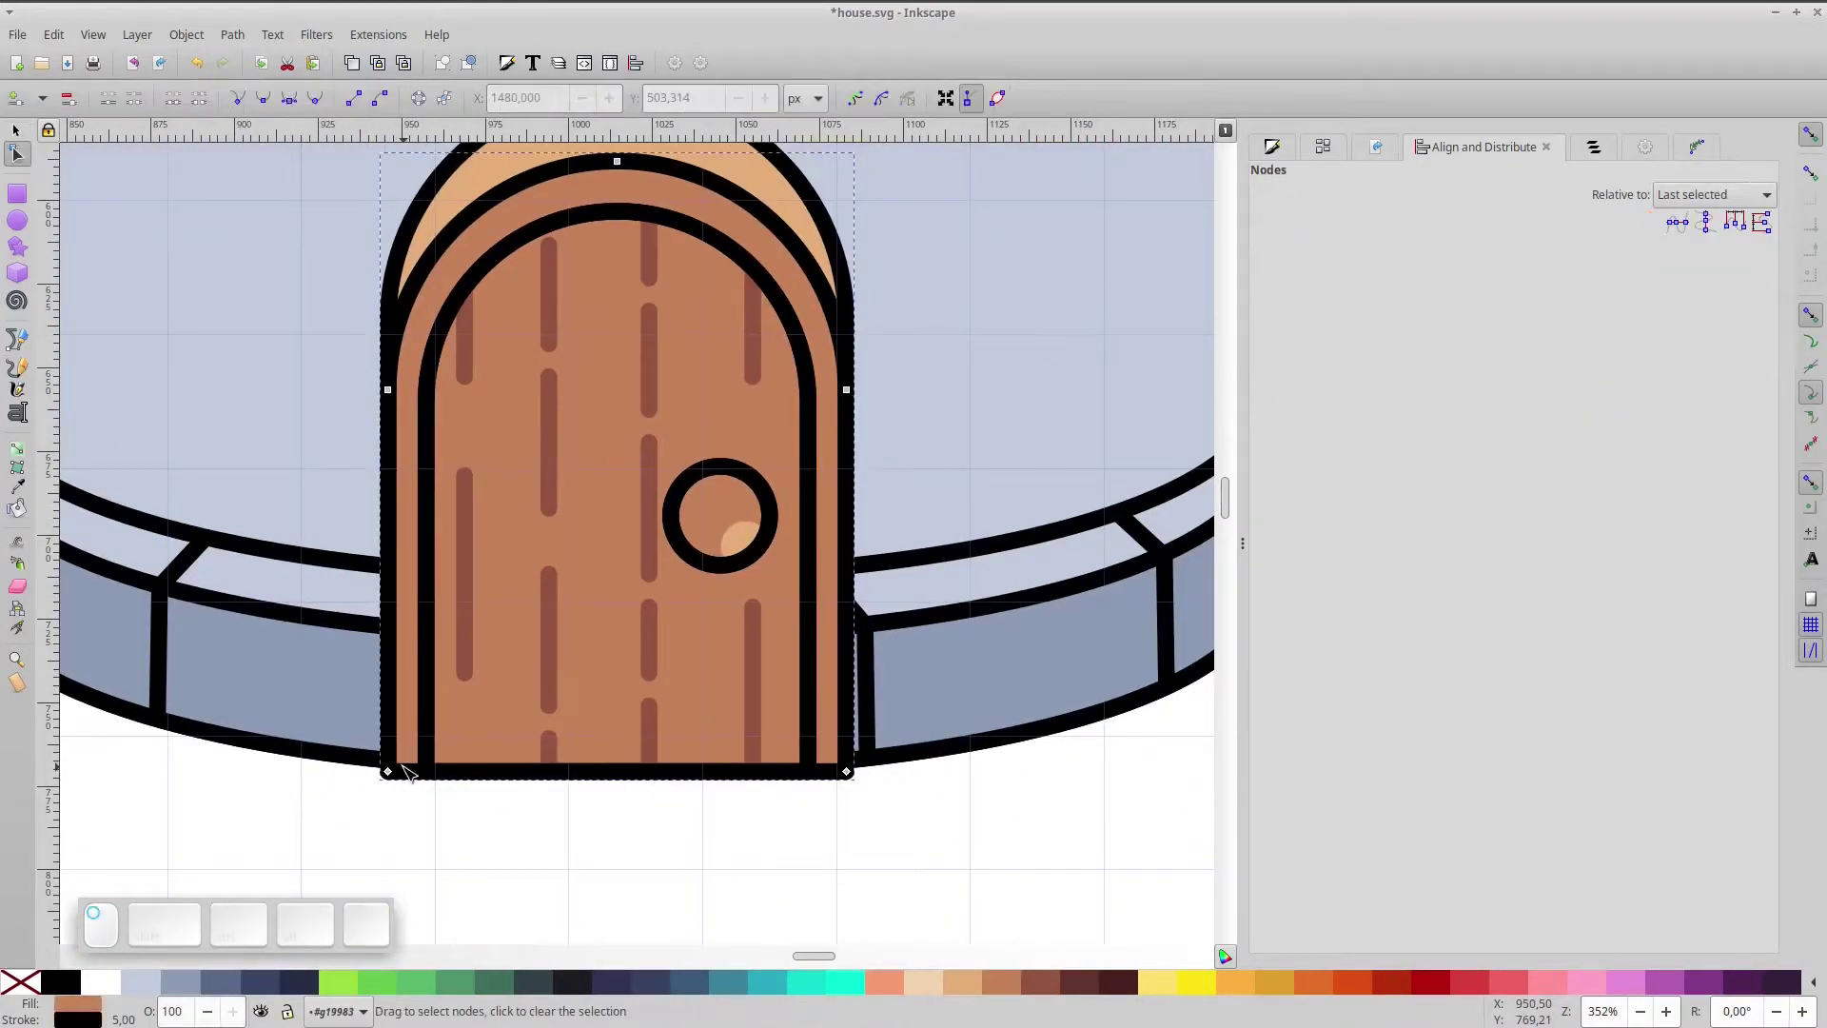
left_click(241, 40)
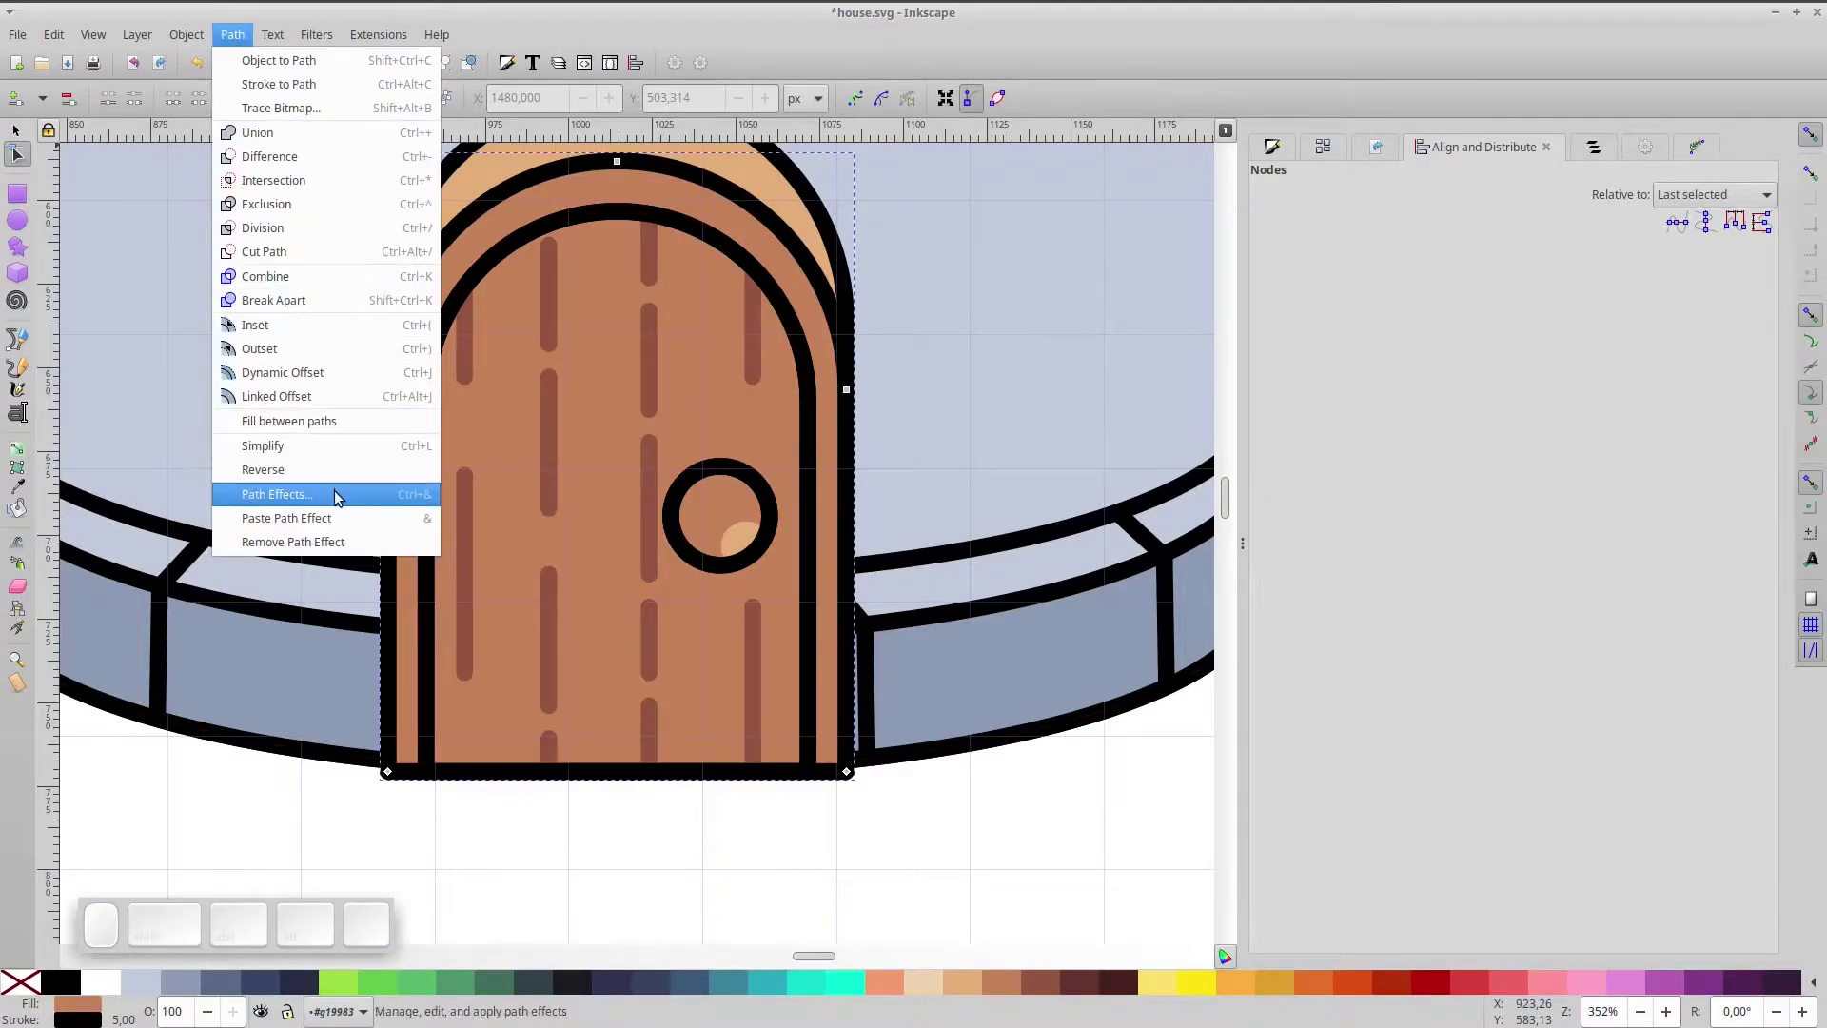
left_click(340, 496)
scroll("up", 3)
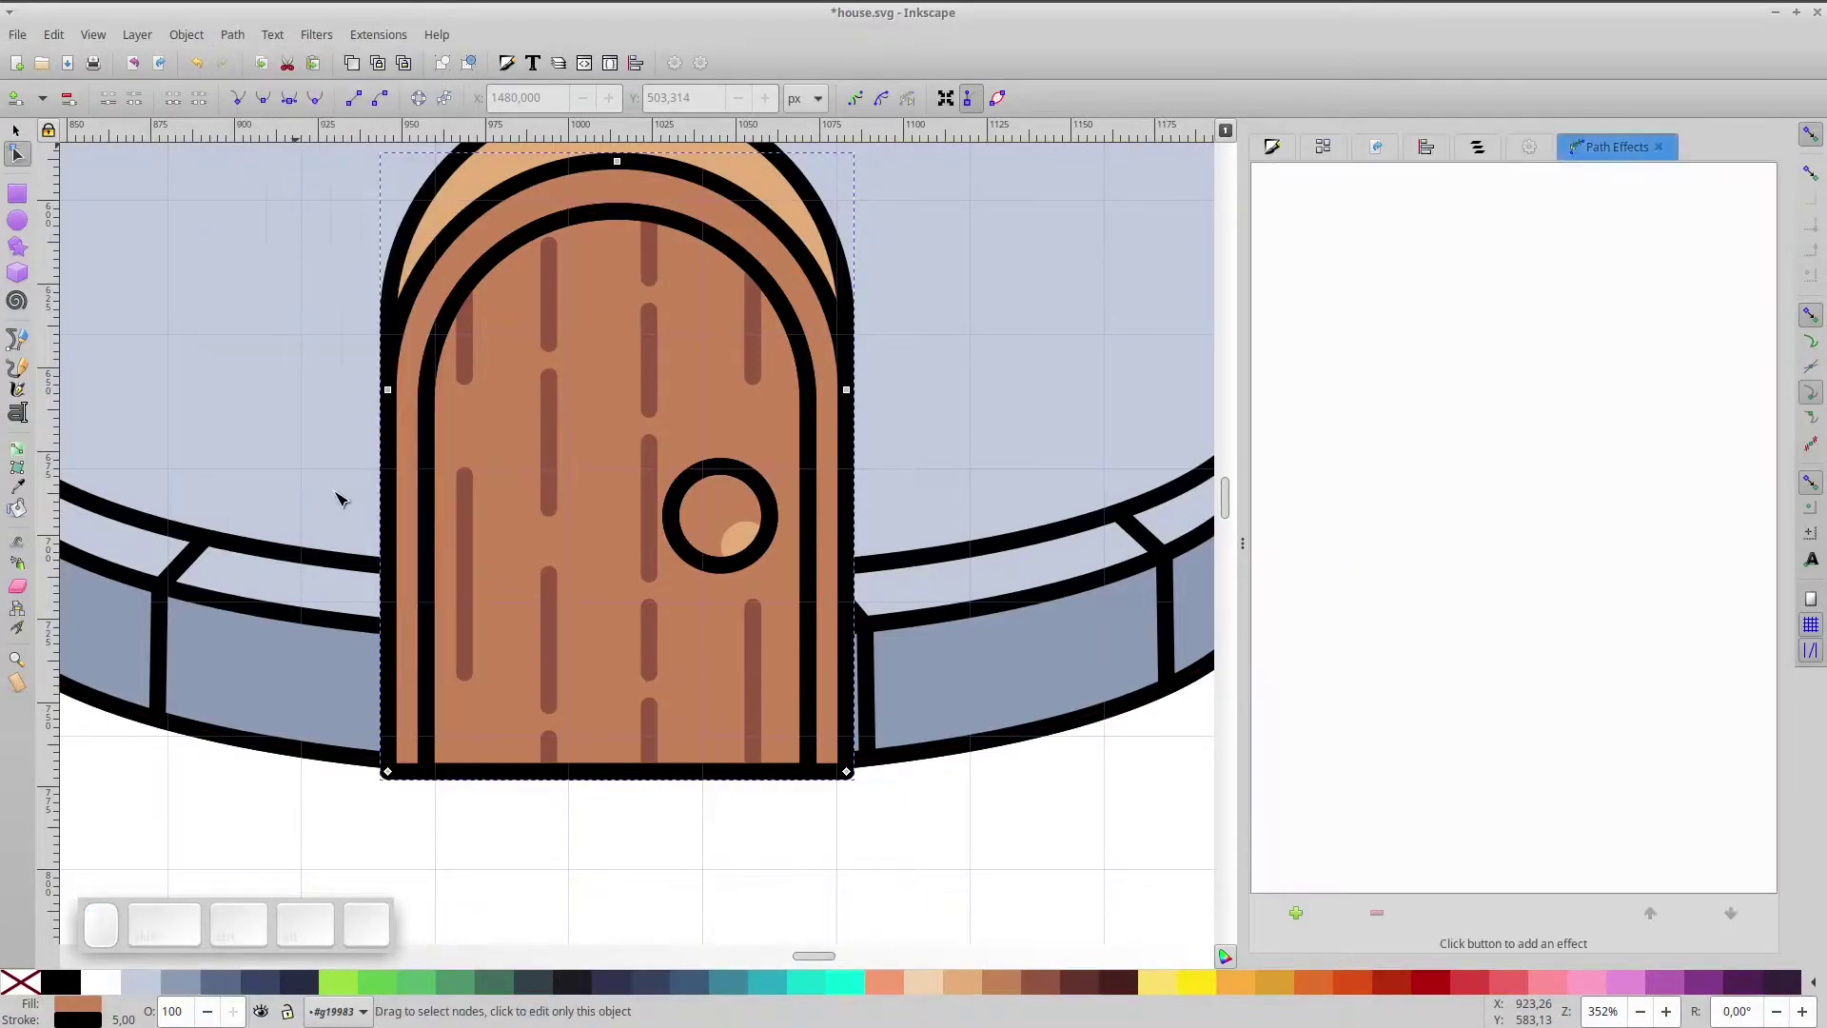
left_click(1296, 926)
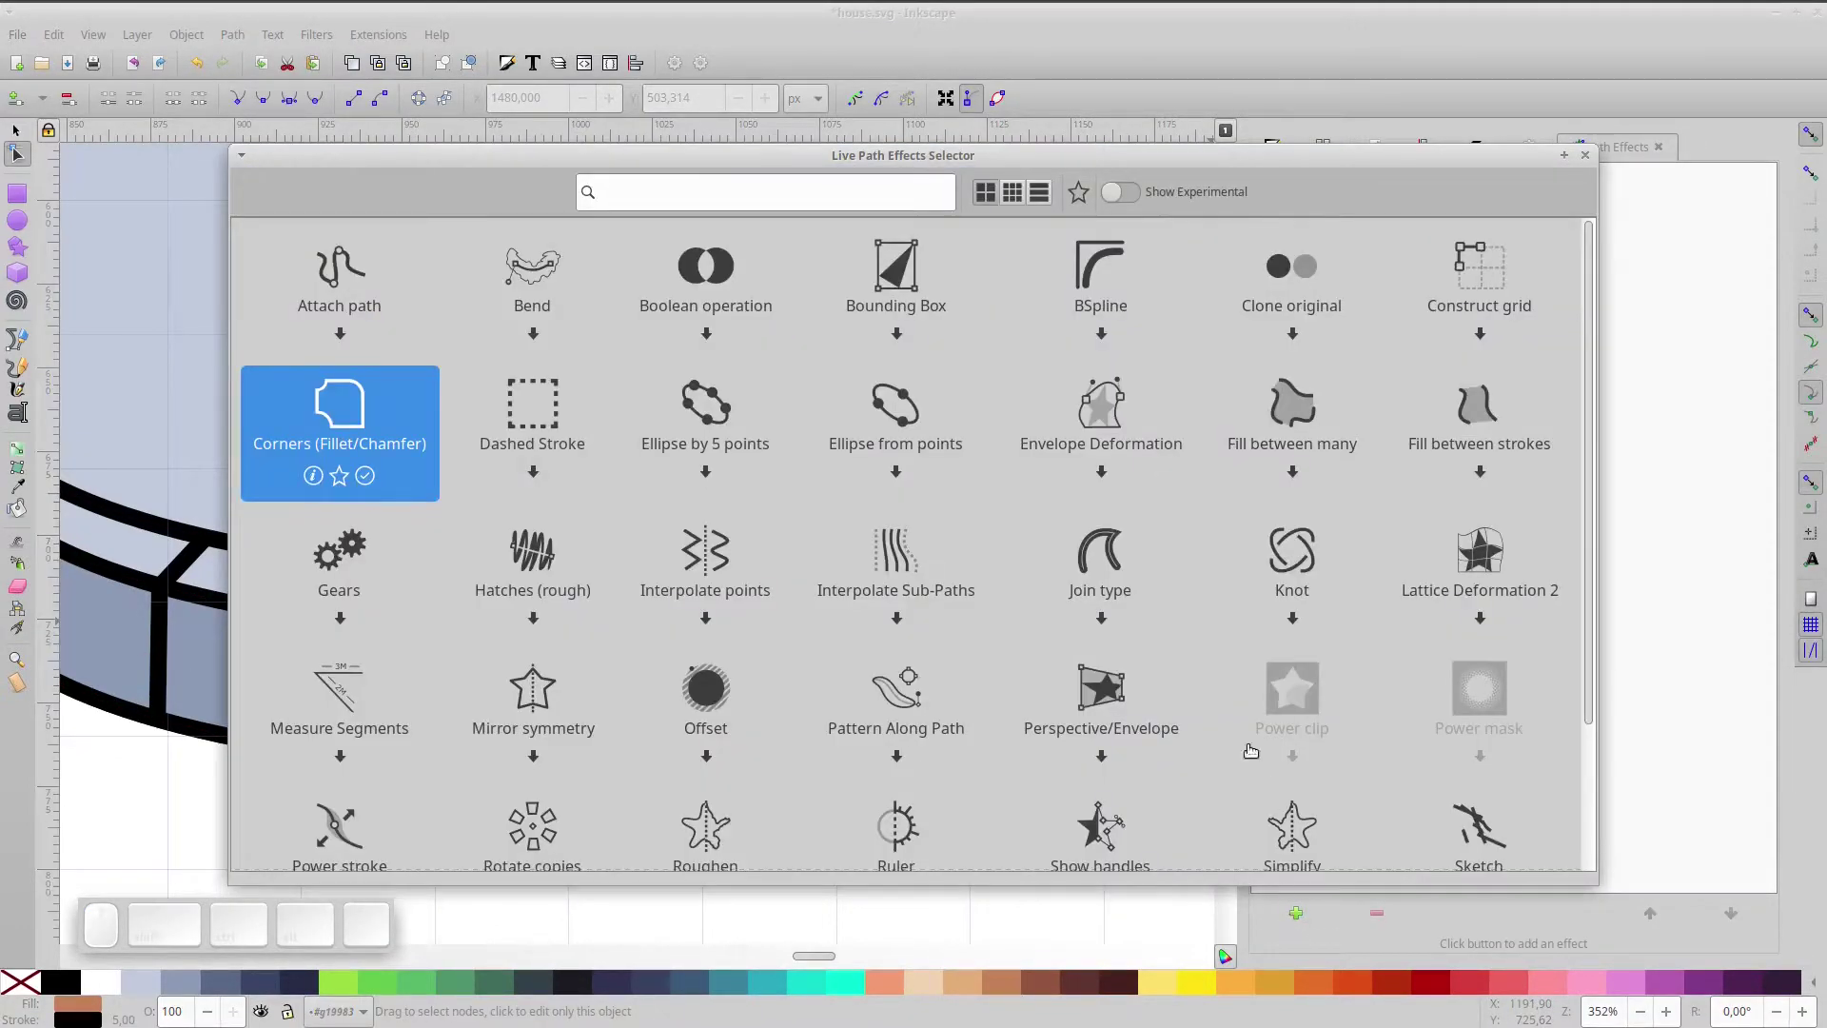
left_click(328, 456)
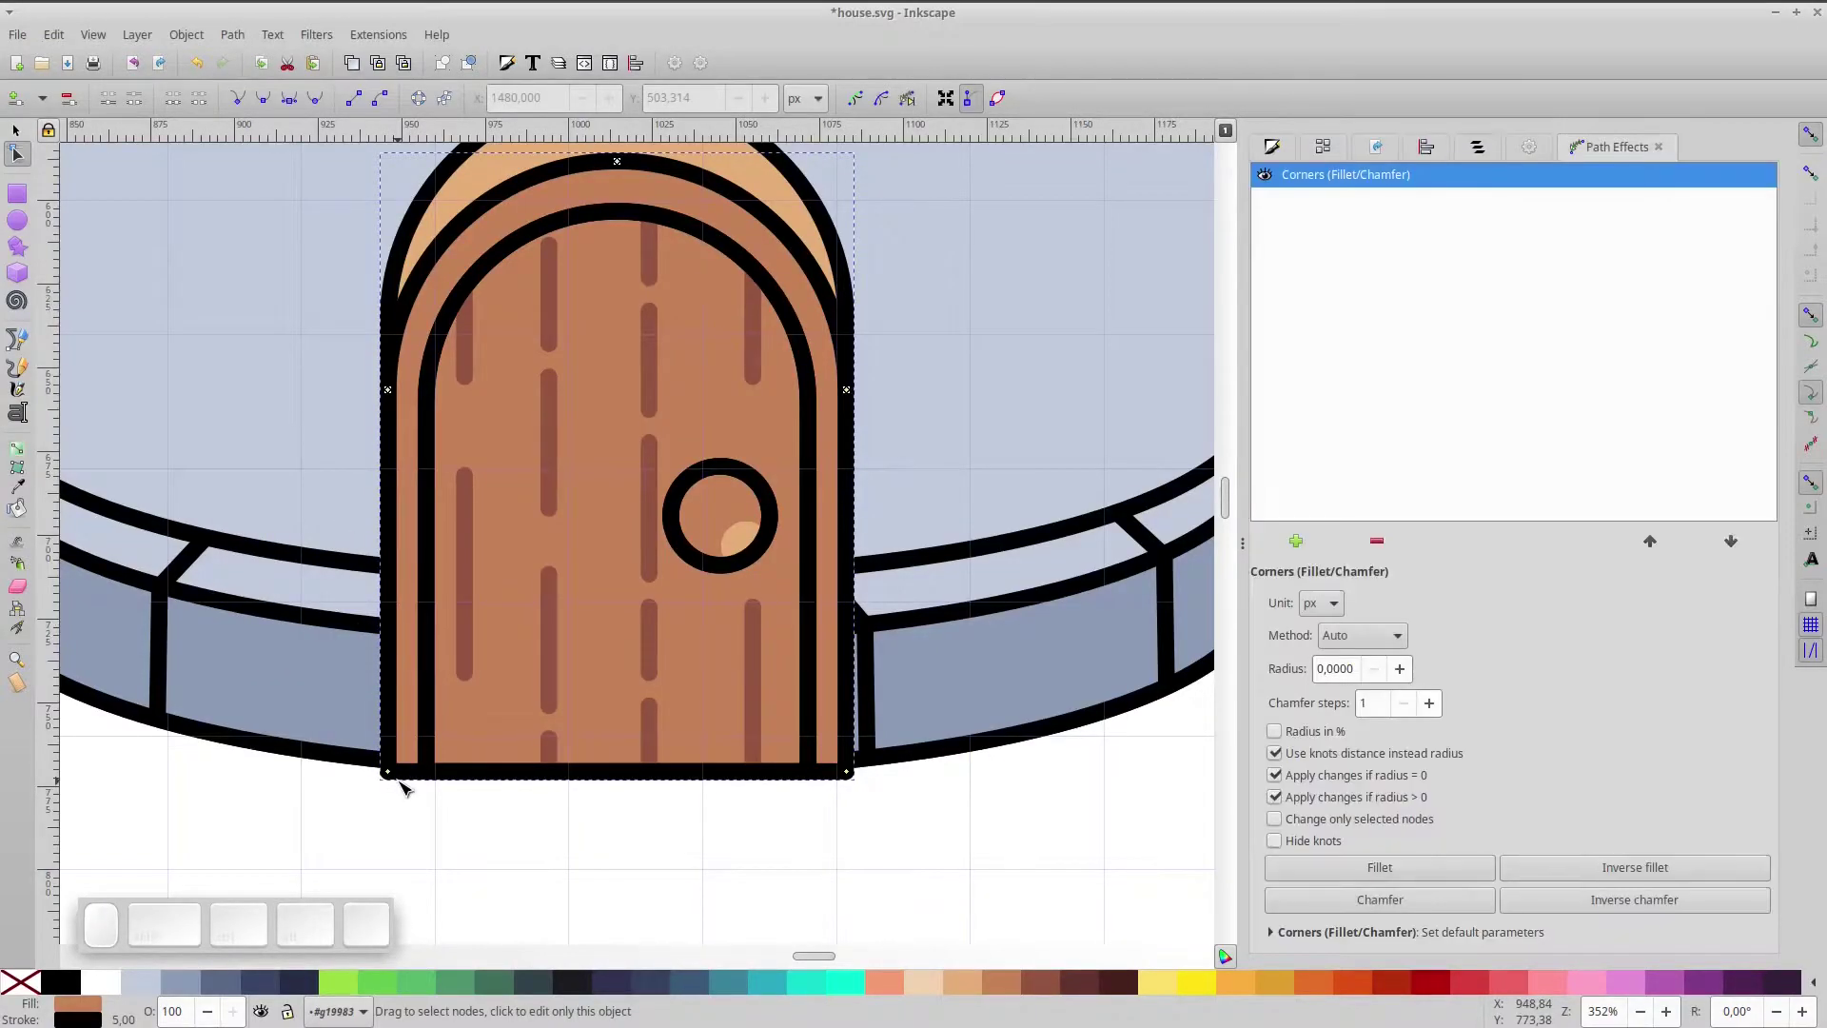
- Round off the door's bottom left and right corners slightly and view the whole house
left_click_drag(392, 782, 525, 826)
left_click_drag(854, 783, 894, 836)
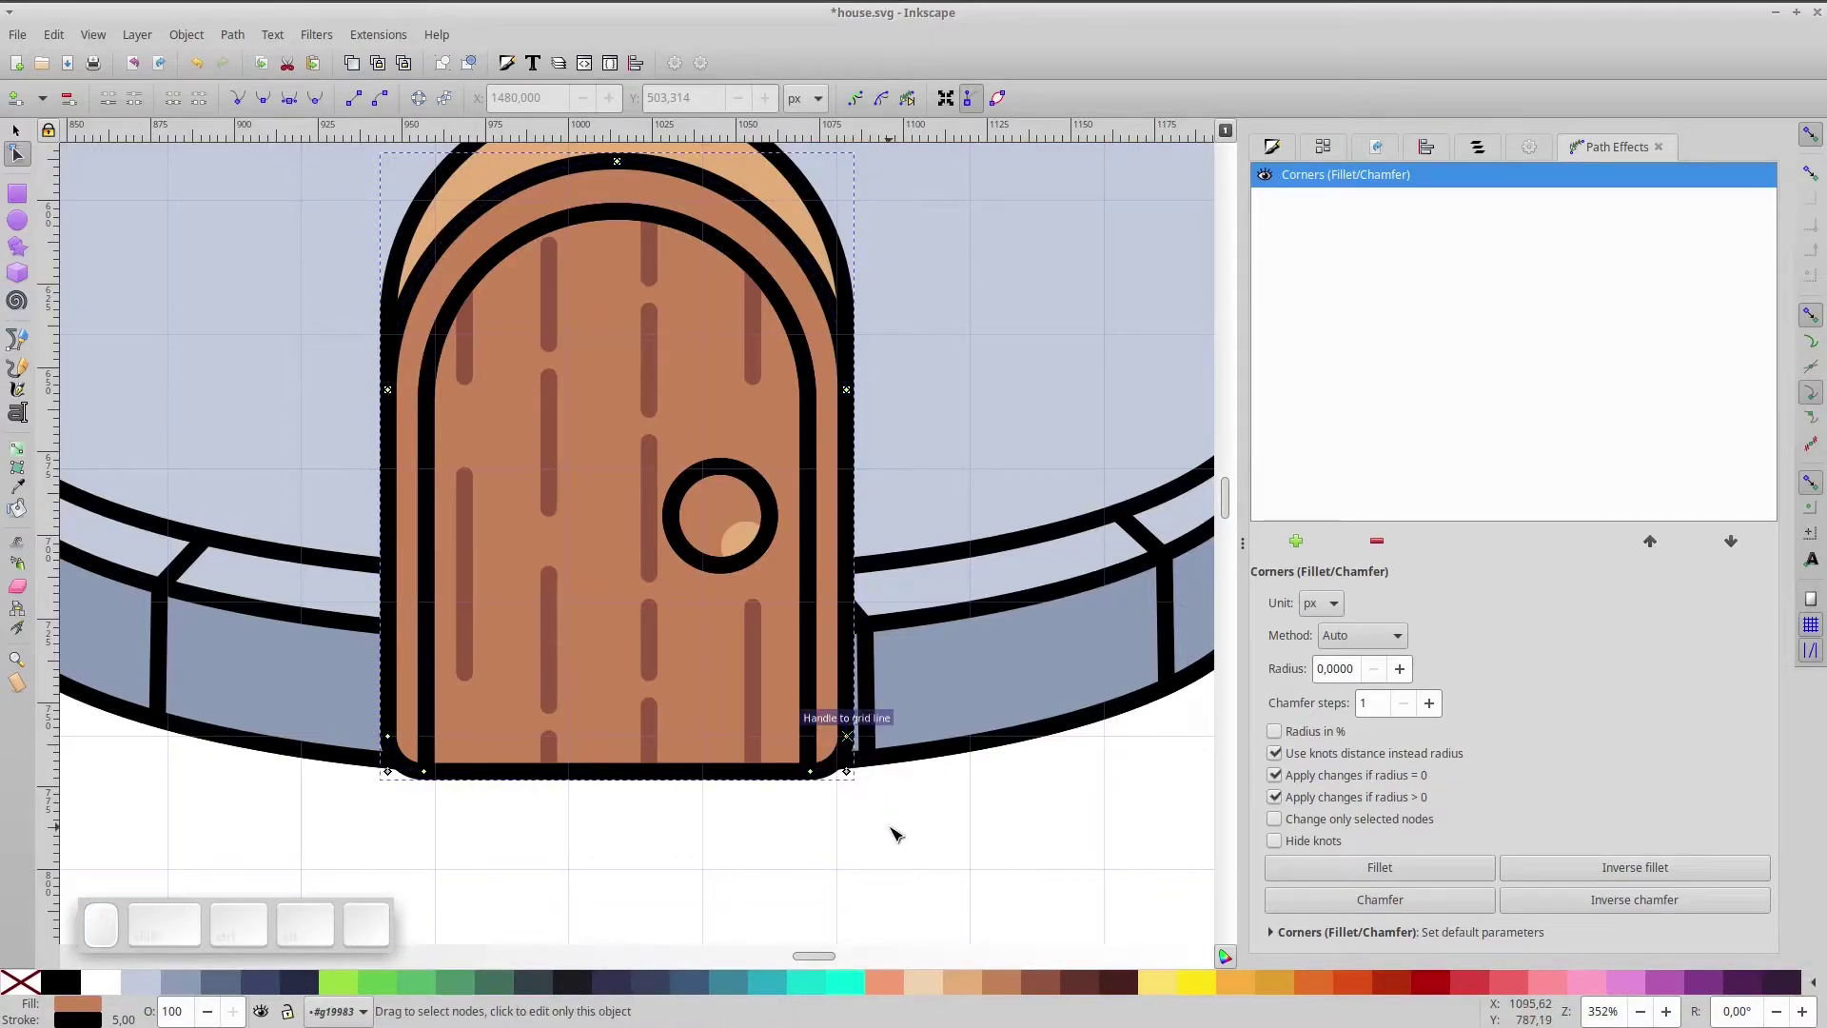
left_click(894, 835)
left_click(22, 140)
left_click(1014, 662)
left_click(740, 636)
scroll("down", 3)
key("ctrl+KP_5")
scroll("up", 3)
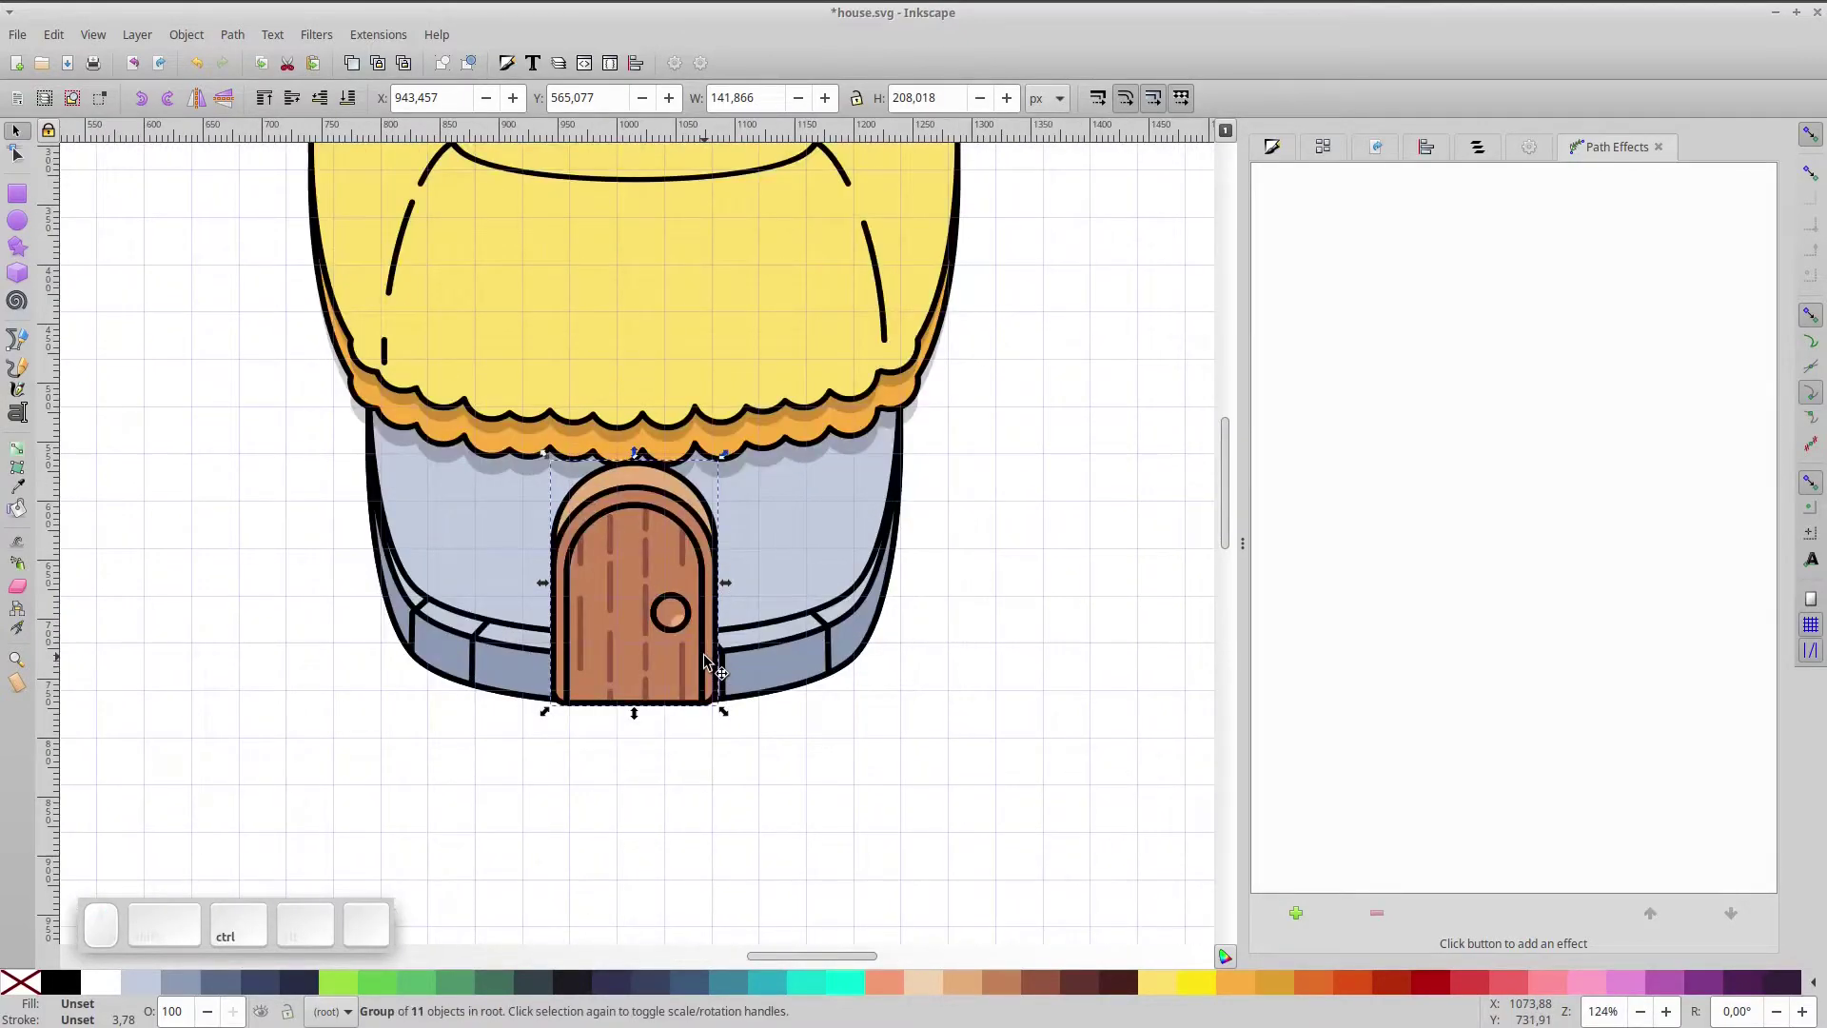
scroll("up", 3)
left_click(736, 688)
left_click(735, 688)
left_click(736, 688)
key("Right")
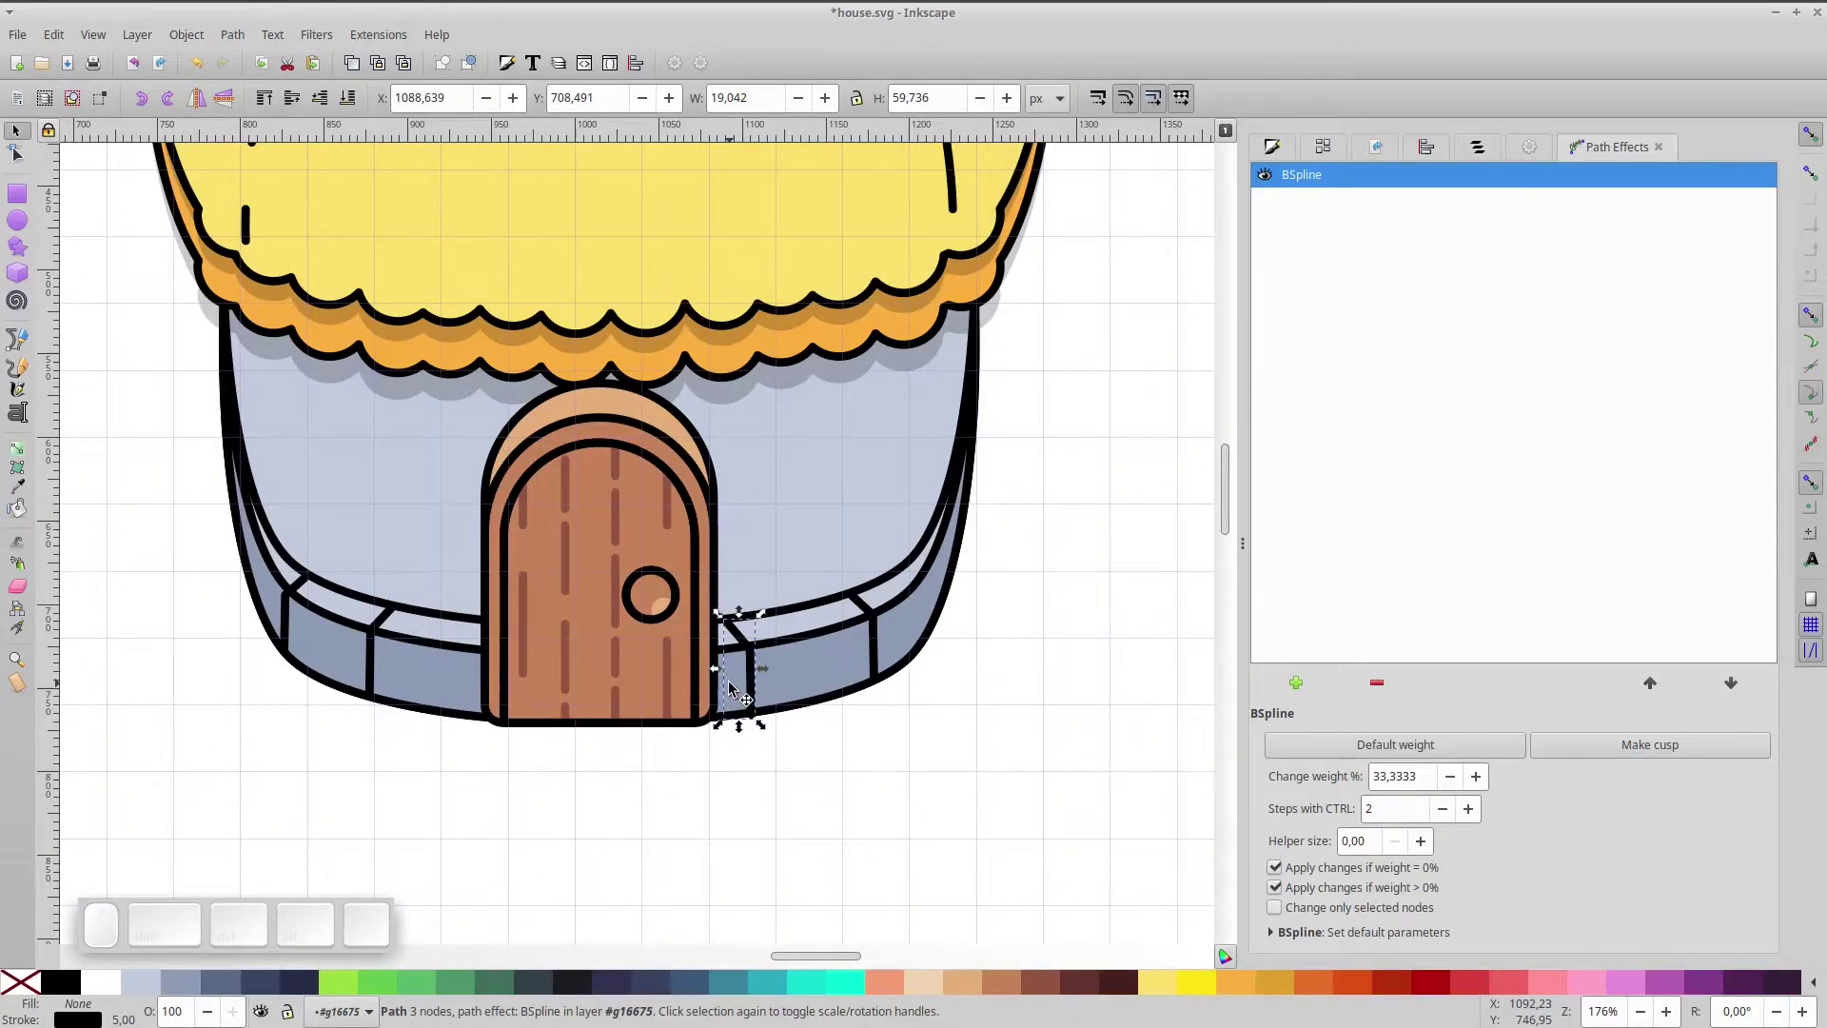
left_click(858, 767)
scroll("down", 3)
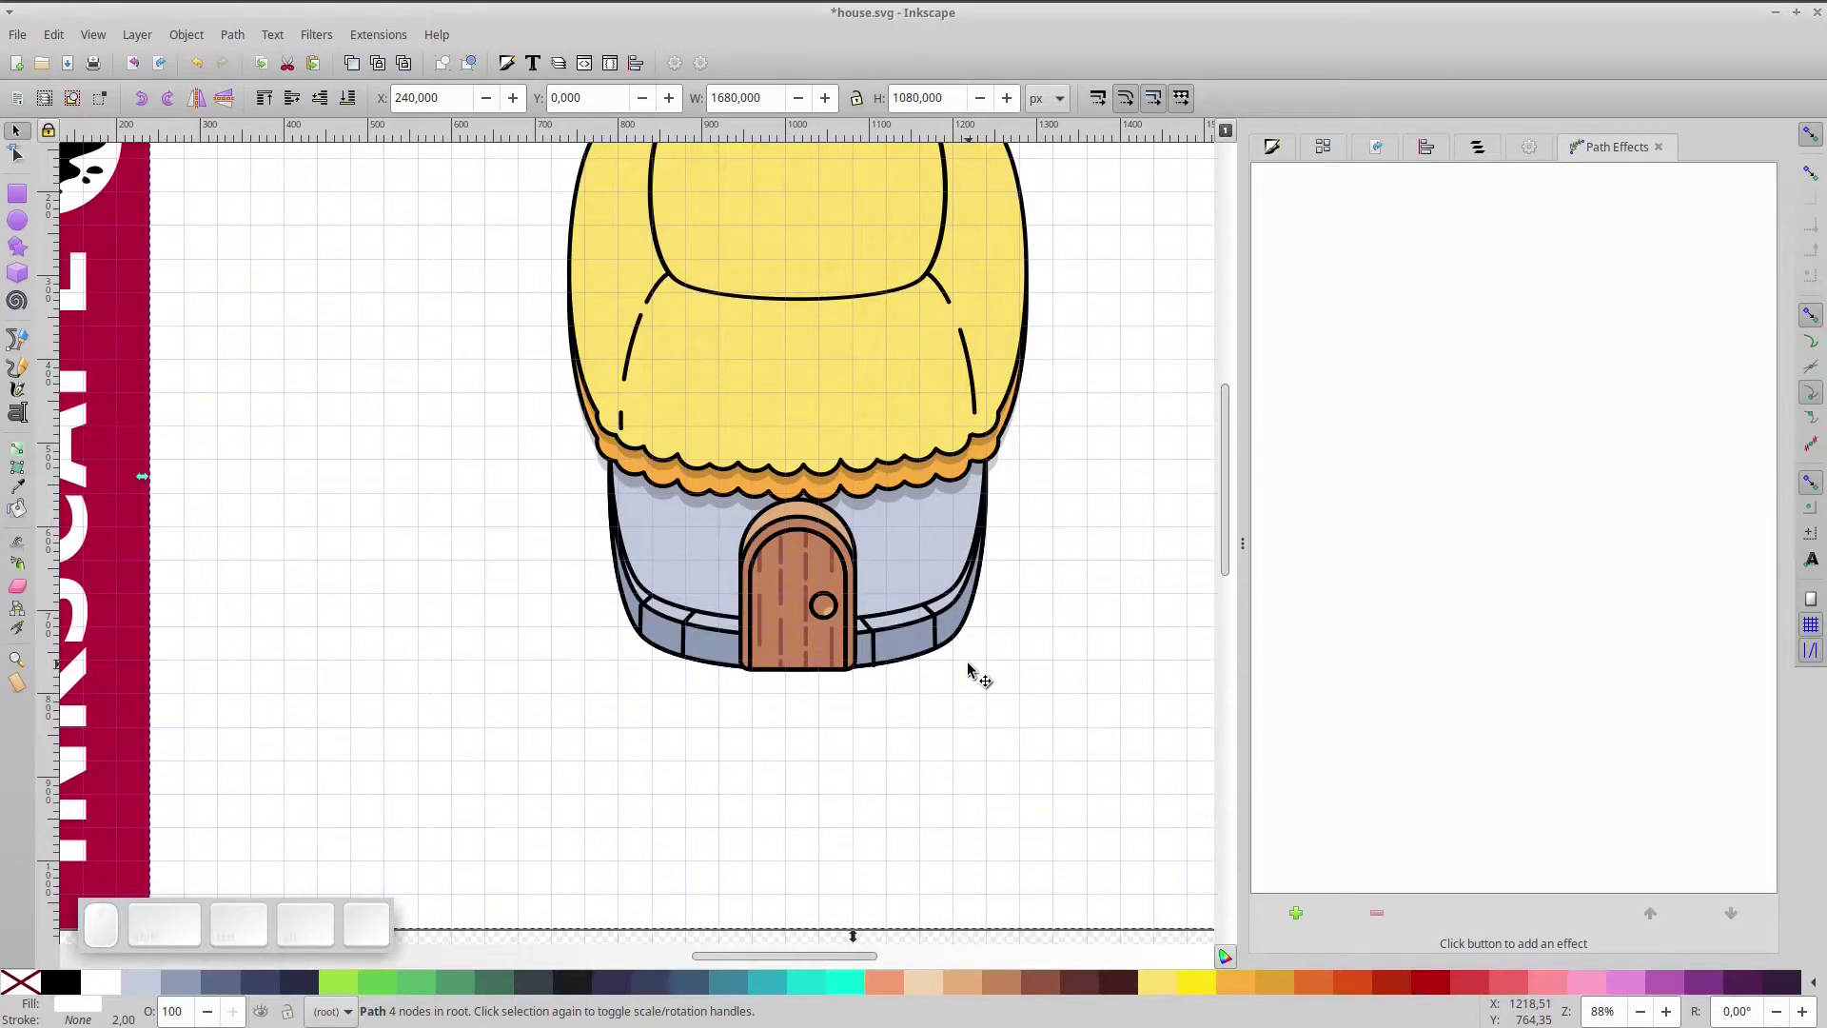
scroll("up", 3)
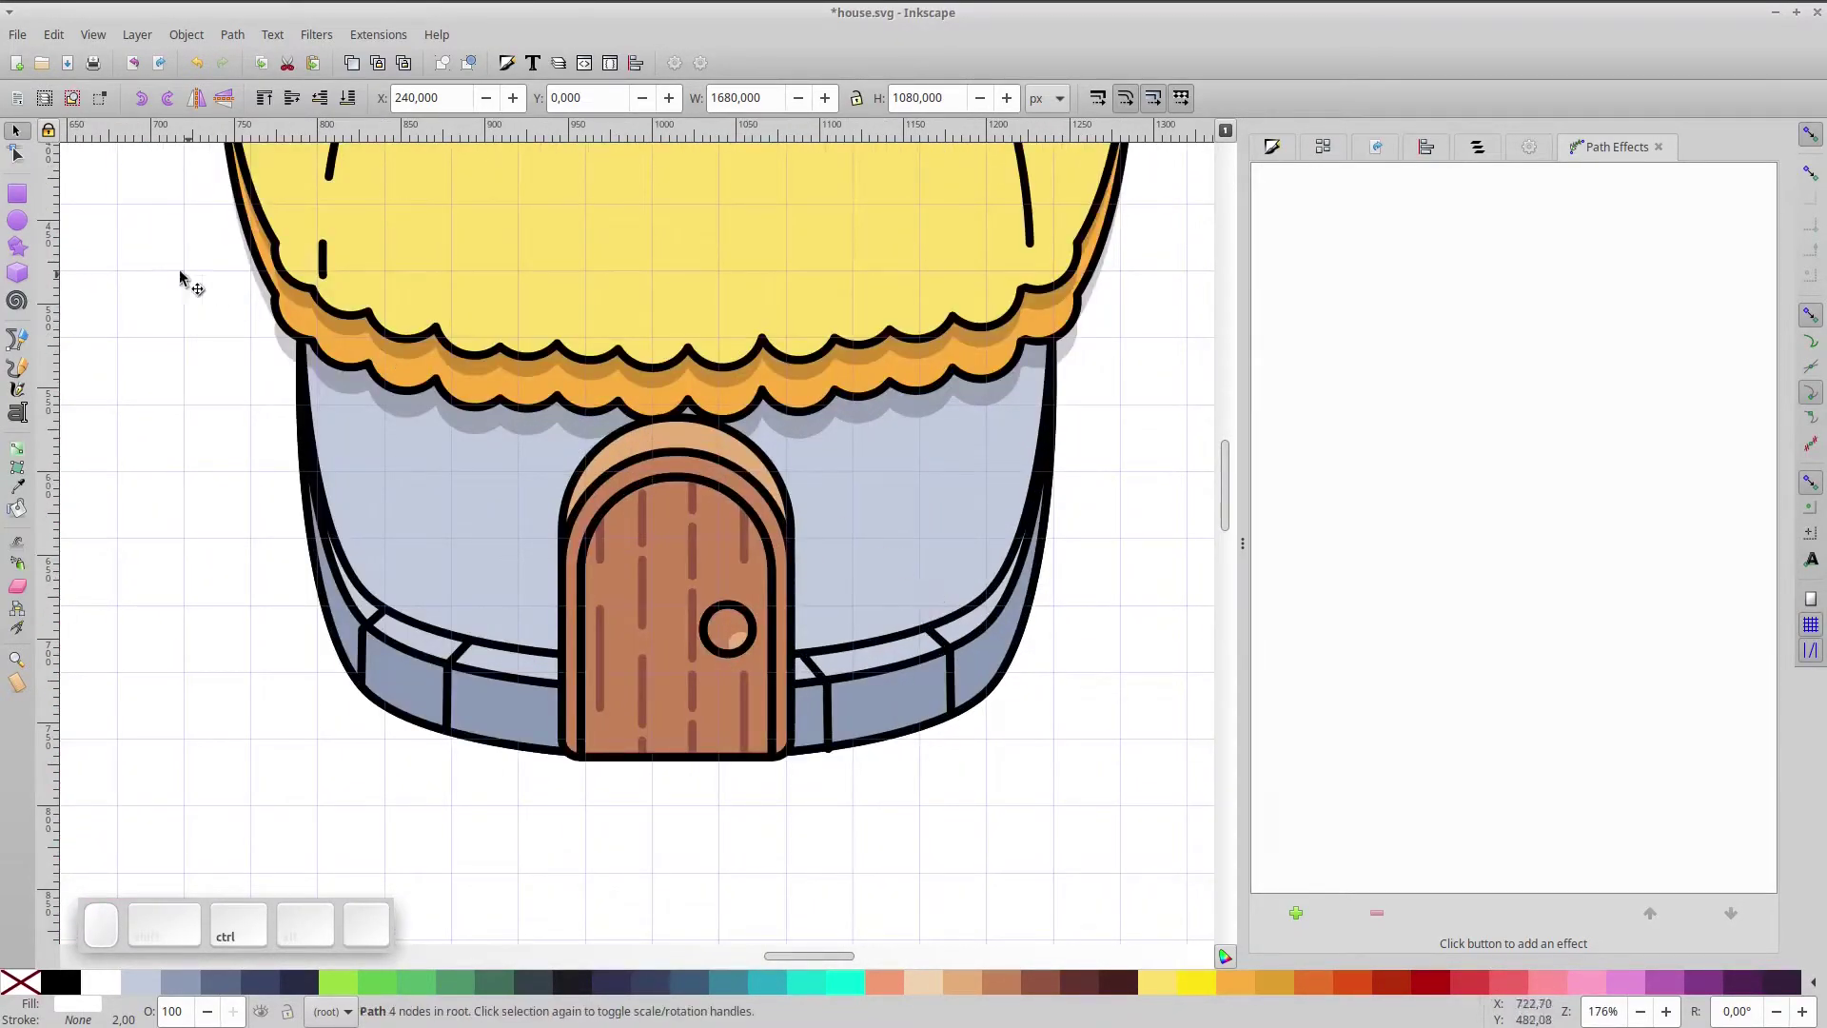
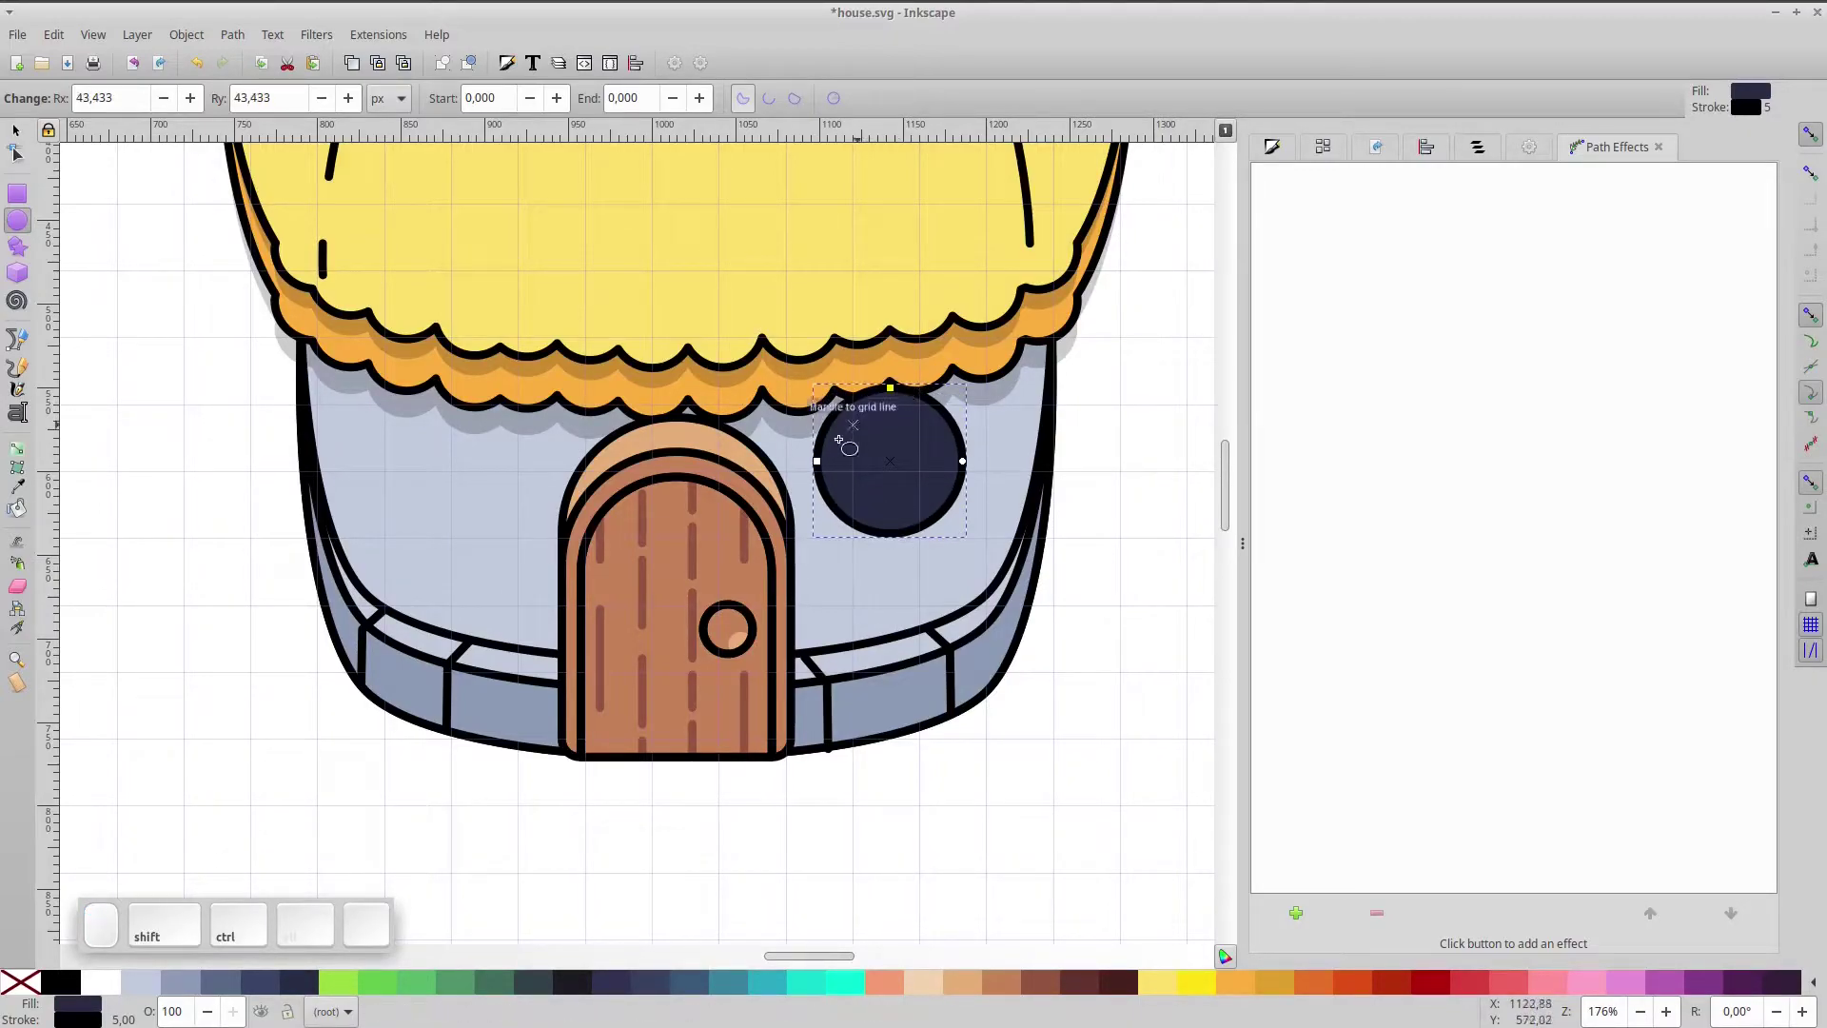
- Draw a dark navy circle right of the door and ungroup the wall shape for trimming
left_click(27, 131)
key("space")
left_click(886, 514)
scroll("up", 3)
left_click(902, 505)
scroll("up", 3)
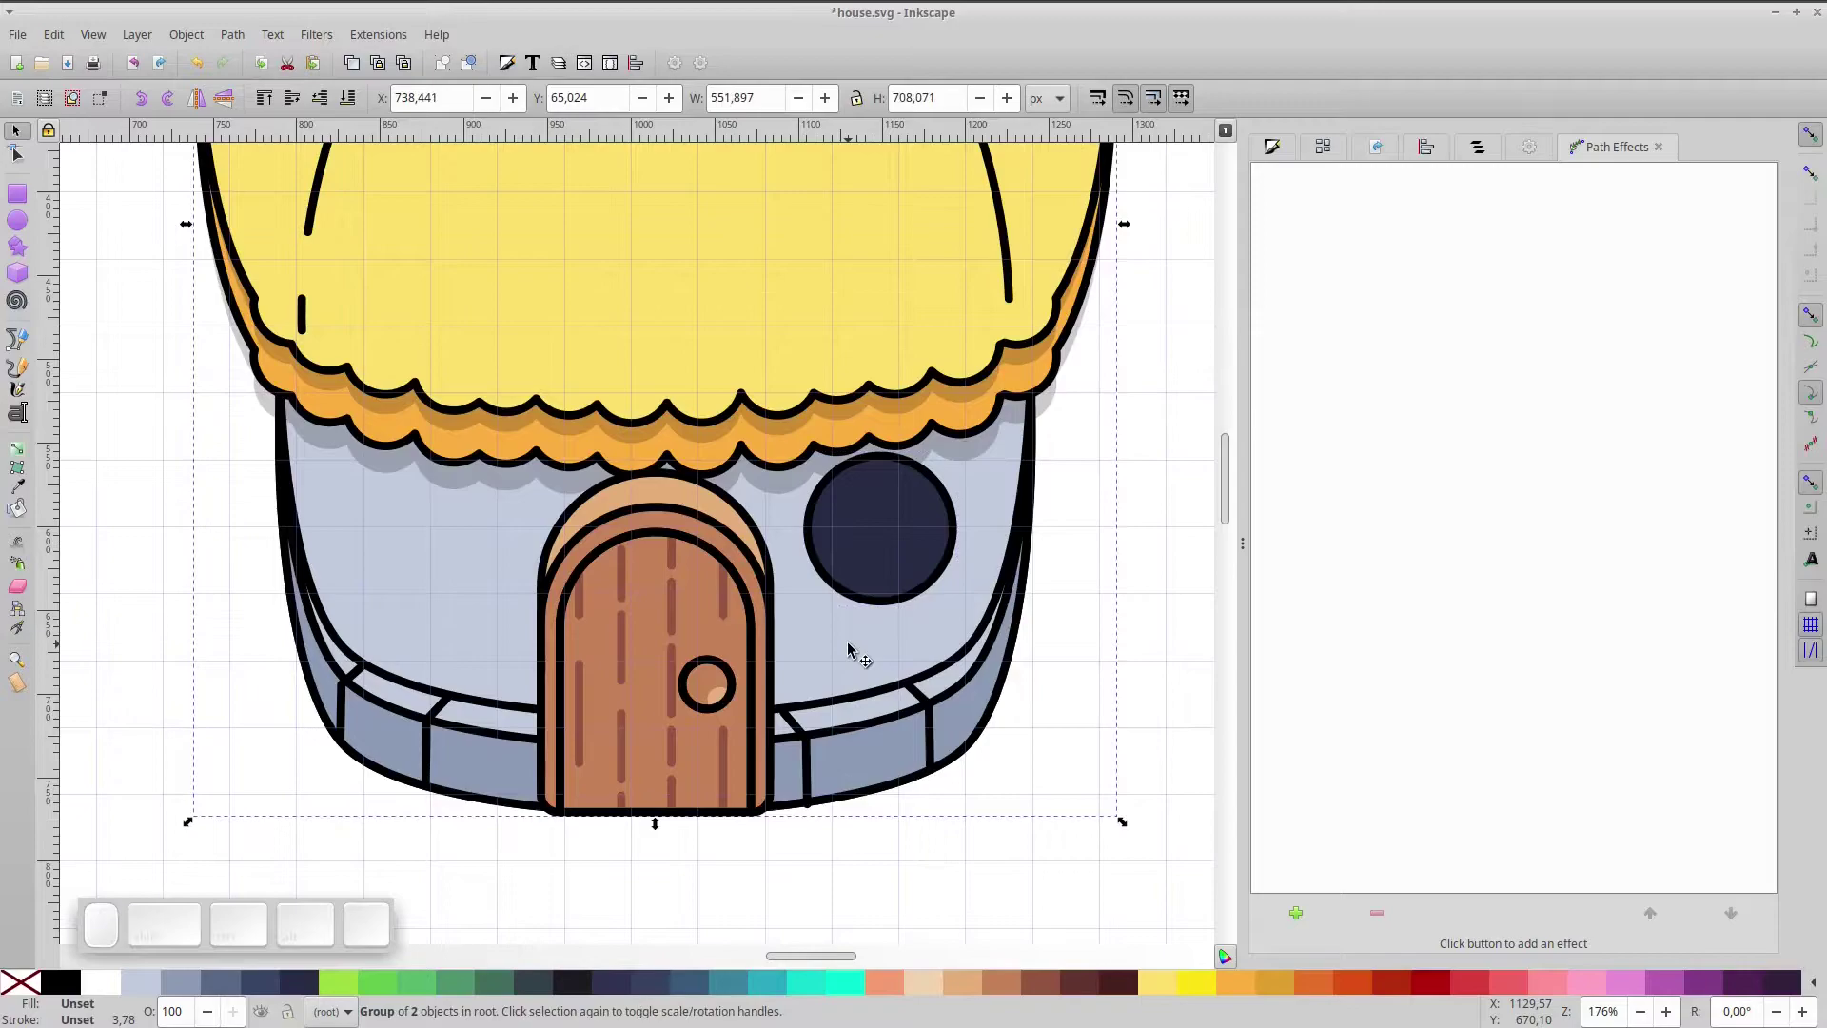
key("ctrl+shift+g")
key("ctrl+shift+g")
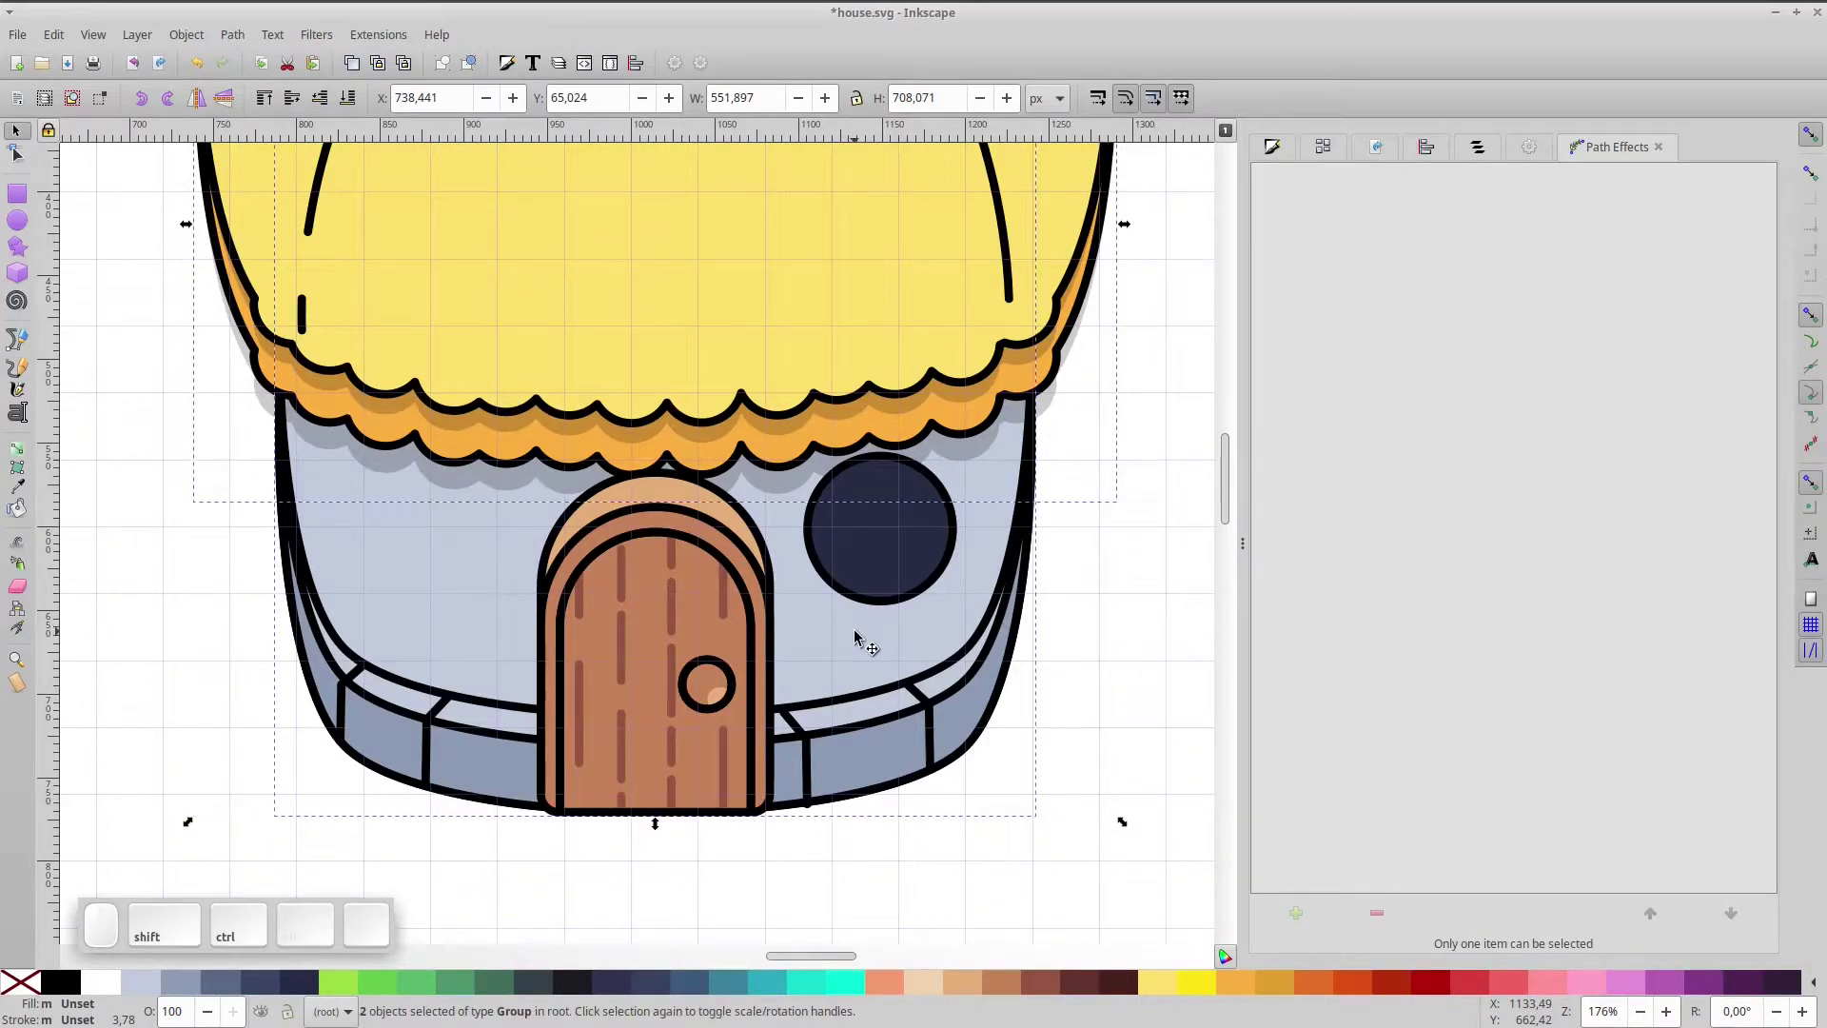
left_click(1119, 639)
left_click(896, 634)
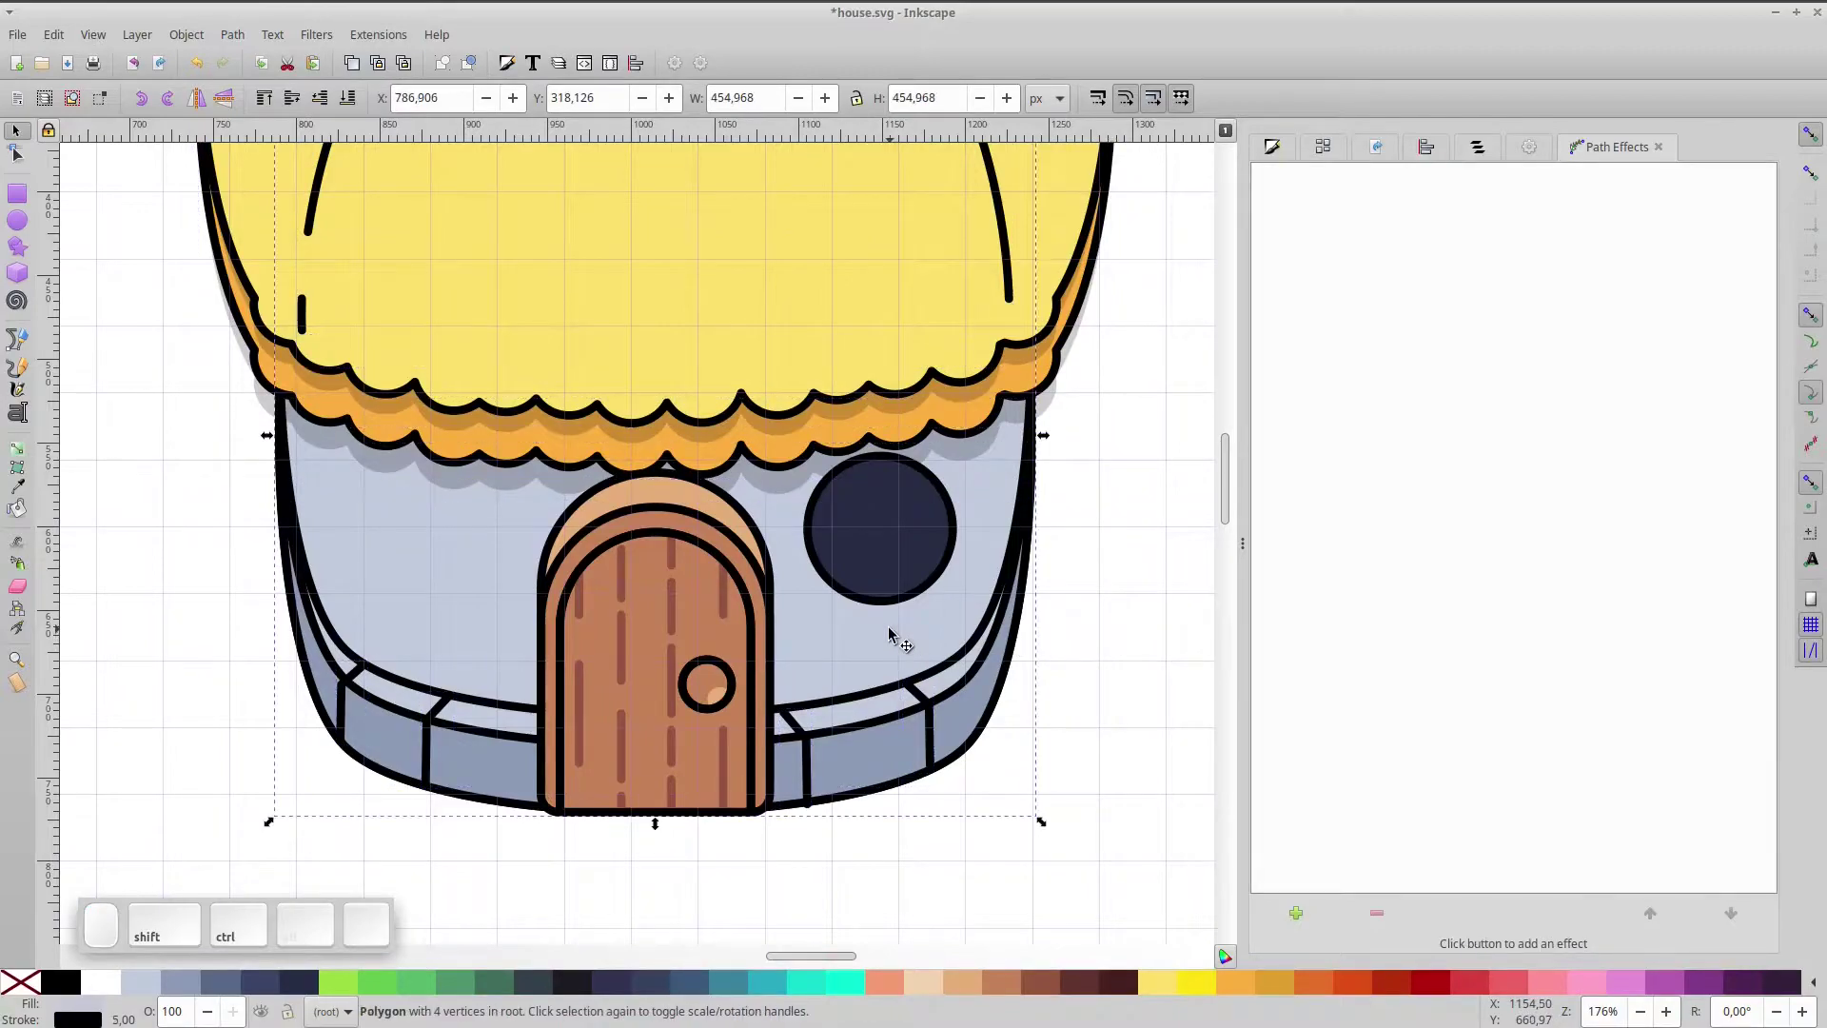
key("ctrl+shift+g")
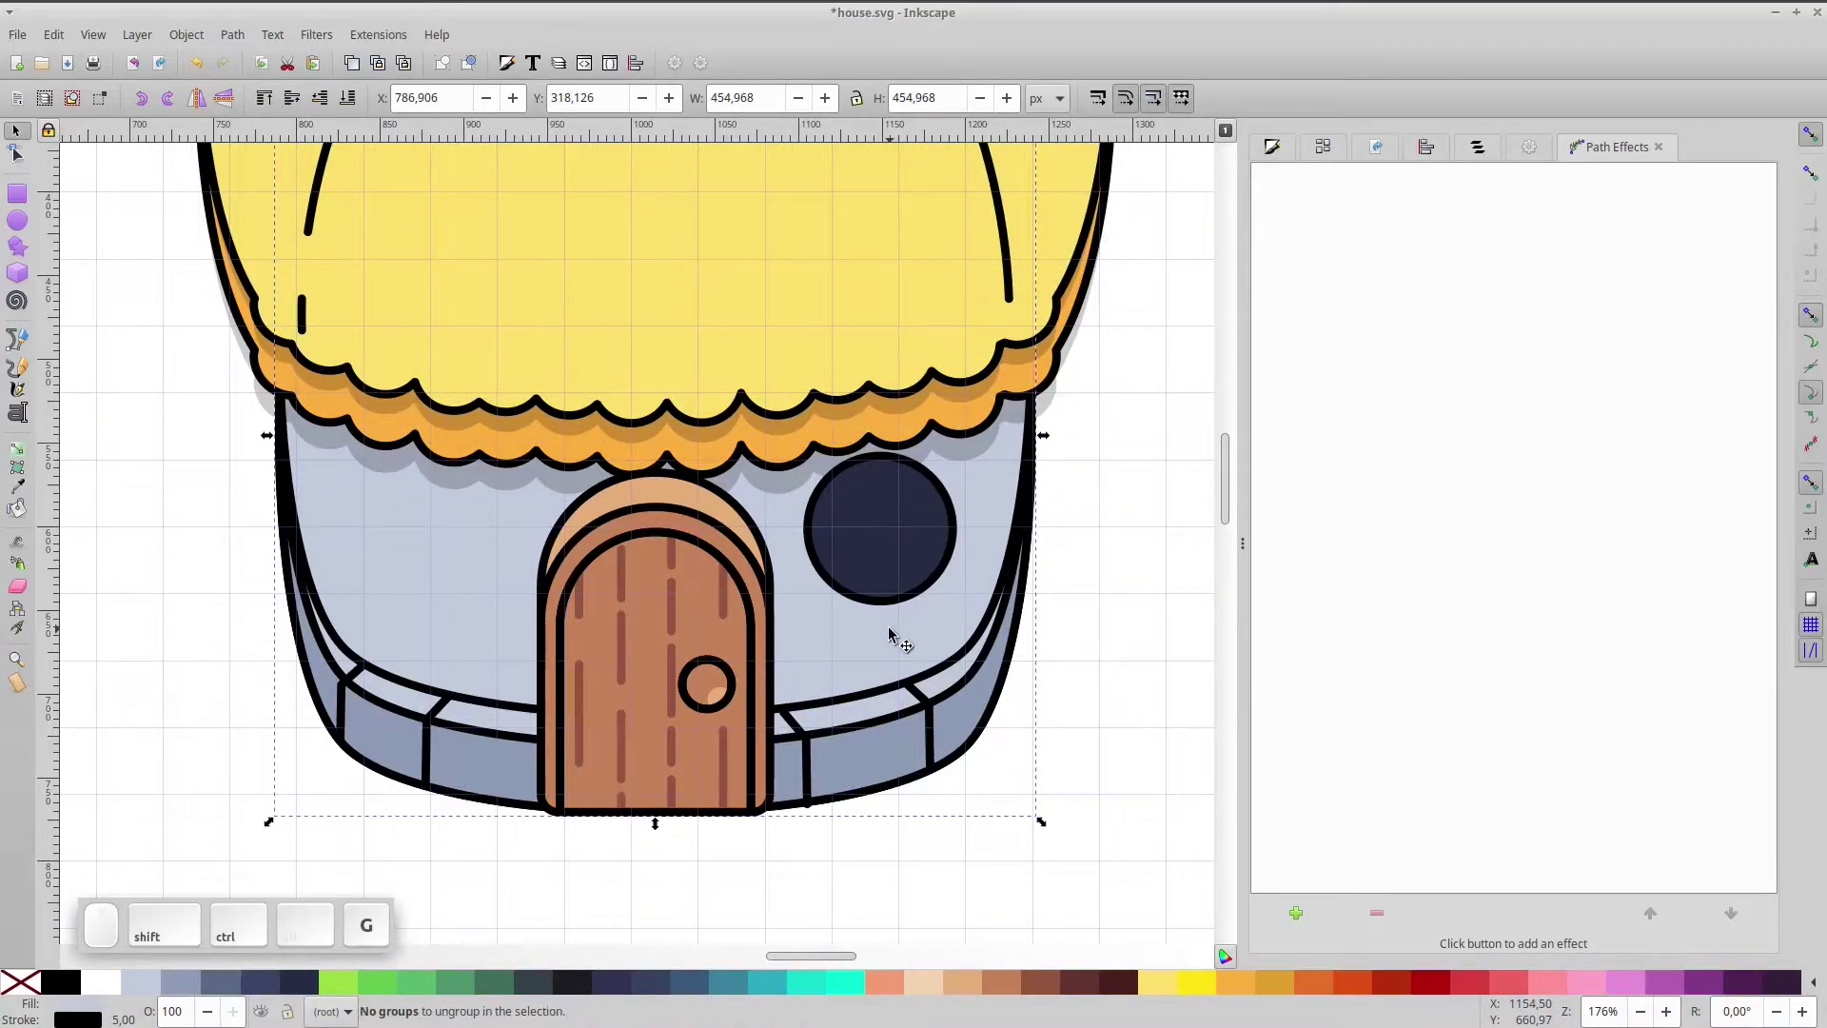
- Cut away the circle's lower part with a path boolean, leaving a domed window shape
key("ctrl+d")
left_click_drag(873, 682, 880, 629)
left_click(896, 604)
key("ctrl+shift+KP_Multiply")
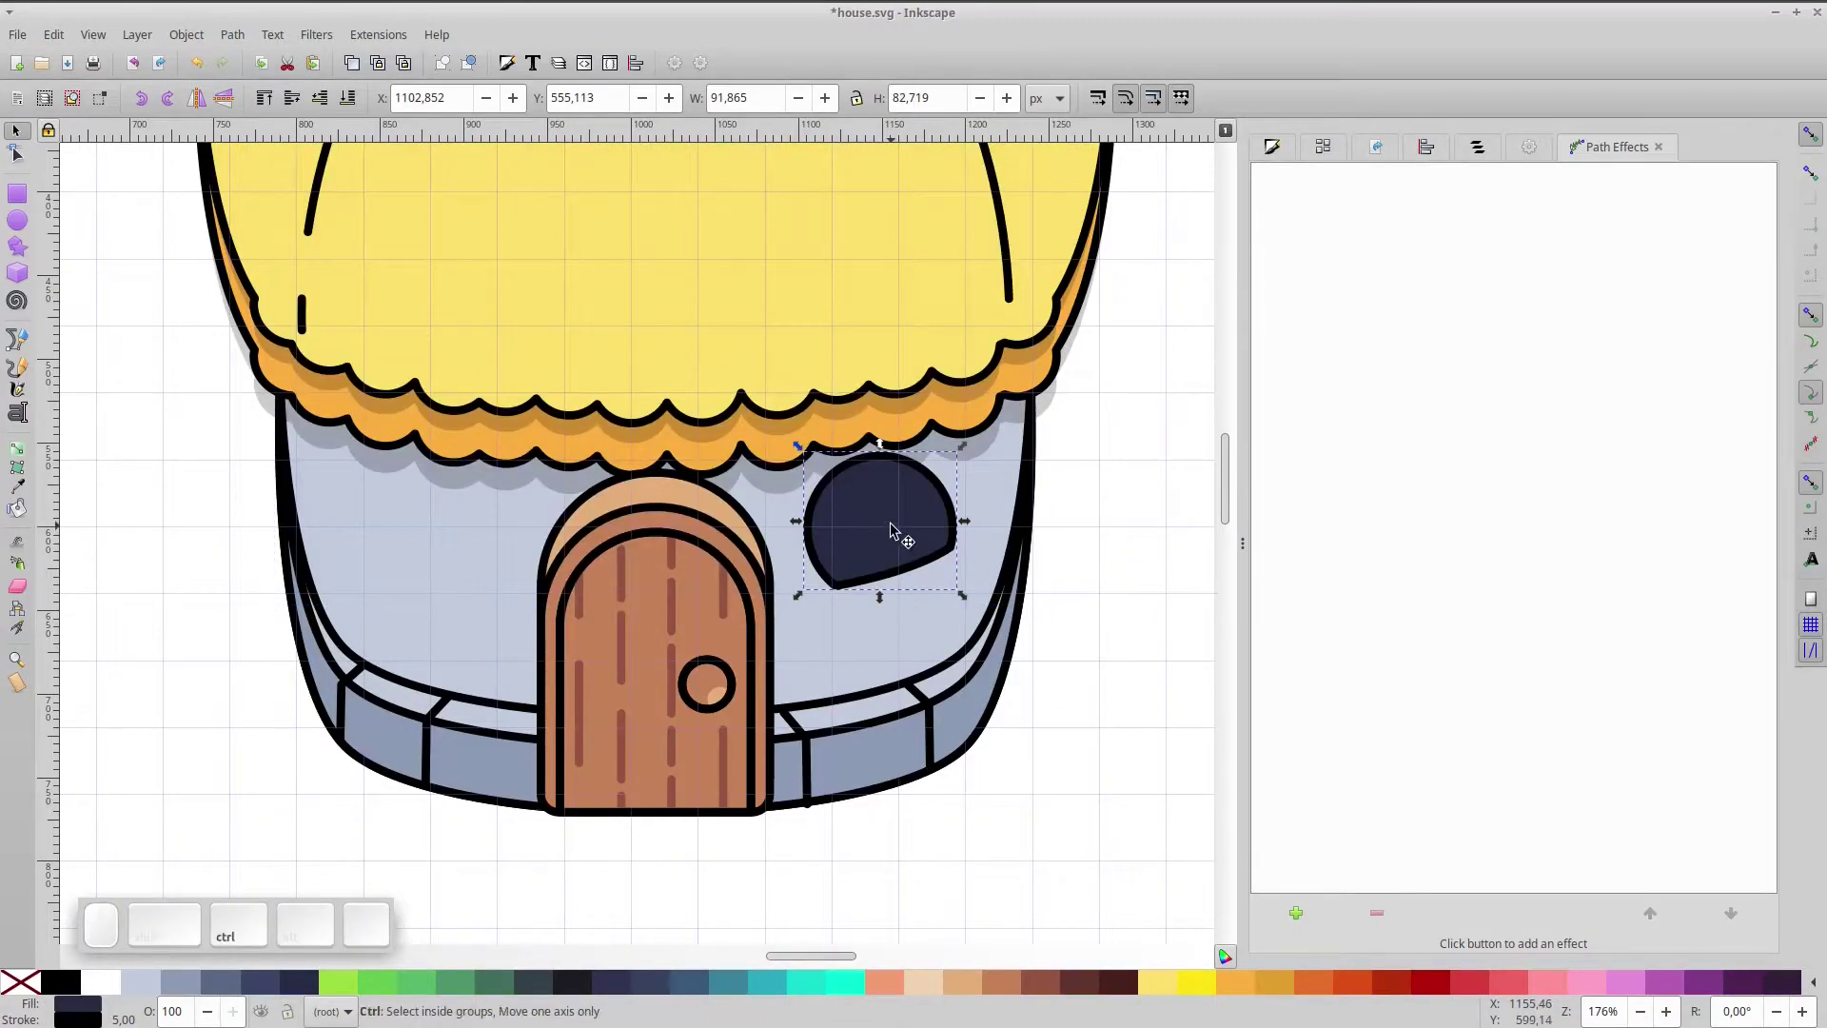
left_click_drag(898, 530, 897, 560)
scroll("up", 3)
- Duplicate the window, offset the copy down-right, and use Difference to form the grey-blue lower lip
key("ctrl+d")
key("ctrl+d")
left_click_drag(913, 570, 968, 647)
left_click(956, 614)
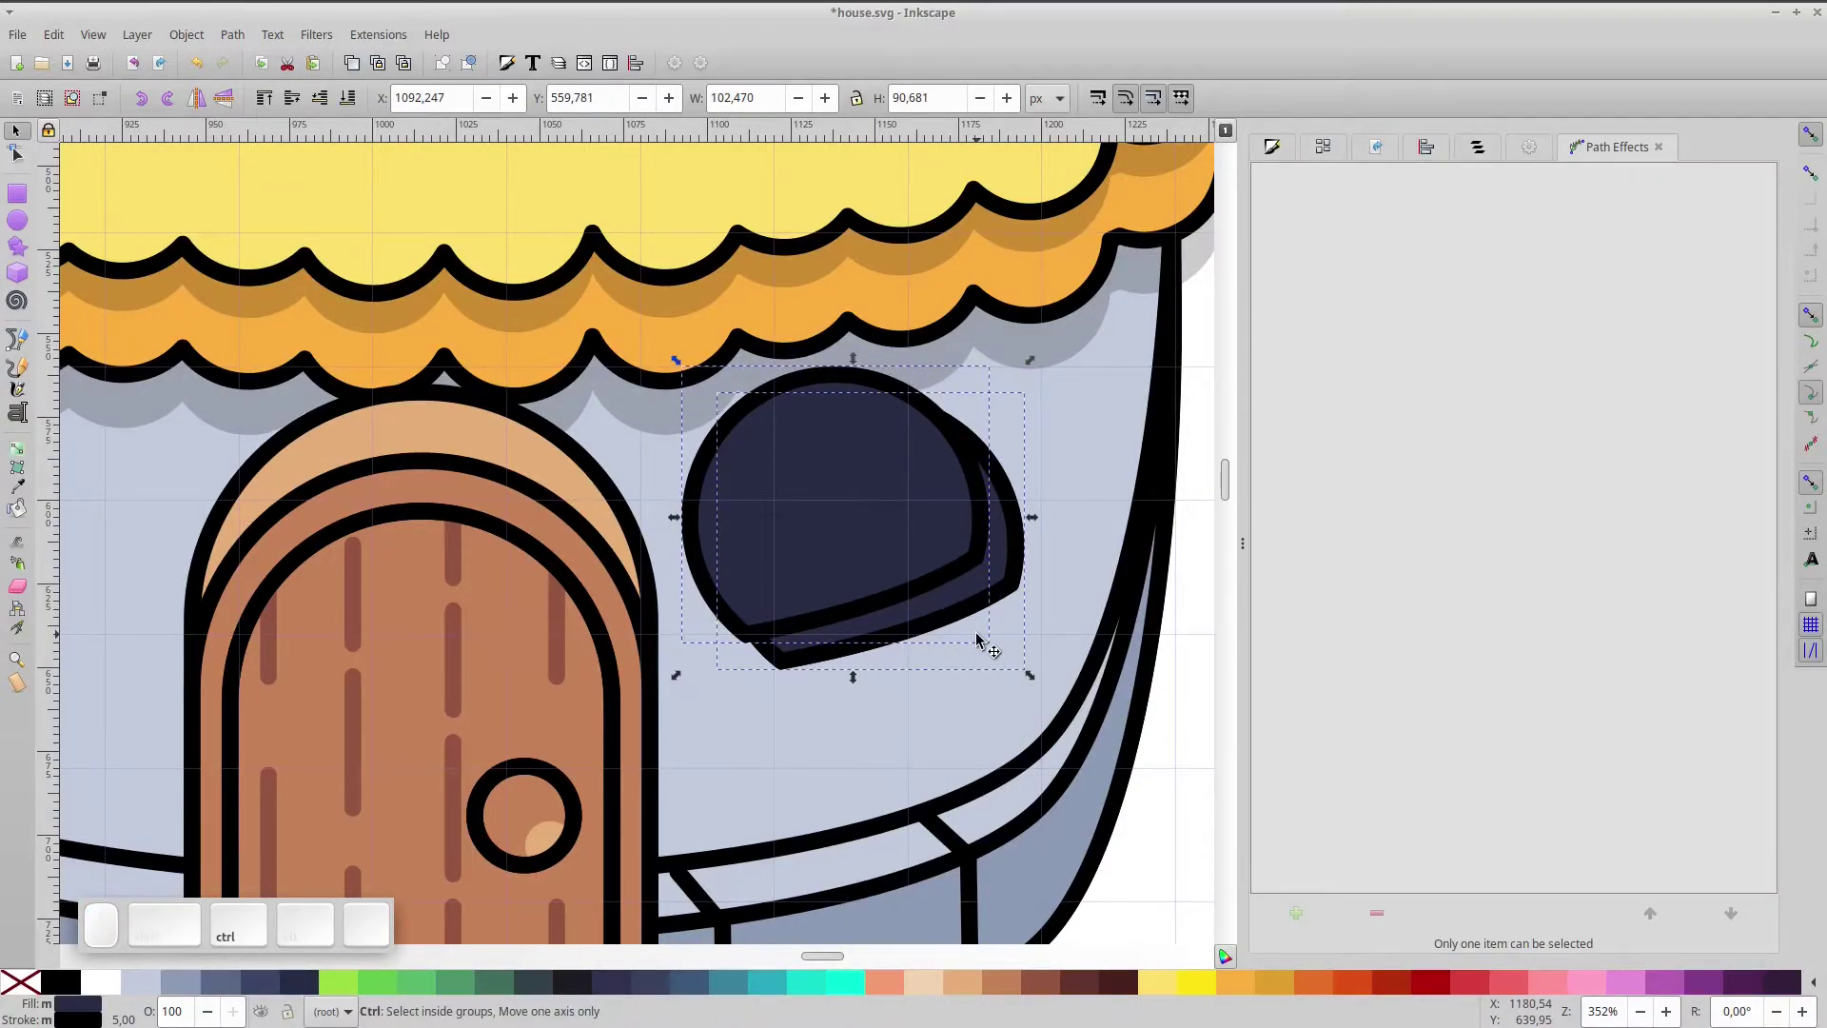
key("ctrl+KP_Subtract")
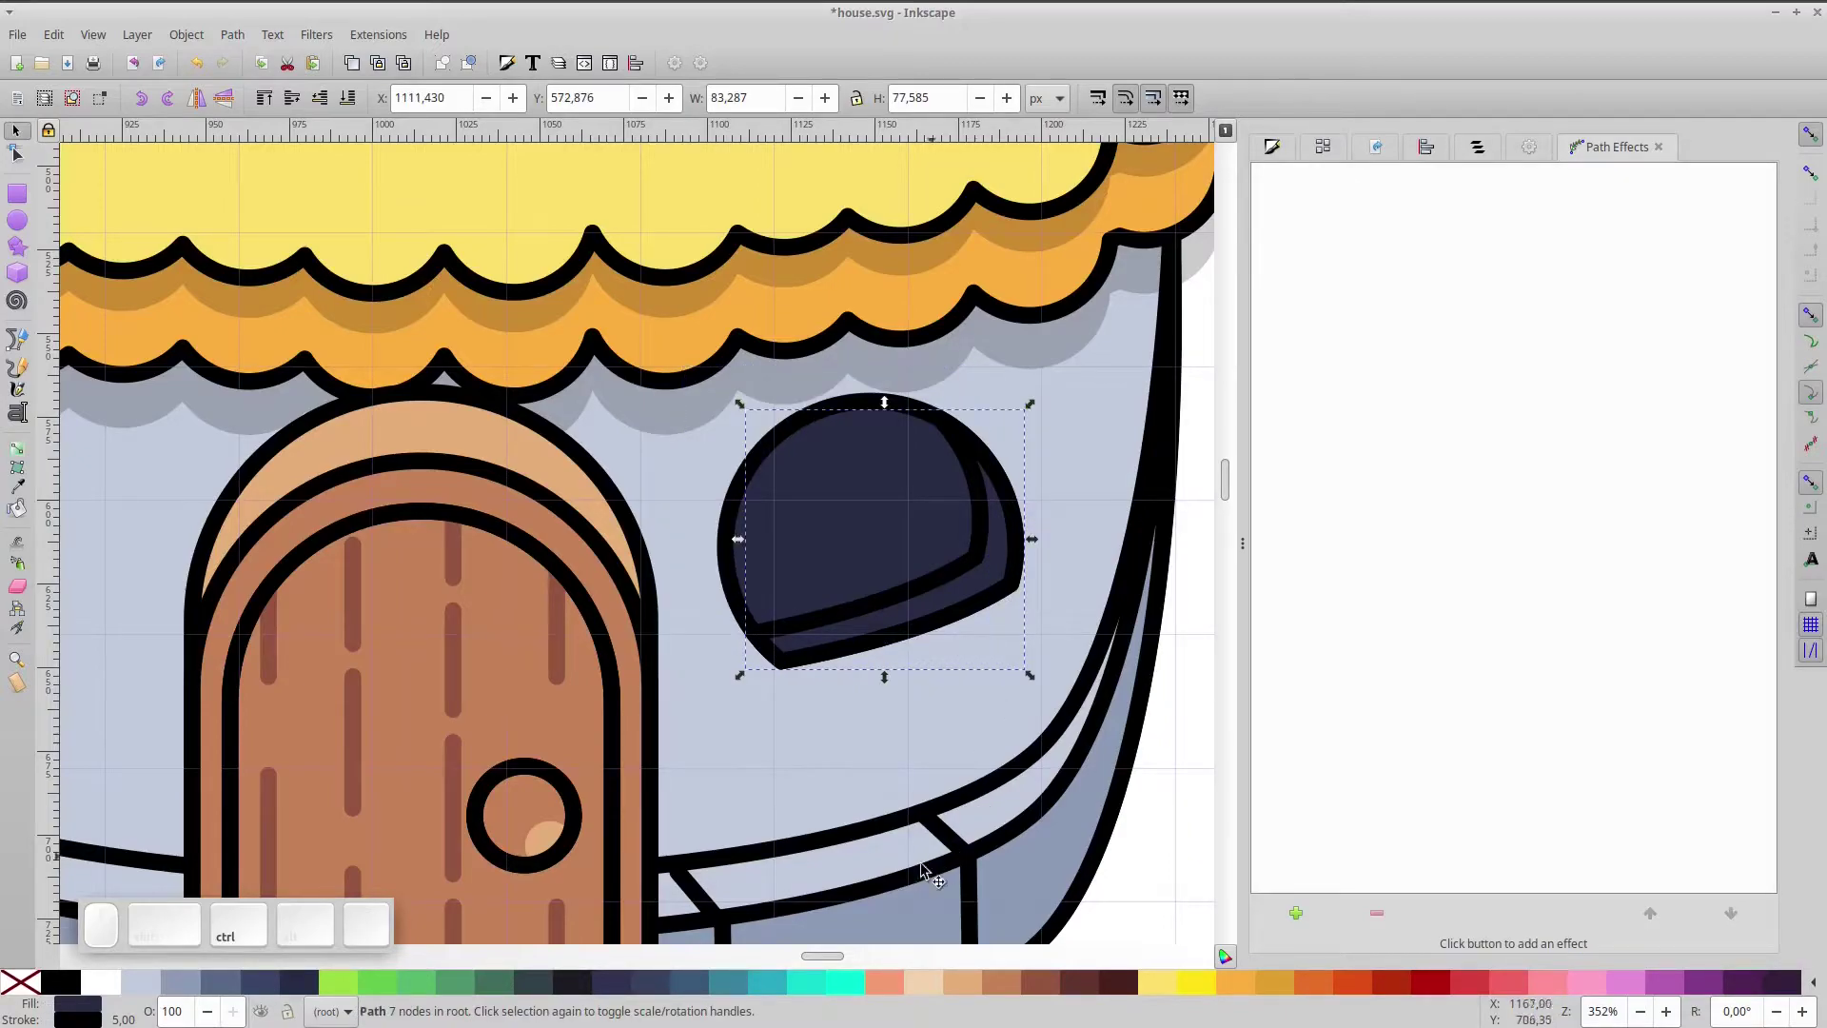
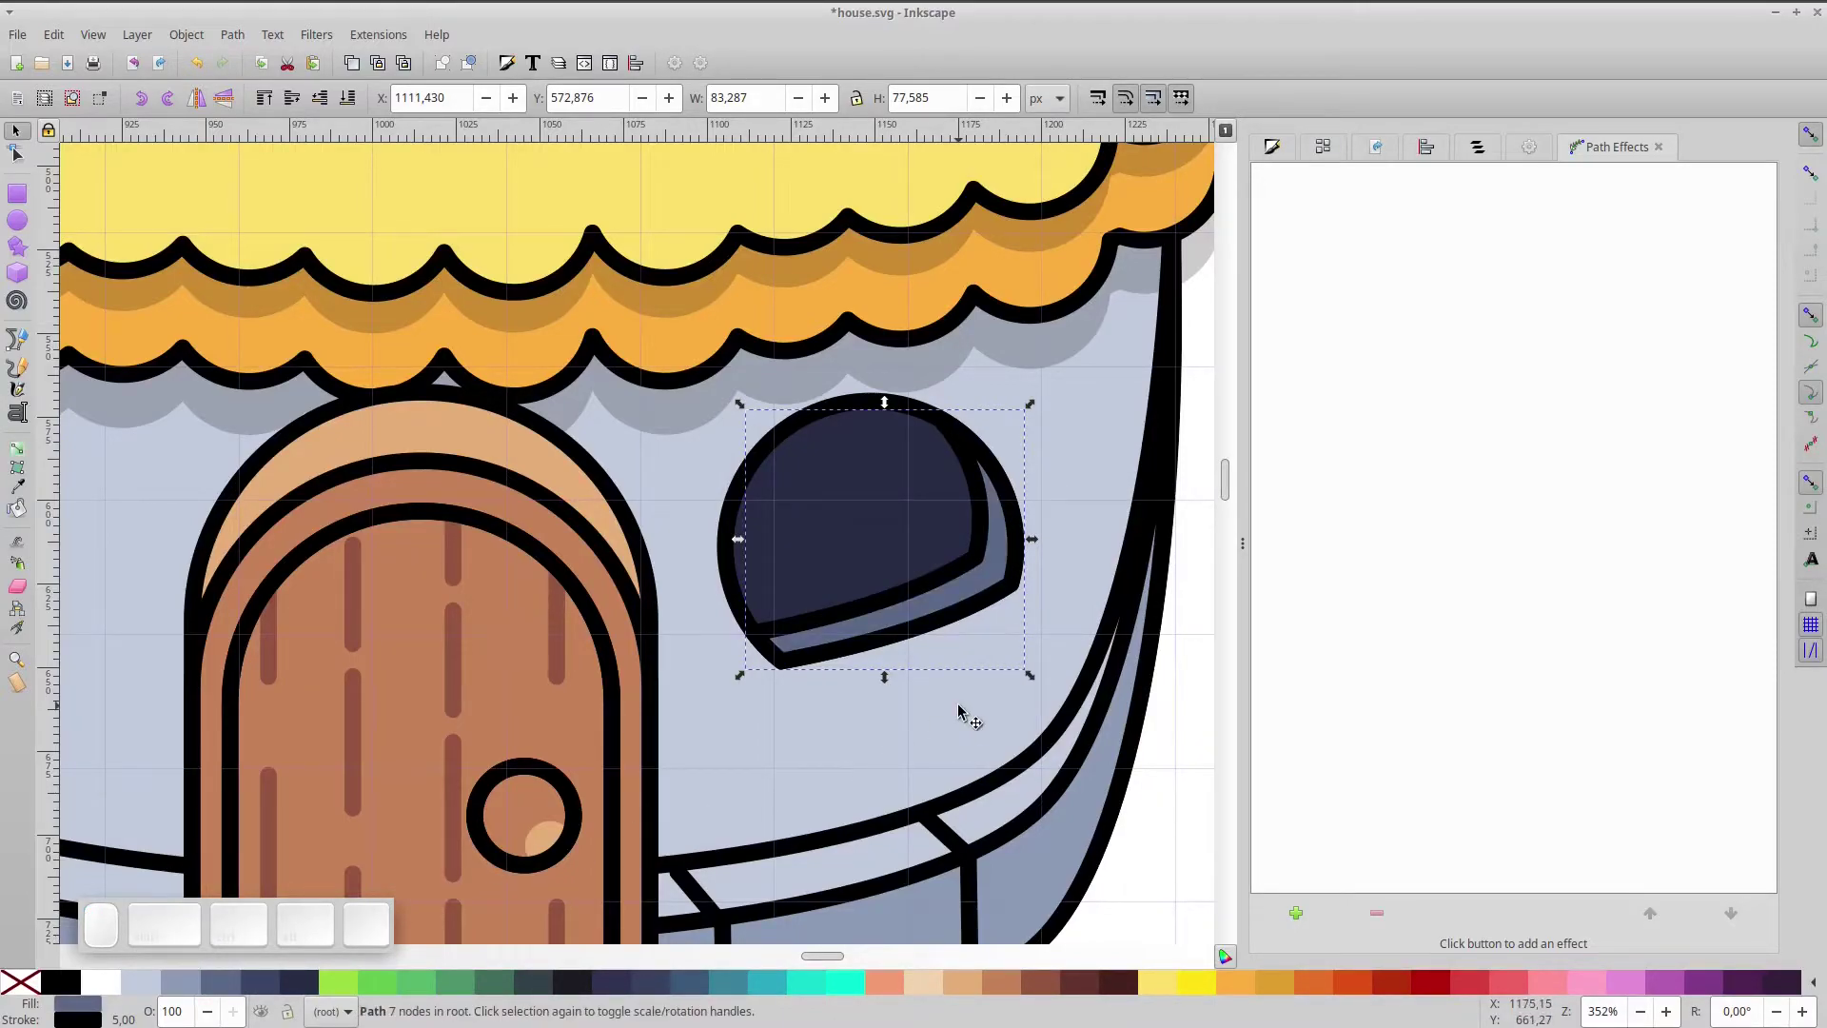
left_click(1160, 763)
scroll("down", 3)
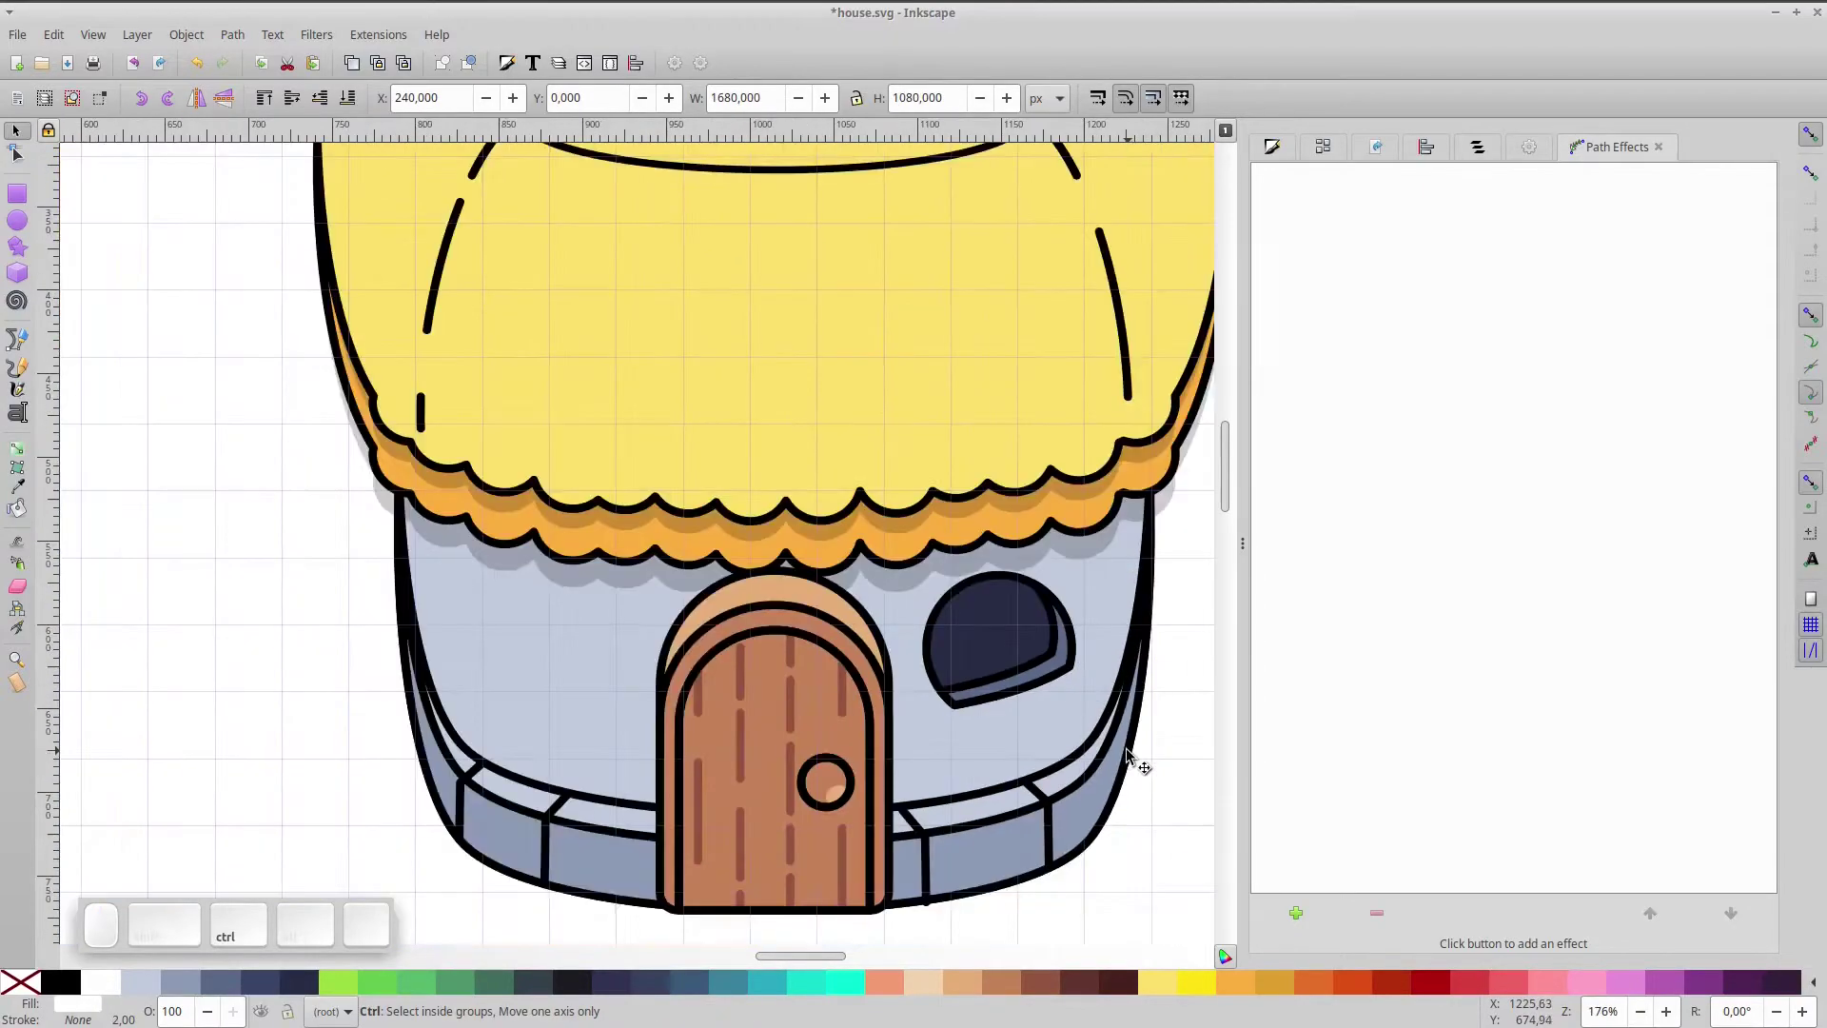
key("ctrl+KP_5")
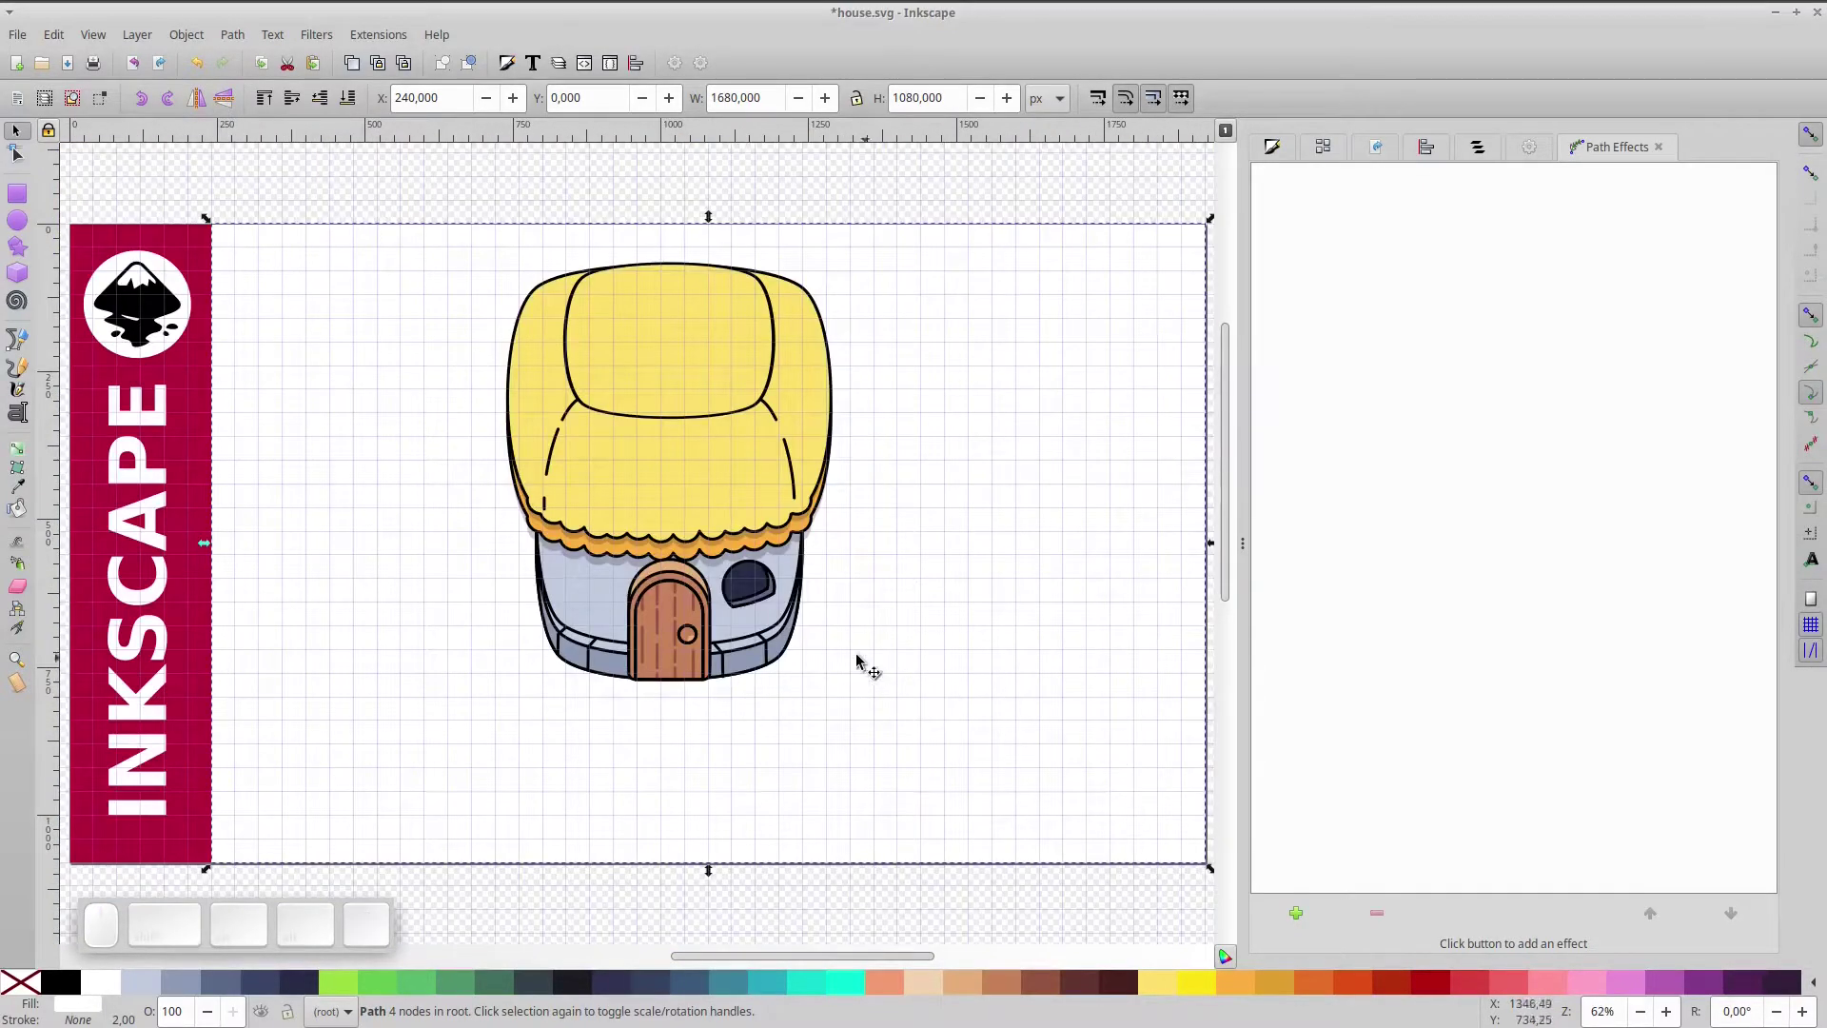
scroll("up", 3)
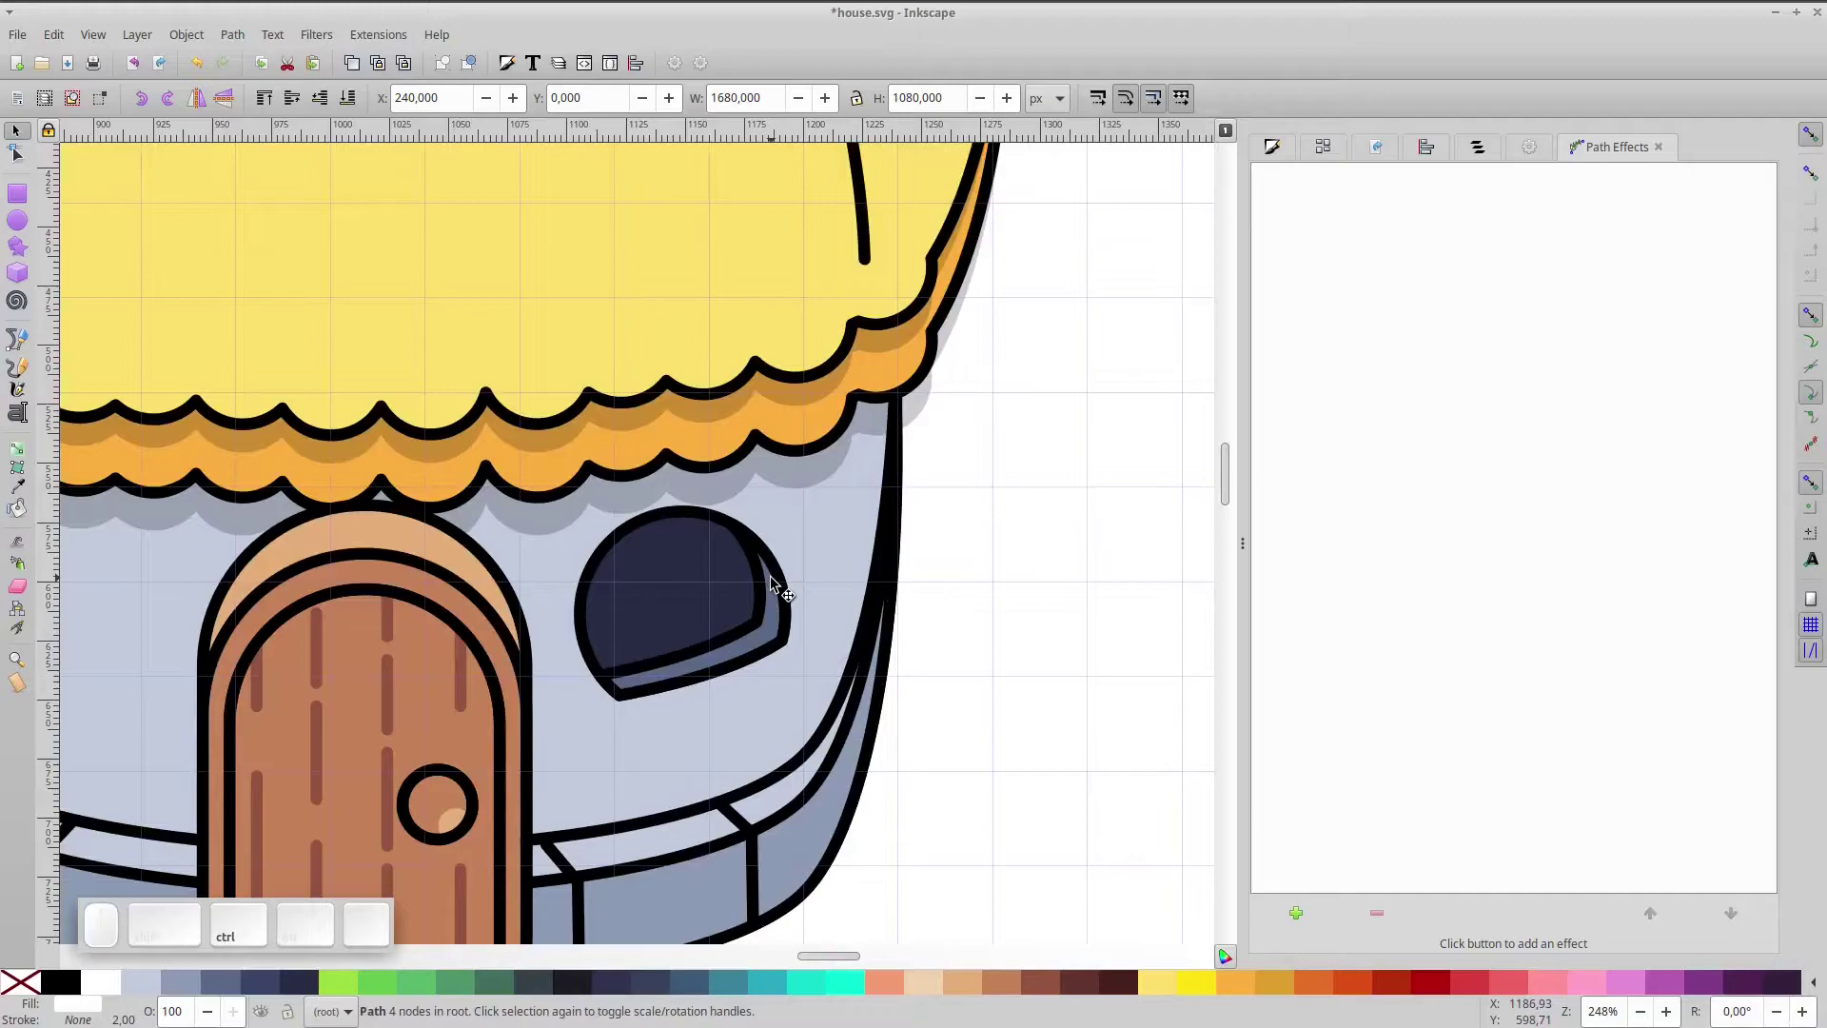
left_click(778, 584)
left_click(694, 595)
key("ctrl+g")
left_click_drag(761, 571, 761, 590)
left_click(784, 569)
left_click_drag(805, 521, 930, 663)
left_click(950, 659)
key("space")
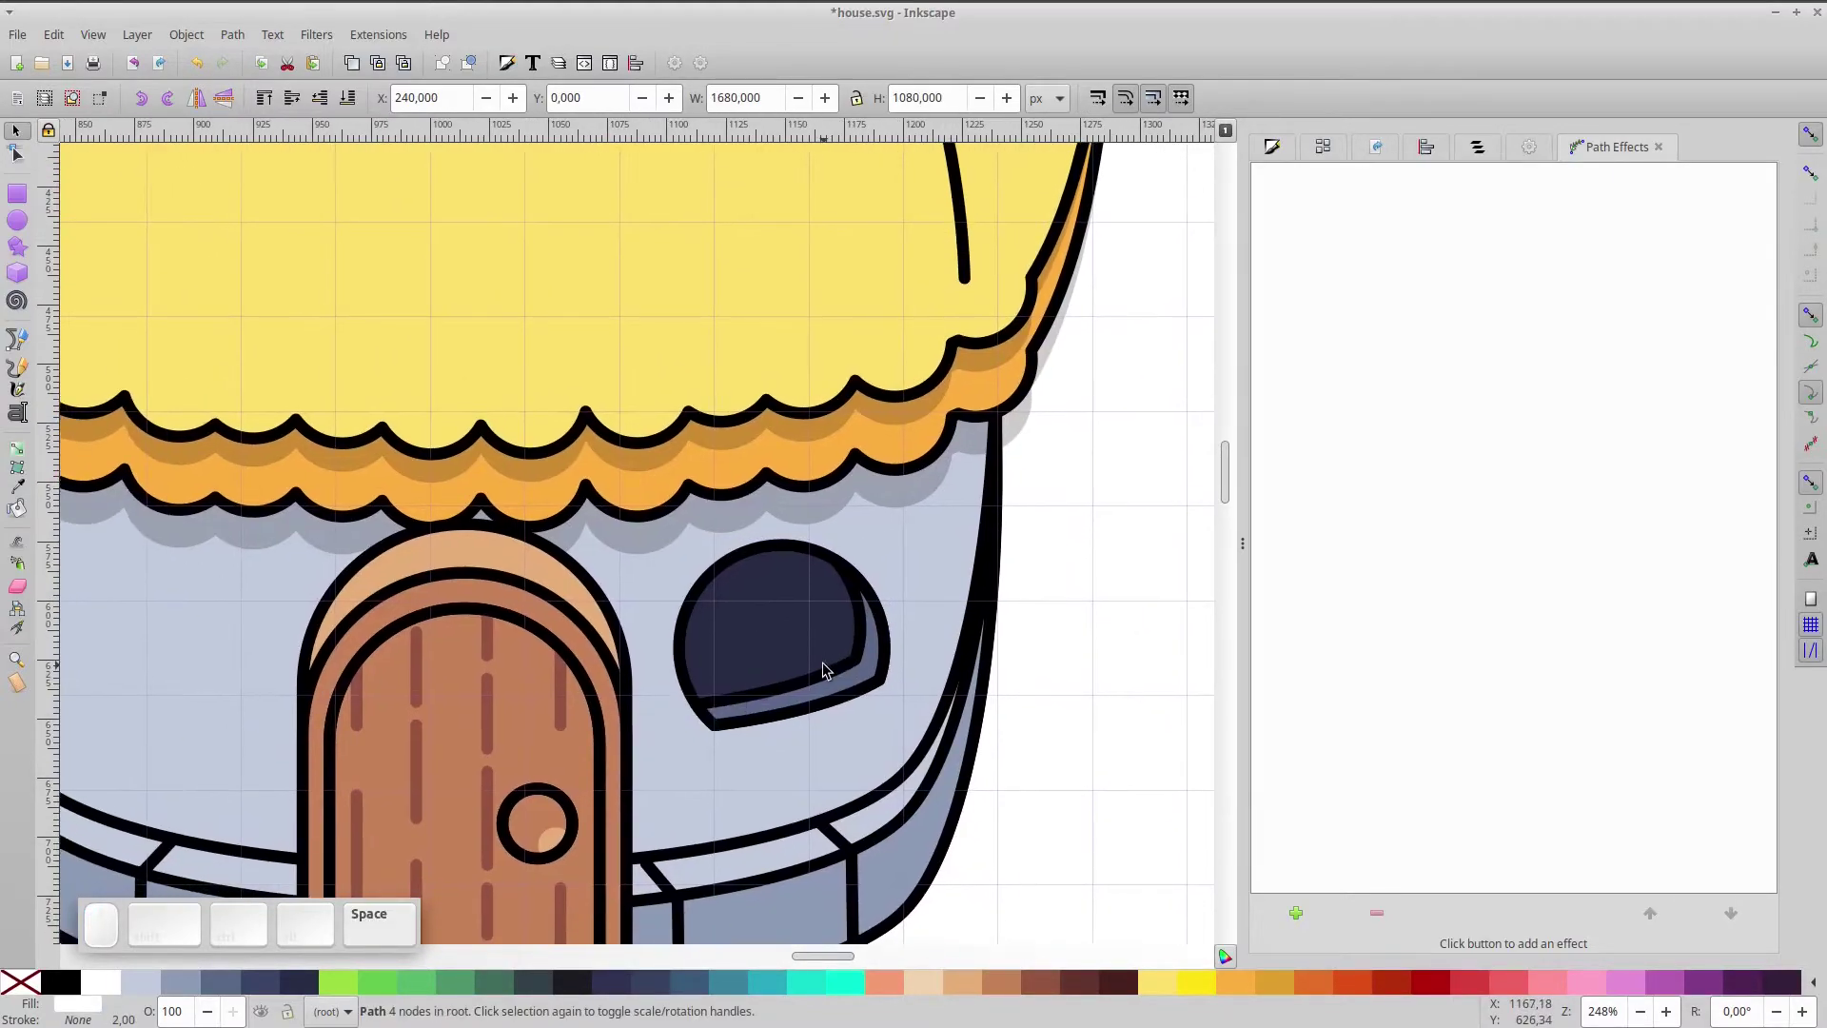
scroll("up", 3)
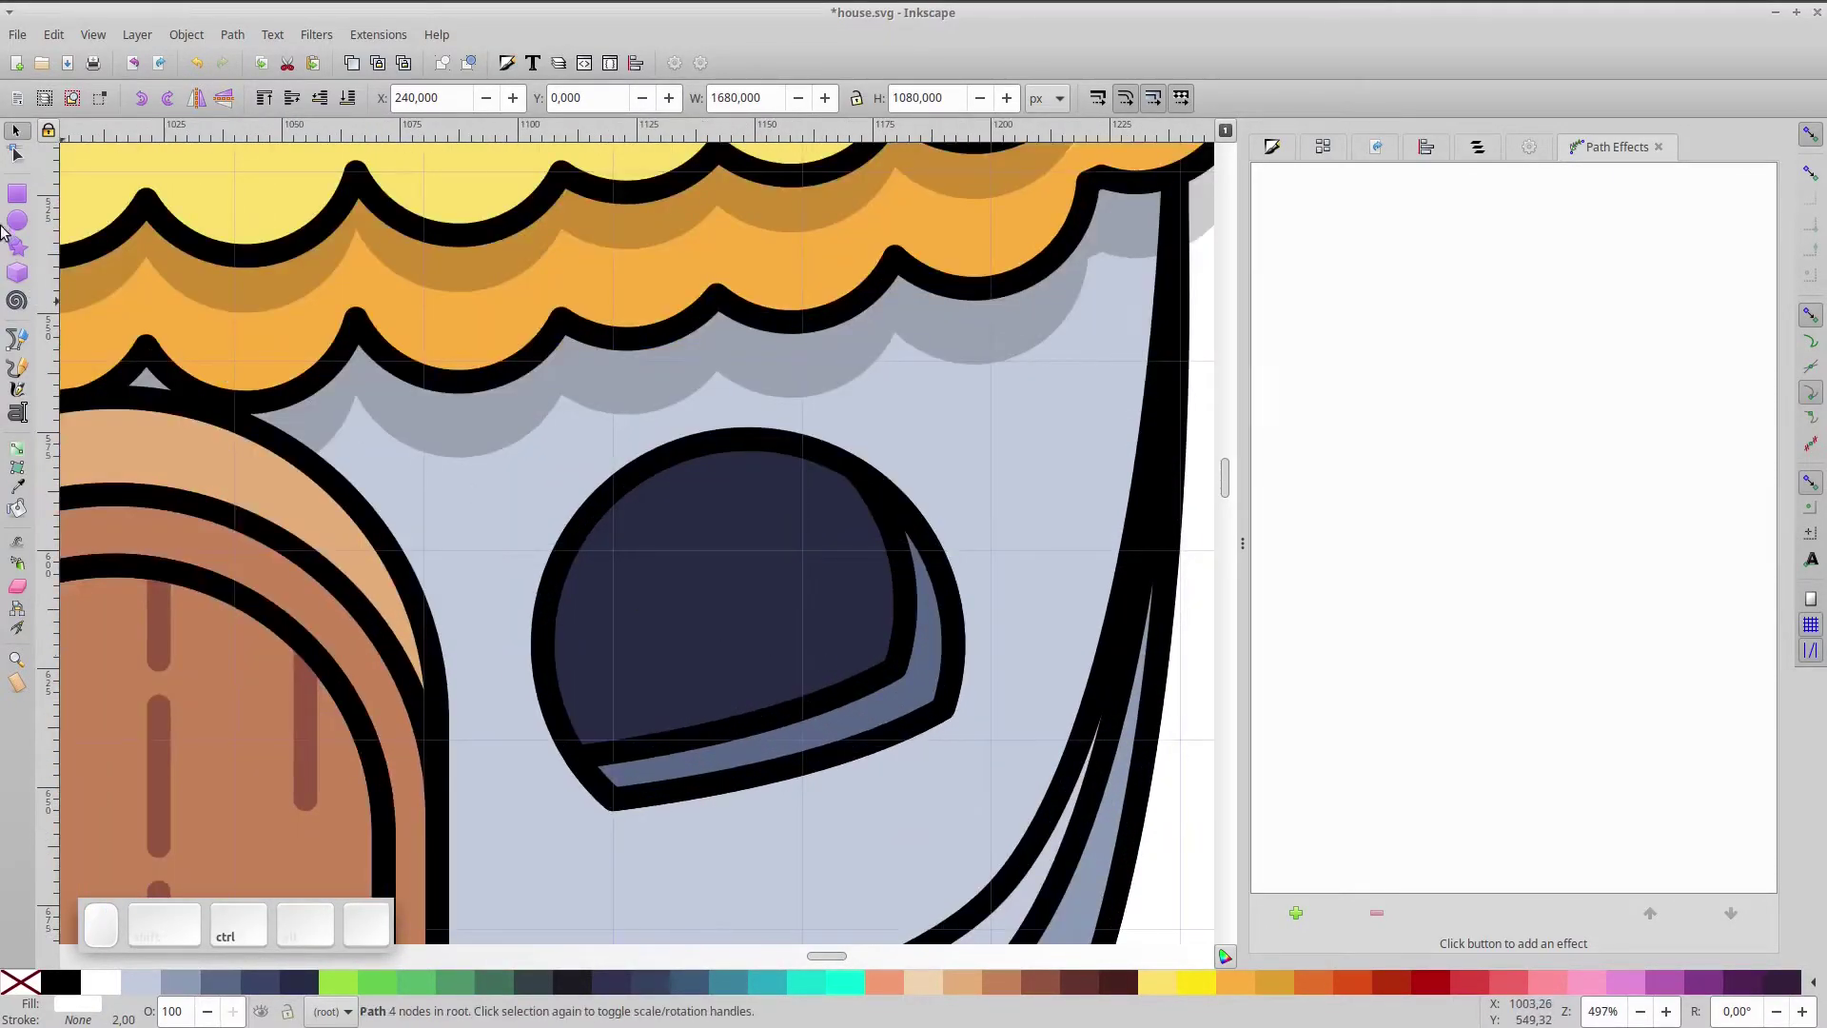
left_click(640, 616)
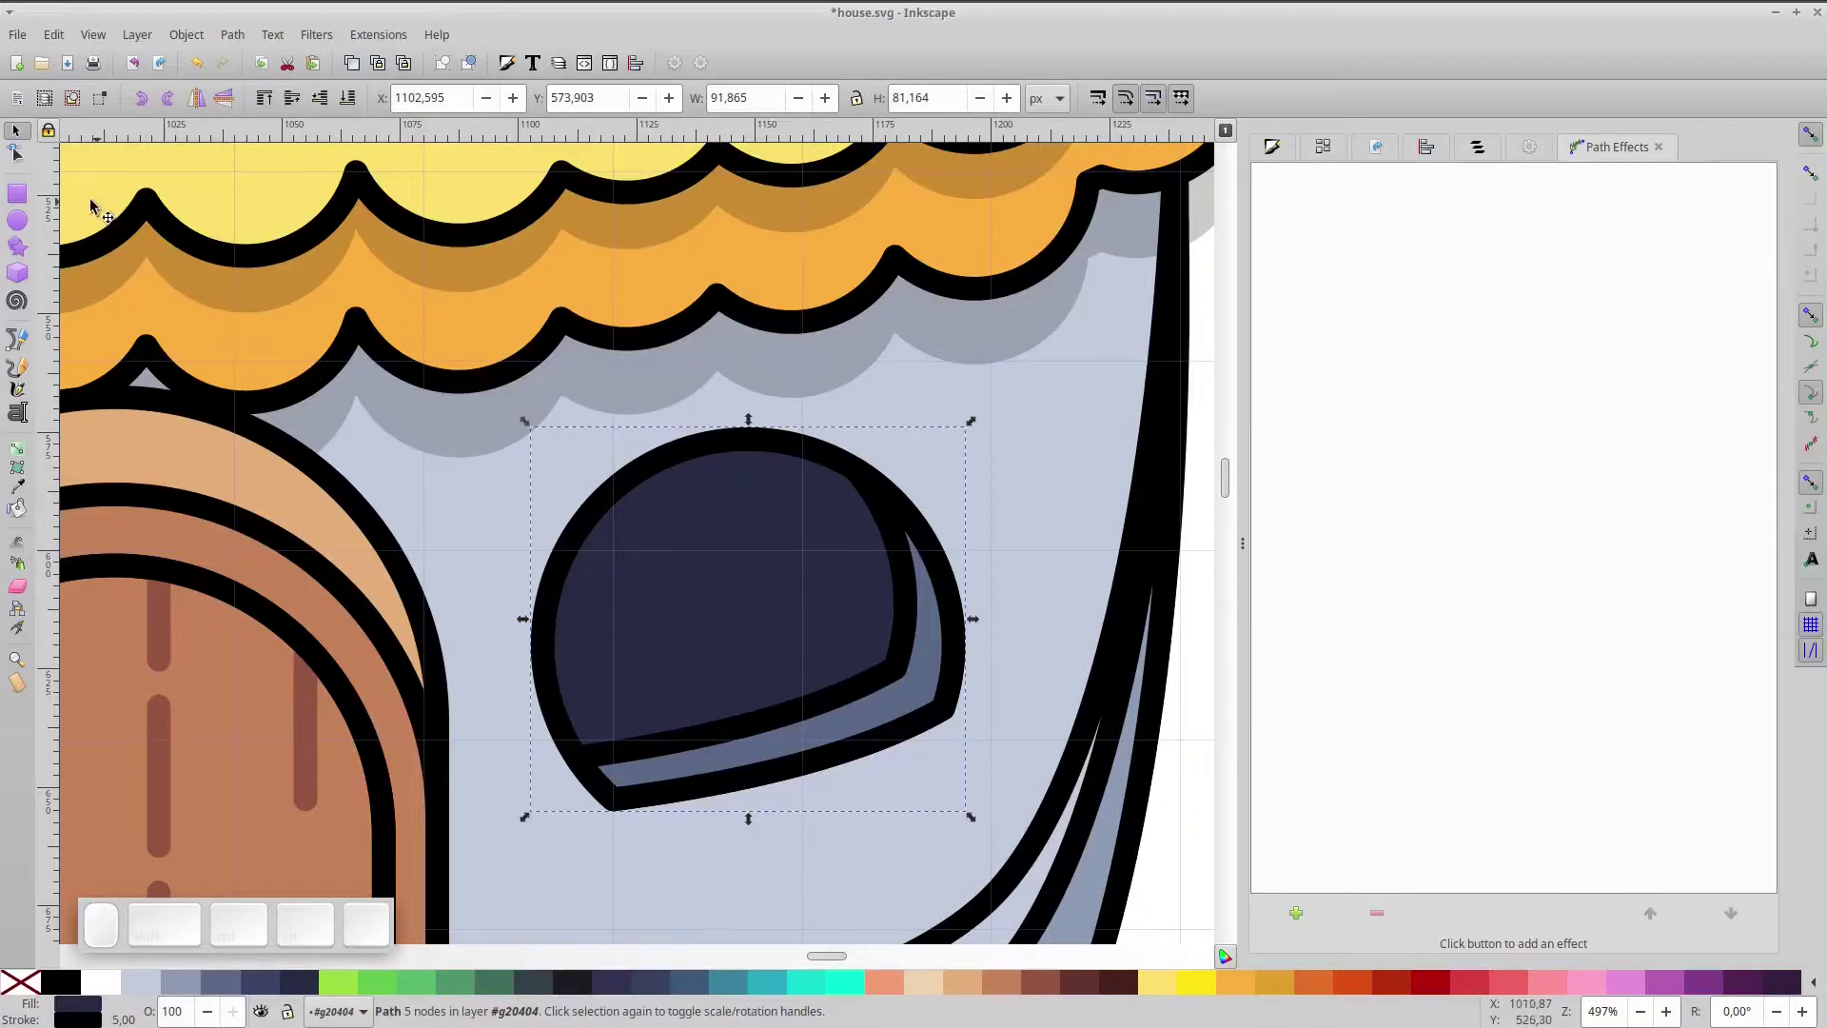
- Draw a brown rounded bar over the window and rotate it into position
left_click(16, 196)
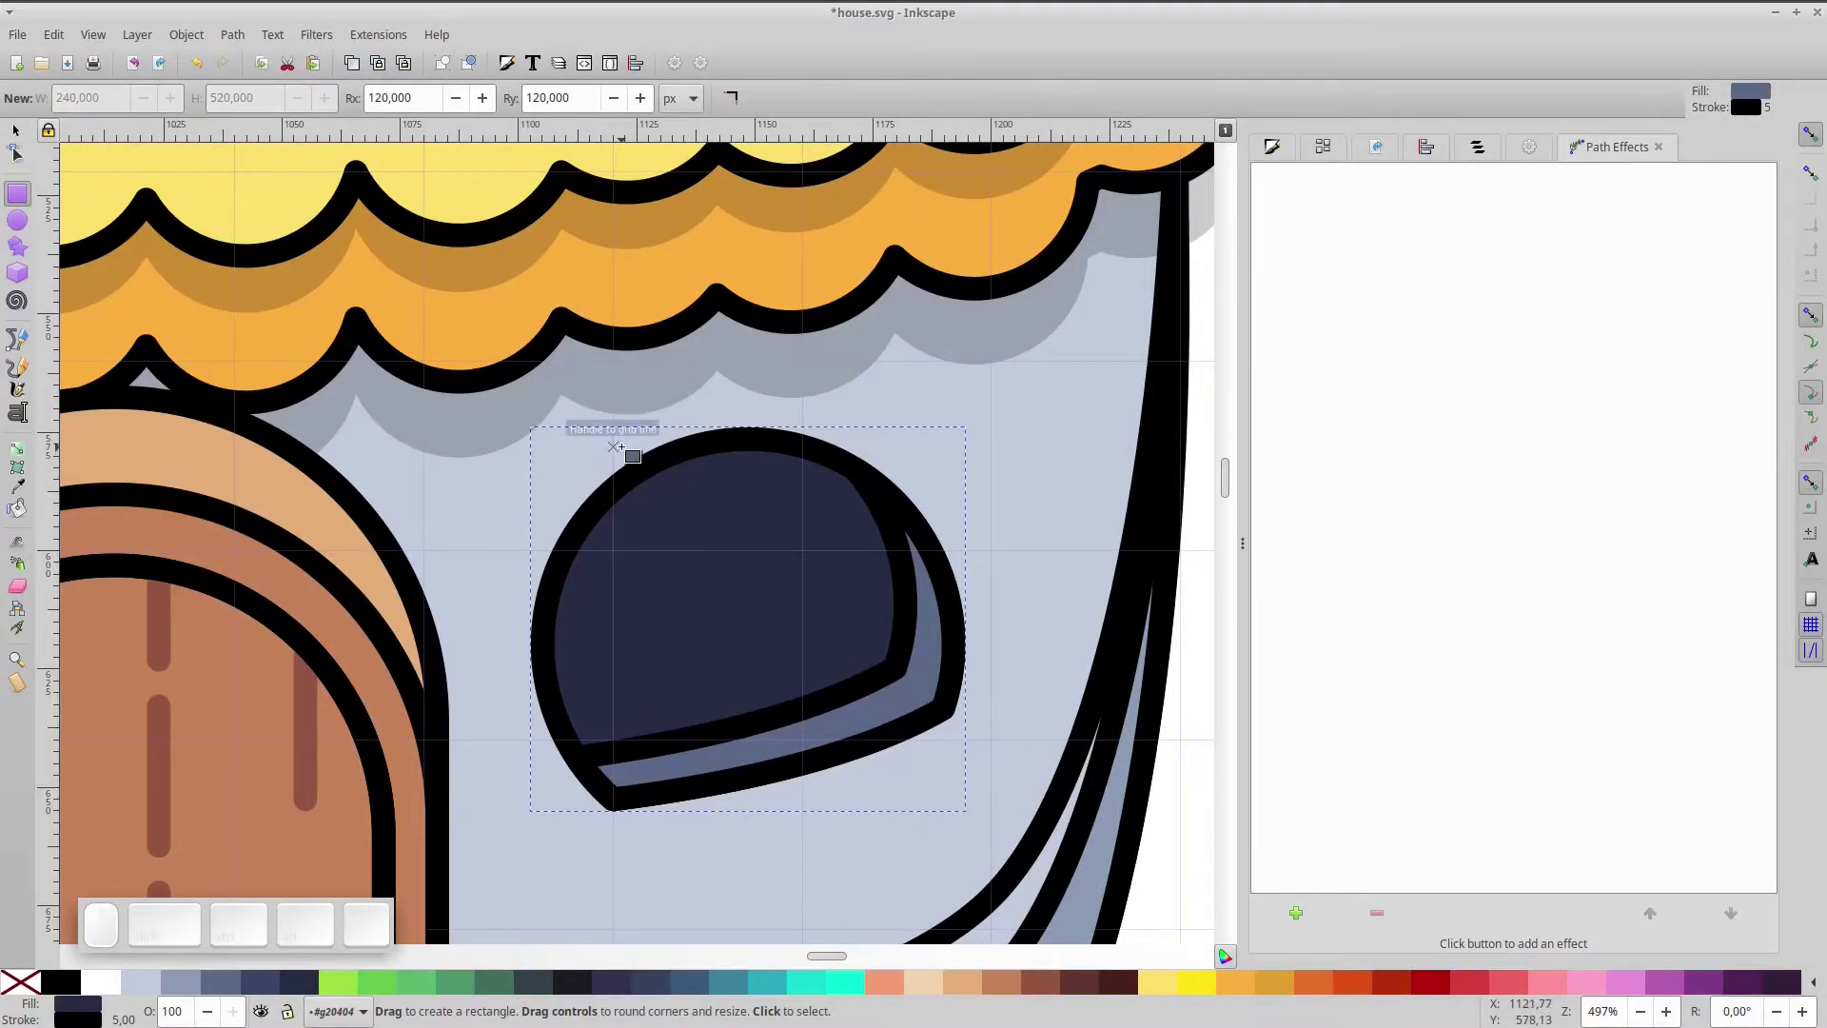
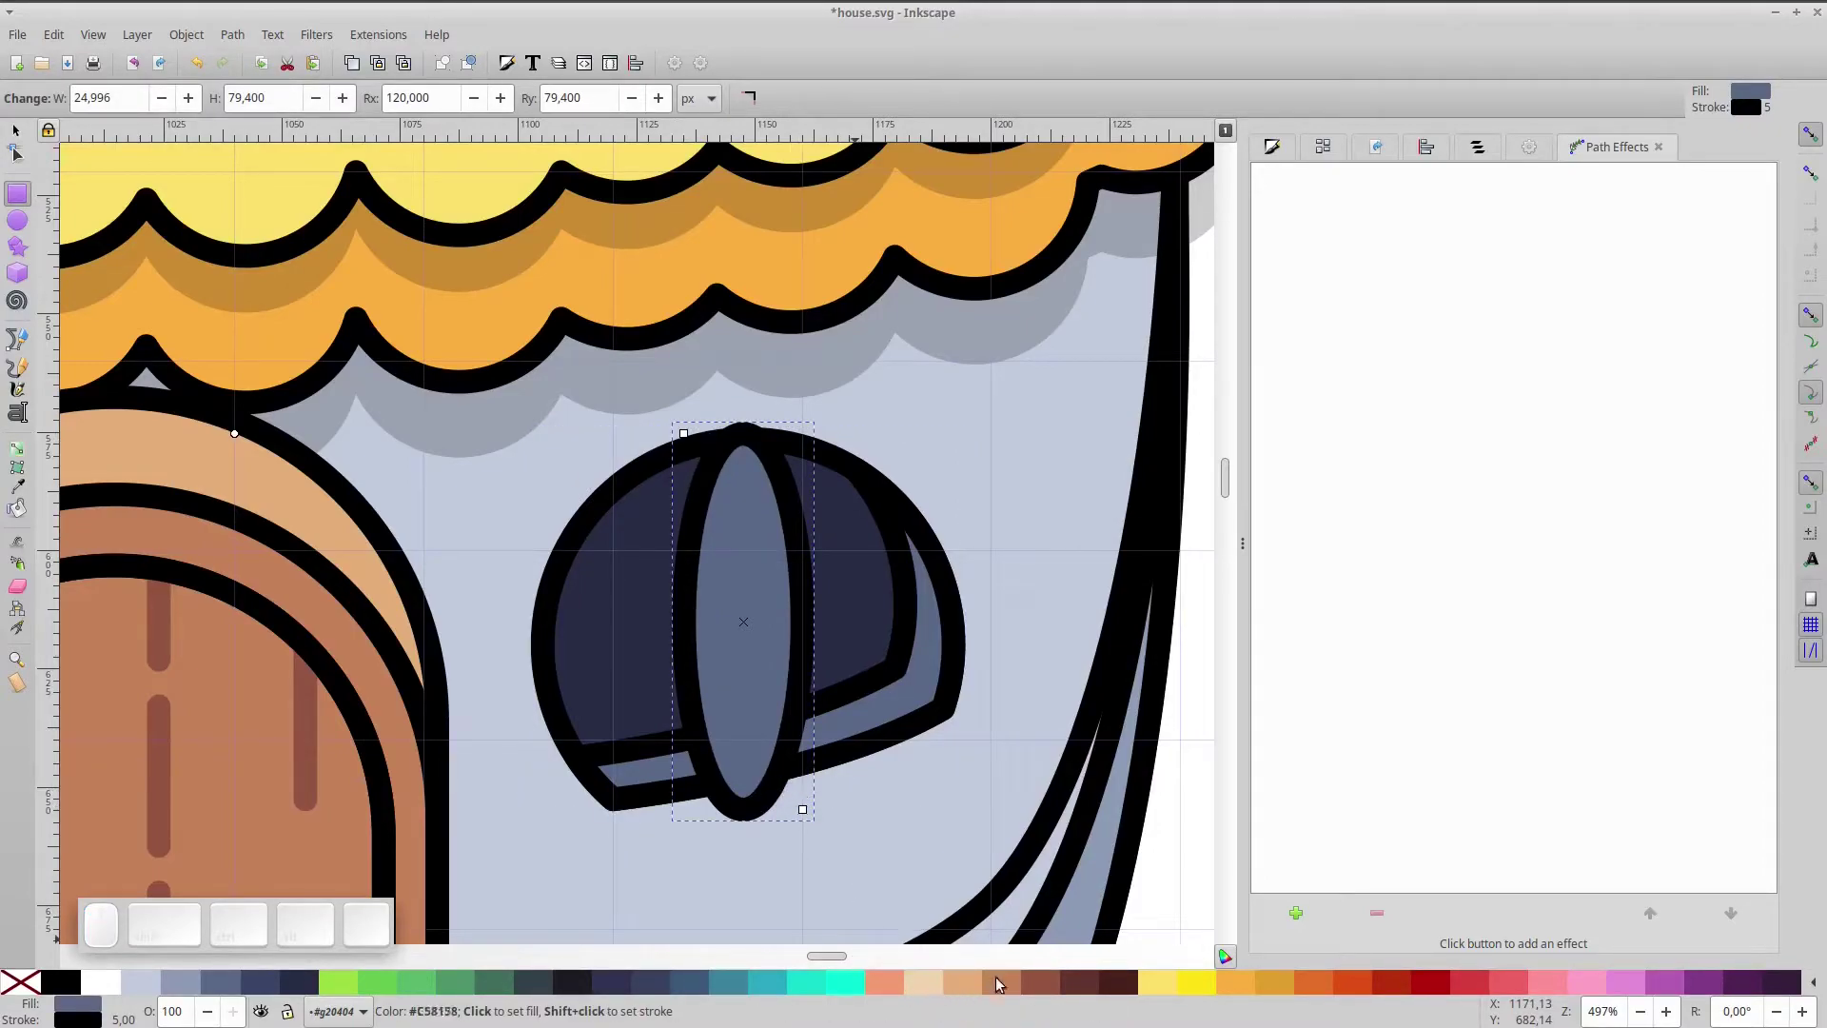
left_click(1019, 981)
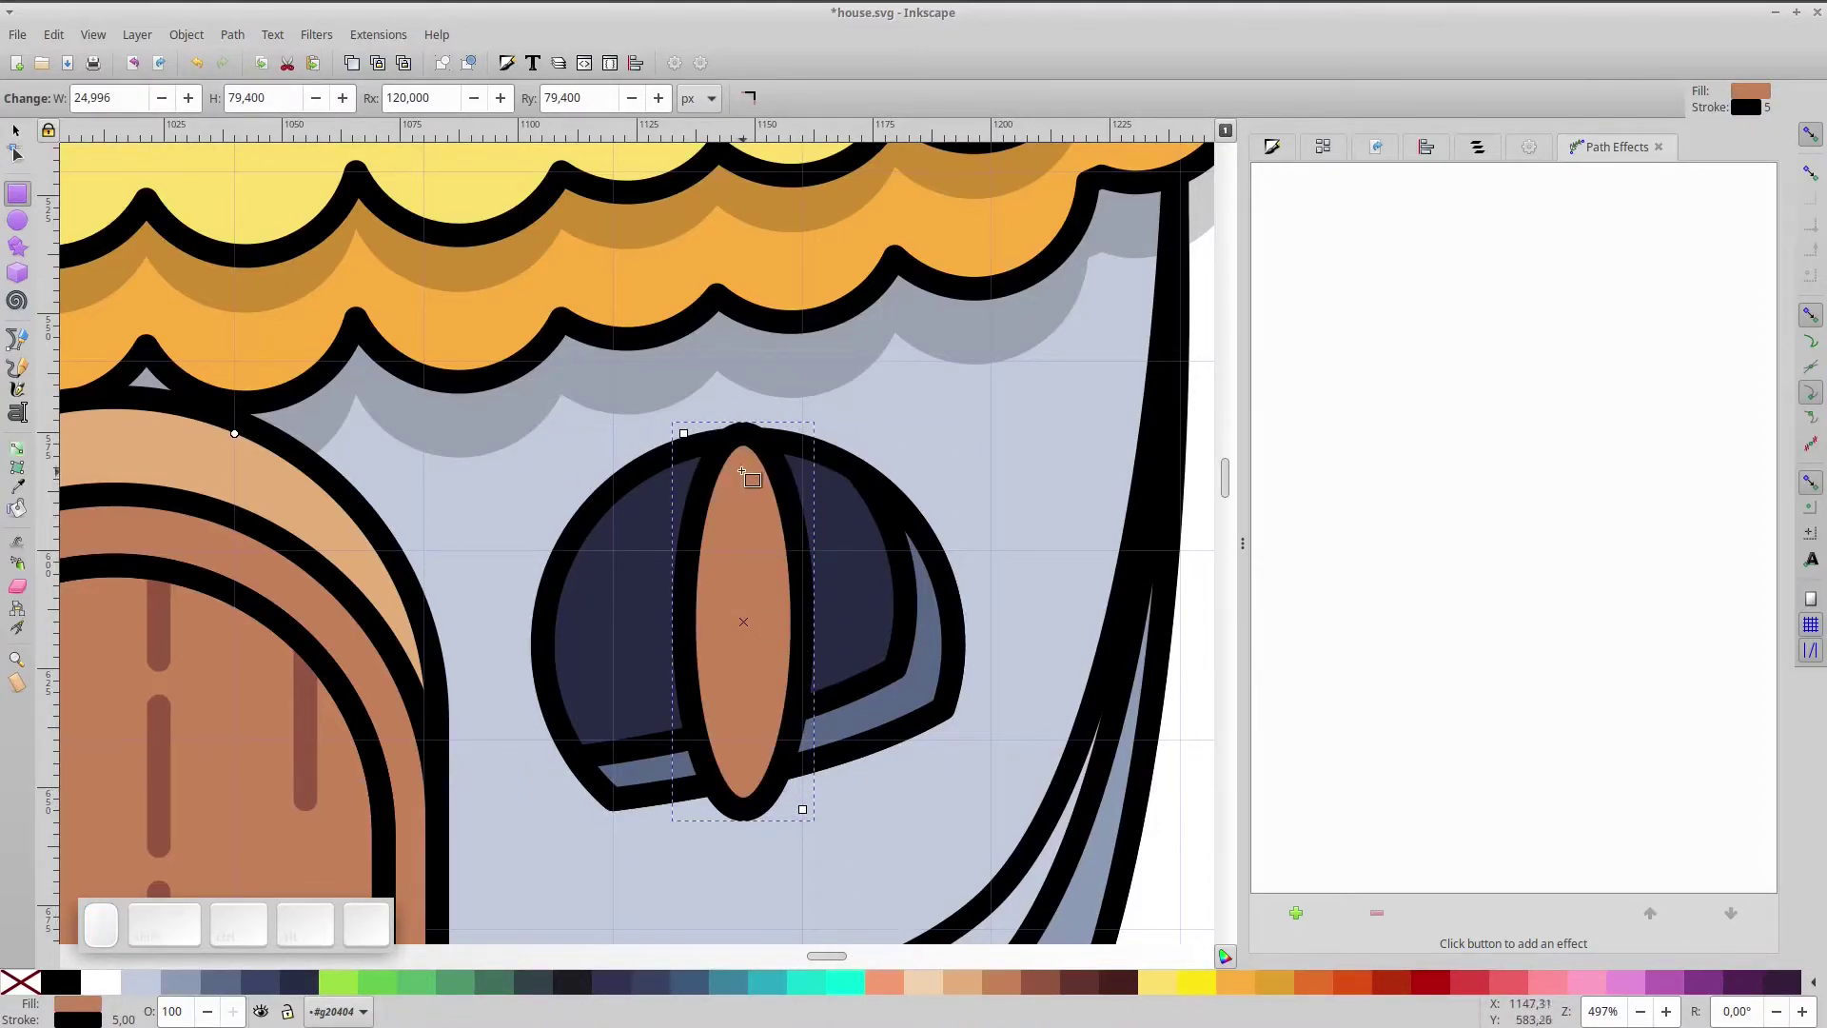
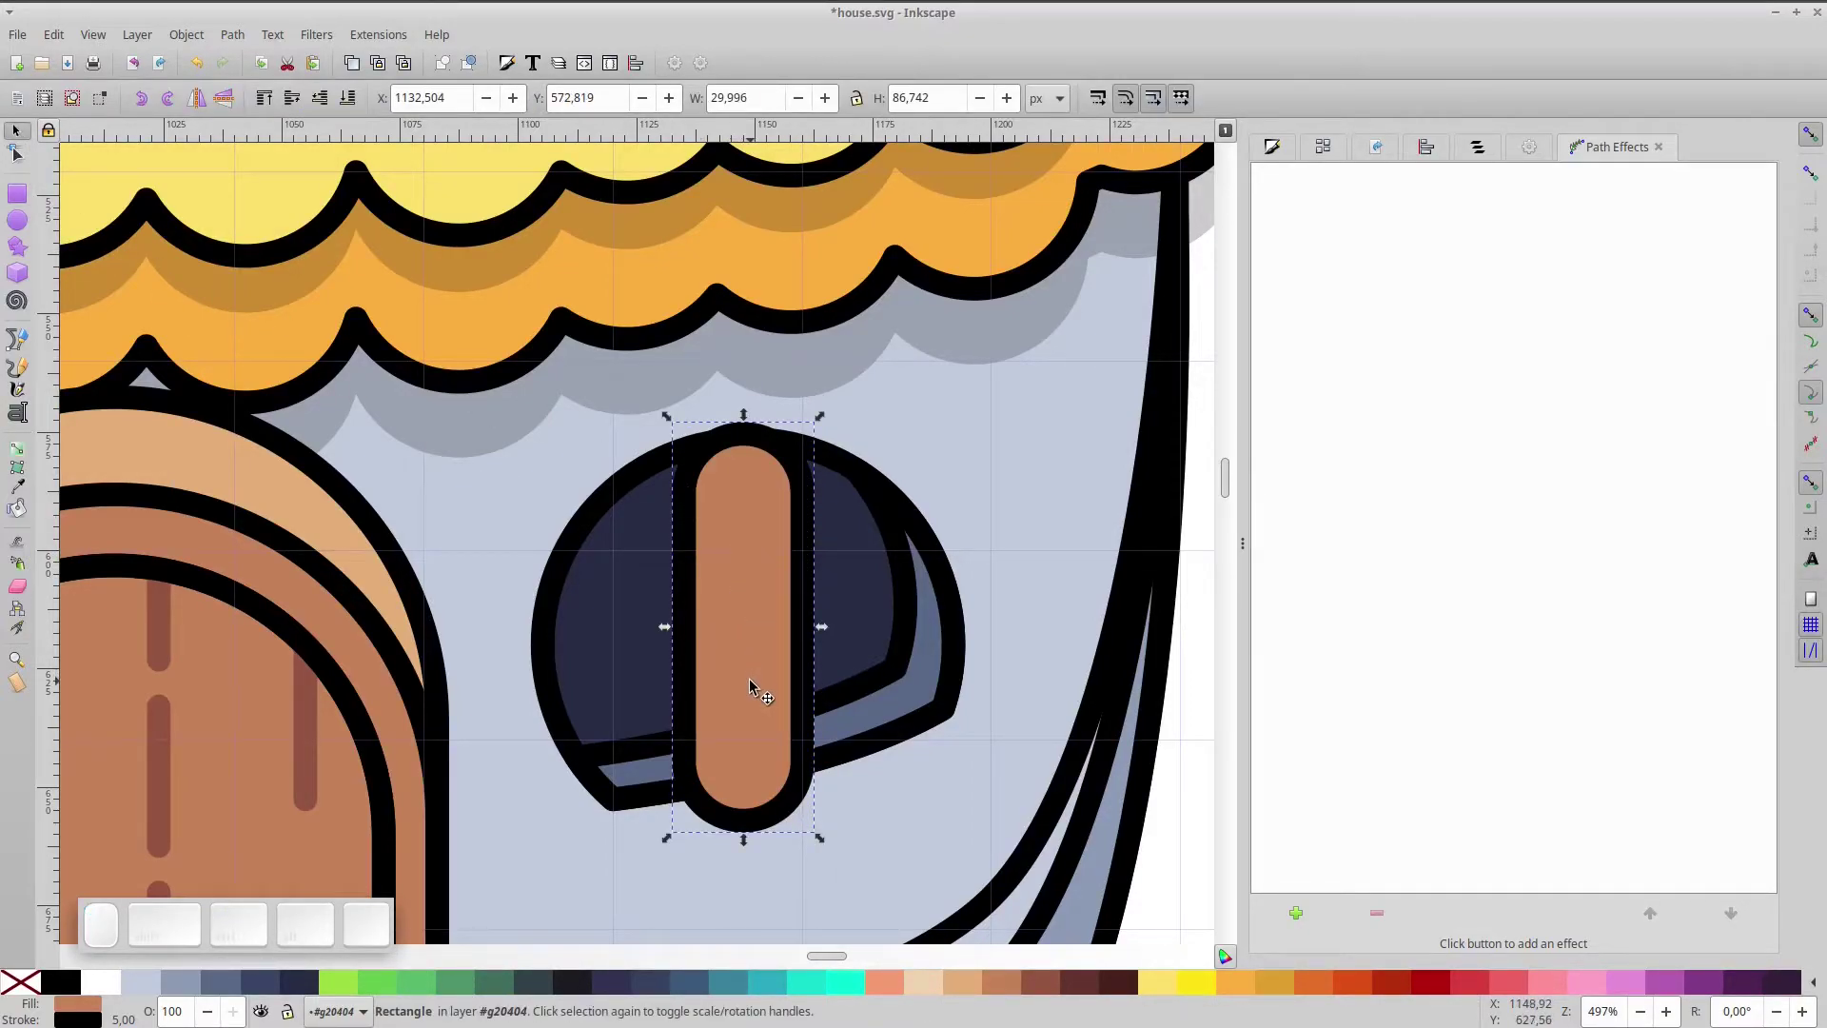
left_click_drag(828, 423, 784, 512)
scroll("up", 3)
left_click(754, 628)
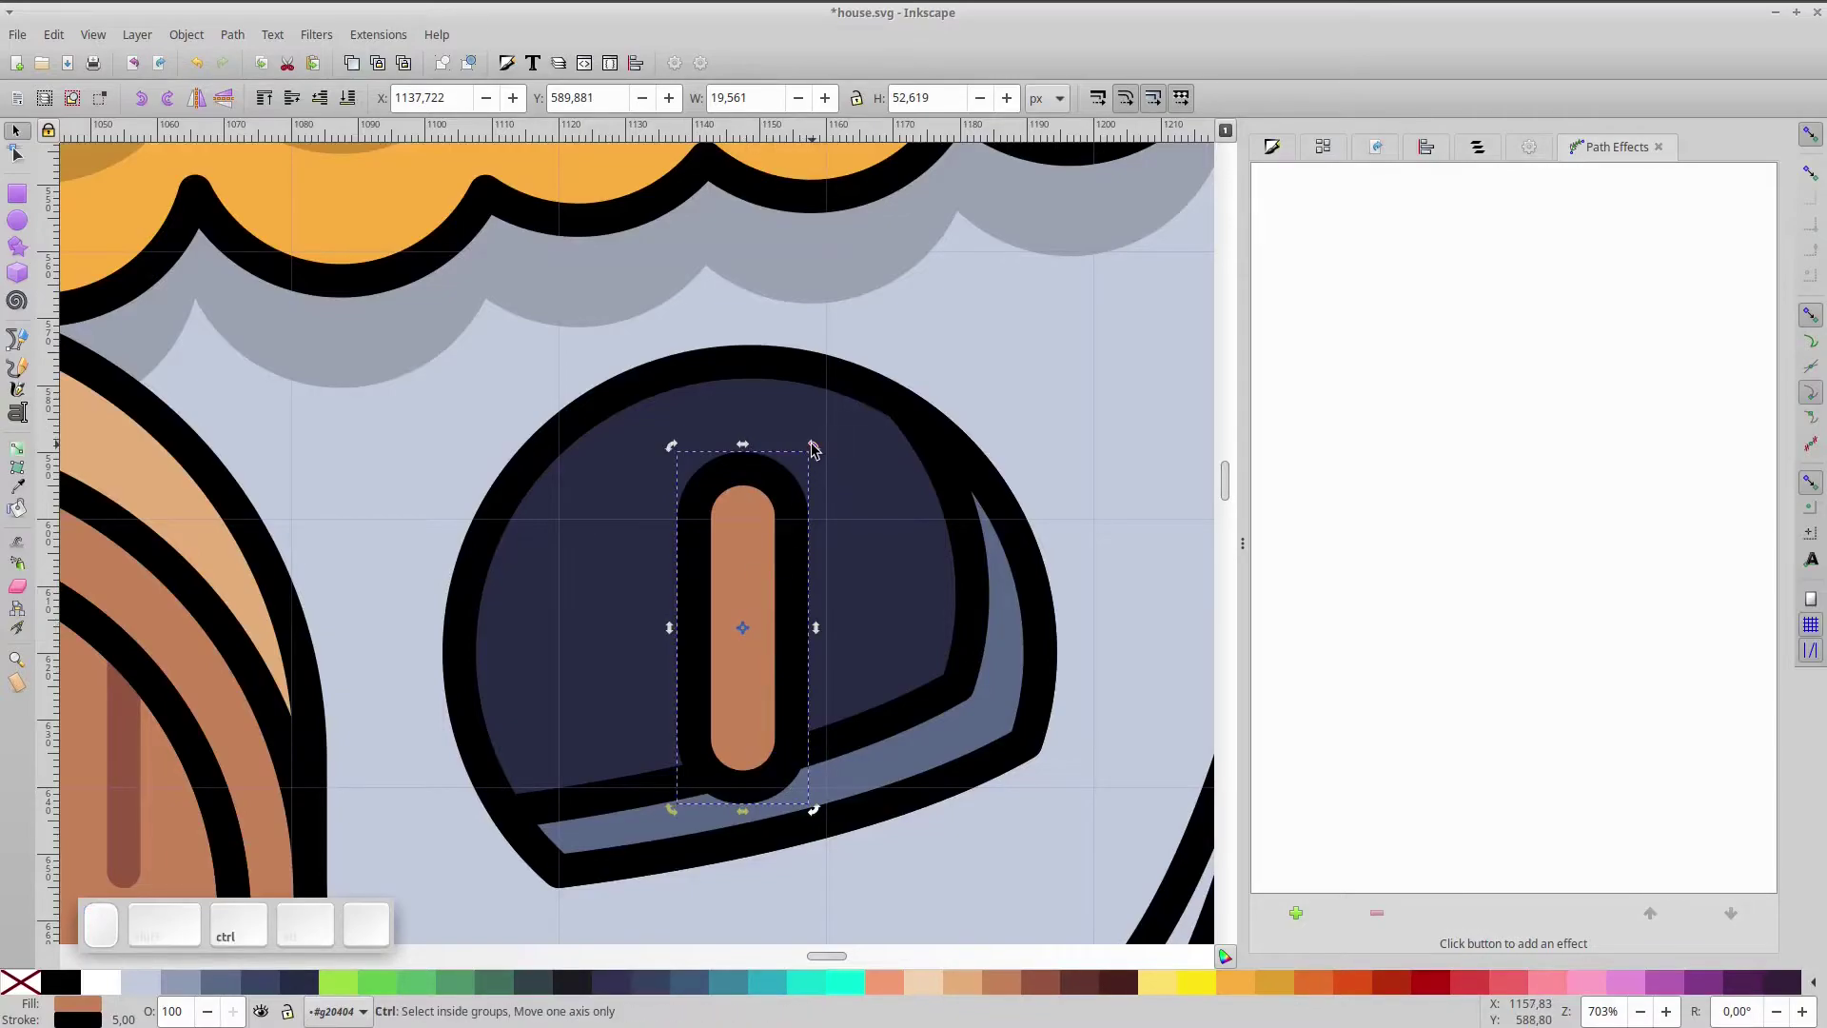
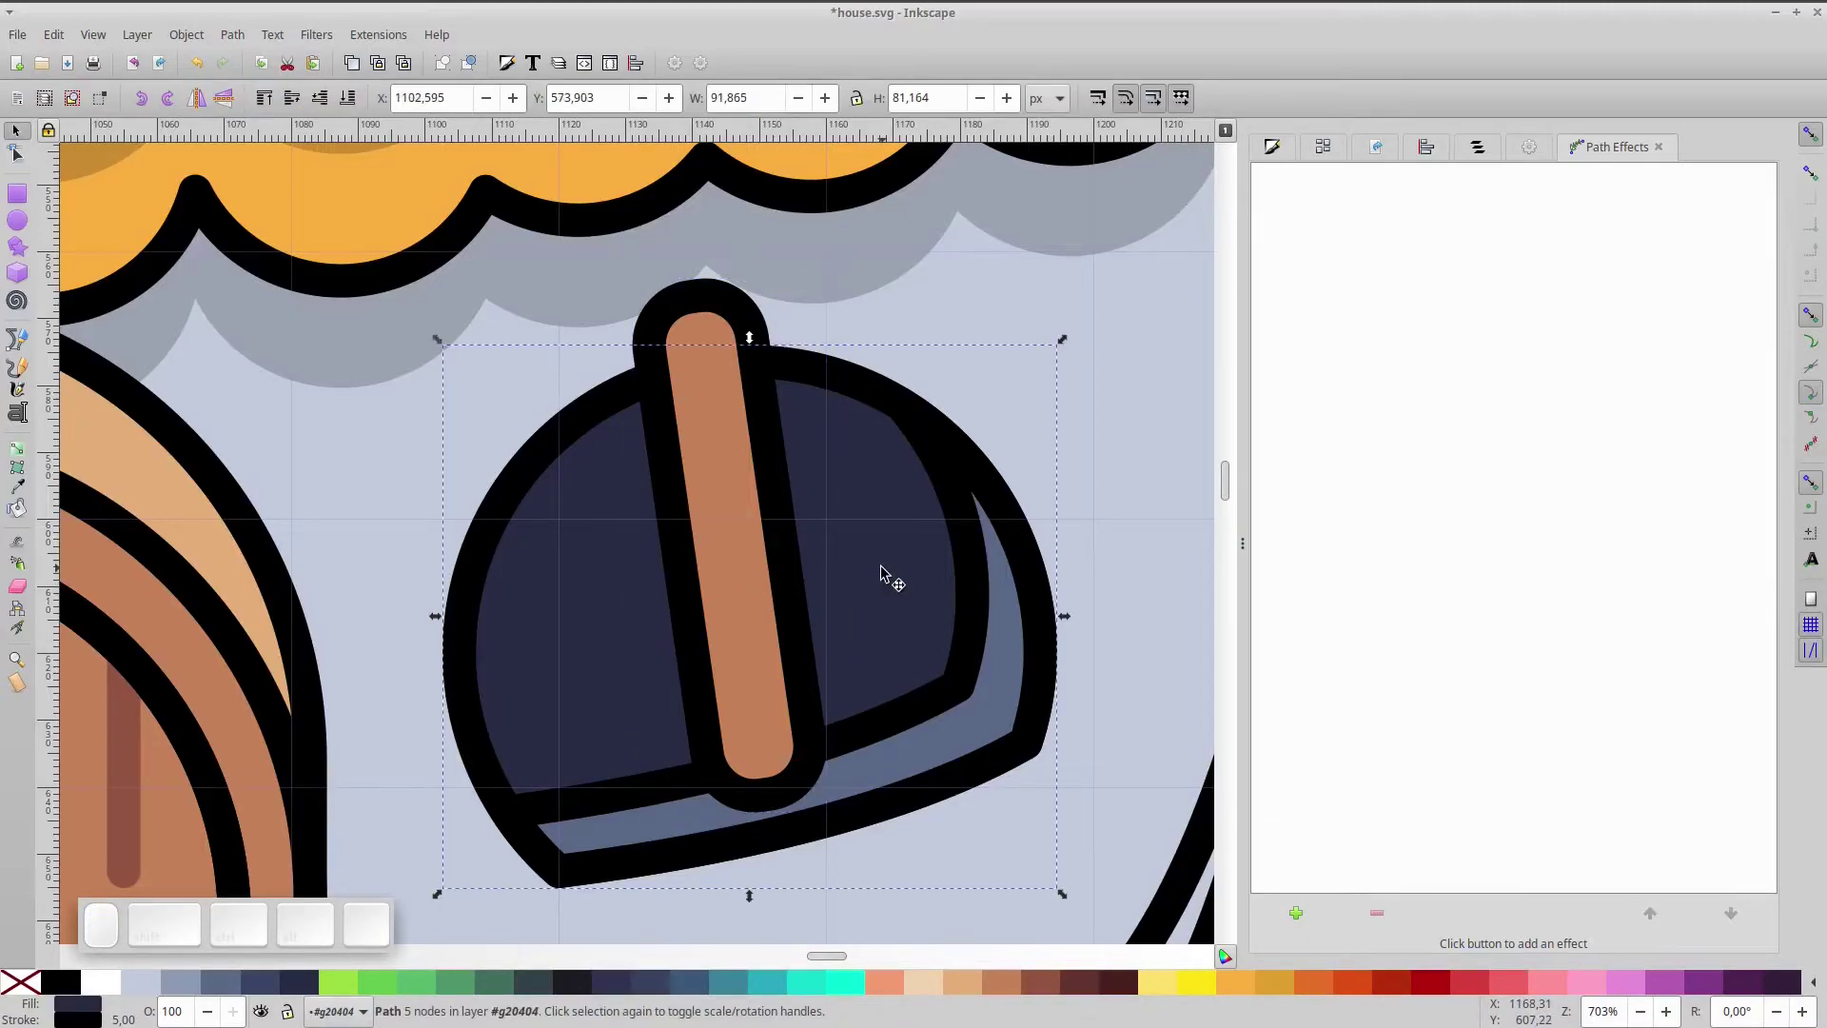
- Trim the first bar to the window outline with Intersection
key("ctrl+d")
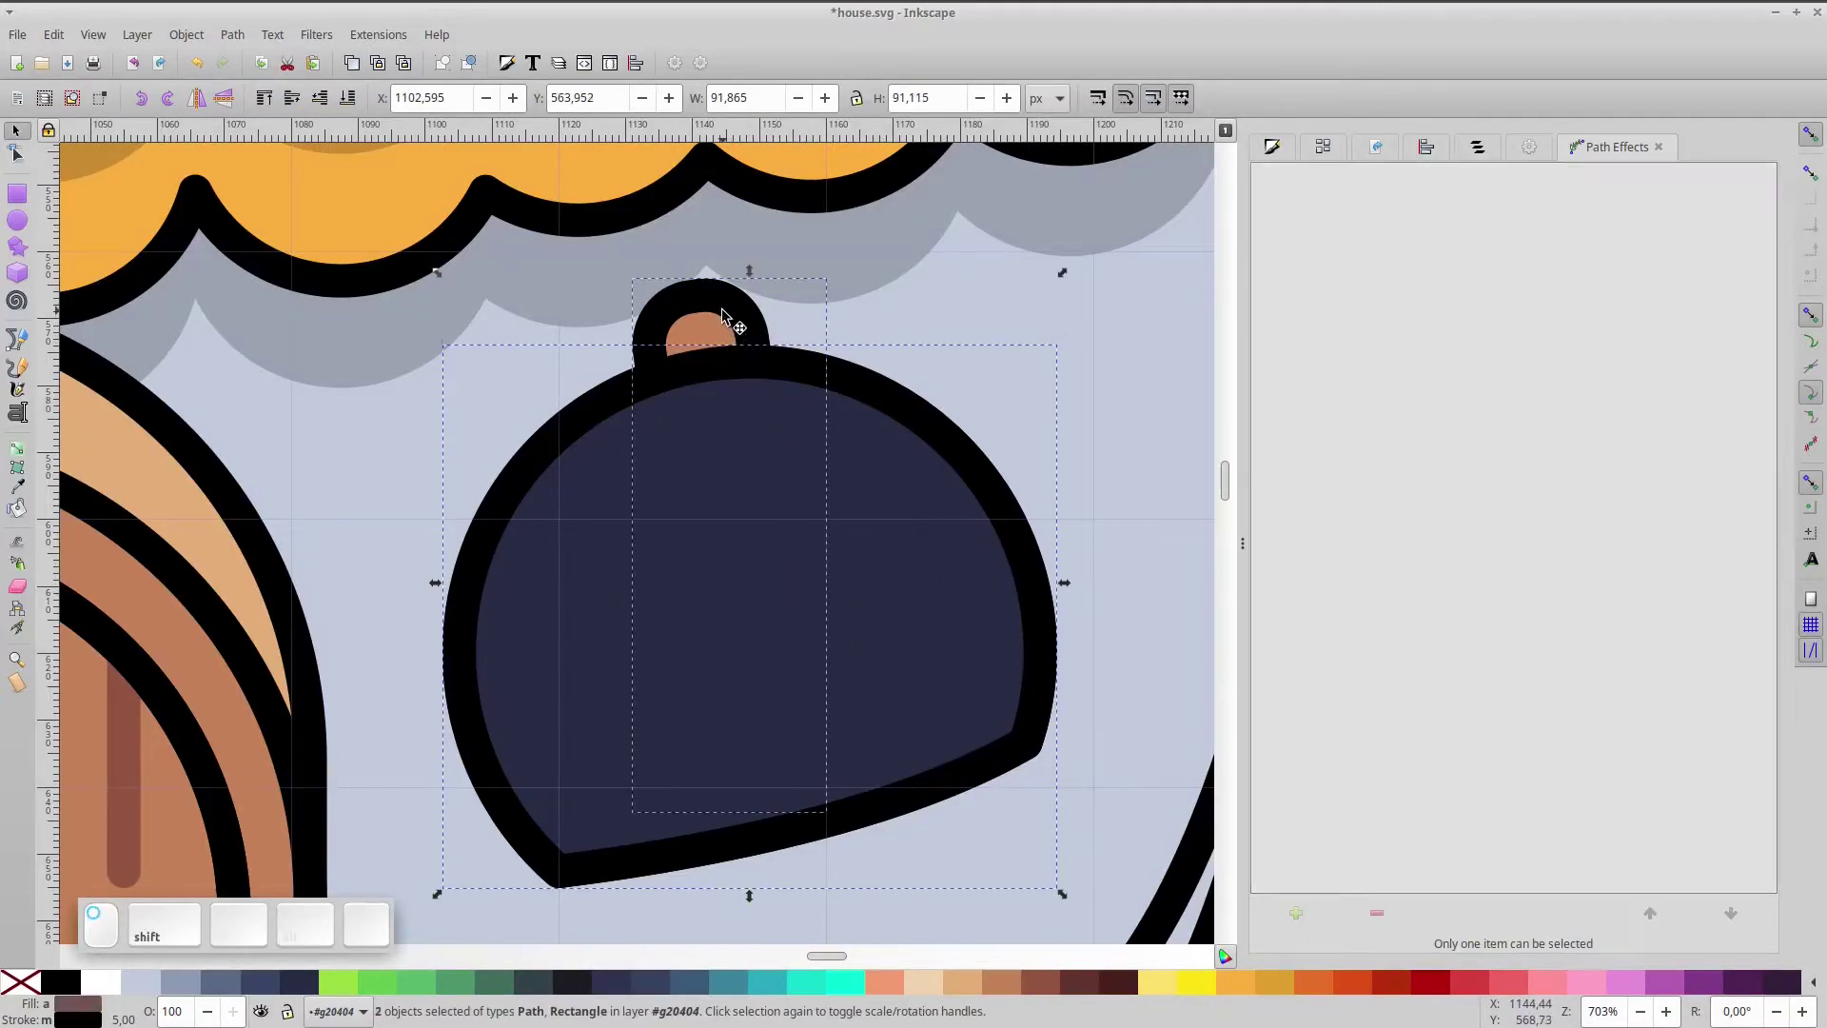
key("ctrl+KP_Multiply")
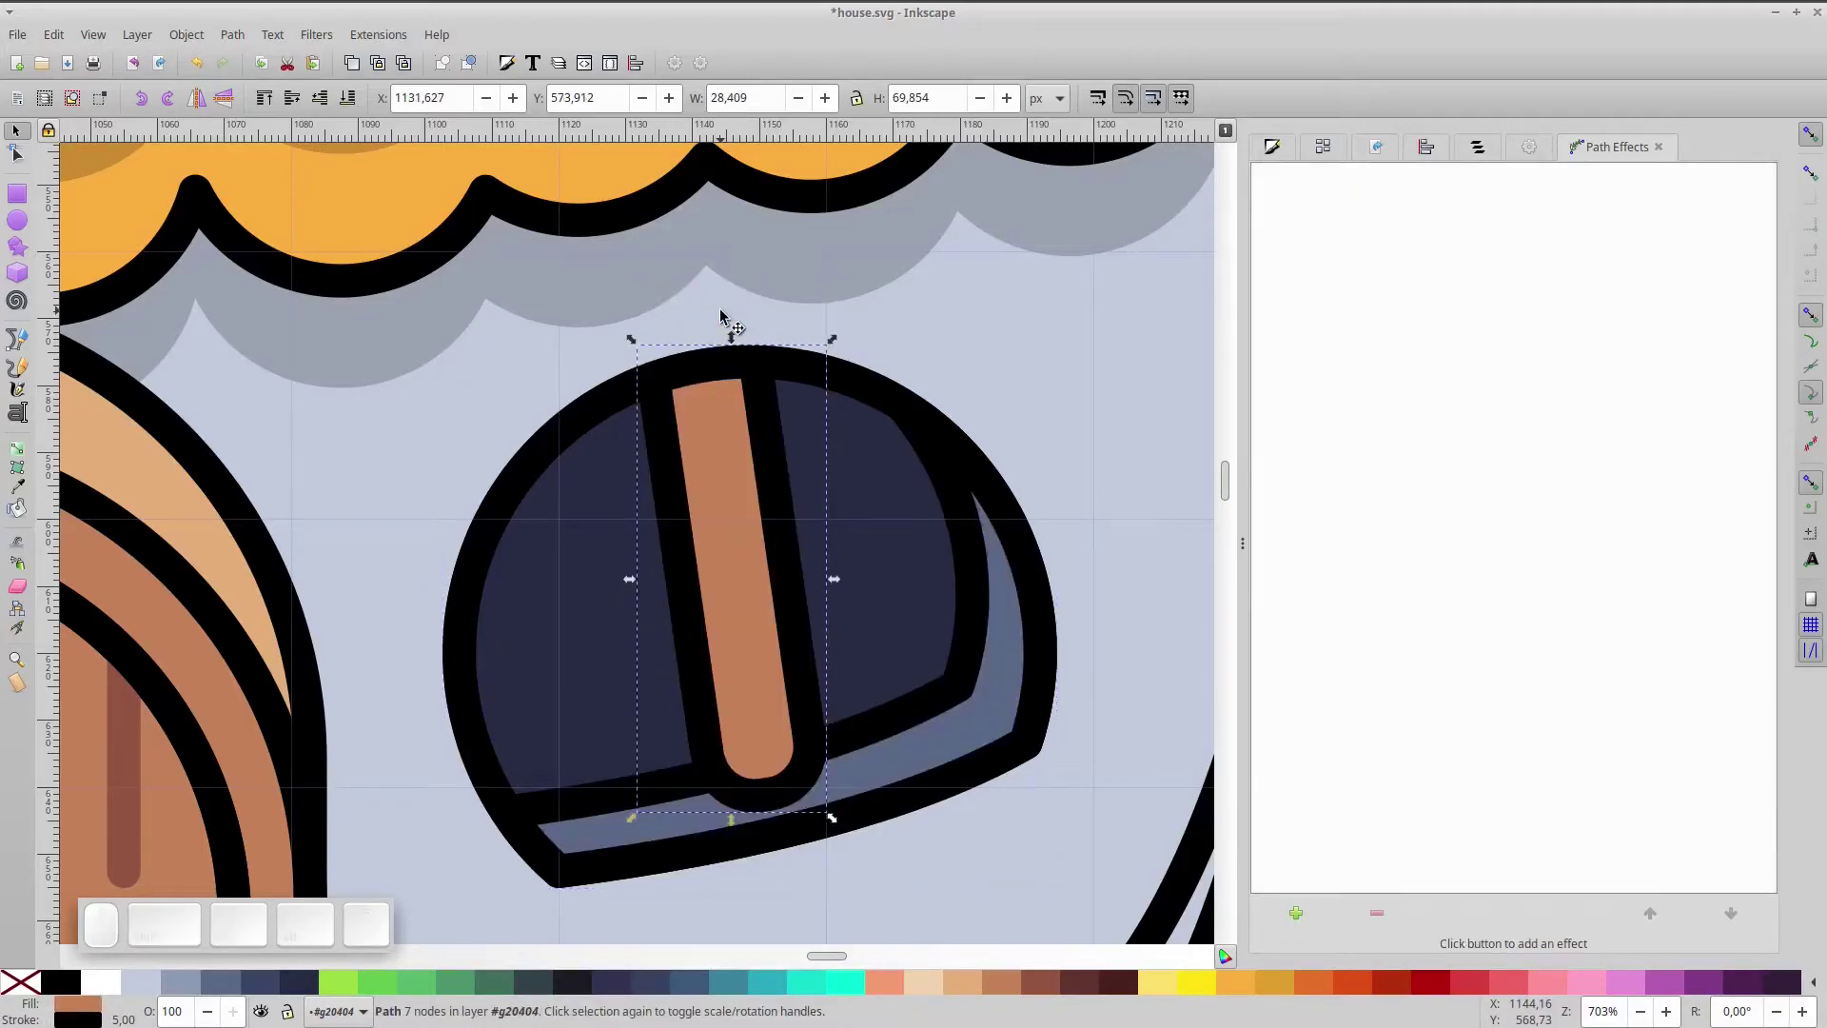
scroll("down", 3)
scroll("up", 3)
key("d")
scroll("up", 3)
- Extend the horizontal bar and trim it to the window outline with Intersection
left_click(183, 109)
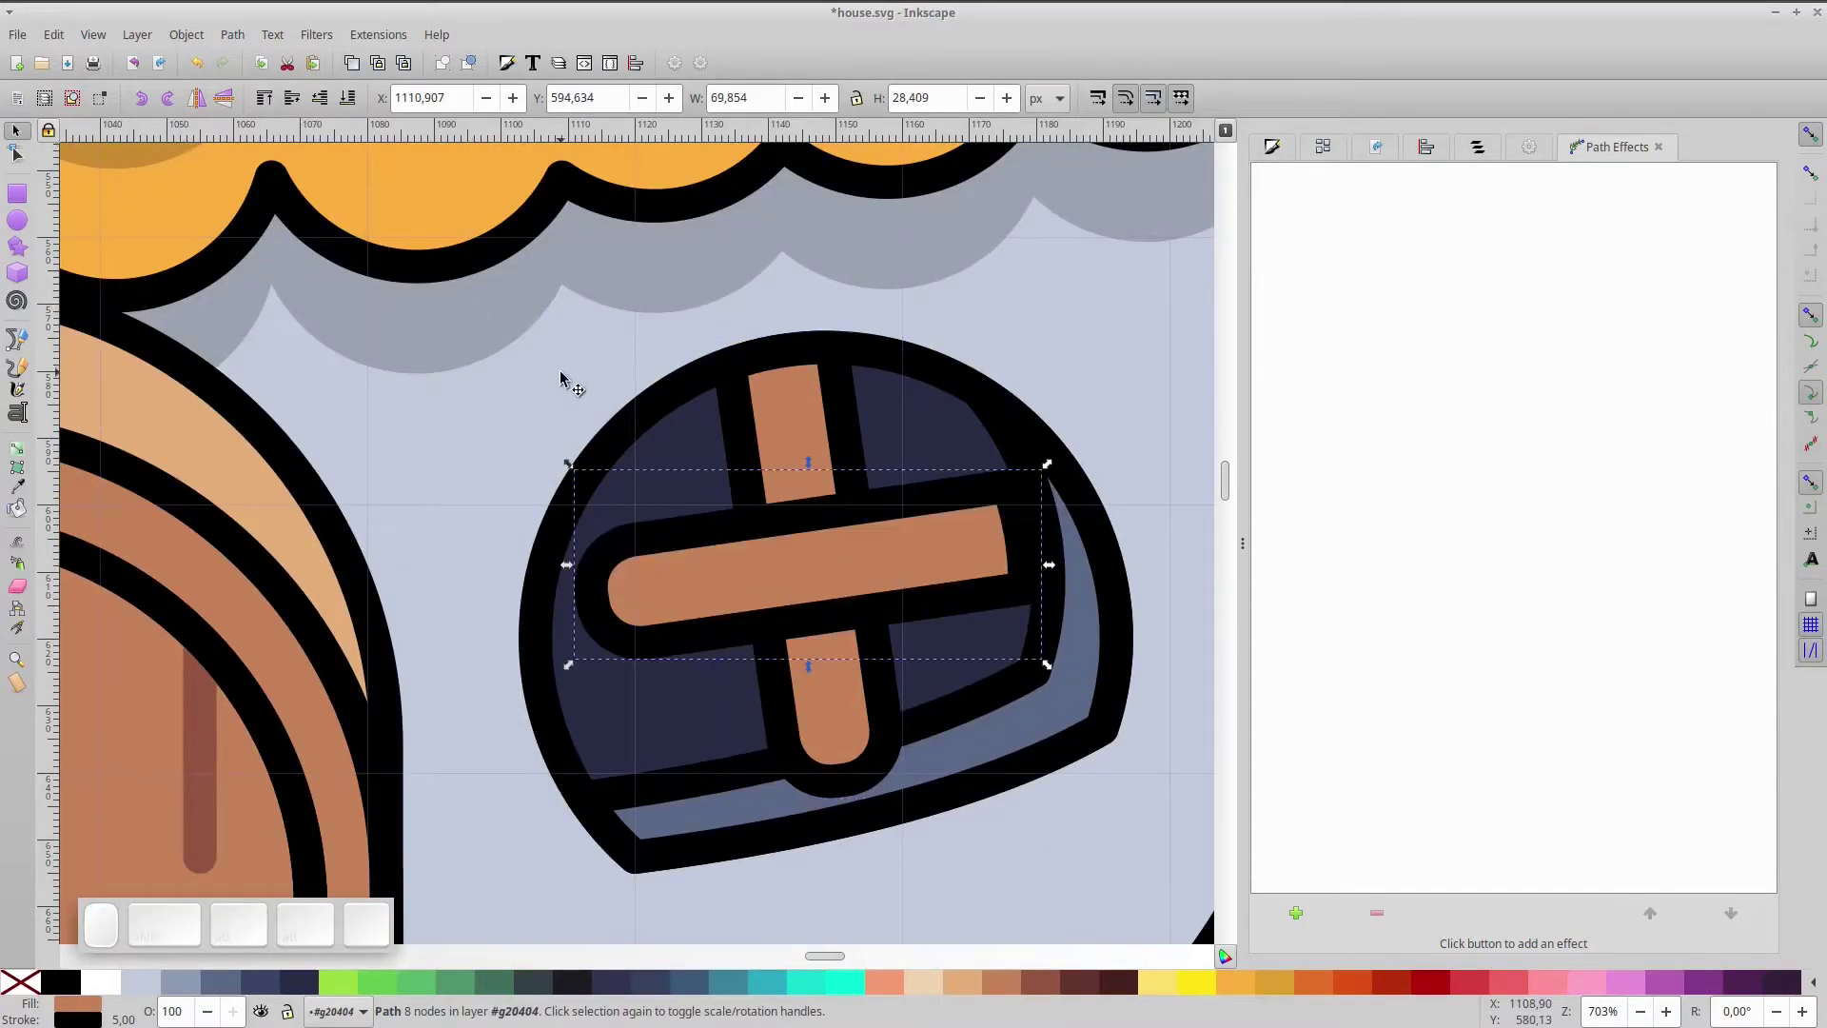
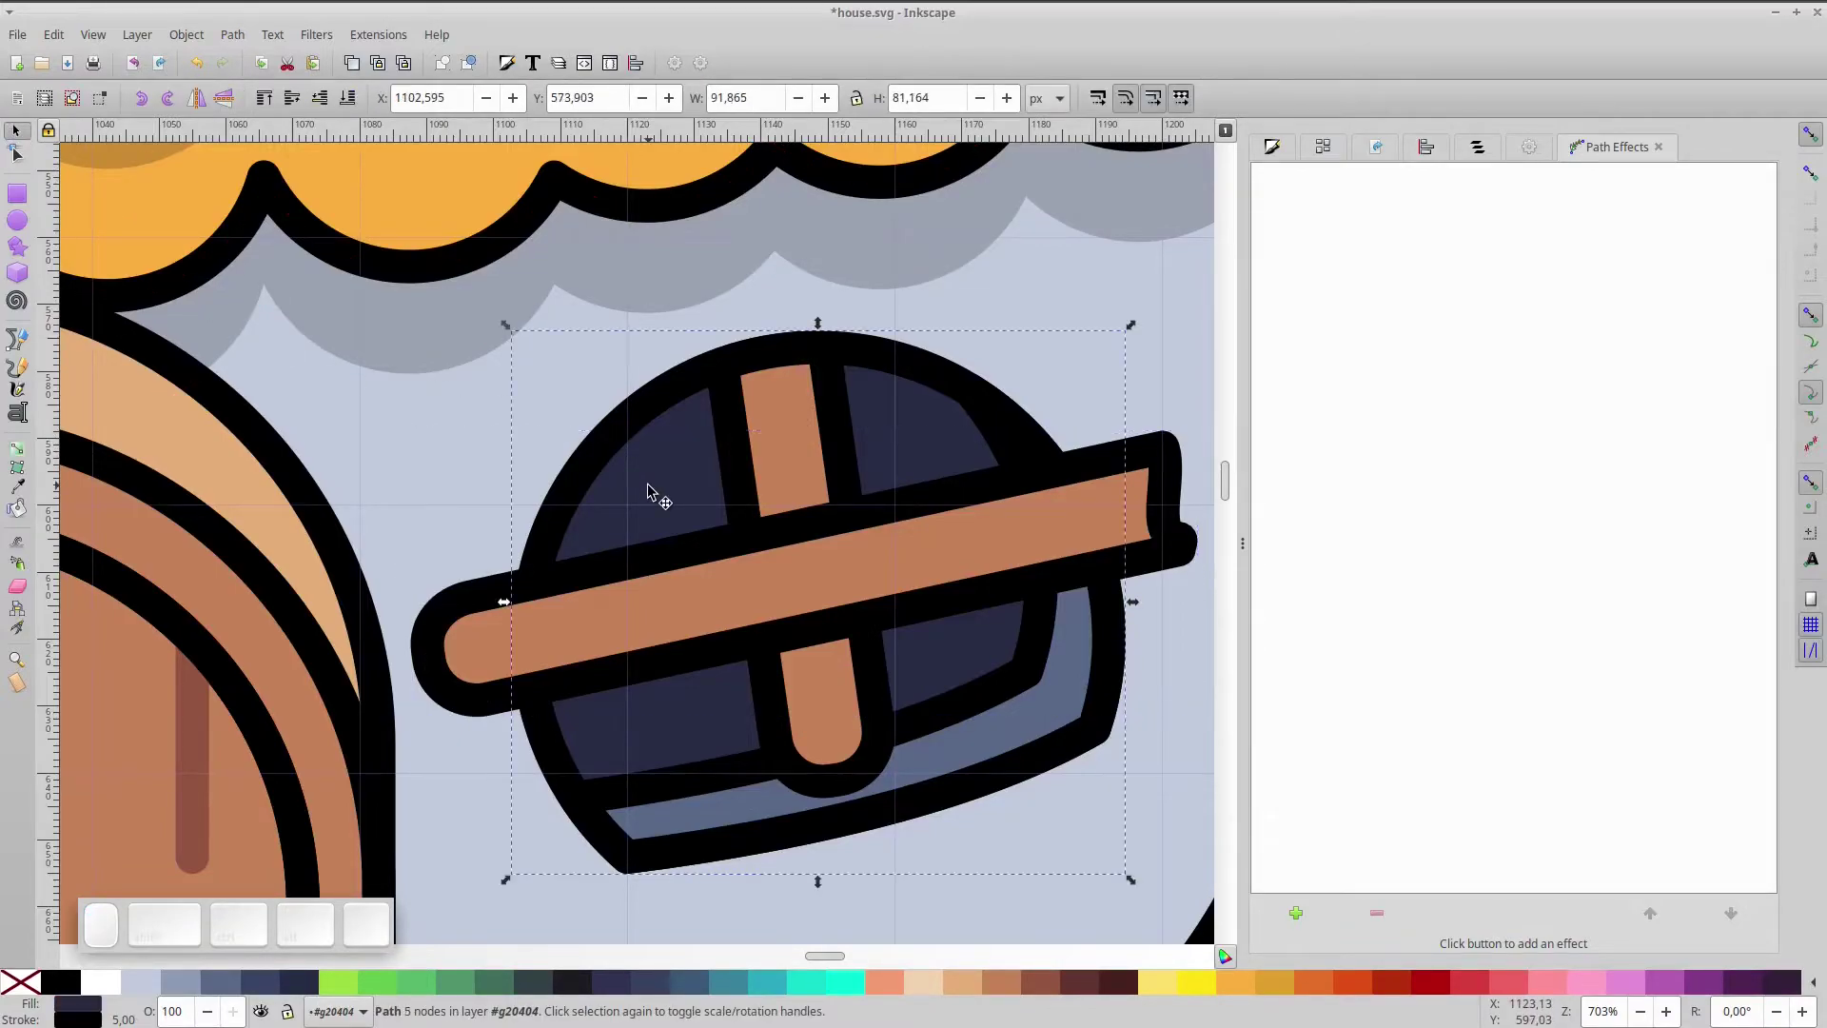
key("ctrl+d")
left_click(1164, 479)
key("ctrl+KP_Multiply")
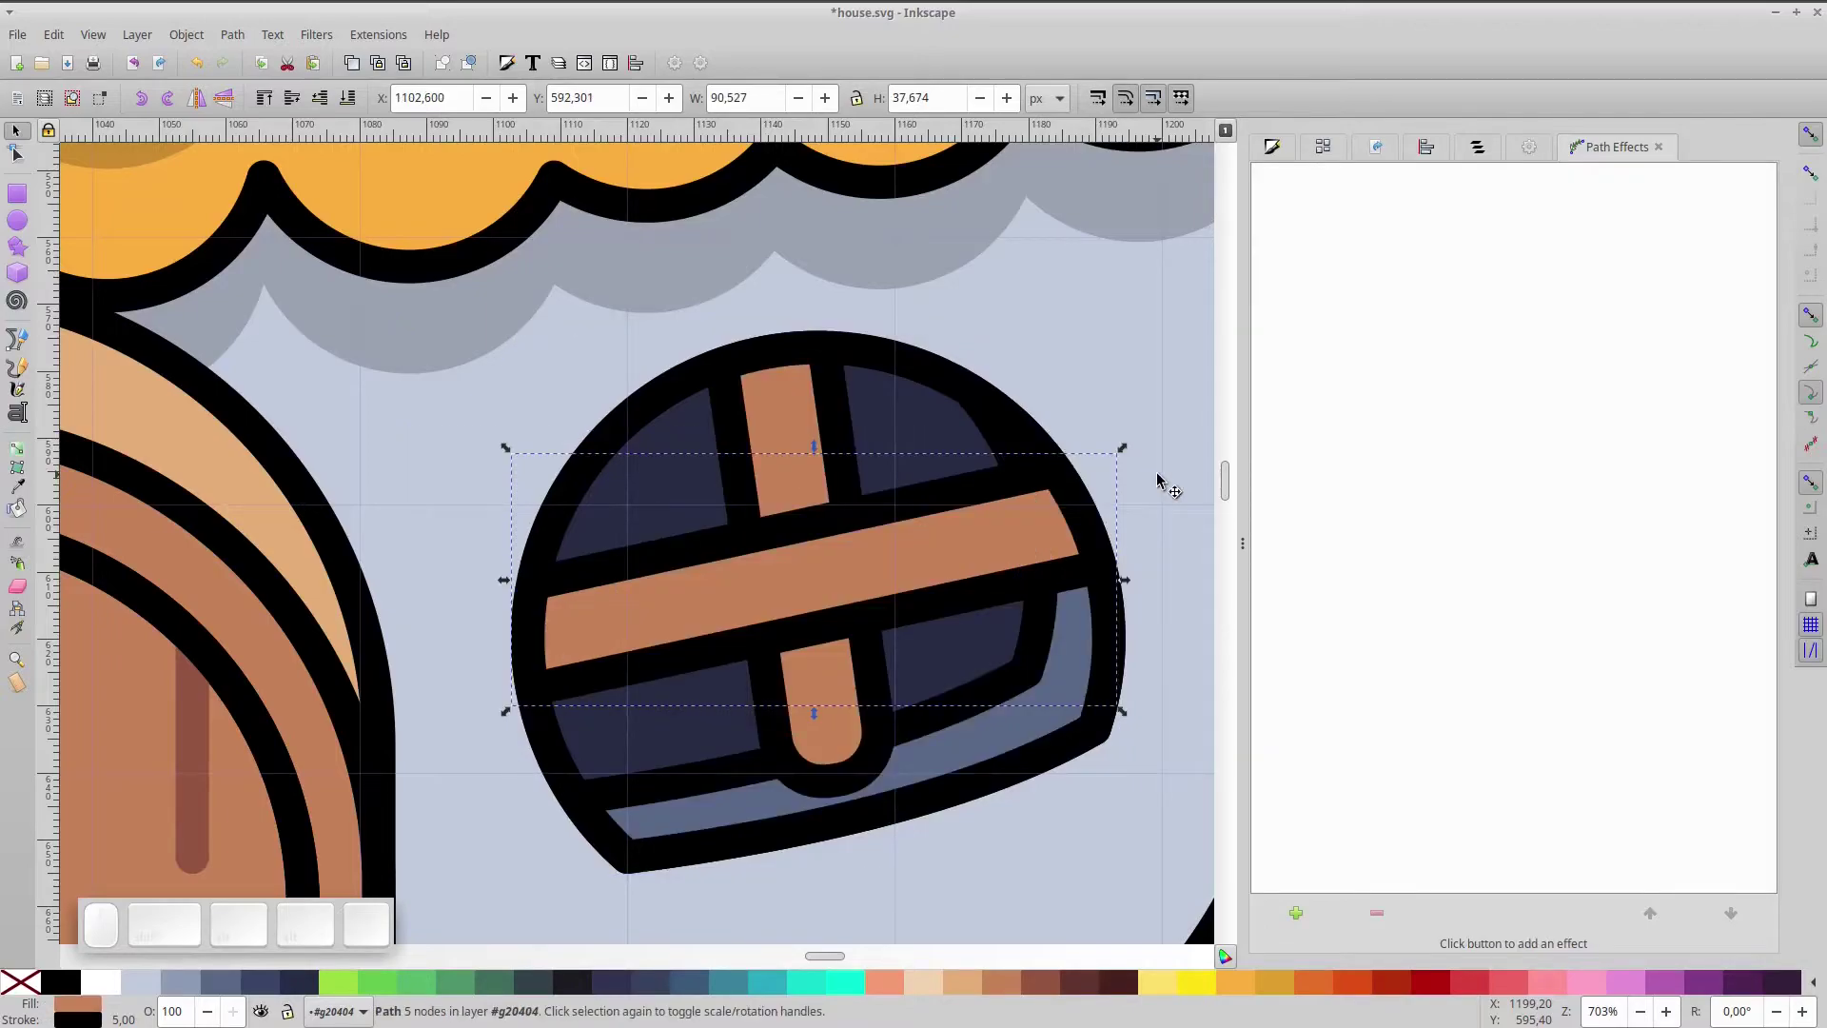
scroll("down", 3)
left_click(1126, 702)
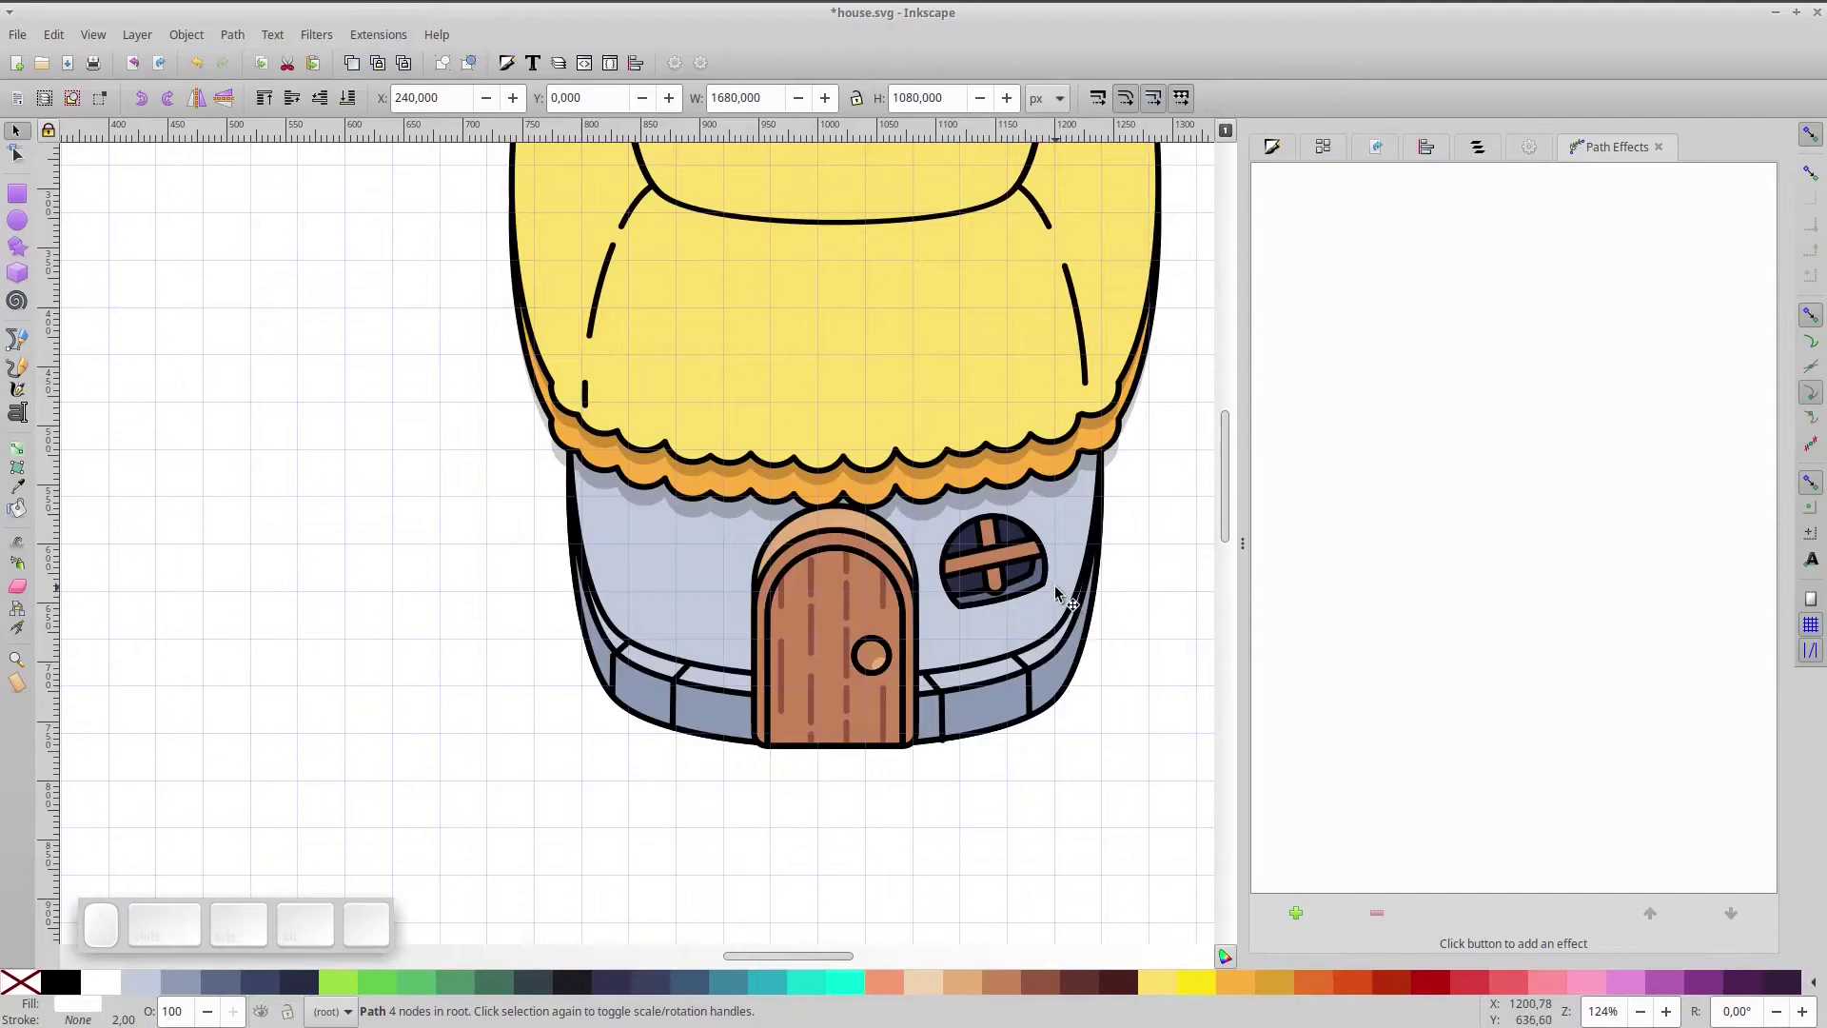
- Group the window frame and bars together and duplicate the group
left_click(1092, 611)
scroll("up", 3)
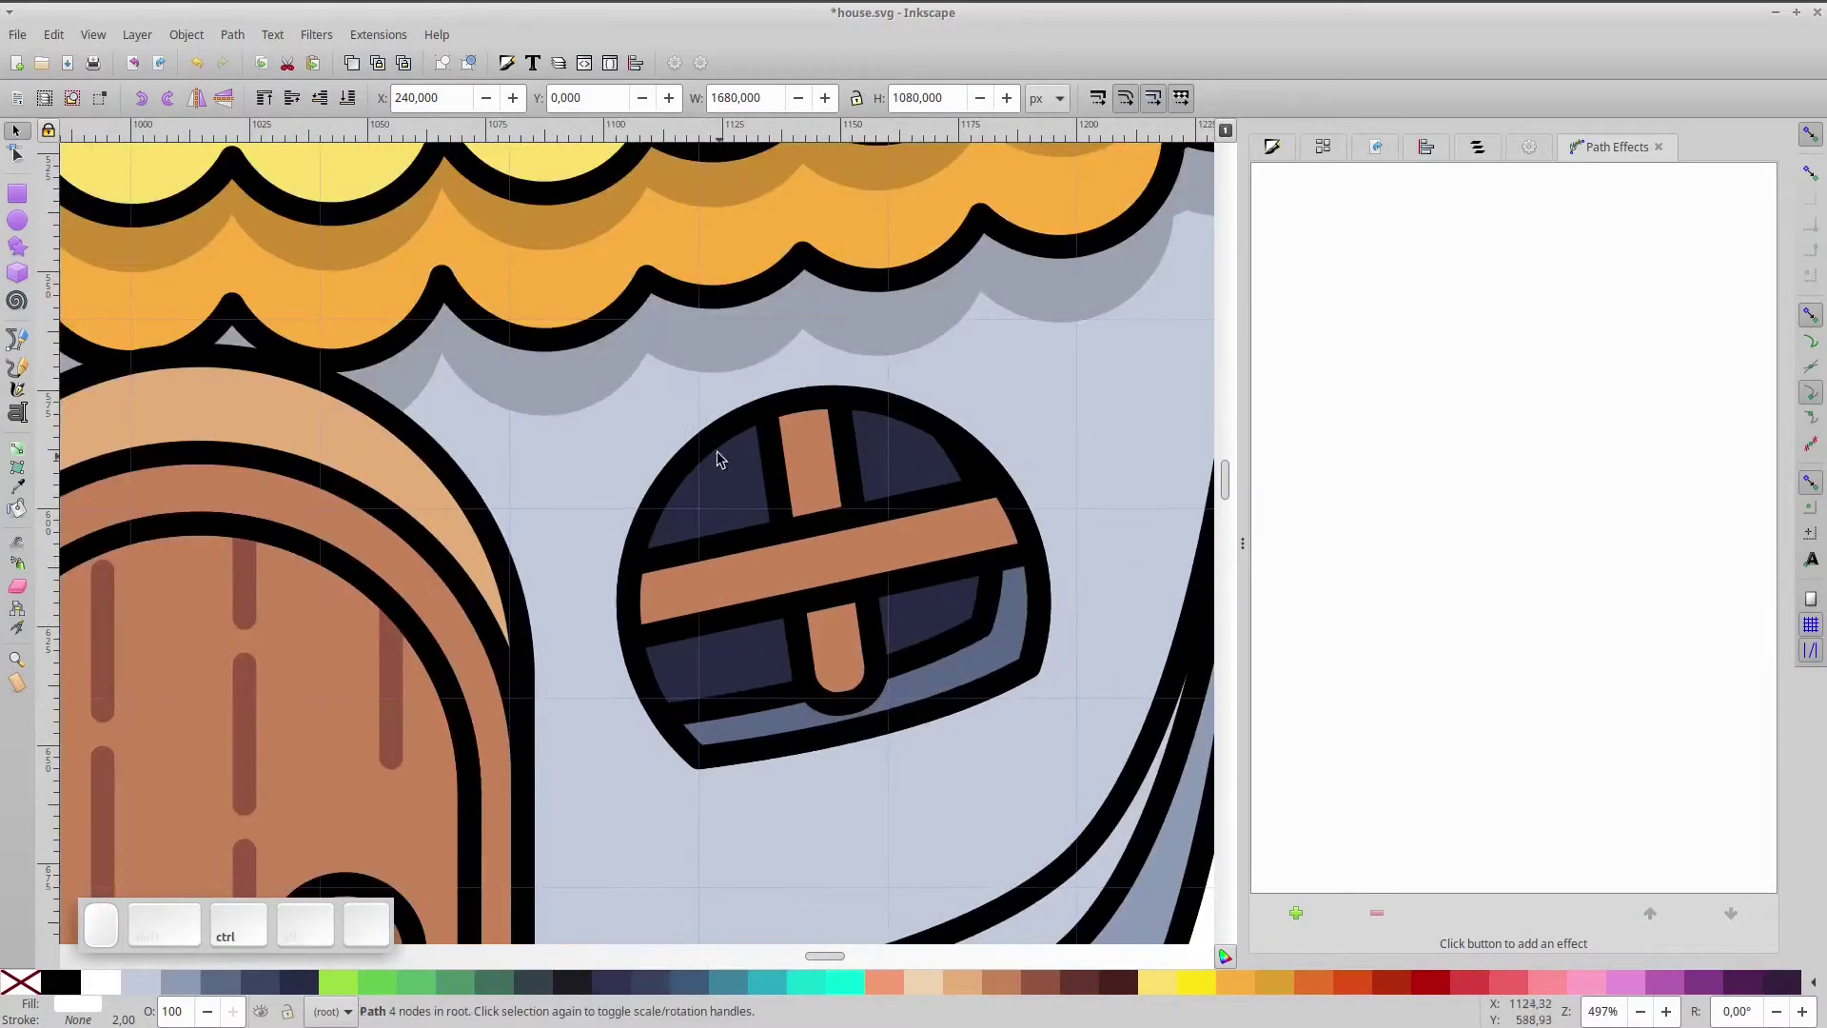
left_click(785, 333)
left_click(825, 477)
key("ctrl+f")
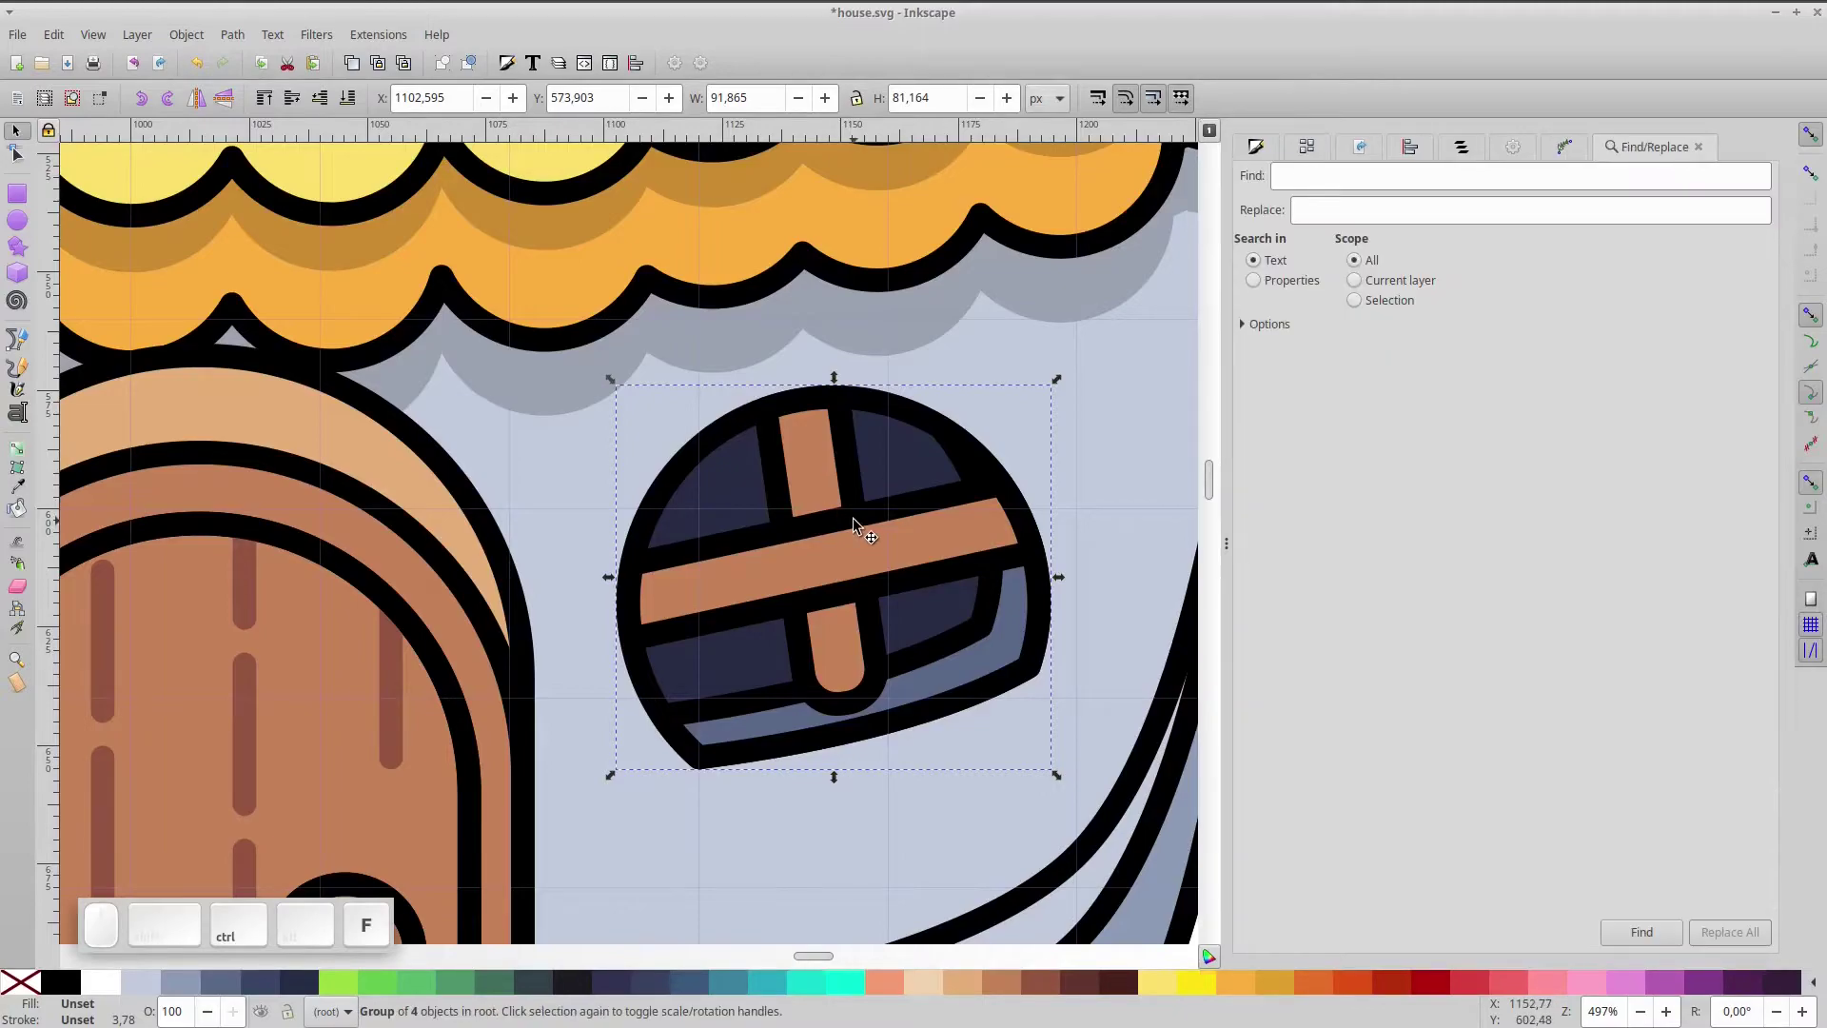
key("ctrl+d")
- Move the window copy to the left side of the door
left_click_drag(897, 545, 352, 622)
key("space")
left_click_drag(1108, 583, 292, 276)
left_click(205, 96)
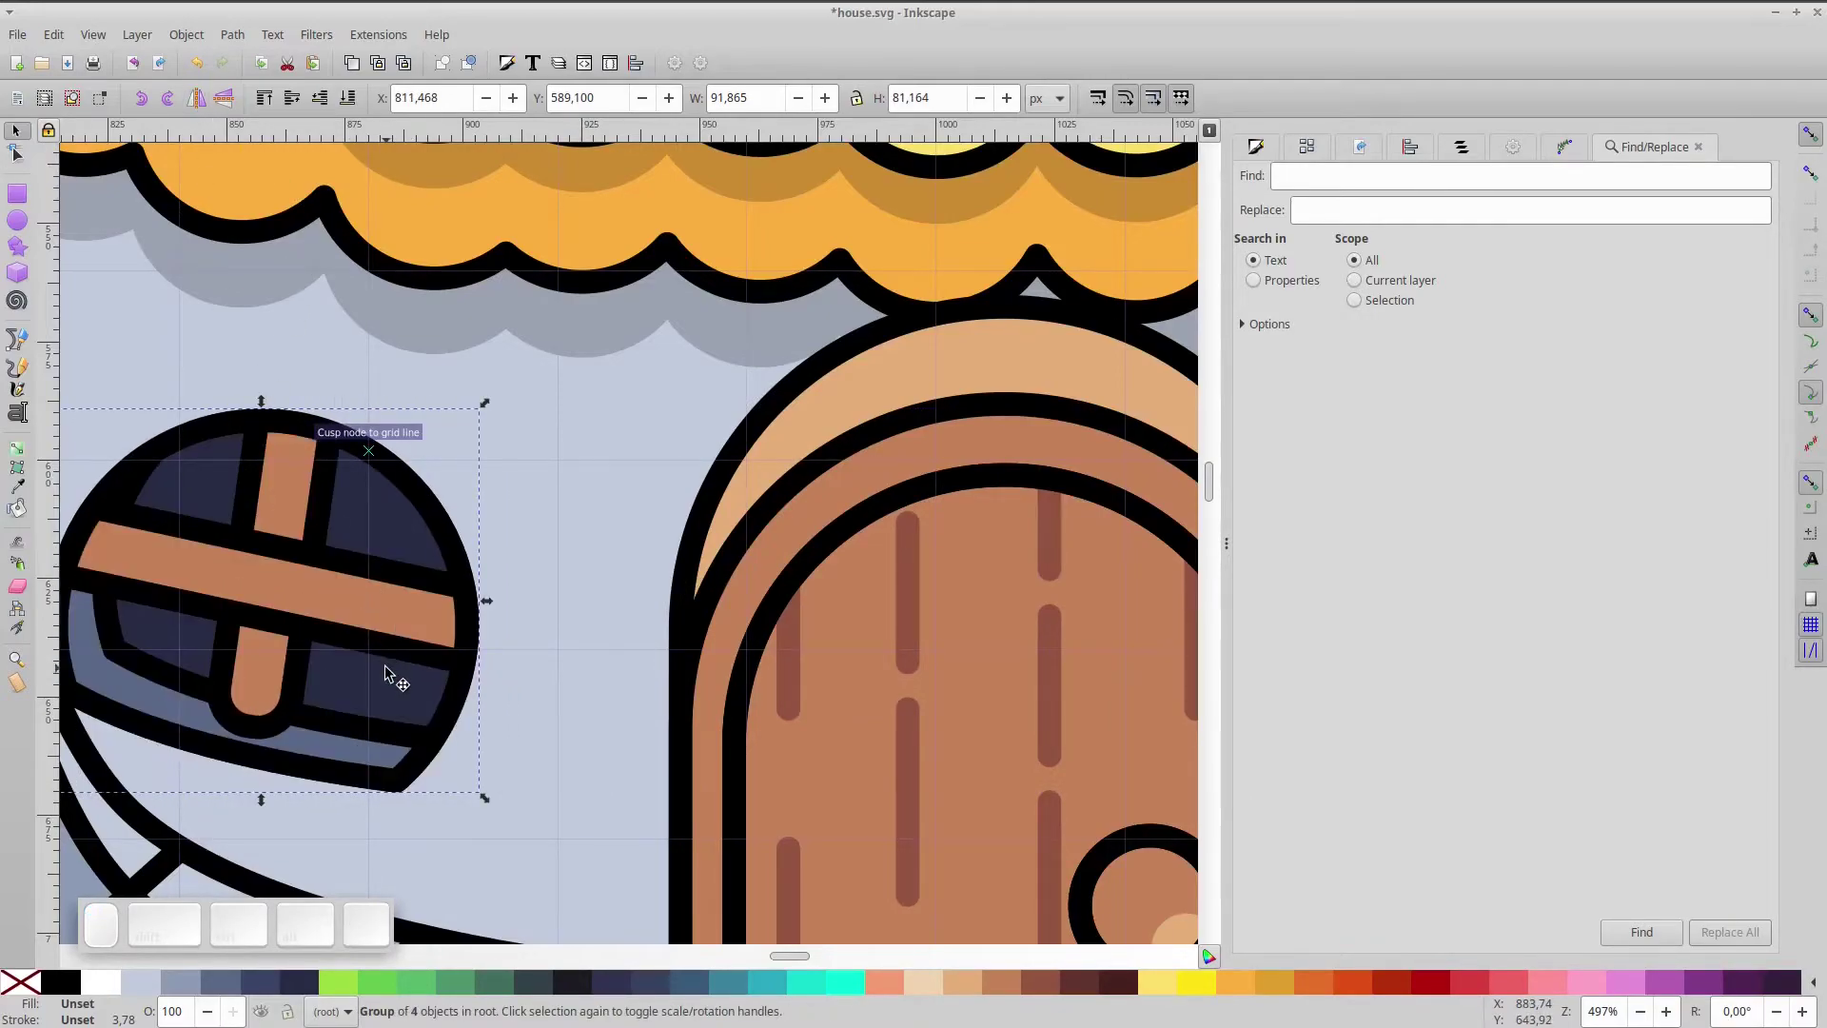
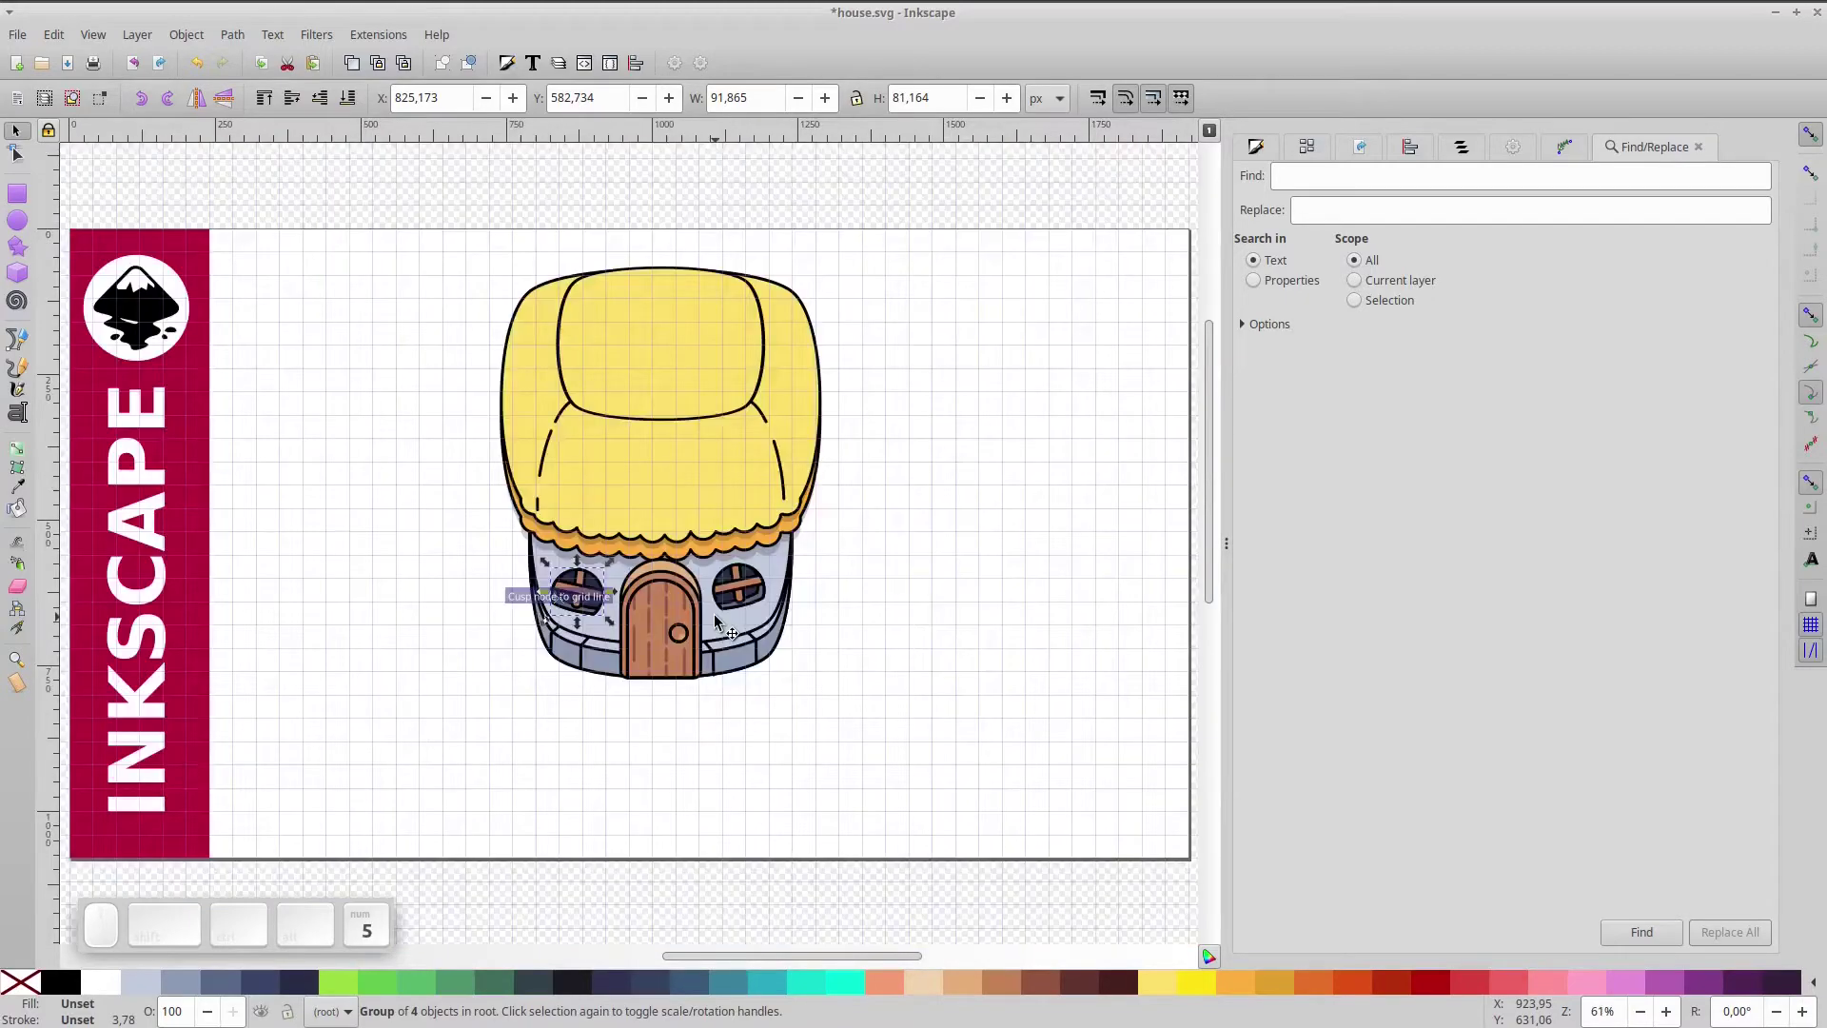
scroll("up", 3)
- Align the two windows level with each other and zoom out to the whole house
left_click(751, 600)
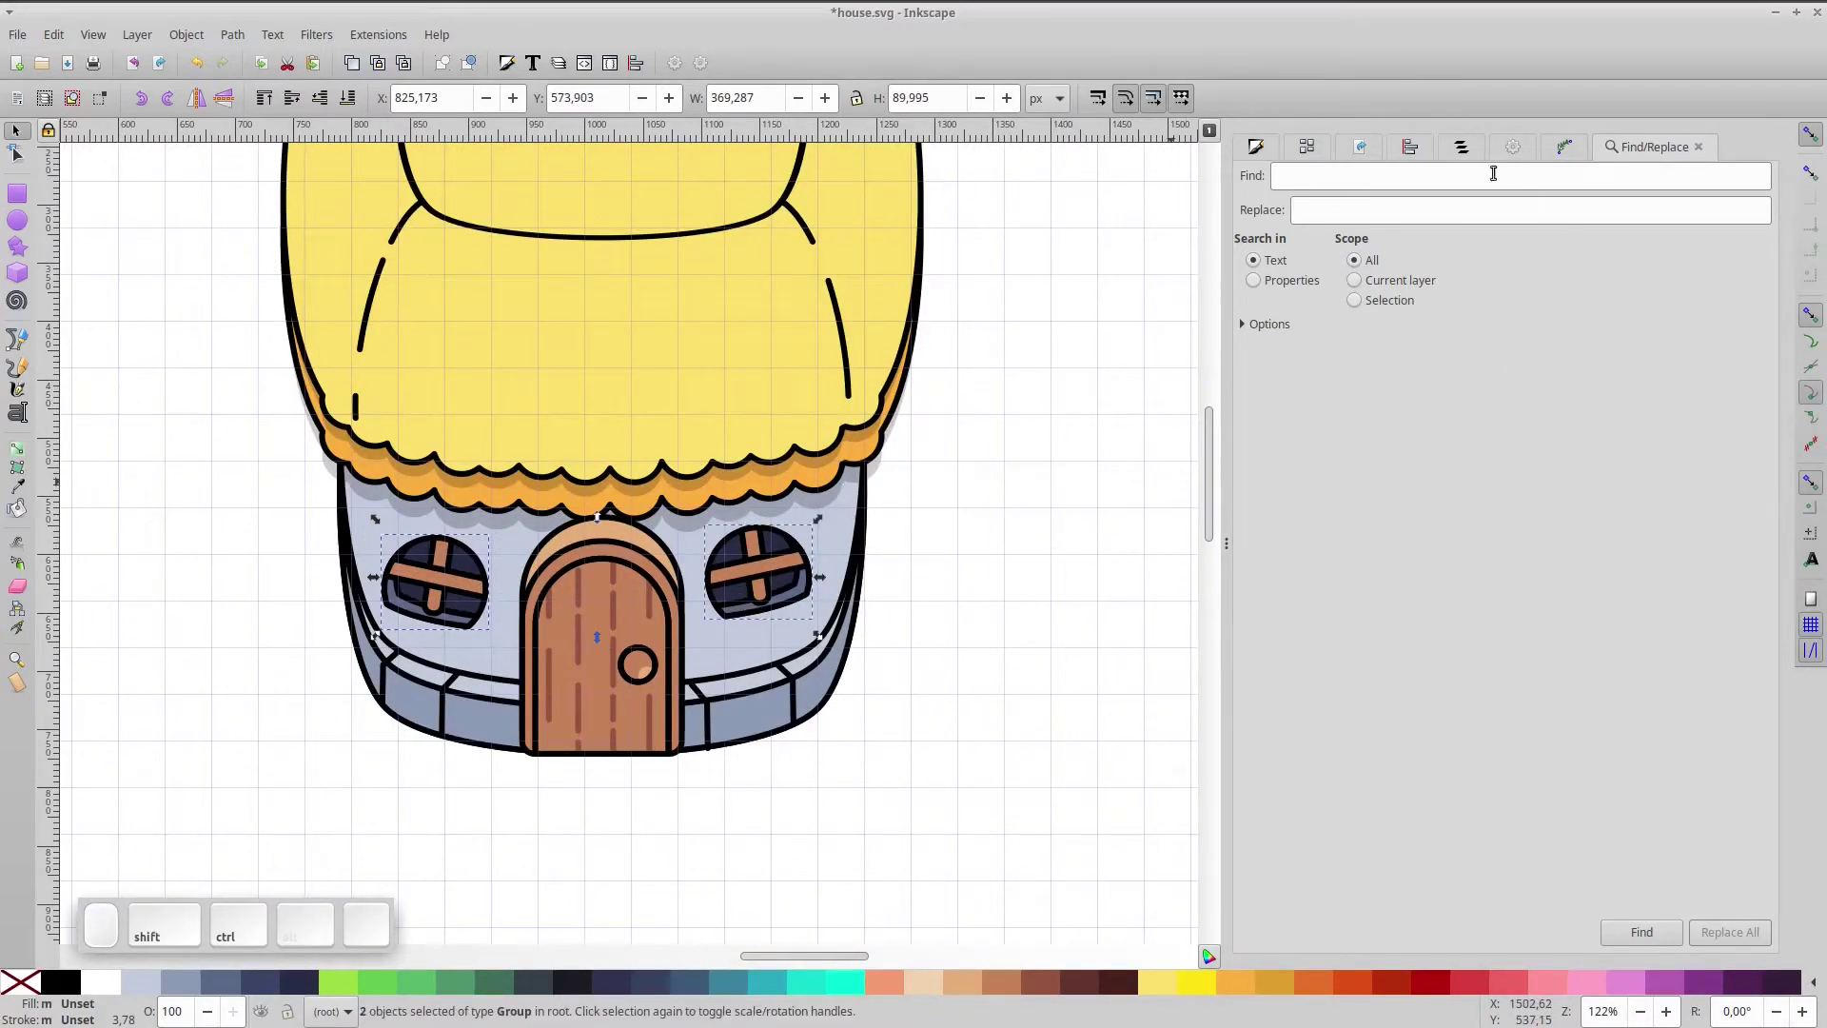
left_click(1415, 151)
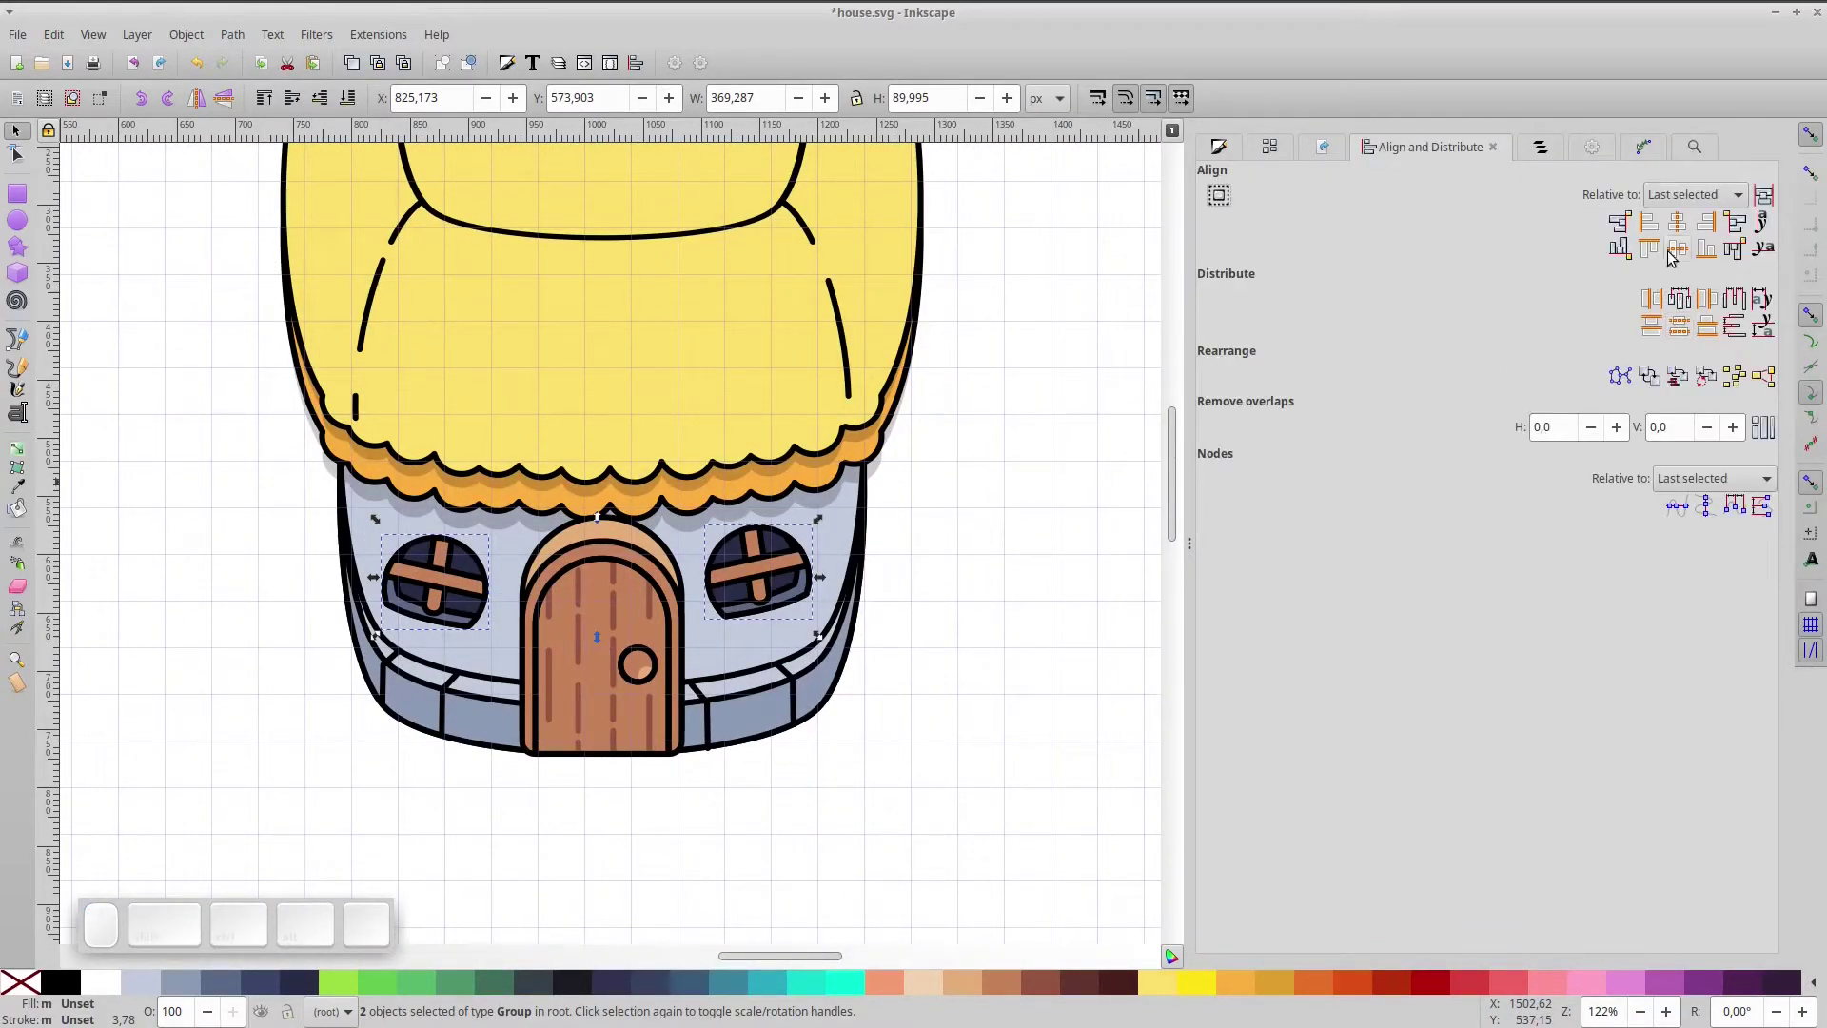
left_click(1662, 251)
left_click(992, 703)
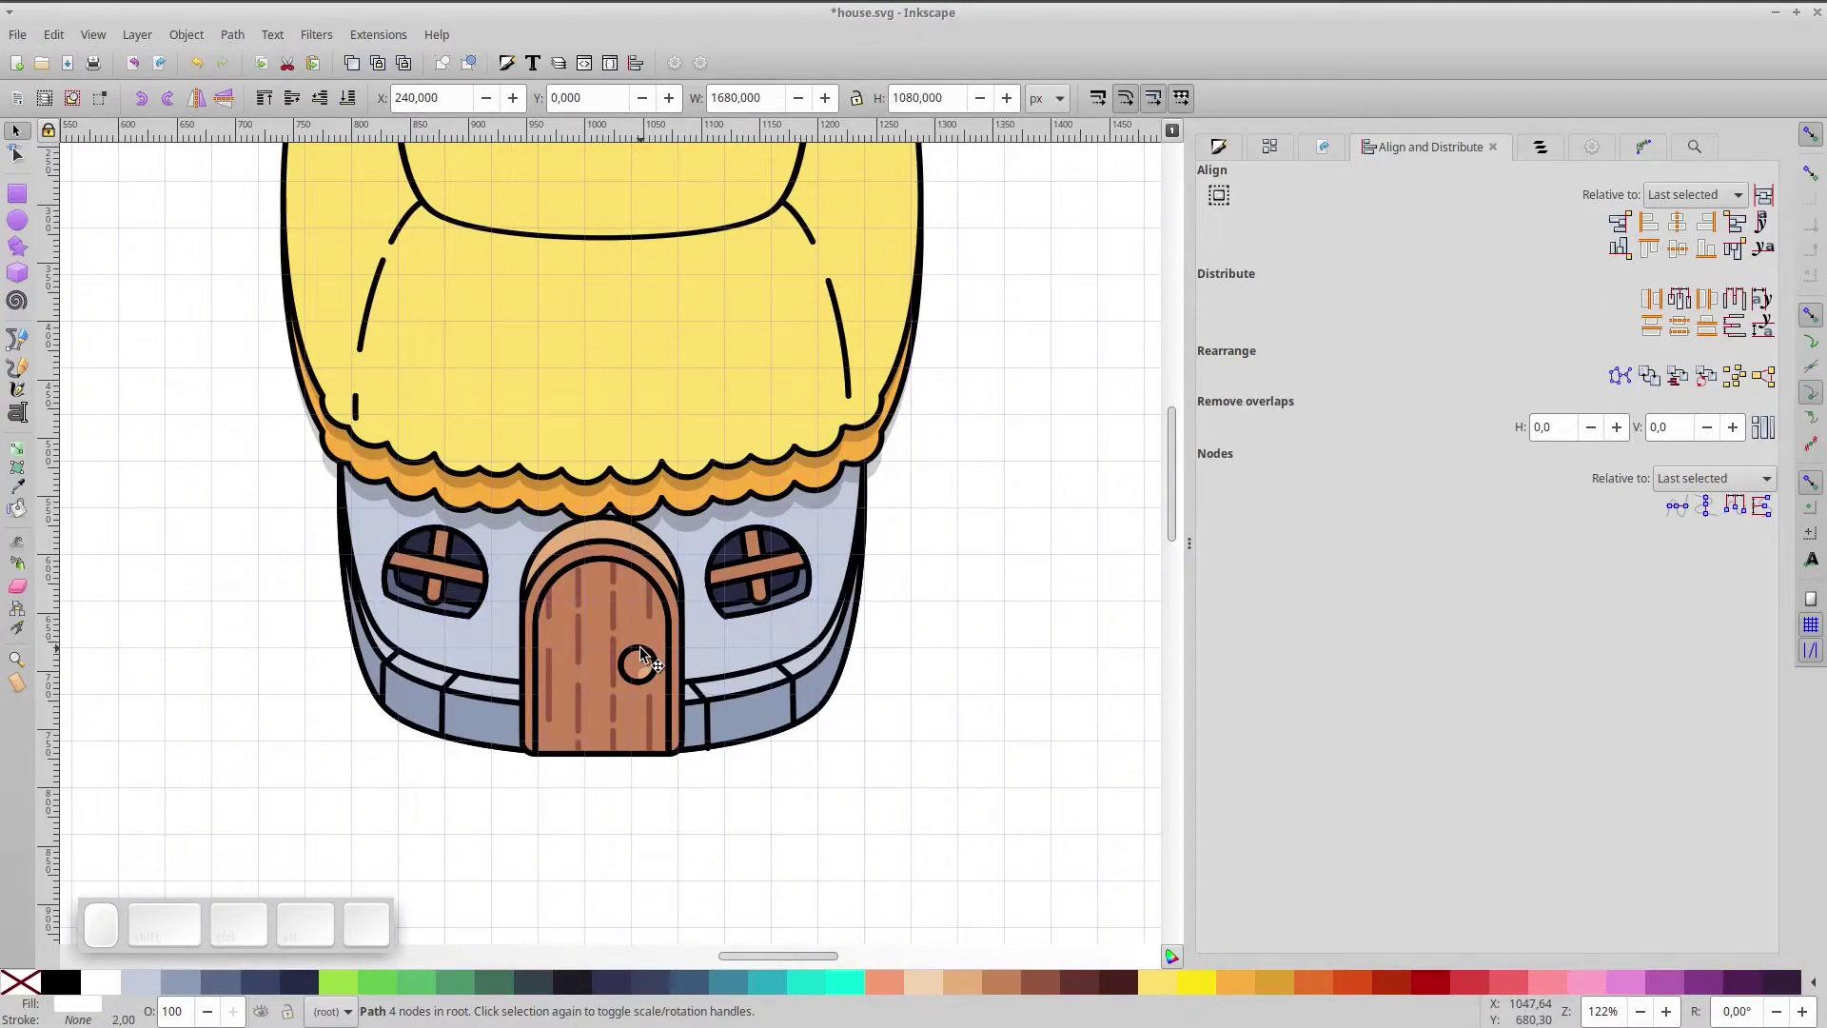
left_click(632, 457)
key("space")
- Group the thatched roof pieces, enlarge the roof slightly and raise it above the body
scroll("down", 3)
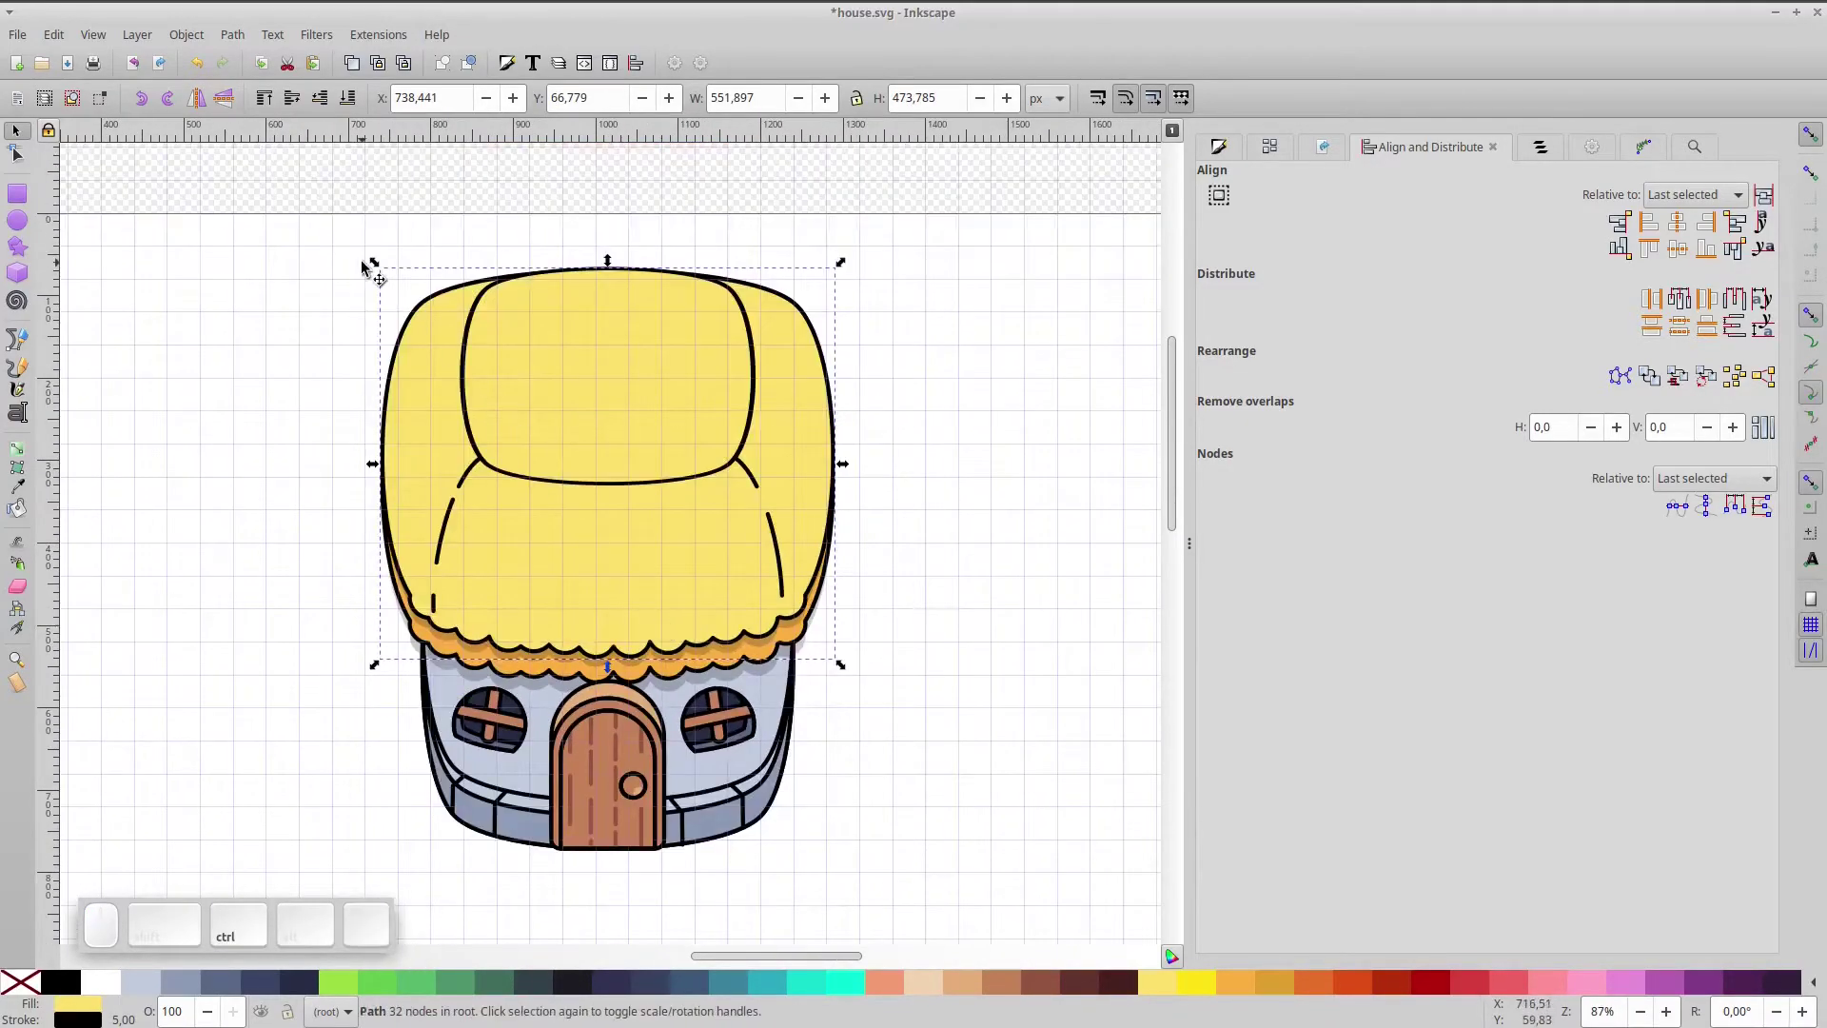
left_click_drag(343, 231, 955, 735)
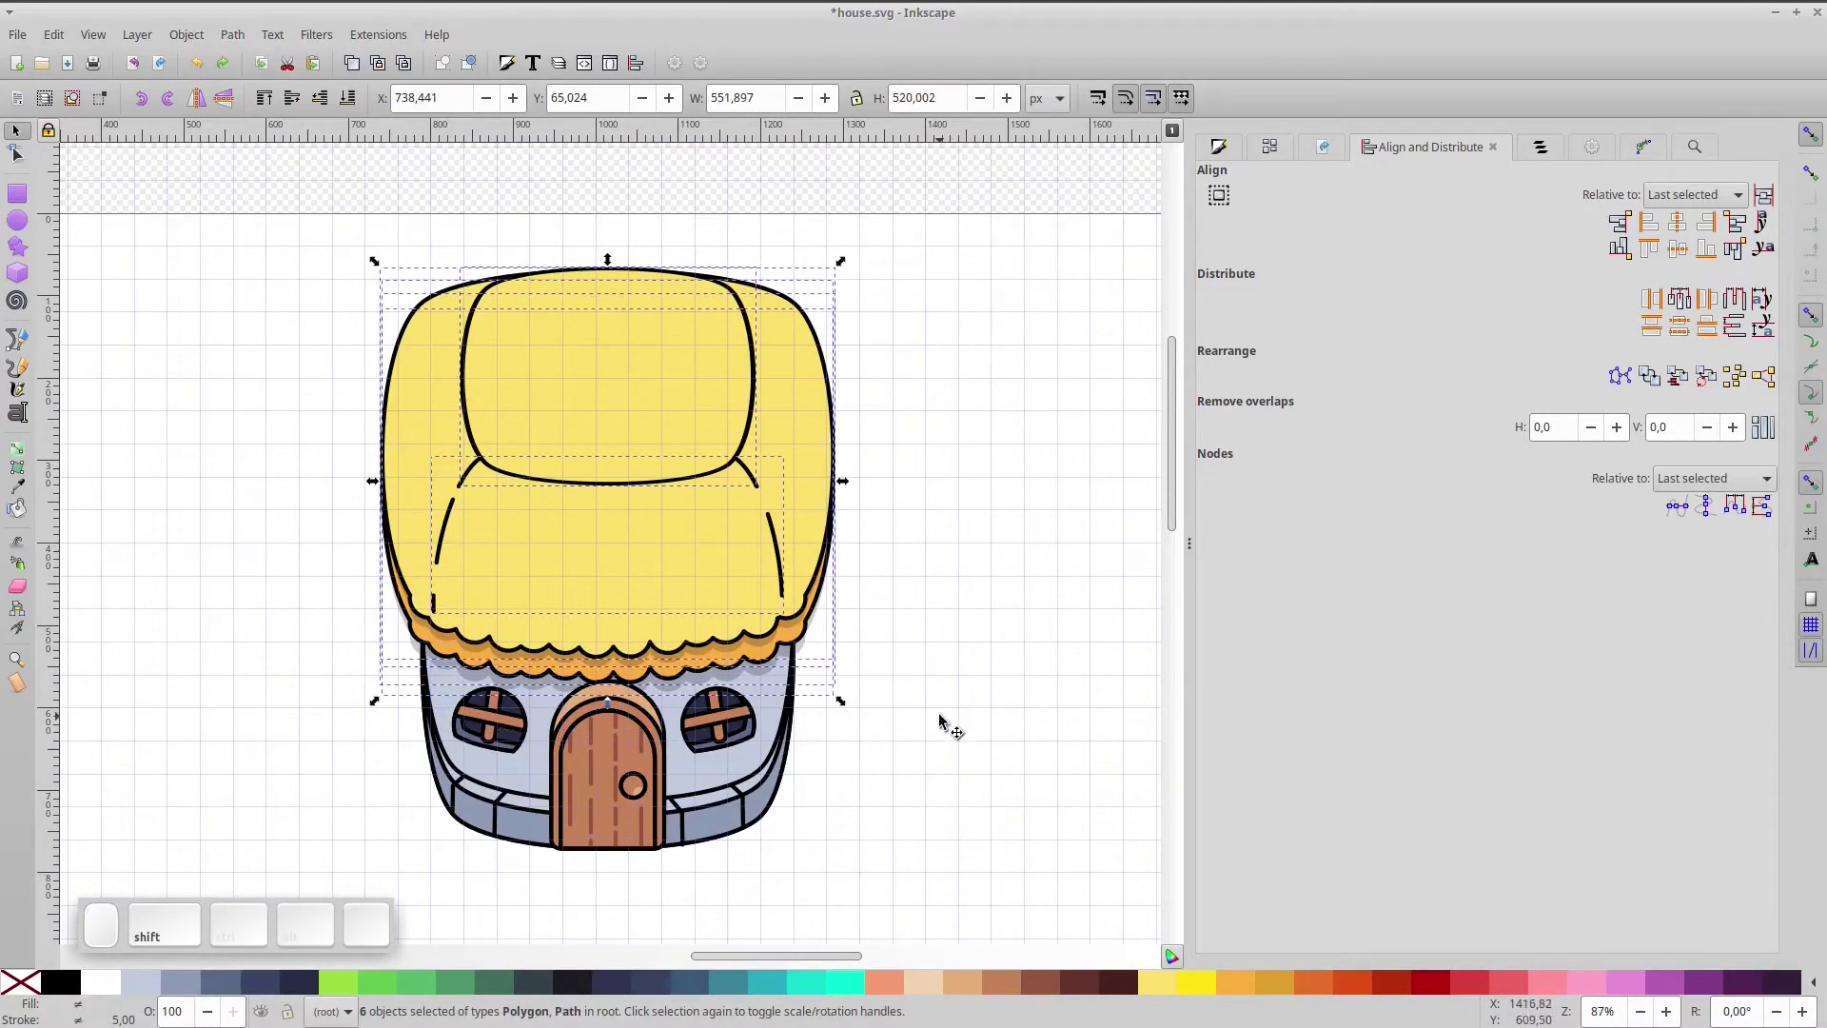
key("ctrl+shift+g")
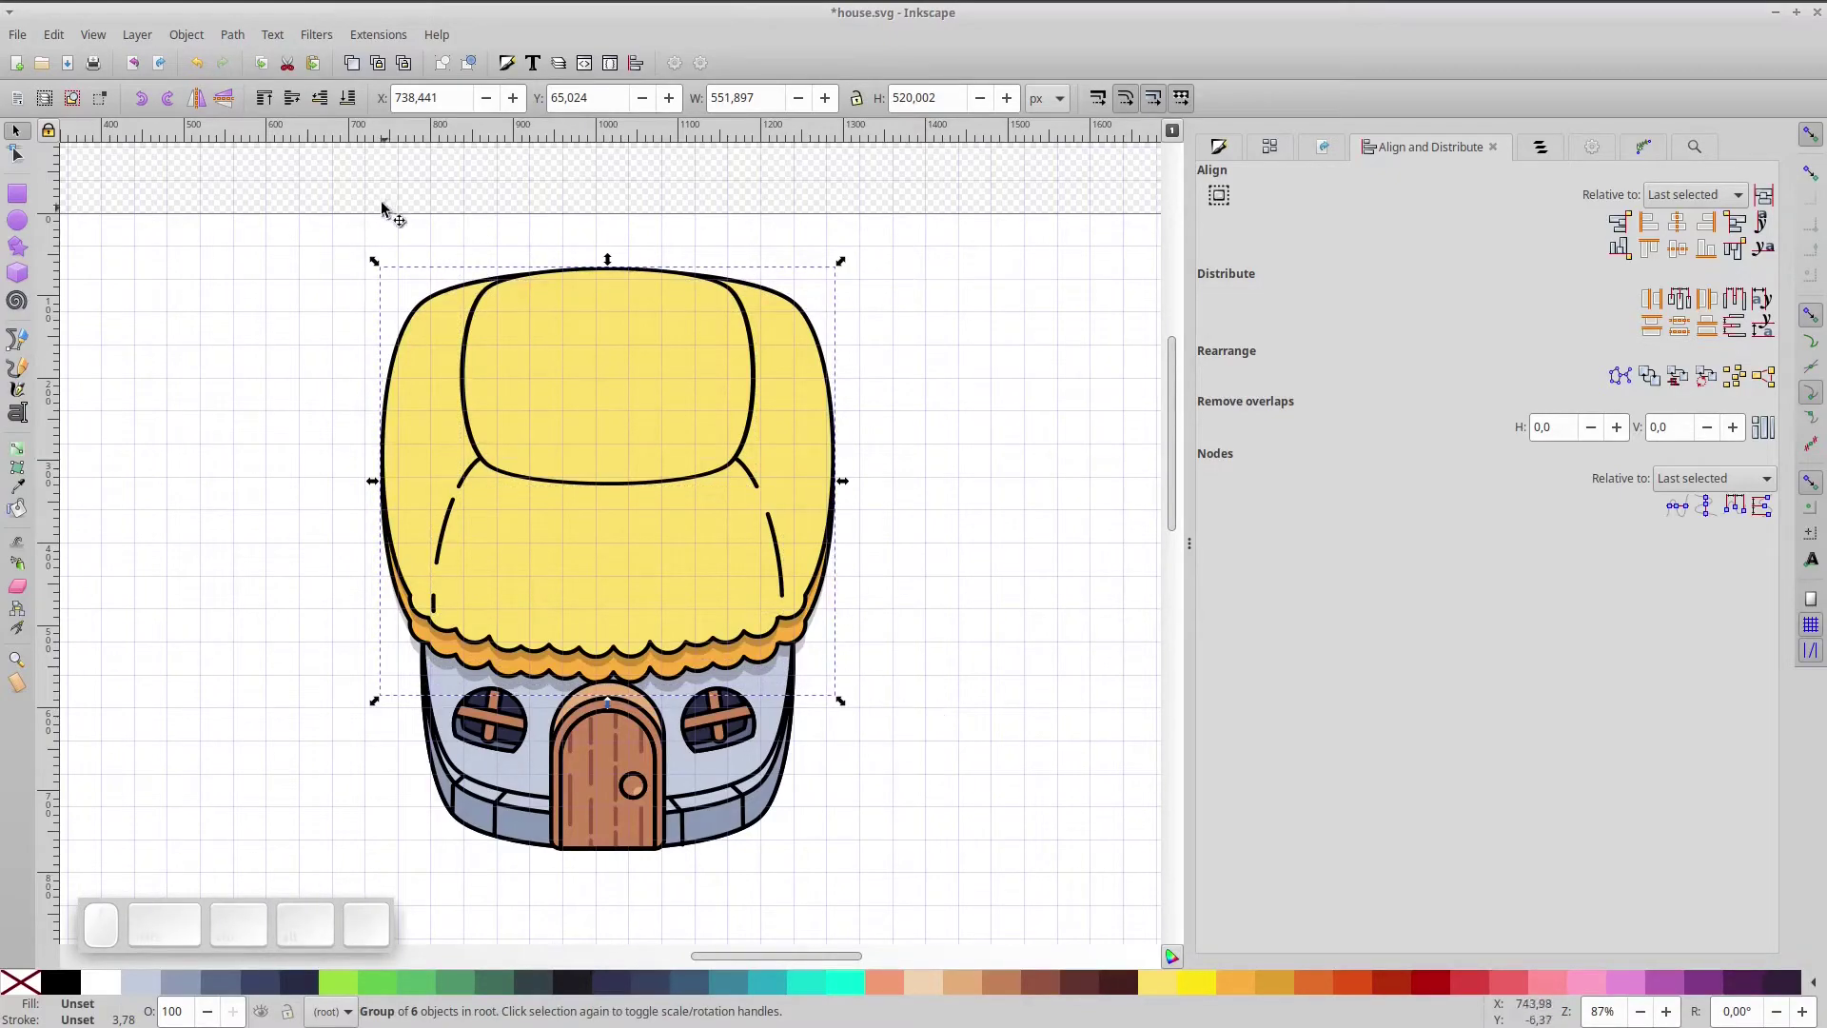
left_click(270, 98)
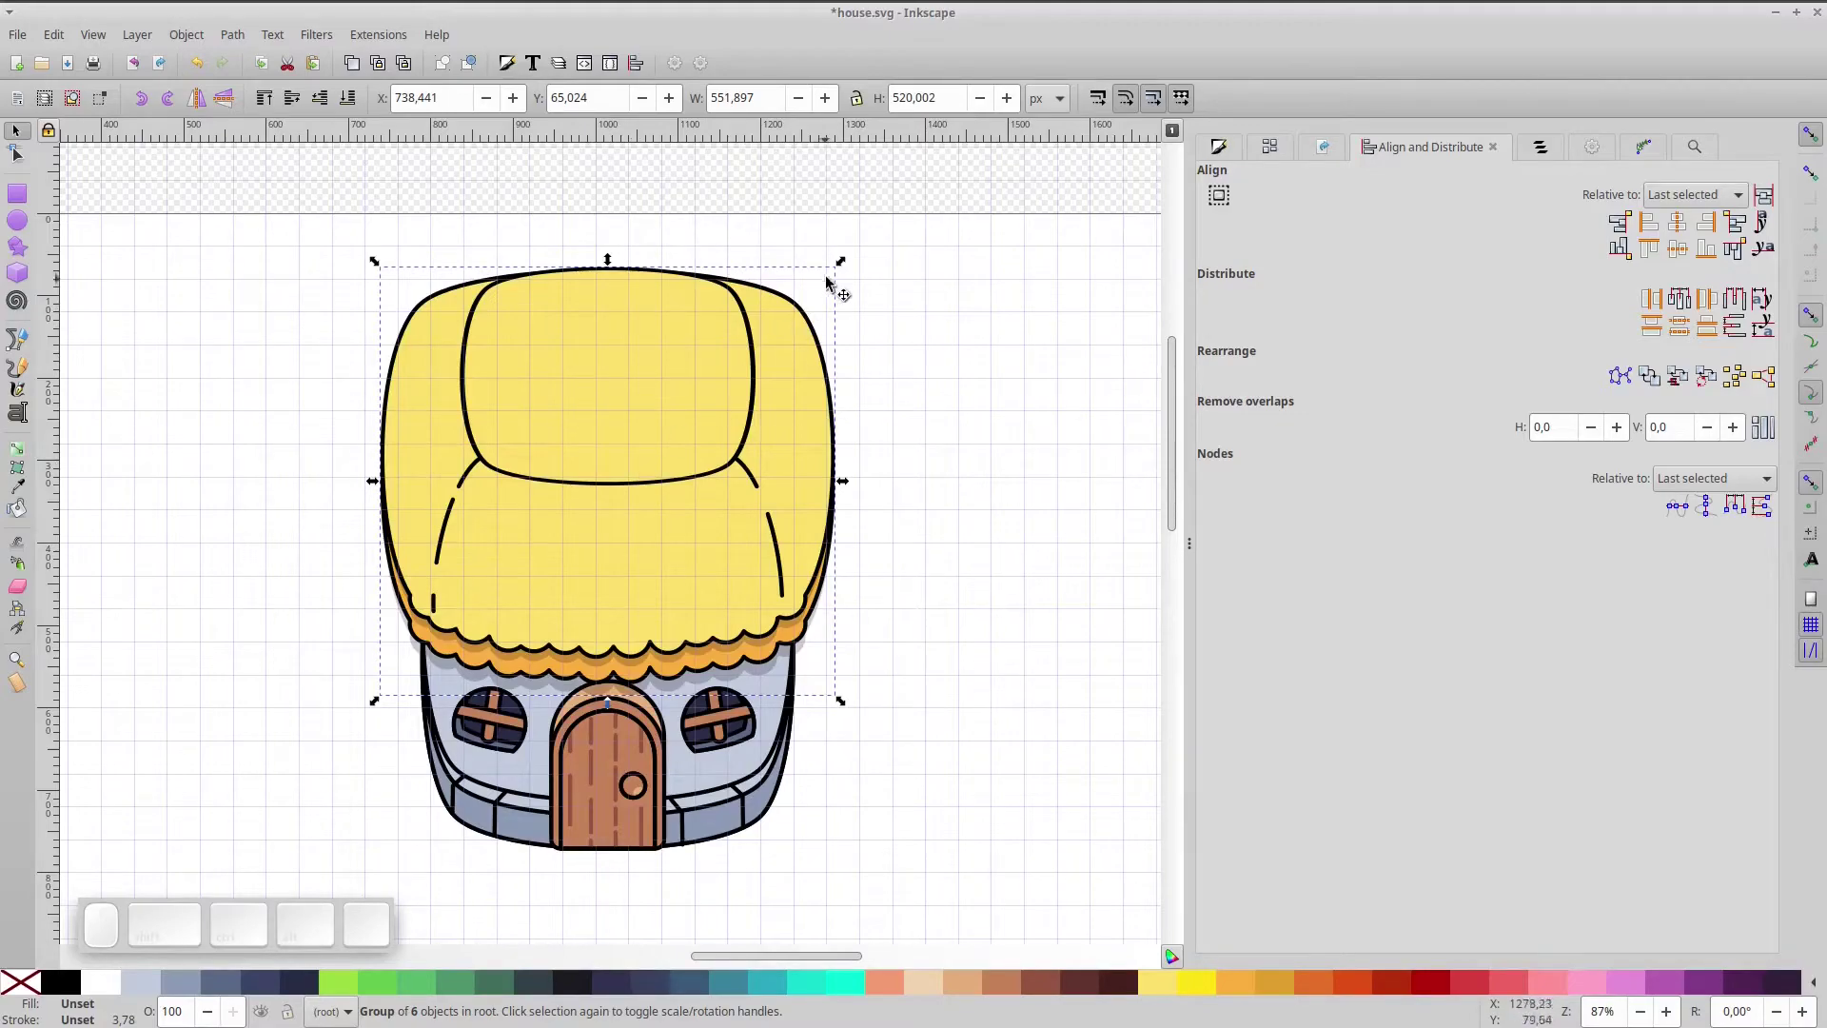
left_click_drag(844, 270, 854, 260)
left_click_drag(713, 377, 715, 394)
key("ctrl+Up")
key("Up")
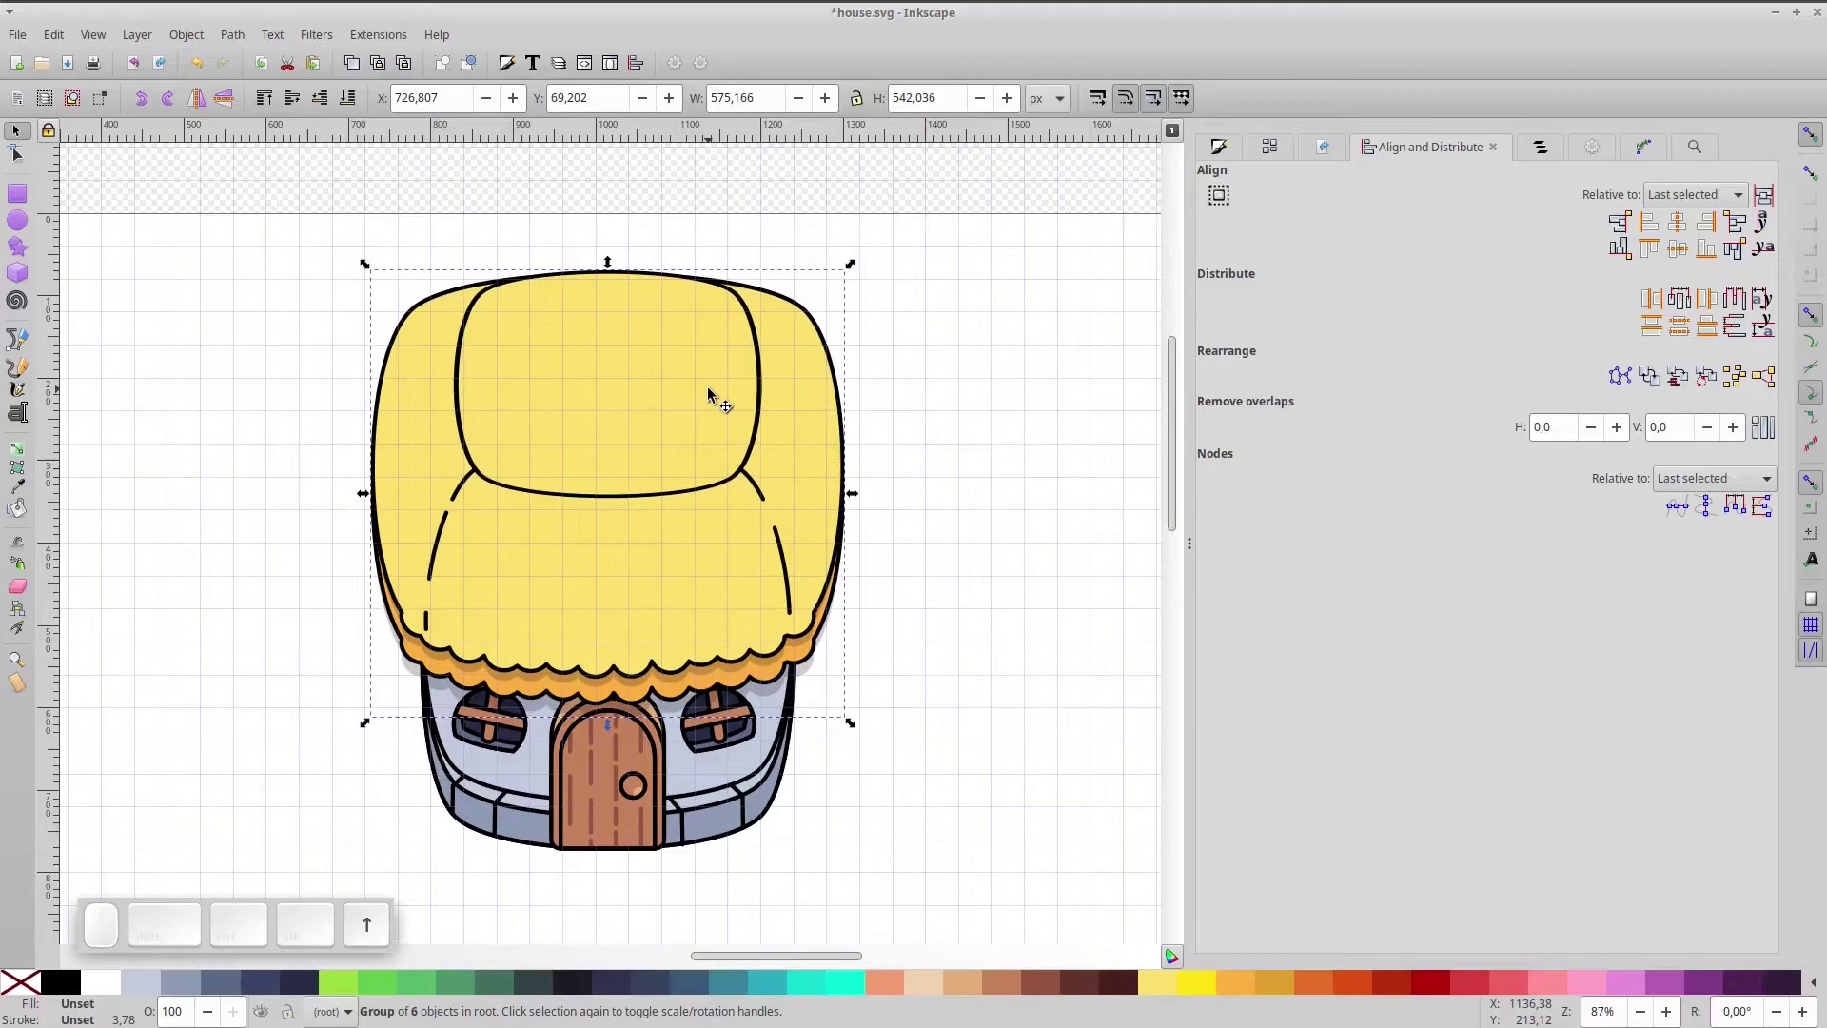
left_click(1043, 656)
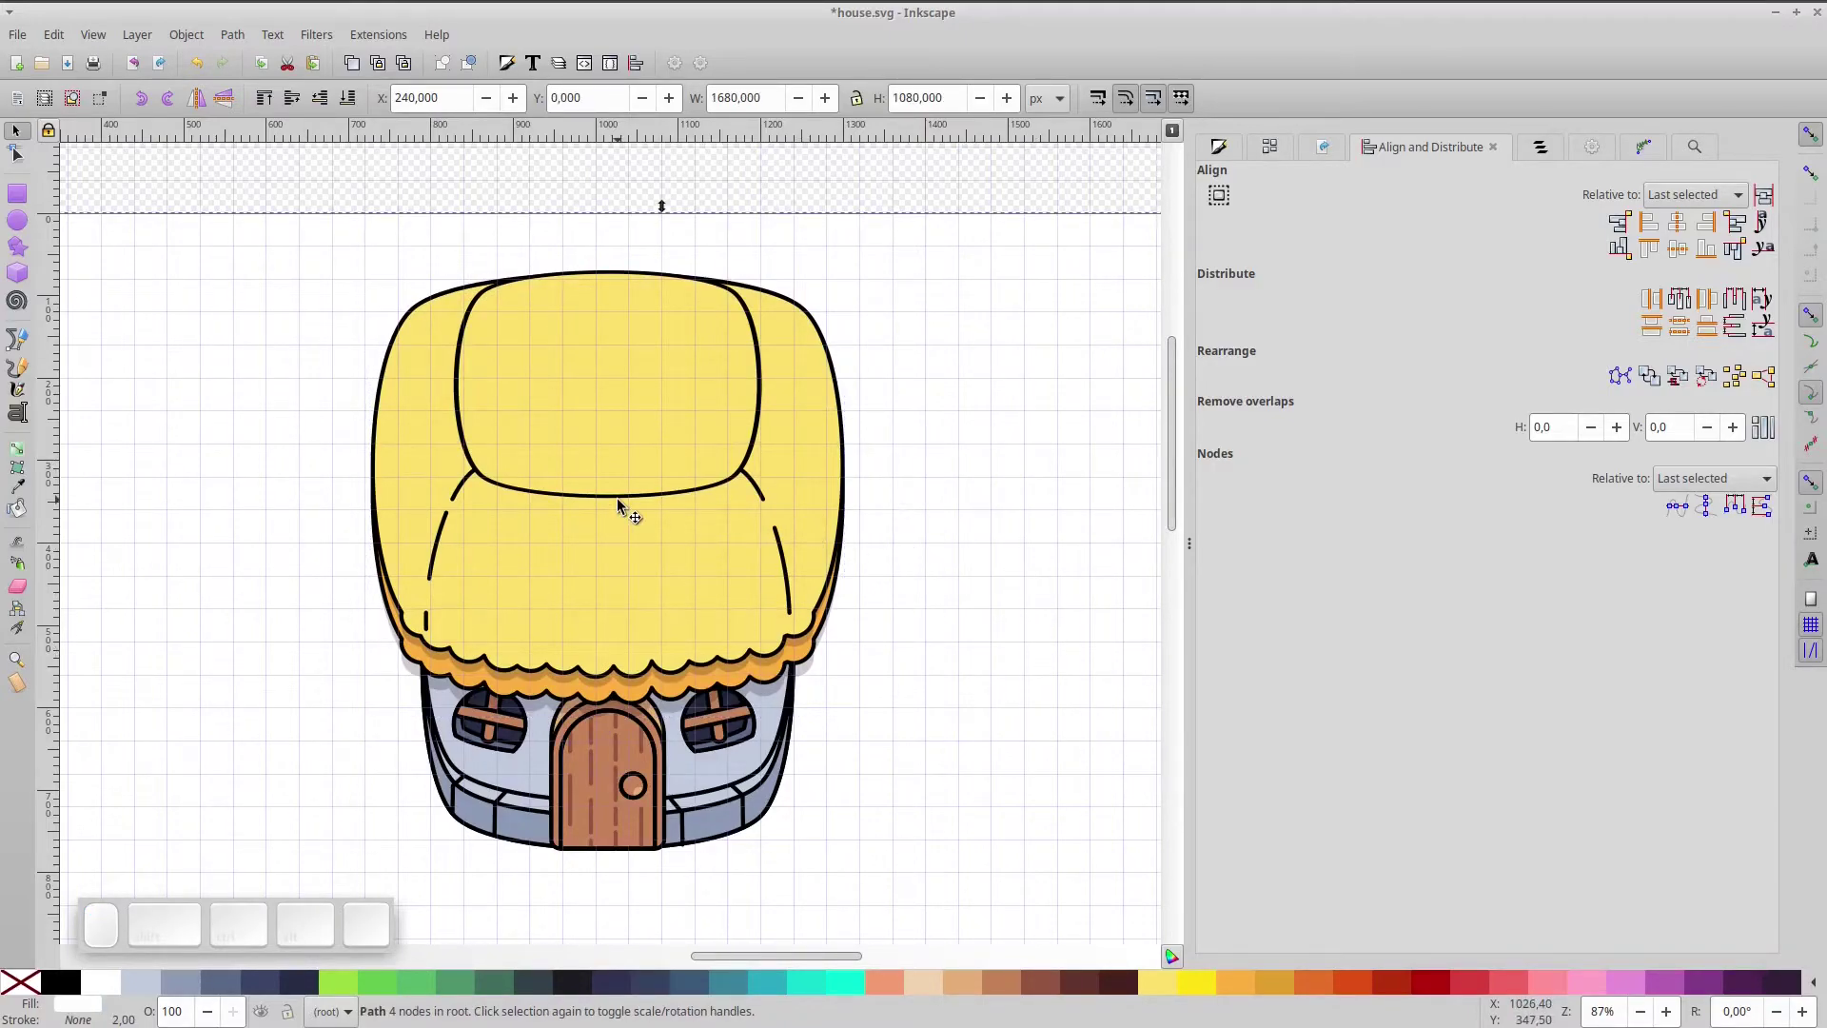
key("KP_5")
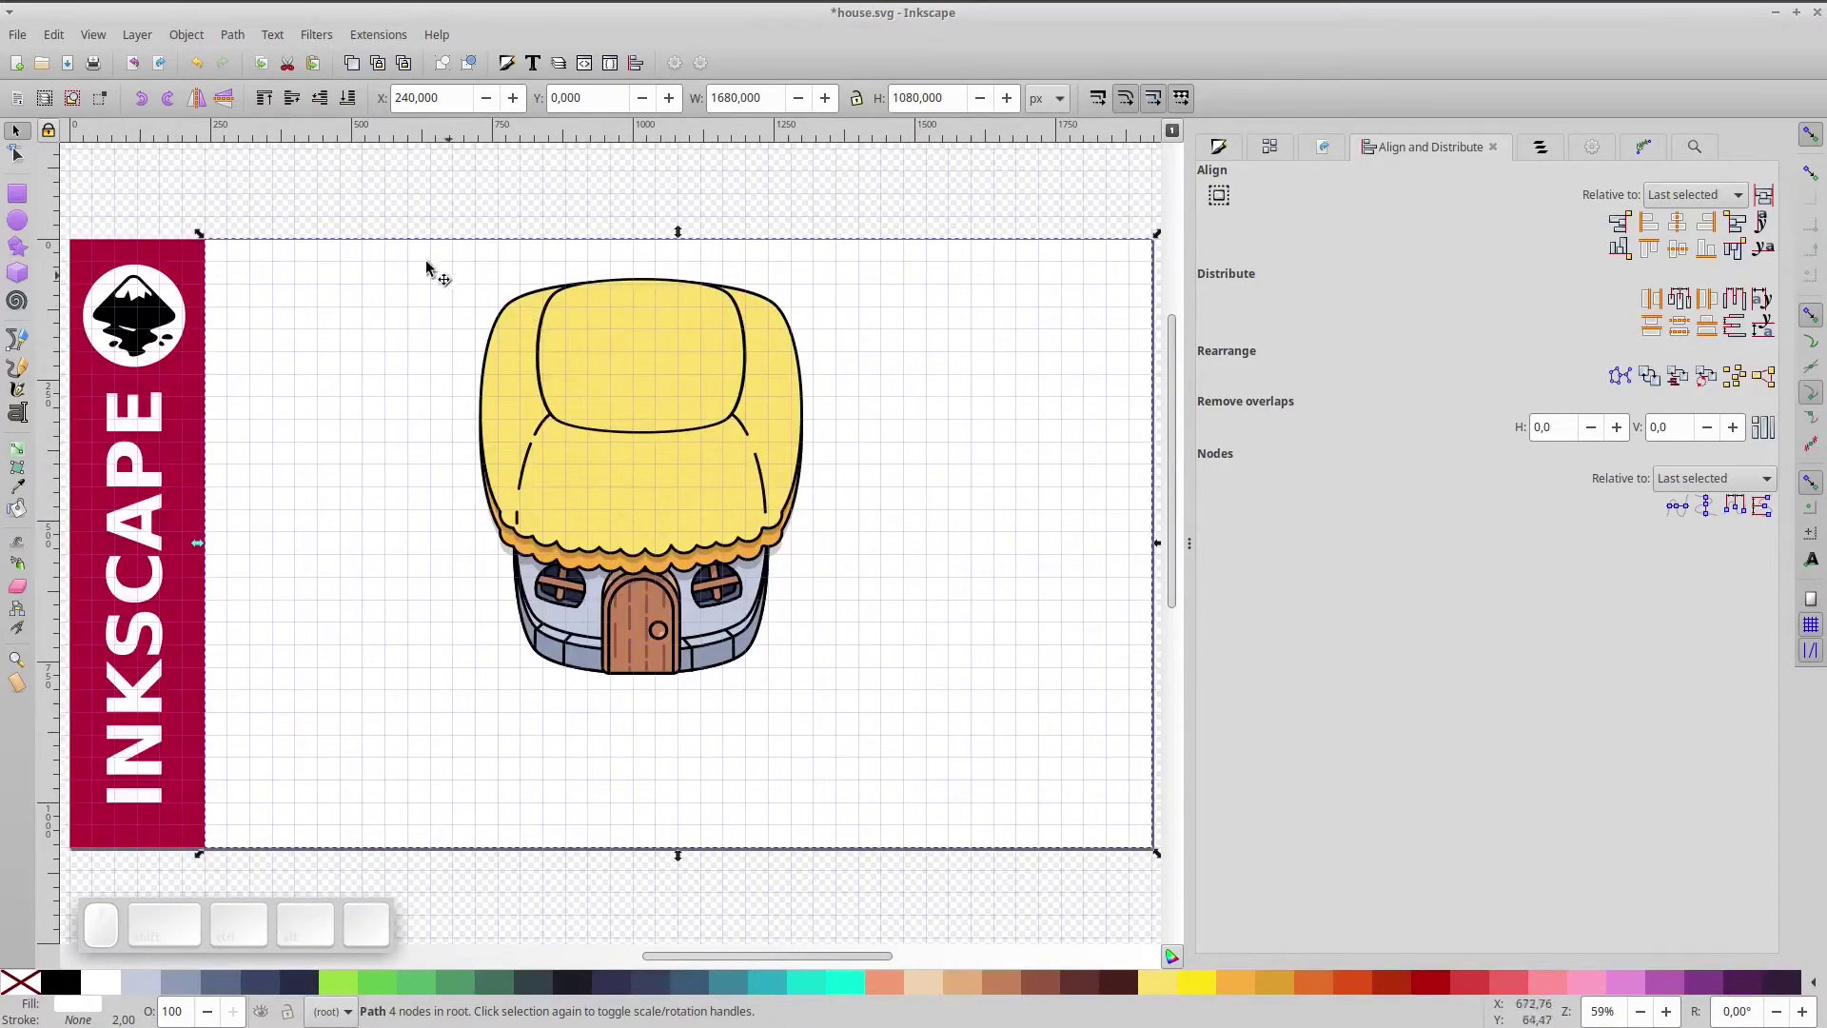
- Select the whole house artwork and combine it into a single group
left_click_drag(425, 195, 910, 679)
left_click(912, 672)
left_click(658, 263)
left_click(866, 421)
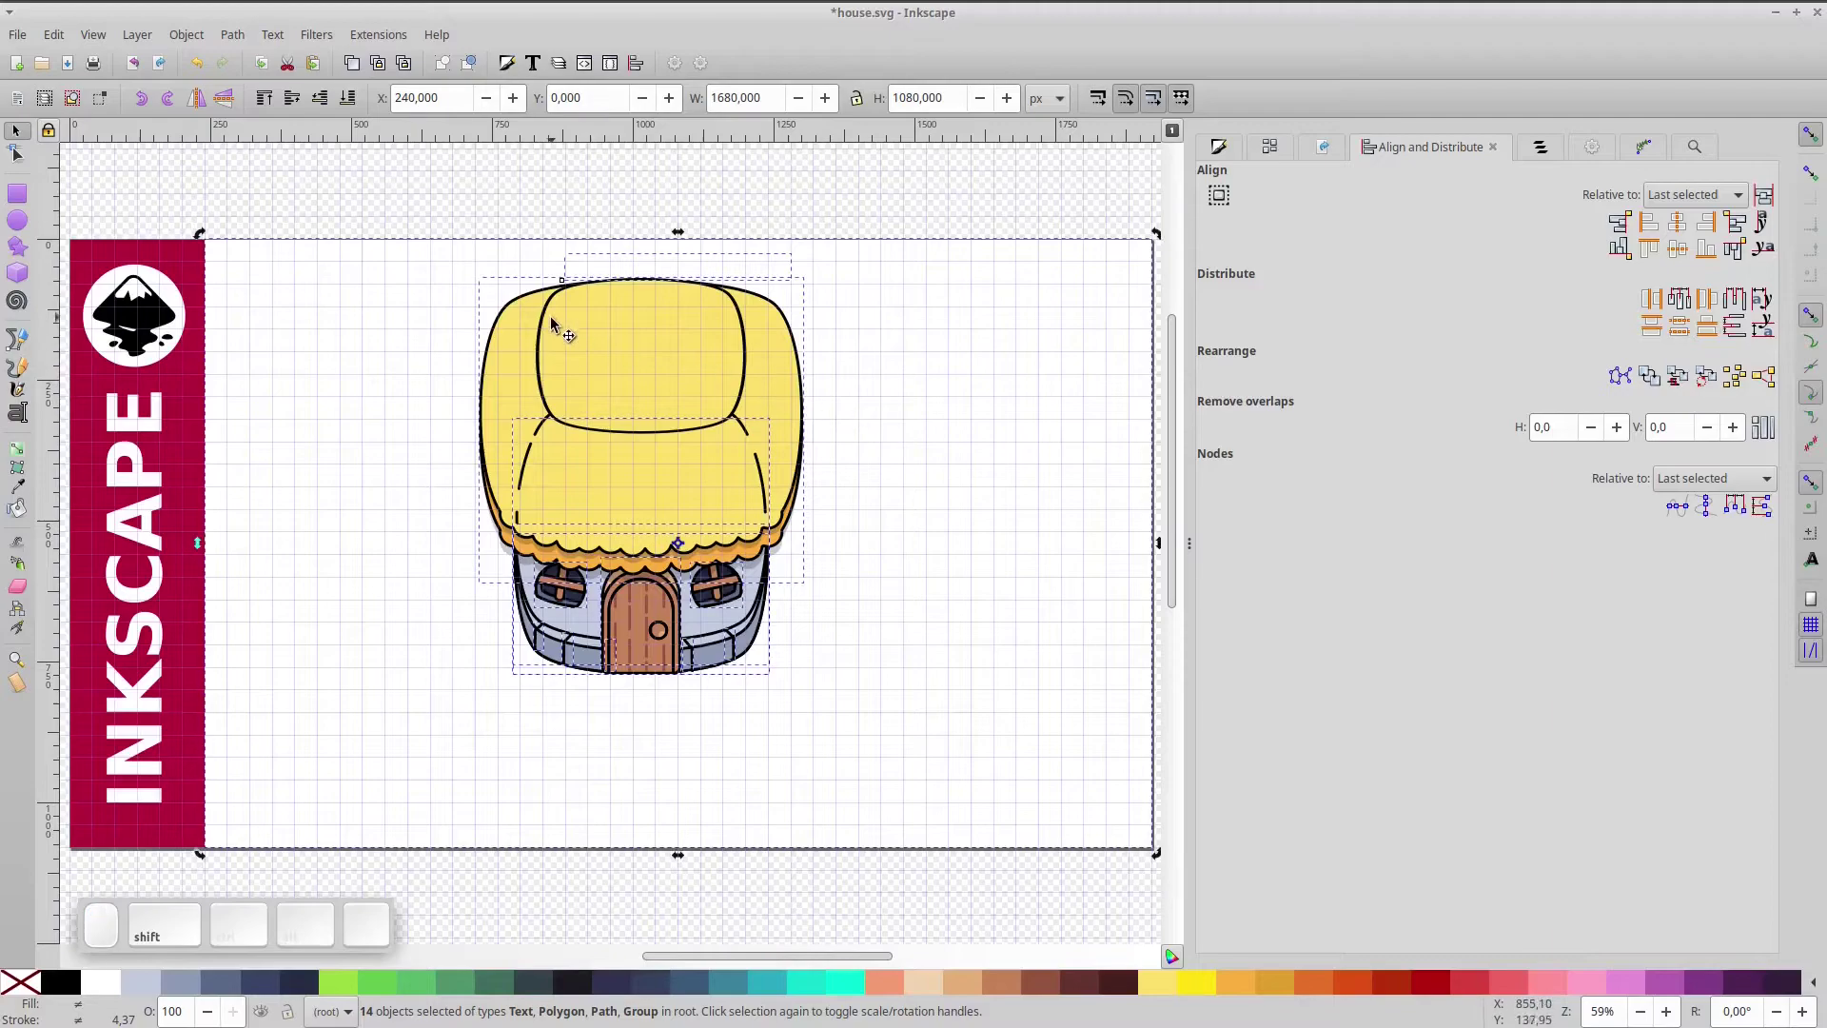
left_click(429, 182)
left_click_drag(848, 717, 529, 396)
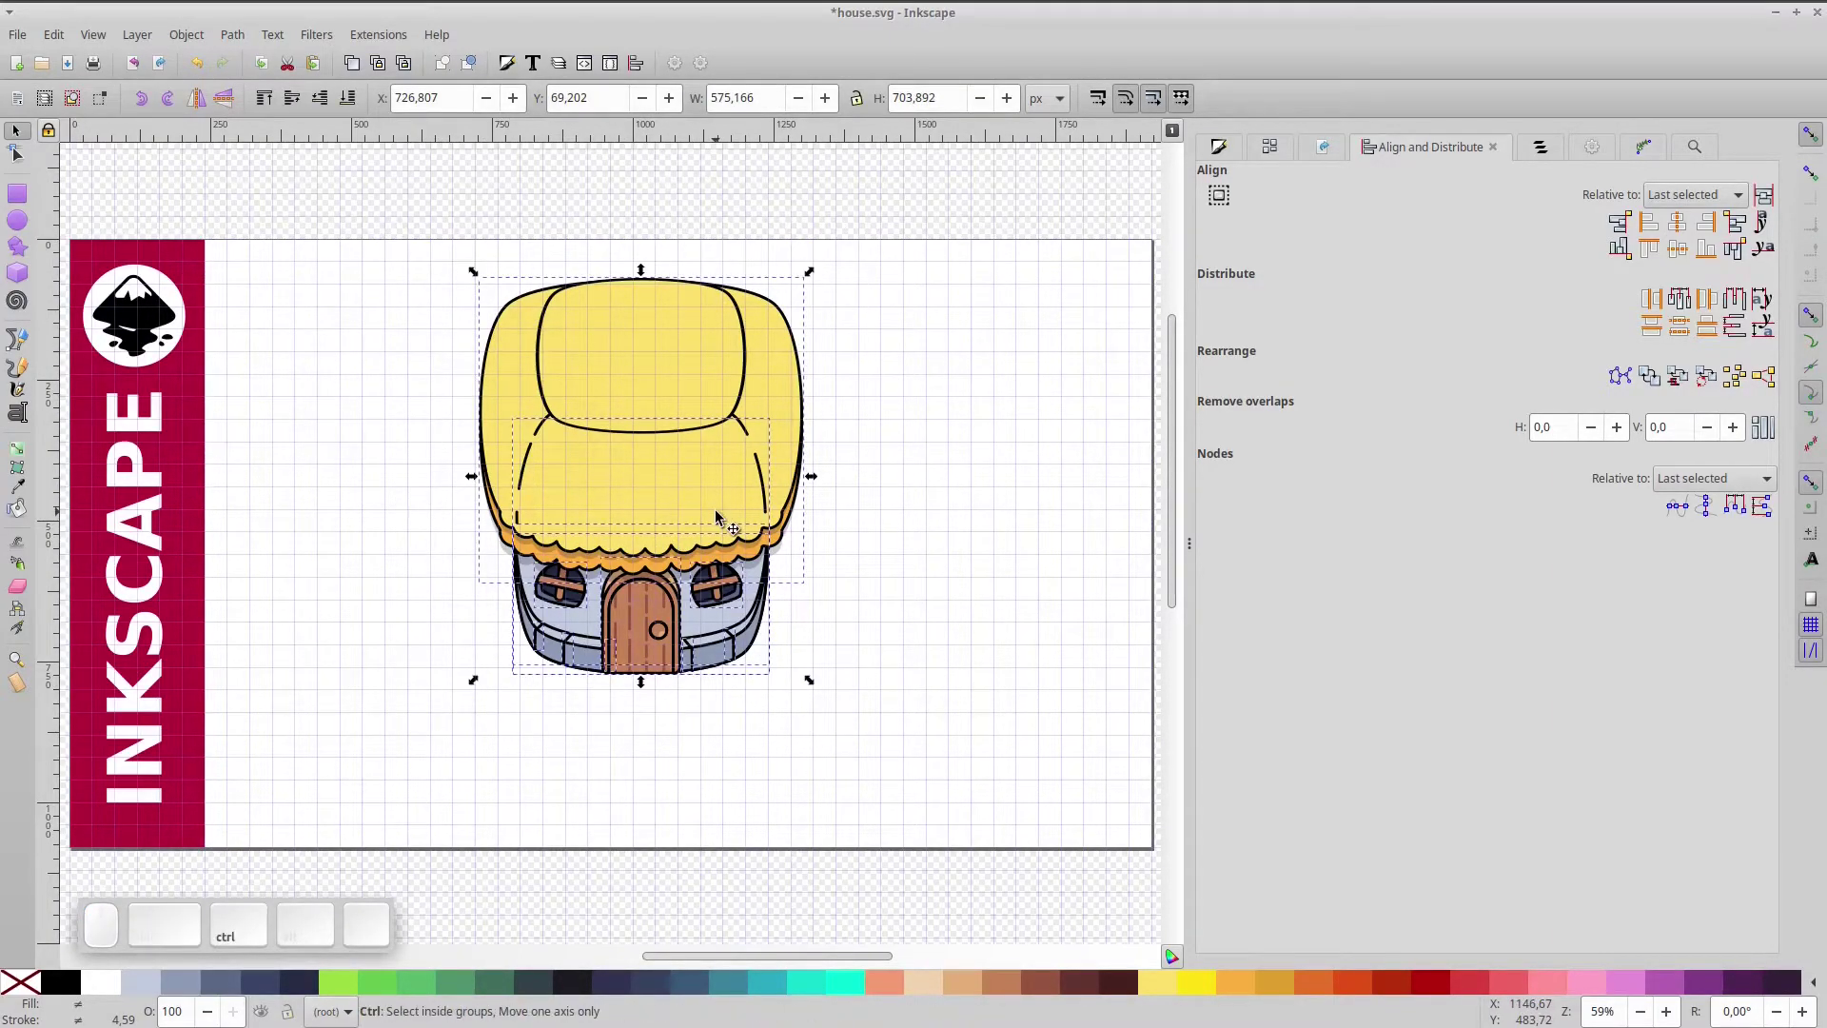
key("ctrl+g")
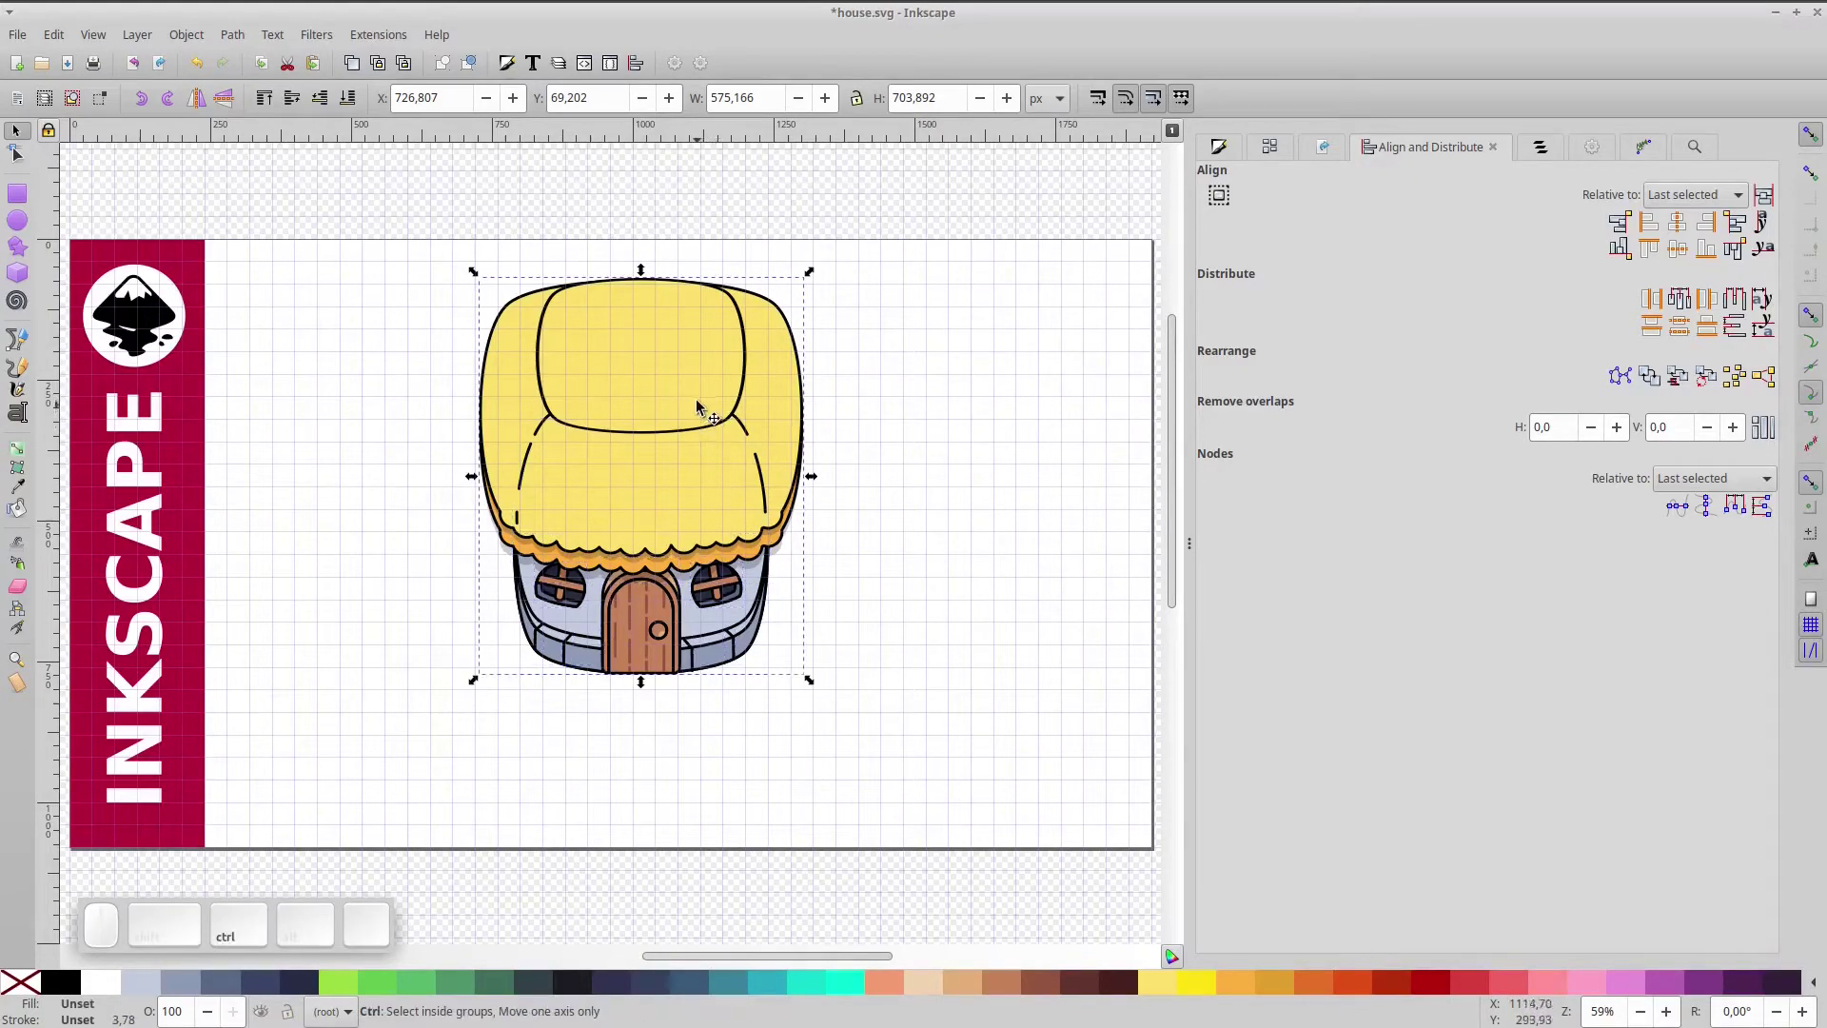
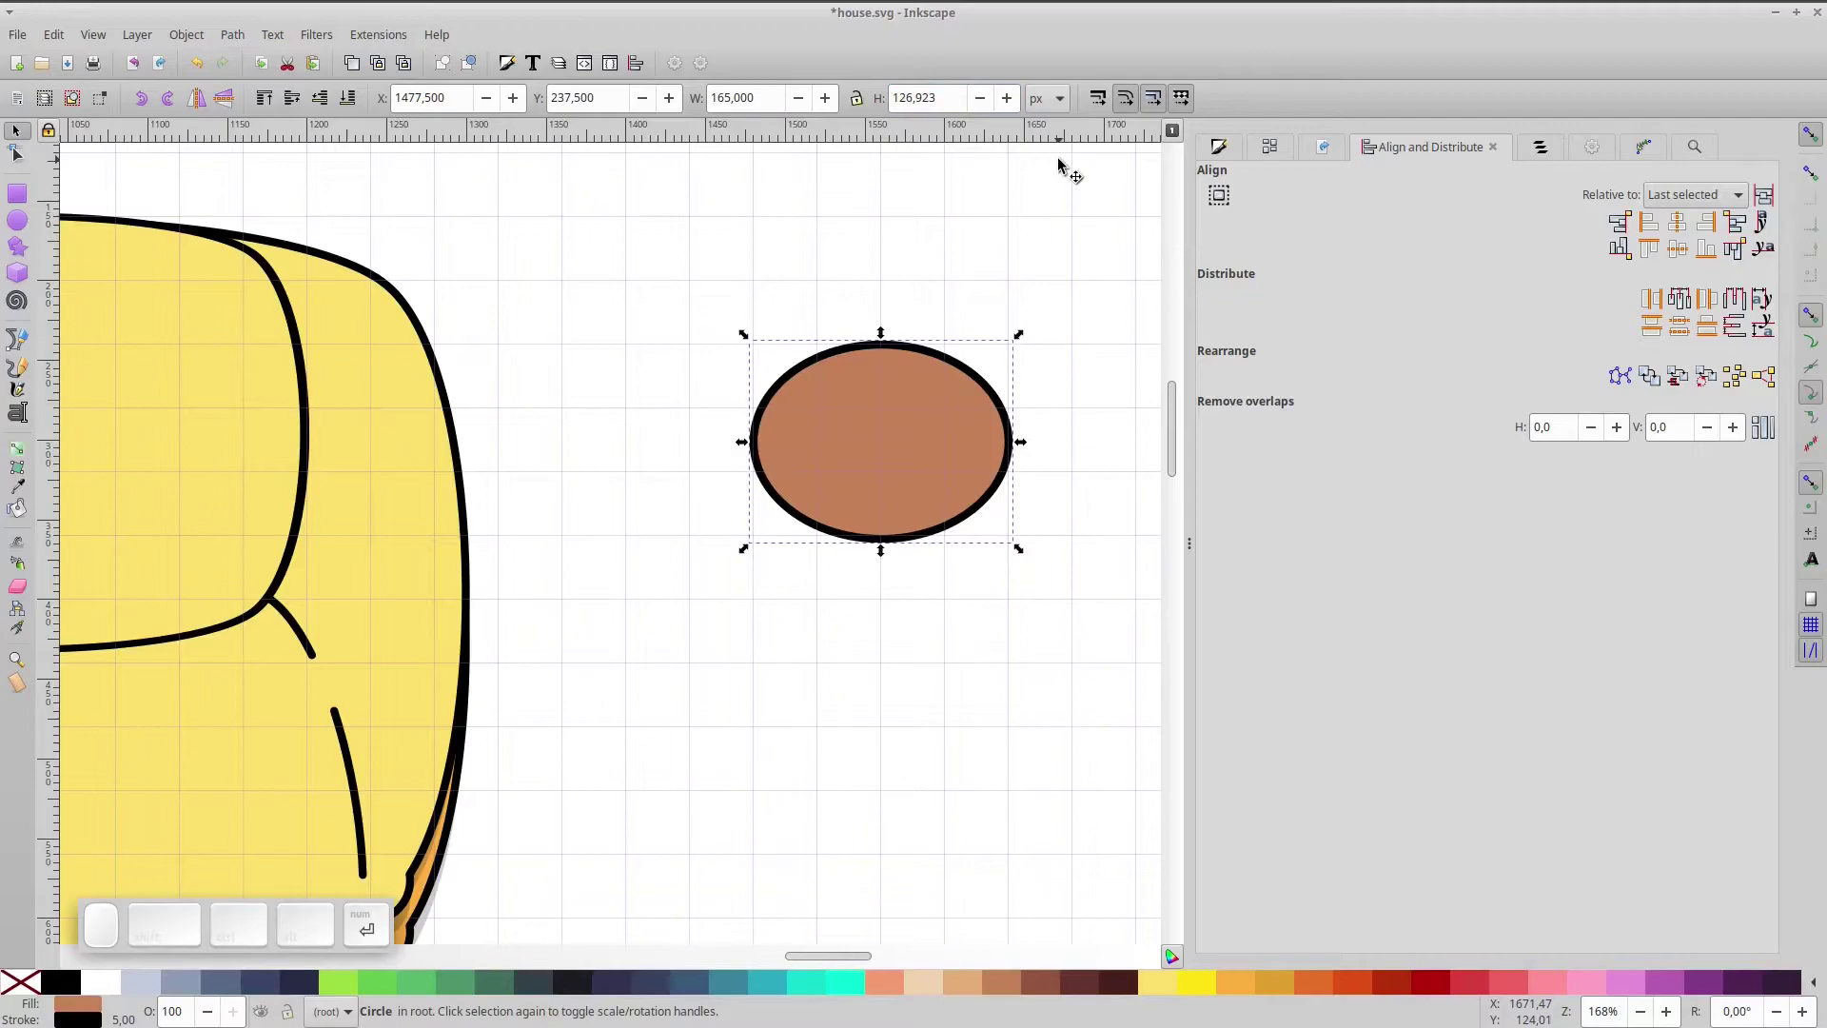
- Duplicate the brown ellipse and stack copies below and above it for the chimney ends
key("ctrl+d")
left_click_drag(921, 412, 931, 494)
left_click(931, 481)
key("ctrl+d")
left_click_drag(931, 482, 959, 349)
key("ctrl+y")
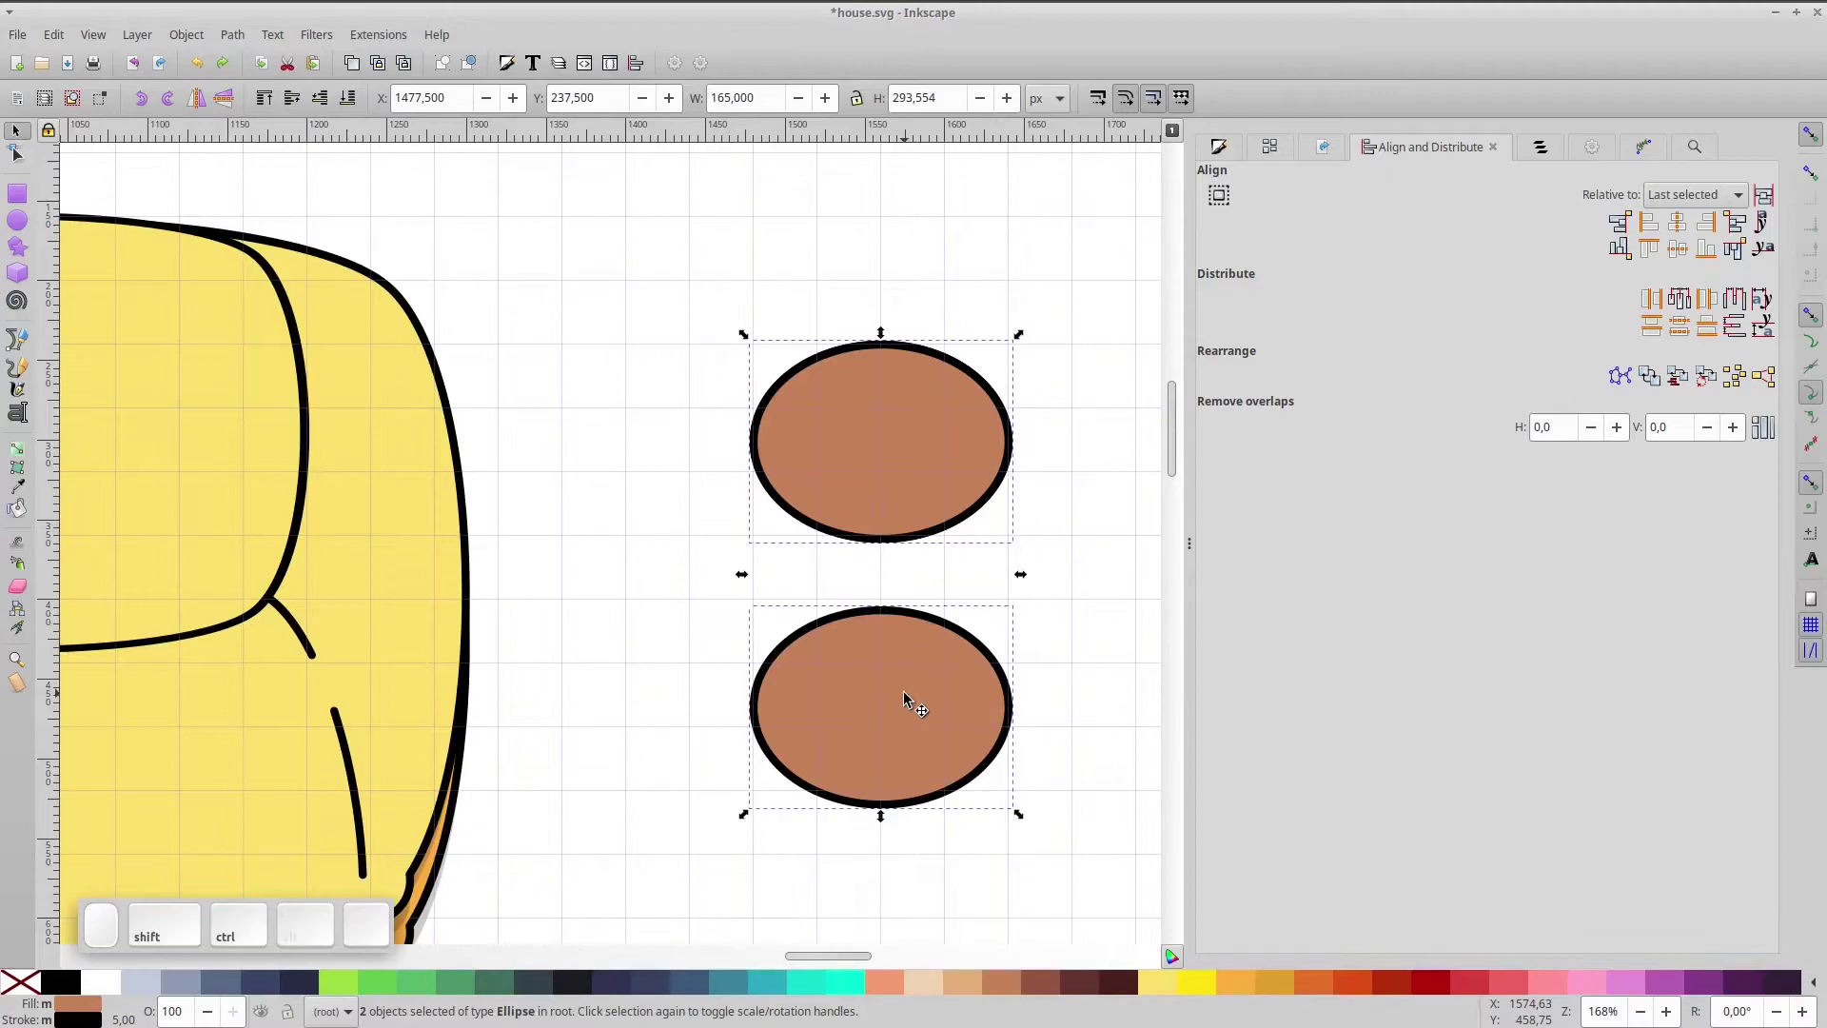
- Cut the lower ellipse to its bottom half and join the halves into a brown cylinder
key("ctrl+shift+KP_Add")
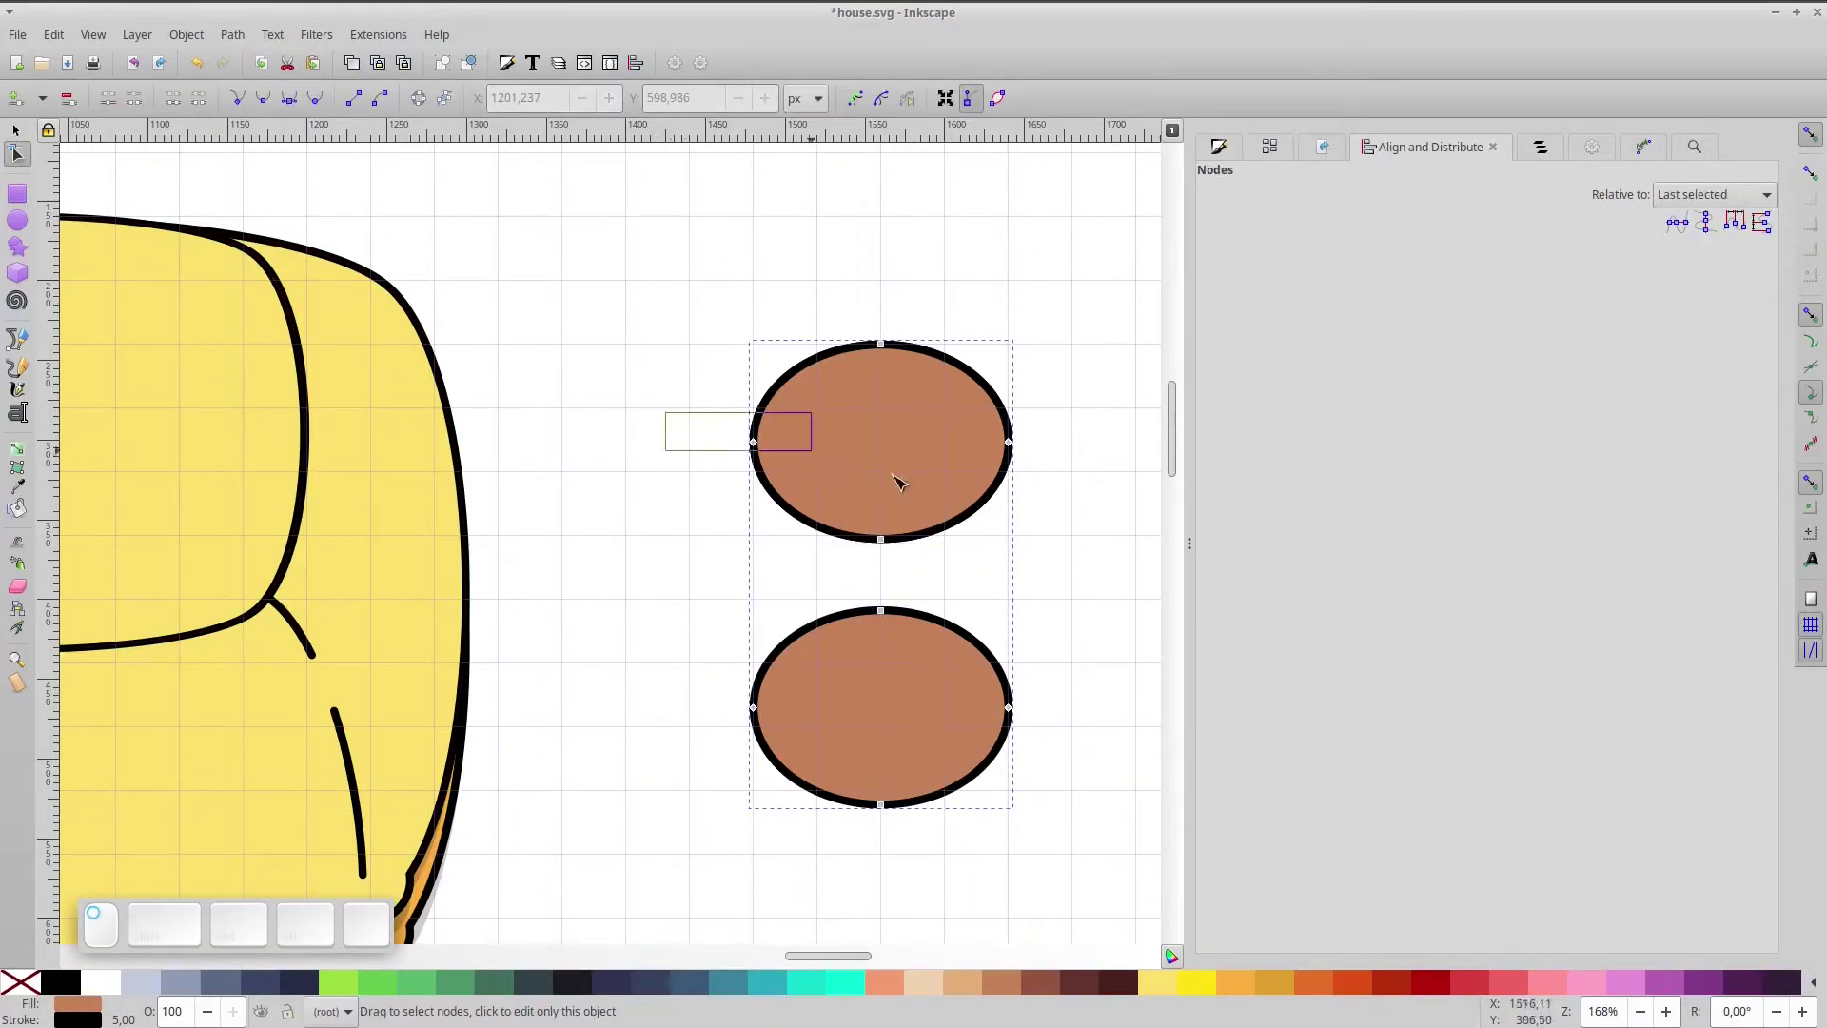
left_click(205, 104)
left_click(185, 100)
key("ctrl+y")
left_click_drag(653, 419, 179, 130)
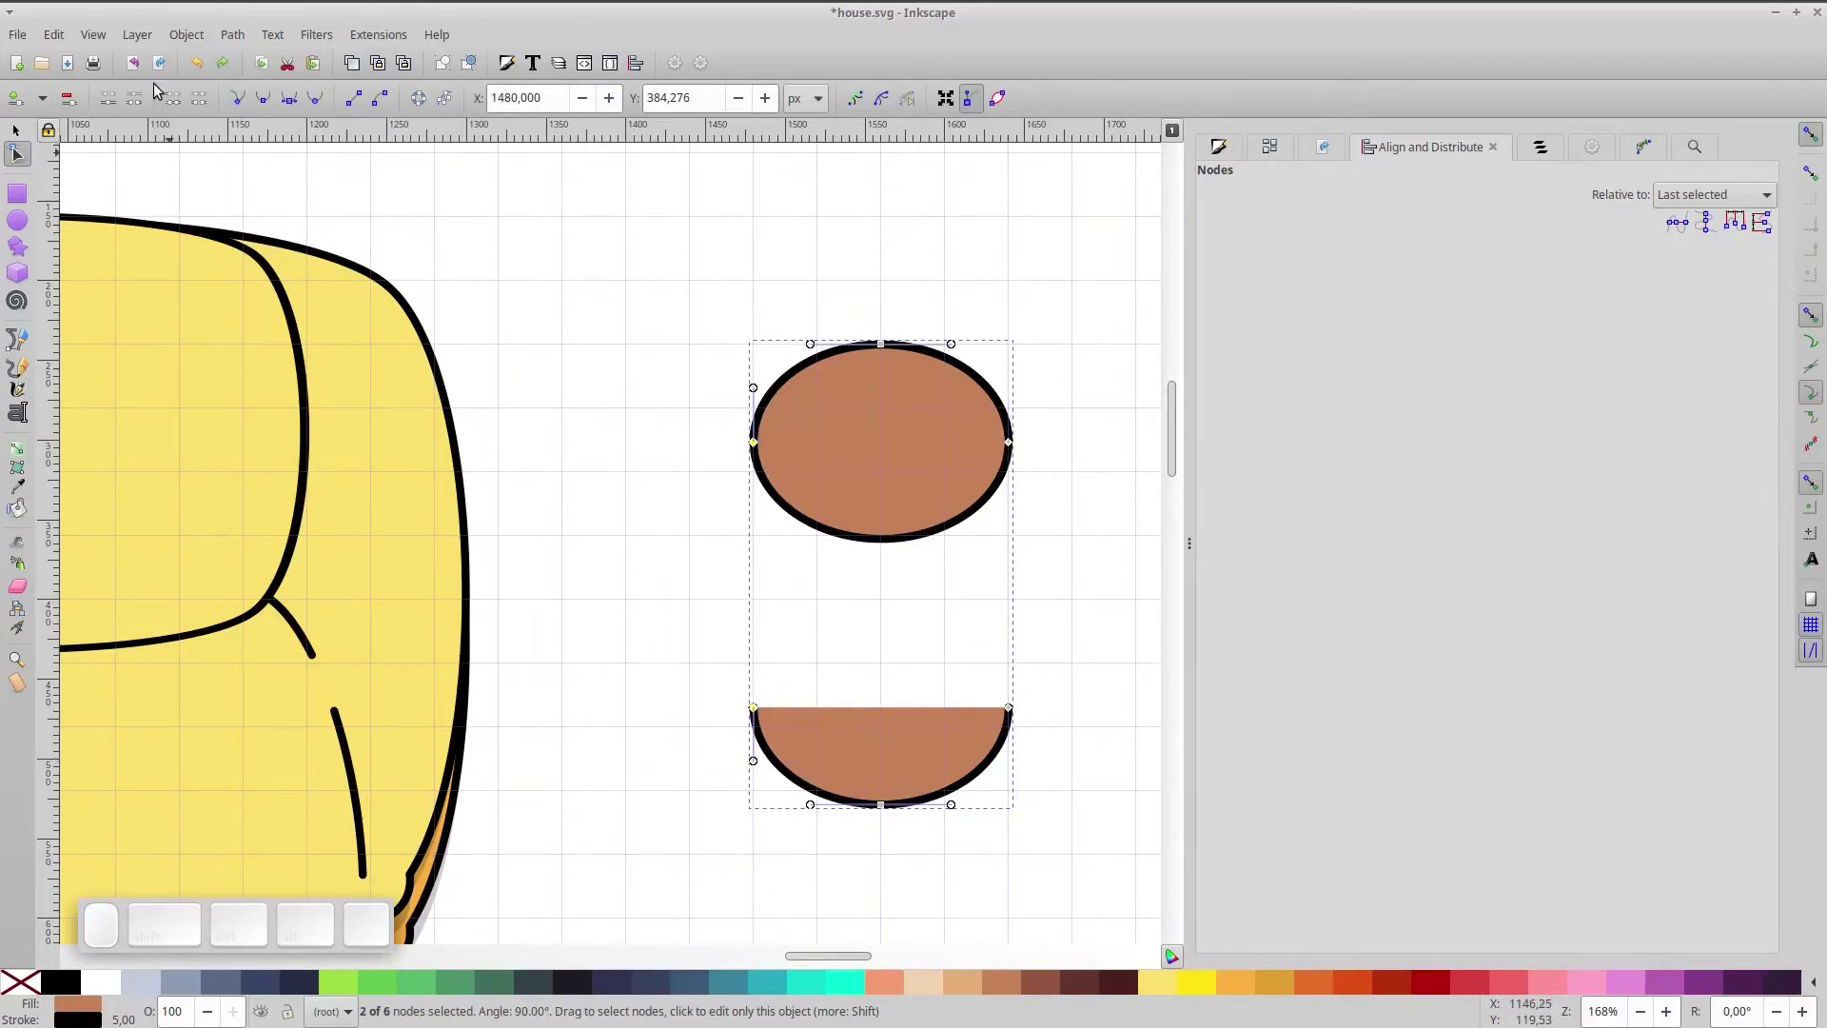
left_click(175, 110)
left_click(1116, 738)
left_click(182, 108)
left_click(23, 136)
left_click(326, 106)
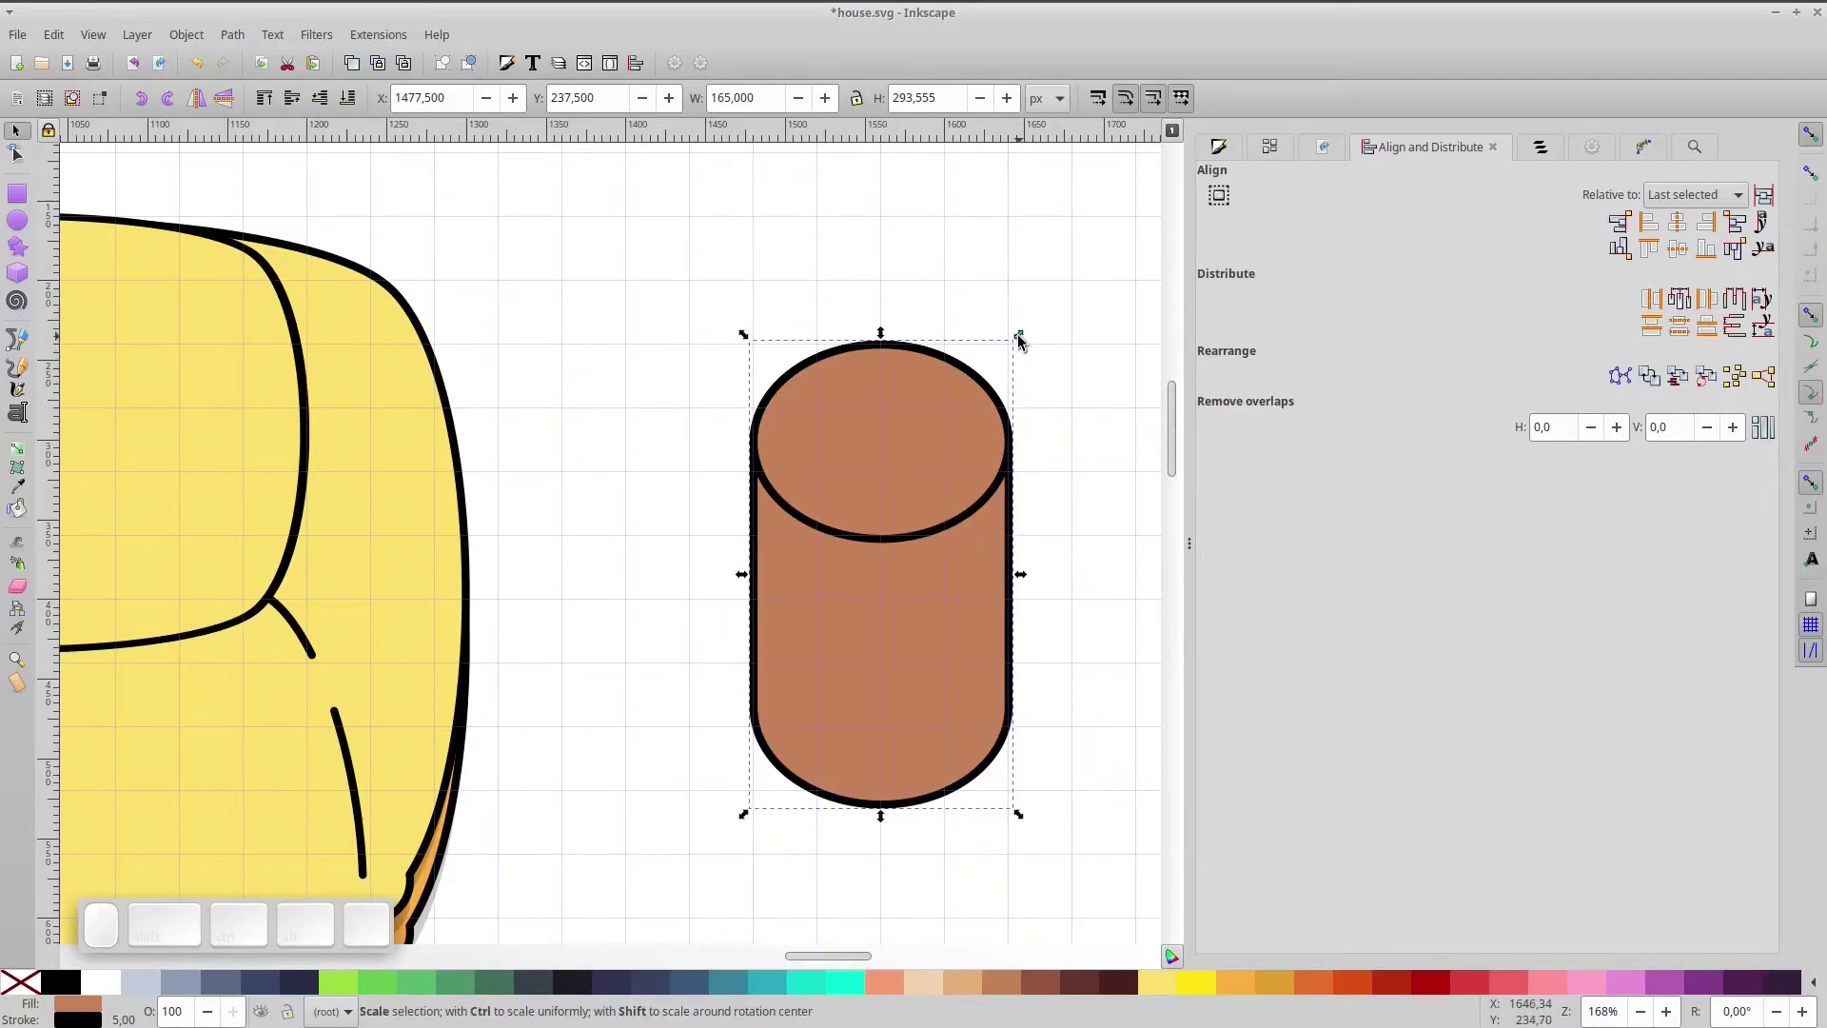
- Duplicate the top ellipse as a wider rim, narrow the body and raise the rim above it
left_click_drag(1025, 341, 958, 465)
left_click(888, 494)
key("ctrl+d")
left_click_drag(909, 437, 383, 207)
left_click(327, 103)
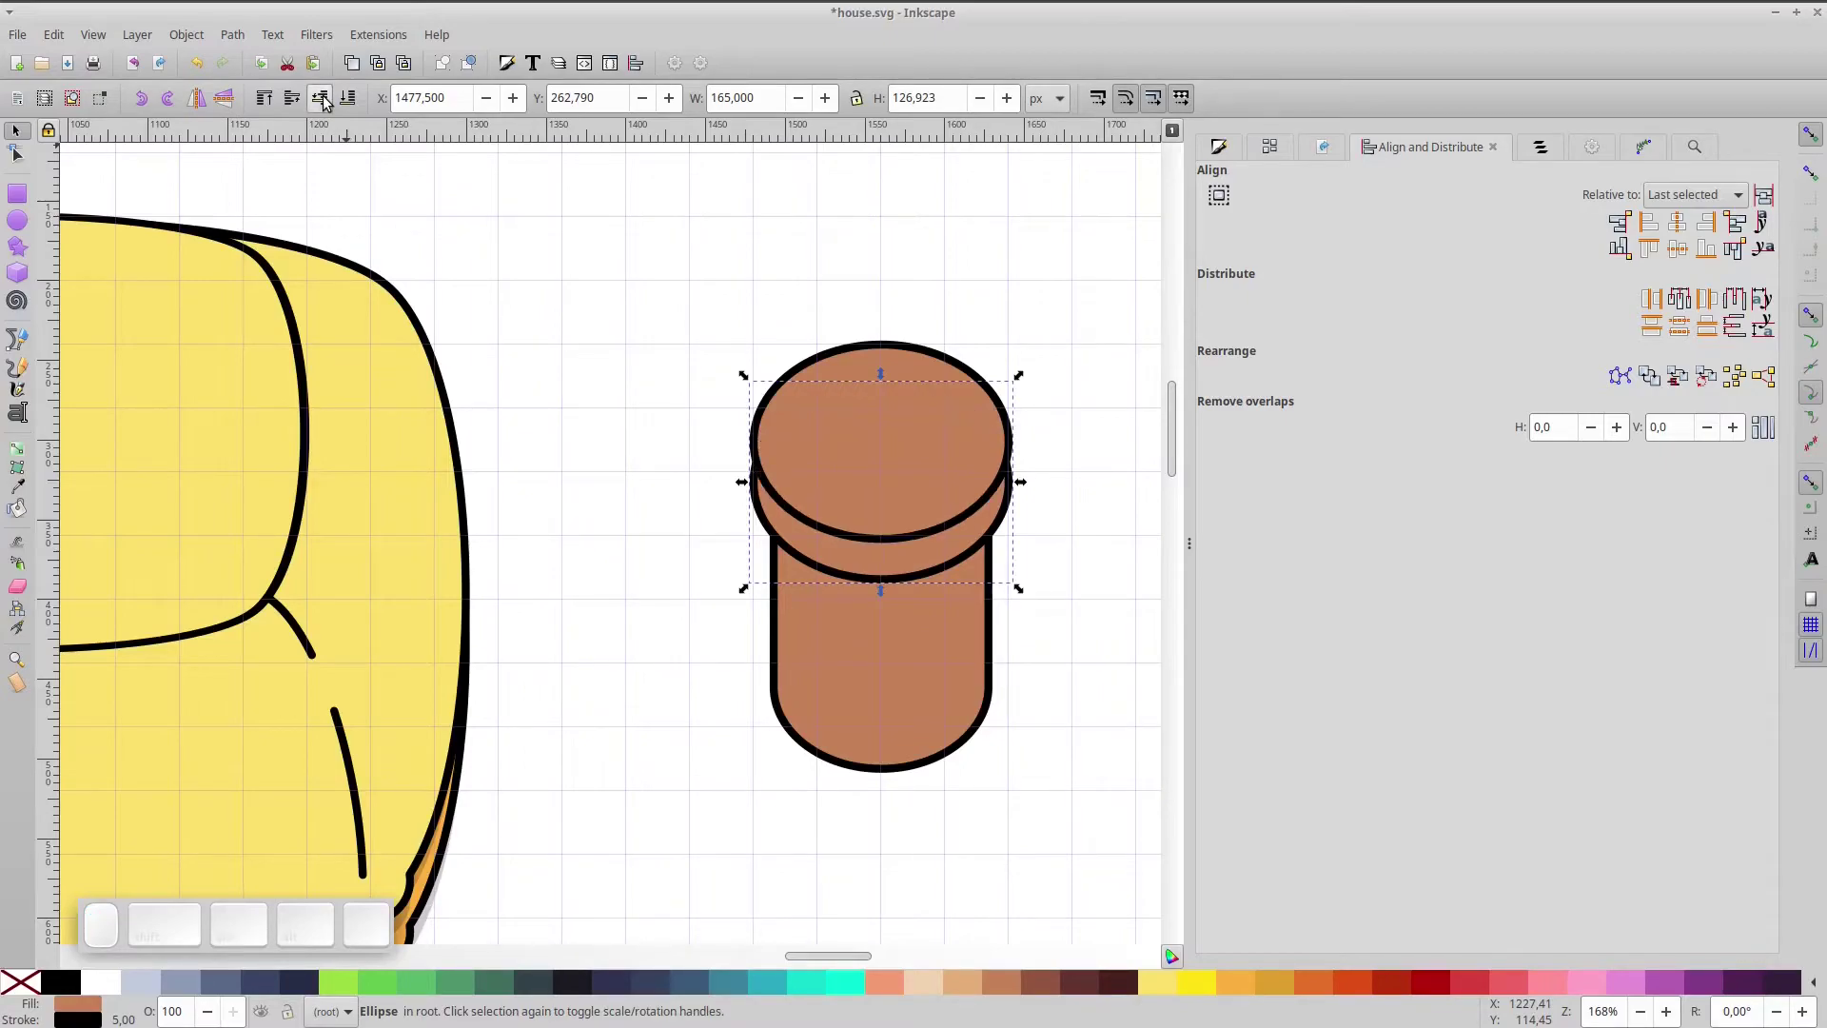
key("Up")
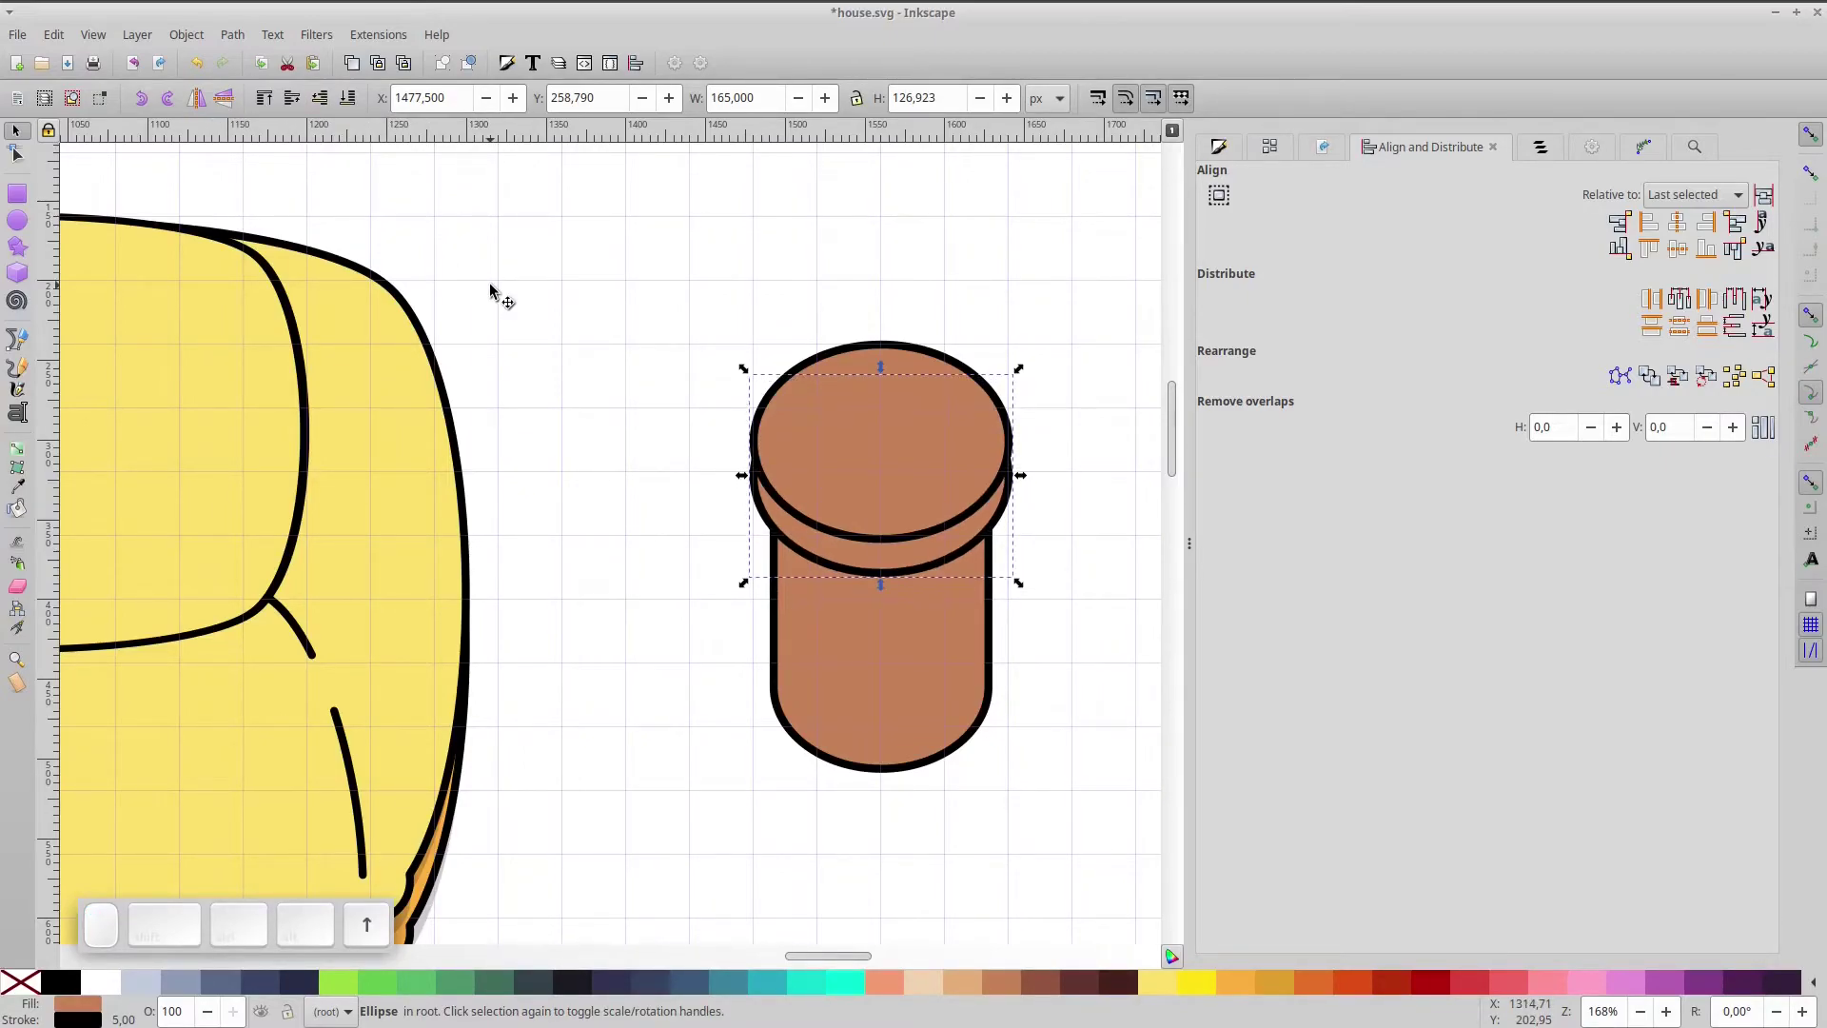
- Duplicate the chimney top ellipse, shrink it inward and cut it as the chimney opening
left_click(937, 467)
key("ctrl+d")
left_click_drag(1021, 343, 987, 399)
key("ctrl+shift+space")
scroll("up", 3)
key("d")
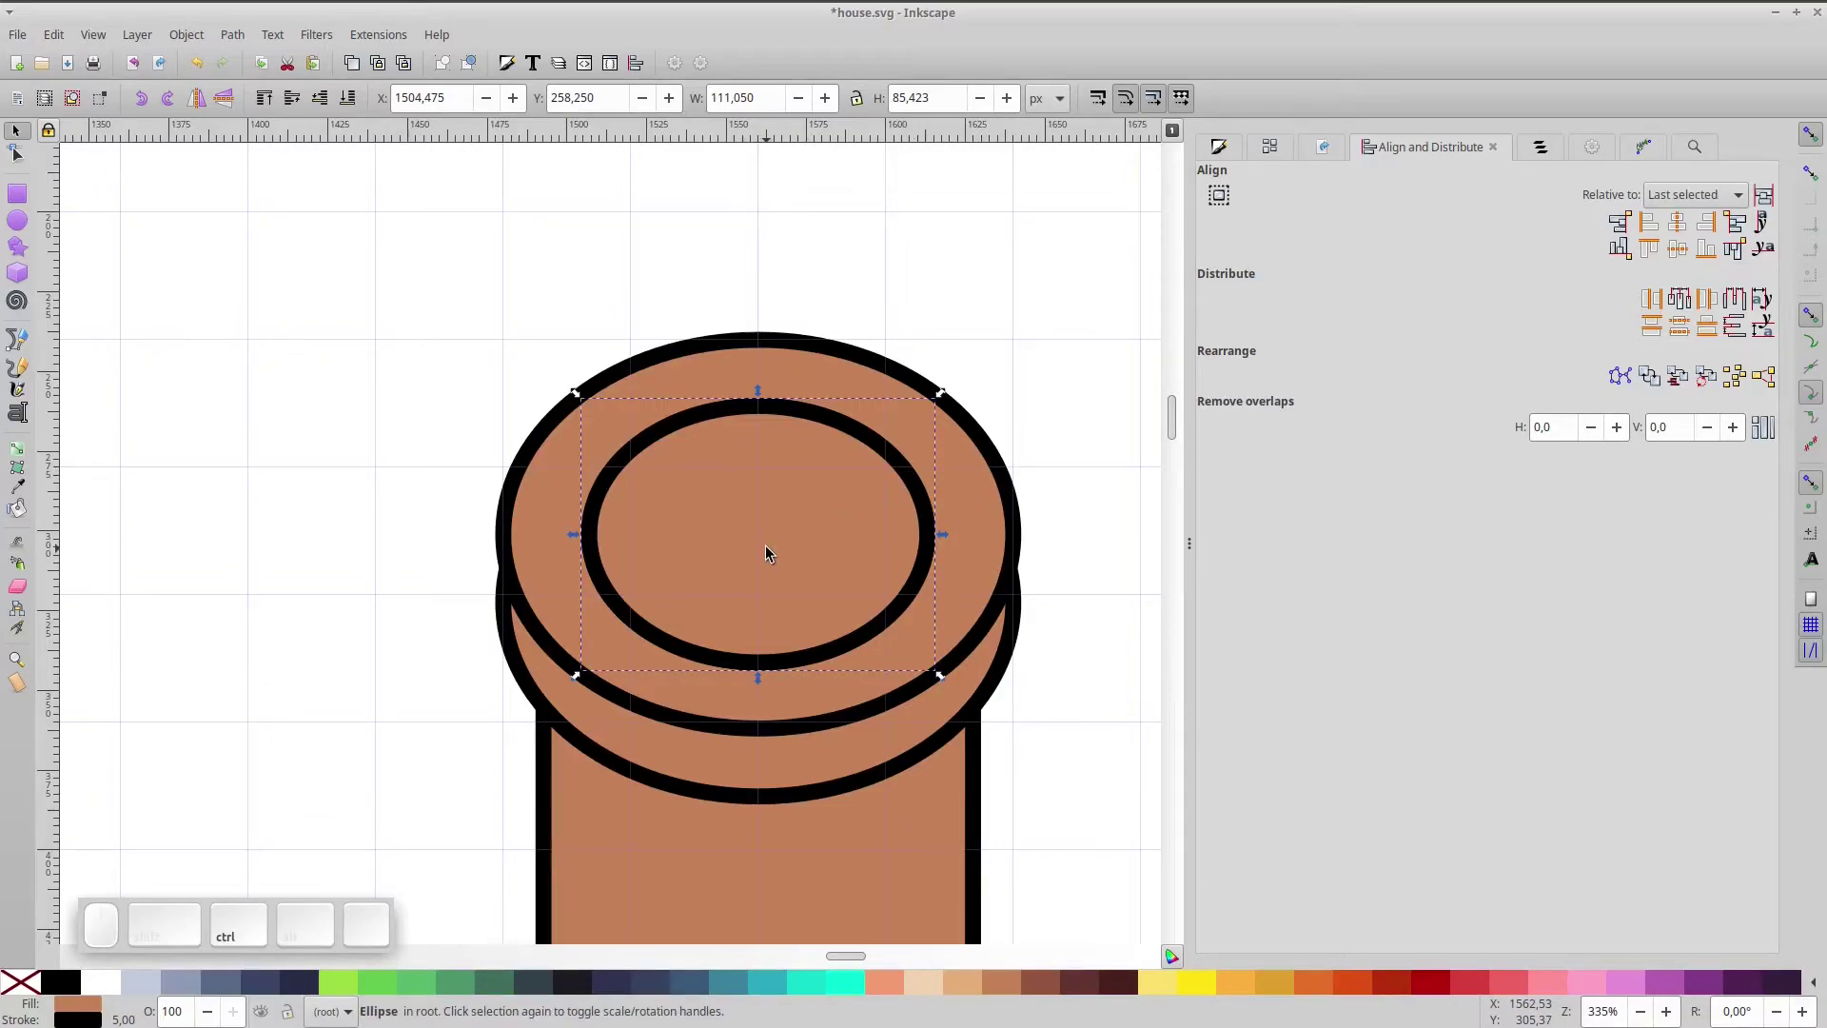
left_click_drag(793, 489, 791, 491)
left_click(783, 459)
key("ctrl+shift+KP_Subtract")
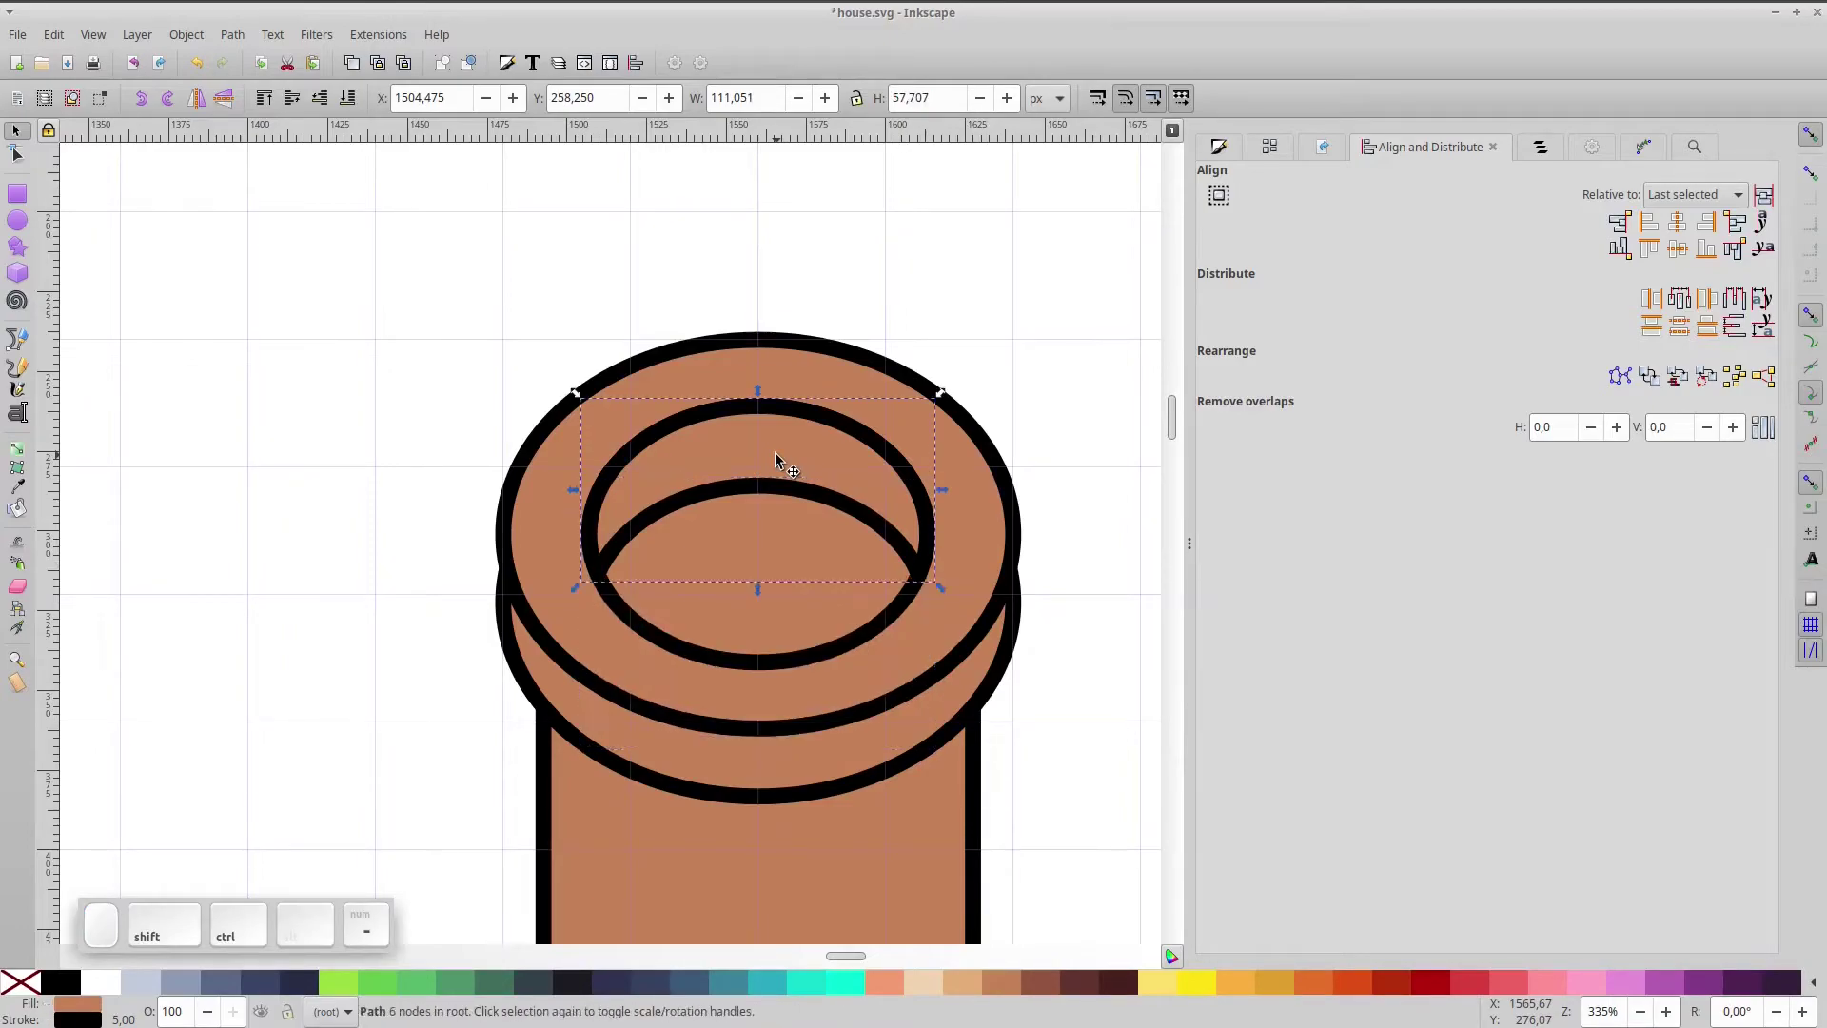
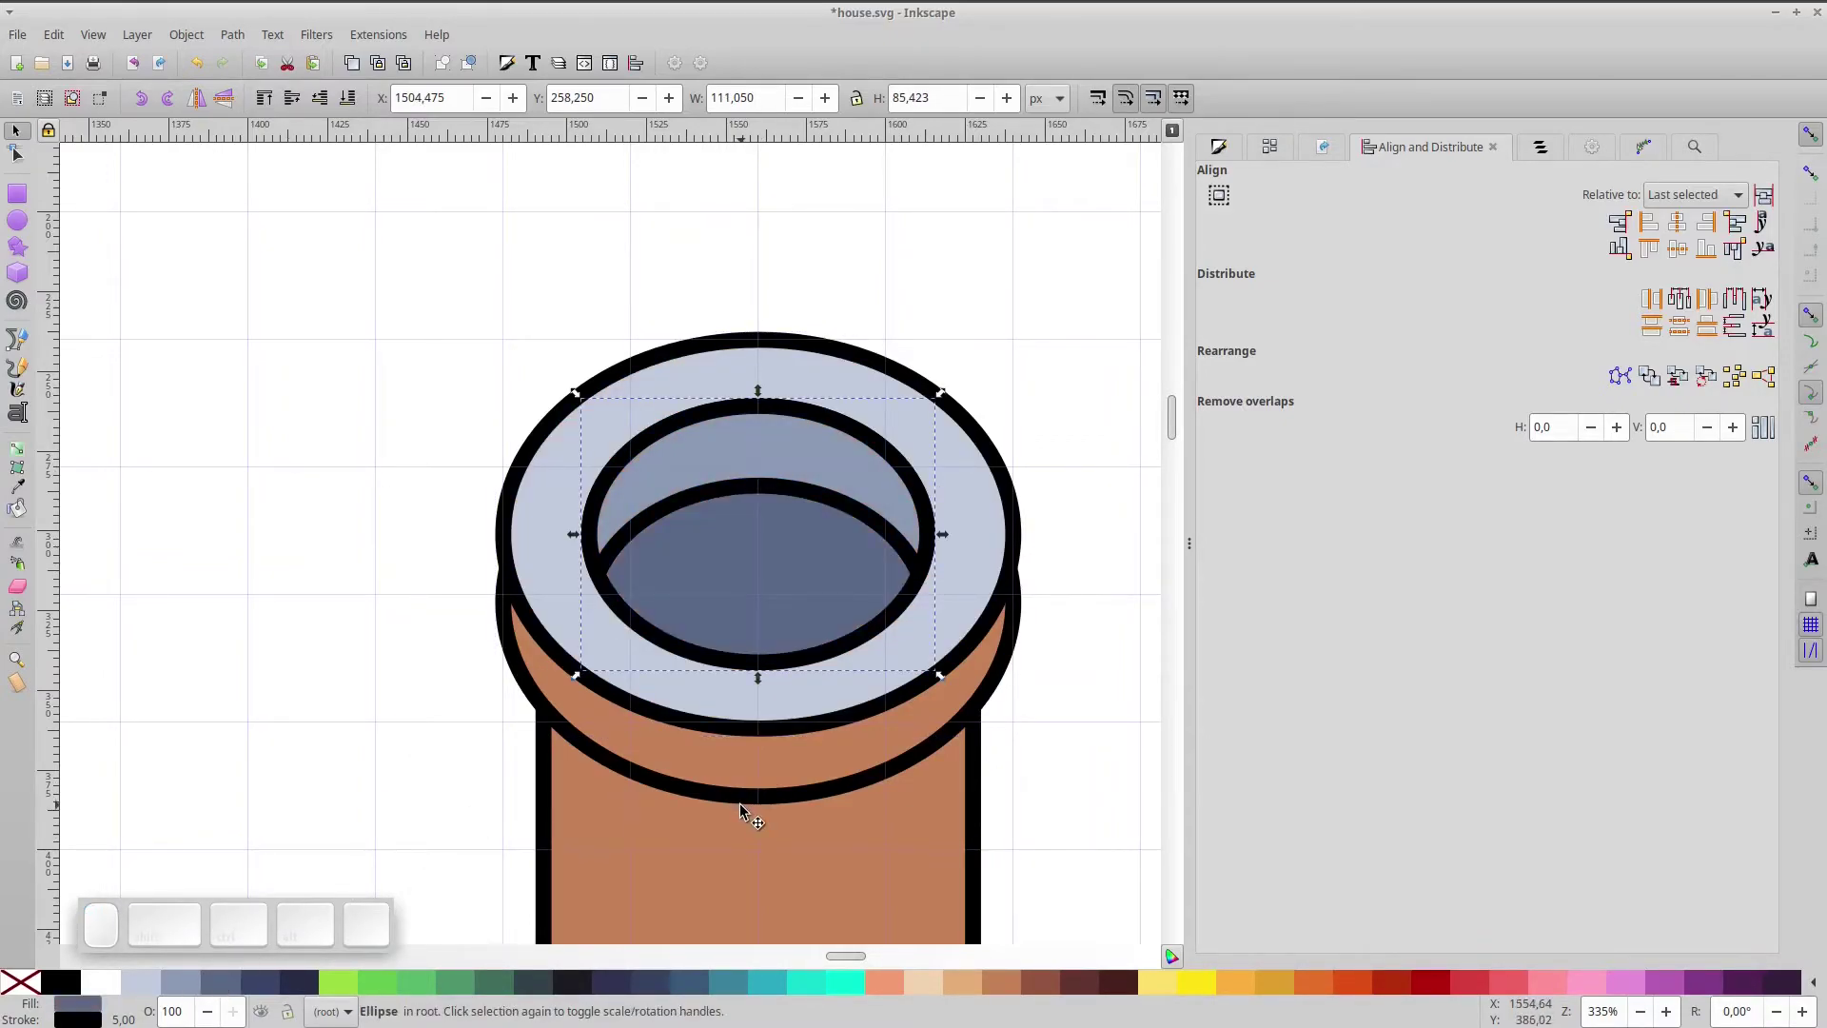
- Recolour the brown chimney body and lower rim grey-blue to match the top ring
left_click(747, 810)
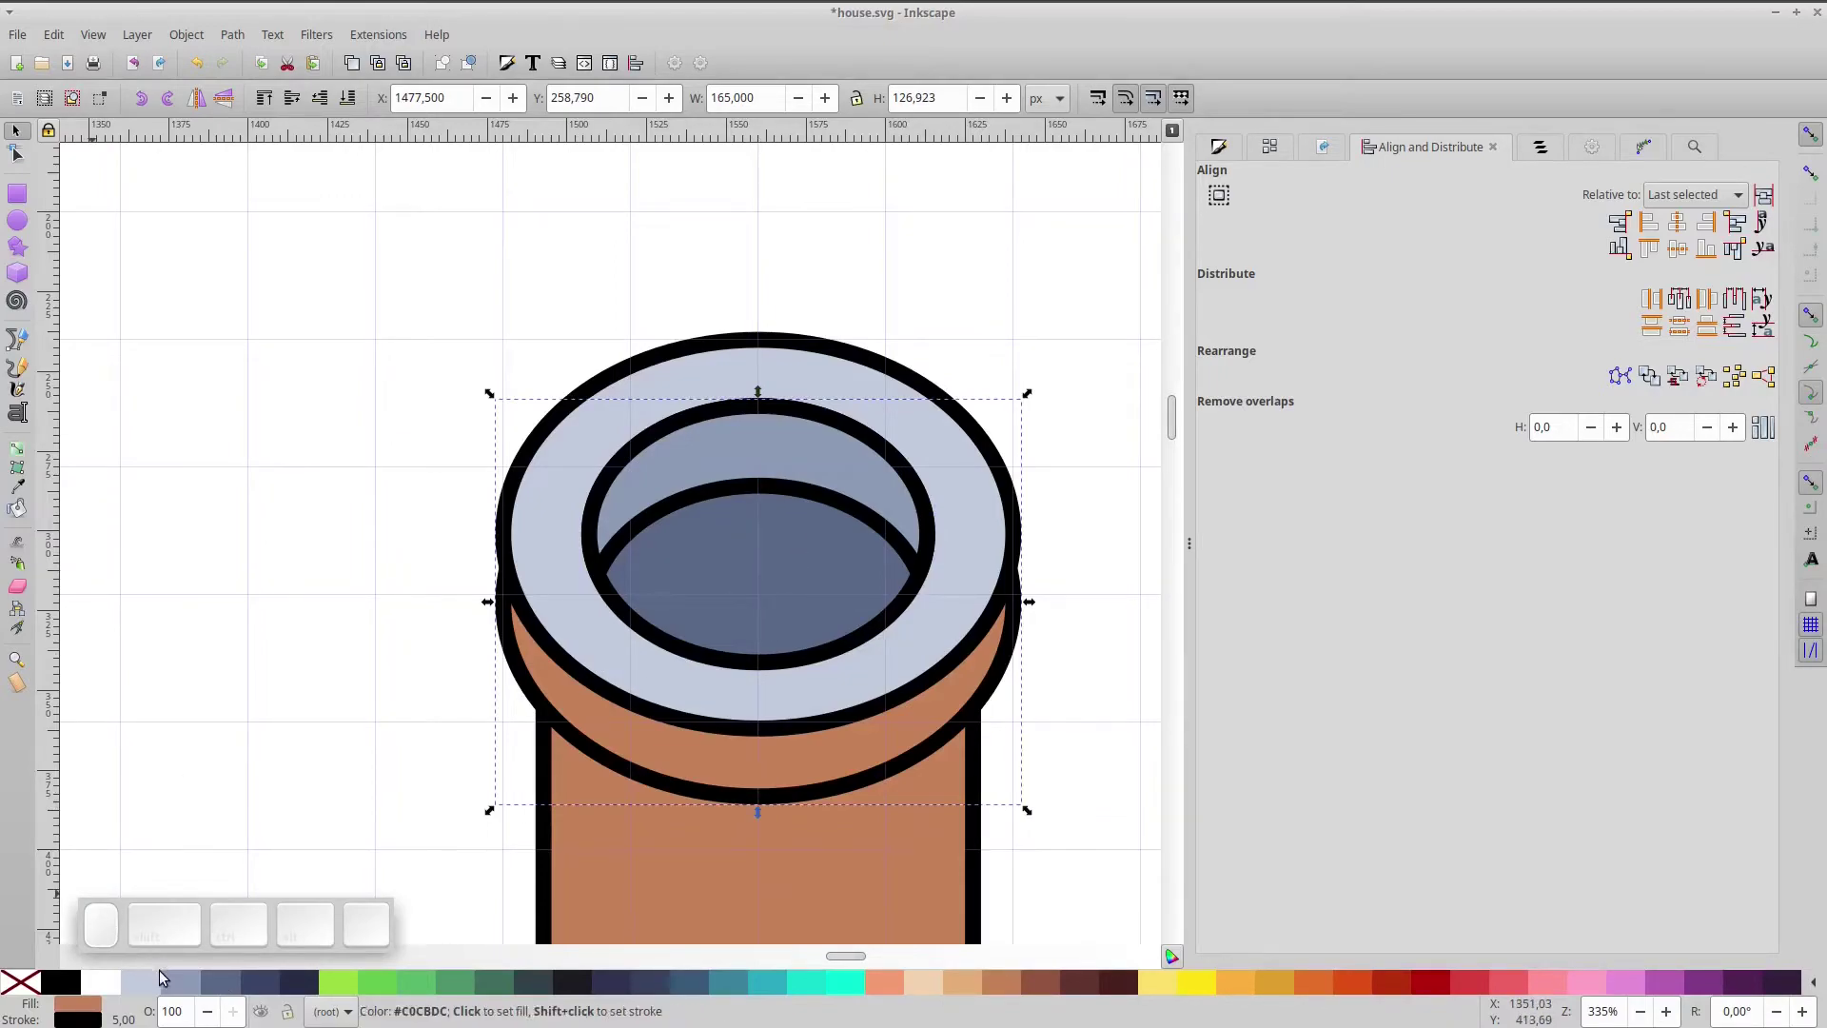
left_click(185, 991)
left_click(687, 887)
left_click(190, 988)
middle_click(810, 897)
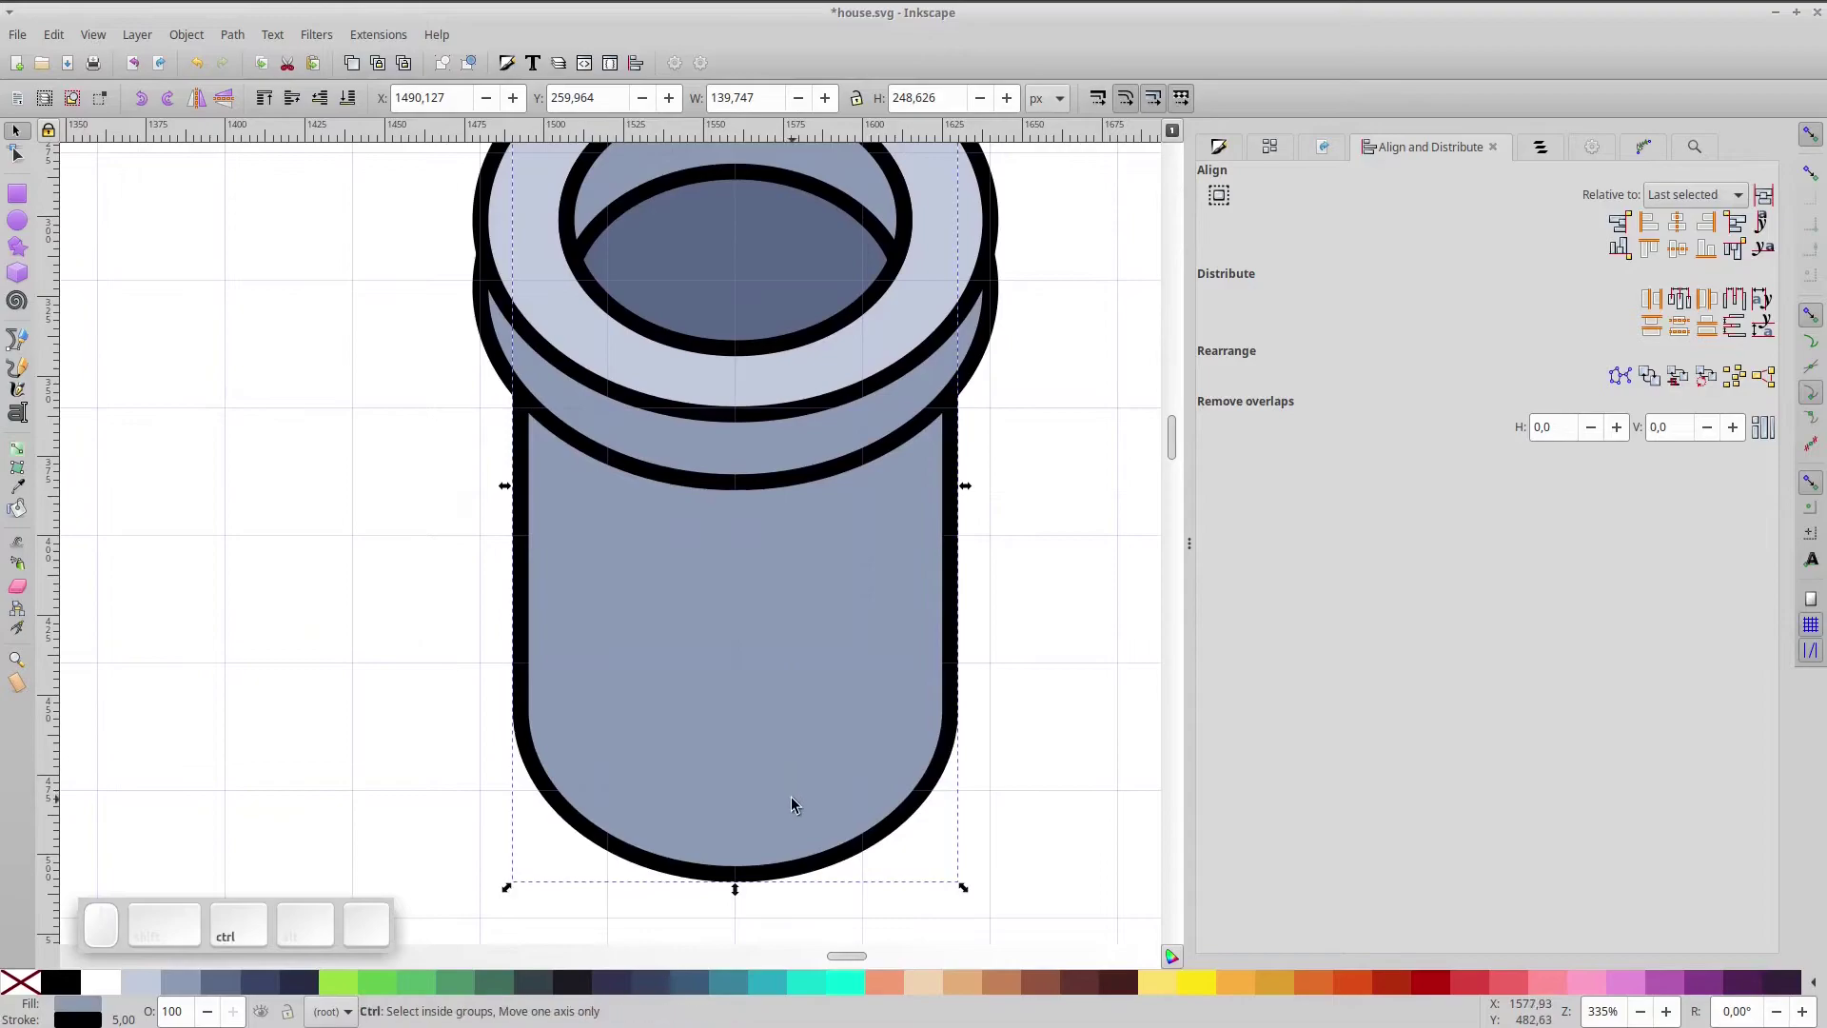
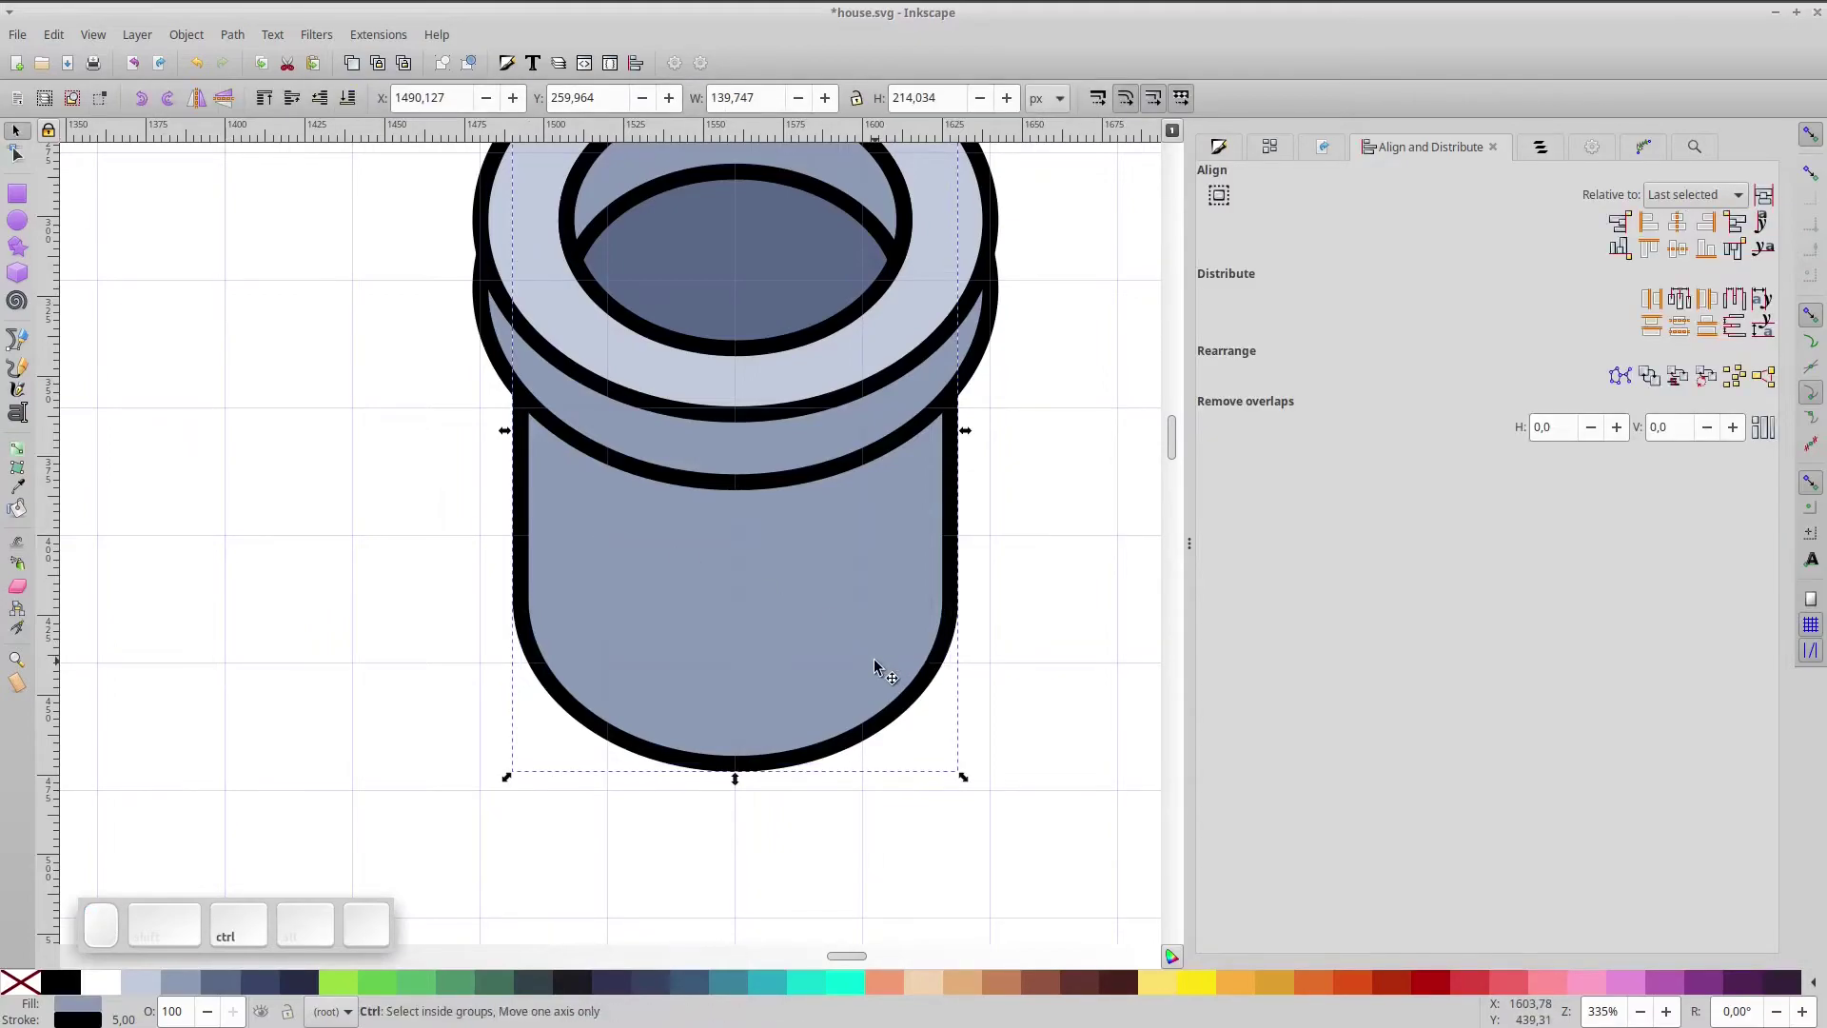
- Duplicate the body into a short translucent shadow band tucked under the rim
key("ctrl+d")
key("ctrl+d")
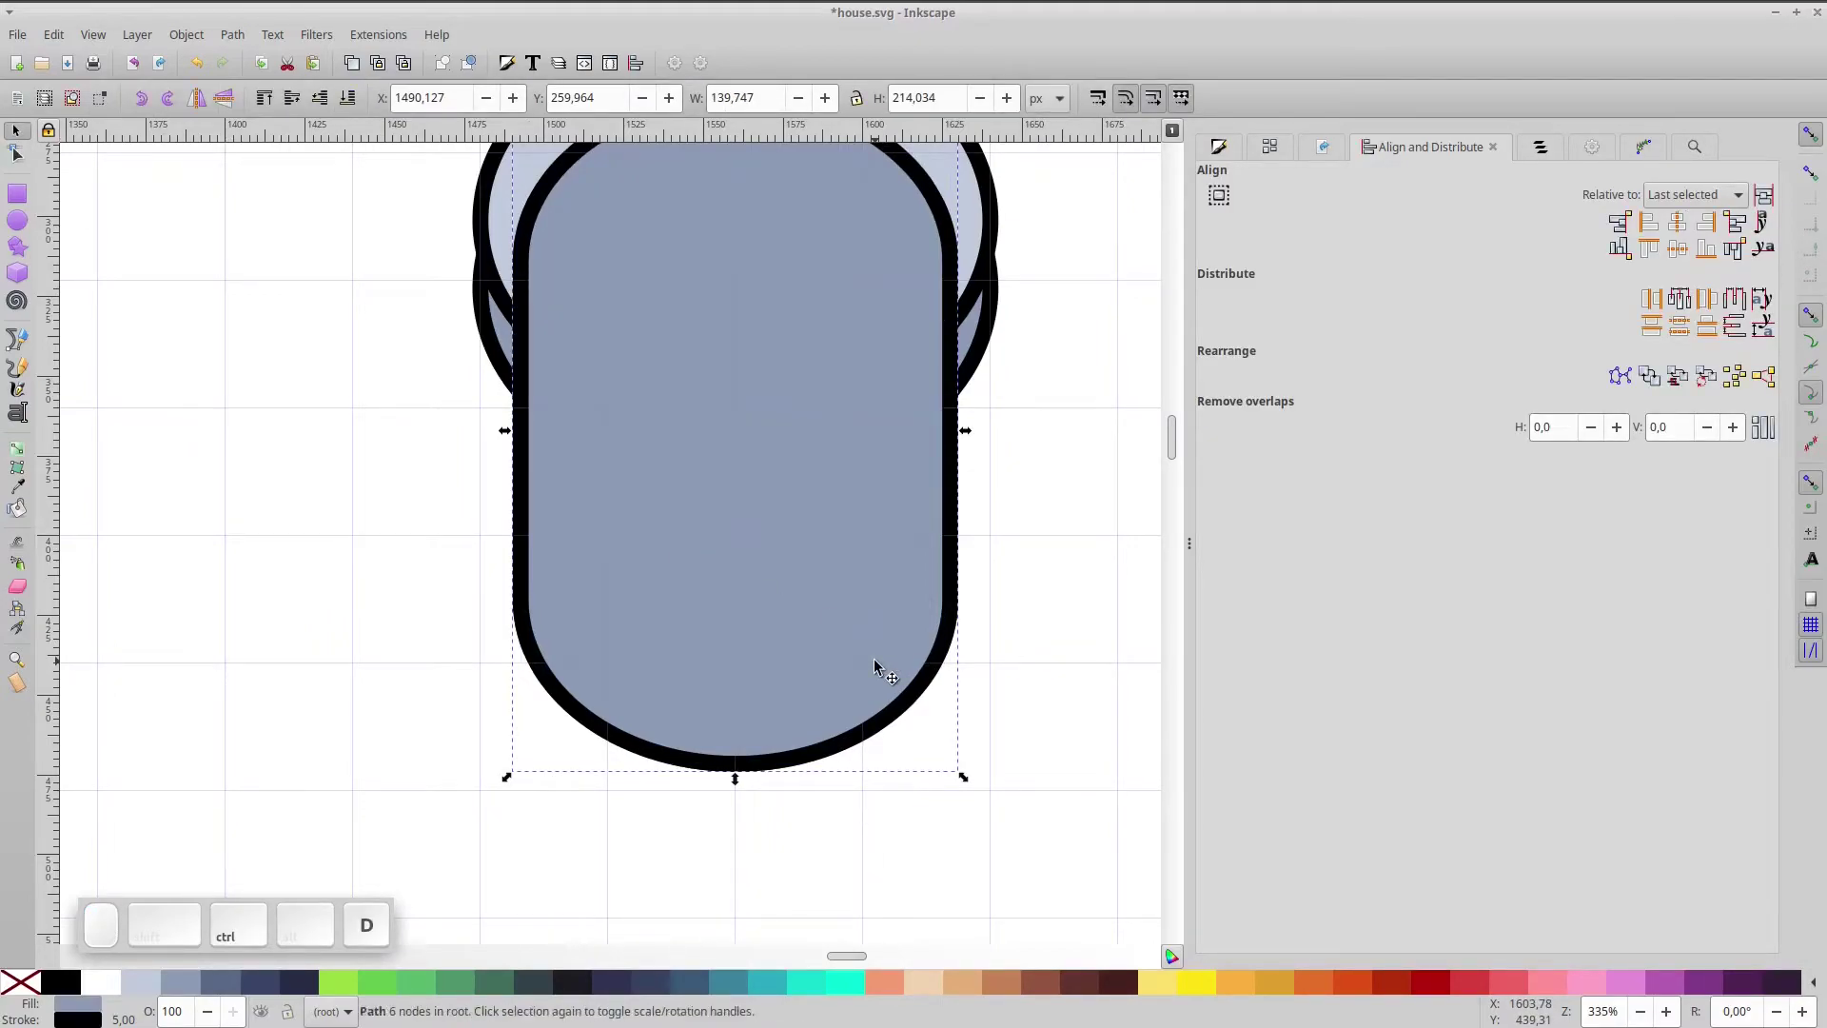
left_click_drag(780, 714, 781, 717)
left_click(785, 752)
key("ctrl+shift+KP_Subtract")
left_click_drag(784, 740, 497, 224)
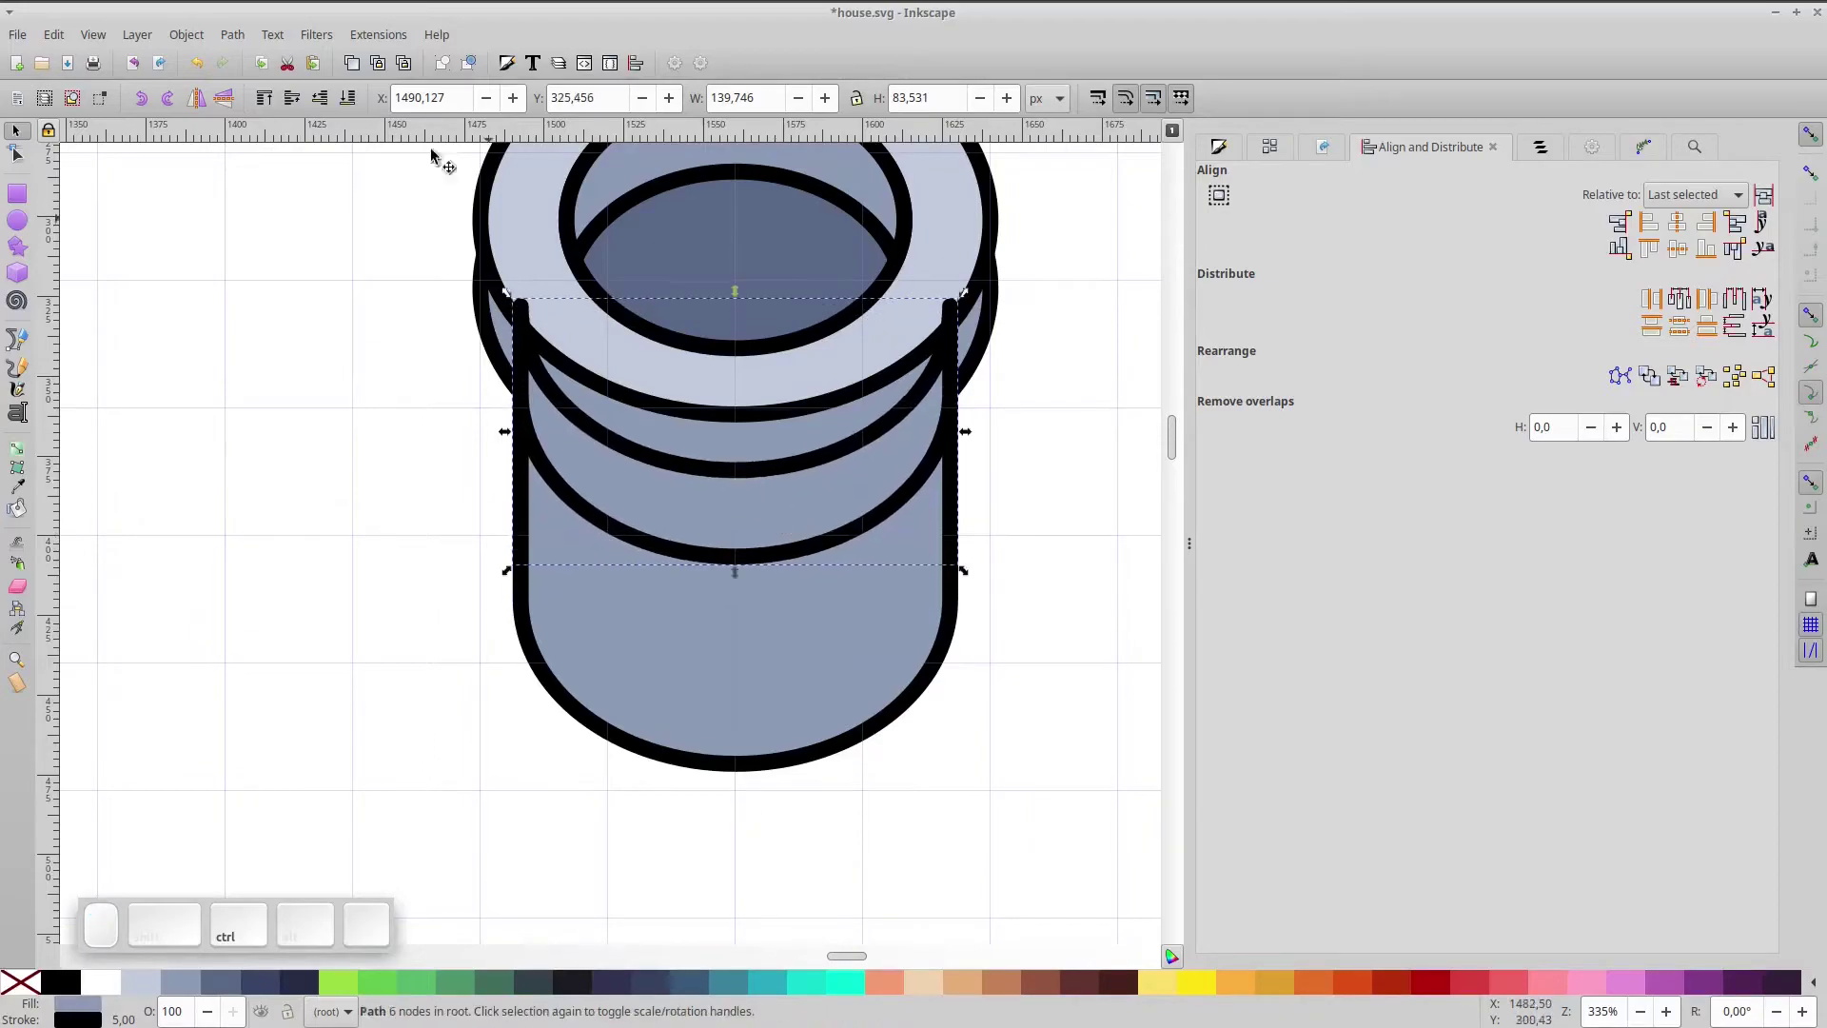
left_click(326, 112)
left_click(325, 112)
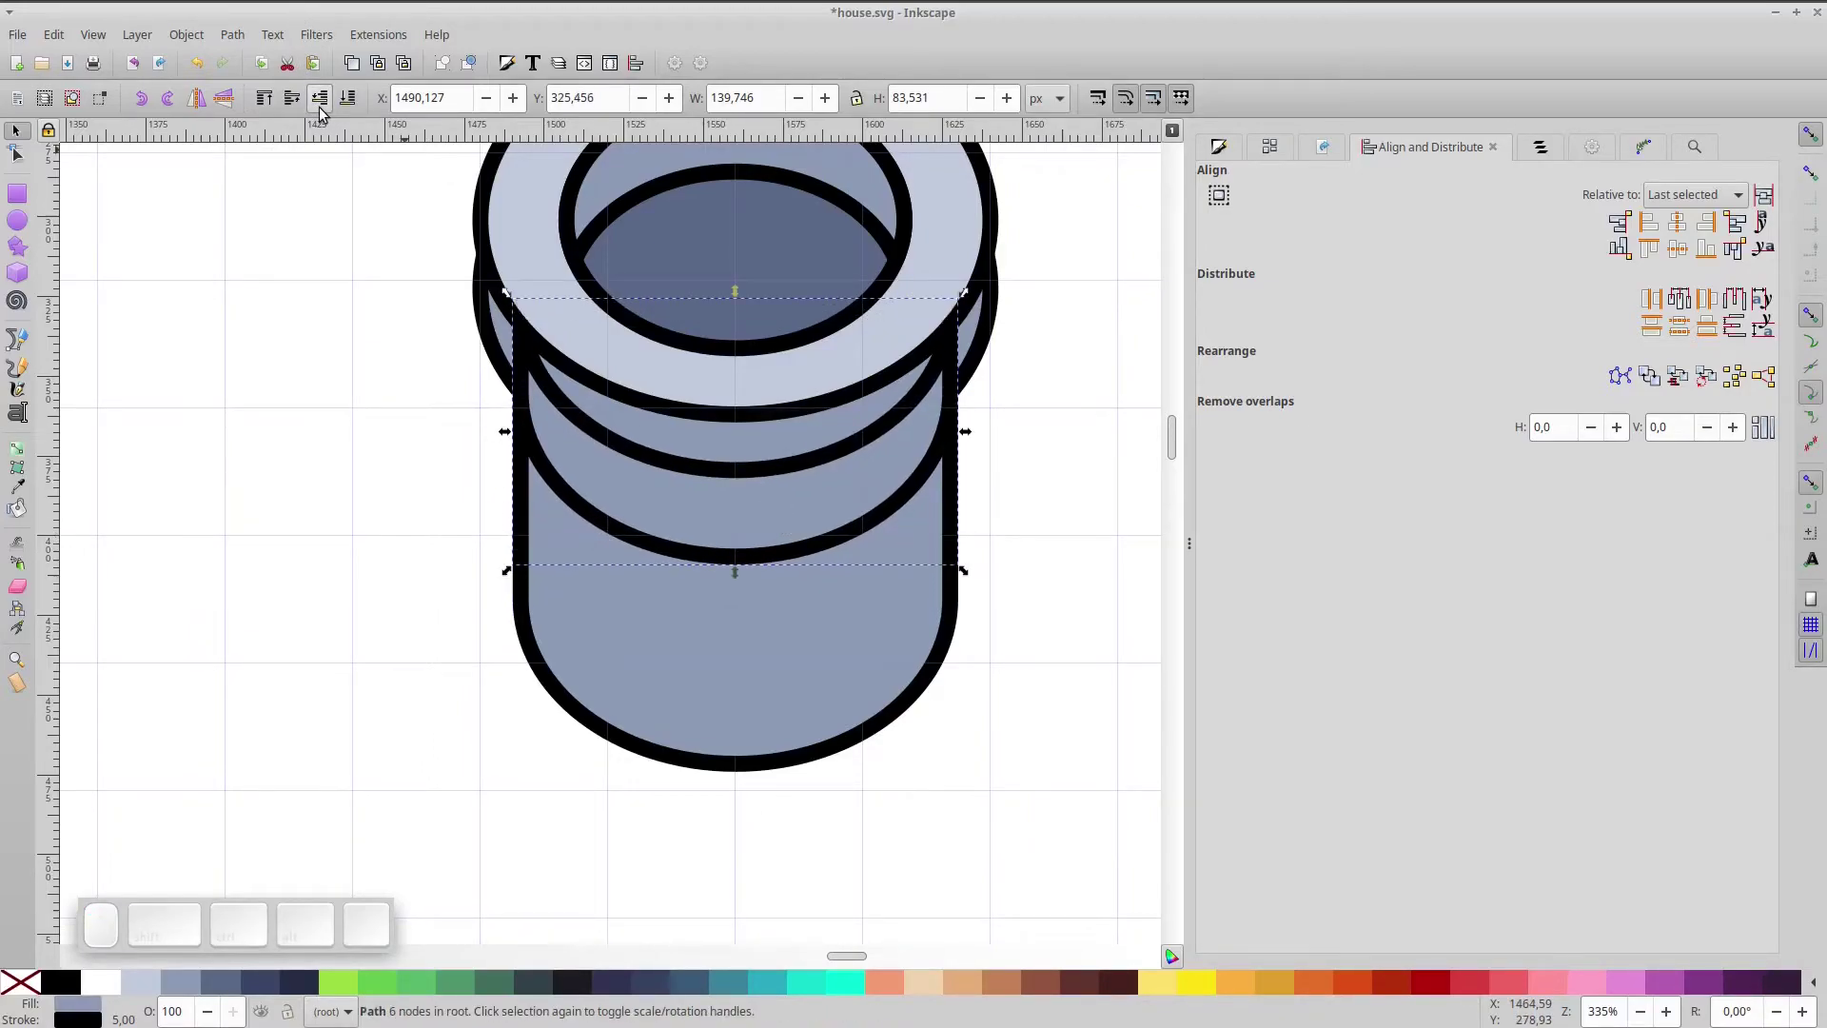
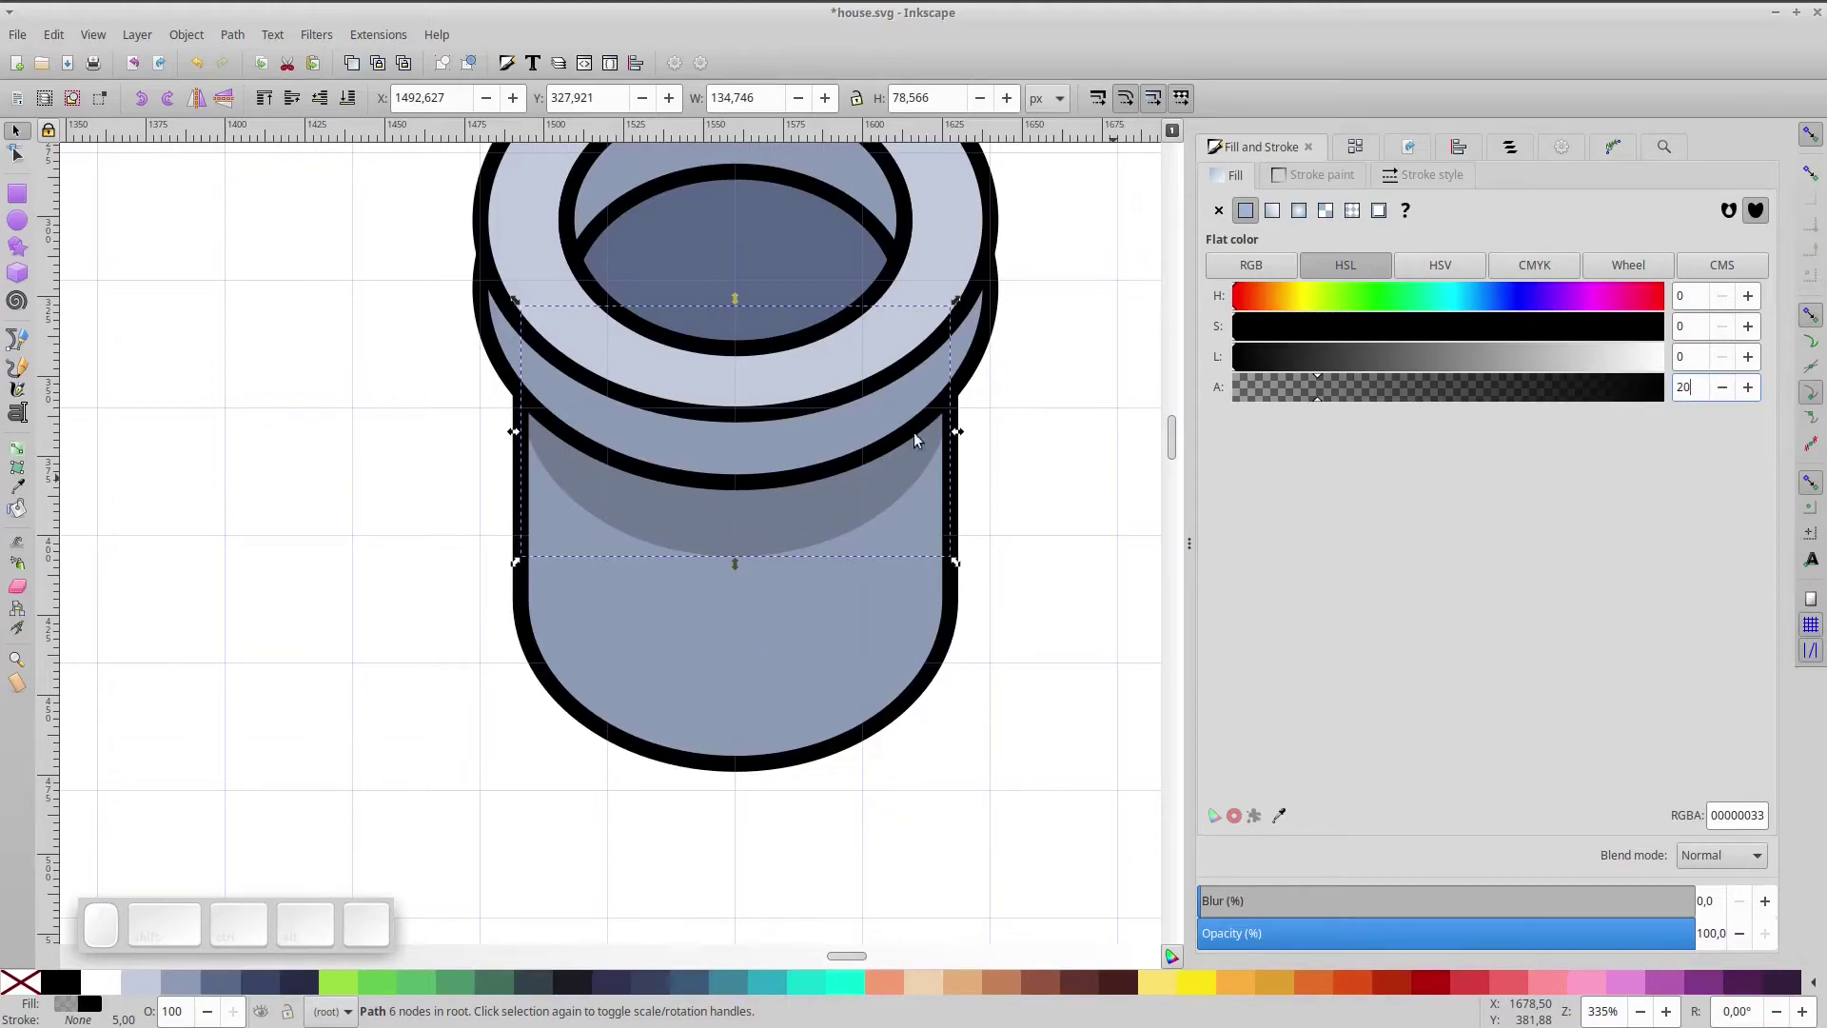
- Duplicate the pale top ring, move it to the chimney base and send it behind the body
left_click(693, 411)
key("ctrl+d")
left_click_drag(742, 233, 344, 206)
left_click(330, 108)
left_click(329, 108)
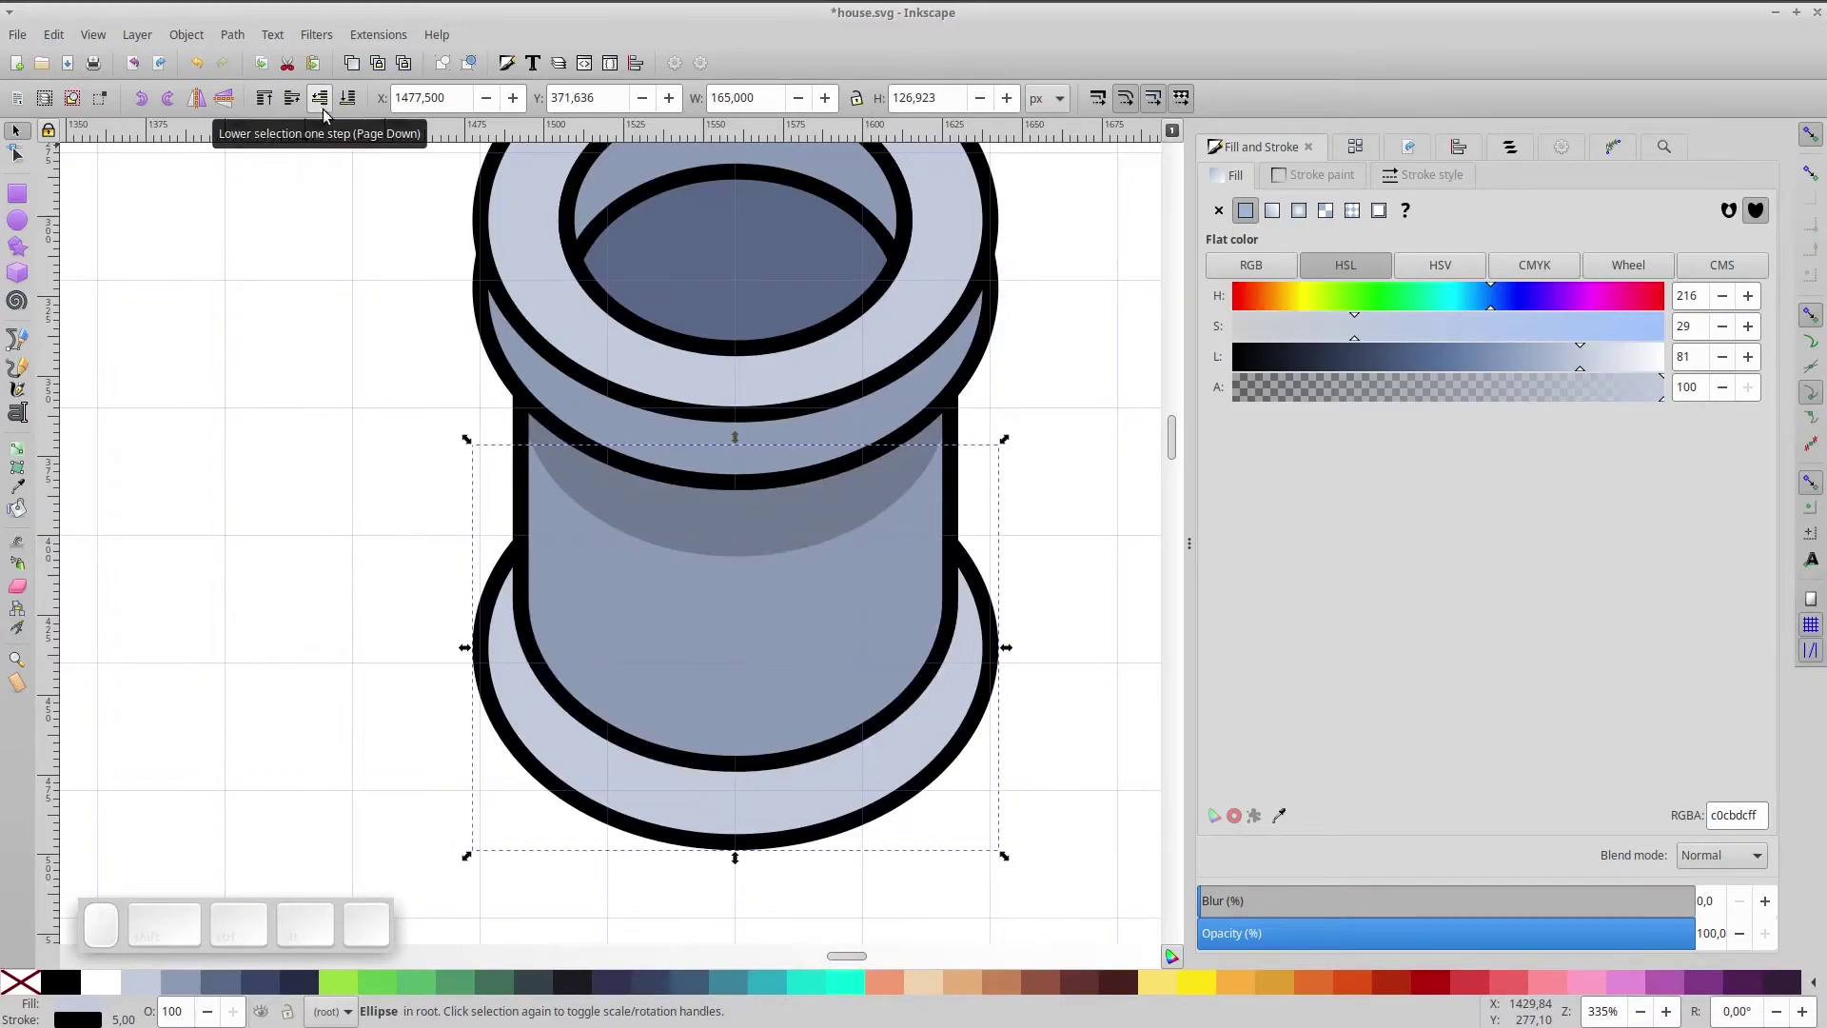
- Unfill the base ring, convert its outline to a path and insert extra nodes twice
left_click_drag(844, 838, 241, 828)
left_click(13, 985)
left_click(235, 40)
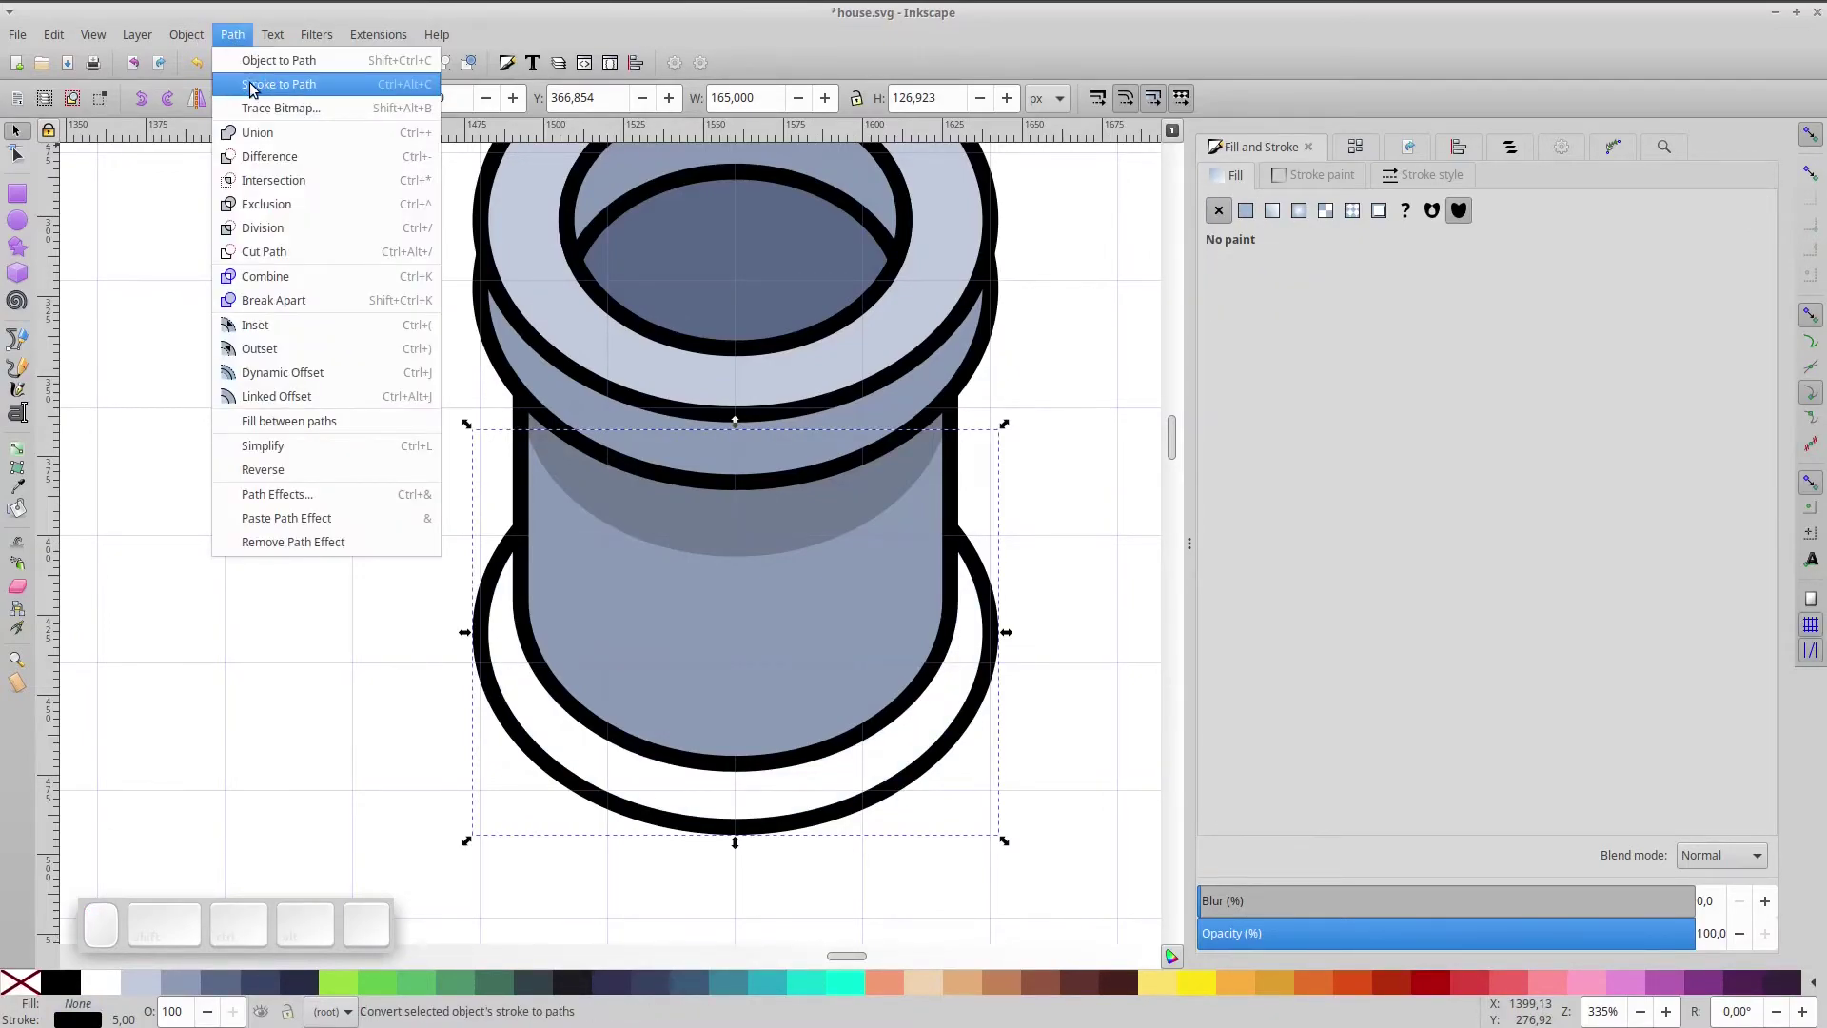
left_click(251, 72)
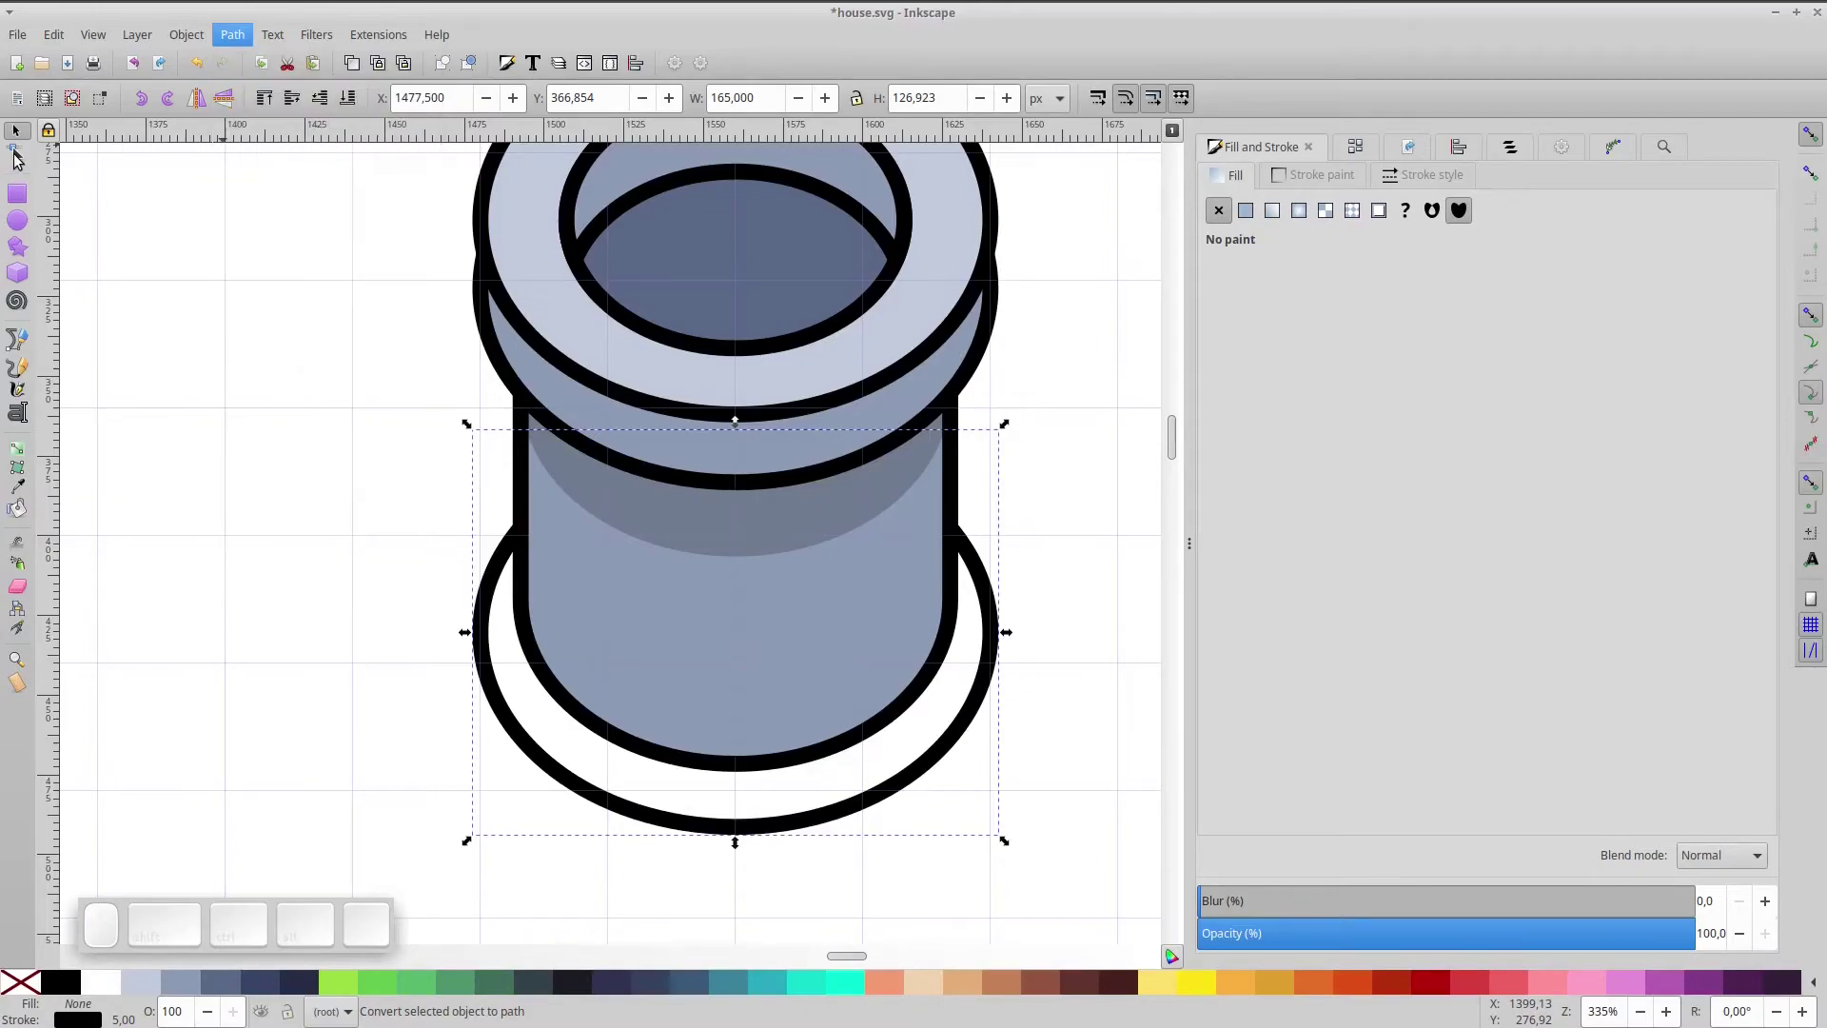
left_click(20, 159)
key("ctrl+a")
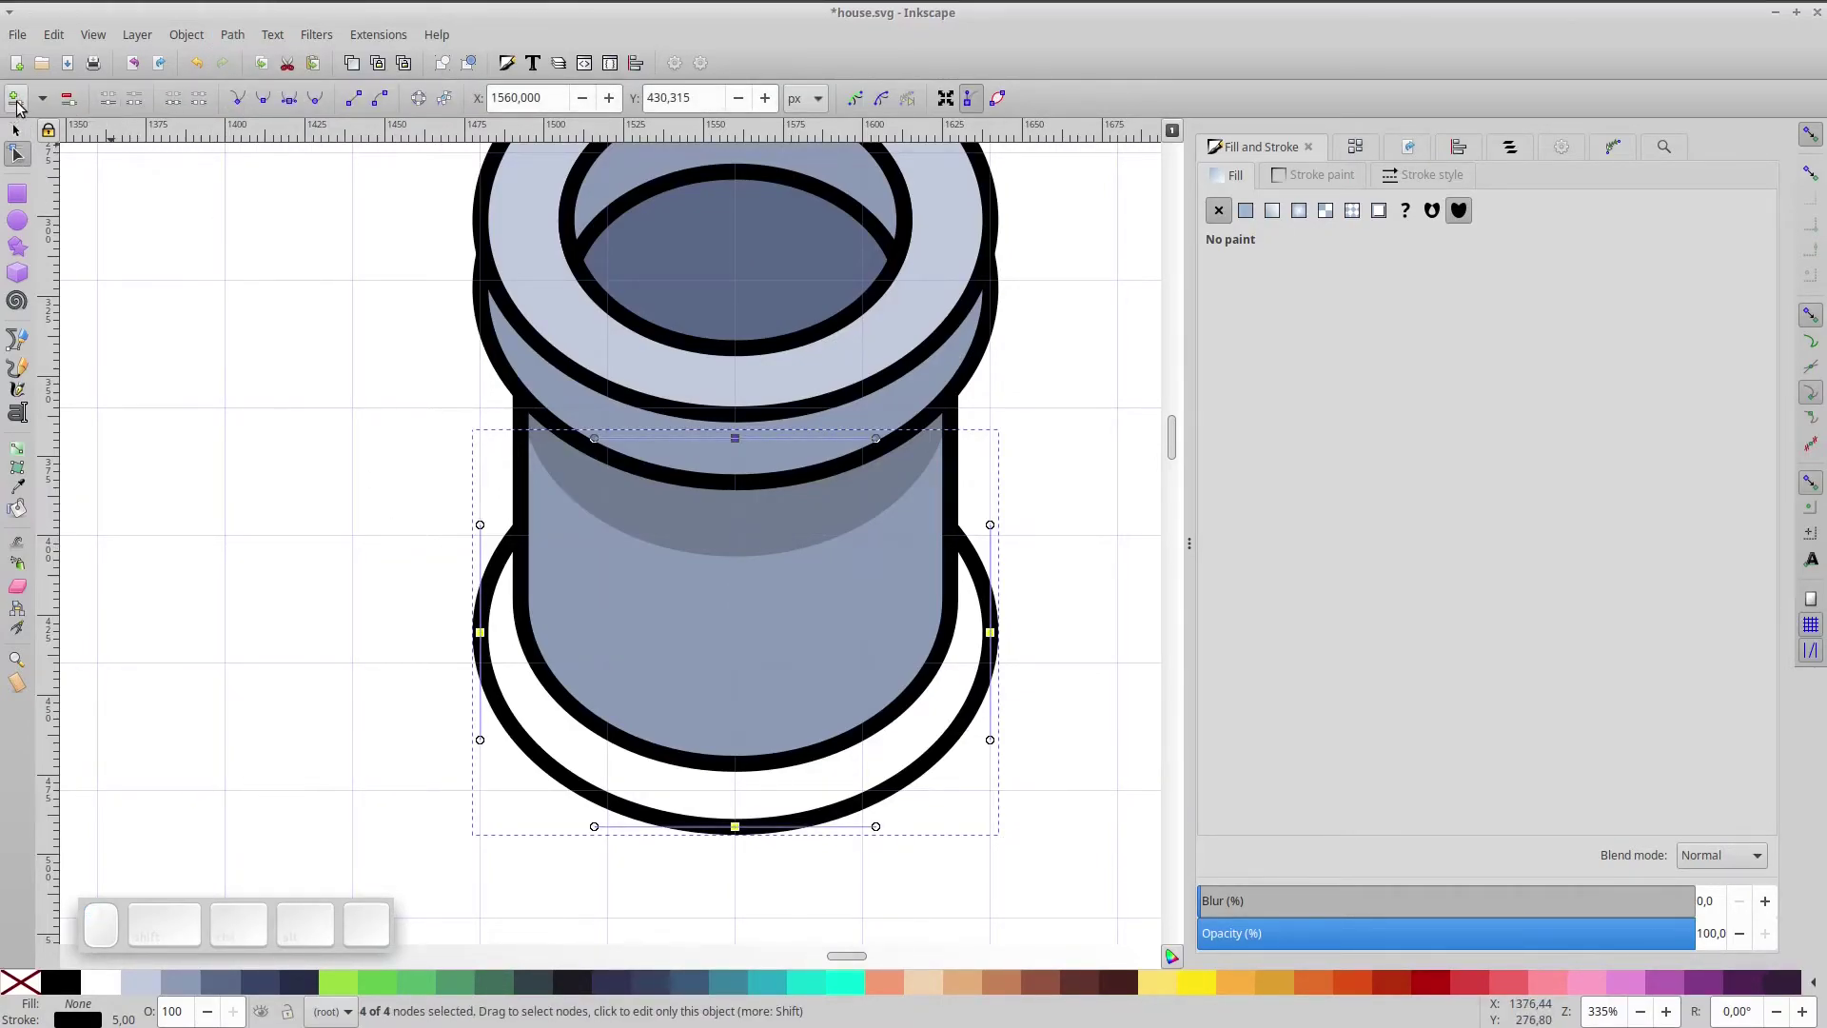
left_click(23, 106)
left_click(23, 107)
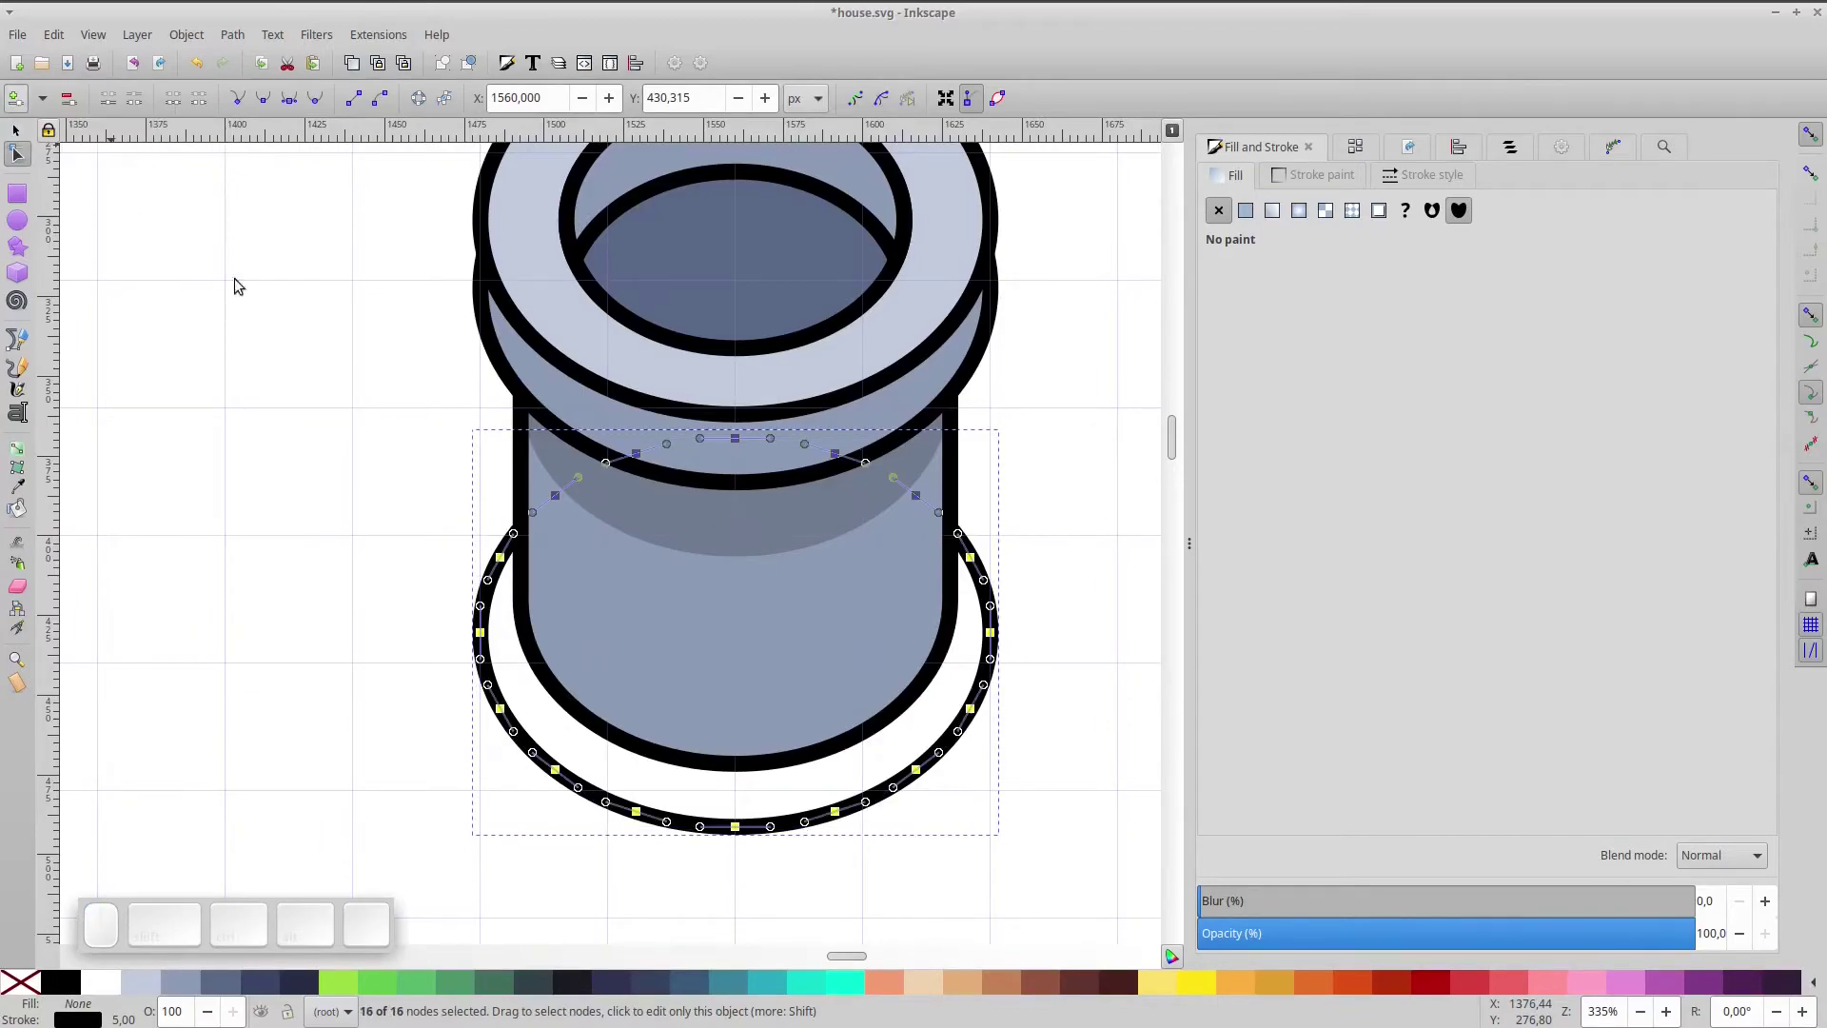
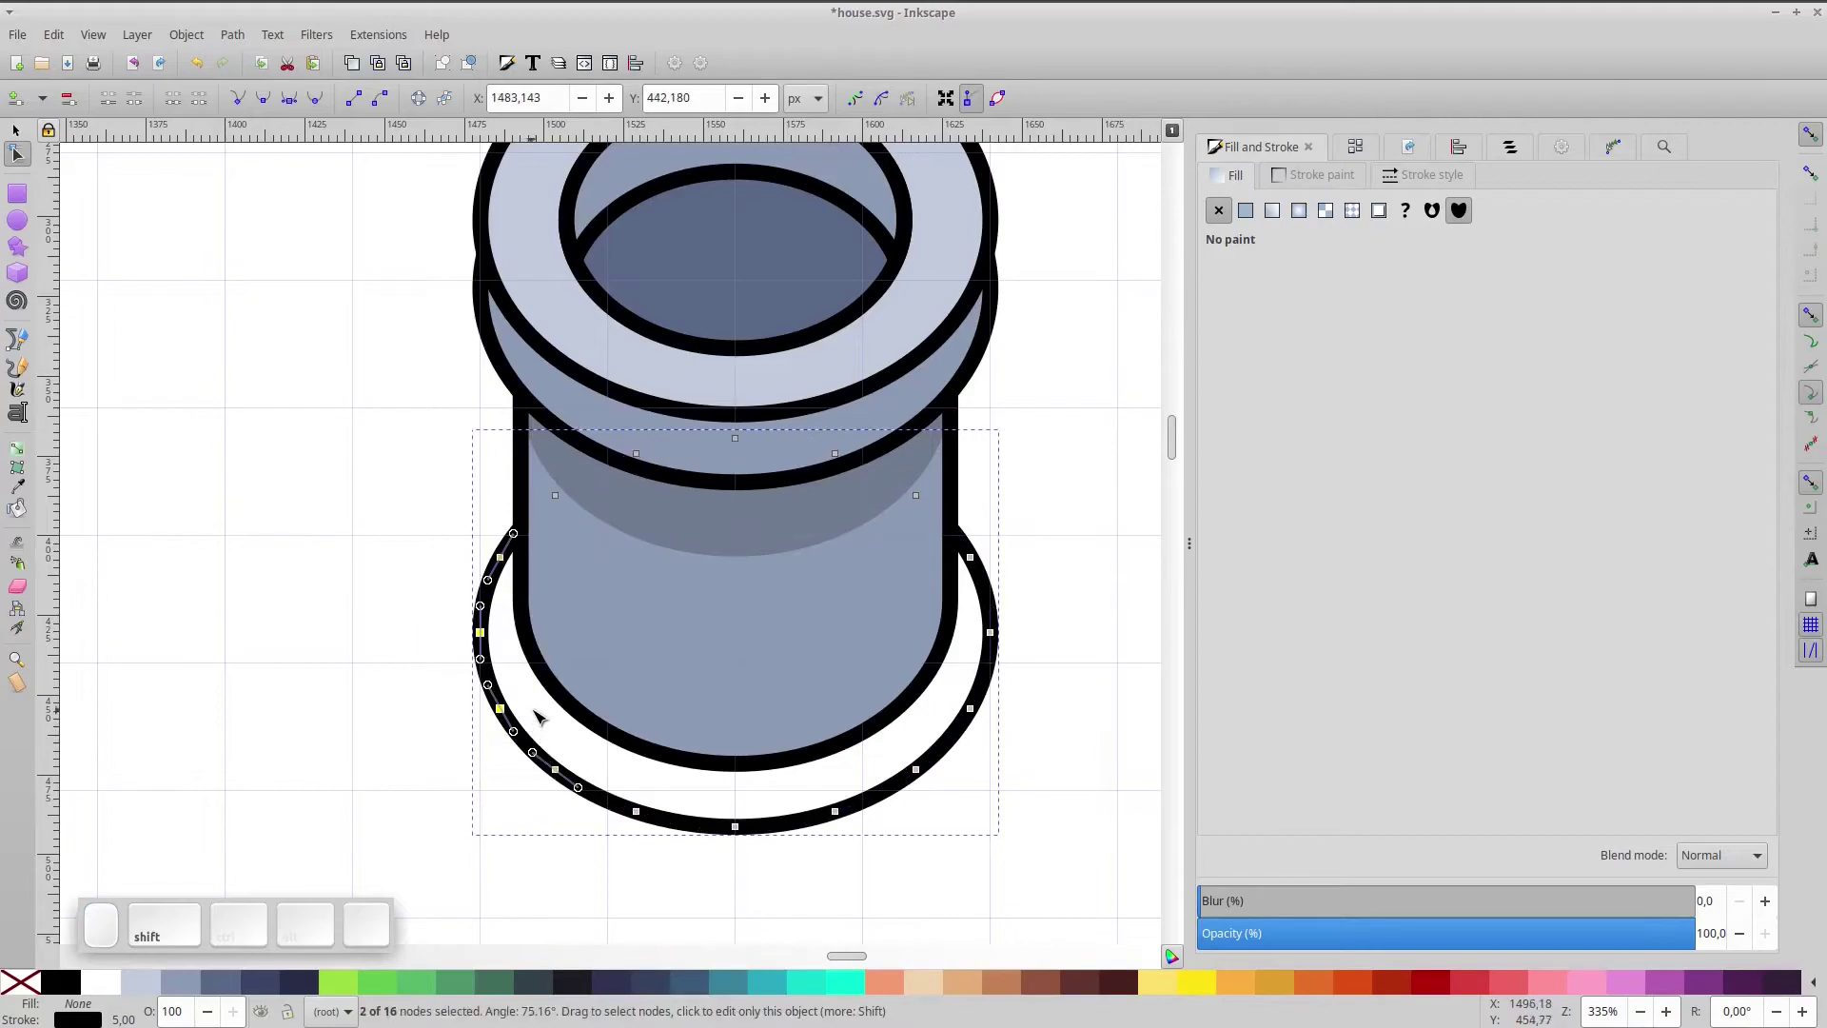
- Delete segments between selected nodes, breaking the ring into four short curved strokes
left_click_drag(624, 776, 950, 843)
left_click_drag(1096, 816, 832, 575)
left_click(202, 106)
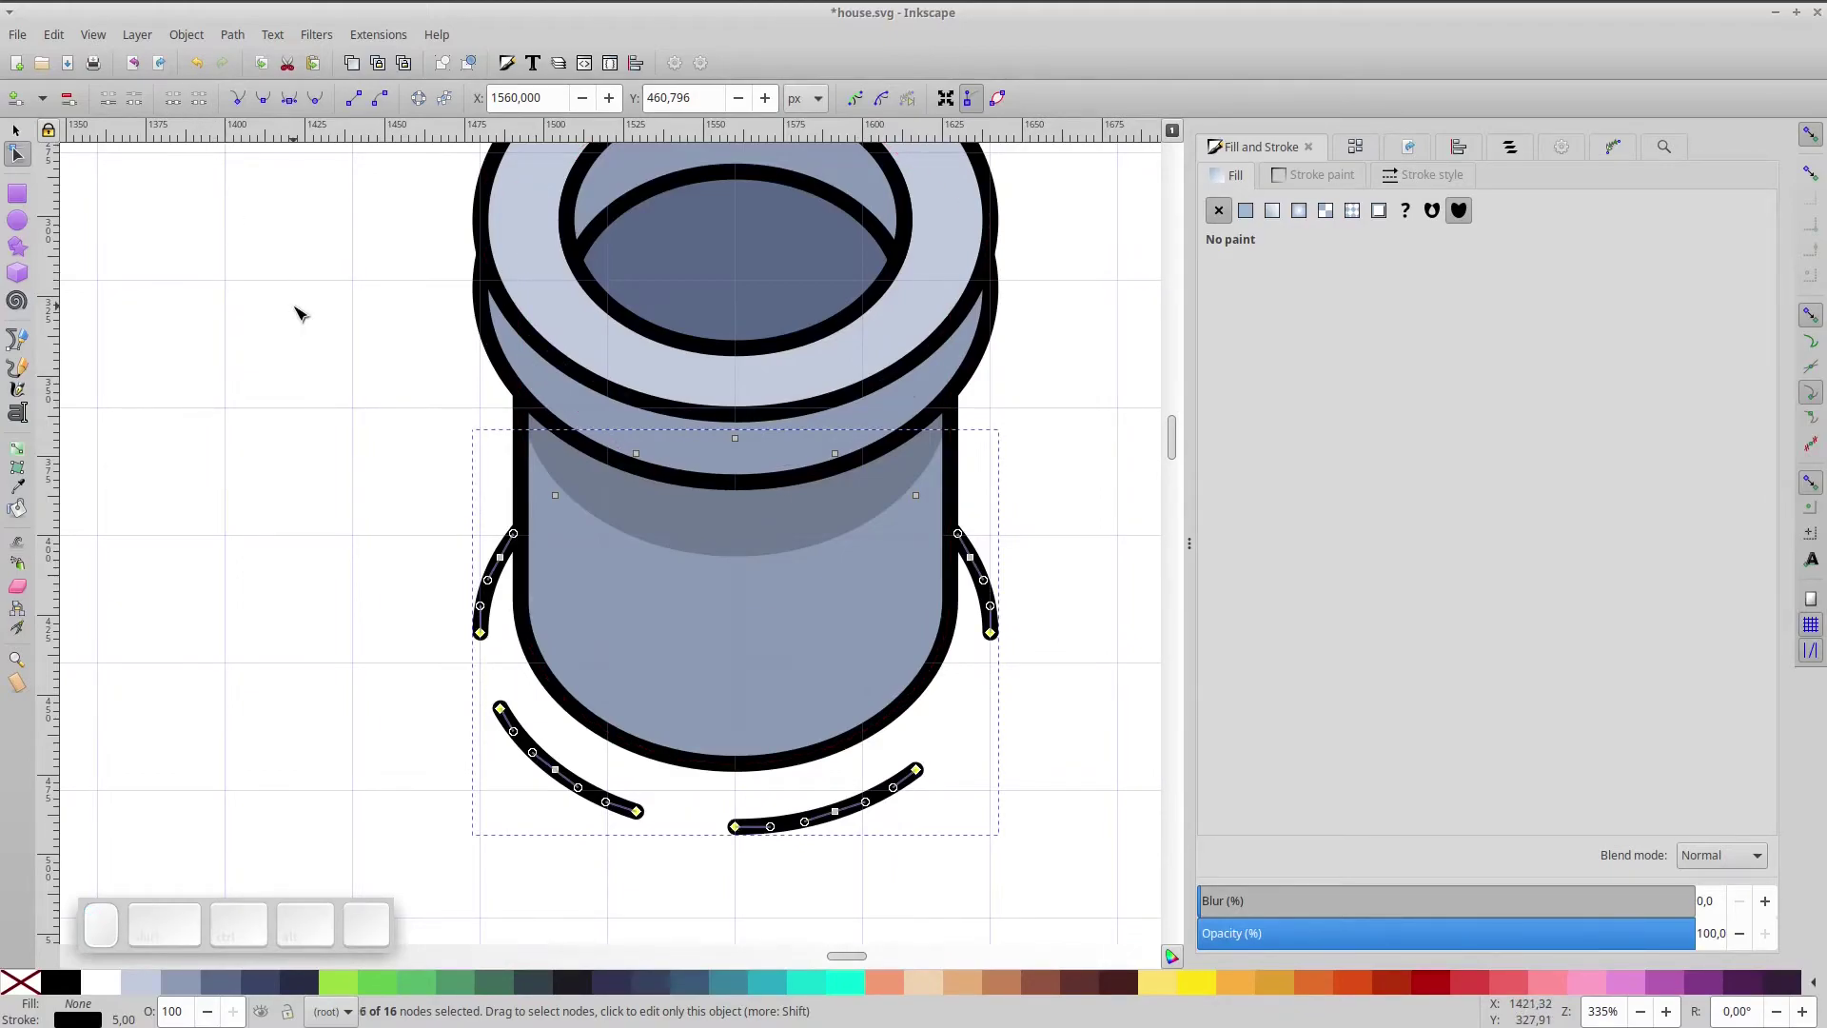
left_click(298, 315)
scroll("down", 3)
- Select all the chimney parts and group them into one object
left_click(27, 132)
left_click(665, 429)
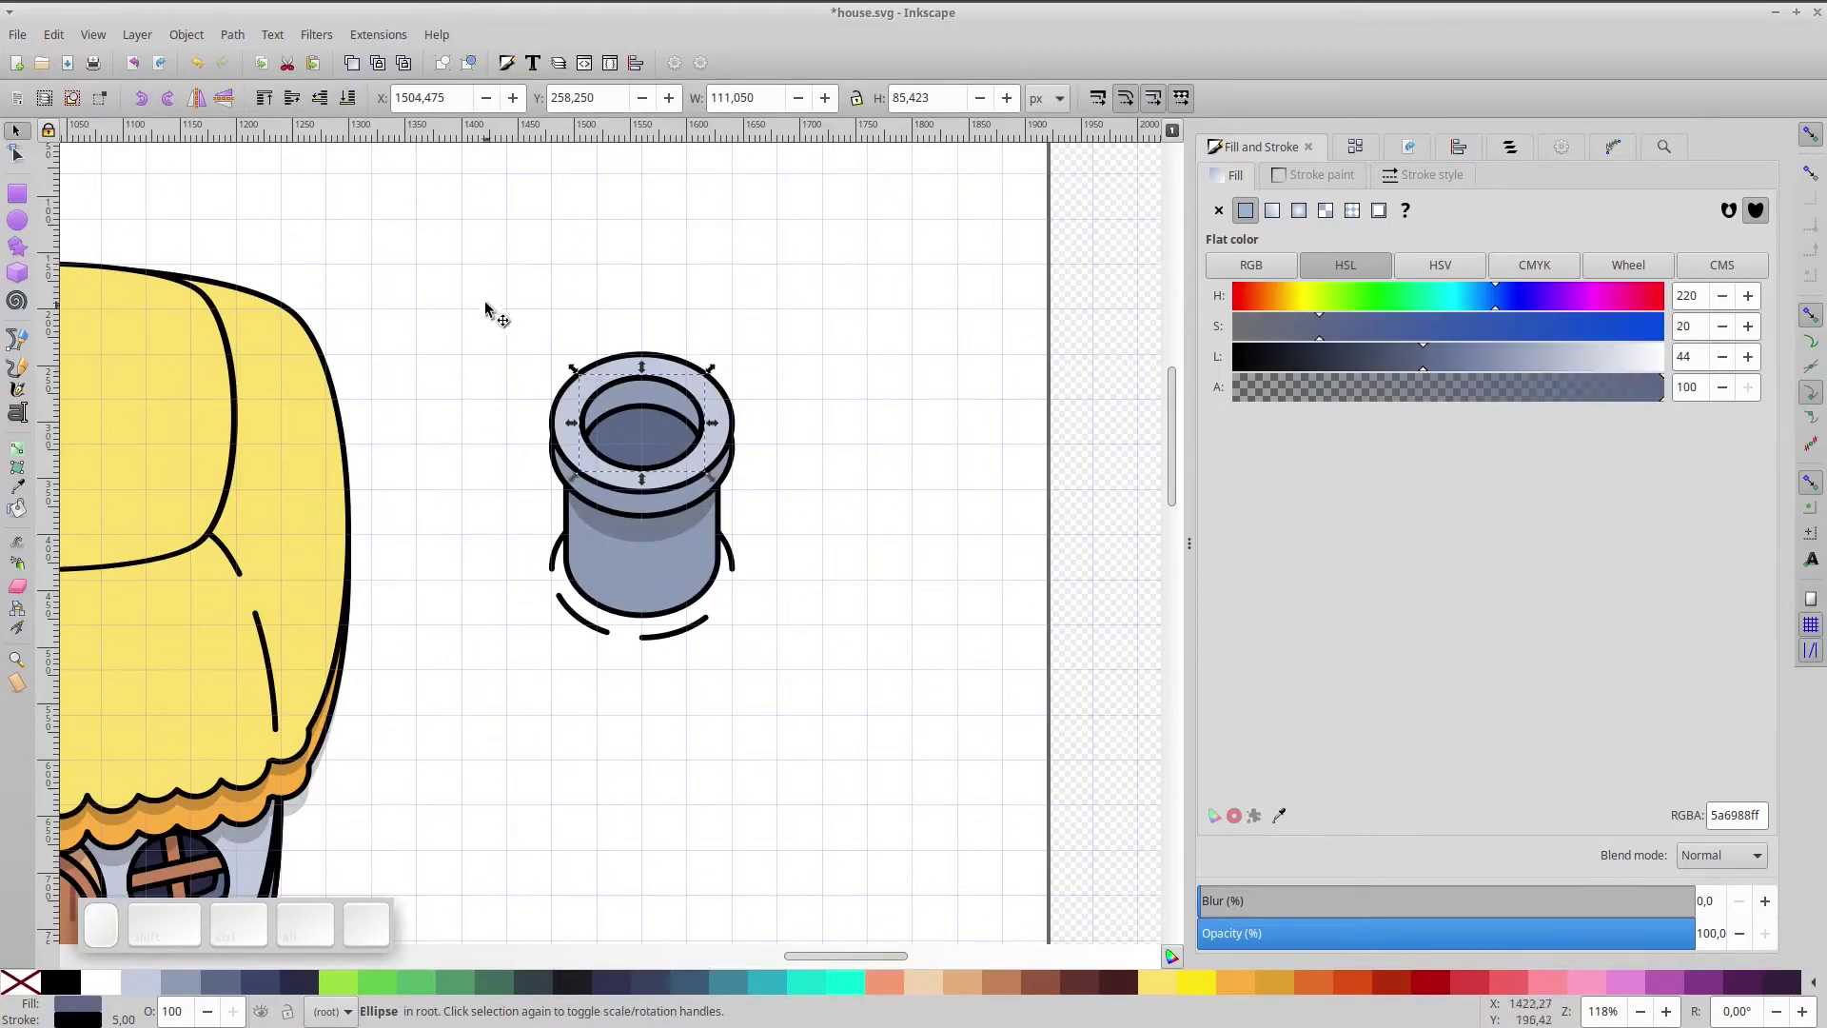
left_click(487, 292)
key("ctrl+g")
left_click(331, 550)
key("ctrl+g")
left_click(680, 538)
key("space")
left_click_drag(958, 699, 406, 500)
key("KP_5")
- Scale the chimney group down slightly and set it on top of the yellow roof
left_click(800, 217)
scroll("up", 3)
left_click(693, 352)
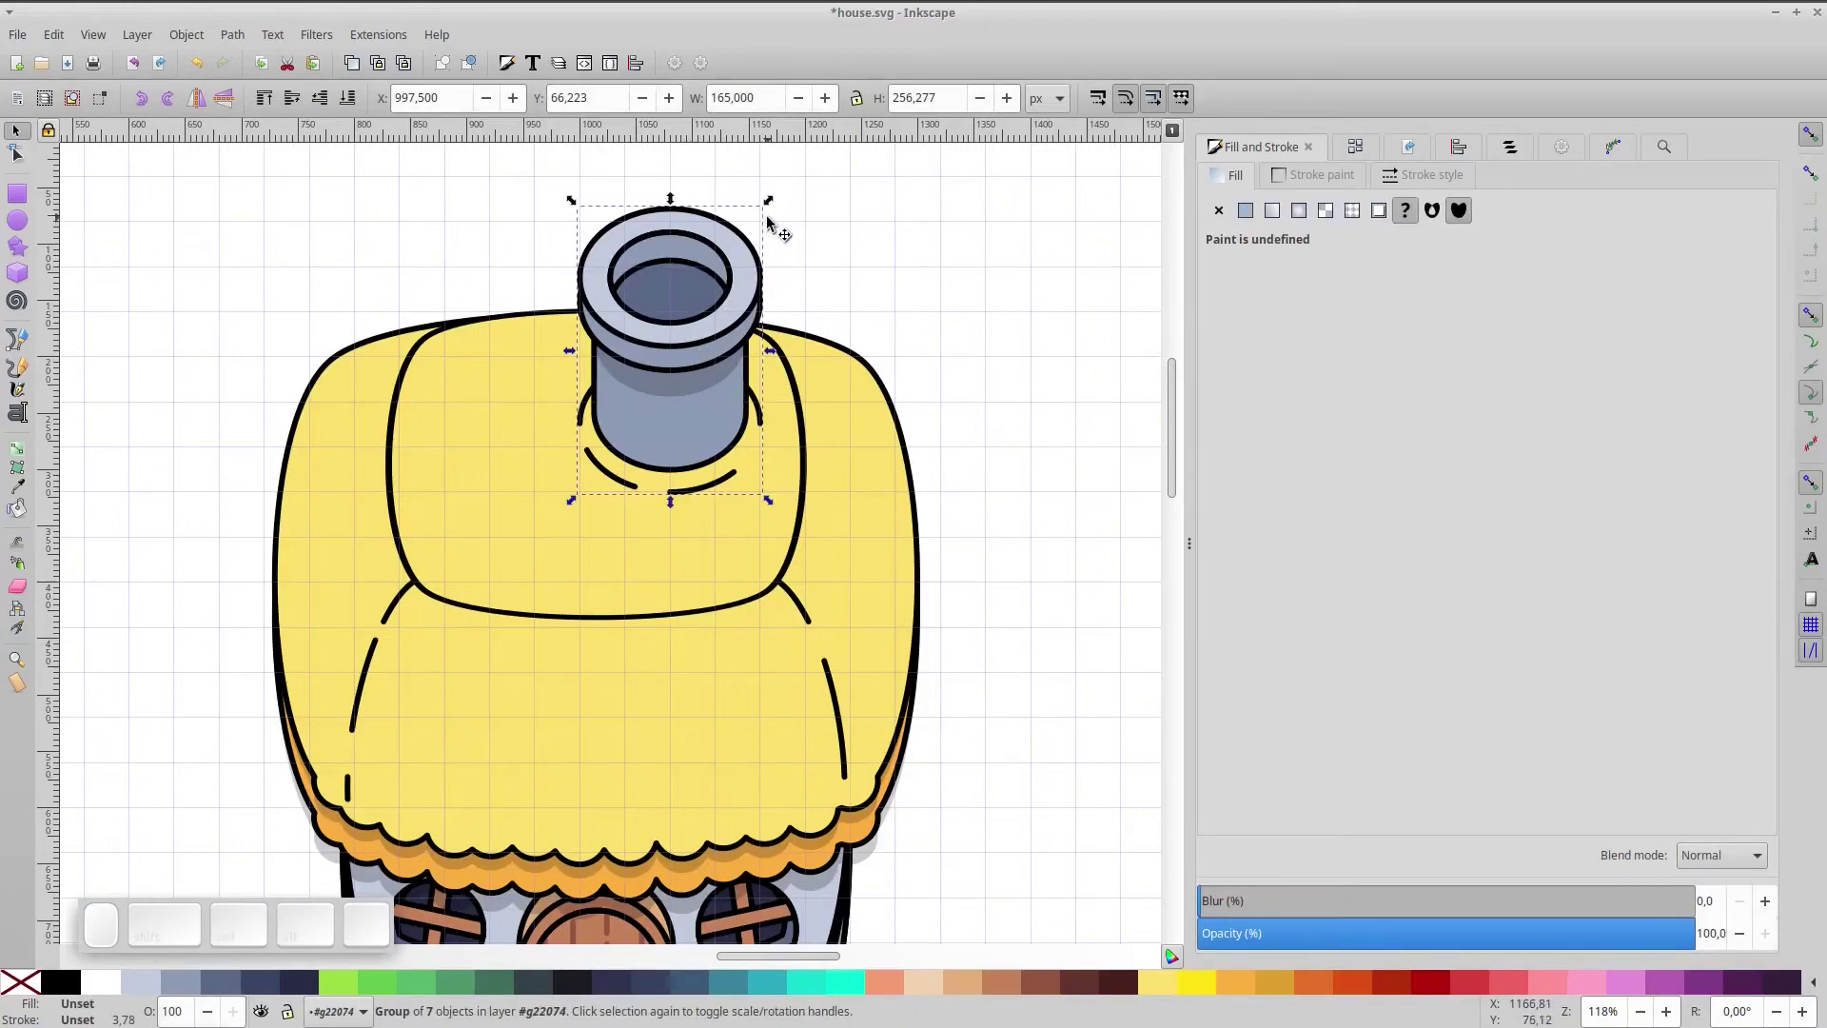
left_click_drag(774, 208, 698, 319)
left_click_drag(687, 330, 706, 332)
key("Right")
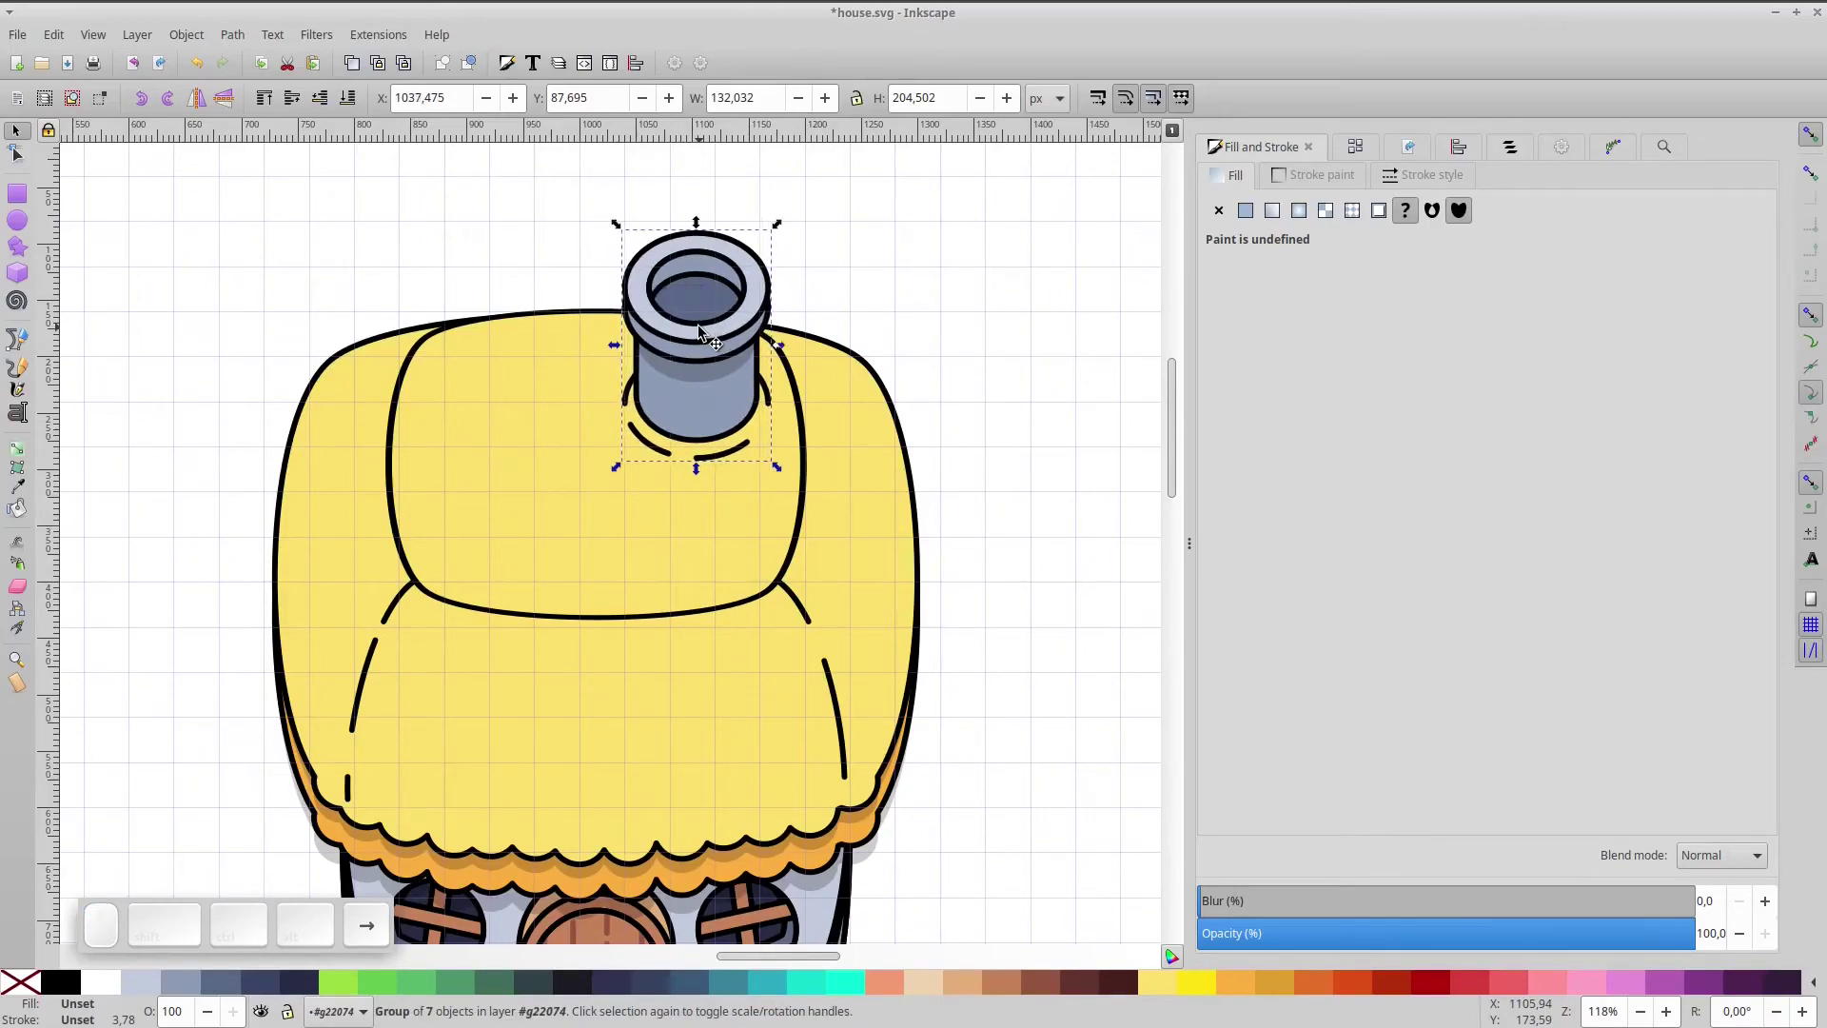
left_click(1049, 389)
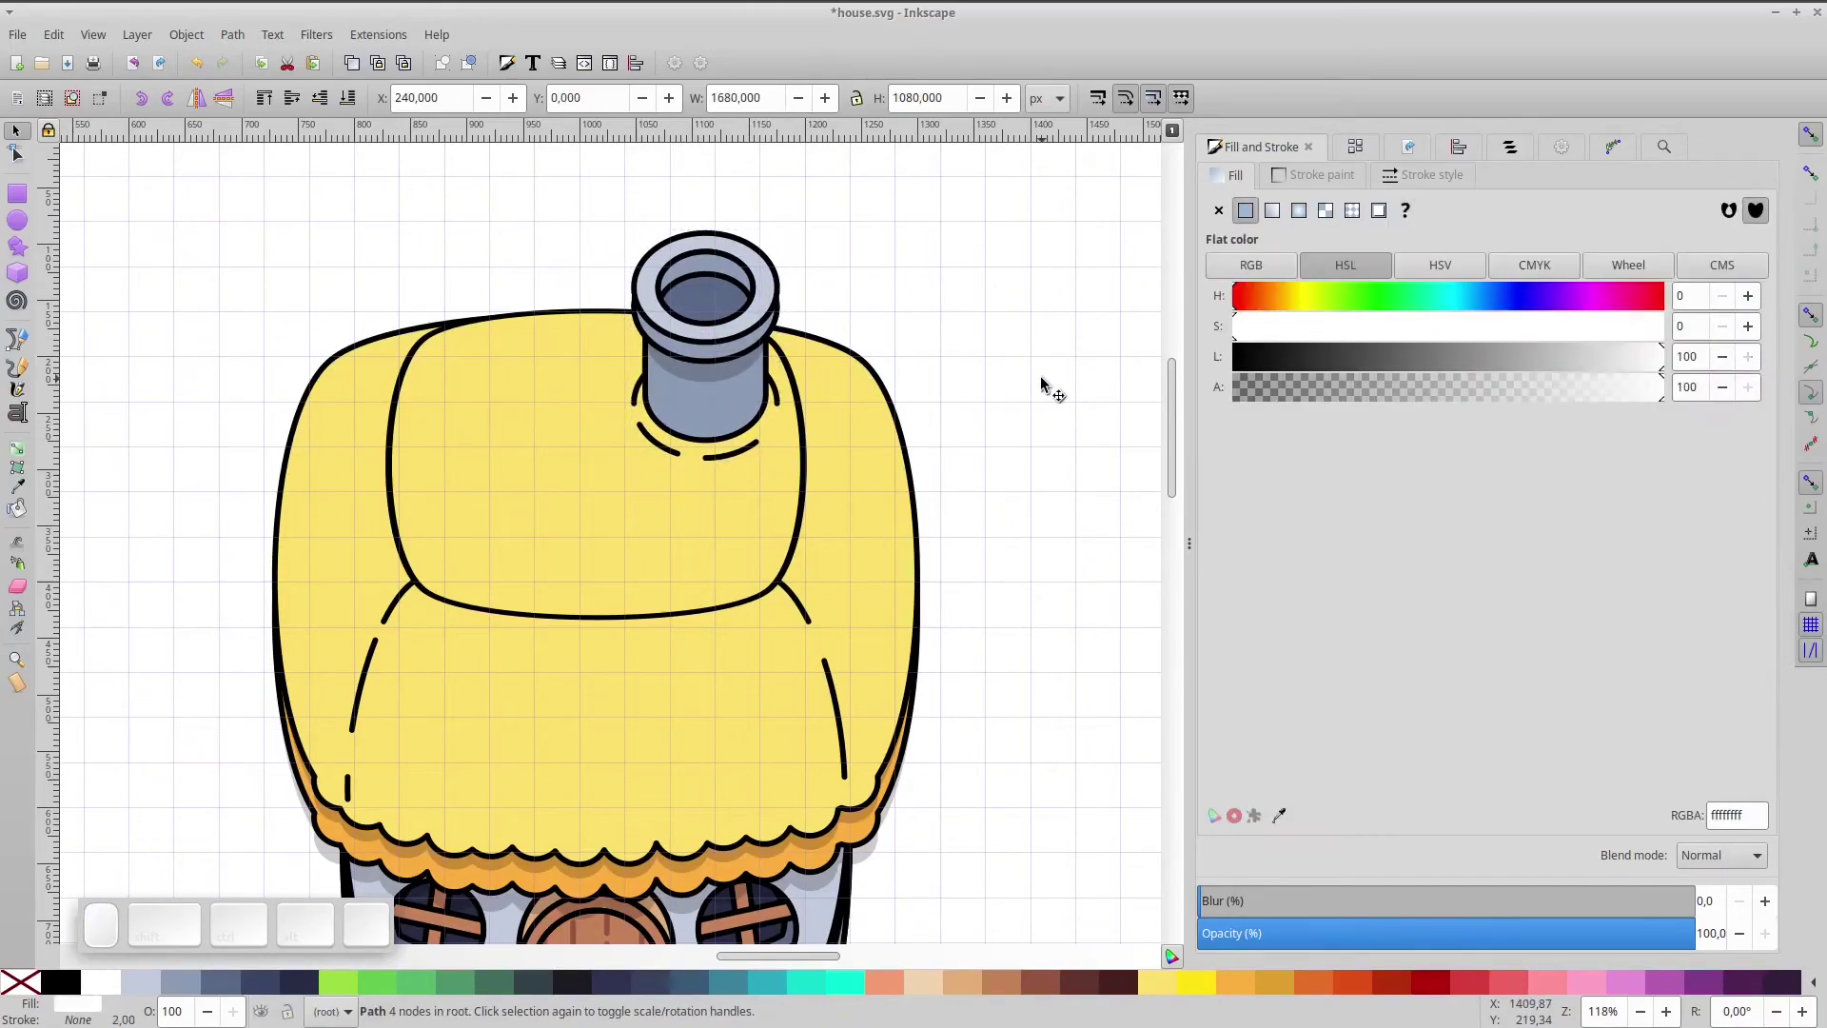
- Zoom in on the chimney and raise the body's bottom nodes to shorten the column
key("KP_5")
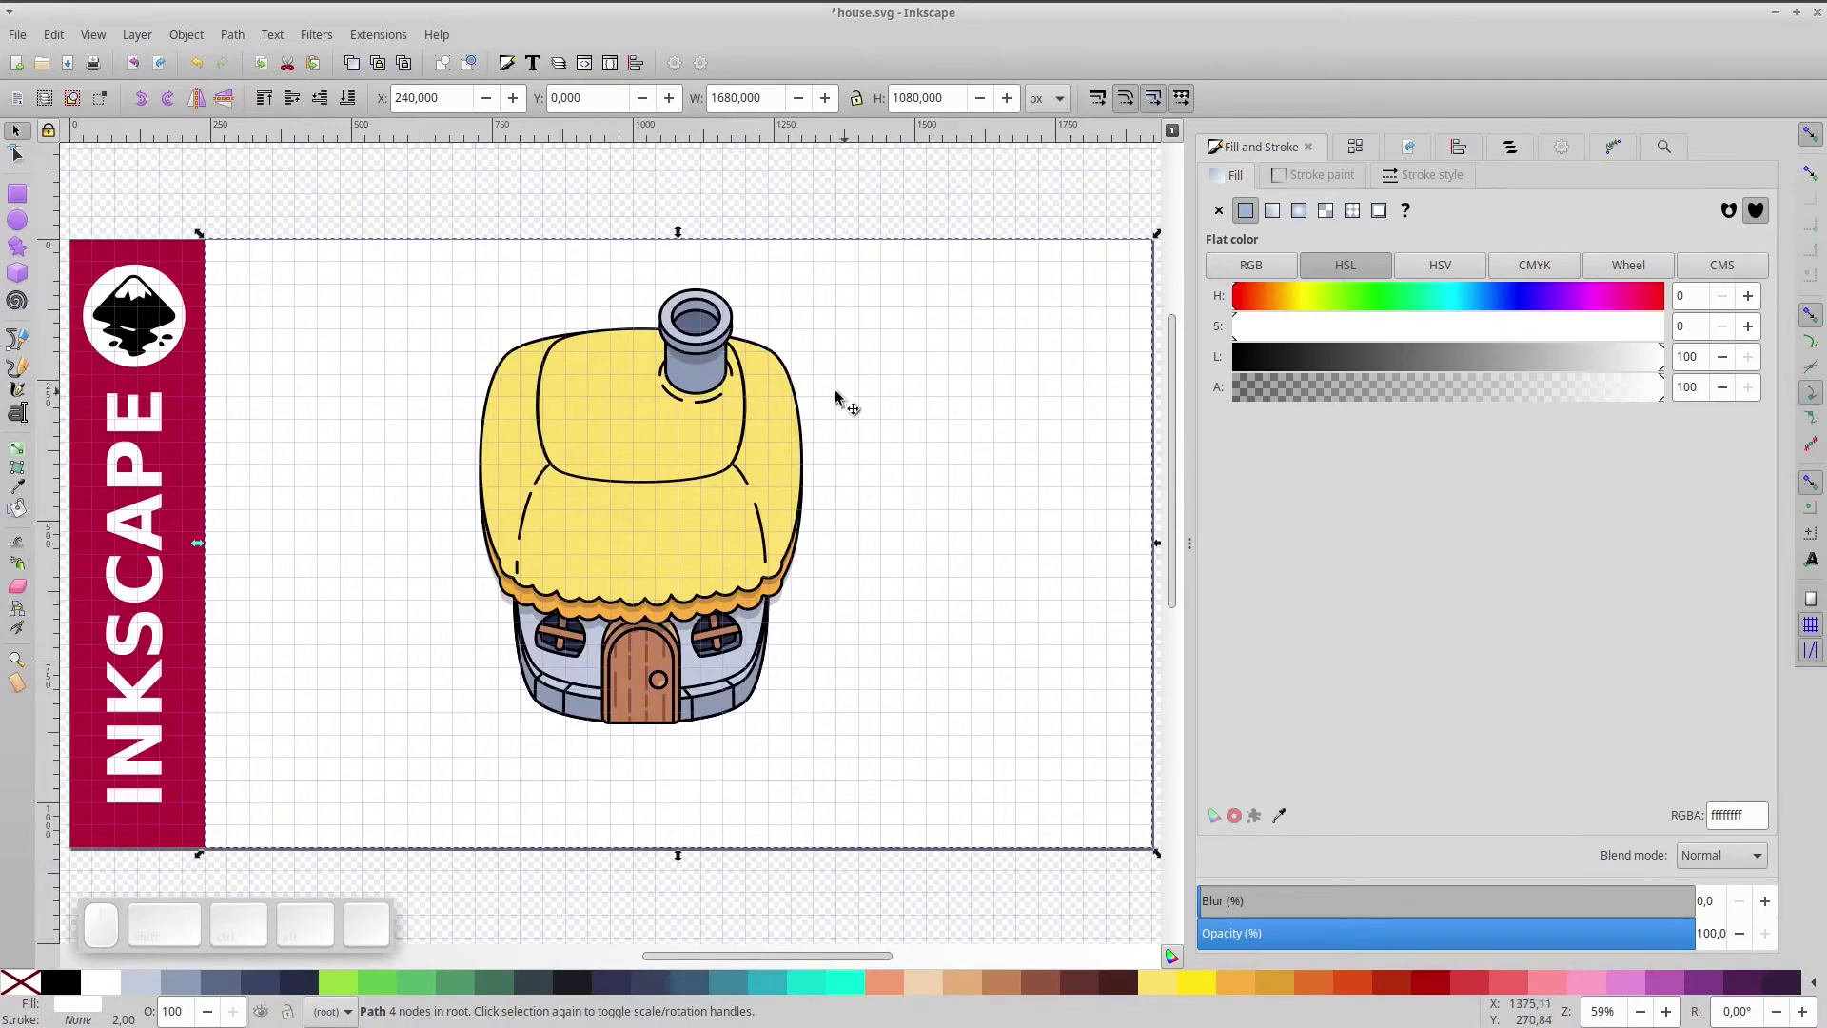
scroll("up", 3)
key("ctrl+space")
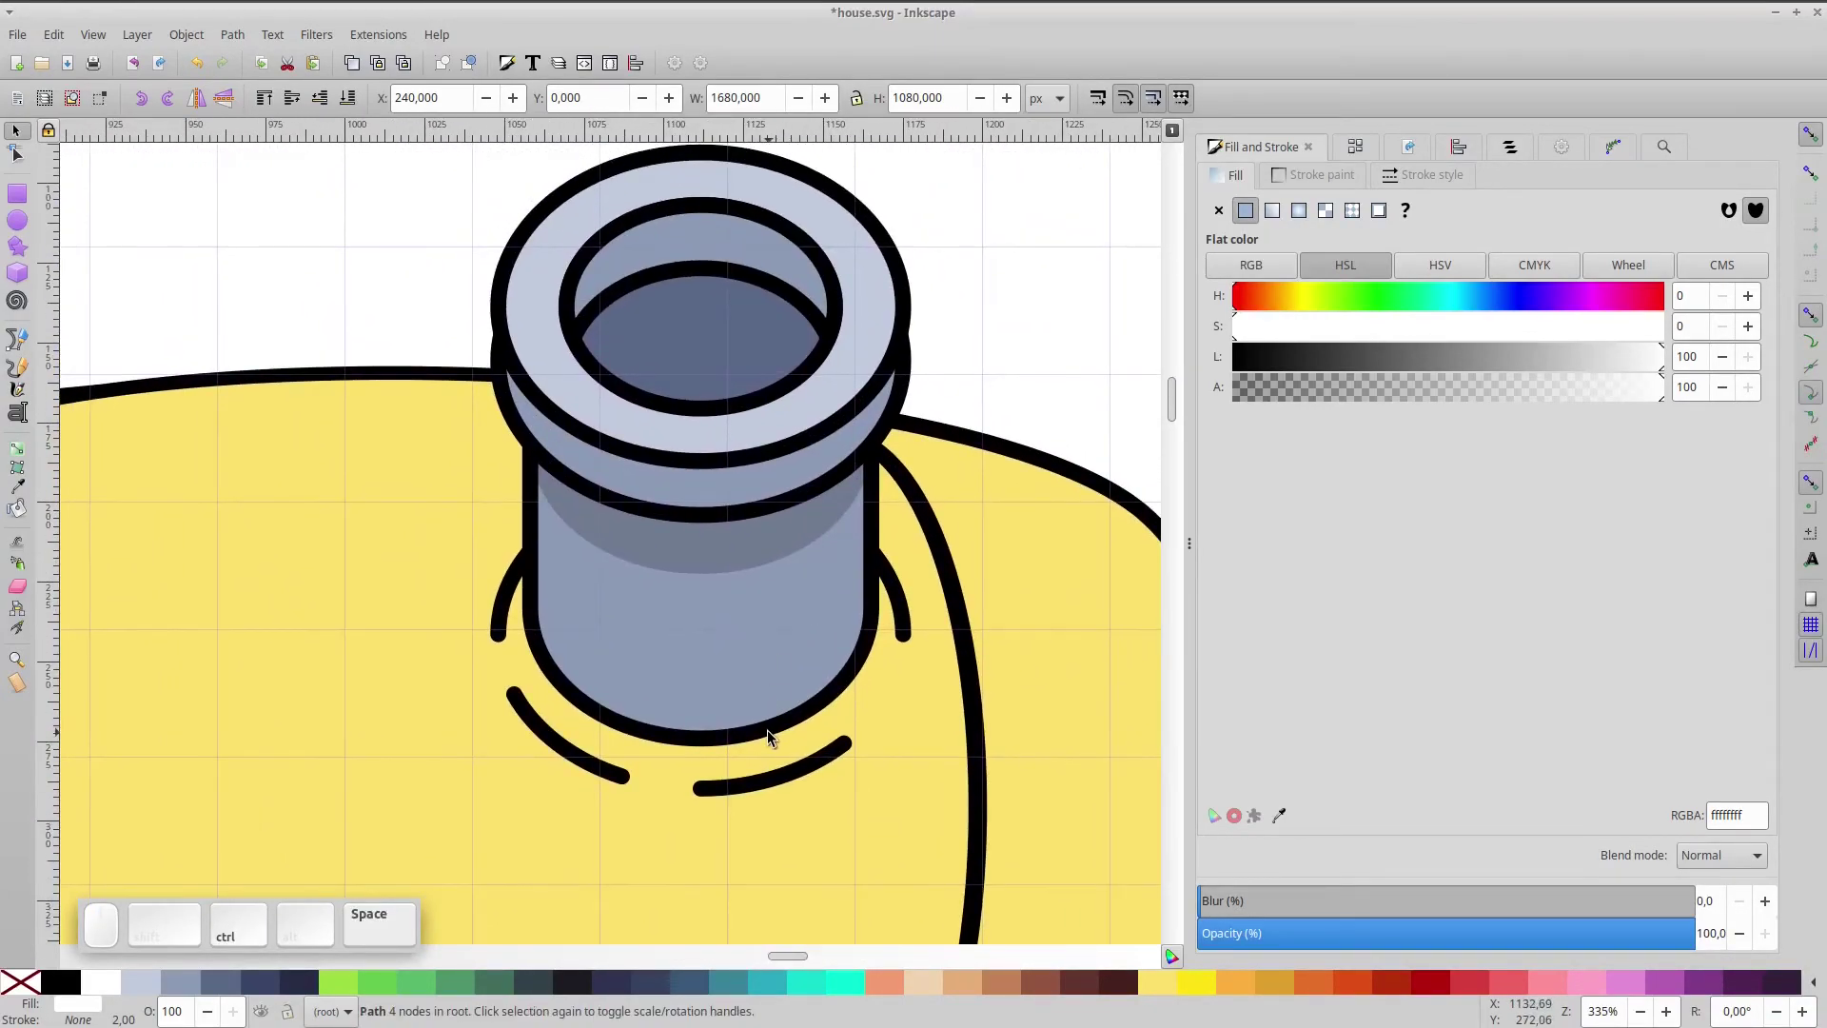
left_click(775, 738)
left_click(774, 738)
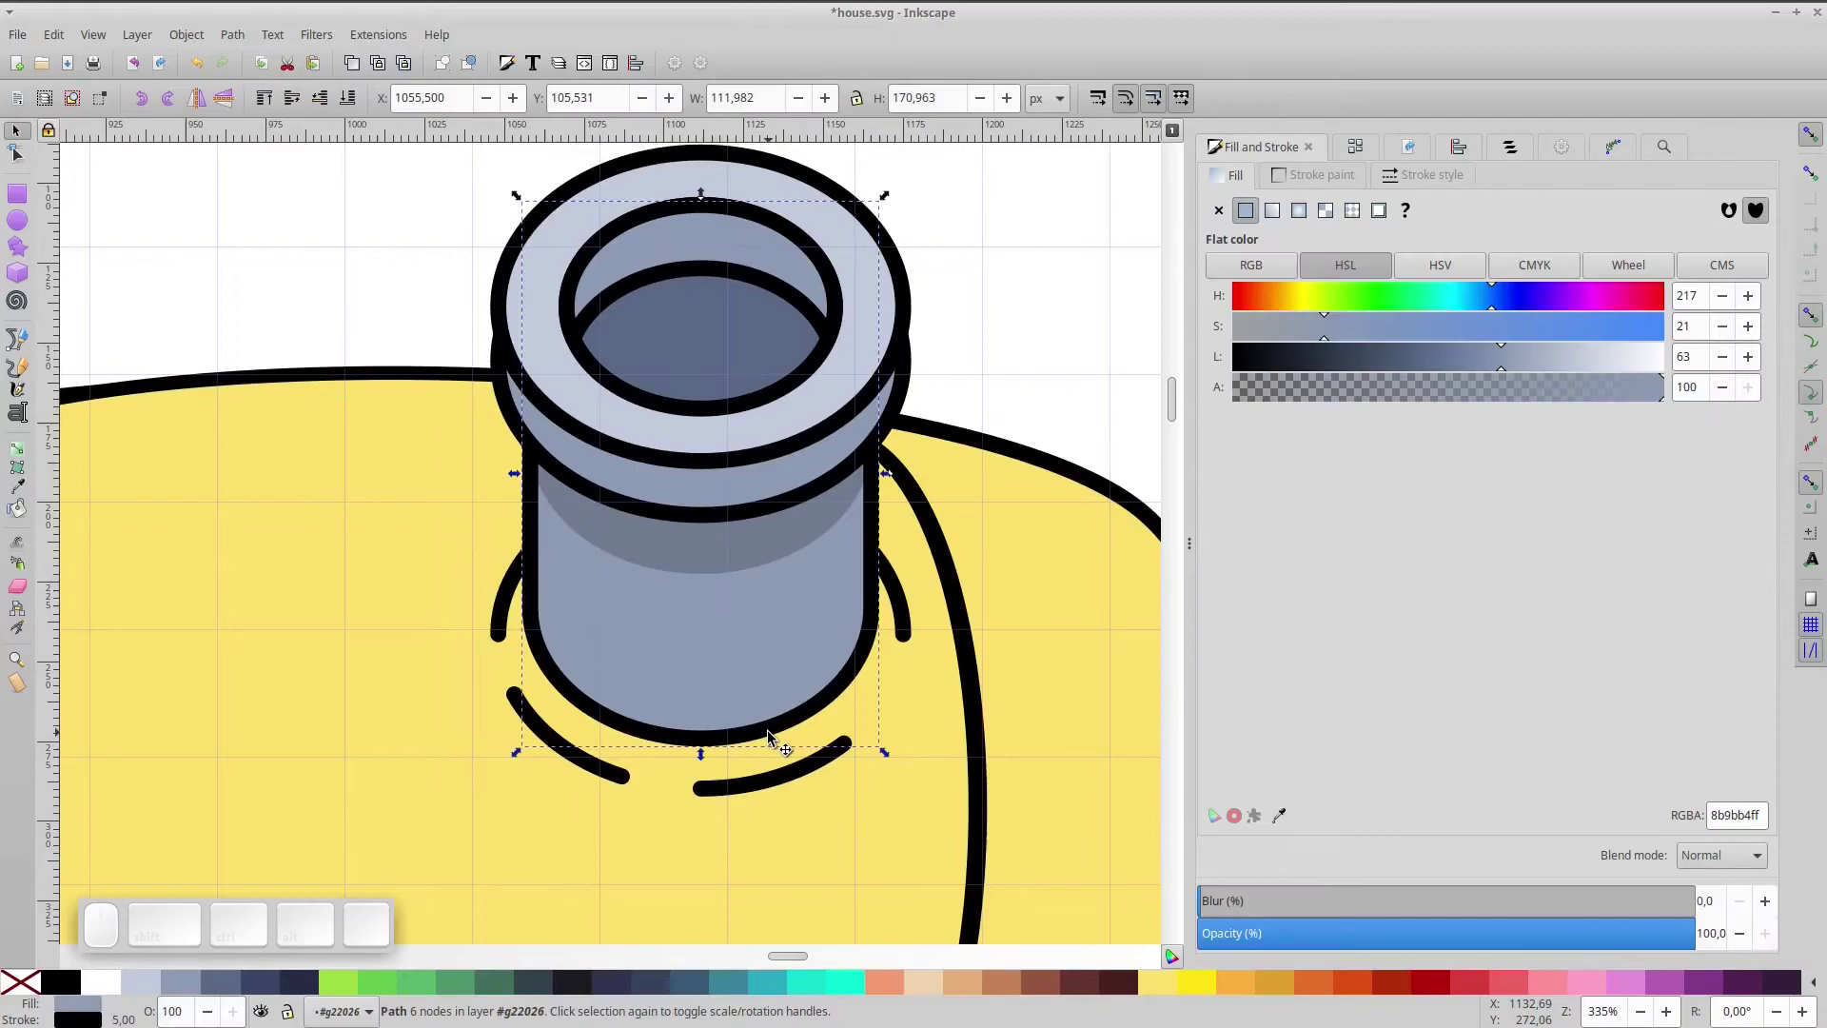
left_click(774, 737)
left_click(791, 797)
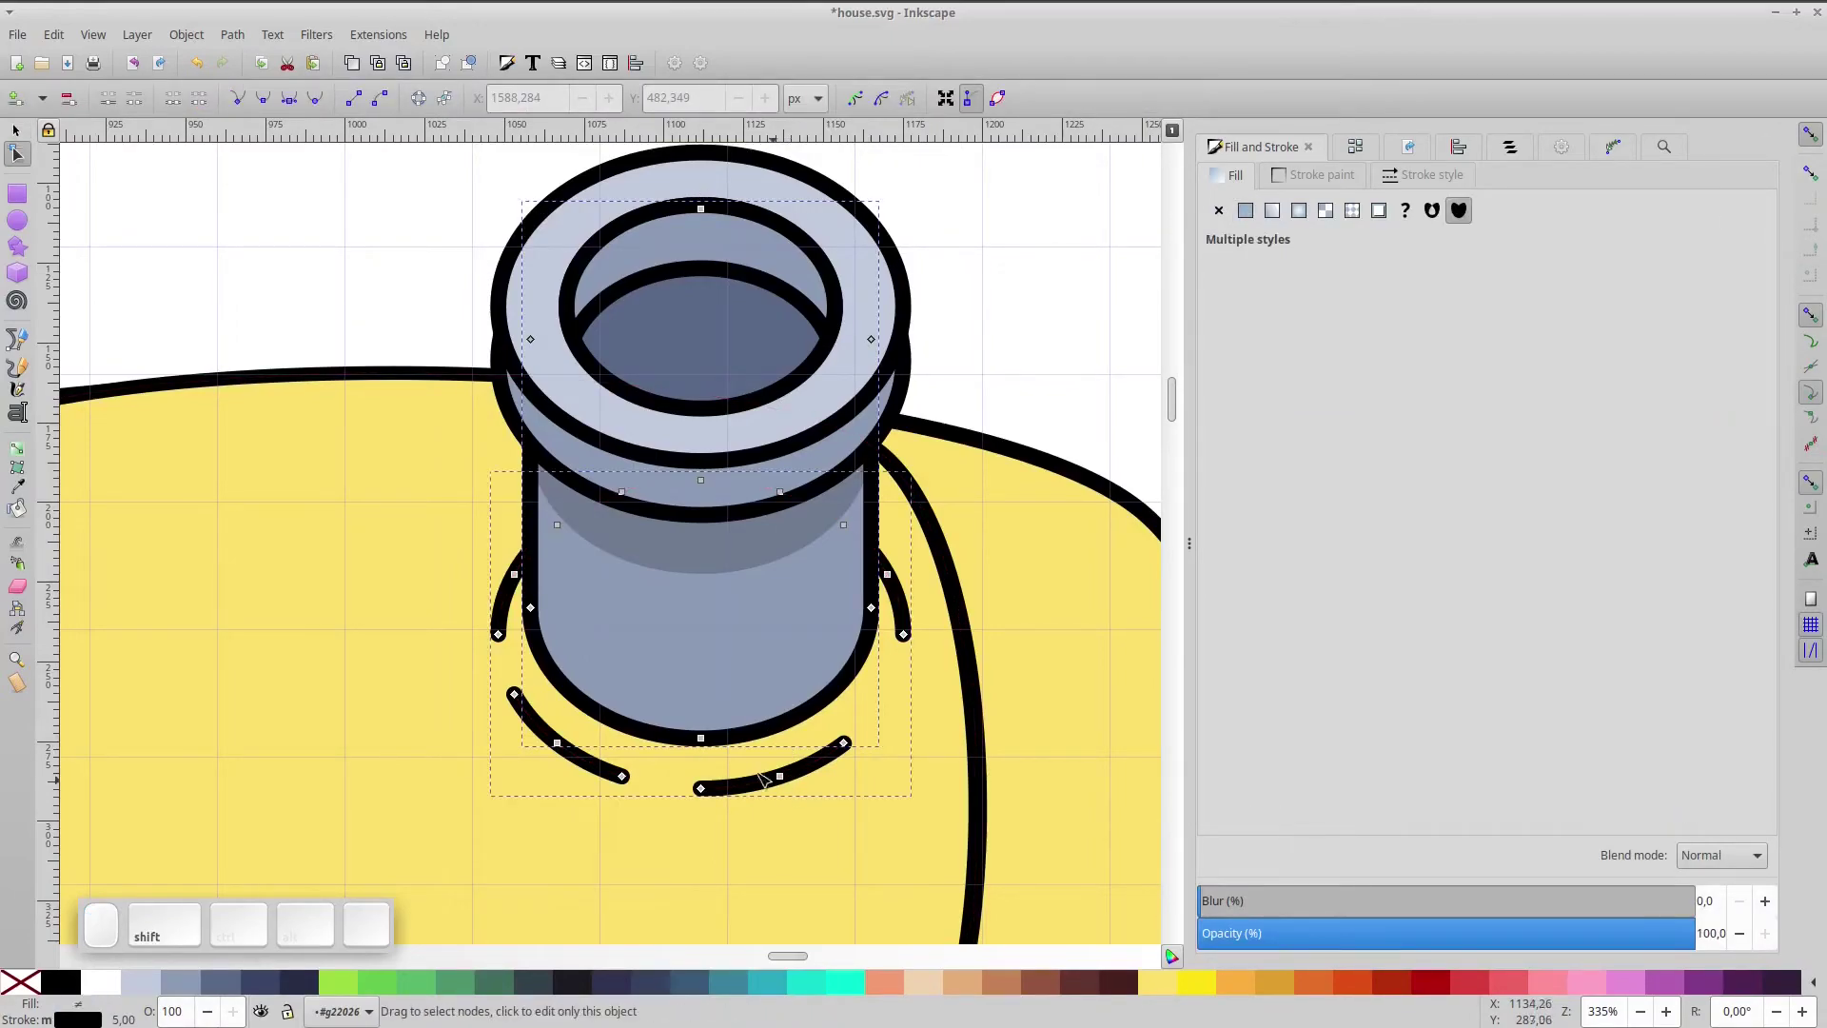
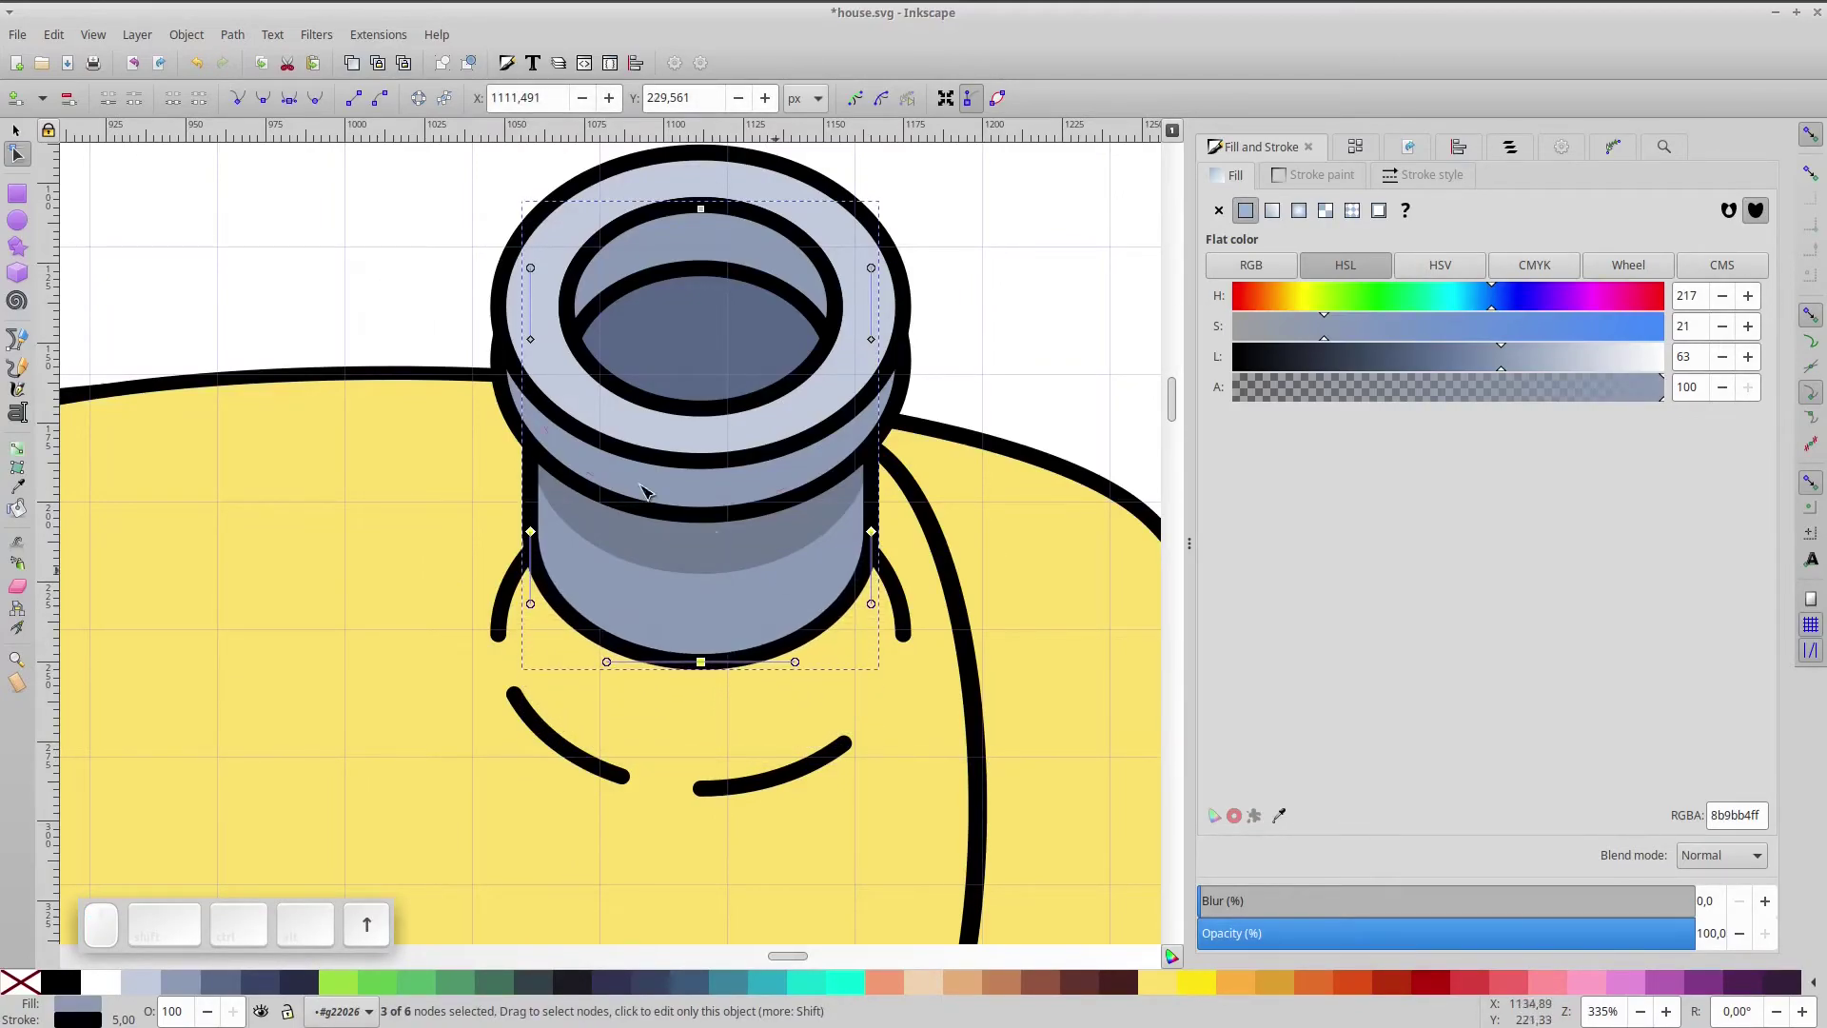
left_click(18, 139)
- Move the broken curved lines up around the chimney's new base and refit the page
left_click(772, 782)
key("Up")
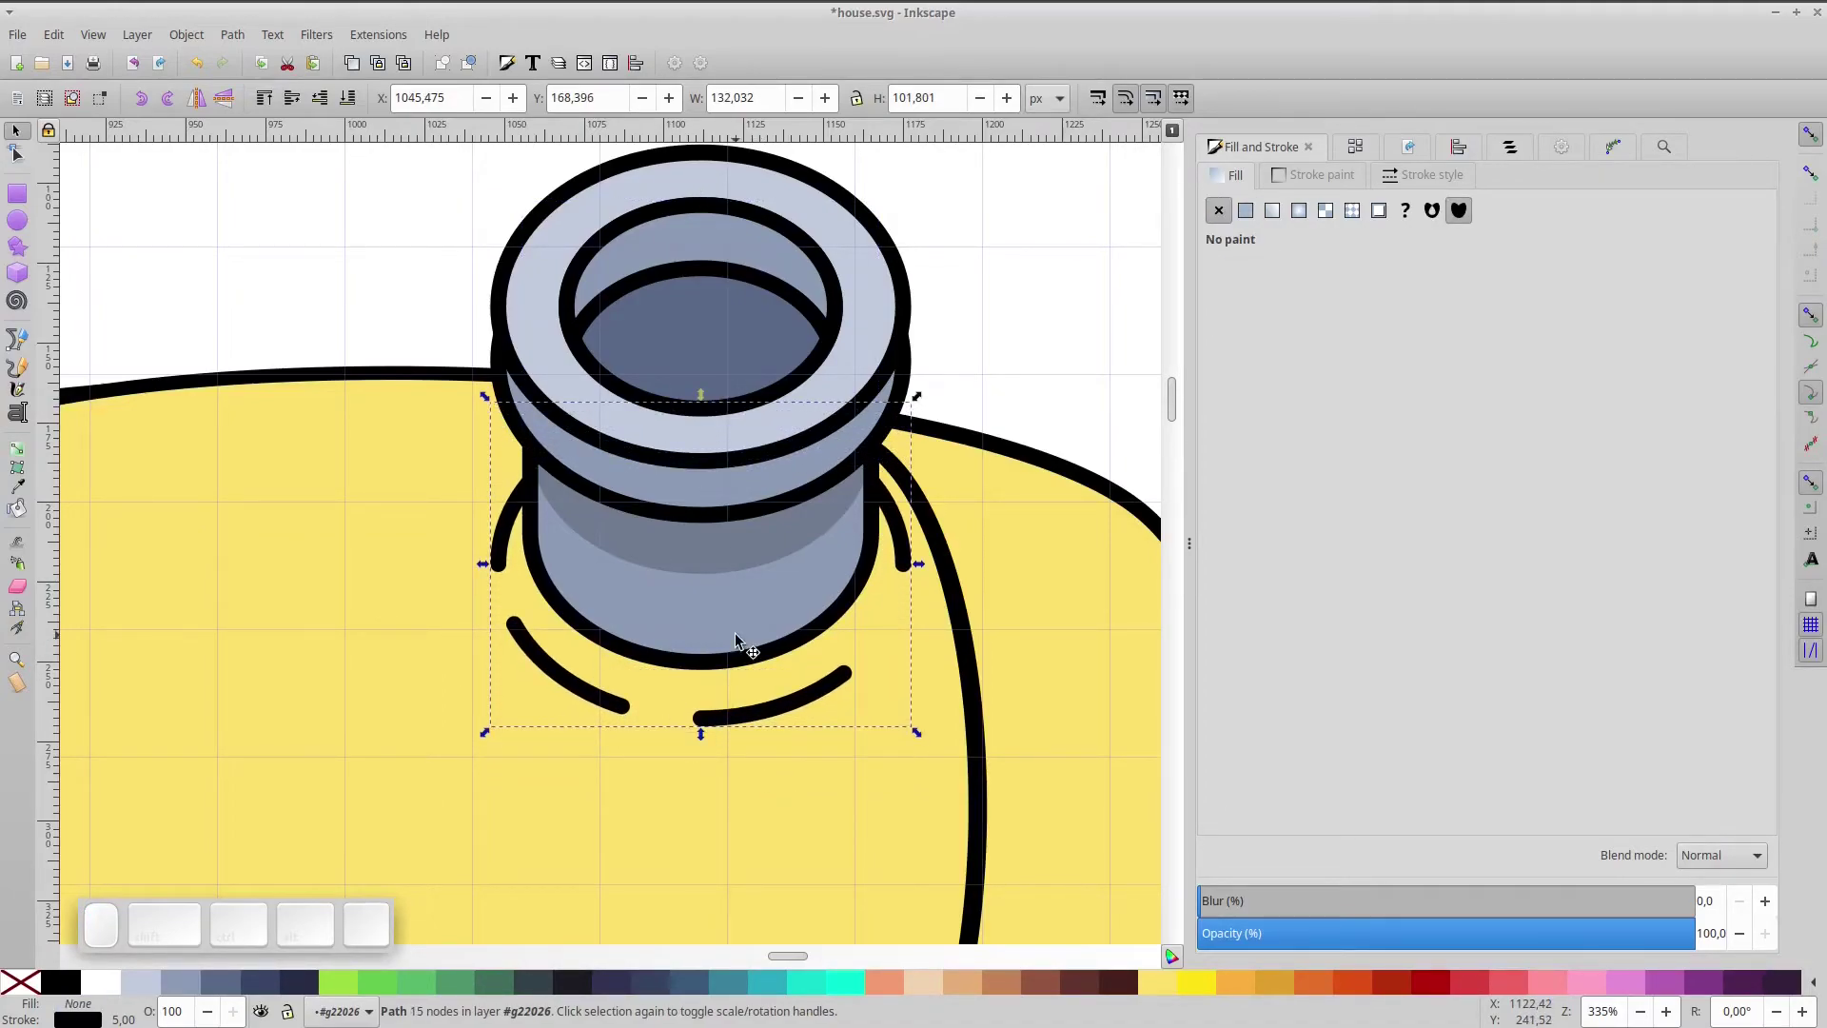
left_click(196, 506)
left_click(686, 415)
left_click_drag(792, 394, 760, 457)
key("KP_5")
left_click(1076, 456)
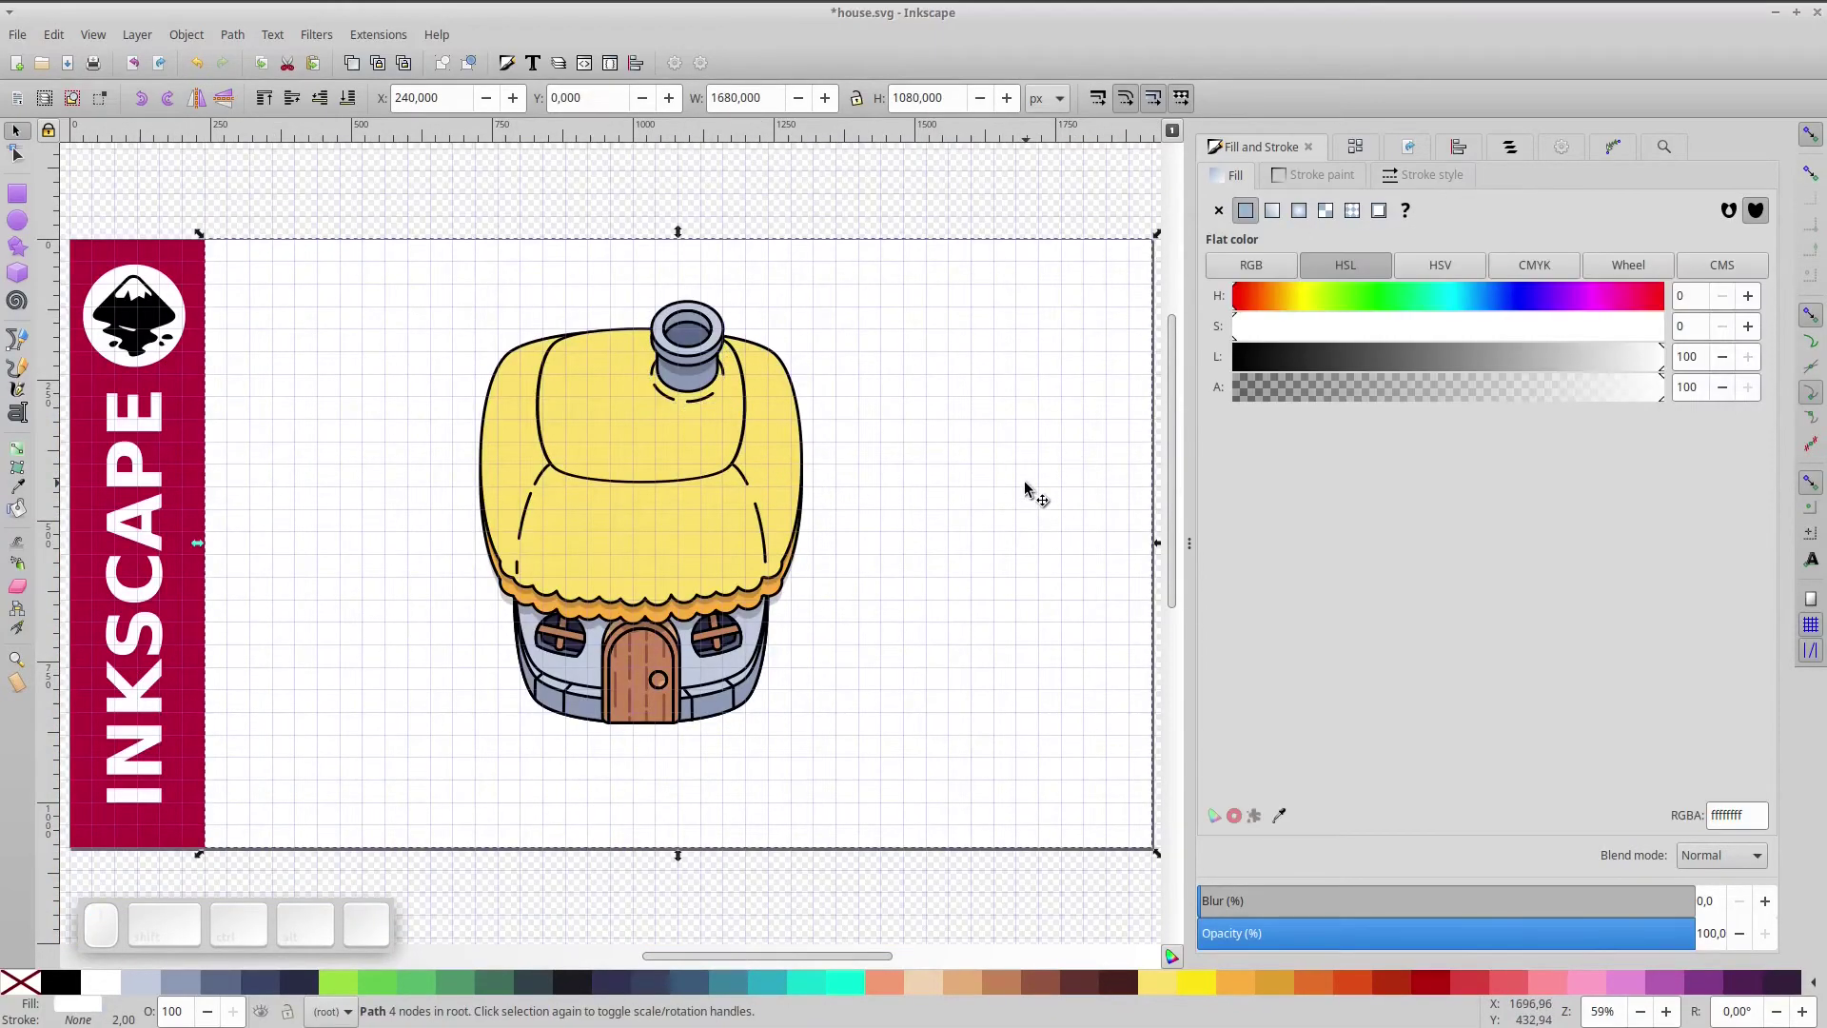
- Nudge the chimney group slightly right on the roof
left_click(708, 366)
left_click(703, 373)
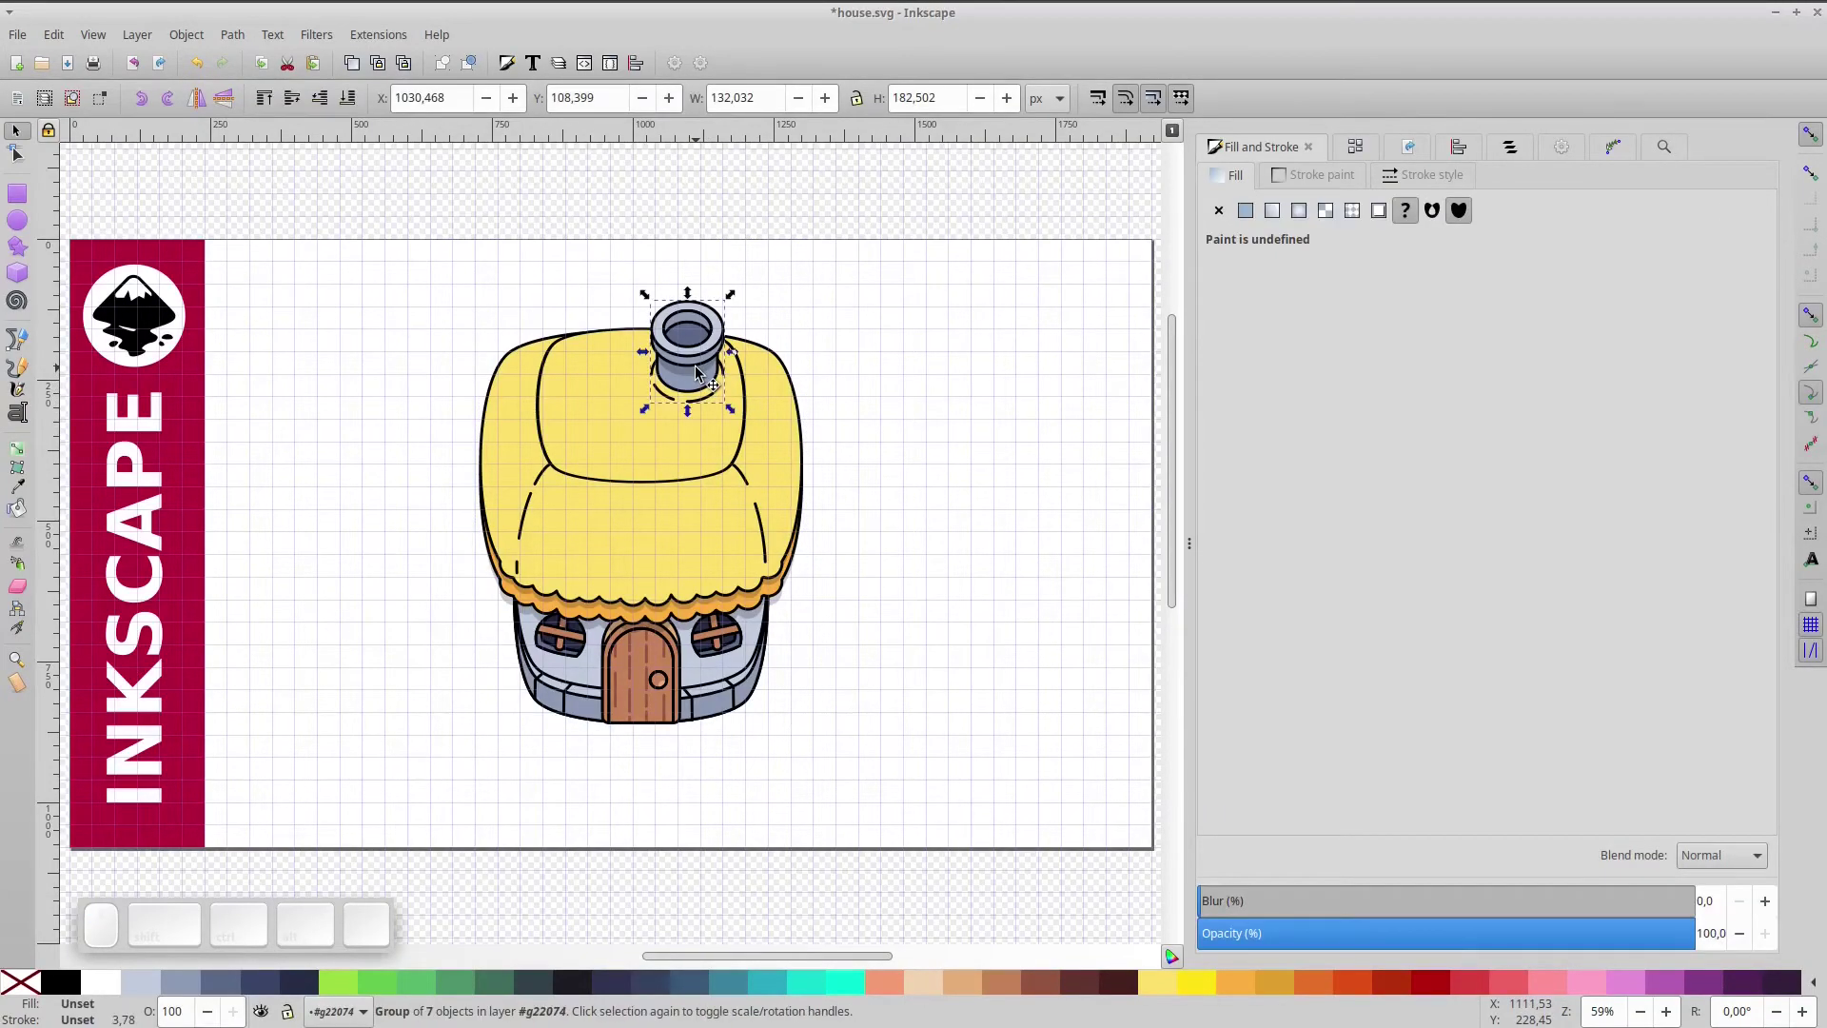
key("Right")
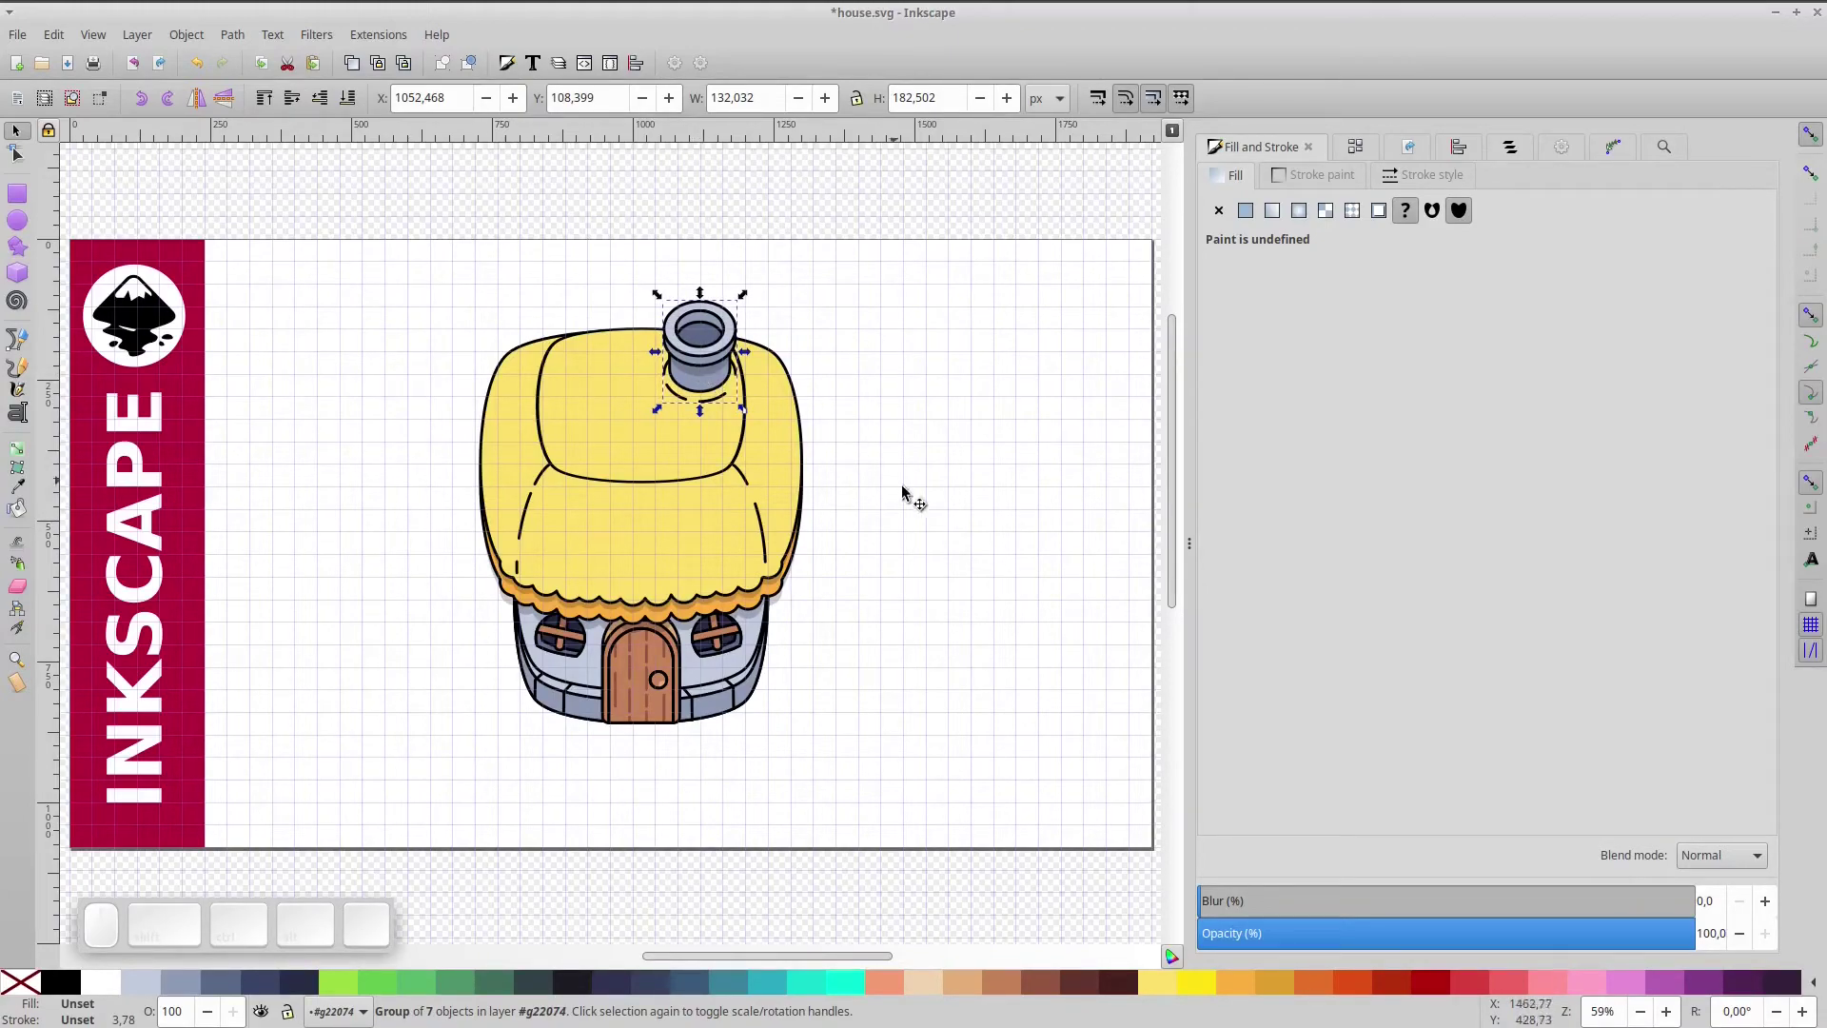
left_click(1033, 212)
key("5")
- Centre the house and its shadow on the page via Align and Distribute, then save
left_click(680, 519)
left_click(903, 312)
left_click(746, 447)
left_click(1100, 446)
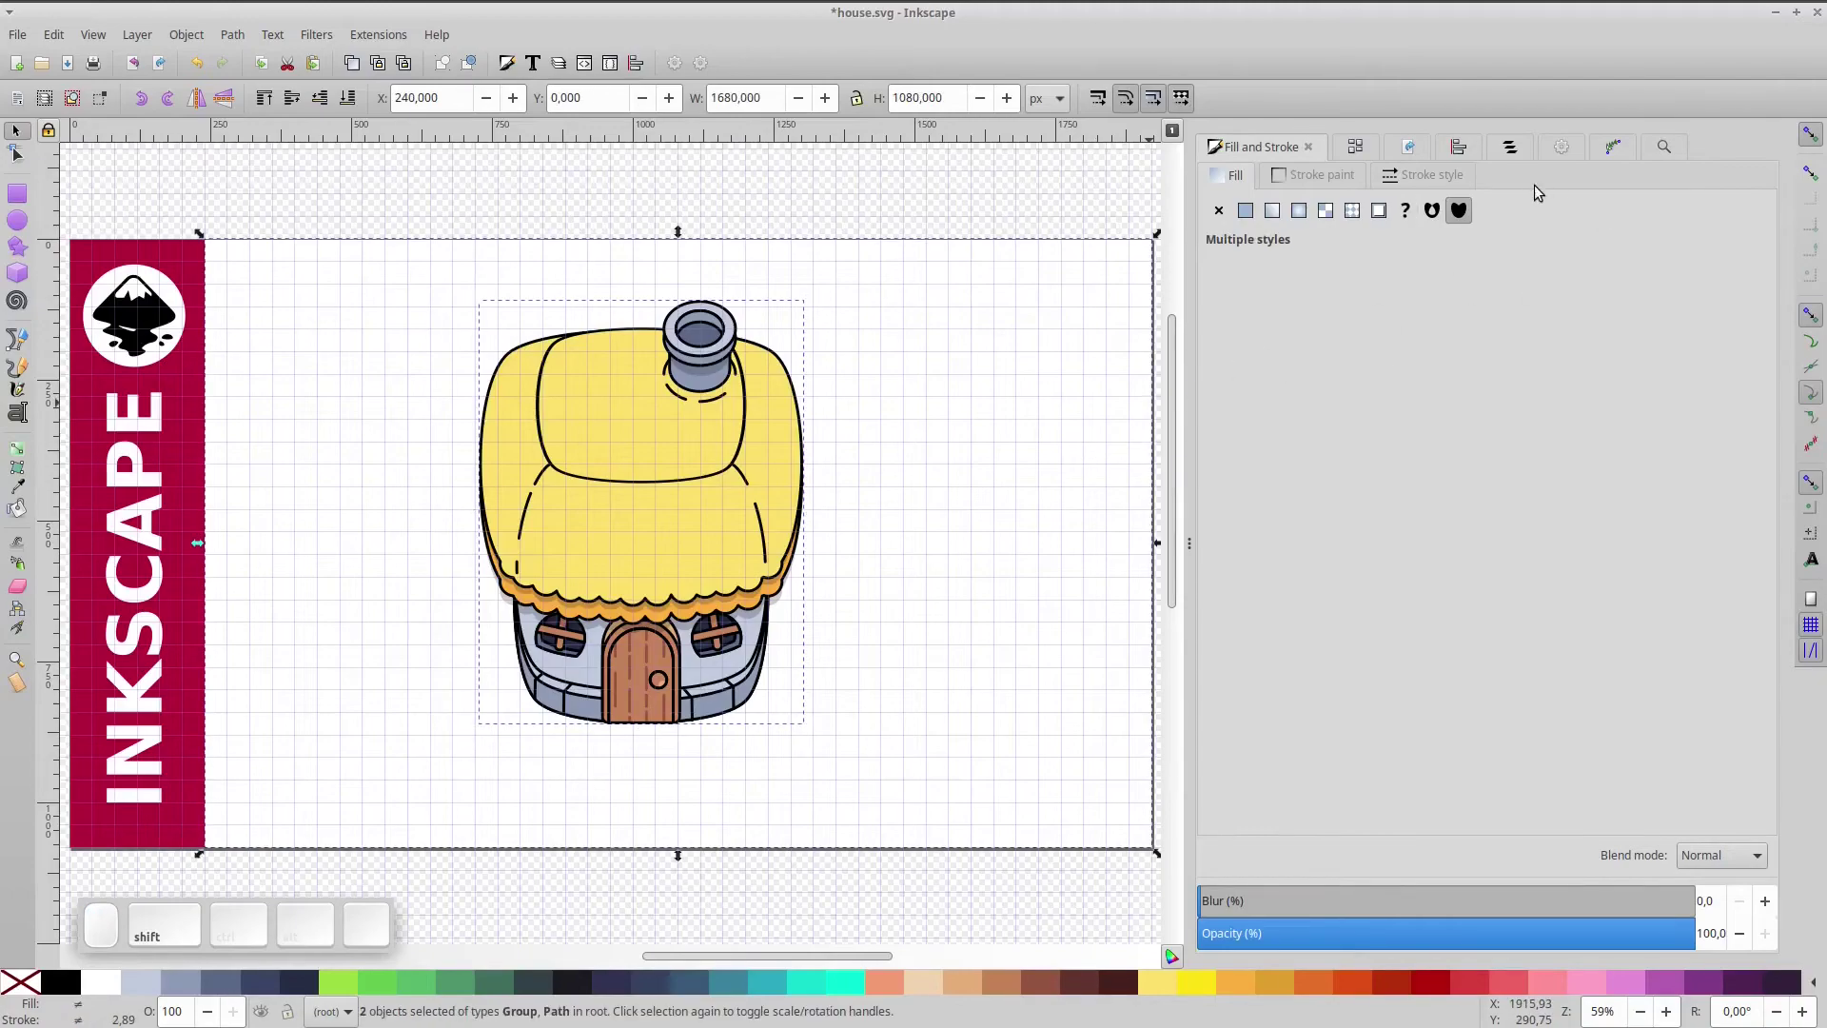
left_click(1469, 156)
left_click(1672, 232)
left_click(1687, 257)
left_click(981, 197)
key("ctrl+s")
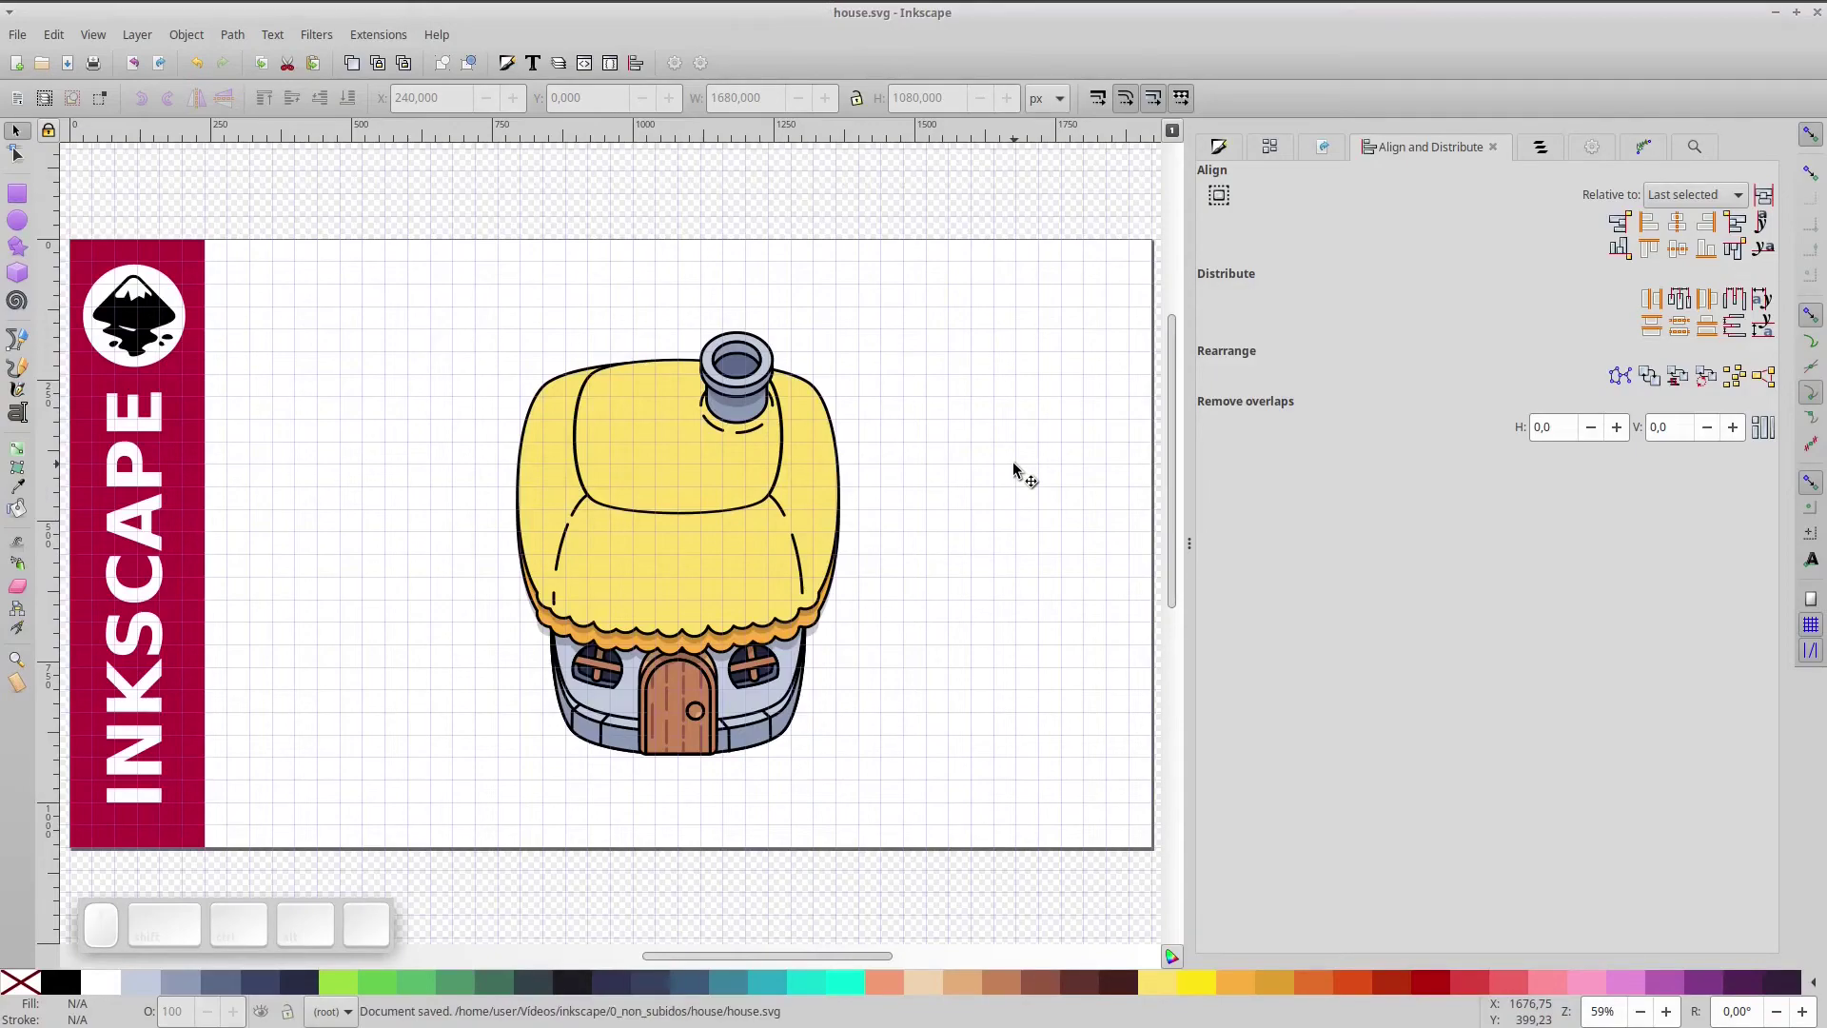
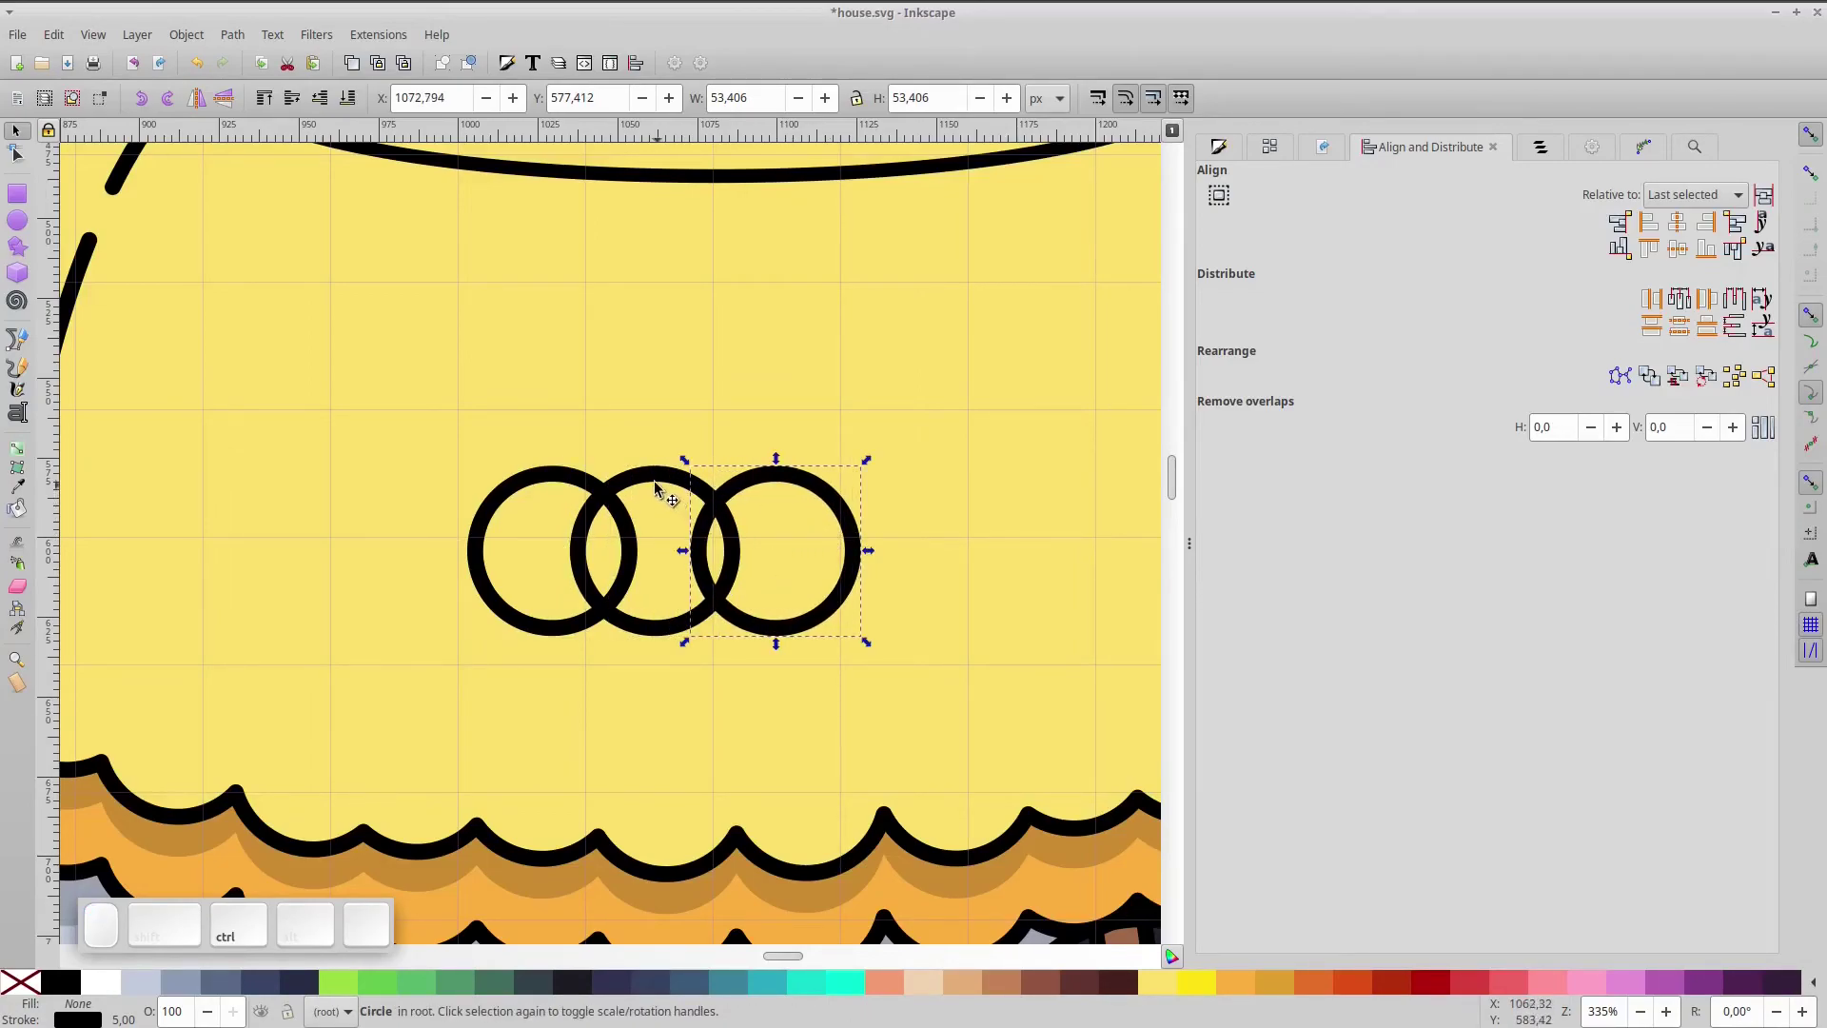
- Shrink the three overlapping circles onto the roof and duplicate them as a second row
left_click_drag(665, 479, 677, 475)
left_click(530, 632)
left_click(805, 632)
scroll("down", 3)
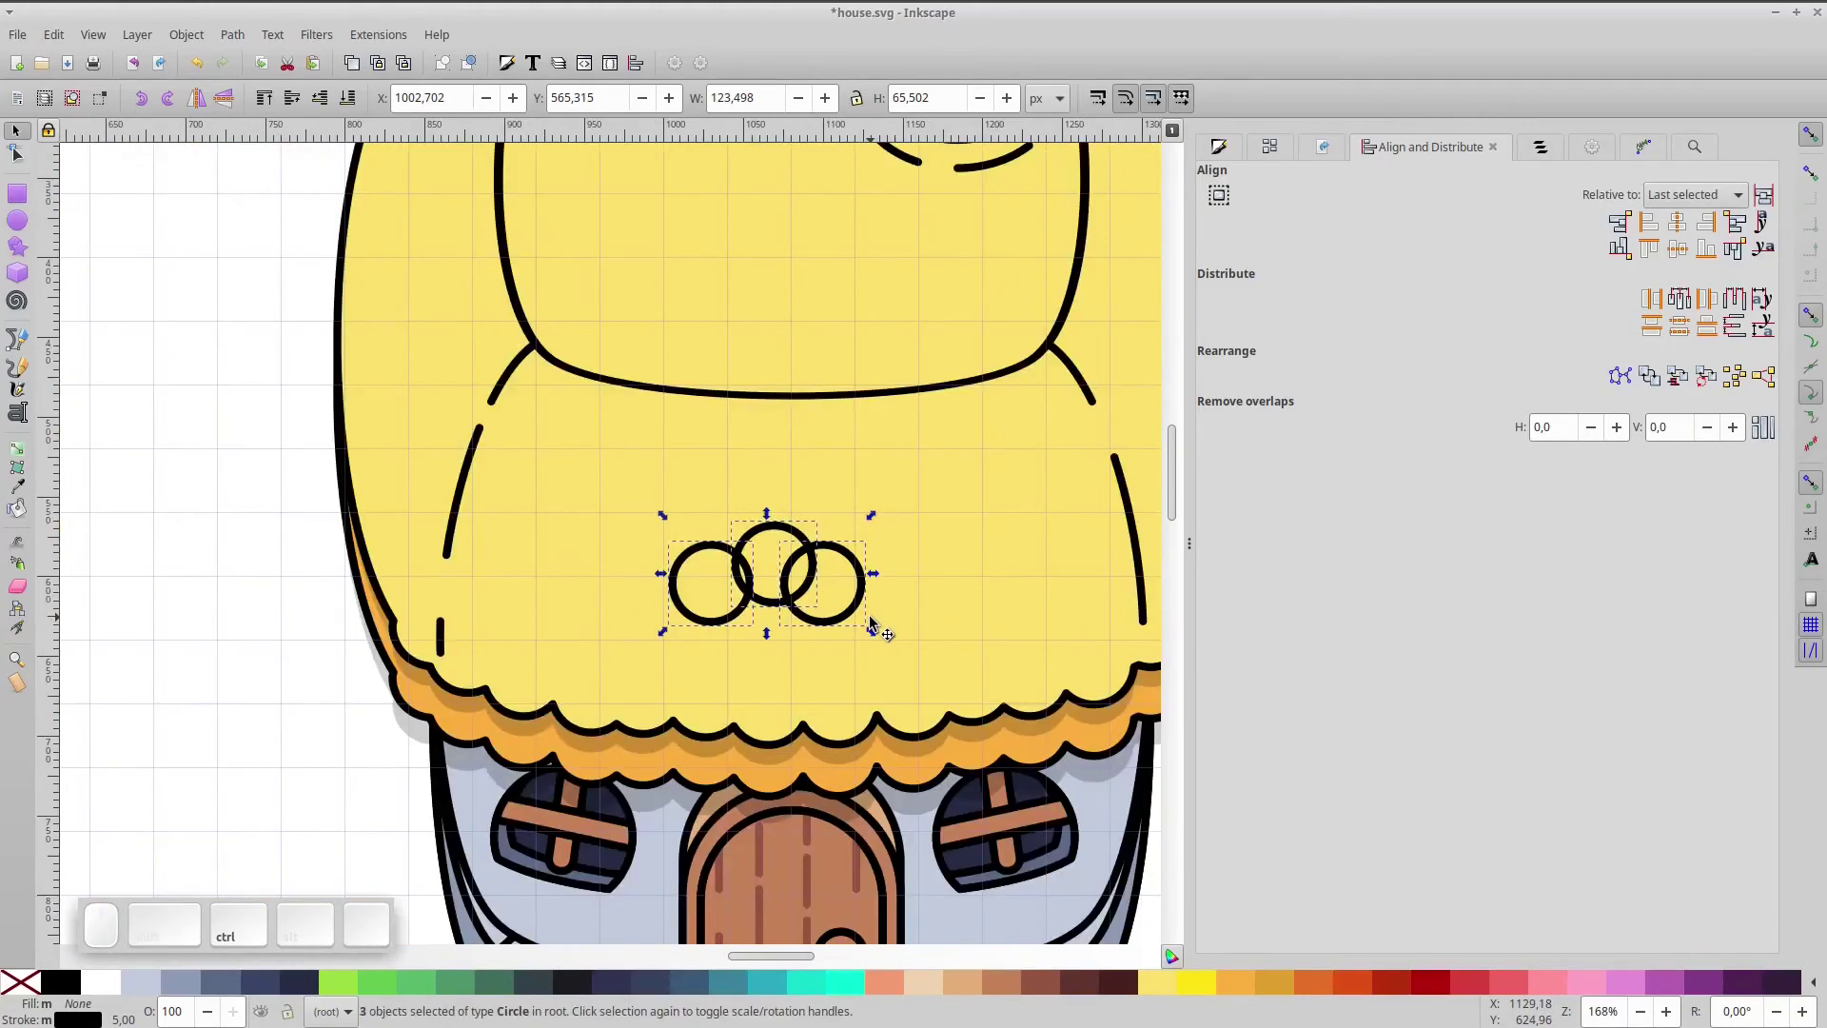
key("ctrl+d")
left_click_drag(818, 586, 791, 611)
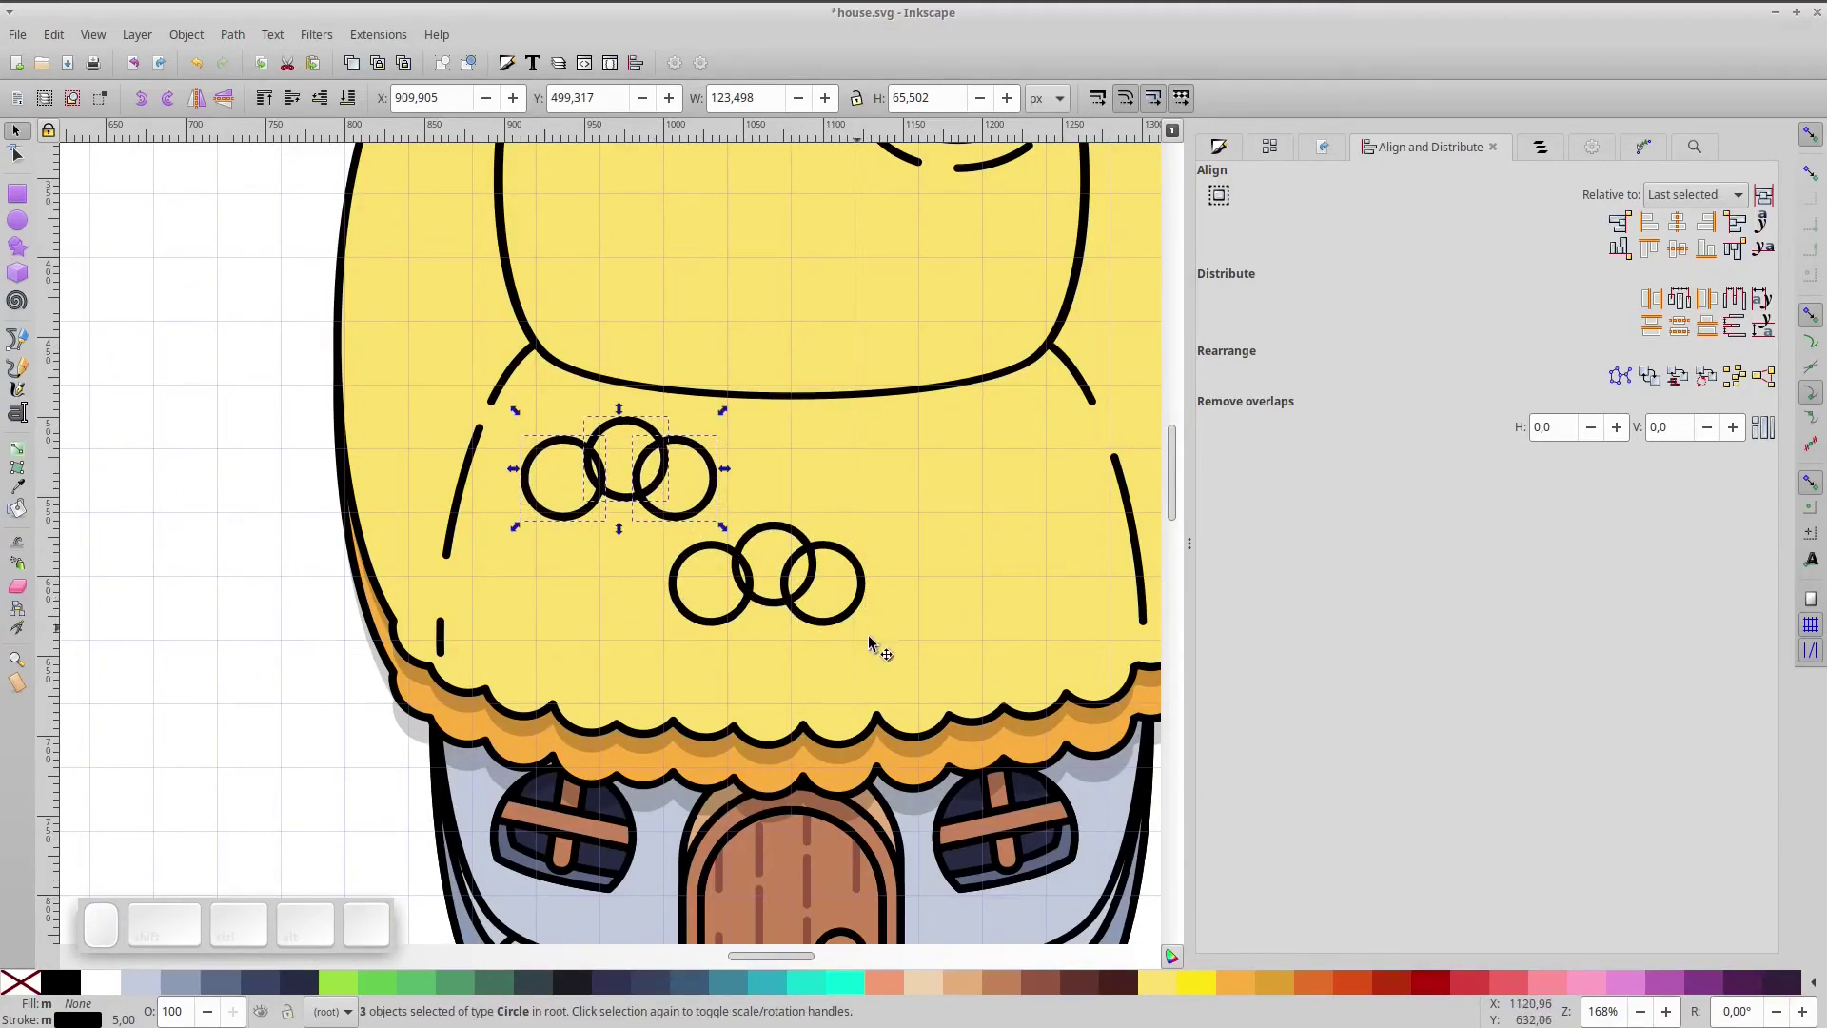
- Move the lower row right and add a duplicated circle to lengthen it
left_click_drag(900, 661, 656, 500)
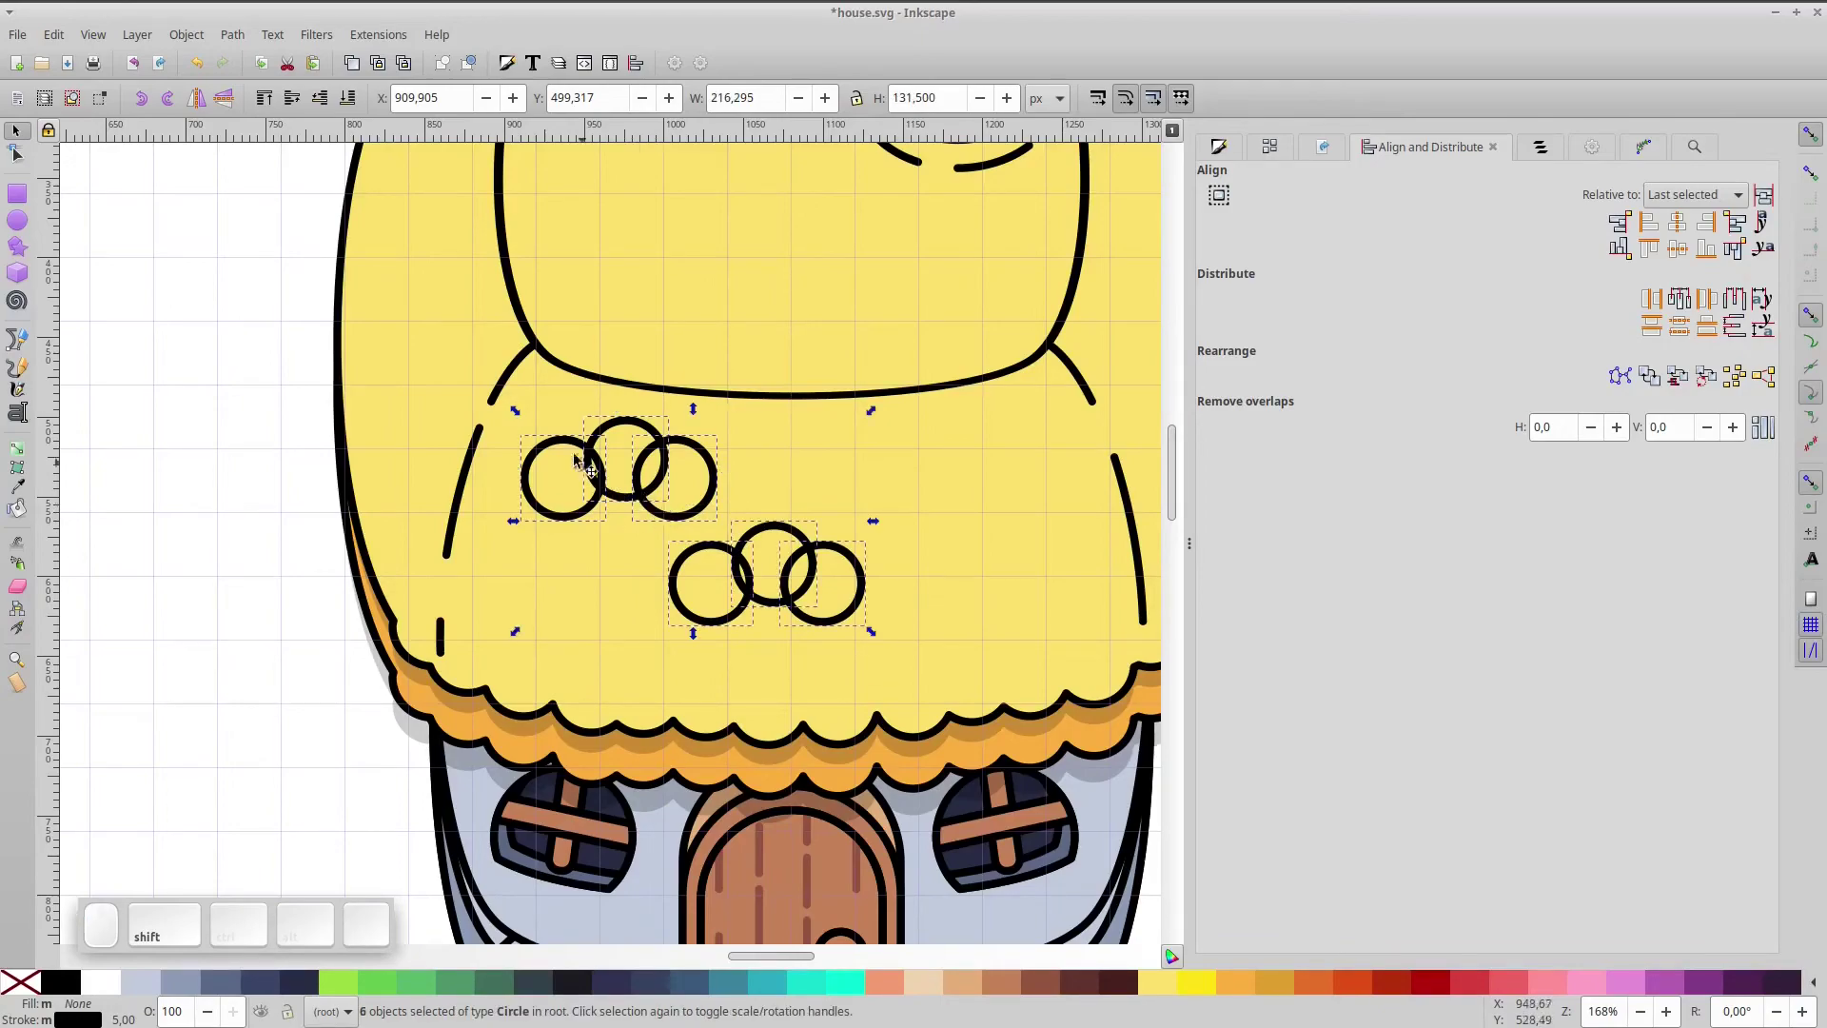
left_click(875, 476)
left_click_drag(914, 661, 721, 576)
left_click(614, 630)
left_click_drag(820, 586, 901, 639)
key("ctrl+d")
left_click_drag(886, 618, 978, 623)
- Union each row of circles into a single bumpy cloud outline
left_click_drag(756, 502, 1092, 719)
key("ctrl+shift+KP_Add")
left_click(521, 404)
key("ctrl+shift+KP_Add")
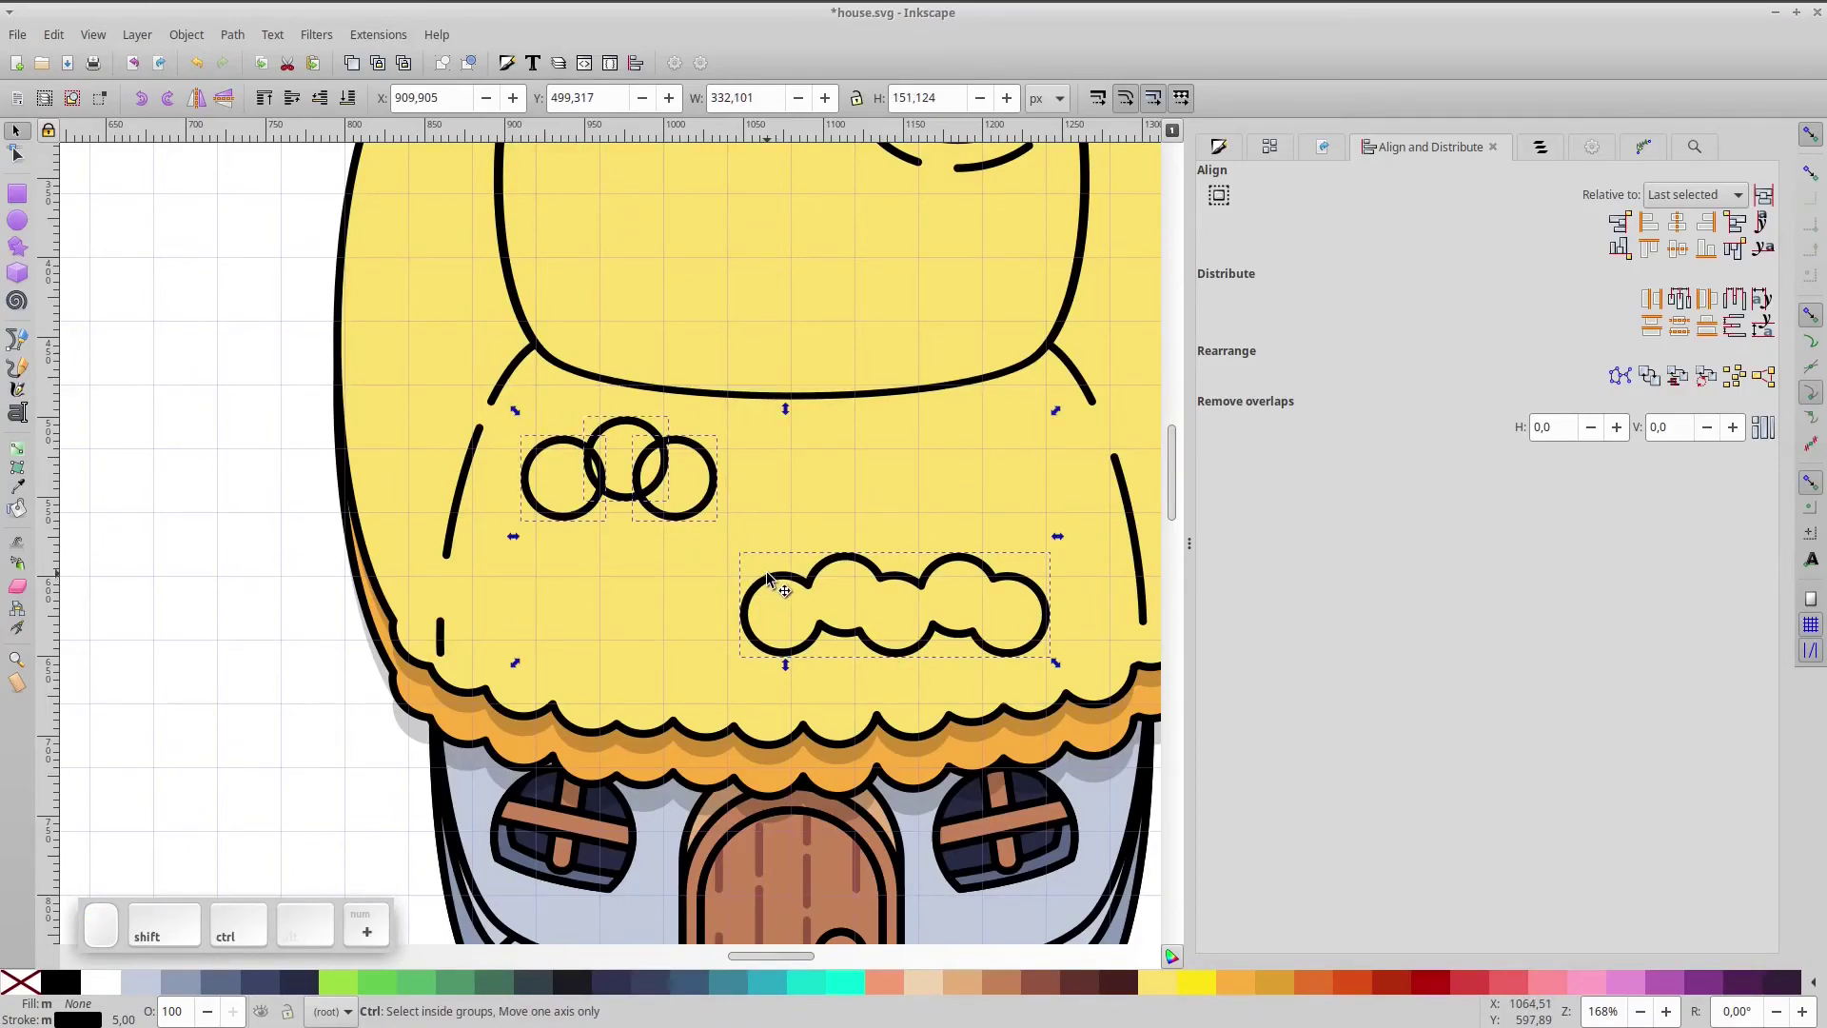
- Delete the bottom-half segments of both clouds, leaving two open scalloped tuft arcs
left_click(27, 165)
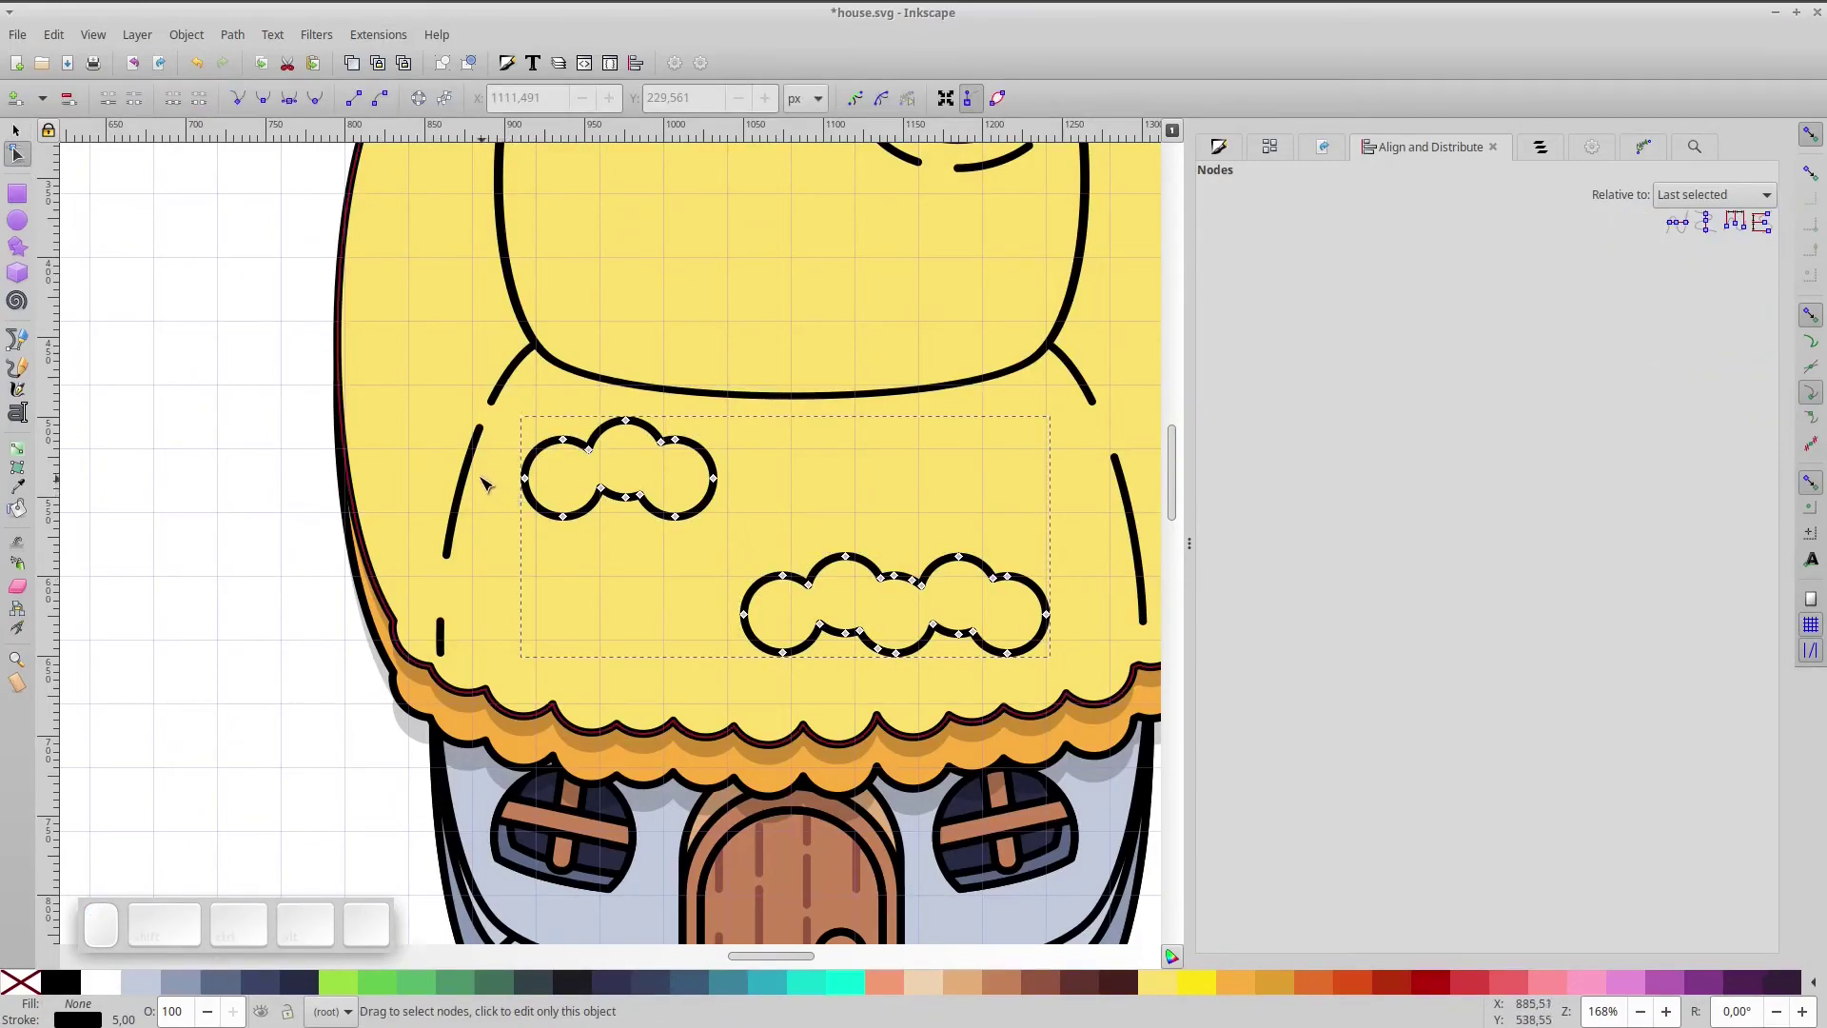
left_click_drag(481, 465, 766, 577)
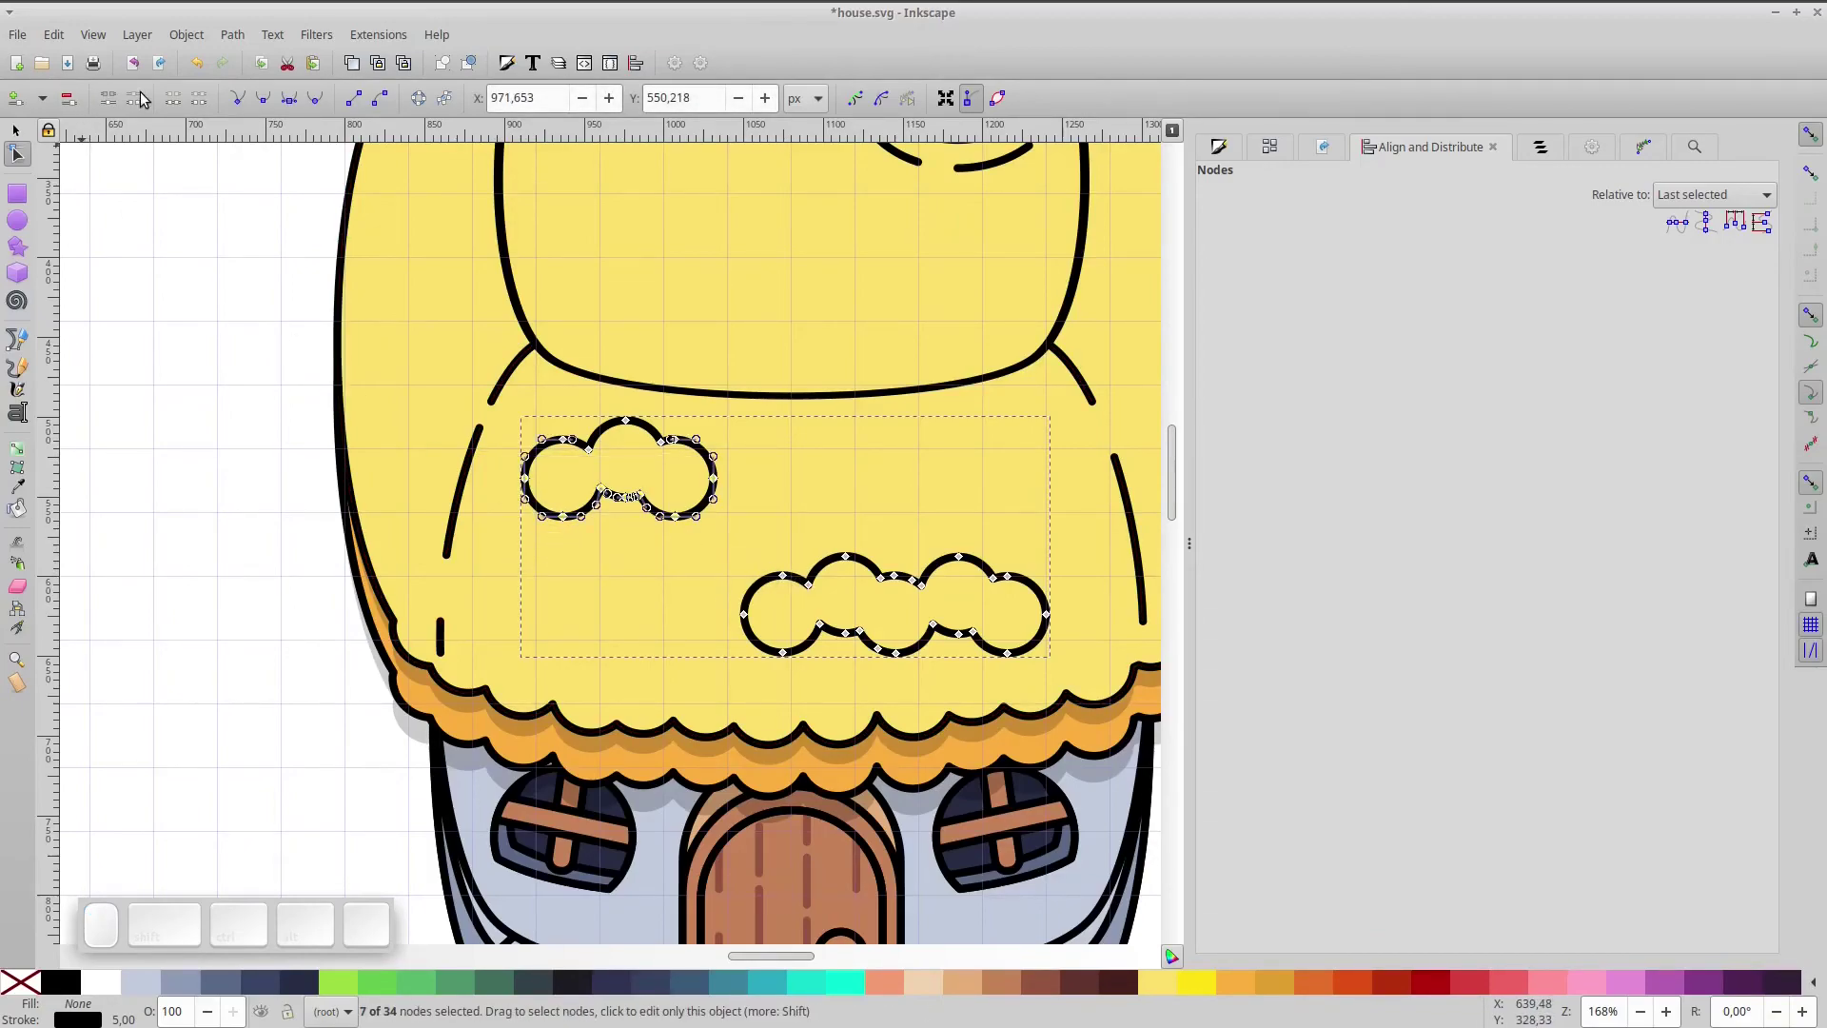
left_click(203, 111)
left_click_drag(699, 605, 648, 589)
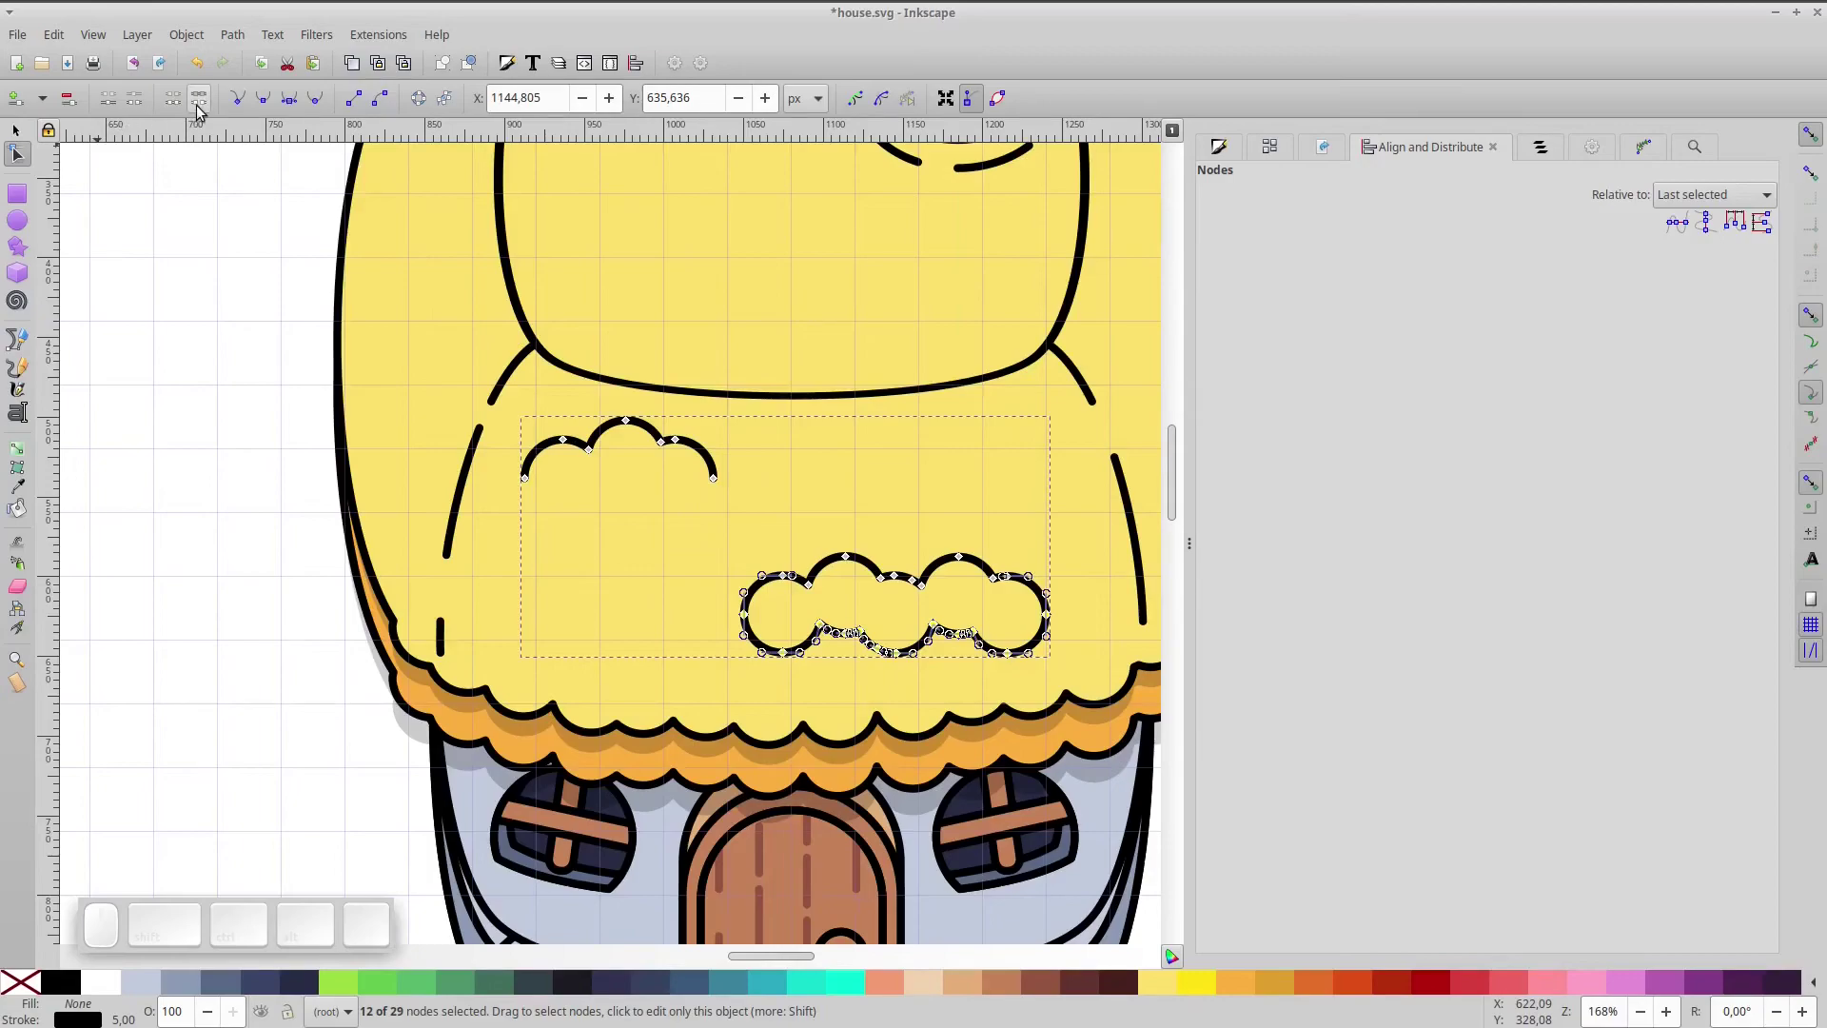
left_click(203, 111)
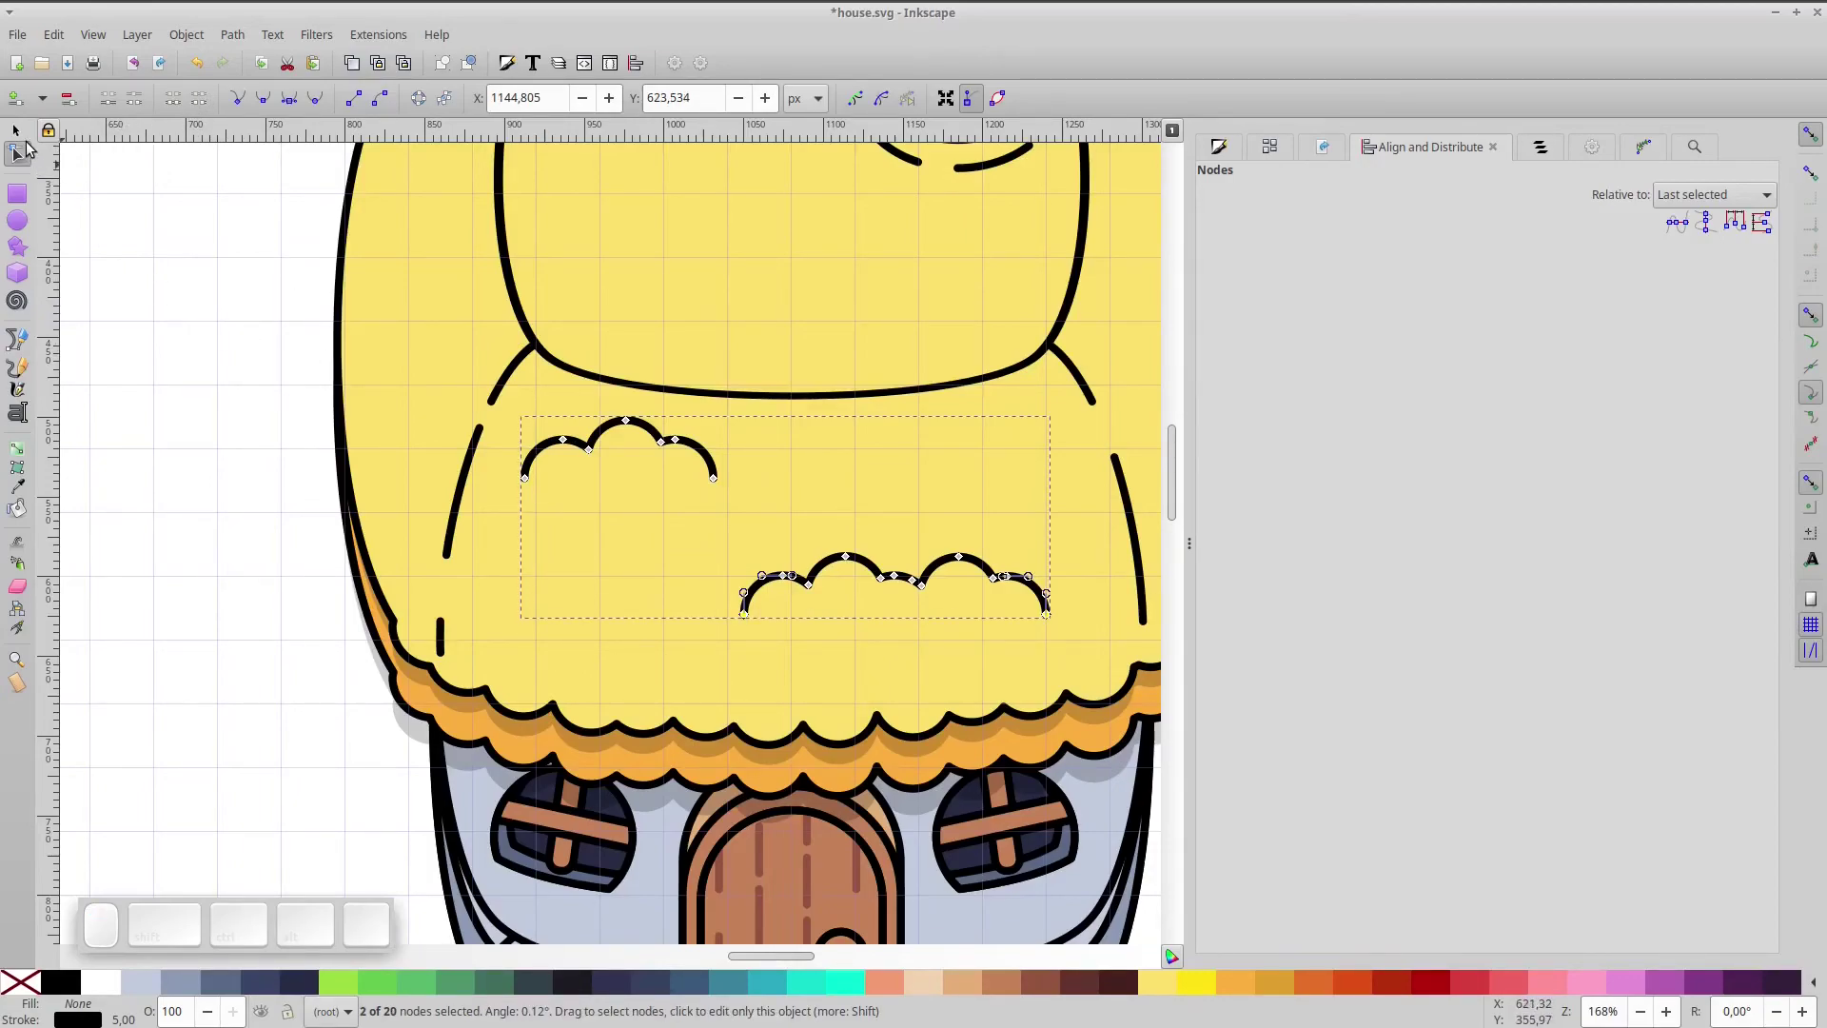
left_click(23, 137)
key("Down")
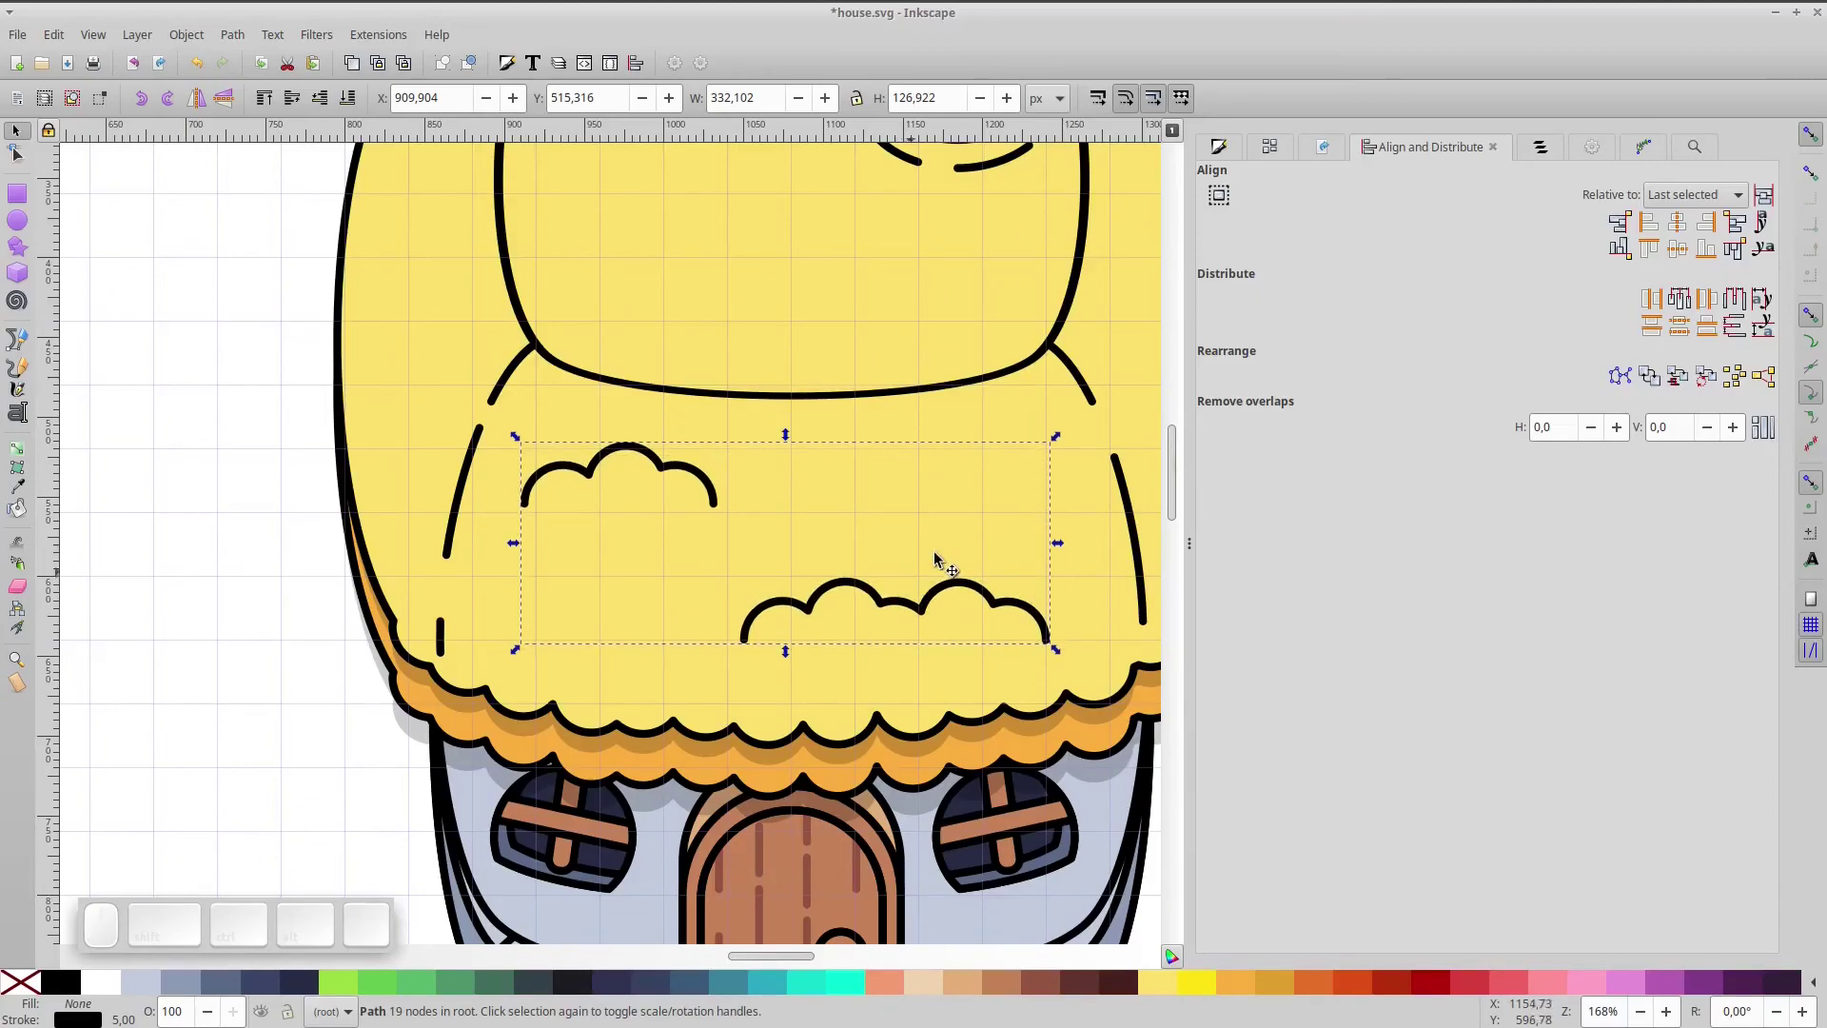
left_click(268, 556)
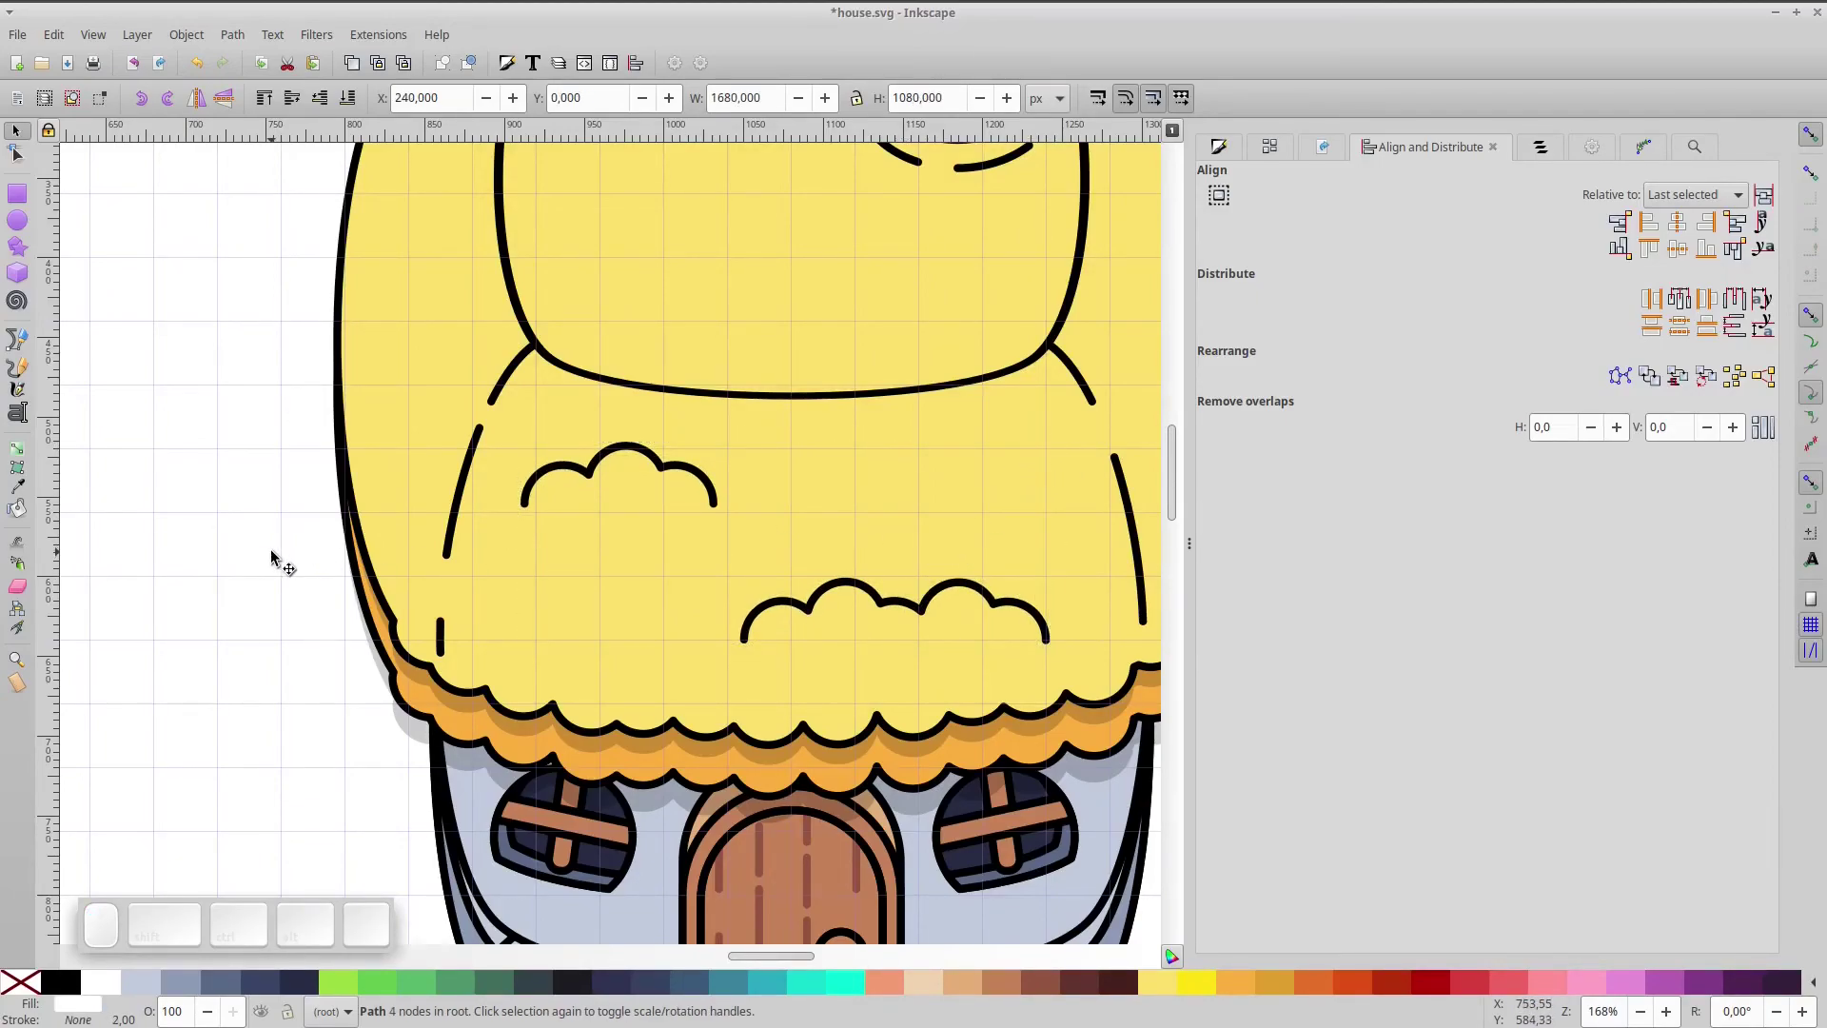
- Lower the tuft strokes on the roof, break them apart and spread single tufts left and right
key("KP_5")
scroll("up", 3)
left_click(756, 589)
left_click_drag(790, 467, 759, 497)
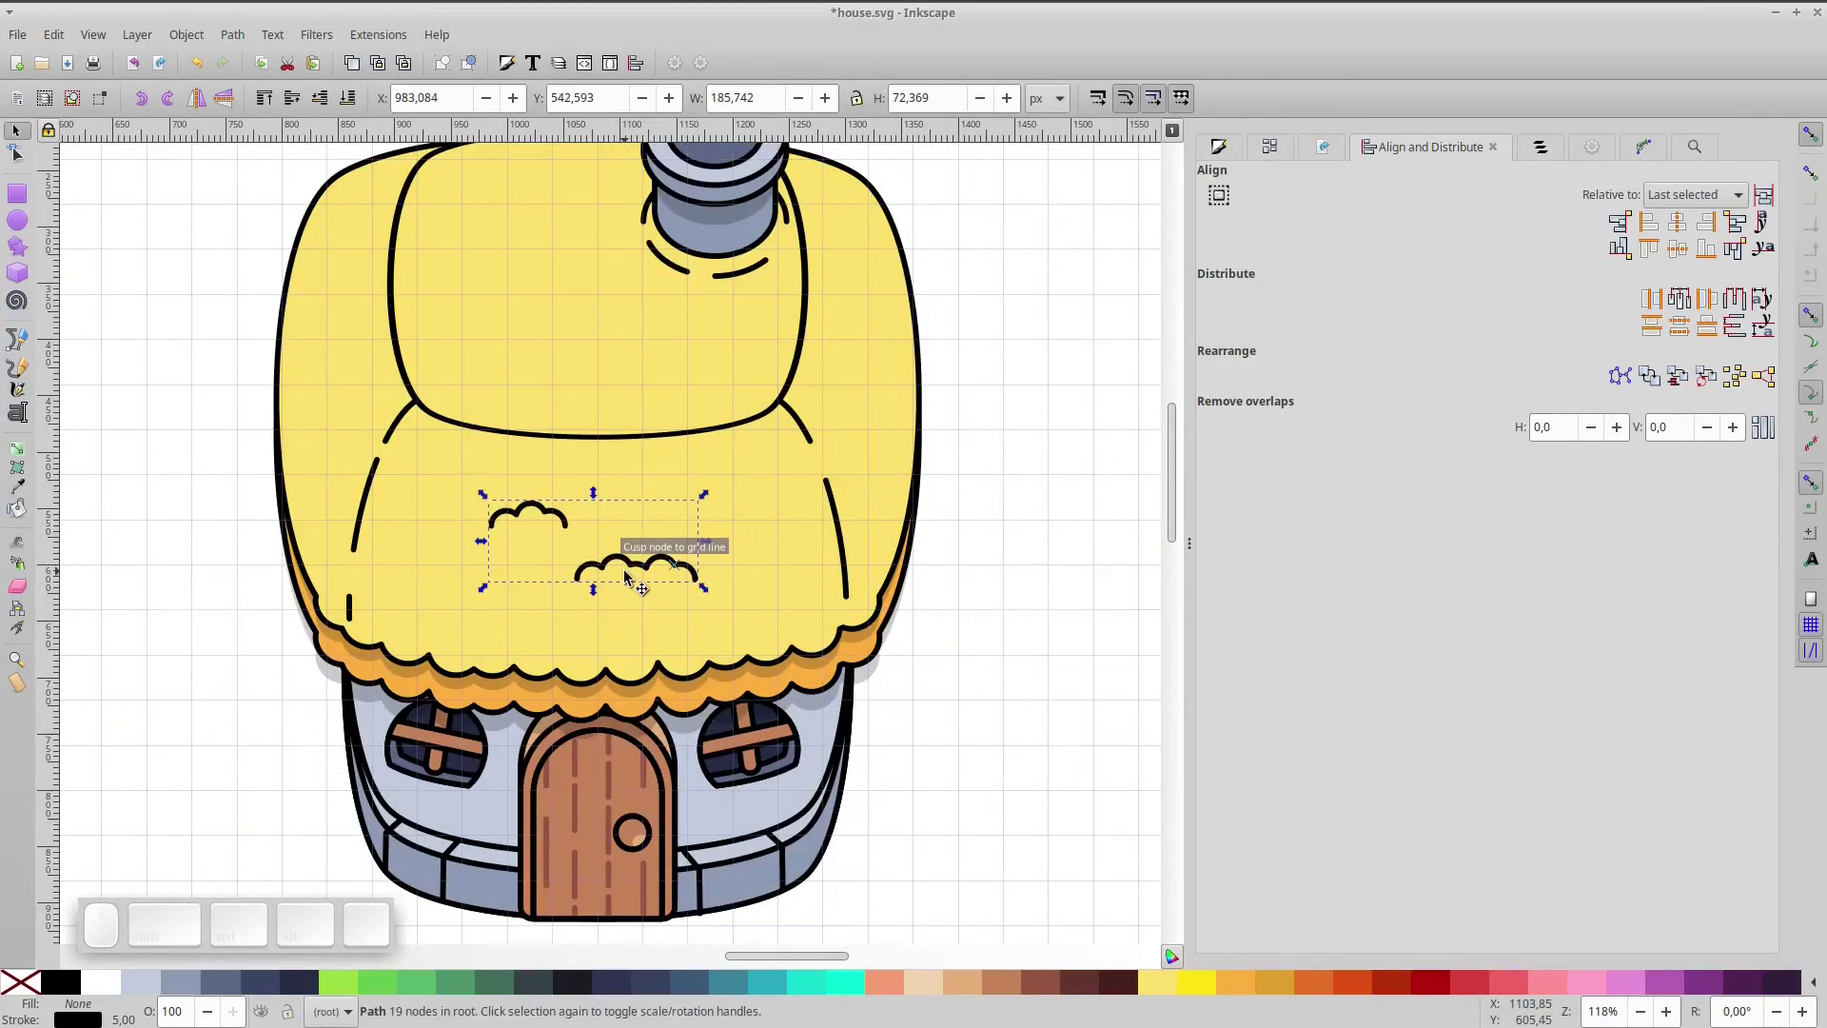
key("ctrl+shift+k")
left_click(1051, 618)
left_click_drag(671, 562, 601, 544)
left_click_drag(570, 526, 502, 507)
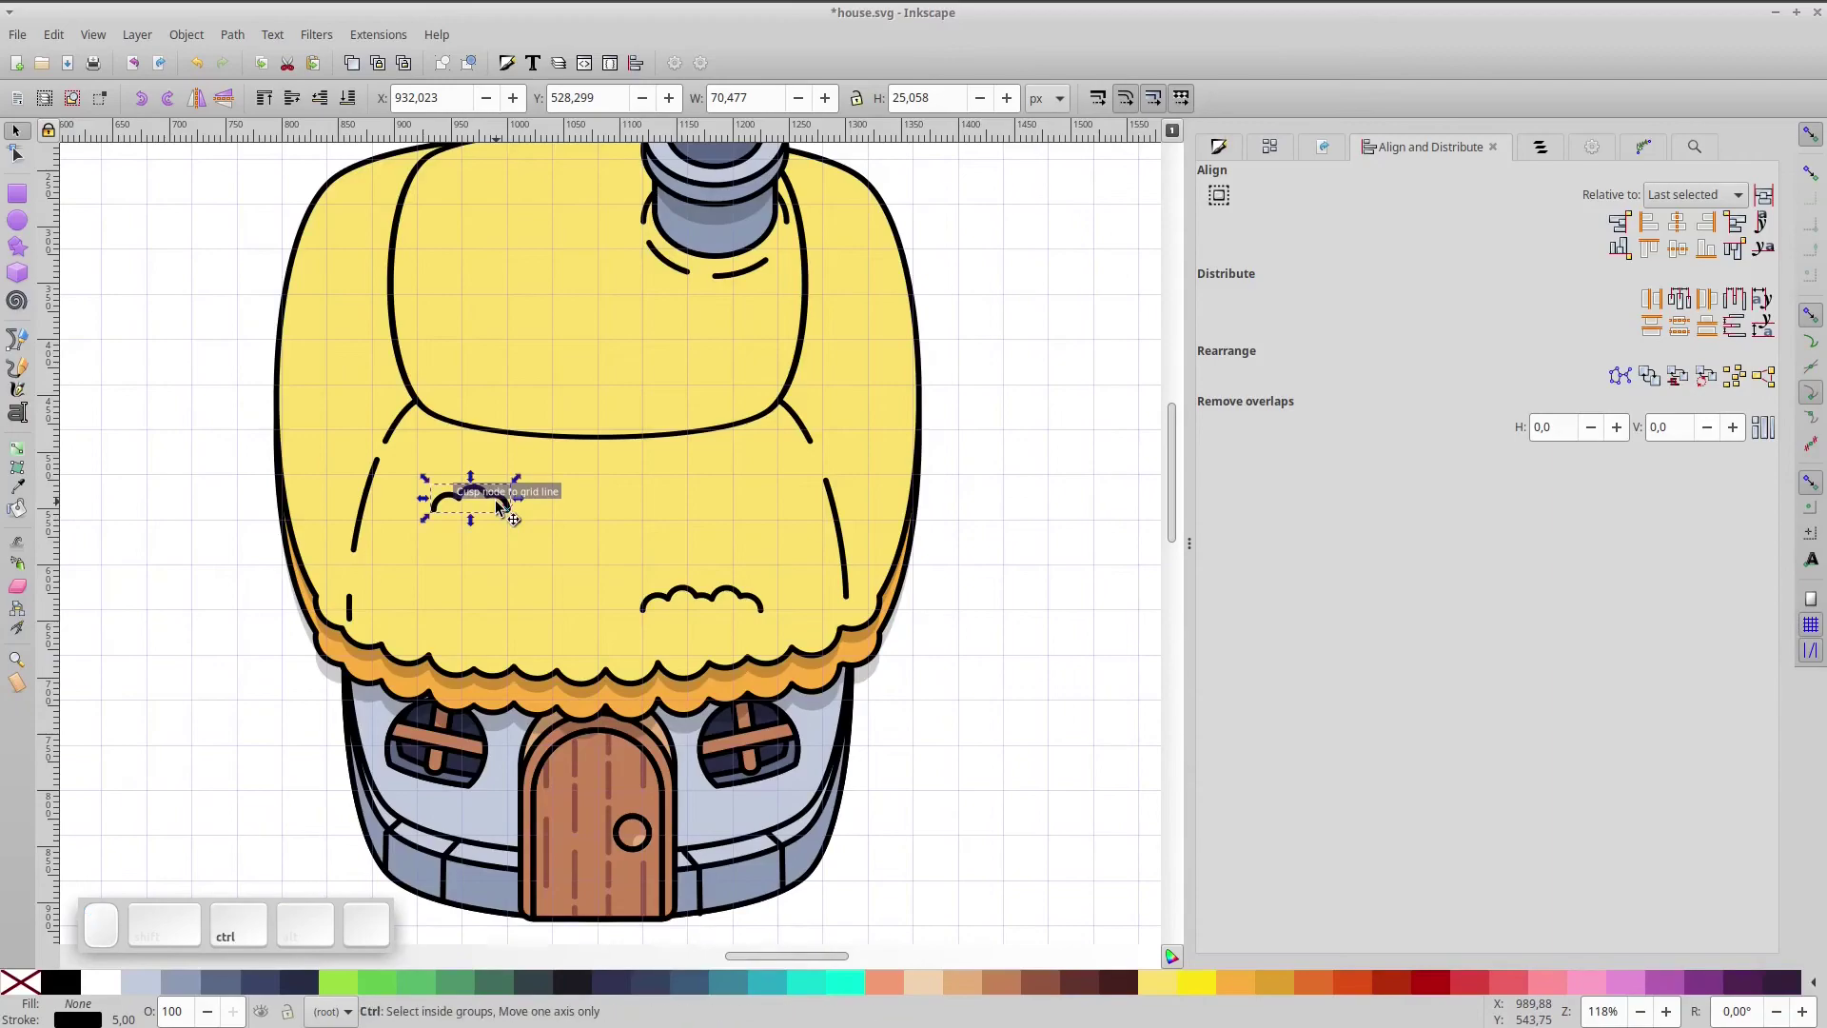
- Duplicate a tuft, rotate it 90°, flip it inward and place it at the roof's right edge
key("ctrl+d")
left_click(166, 107)
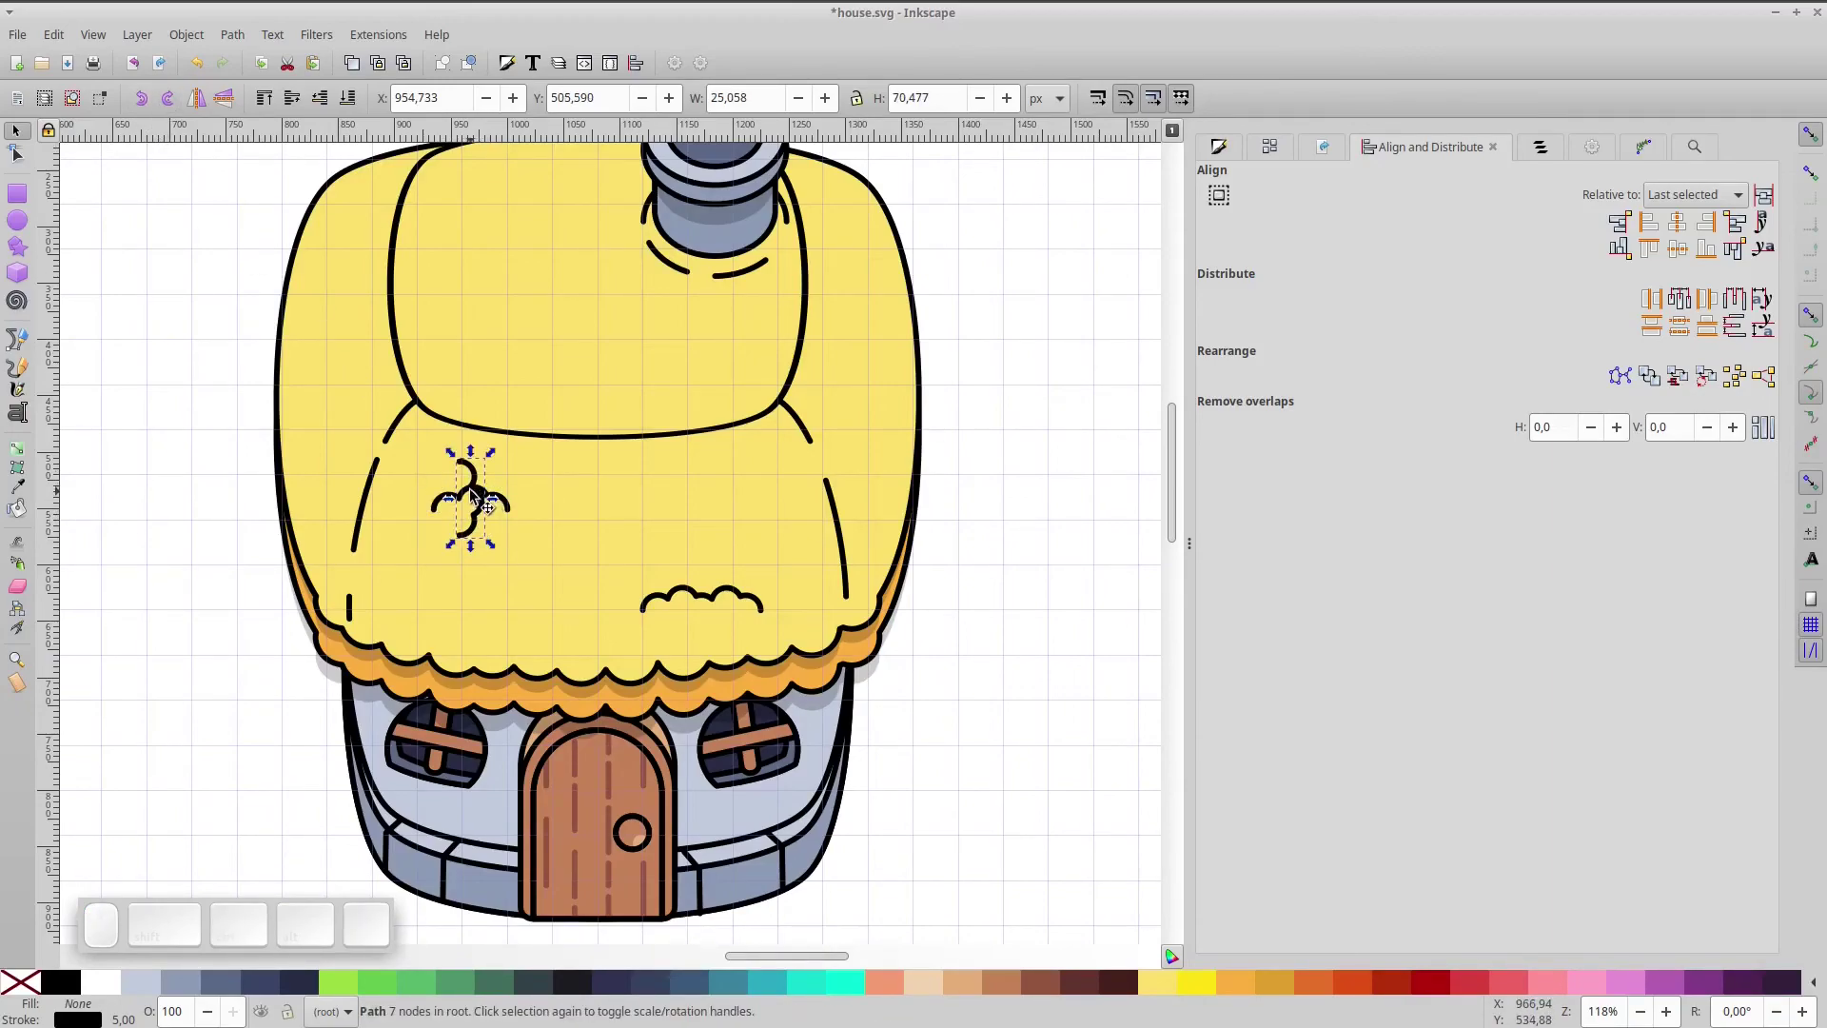
left_click_drag(477, 496, 886, 406)
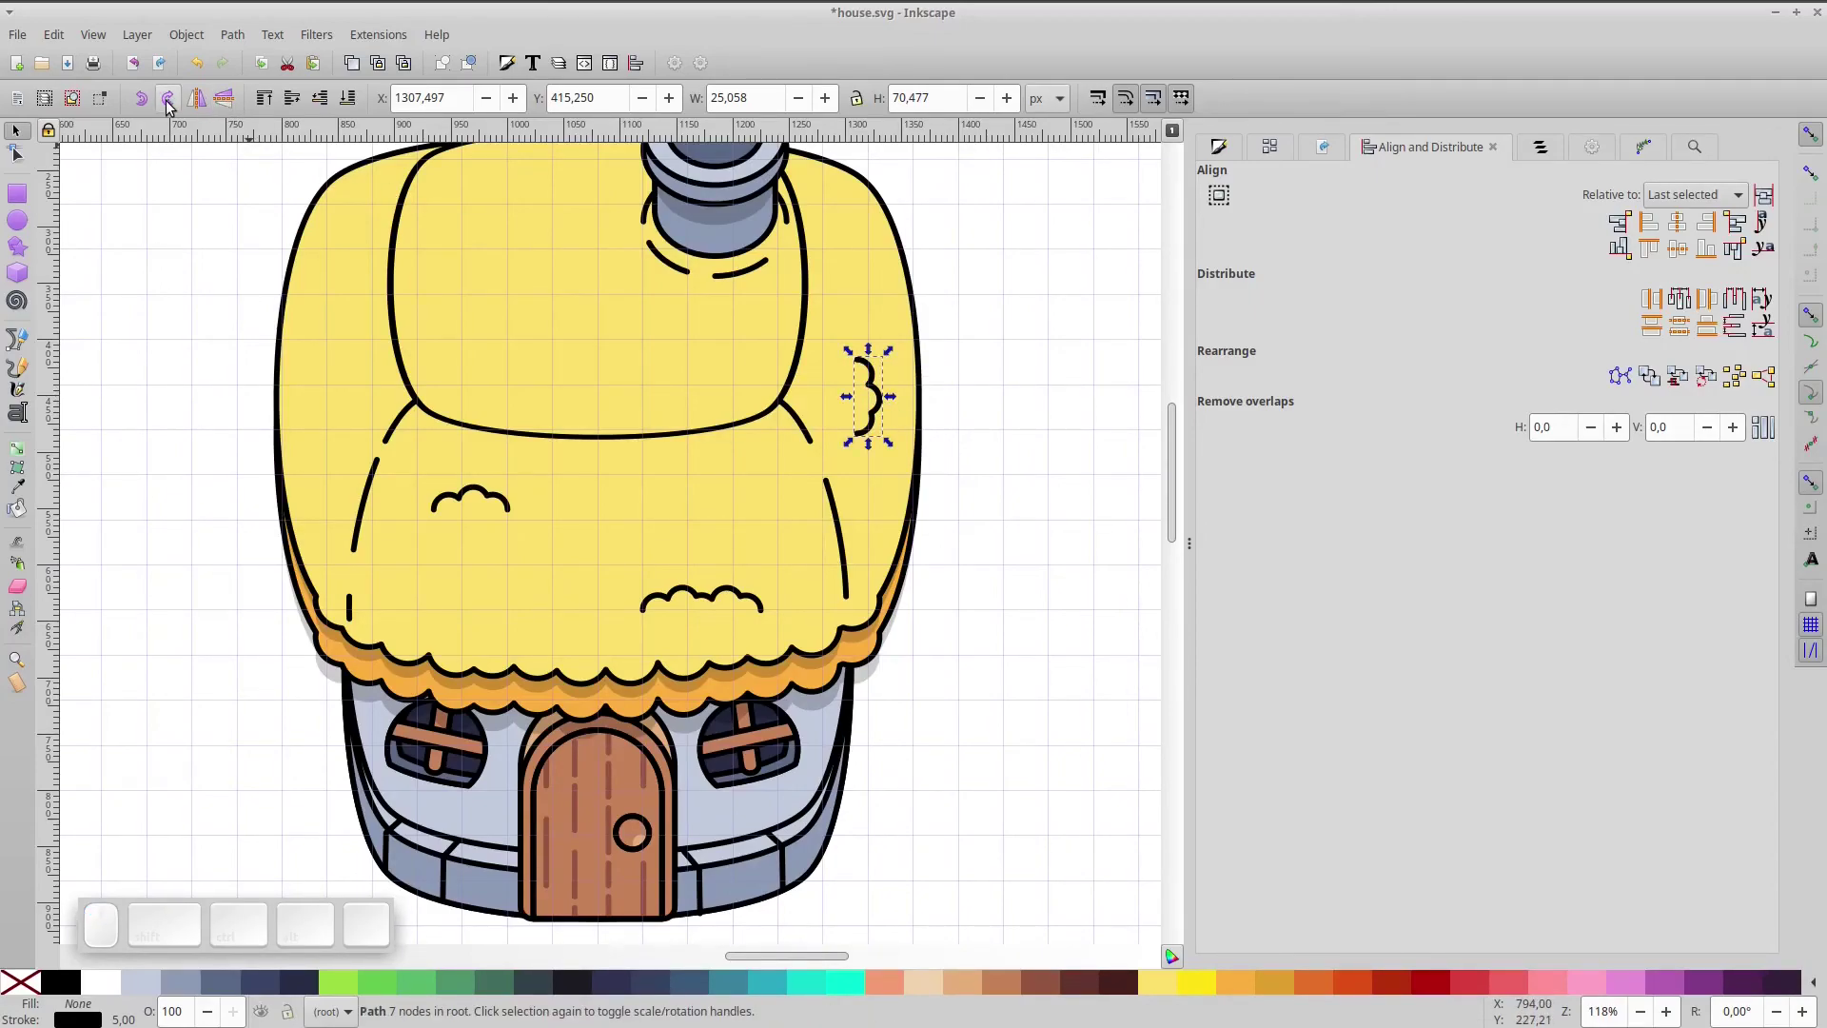
left_click(203, 103)
left_click(888, 368)
left_click_drag(895, 357, 901, 380)
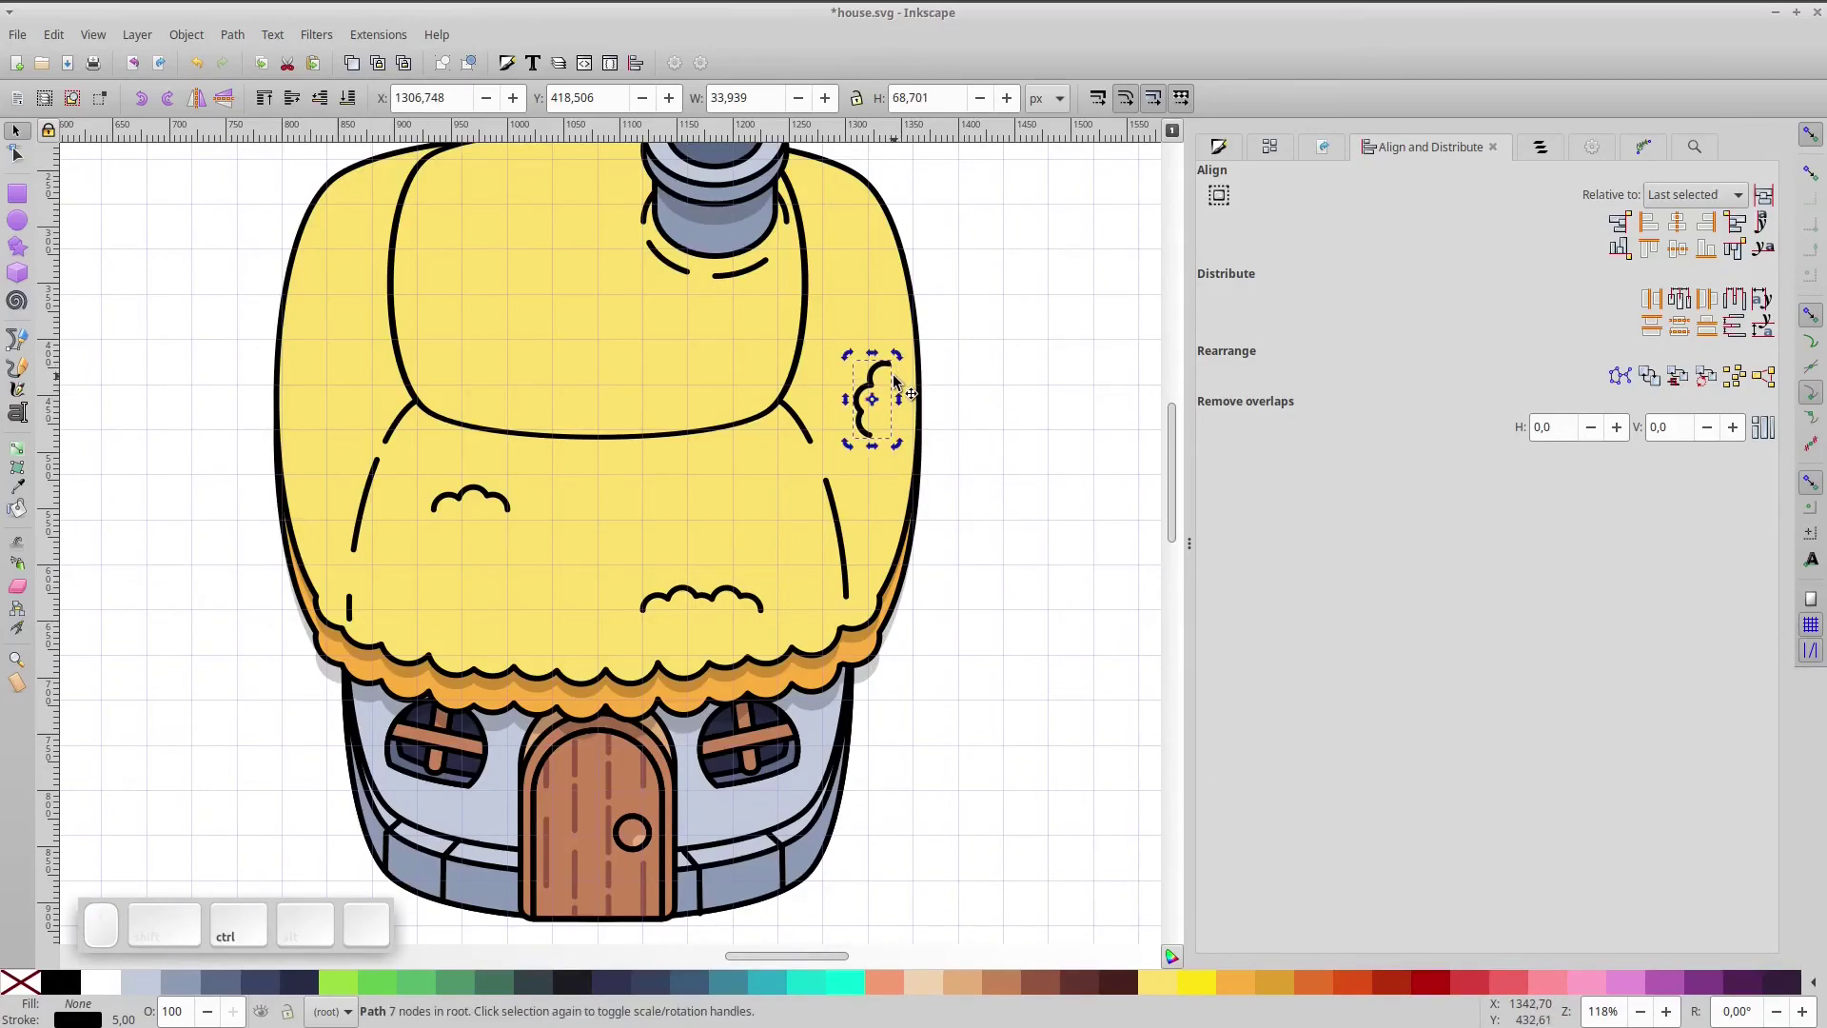
- Shorten the sideways tuft by deleting part of its nodes
left_click(898, 376)
left_click_drag(857, 350, 923, 399)
key("Delete")
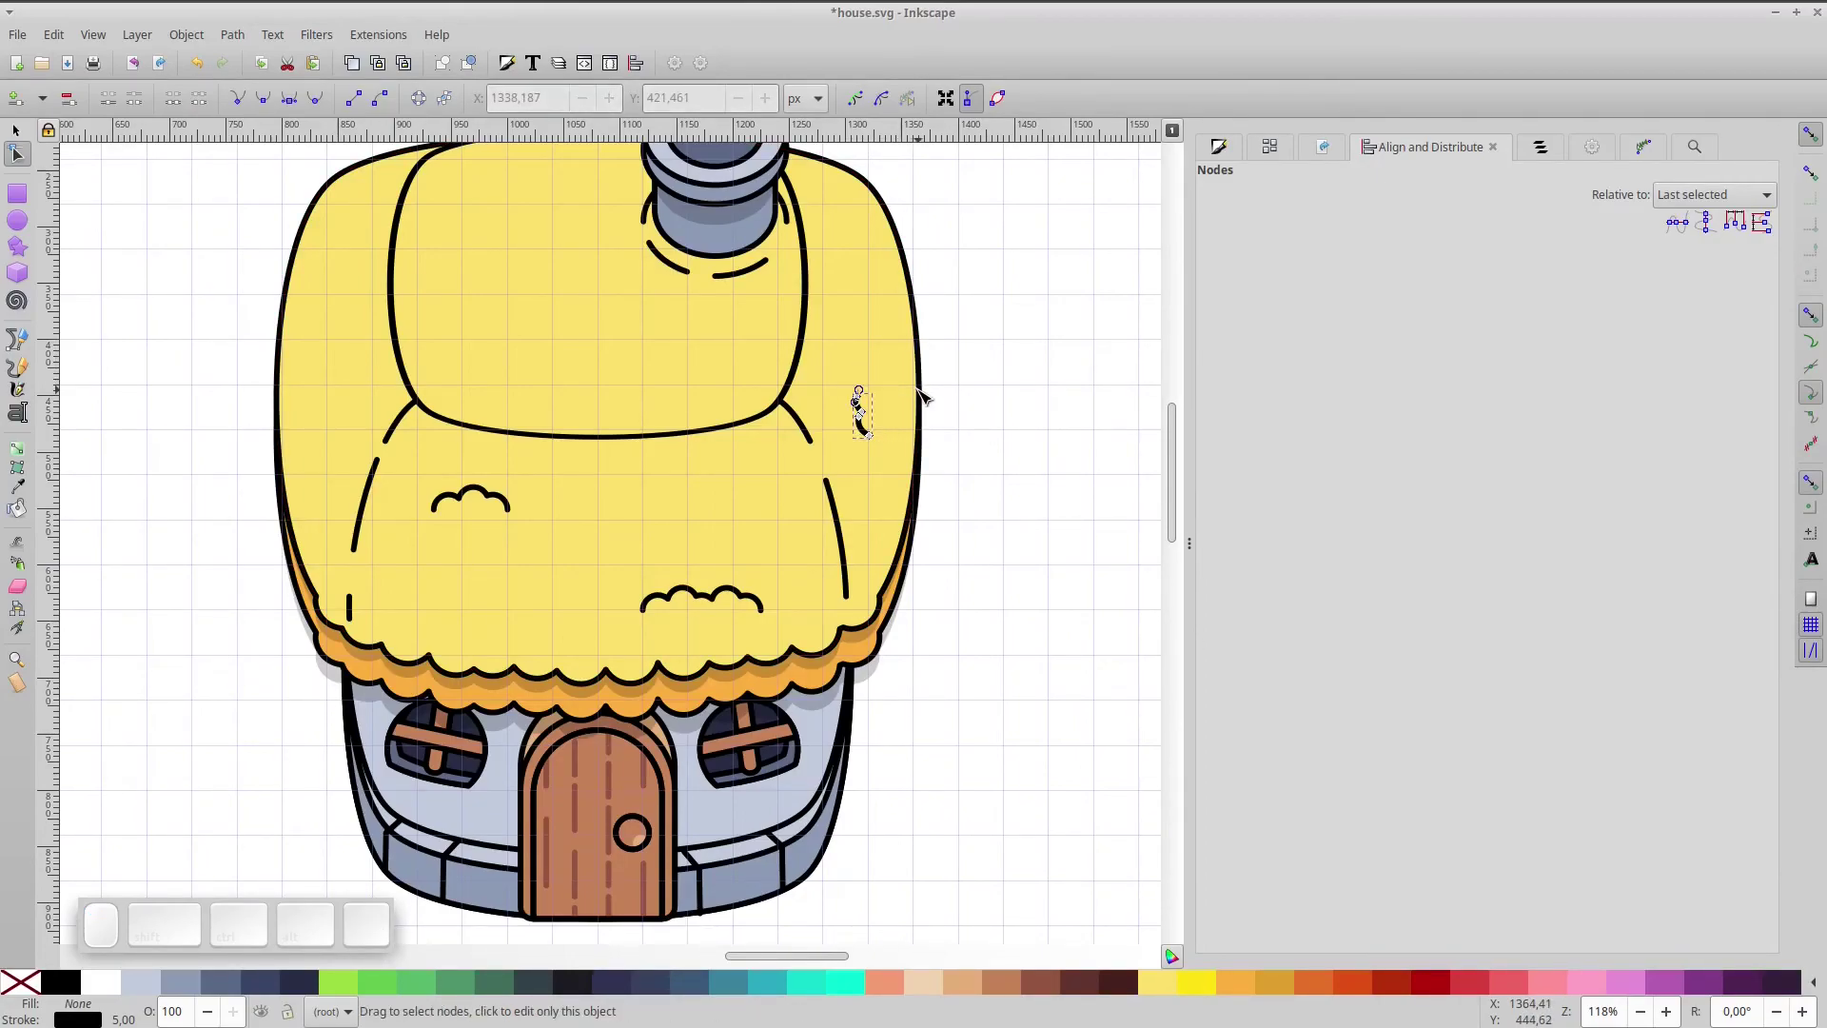
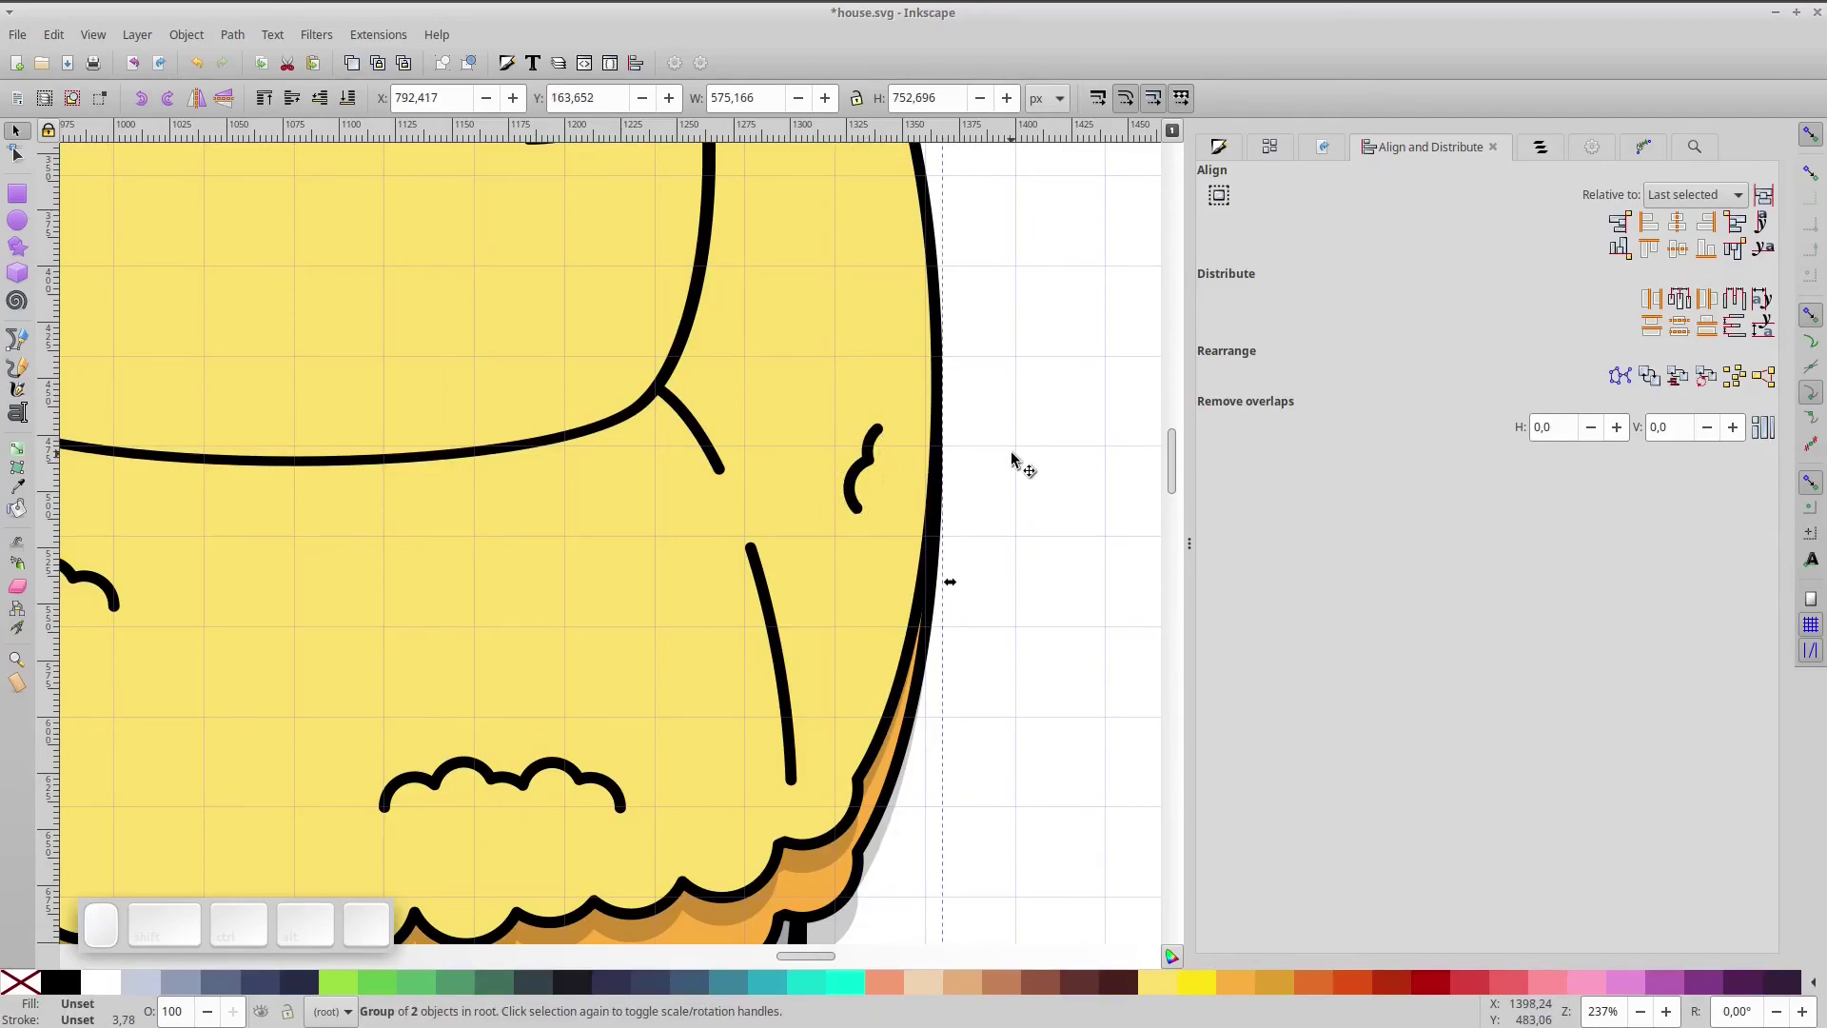
- Enter the roof group, select the upper roof's inner outline and convert it to a path
key("KP_5")
left_click(1006, 220)
scroll("up", 3)
left_click(702, 498)
left_click(703, 498)
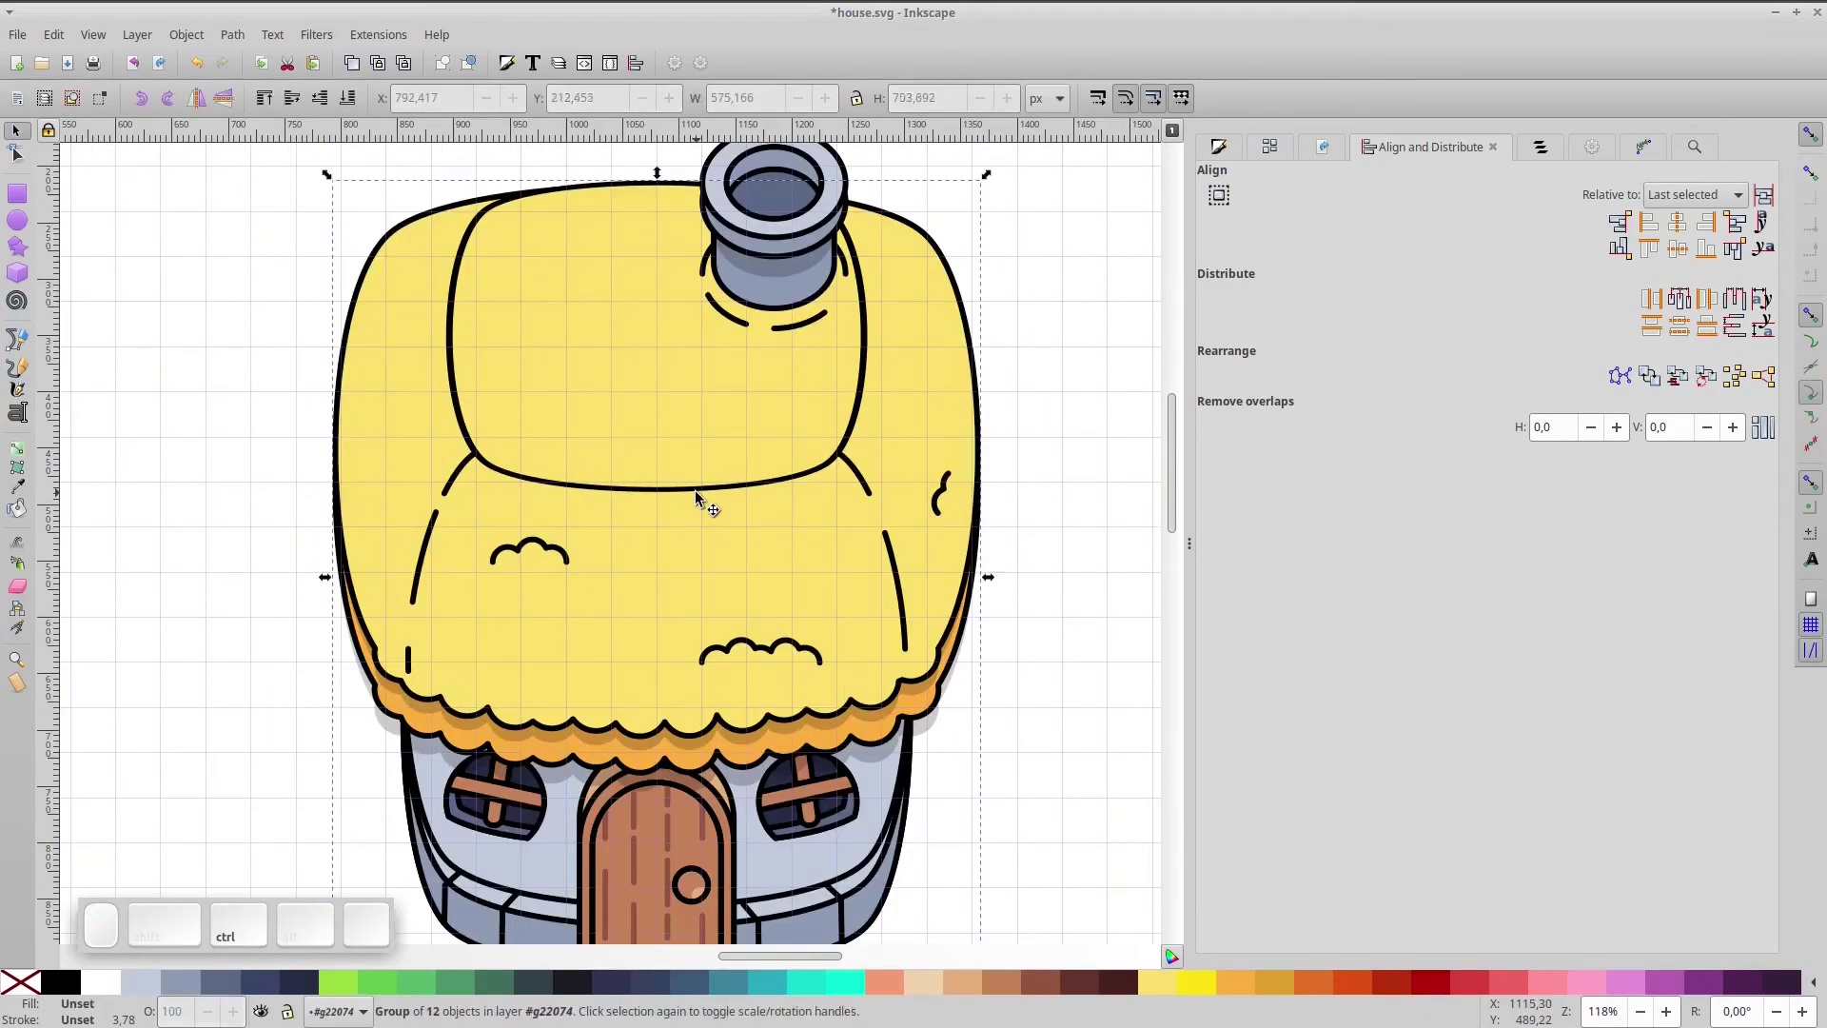
left_click(702, 498)
left_click(702, 498)
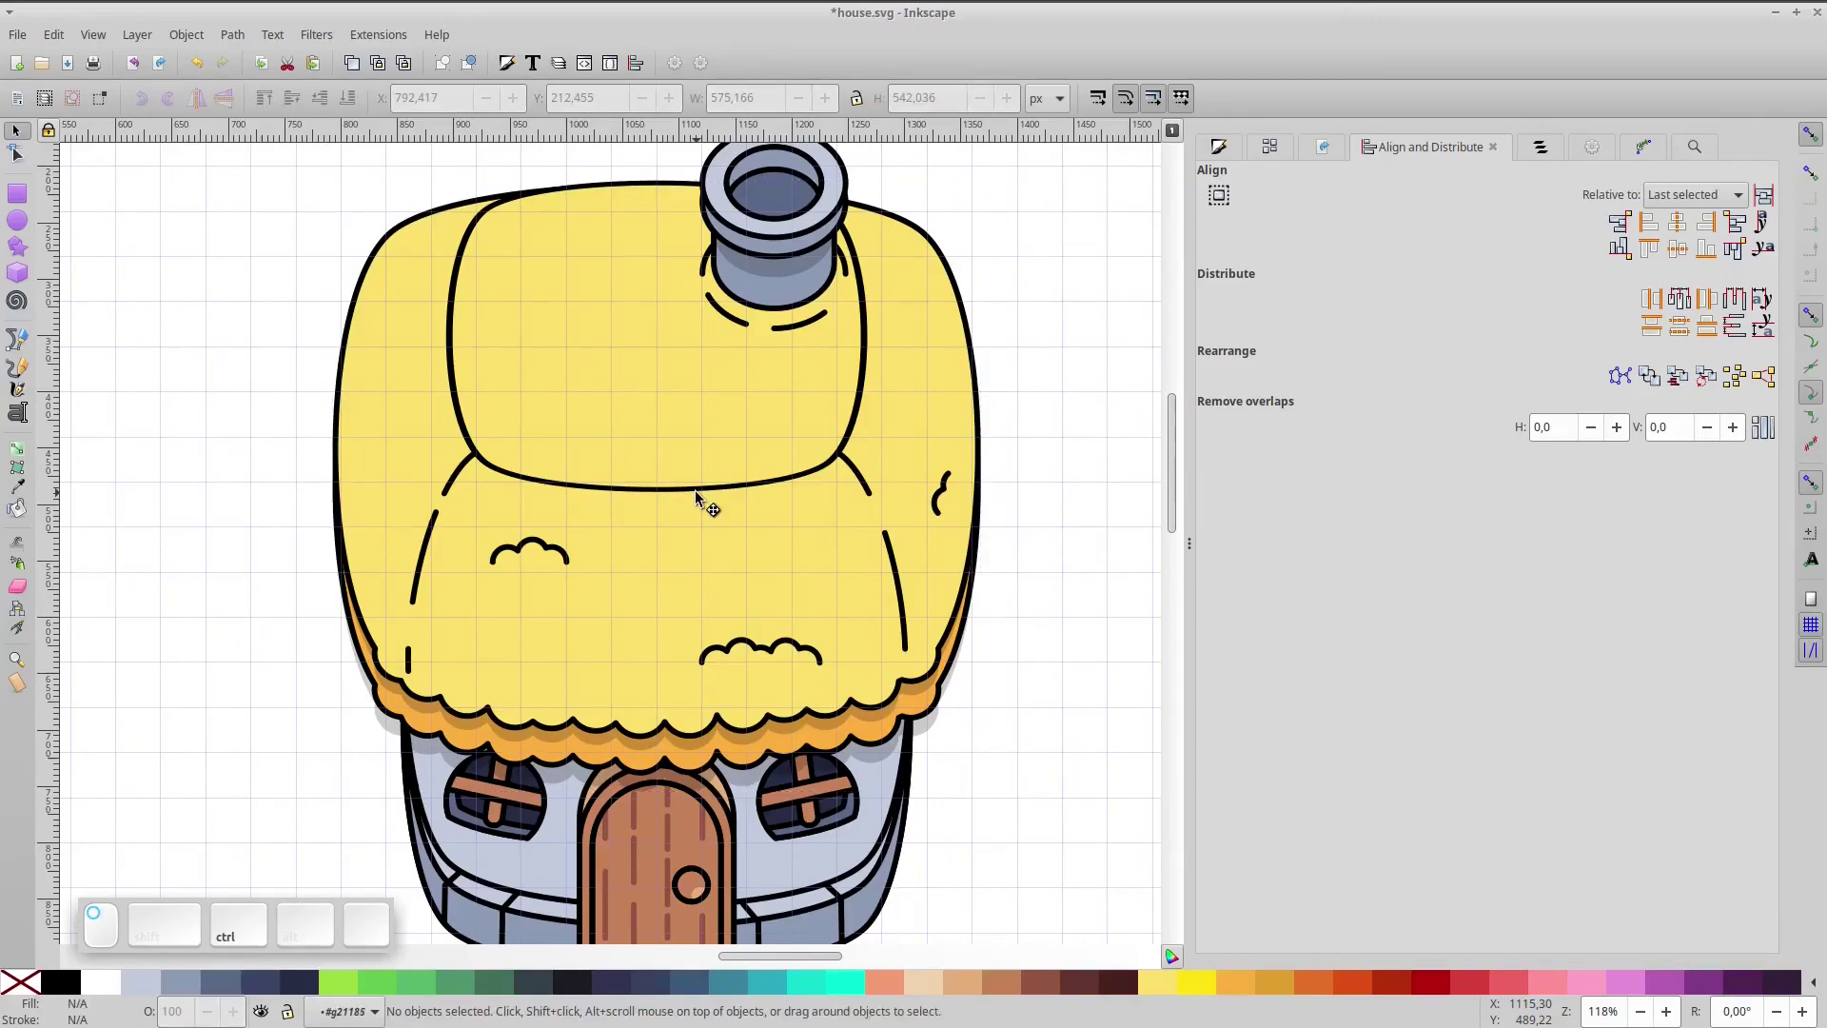
left_click(237, 33)
left_click(252, 69)
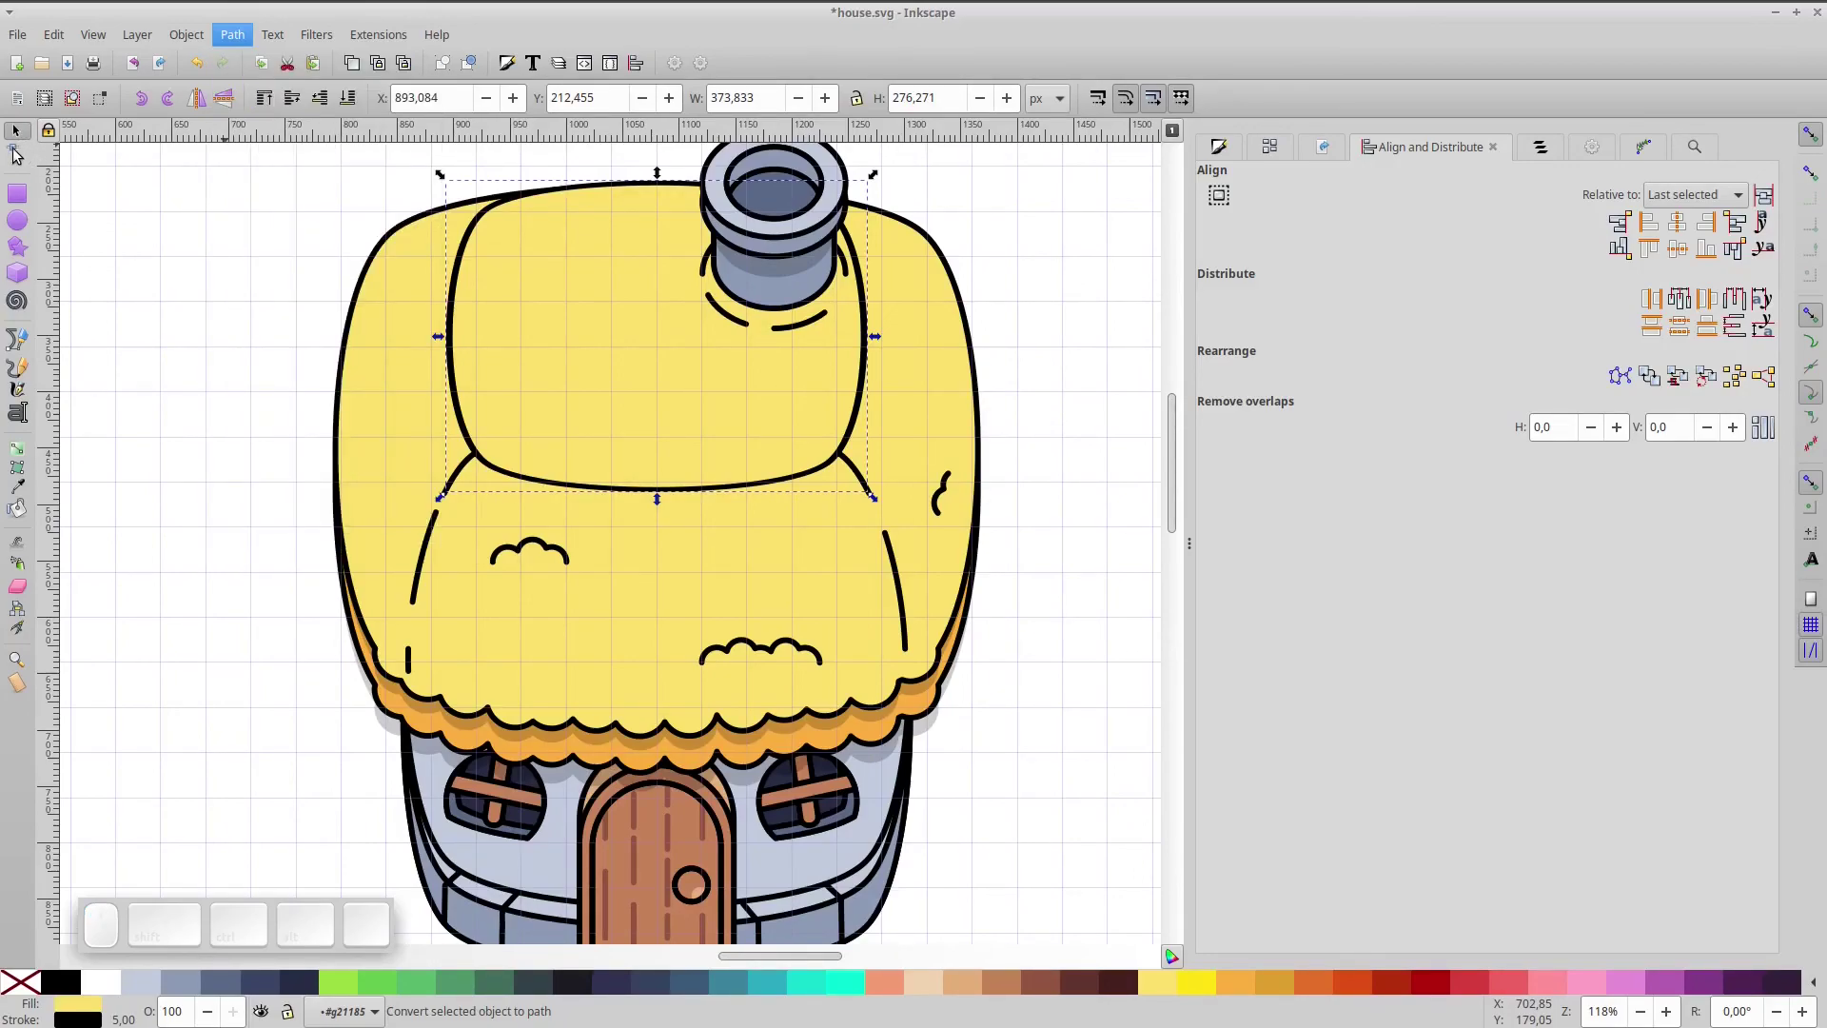
left_click(18, 155)
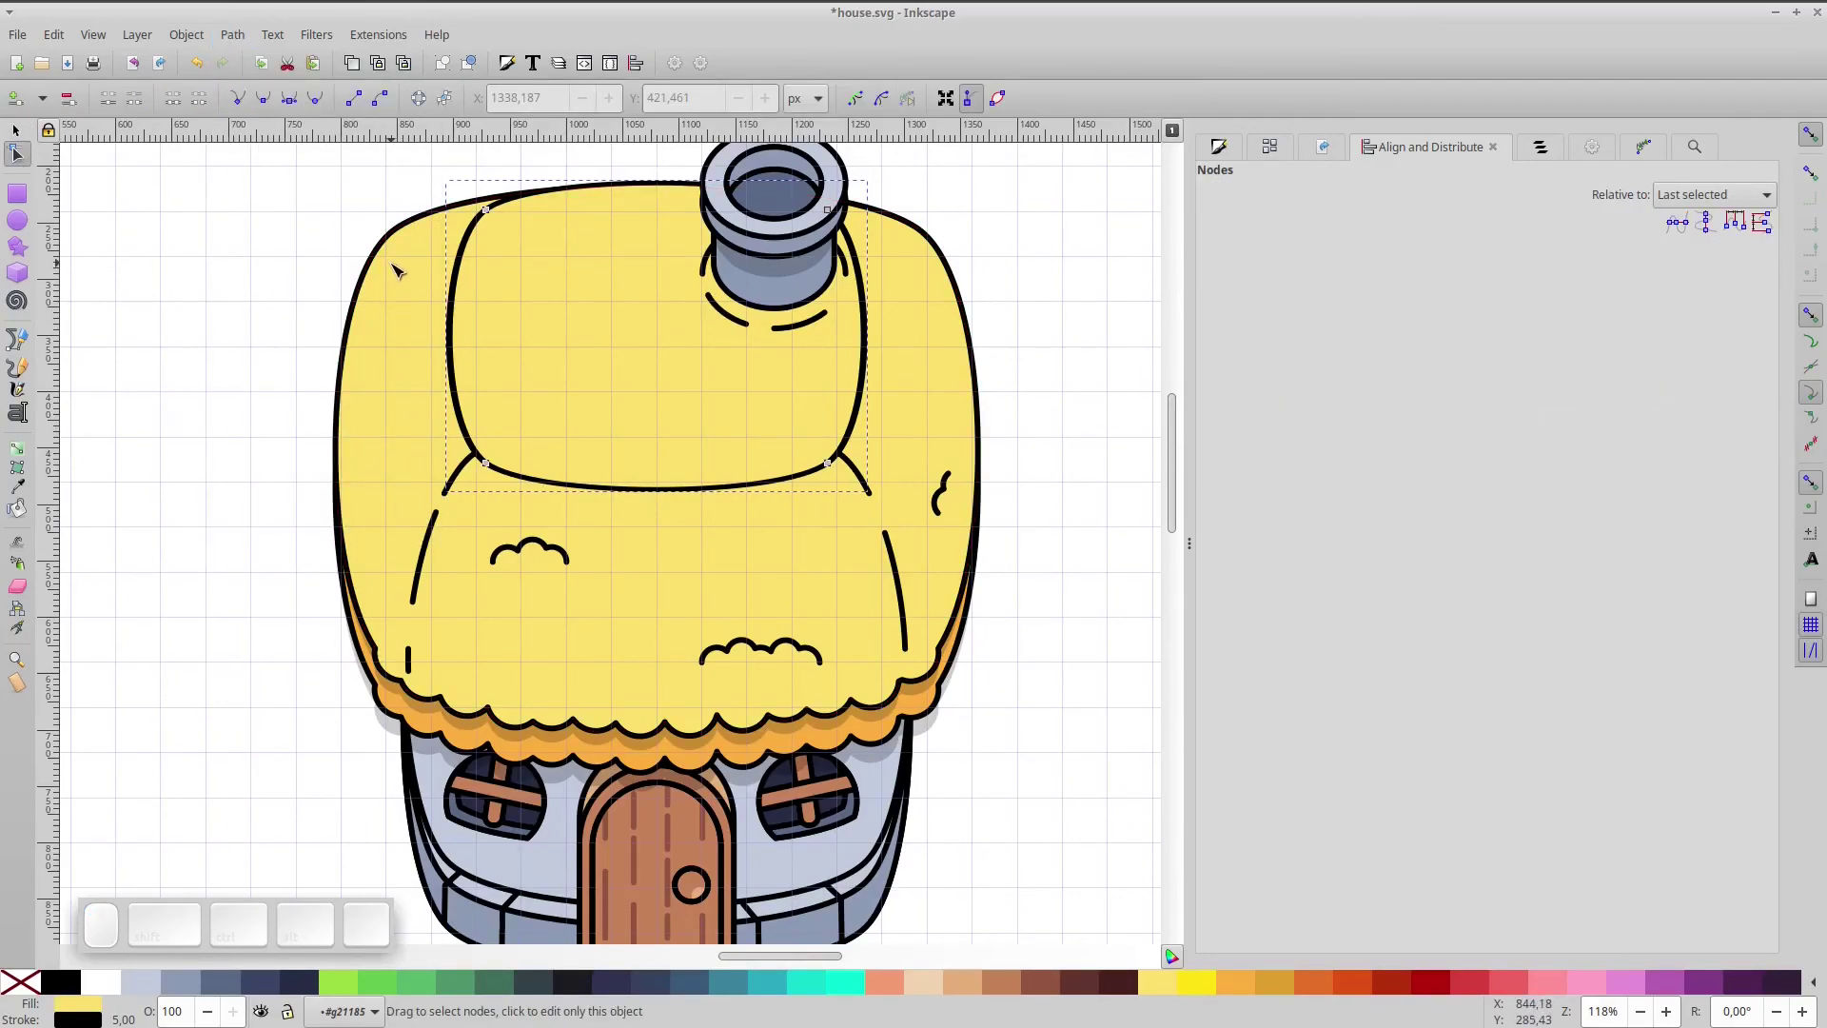
- Break the inner outline at nodes along its top and bottom edges and delete a segment
key("ctrl+a")
left_click(17, 97)
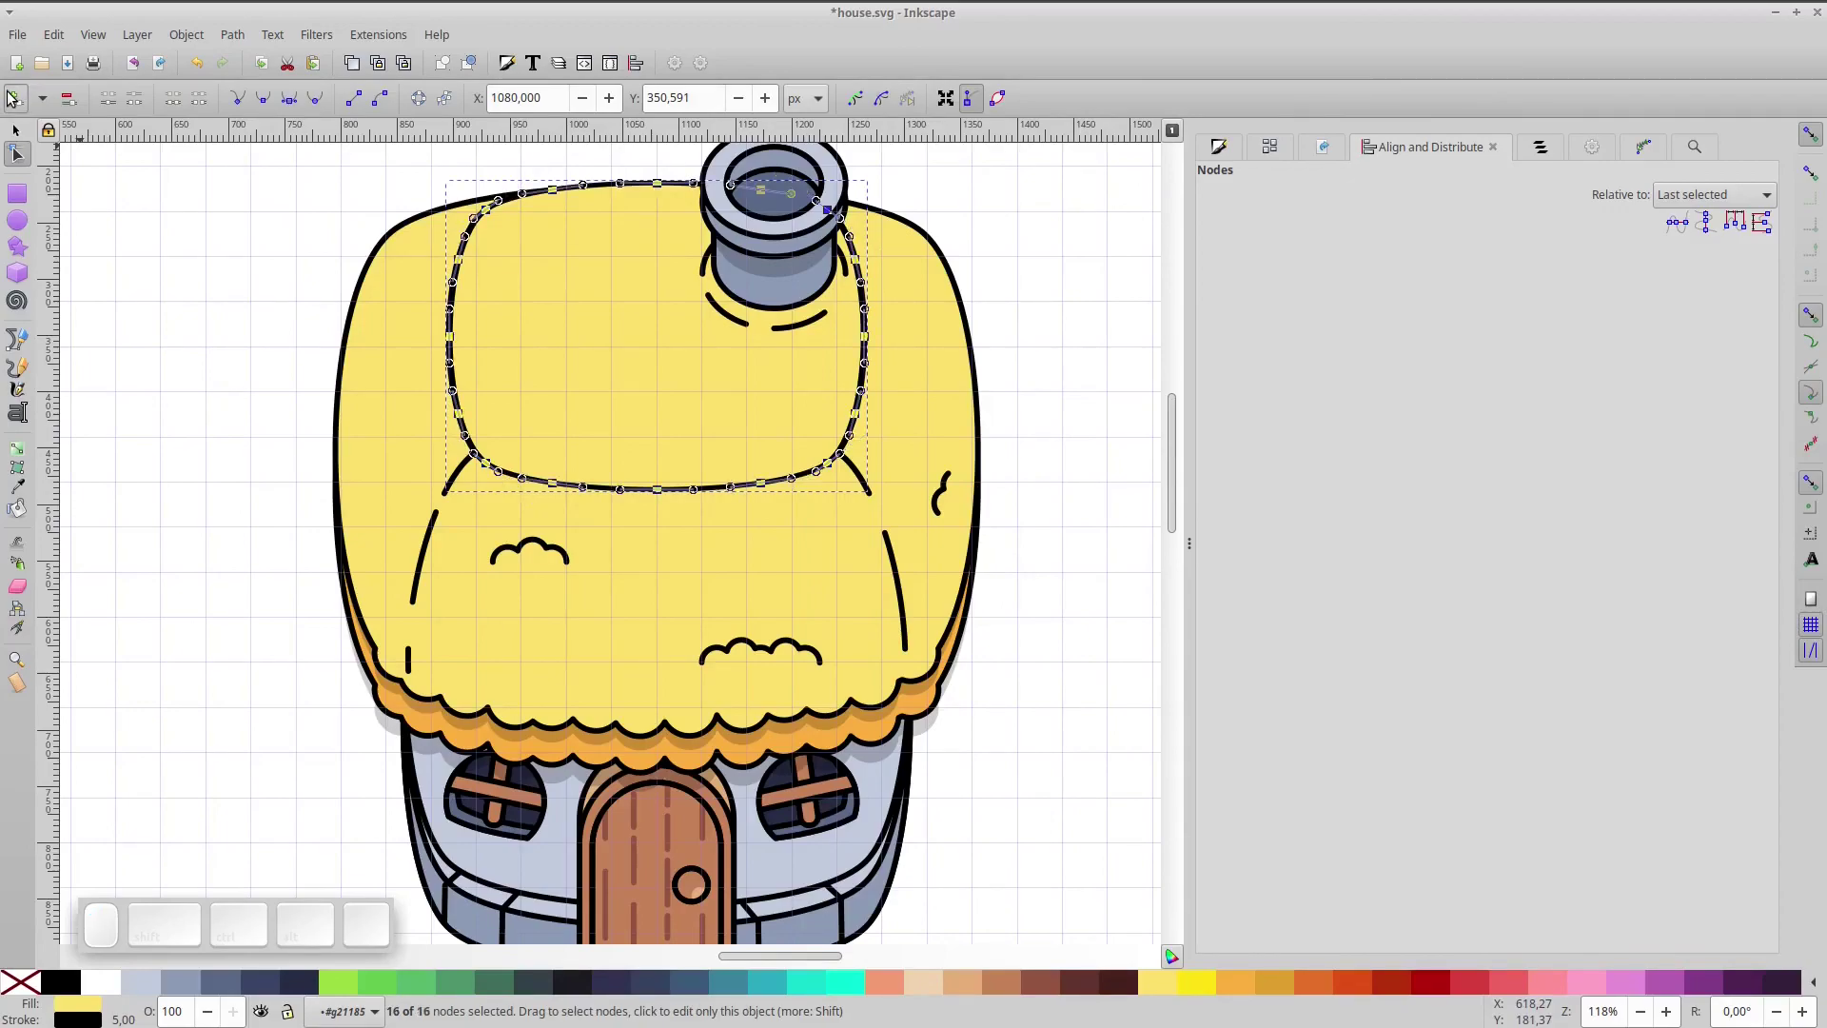
left_click_drag(528, 428, 874, 379)
left_click_drag(836, 333, 421, 243)
left_click(209, 99)
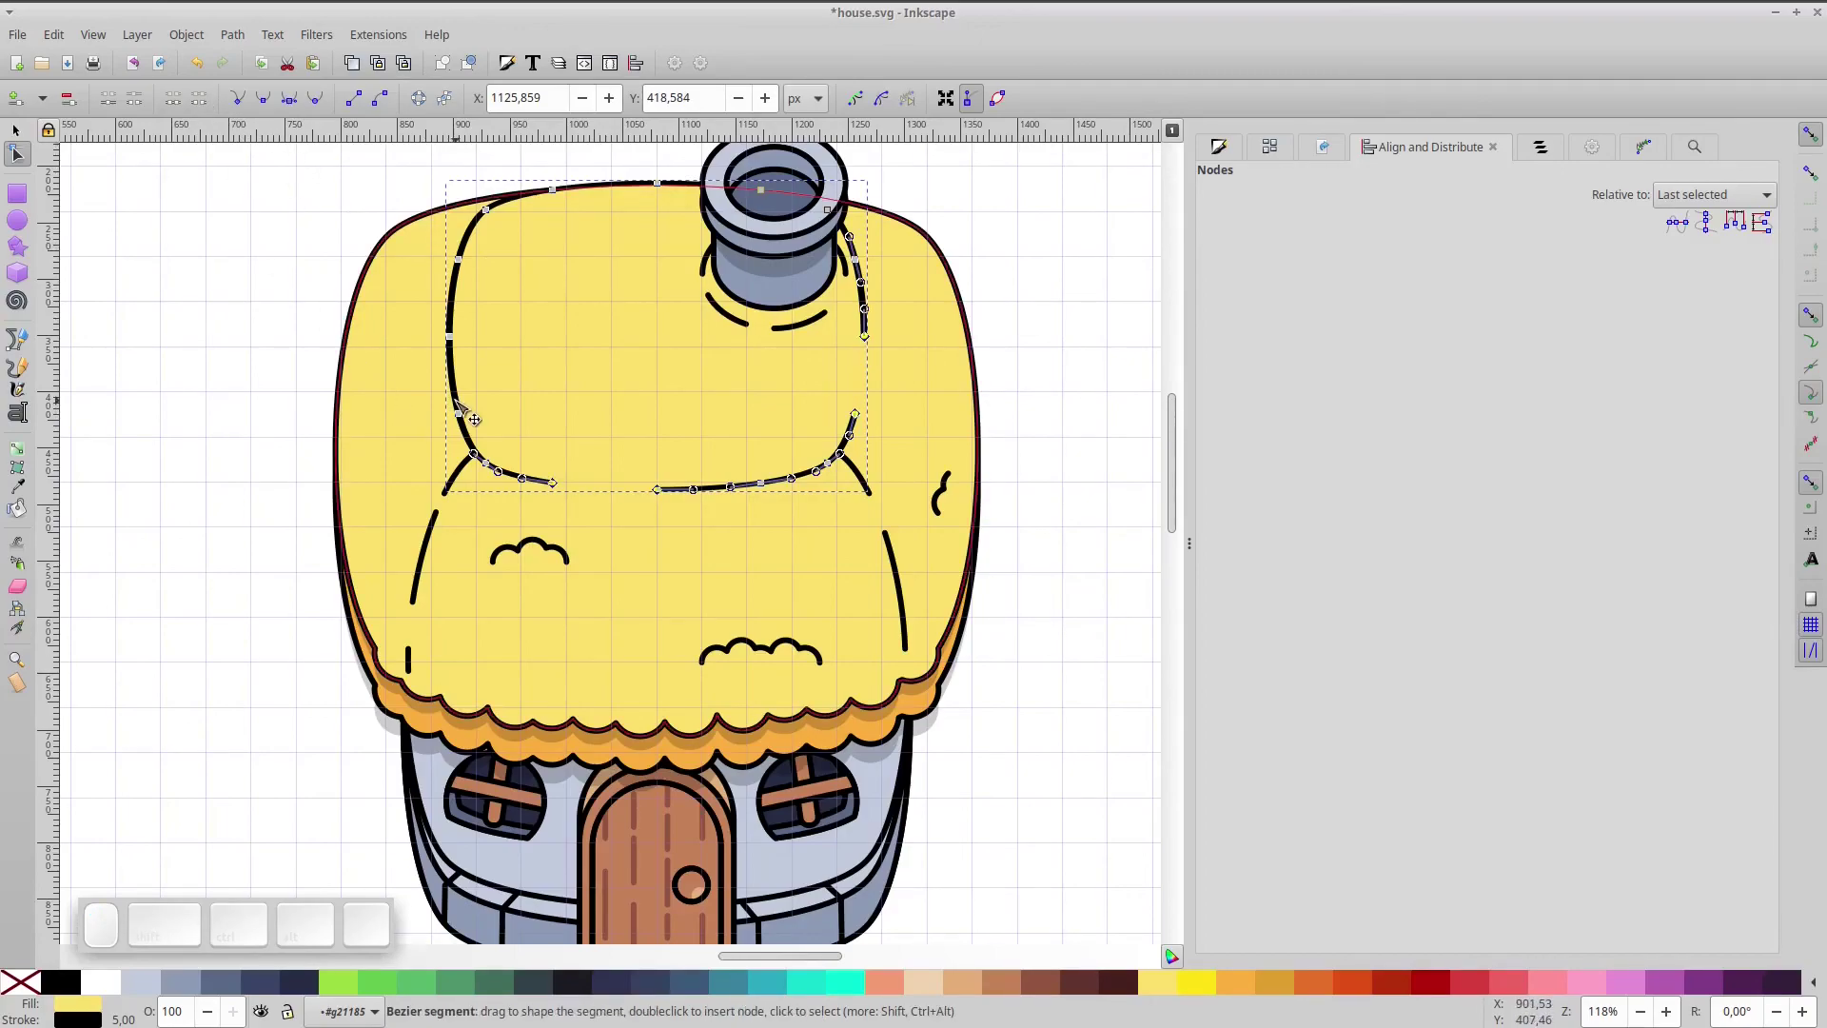
left_click(391, 386)
key("KP_5")
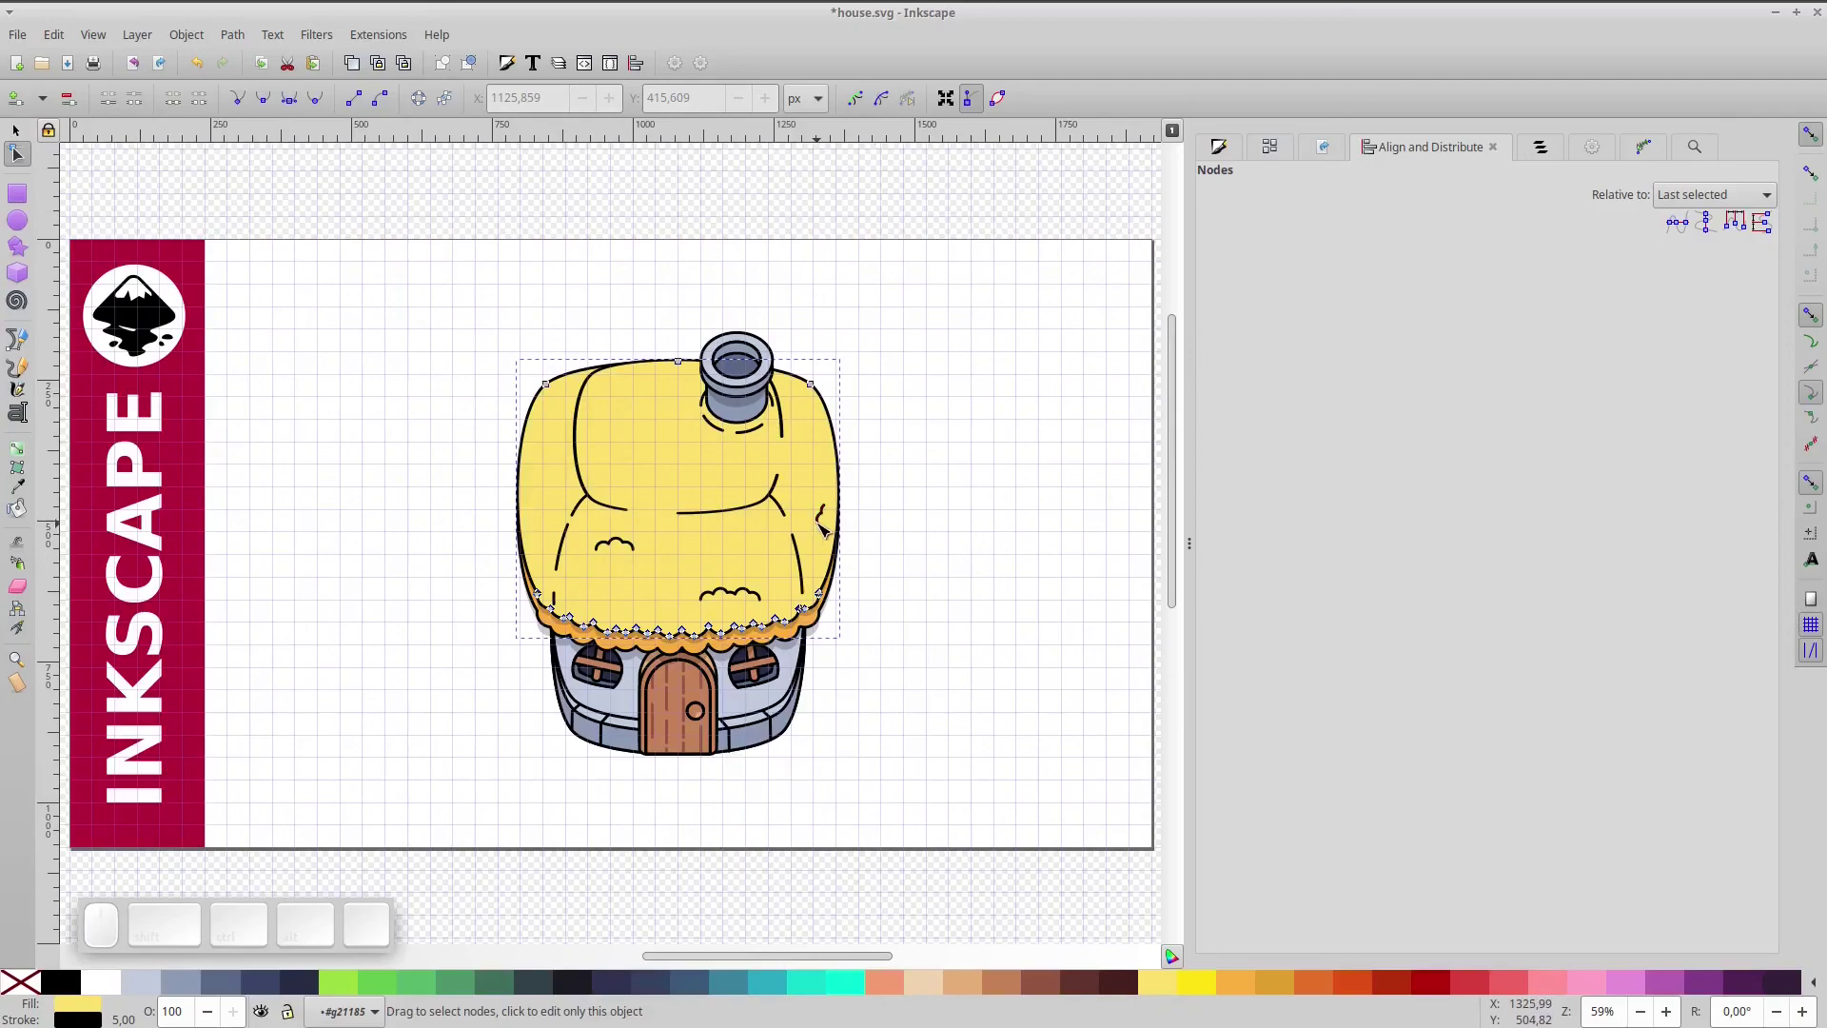
- Trim the crease near the roof's right fold down to a small detached dash
scroll("up", 3)
left_click(737, 509)
left_click_drag(678, 455, 741, 512)
key("Delete")
left_click(1106, 570)
key("KP_5")
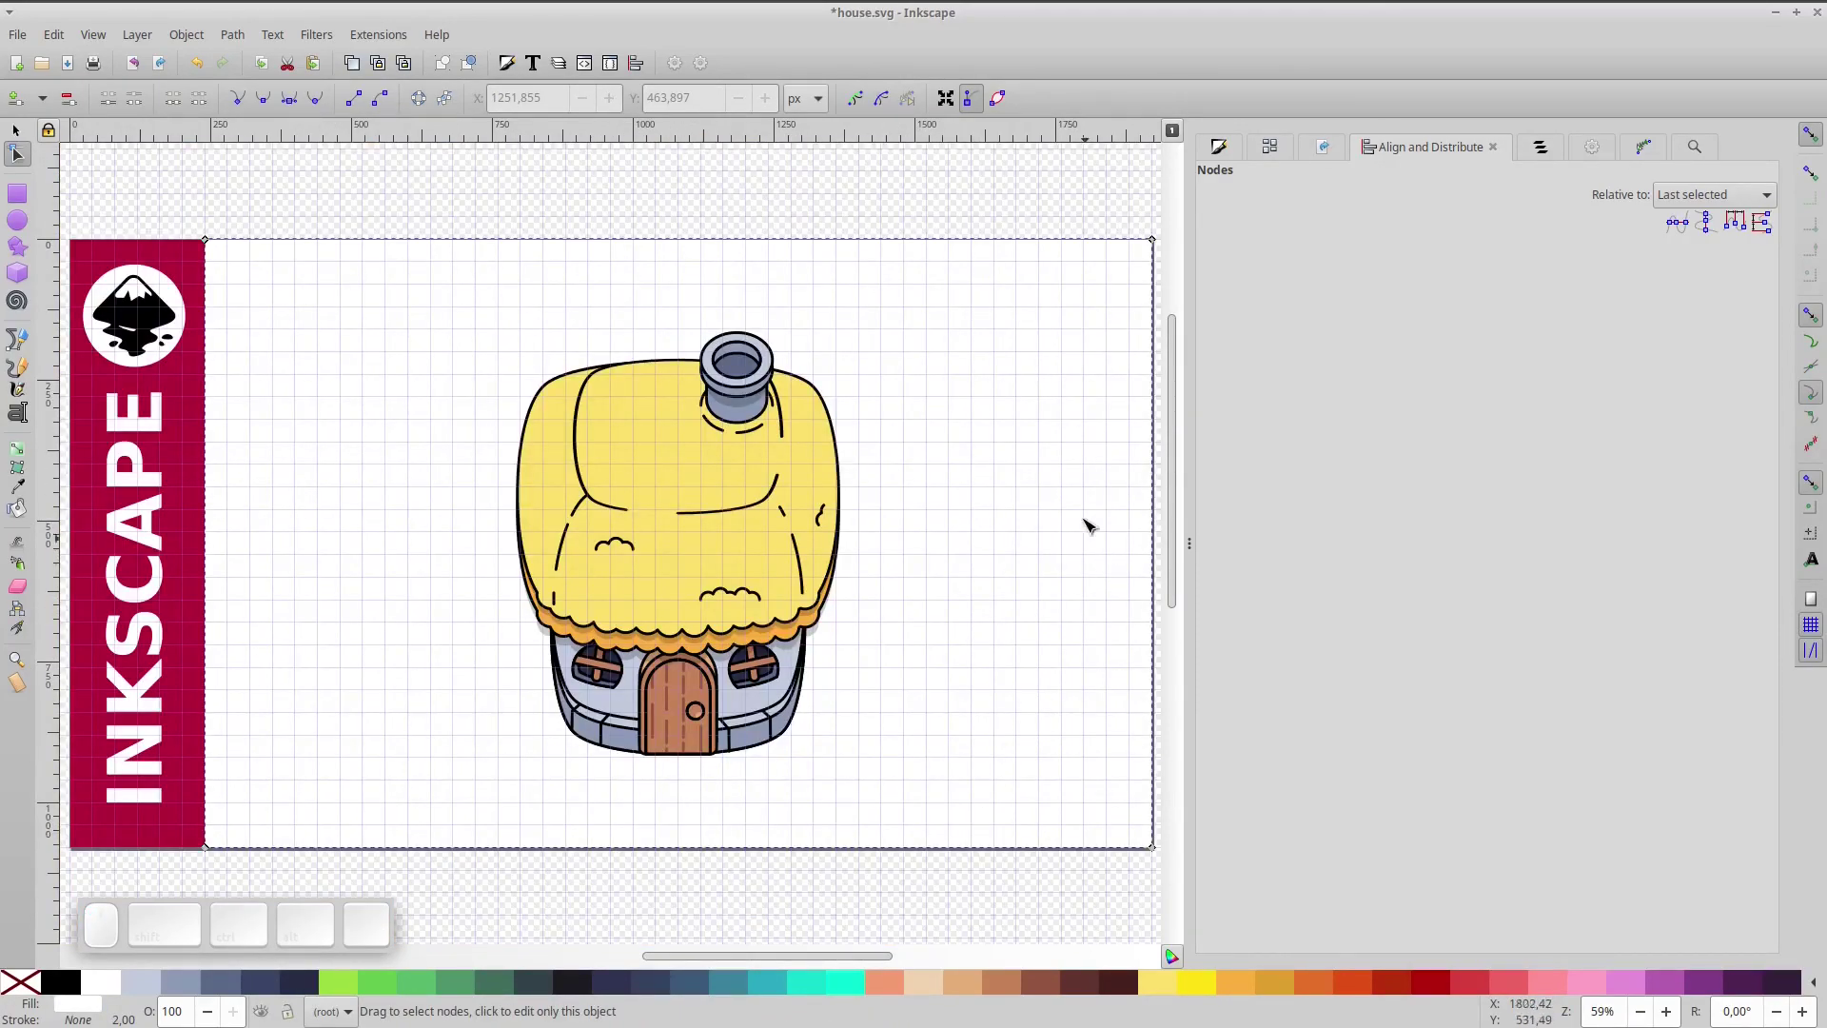